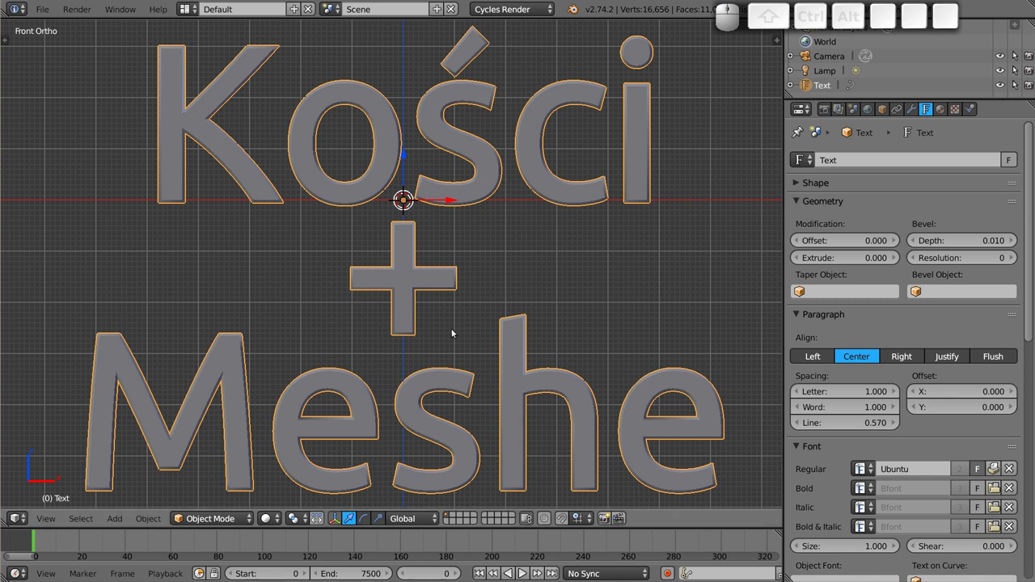
- Delete the 'Kości + Meshe' title text object, leaving only the camera and lamp
{"action": "key", "text": "a"}
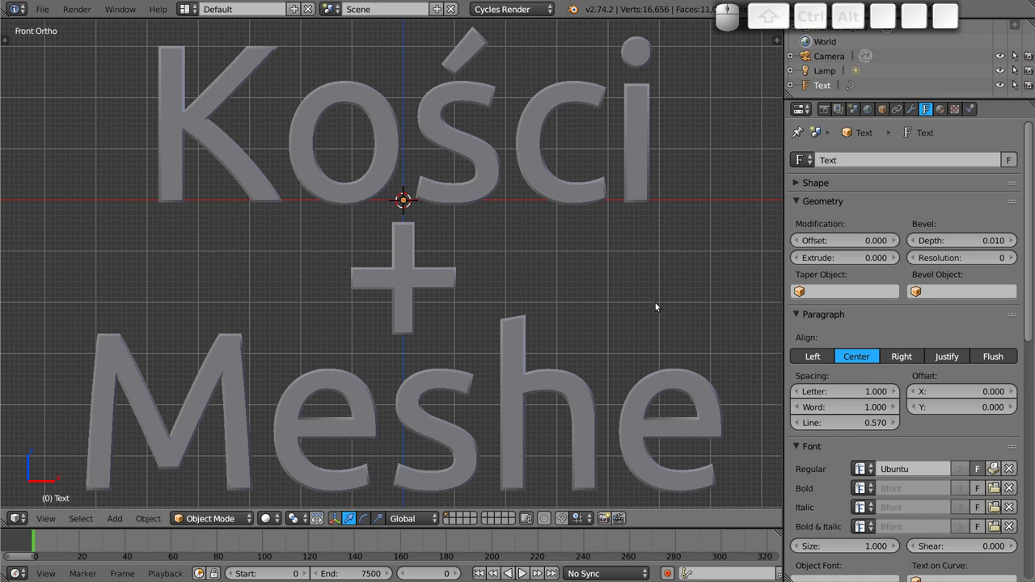
{"action": "right_click", "coordinate": [404, 266]}
{"action": "key", "text": "x"}
{"action": "left_click", "coordinate": [405, 268]}
{"action": "scroll", "scroll_direction": "up", "scroll_amount": 3}
{"action": "scroll", "scroll_direction": "up", "scroll_amount": 3}
{"action": "scroll", "scroll_direction": "up", "scroll_amount": 3}
- Add a mesh cube at the origin from the Add > Mesh menu
{"action": "key", "text": "shift+a"}
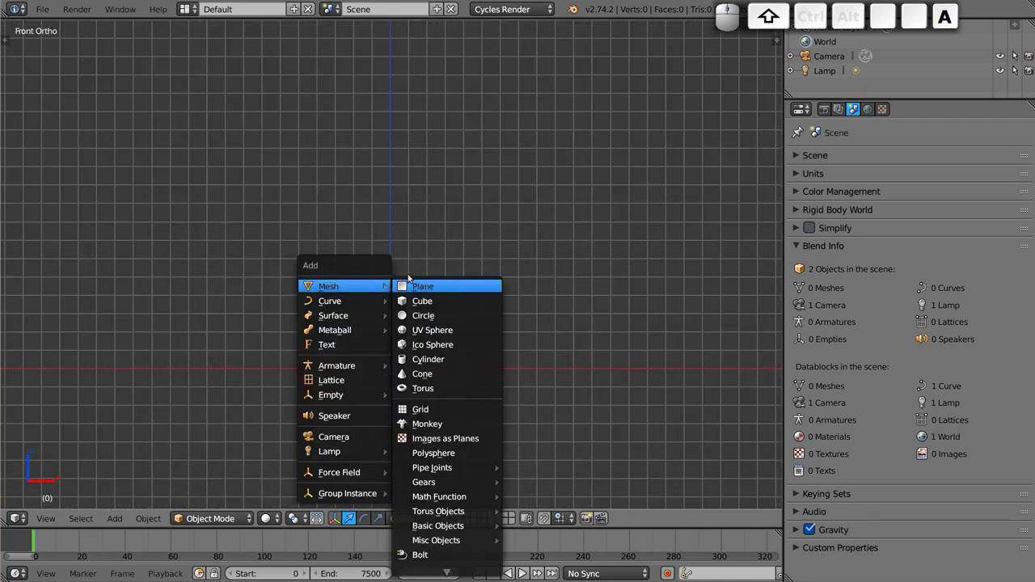
{"action": "left_click", "coordinate": [431, 304]}
{"action": "scroll", "scroll_direction": "down", "scroll_amount": 3}
{"action": "scroll", "scroll_direction": "down", "scroll_amount": 3}
{"action": "left_click", "coordinate": [437, 328]}
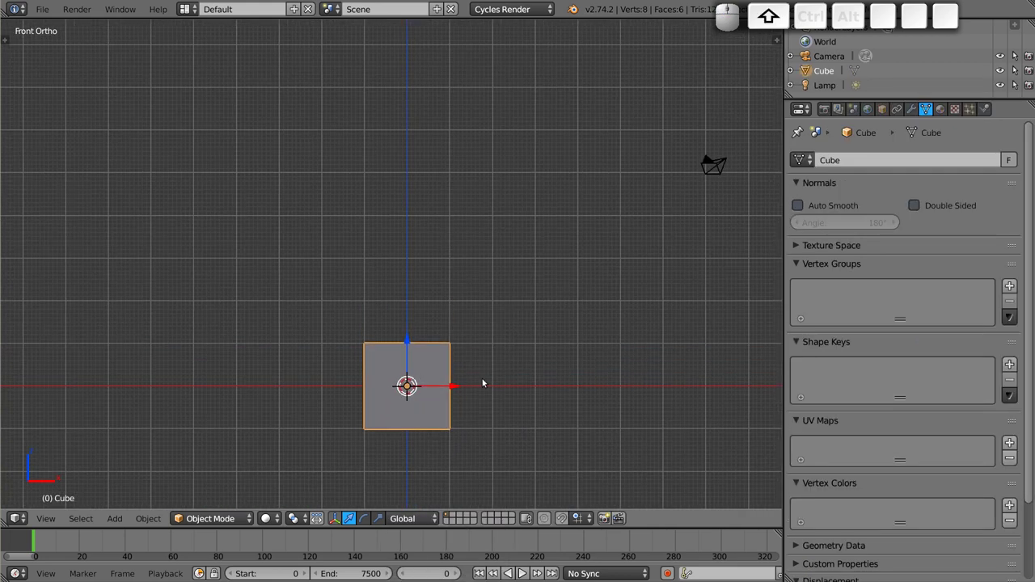
- Duplicate the cube upward three times into a four-cube column and show it in wireframe
{"action": "key", "text": "shift+d"}
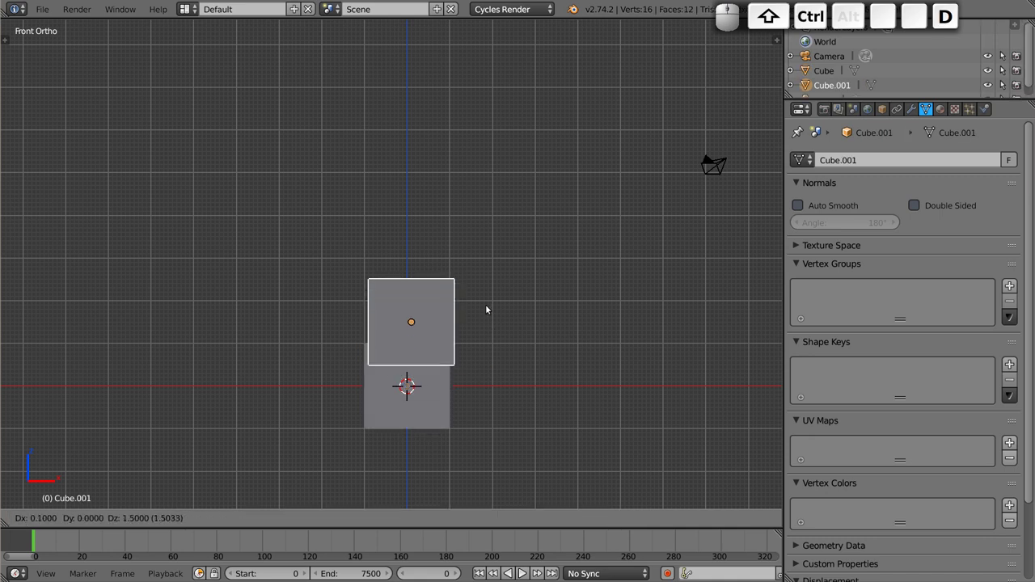
{"action": "left_click", "coordinate": [487, 294]}
{"action": "key", "text": "ctrl+shift+r"}
{"action": "key", "text": "shift+z"}
{"action": "left_click", "coordinate": [452, 209]}
{"action": "left_click", "coordinate": [454, 293]}
{"action": "left_click", "coordinate": [454, 390]}
{"action": "left_click", "coordinate": [454, 140]}
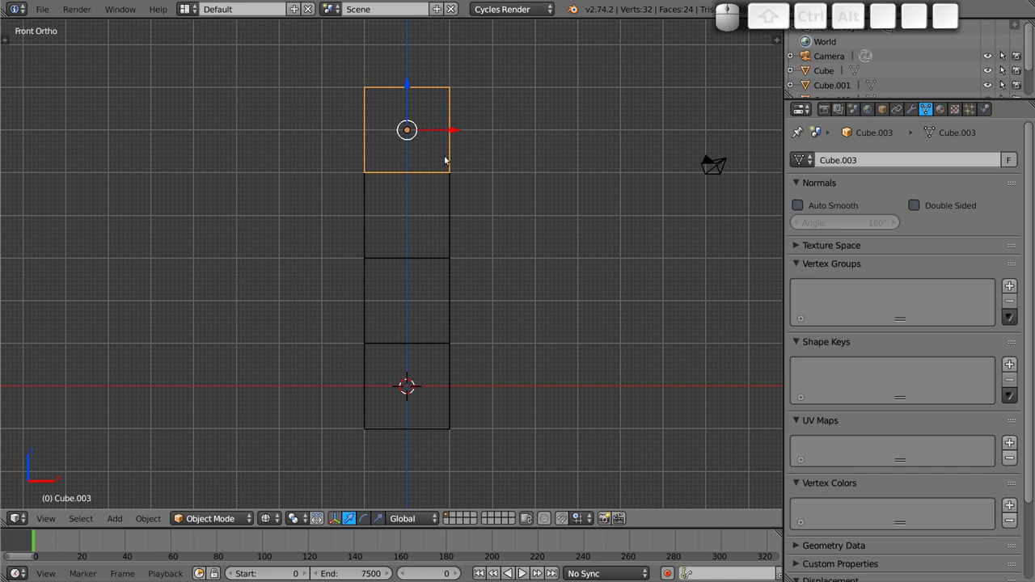
- Parent each cube to the one beneath it, linking all four into a chain under Cube
{"action": "right_click", "coordinate": [454, 211]}
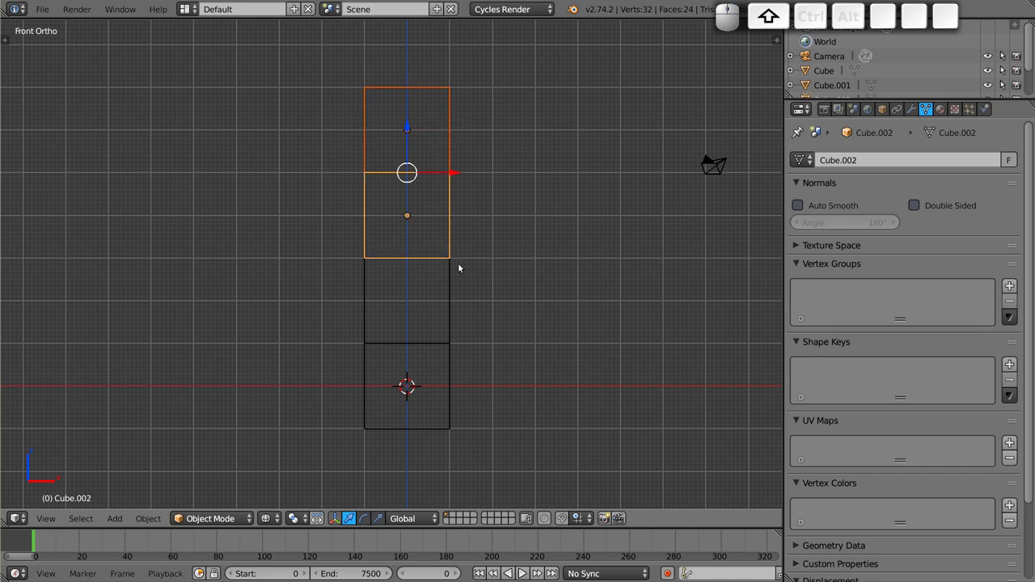
{"action": "key", "text": "ctrl+p"}
{"action": "left_click", "coordinate": [462, 265]}
{"action": "right_click", "coordinate": [453, 213]}
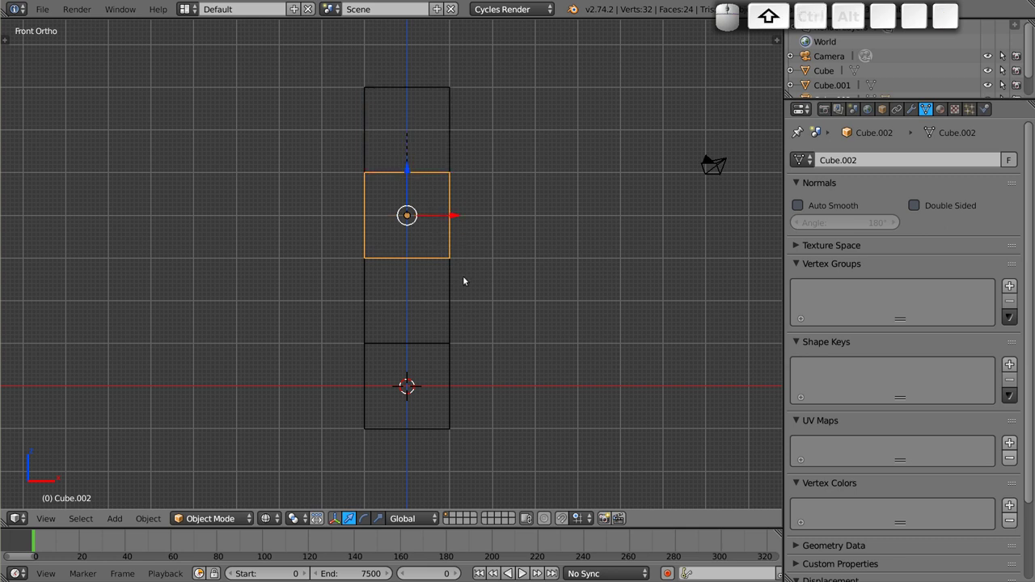
{"action": "right_click", "coordinate": [452, 299]}
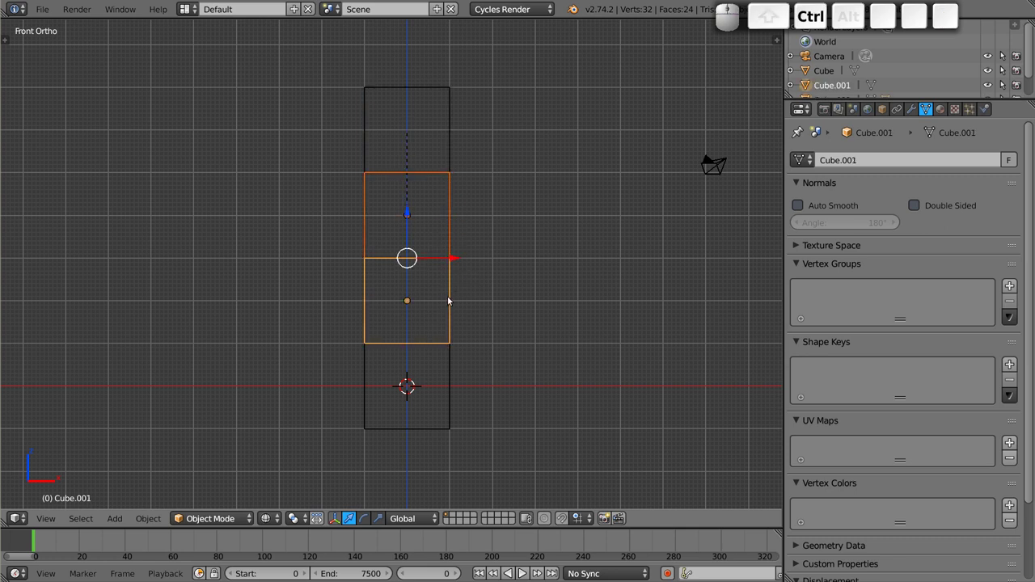
{"action": "key", "text": "ctrl+p"}
{"action": "left_click", "coordinate": [452, 298]}
{"action": "left_click", "coordinate": [453, 296]}
{"action": "left_click", "coordinate": [457, 378]}
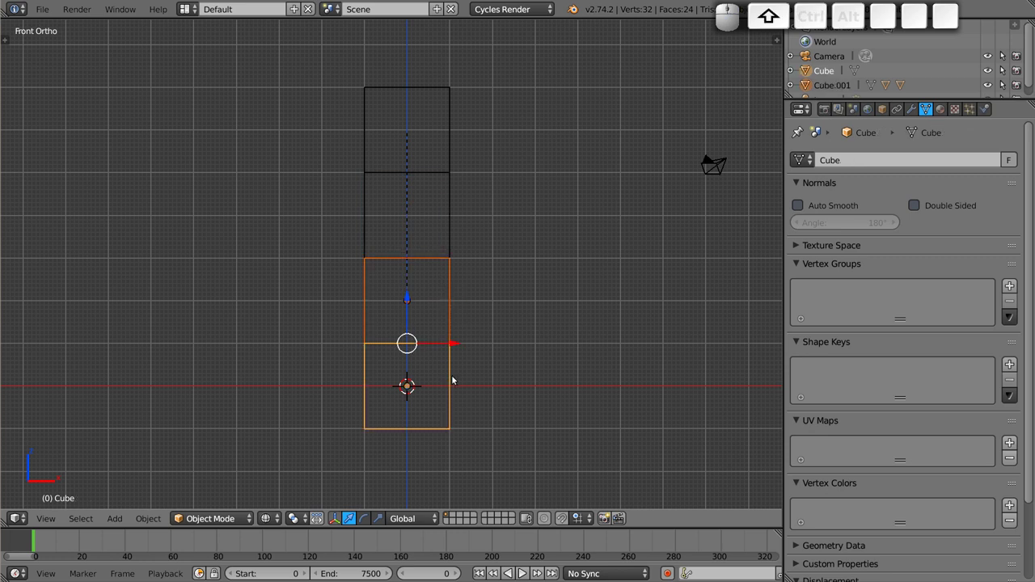
{"action": "key", "text": "ctrl+p"}
{"action": "left_click", "coordinate": [456, 376]}
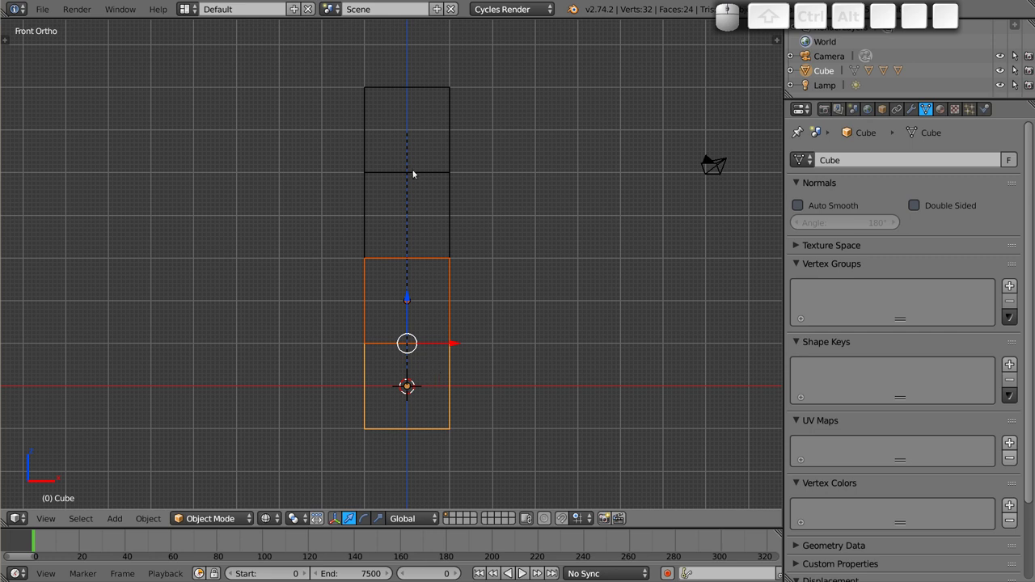
- Return to solid shading, trial-rotate the top cube, then rotate the third cube so the cubes above follow
{"action": "key", "text": "z"}
{"action": "right_click", "coordinate": [424, 127]}
{"action": "key", "text": "r"}
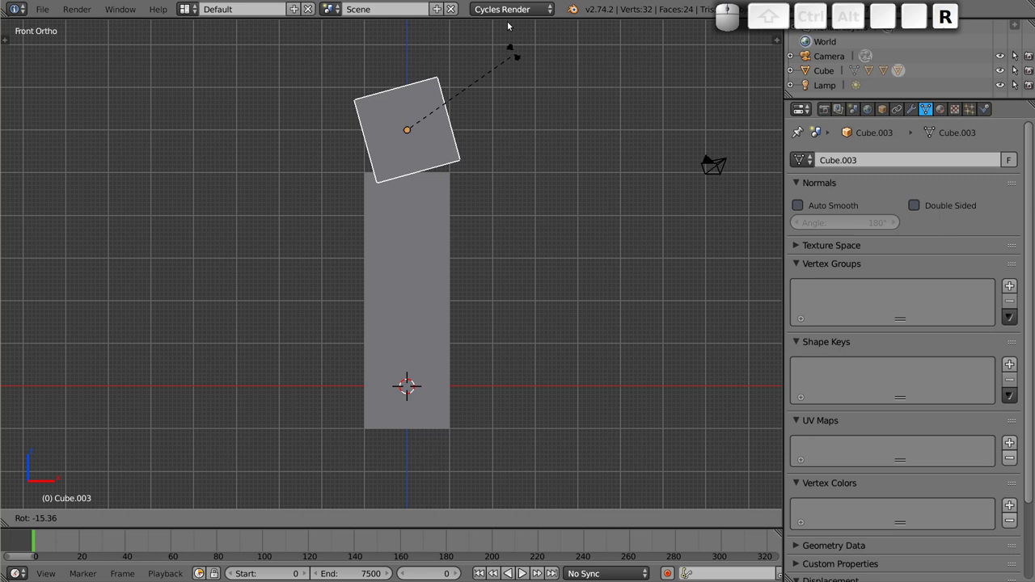
{"action": "key", "text": "Escape"}
{"action": "right_click", "coordinate": [416, 215]}
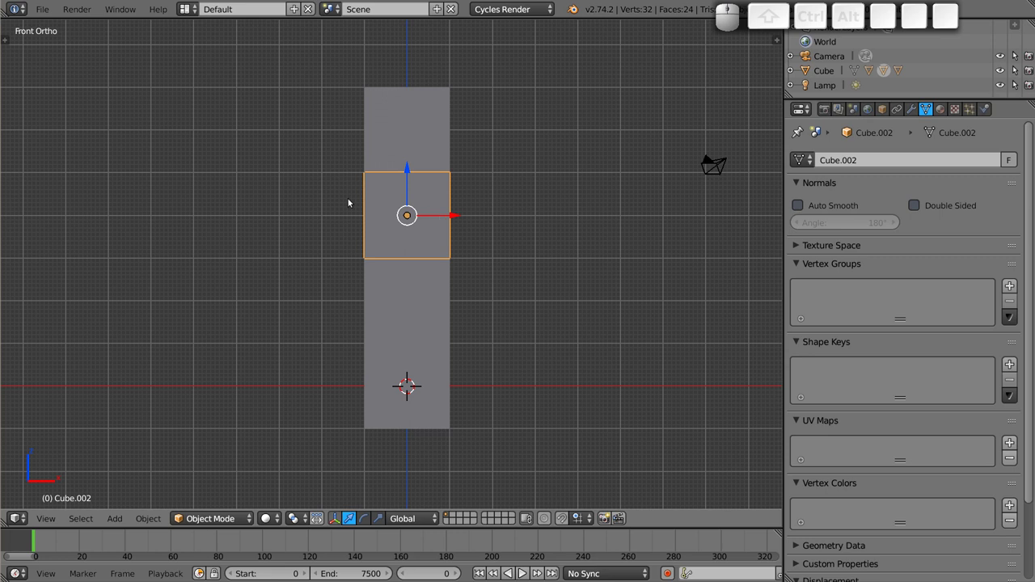
{"action": "left_click_drag", "start_coordinate": [424, 244], "coordinate": [404, 259]}
{"action": "key", "text": "KP_1"}
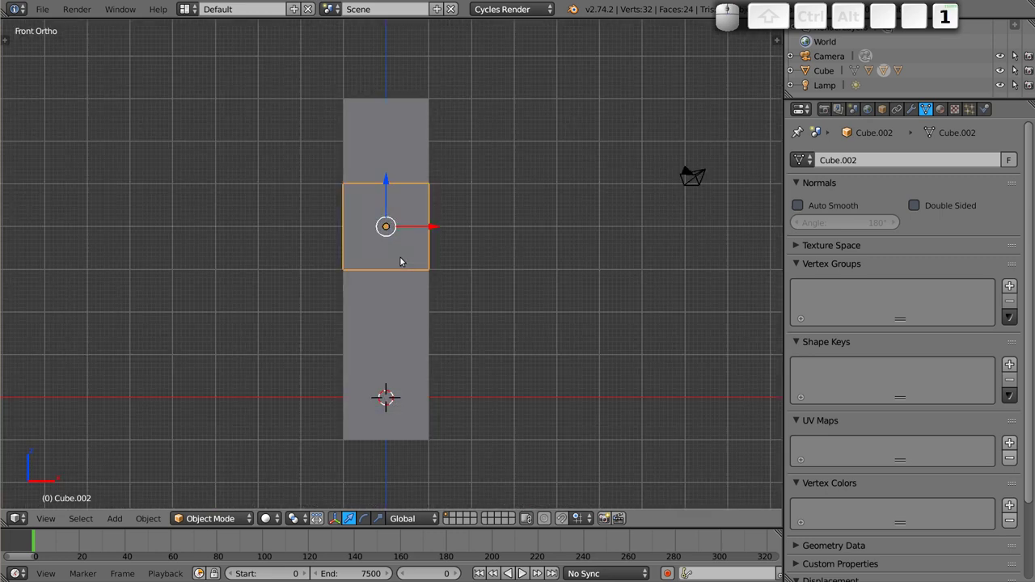
{"action": "key", "text": "r"}
{"action": "left_click", "coordinate": [526, 207]}
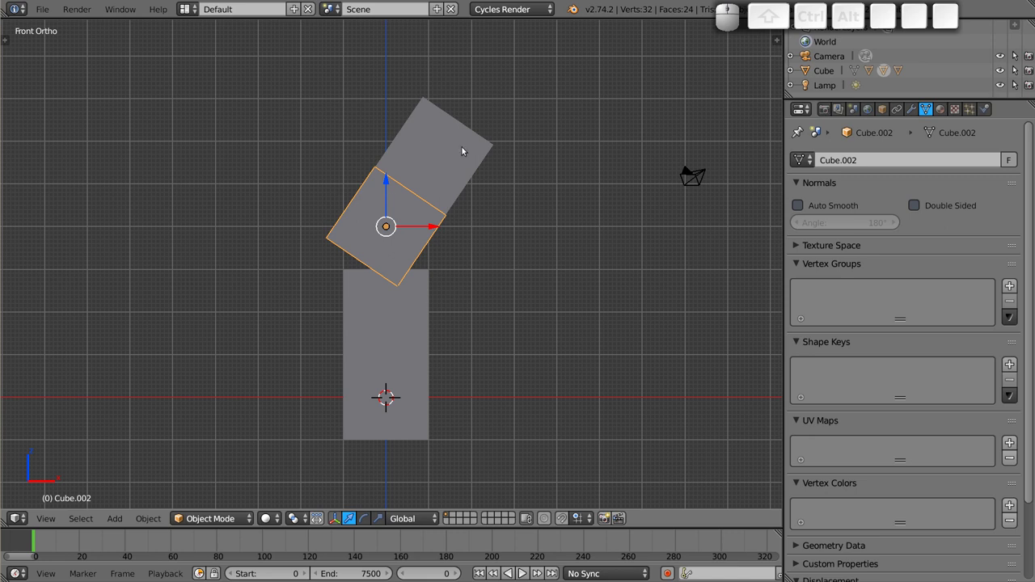
- Rotate the second cube and the next cubes down the chain, bending the stack into a curve
{"action": "right_click", "coordinate": [422, 296]}
{"action": "key", "text": "r"}
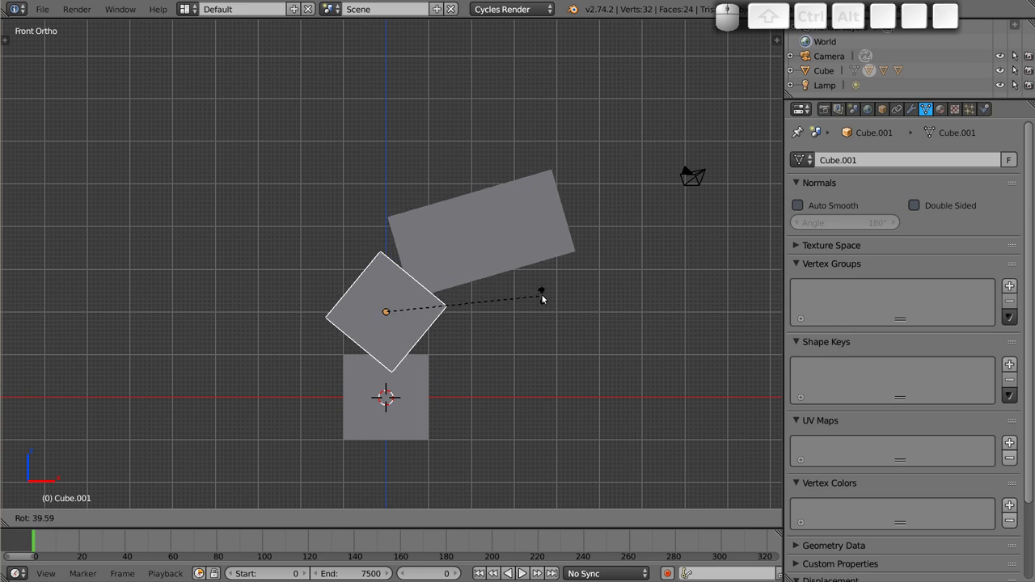
{"action": "left_click", "coordinate": [545, 299]}
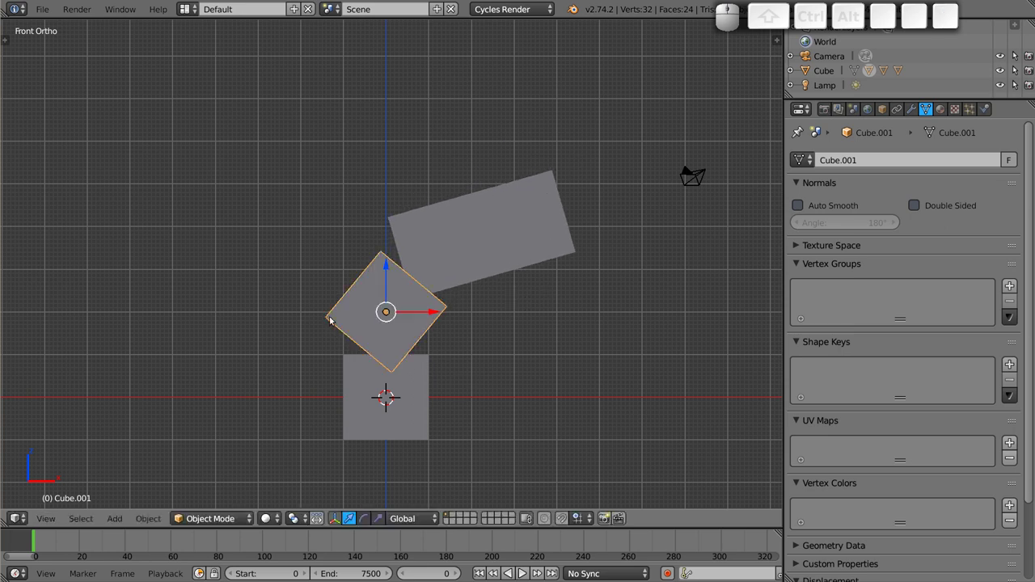
{"action": "right_click", "coordinate": [431, 369]}
{"action": "key", "text": "r"}
{"action": "left_click", "coordinate": [555, 426]}
{"action": "right_click", "coordinate": [556, 347]}
{"action": "key", "text": "r"}
{"action": "left_click", "coordinate": [663, 169]}
- Rotate the bottom cube and add all four cubes to the selection
{"action": "right_click", "coordinate": [625, 325]}
{"action": "key", "text": "r"}
{"action": "left_click", "coordinate": [659, 207]}
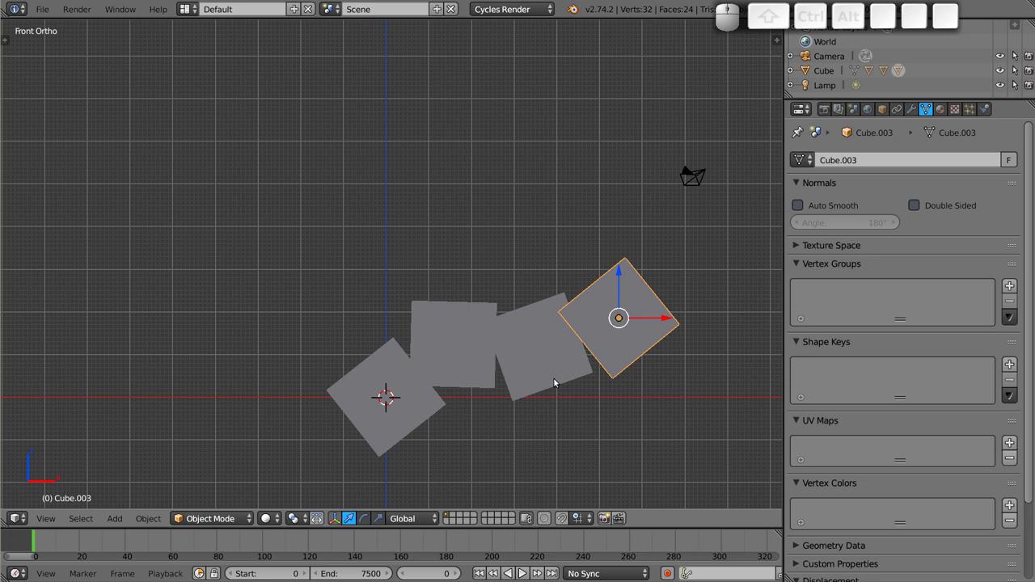
{"action": "right_click", "coordinate": [556, 363]}
{"action": "right_click", "coordinate": [476, 354]}
{"action": "right_click", "coordinate": [393, 407]}
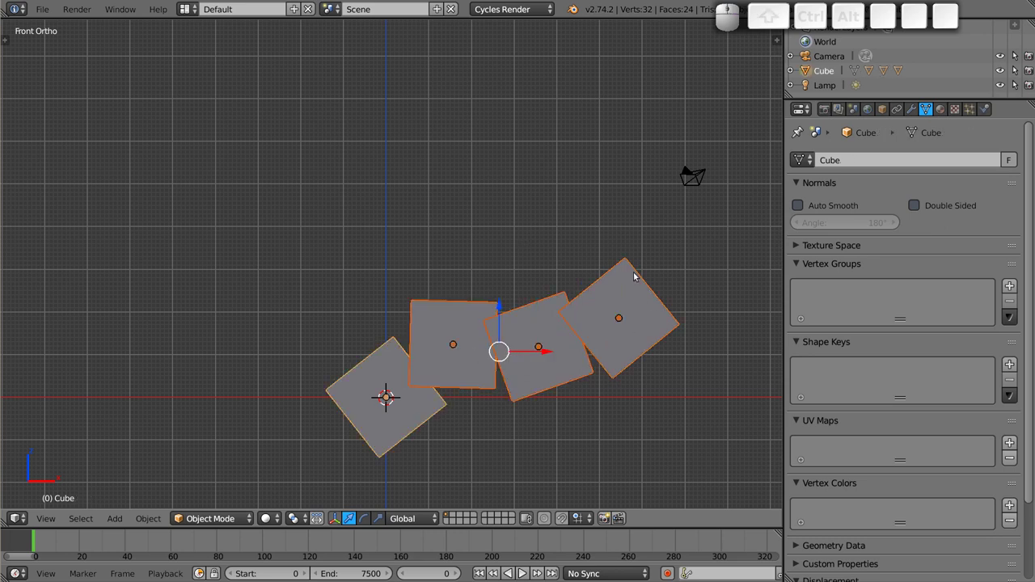
- Trial-scale the bottom cube with Z and Shift+Z axis constraints, then cancel the scaling
{"action": "left_click", "coordinate": [302, 519]}
{"action": "left_click", "coordinate": [364, 474]}
{"action": "key", "text": "s"}
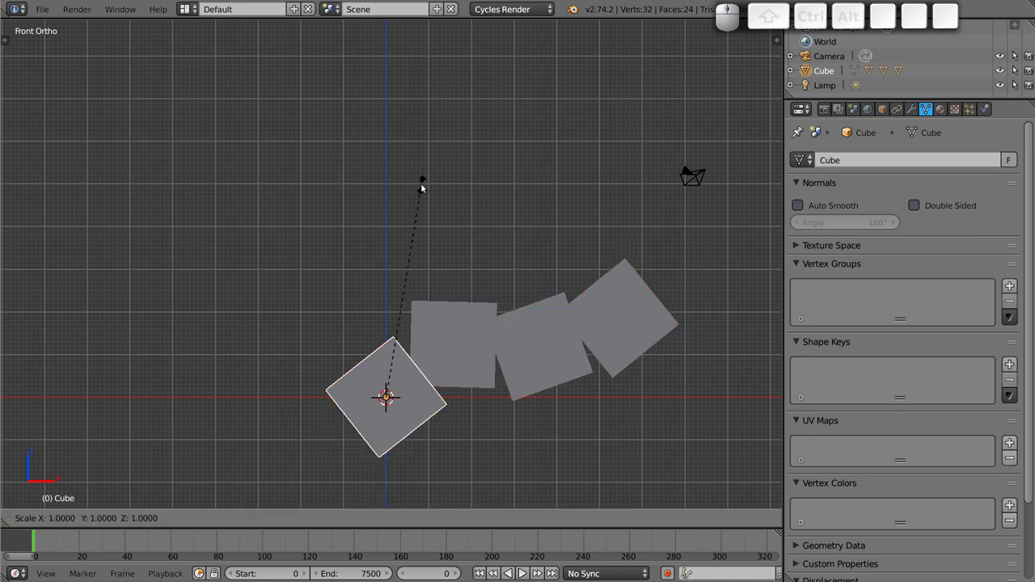
{"action": "key", "text": "shift+z"}
{"action": "key", "text": "shift+z"}
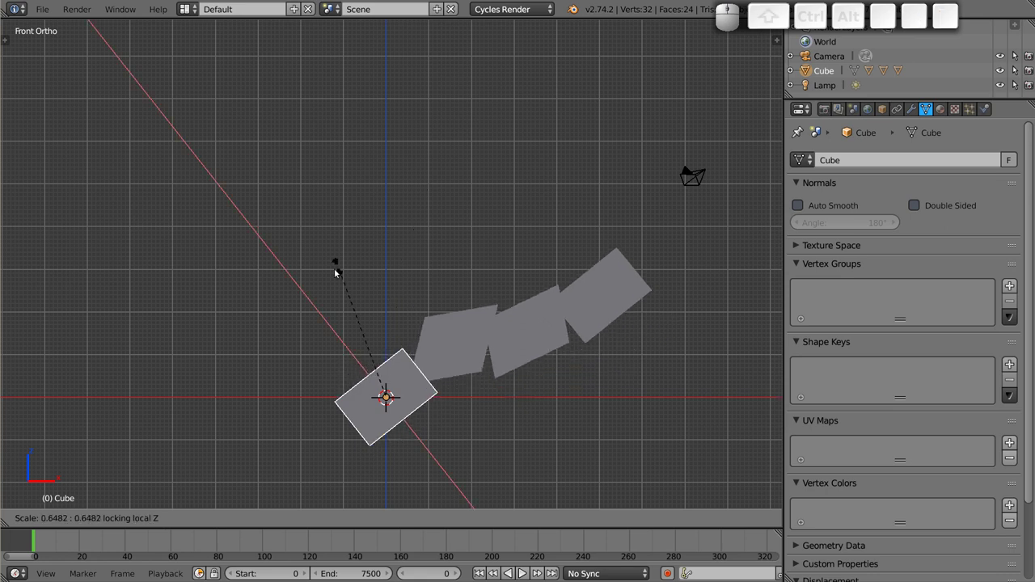
{"action": "key", "text": "Escape"}
{"action": "key", "text": "s"}
{"action": "key", "text": "z"}
{"action": "key", "text": "z"}
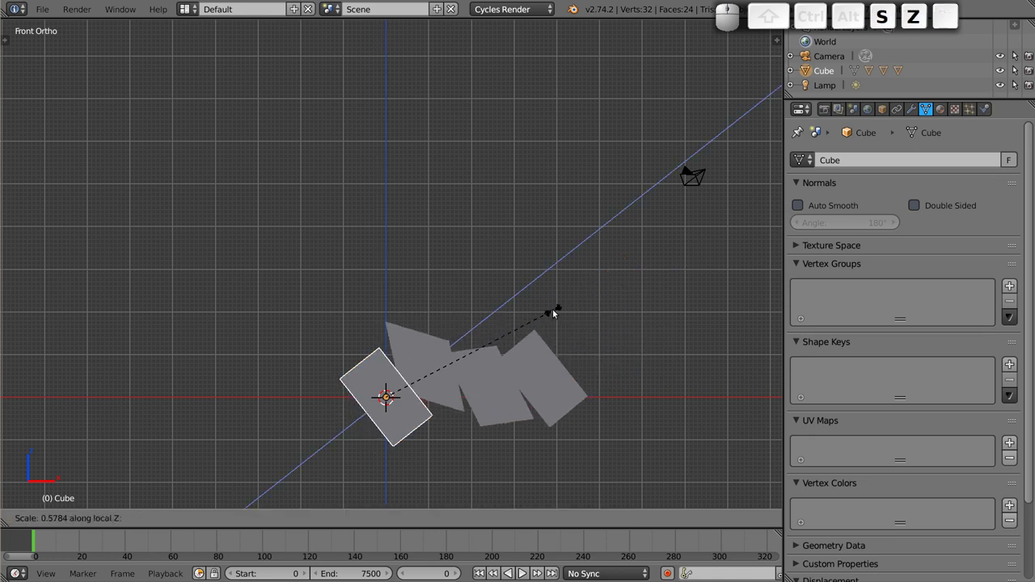
{"action": "key", "text": "shift+z"}
{"action": "key", "text": "shift+z"}
{"action": "key", "text": "Escape"}
- Clear the rotations of all four cubes so they stand in a straight column again, in front view
{"action": "left_click_drag", "start_coordinate": [506, 326], "coordinate": [423, 360]}
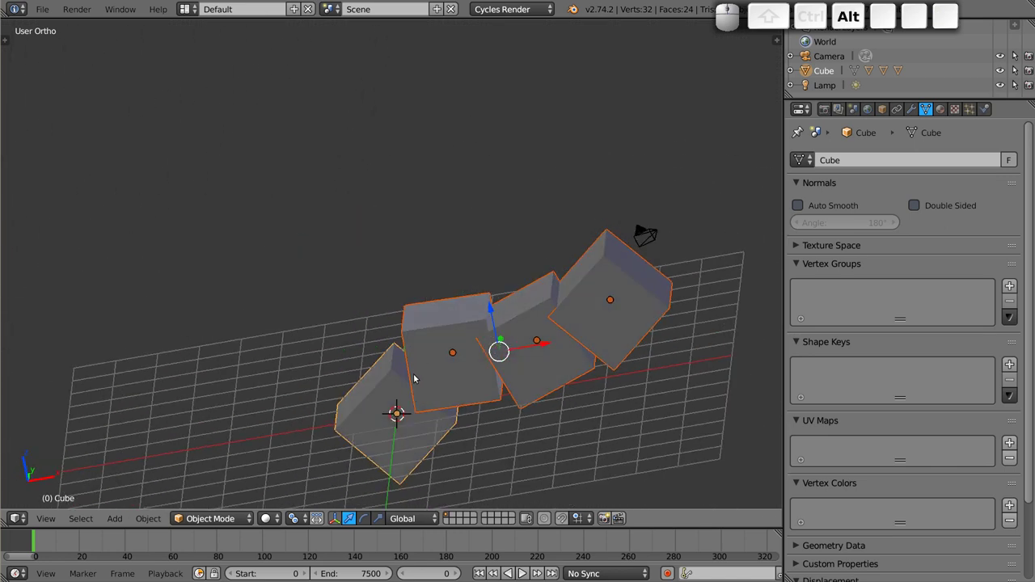
{"action": "key", "text": "alt+r"}
{"action": "key", "text": "alt+1"}
{"action": "middle_click", "coordinate": [383, 317]}
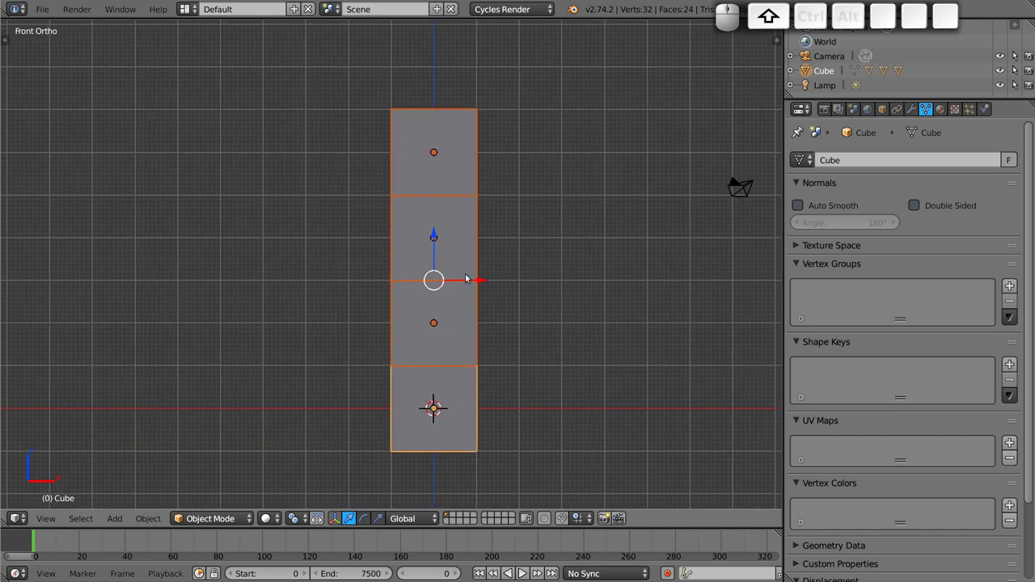
- Scale the whole column thinner without changing its height, then rotate the top cube
{"action": "key", "text": "shift+s"}
{"action": "key", "text": "shift+z"}
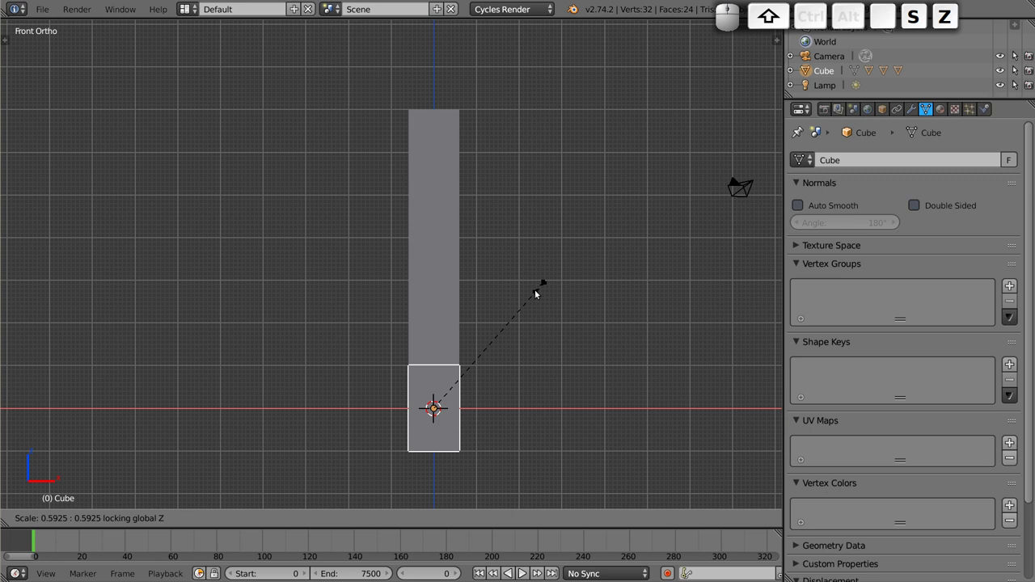
{"action": "left_click", "coordinate": [471, 334]}
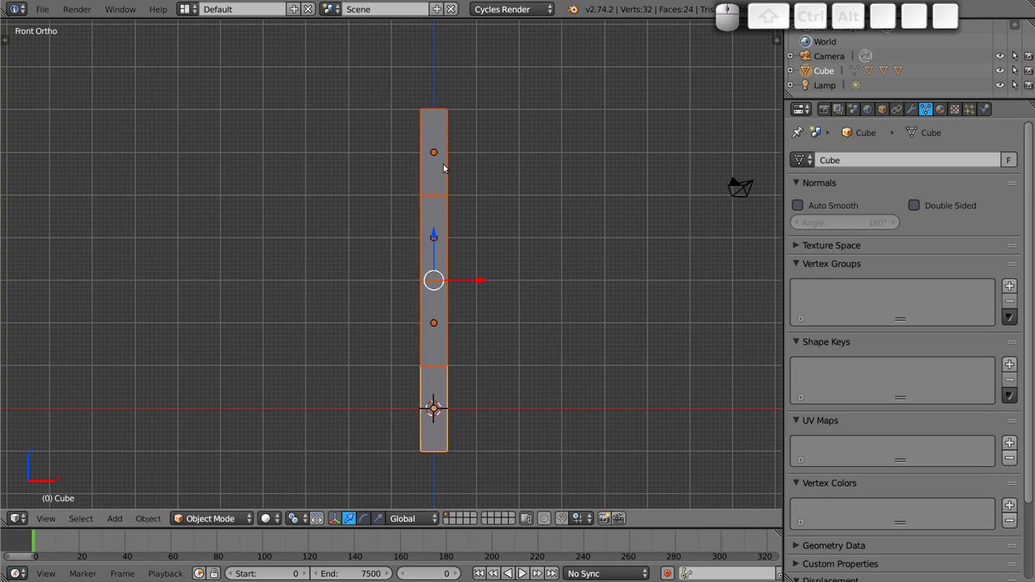
{"action": "right_click", "coordinate": [441, 173]}
{"action": "key", "text": "r"}
{"action": "left_click", "coordinate": [493, 193]}
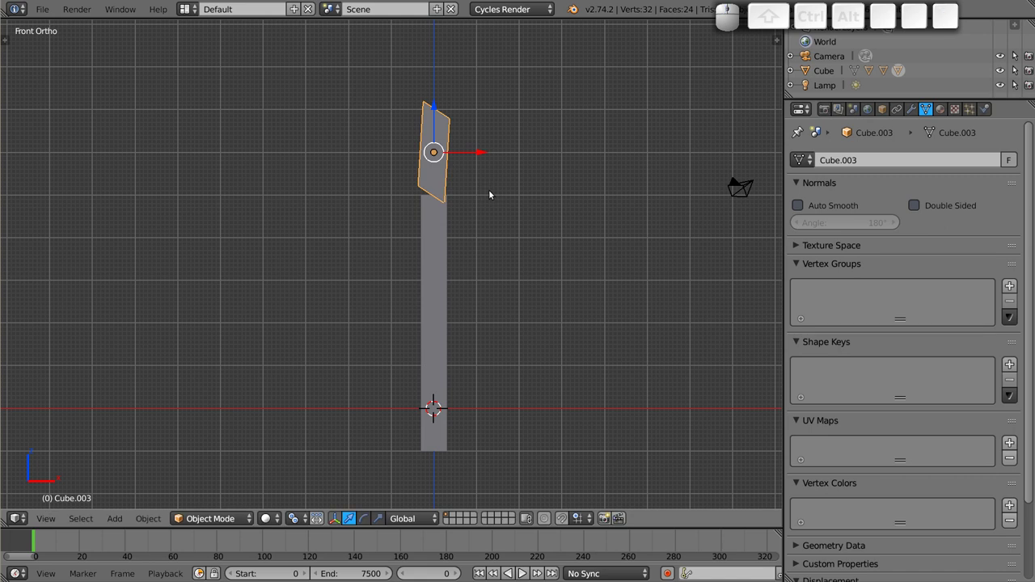
{"action": "key", "text": "r"}
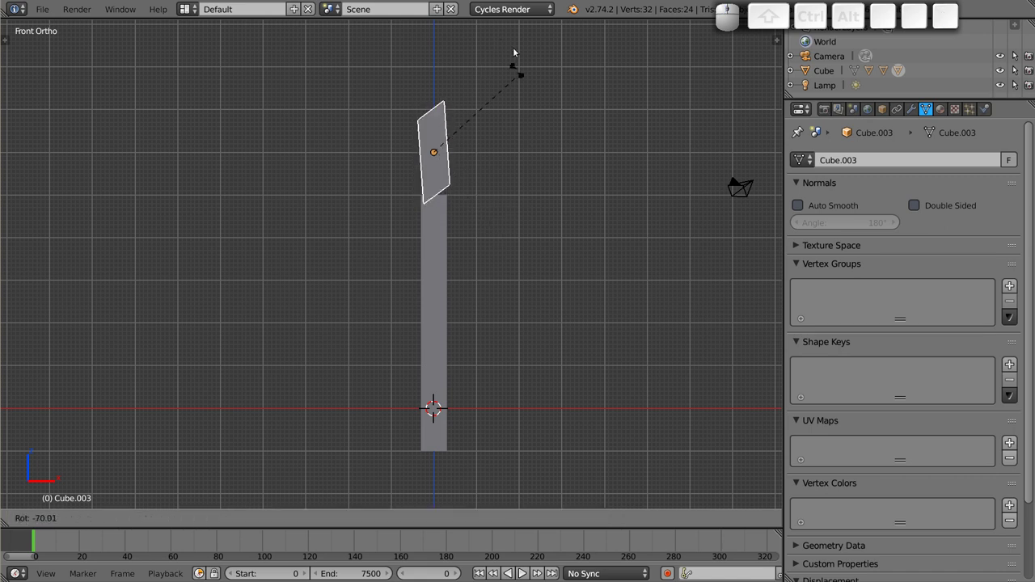
{"action": "key", "text": "Escape"}
- Rotate each cube down to the bottom one, shearing the child cubes out of shape
{"action": "right_click", "coordinate": [434, 235]}
{"action": "key", "text": "r"}
{"action": "left_click", "coordinate": [519, 265]}
{"action": "right_click", "coordinate": [443, 309]}
{"action": "key", "text": "r"}
{"action": "left_click", "coordinate": [532, 355]}
{"action": "right_click", "coordinate": [448, 397]}
{"action": "key", "text": "r"}
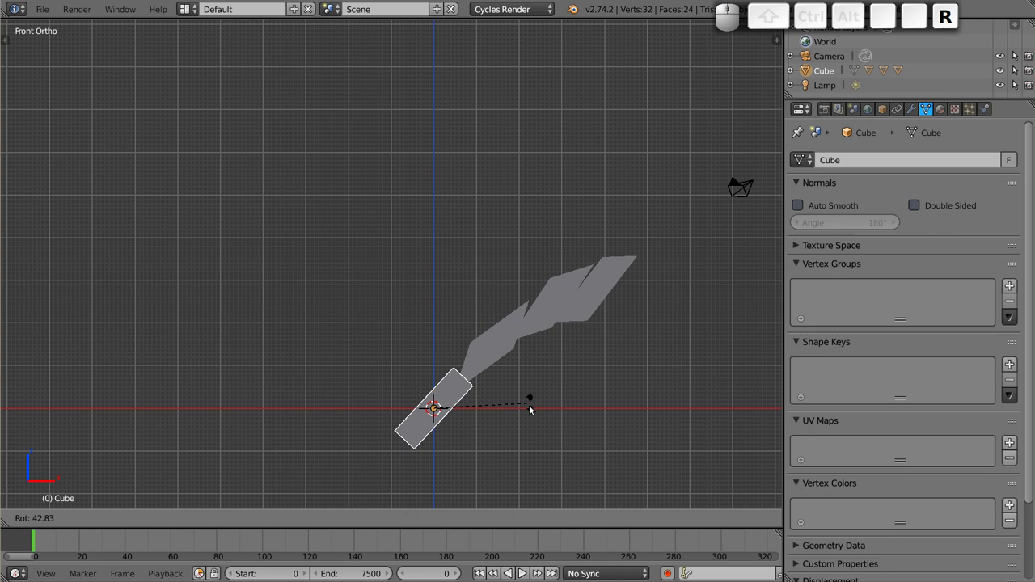
{"action": "left_click", "coordinate": [472, 311]}
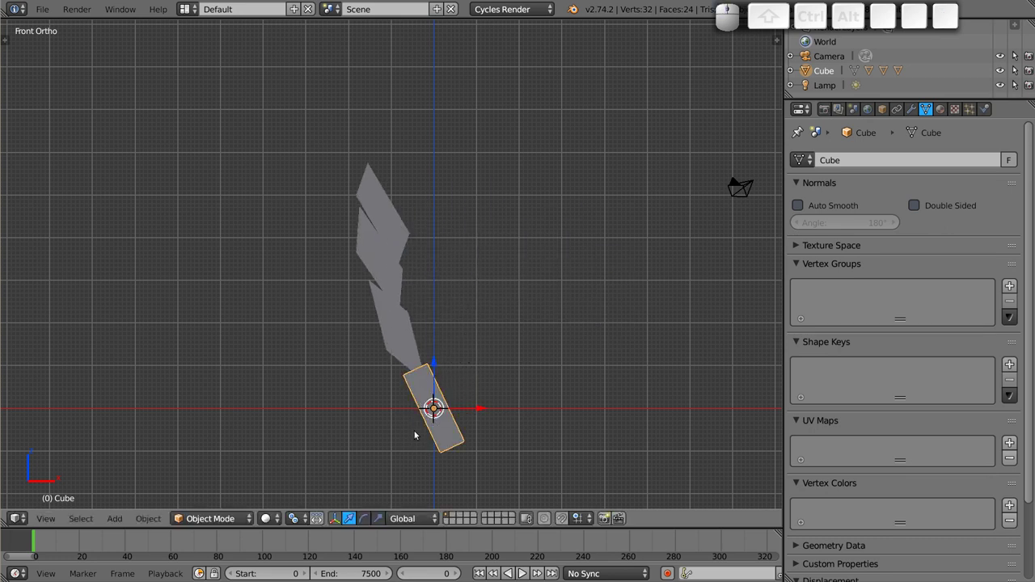
- Select all four sheared cubes and bring up the Apply transforms menu with Ctrl+A
{"action": "scroll", "scroll_direction": "down", "scroll_amount": 3}
{"action": "middle_click", "coordinate": [403, 317]}
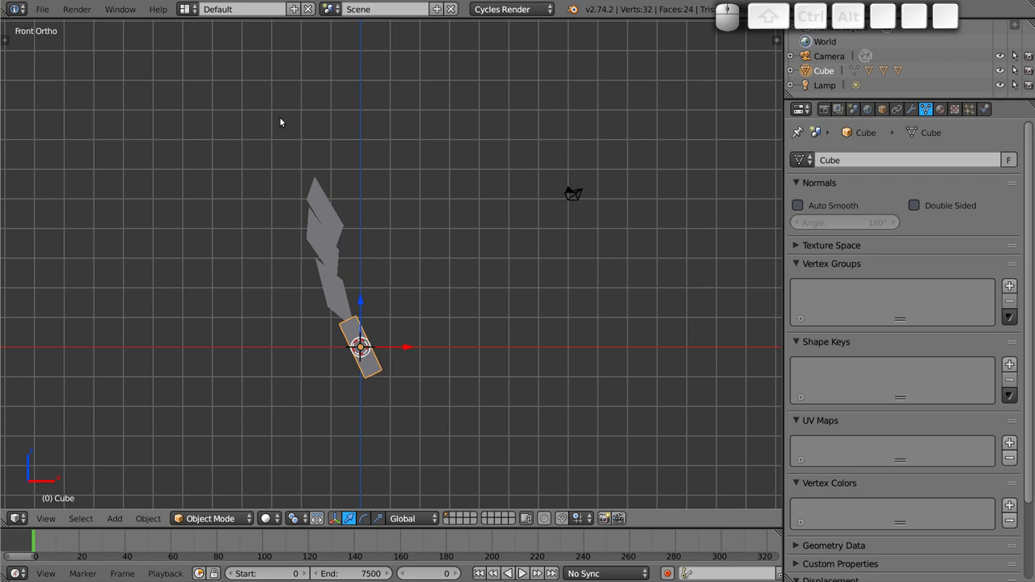
{"action": "right_click", "coordinate": [345, 287]}
{"action": "left_click_drag", "start_coordinate": [335, 248], "coordinate": [358, 322]}
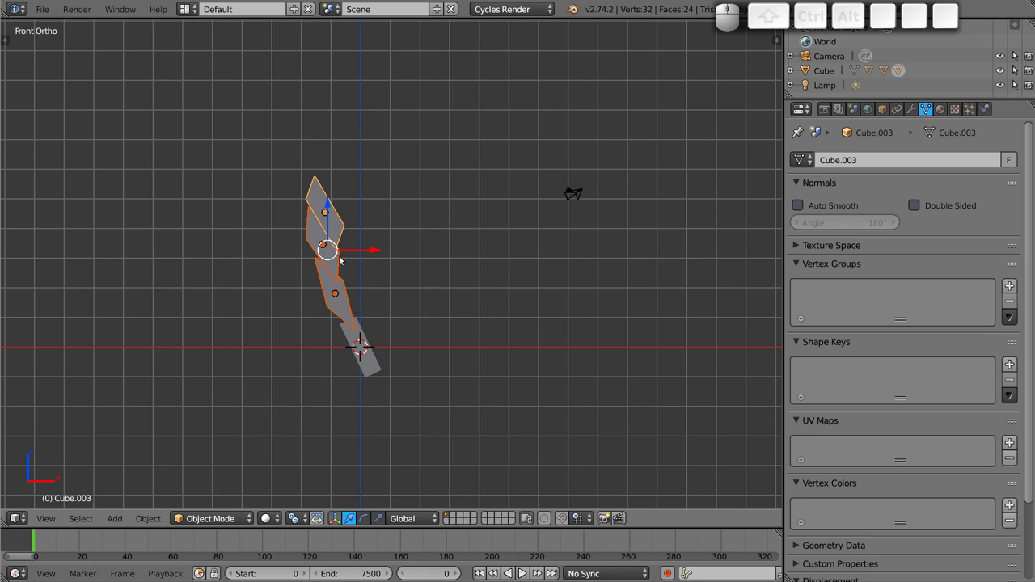
{"action": "right_click", "coordinate": [375, 367]}
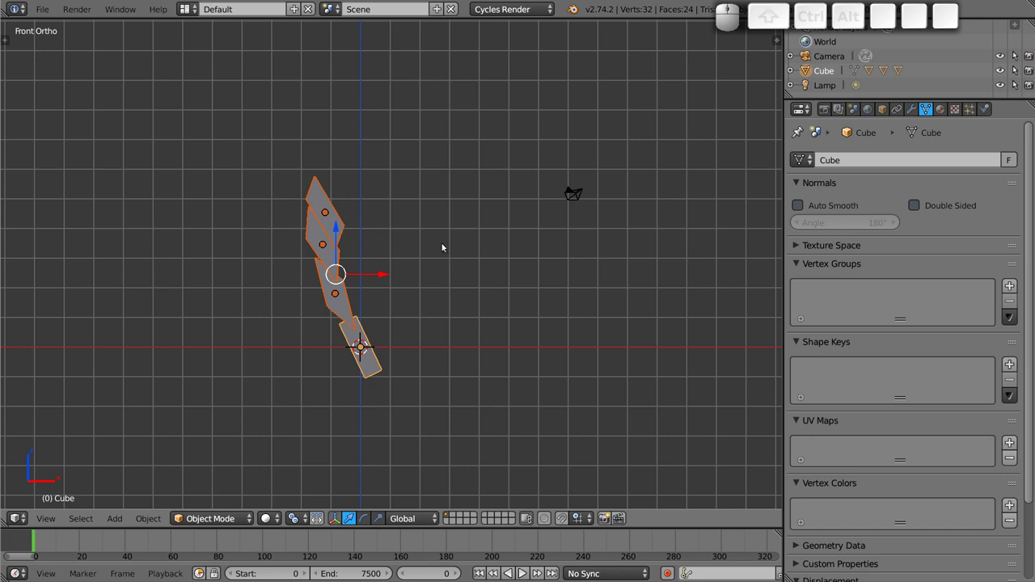
{"action": "key", "text": "ctrl+a"}
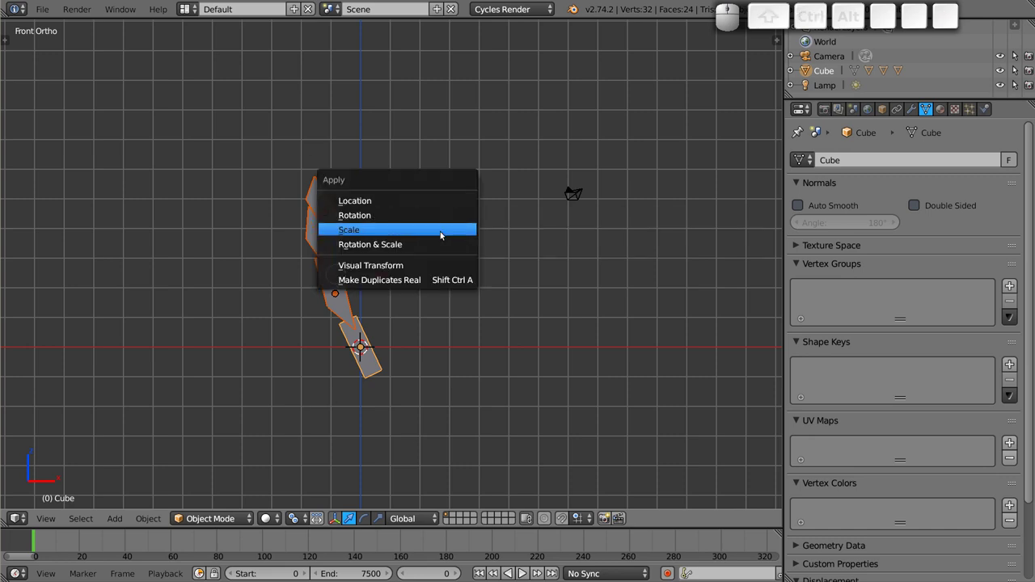
- Apply Scale to remove the shearing and sketch three stacked guide boxes with Grease Pencil
{"action": "left_click", "coordinate": [445, 235]}
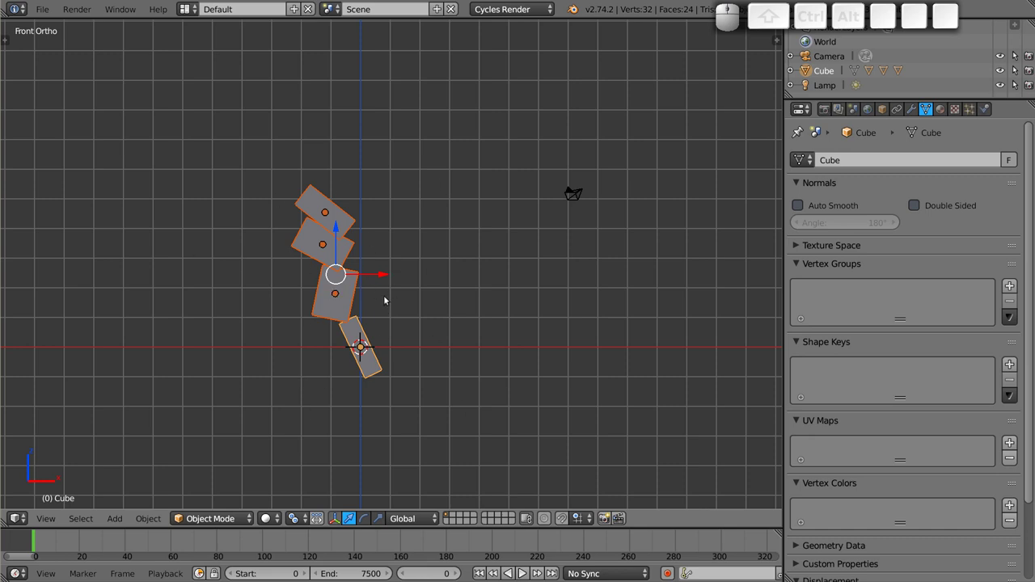
{"action": "key", "text": "d"}
{"action": "key", "text": "d"}
{"action": "key", "text": "d"}
{"action": "left_click_drag", "start_coordinate": [483, 297], "coordinate": [493, 230]}
{"action": "left_click_drag", "start_coordinate": [481, 223], "coordinate": [489, 178]}
{"action": "left_click_drag", "start_coordinate": [478, 144], "coordinate": [506, 223]}
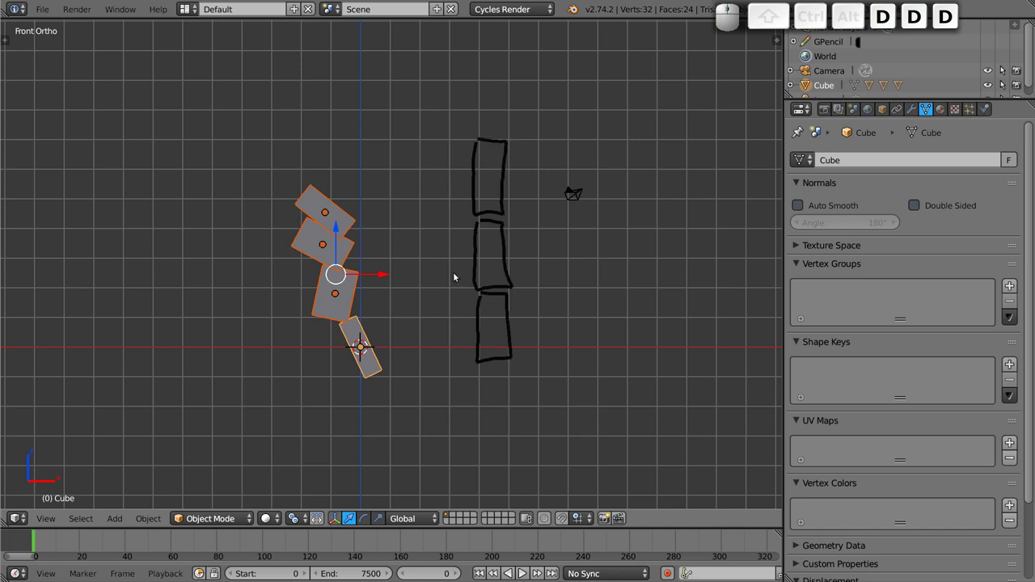
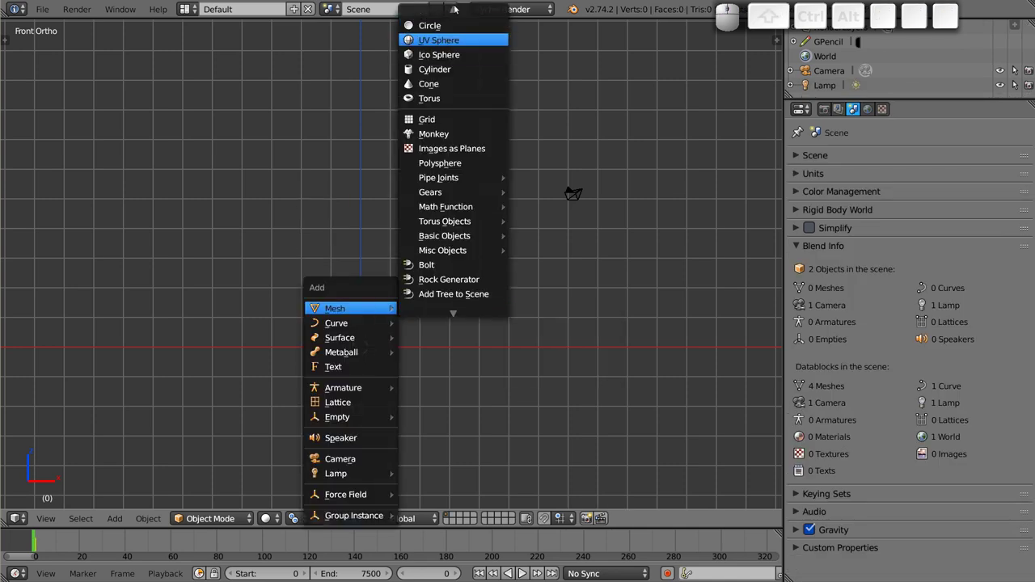
- Add a new cube sized 0.6 by 0.6 by 2 in Edit Mode and delete the Grease Pencil sketch layer
{"action": "left_click", "coordinate": [446, 30]}
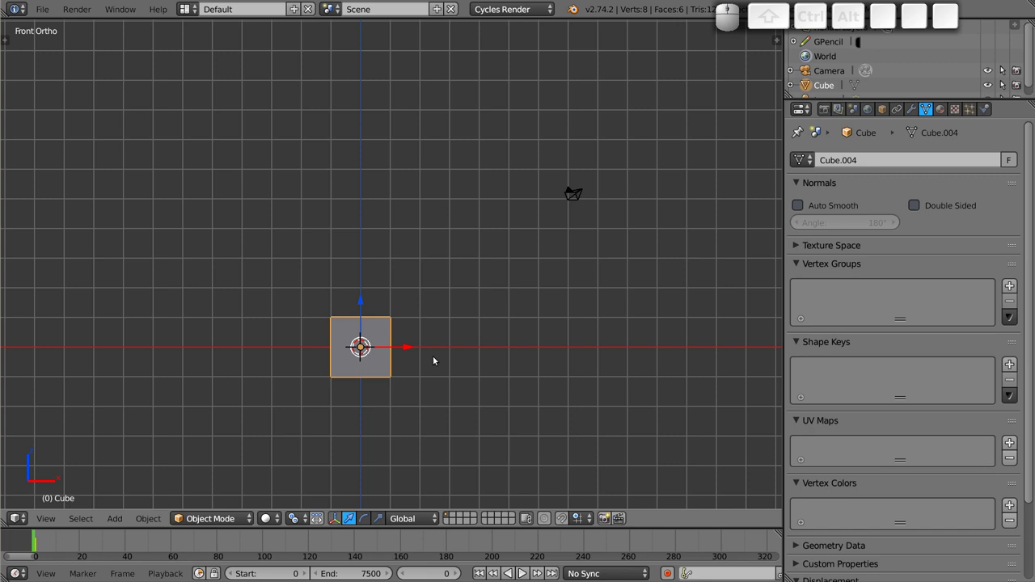
{"action": "key", "text": "Tab"}
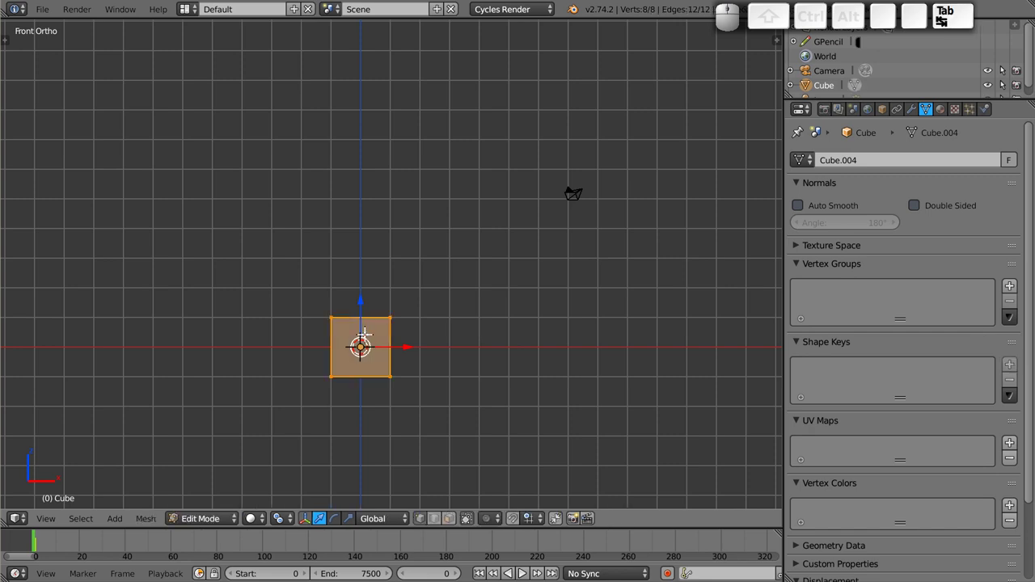
{"action": "scroll", "scroll_direction": "up", "scroll_amount": 3}
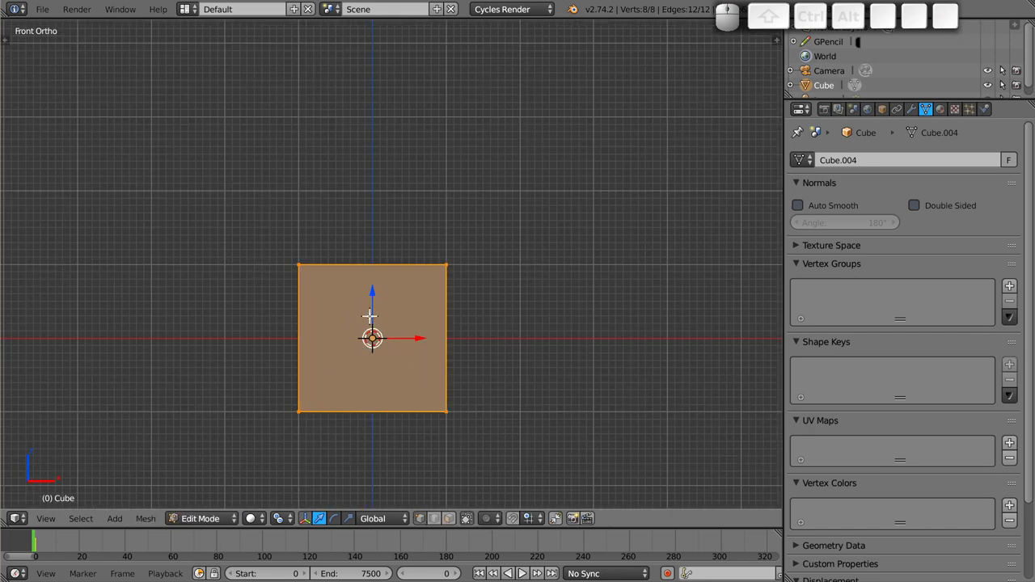
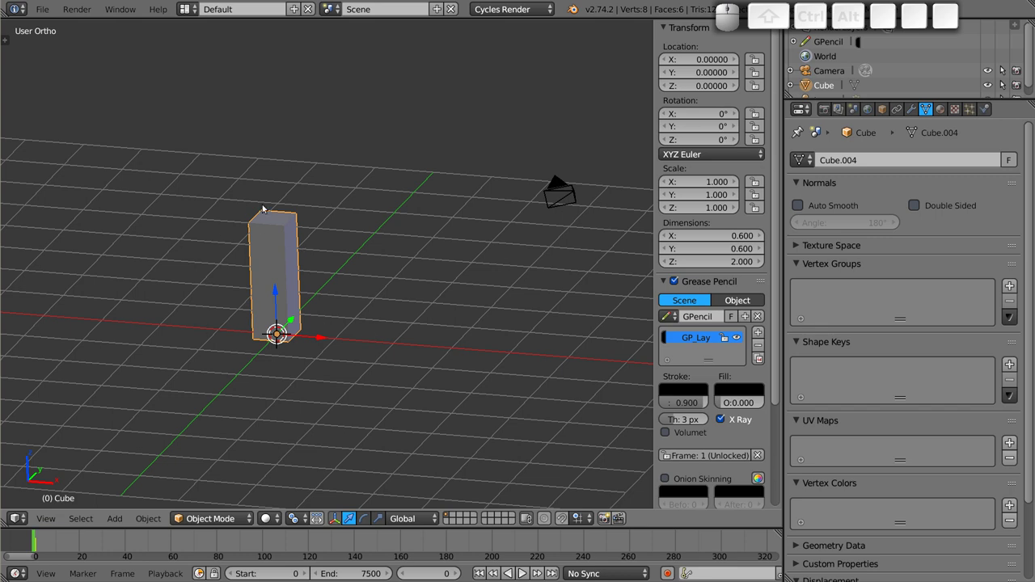
{"action": "left_click", "coordinate": [763, 318]}
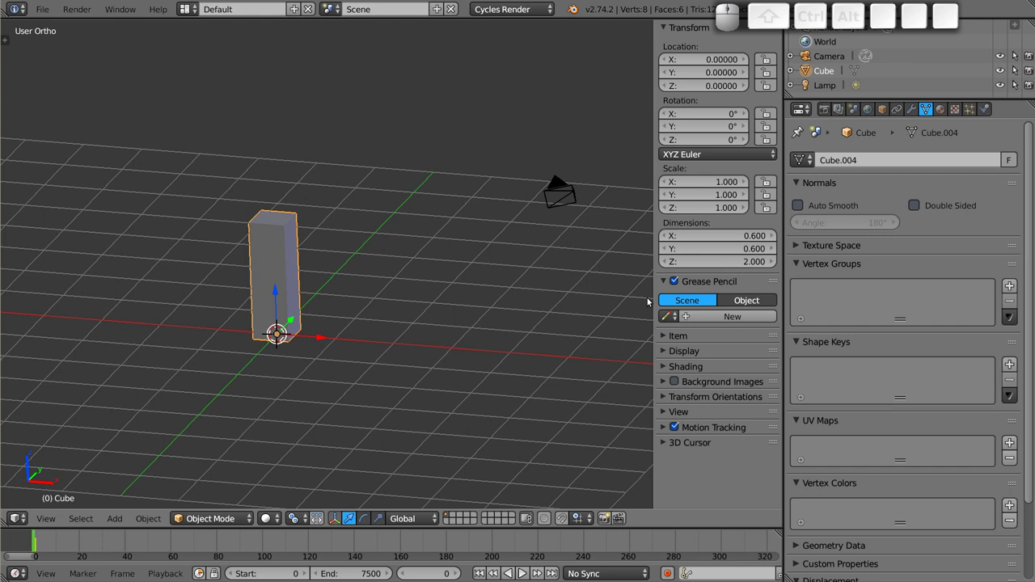
- In front view, duplicate the tall block upward into a straight four-block column
{"action": "left_click", "coordinate": [668, 285]}
{"action": "key", "text": "KP_1"}
{"action": "key", "text": "shift+d"}
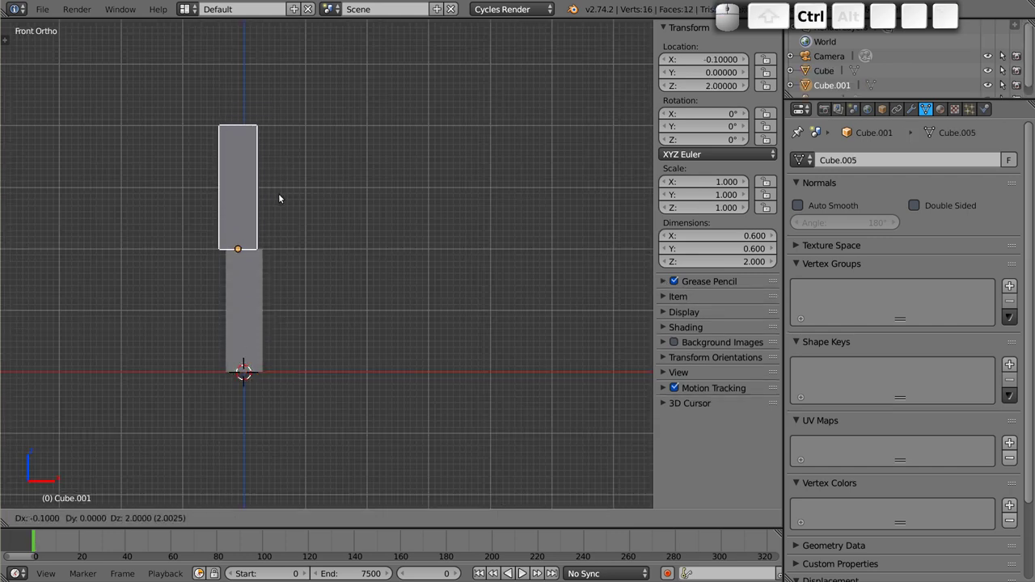
{"action": "left_click", "coordinate": [288, 196]}
{"action": "middle_click", "coordinate": [338, 230]}
{"action": "key", "text": "shift+r"}
{"action": "key", "text": "shift+r"}
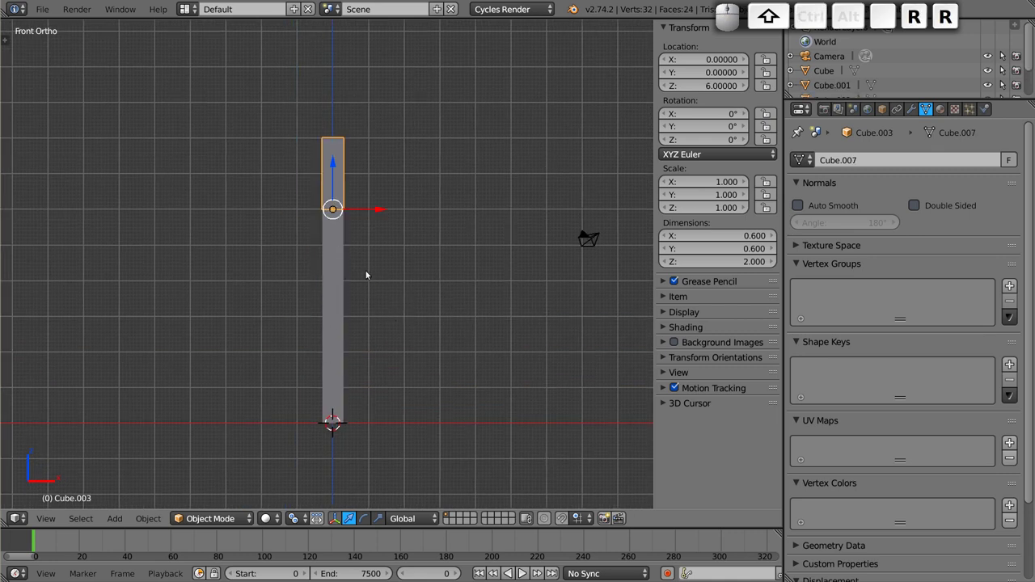
{"action": "left_click", "coordinate": [346, 246]}
- Parent the upper blocks to the blocks beneath them for the first two pairs
{"action": "right_click", "coordinate": [348, 311]}
{"action": "right_click", "coordinate": [348, 391]}
{"action": "right_click", "coordinate": [353, 158]}
{"action": "right_click", "coordinate": [351, 262]}
{"action": "key", "text": "ctrl+shift+p"}
{"action": "key", "text": "Return"}
{"action": "right_click", "coordinate": [336, 265]}
{"action": "right_click", "coordinate": [343, 304]}
{"action": "key", "text": "ctrl+shift+p"}
{"action": "key", "text": "Return"}
- Parent the remaining pair, completing the chain down to the bottom block
{"action": "left_click", "coordinate": [341, 314]}
{"action": "left_click", "coordinate": [341, 394]}
{"action": "key", "text": "ctrl+shift+p"}
{"action": "key", "text": "Return"}
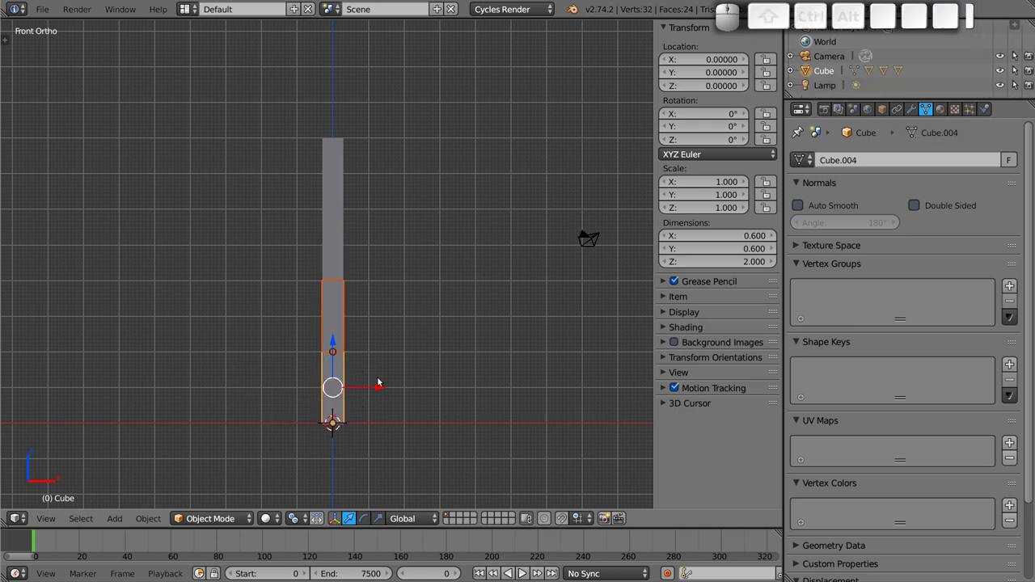
{"action": "left_click", "coordinate": [339, 171]}
{"action": "left_click", "coordinate": [343, 234]}
{"action": "key", "text": "Escape"}
- Test the chain by tilting the top and third blocks, cancelling each so the column stays straight
{"action": "right_click", "coordinate": [339, 182]}
{"action": "key", "text": "g"}
{"action": "key", "text": "Escape"}
{"action": "key", "text": "r"}
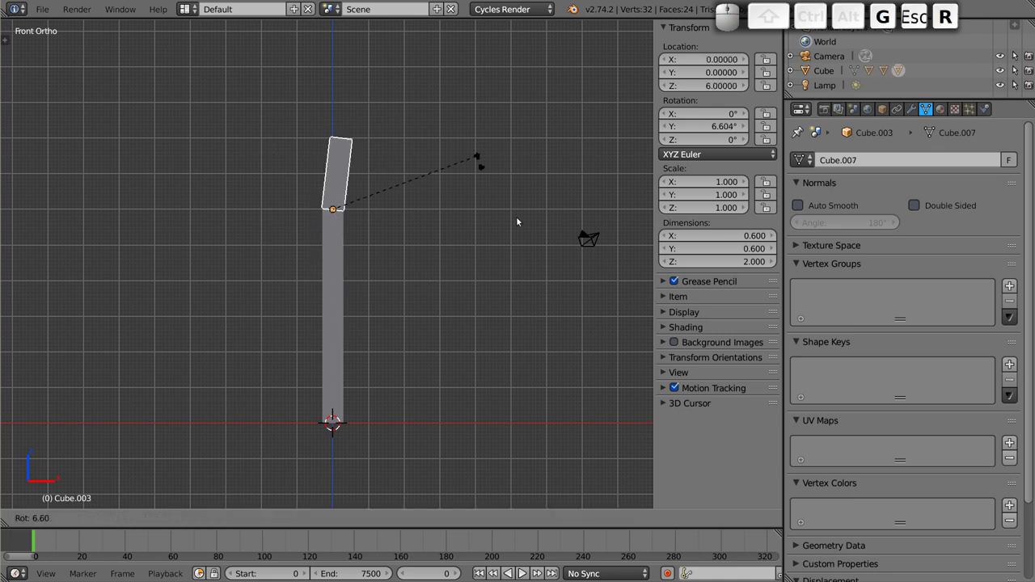
{"action": "key", "text": "Escape"}
{"action": "right_click", "coordinate": [339, 232]}
{"action": "key", "text": "r"}
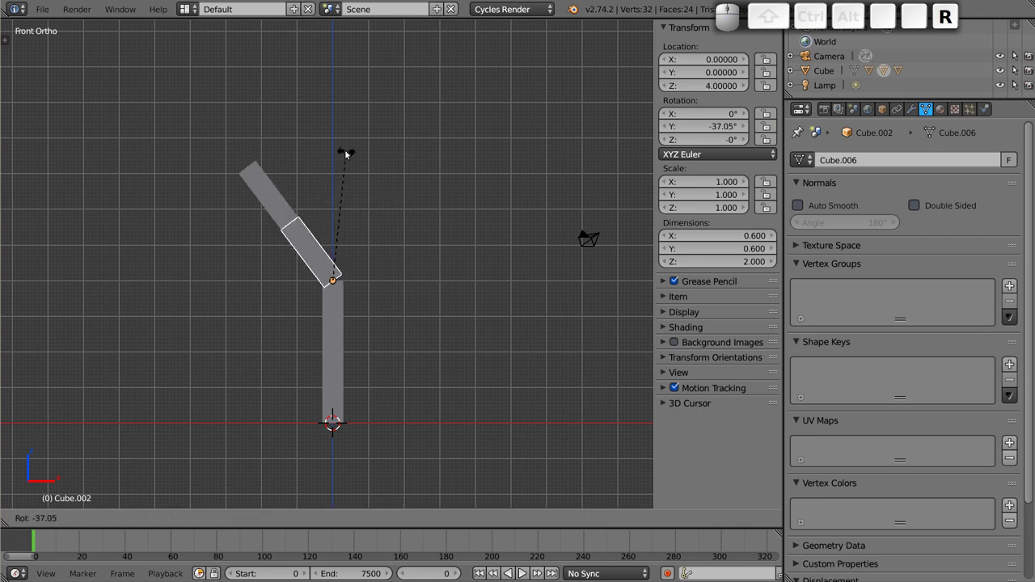
{"action": "key", "text": "Escape"}
{"action": "middle_click", "coordinate": [352, 348]}
- Key LocRotScale on all four selected blocks at frame 0, then advance the timeline to frame 20
{"action": "right_click", "coordinate": [361, 147]}
{"action": "right_click", "coordinate": [361, 212]}
{"action": "right_click", "coordinate": [355, 290]}
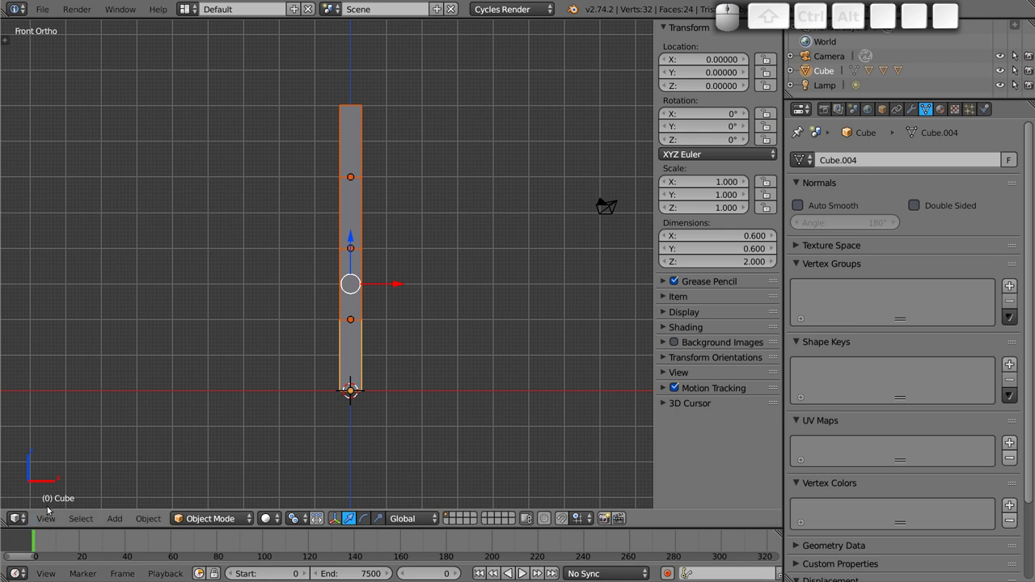
{"action": "key", "text": "i"}
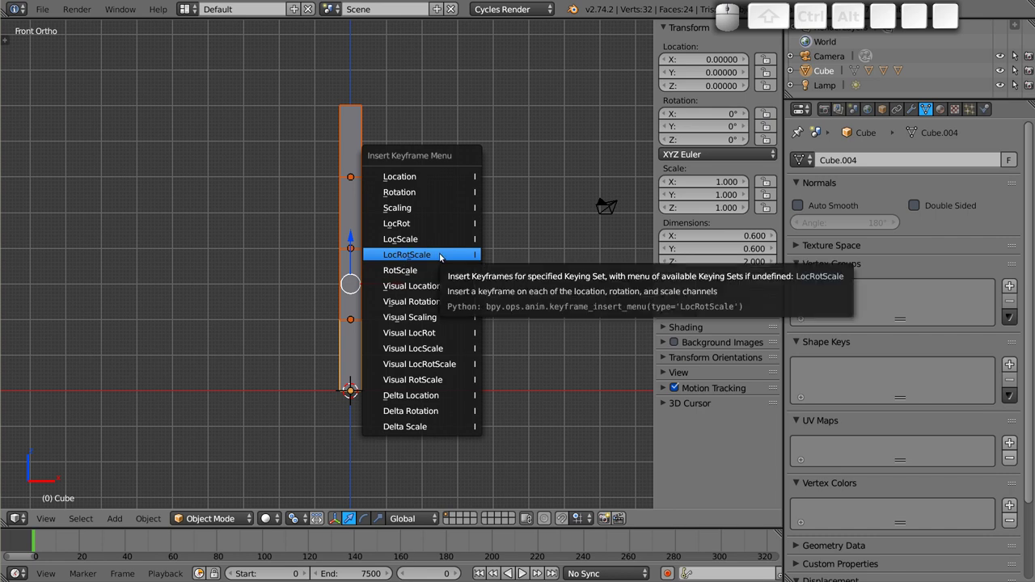
{"action": "left_click", "coordinate": [444, 257]}
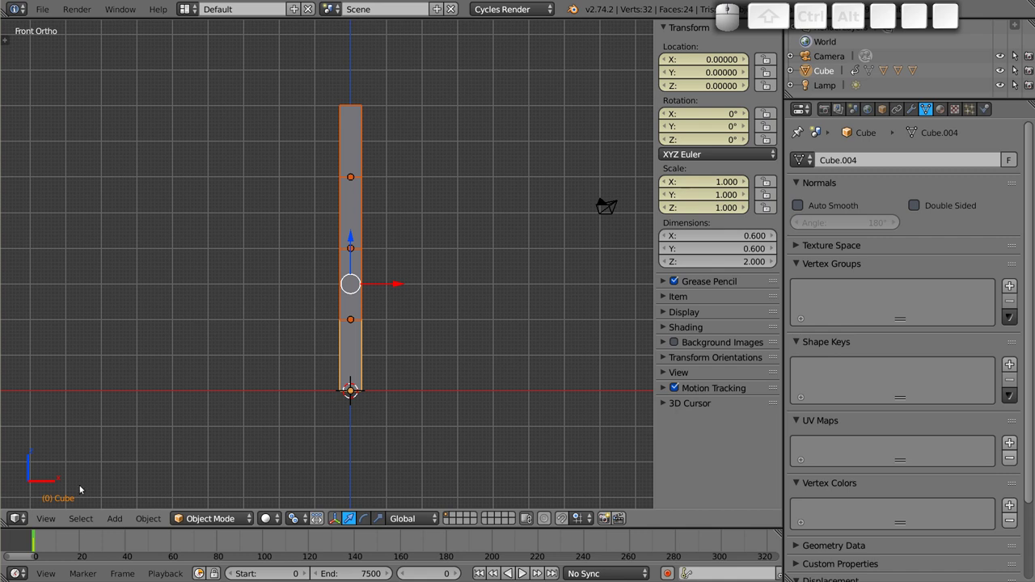
{"action": "left_click_drag", "start_coordinate": [80, 543], "coordinate": [87, 538]}
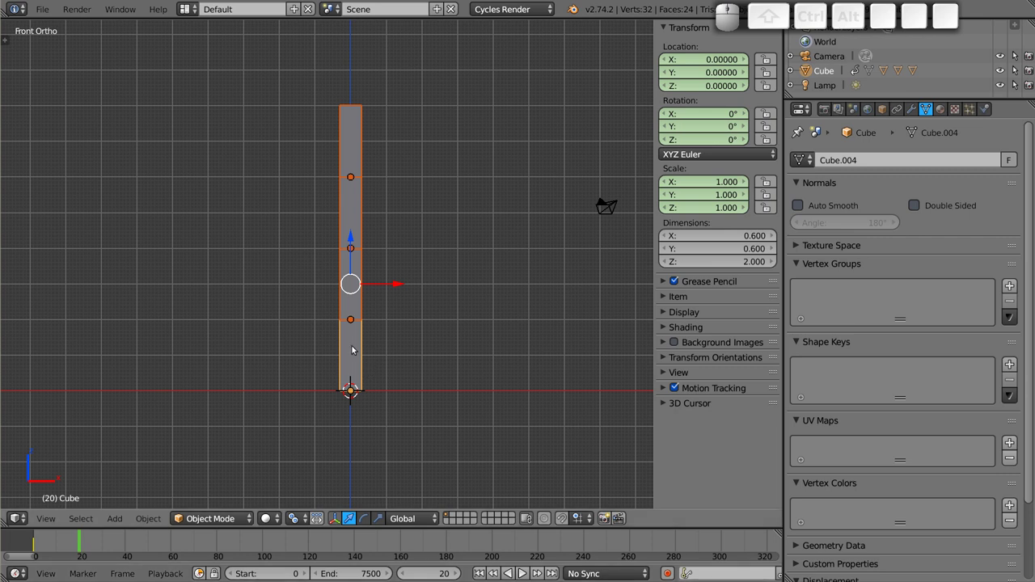
- Rotate each block of the column in turn so the stack bends into a zigzag arm
{"action": "right_click", "coordinate": [357, 347]}
{"action": "key", "text": "r"}
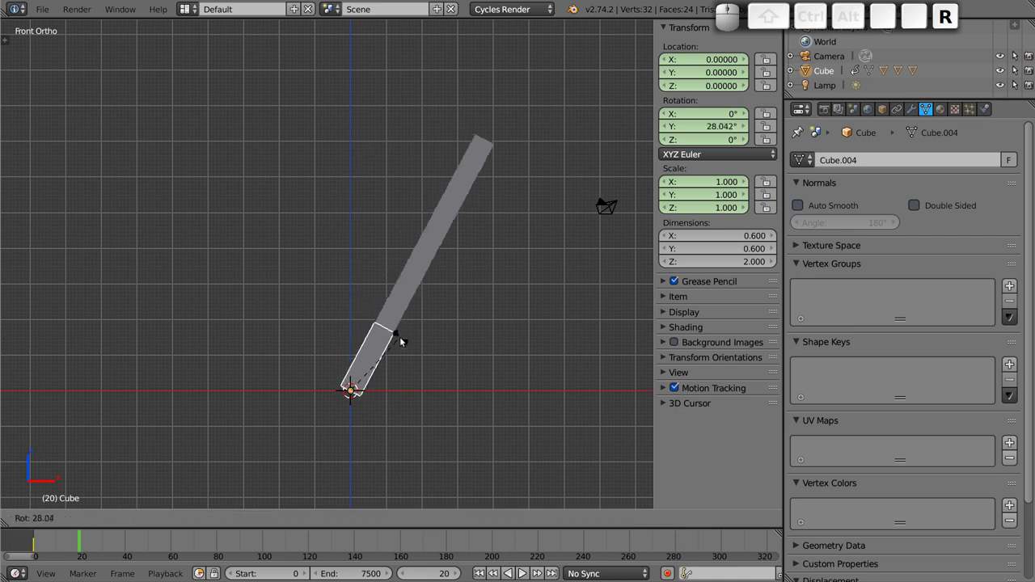
{"action": "left_click", "coordinate": [406, 351]}
{"action": "right_click", "coordinate": [426, 309]}
{"action": "key", "text": "r"}
{"action": "left_click", "coordinate": [451, 267]}
{"action": "right_click", "coordinate": [388, 215]}
{"action": "key", "text": "r"}
{"action": "left_click", "coordinate": [468, 225]}
{"action": "middle_click", "coordinate": [460, 177]}
{"action": "key", "text": "r"}
{"action": "left_click", "coordinate": [492, 236]}
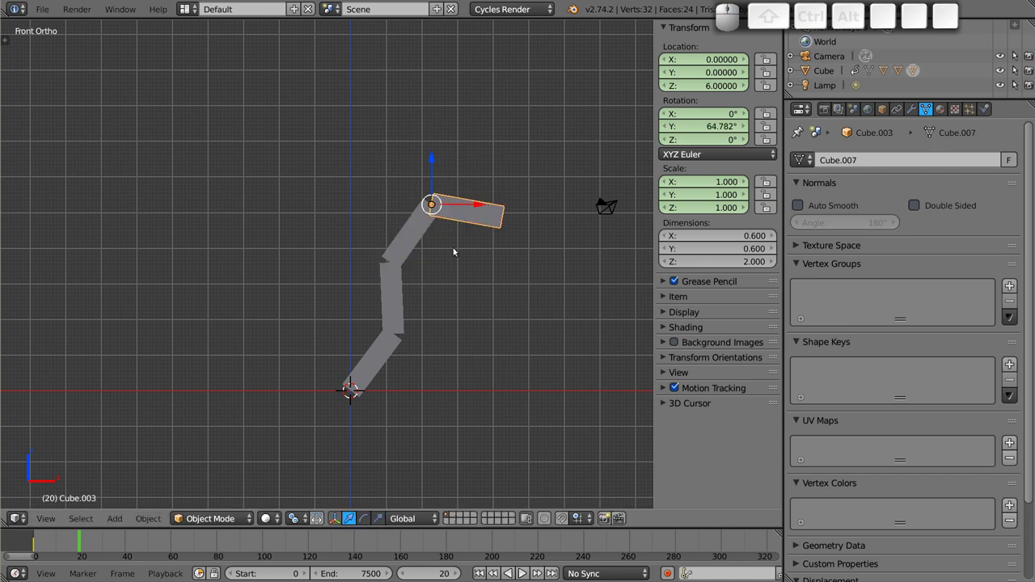
- Key LocRotScale on all blocks for the bent pose at frame 20
{"action": "middle_click", "coordinate": [420, 233]}
{"action": "middle_click", "coordinate": [394, 315]}
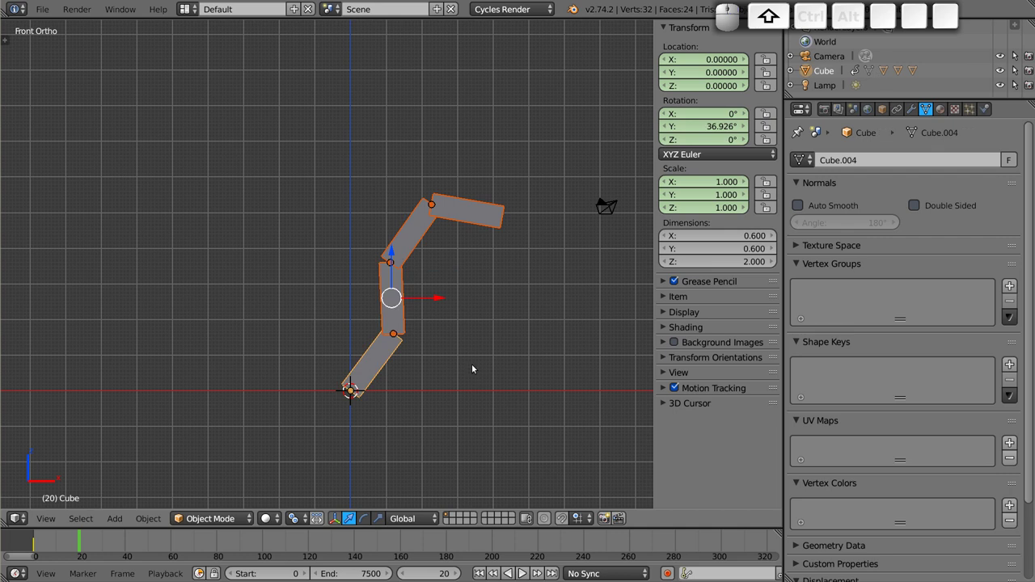
{"action": "key", "text": "shift+i"}
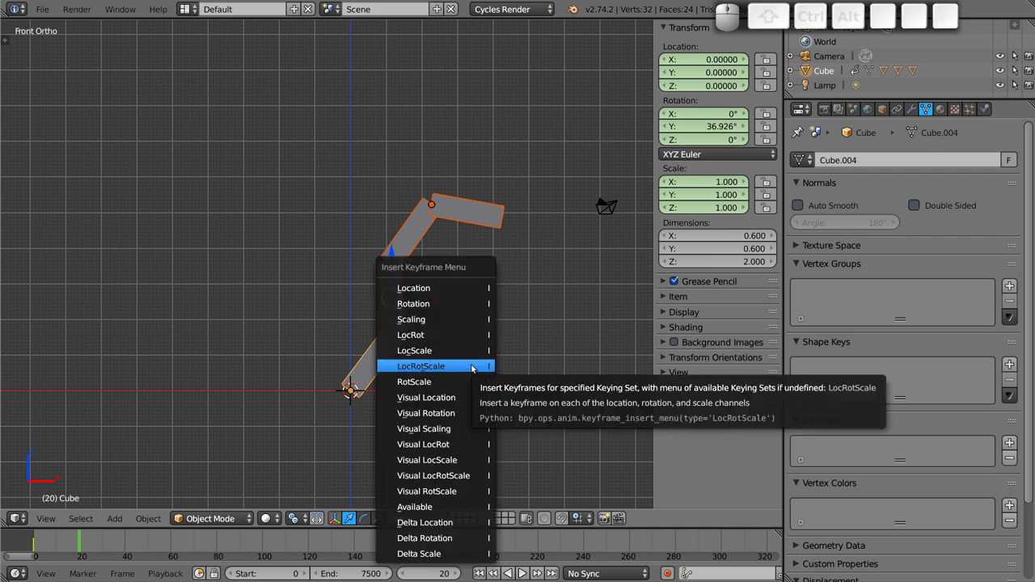
{"action": "left_click", "coordinate": [476, 367]}
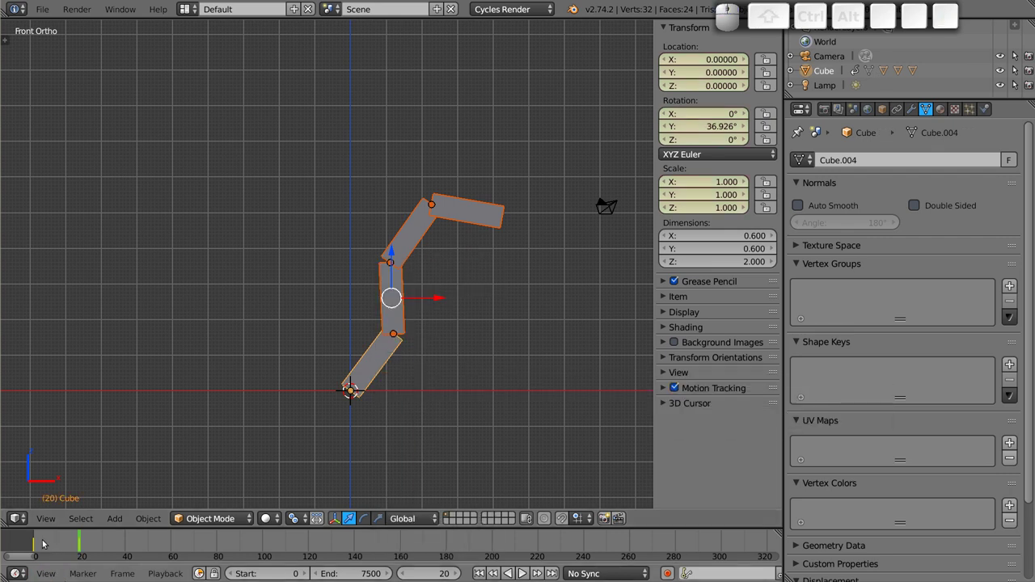
{"action": "scroll", "scroll_direction": "up", "scroll_amount": 3}
{"action": "scroll", "scroll_direction": "up", "scroll_amount": 3}
{"action": "middle_click", "coordinate": [54, 549]}
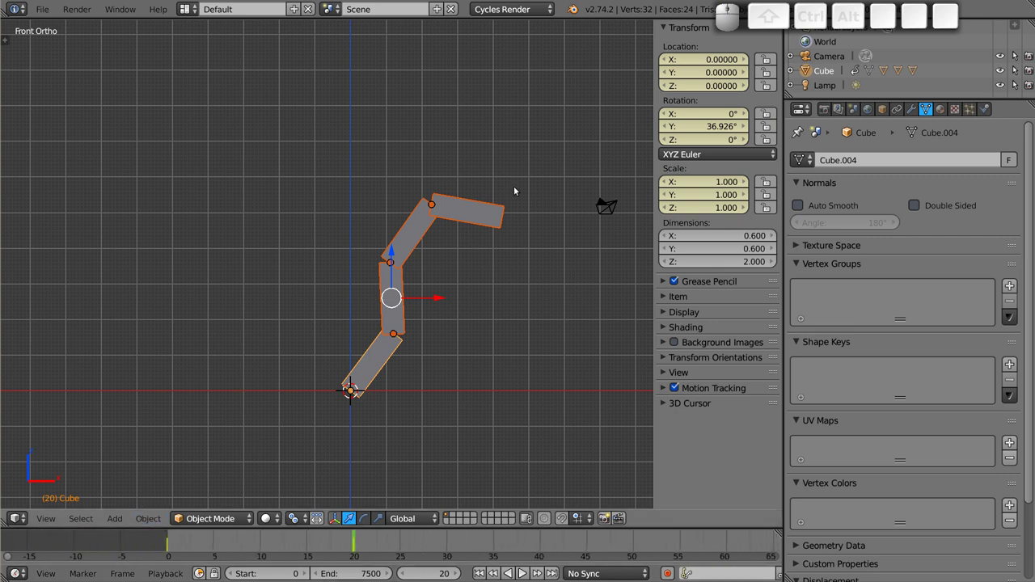
{"action": "left_click_drag", "start_coordinate": [171, 546], "coordinate": [387, 305]}
{"action": "right_click", "coordinate": [472, 211]}
{"action": "key", "text": "g"}
{"action": "key", "text": "Escape"}
{"action": "right_click", "coordinate": [412, 248]}
{"action": "key", "text": "g"}
{"action": "key", "text": "Escape"}
{"action": "right_click", "coordinate": [398, 296]}
{"action": "key", "text": "g"}
{"action": "key", "text": "Escape"}
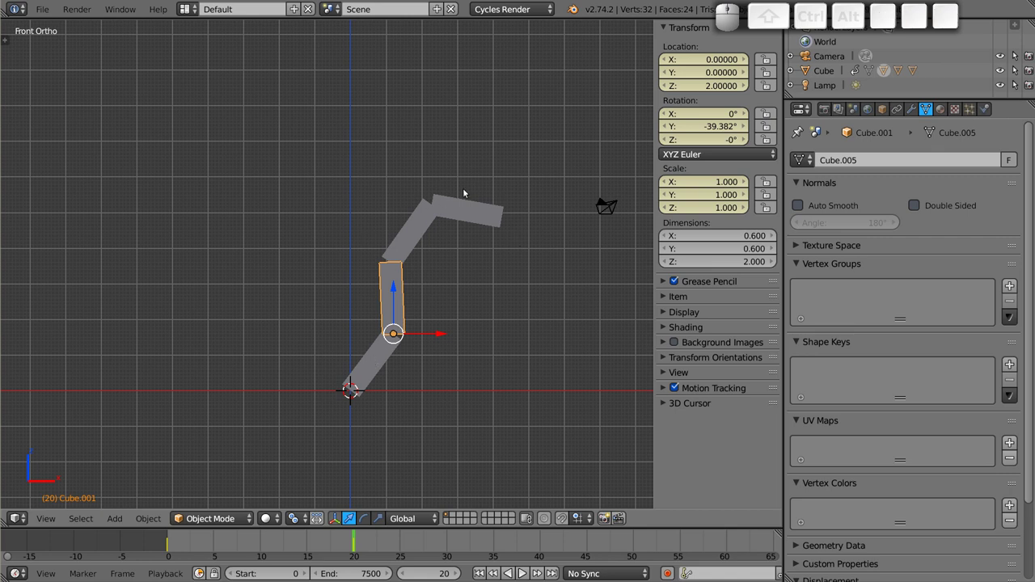
{"action": "right_click", "coordinate": [477, 216]}
{"action": "right_click", "coordinate": [415, 245]}
{"action": "right_click", "coordinate": [394, 305]}
{"action": "right_click", "coordinate": [383, 364]}
{"action": "right_click", "coordinate": [393, 309]}
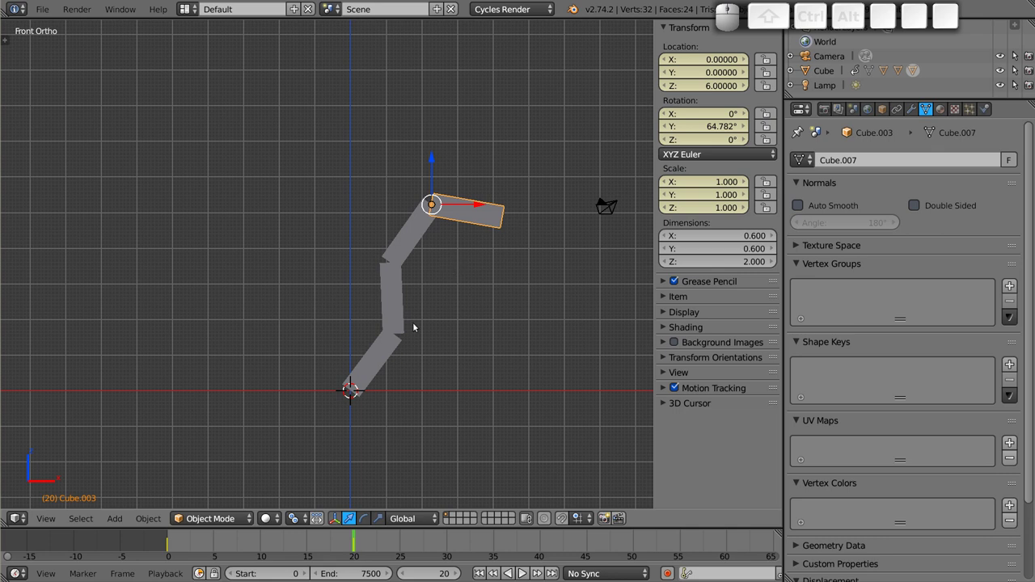
{"action": "right_click", "coordinate": [384, 370]}
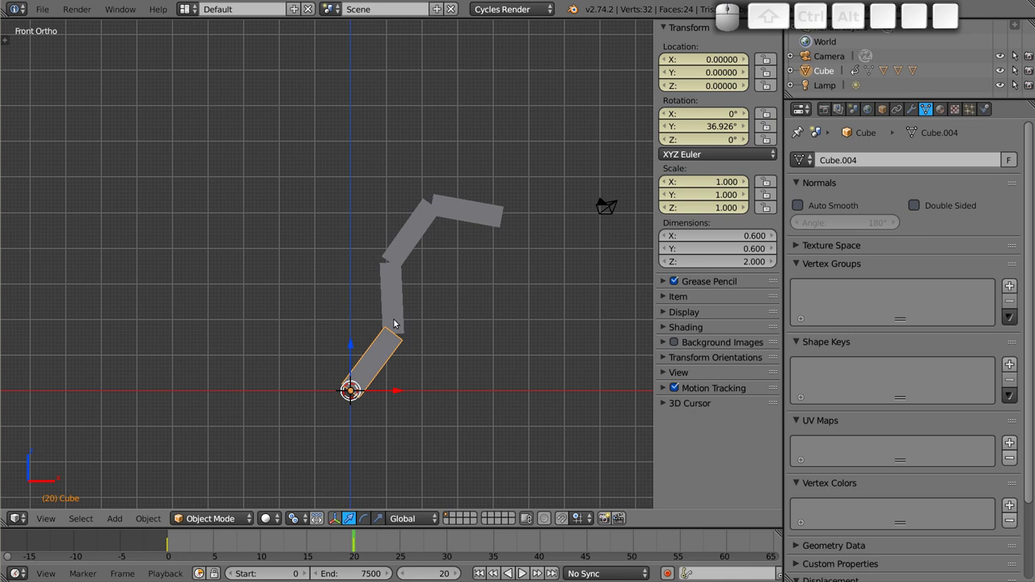
{"action": "right_click", "coordinate": [397, 299]}
{"action": "right_click", "coordinate": [410, 231]}
{"action": "right_click", "coordinate": [491, 194]}
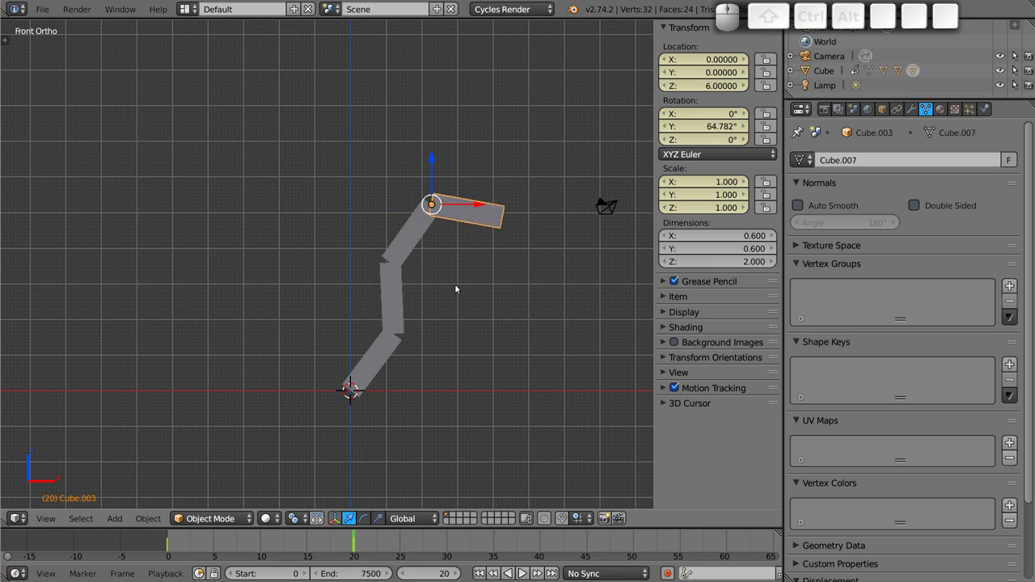
{"action": "right_click", "coordinate": [407, 234]}
{"action": "left_click_drag", "start_coordinate": [398, 307], "coordinate": [492, 202]}
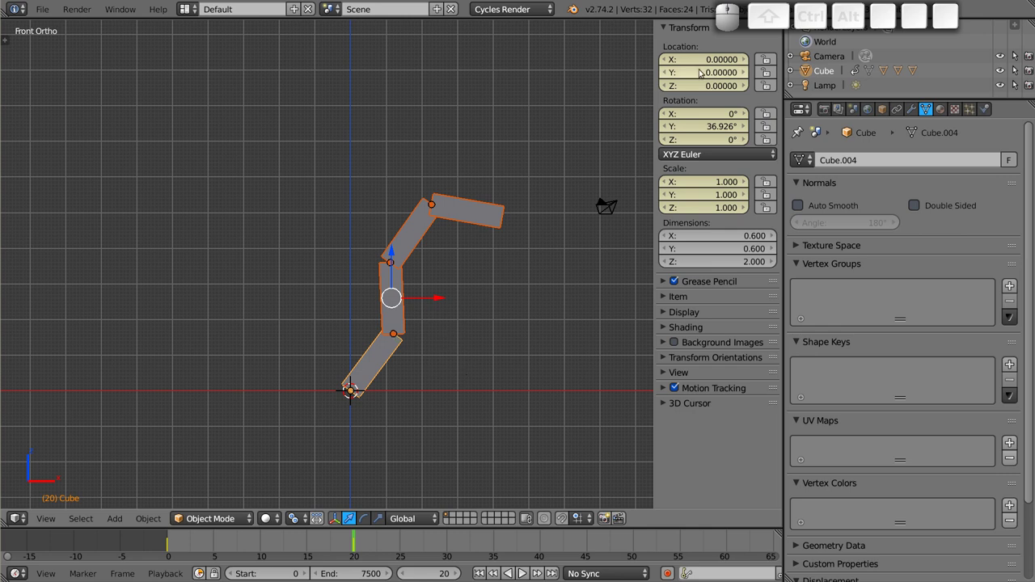
- Browse the keyframe options on the rotation values and leave them unchanged
{"action": "right_click", "coordinate": [692, 66]}
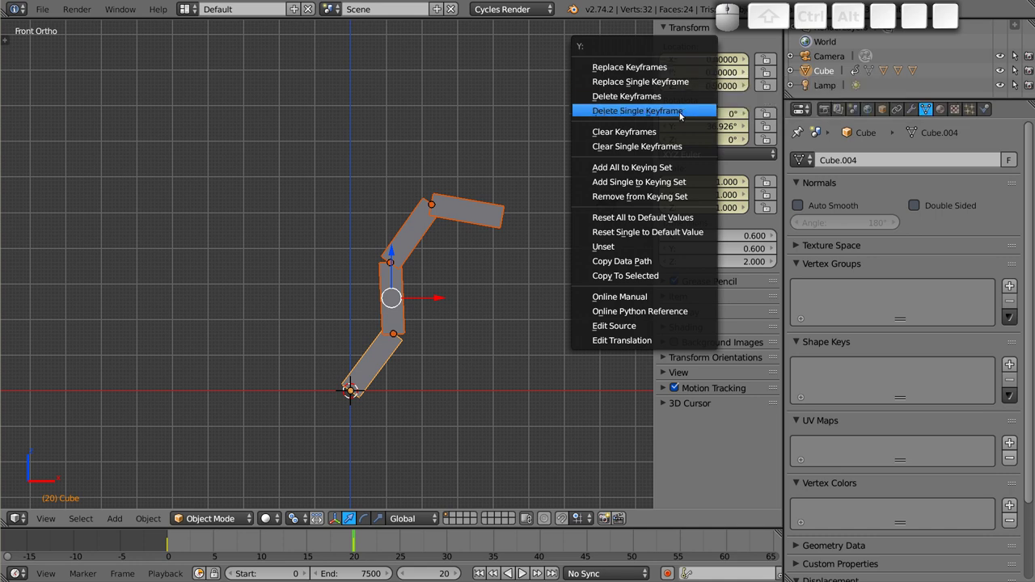
{"action": "left_click", "coordinate": [668, 132]}
{"action": "right_click", "coordinate": [703, 124]}
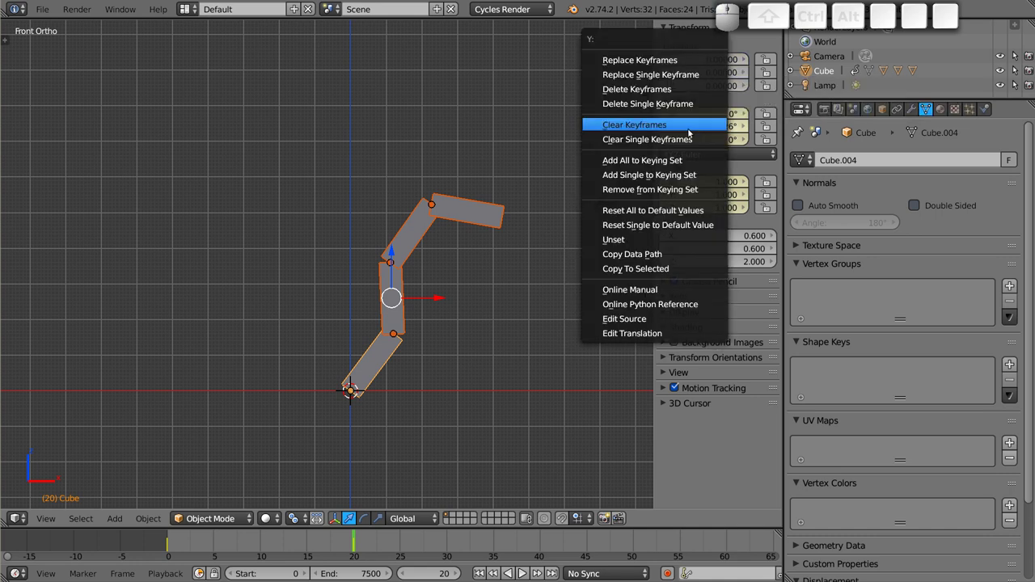
{"action": "left_click", "coordinate": [692, 131]}
{"action": "left_click", "coordinate": [690, 207]}
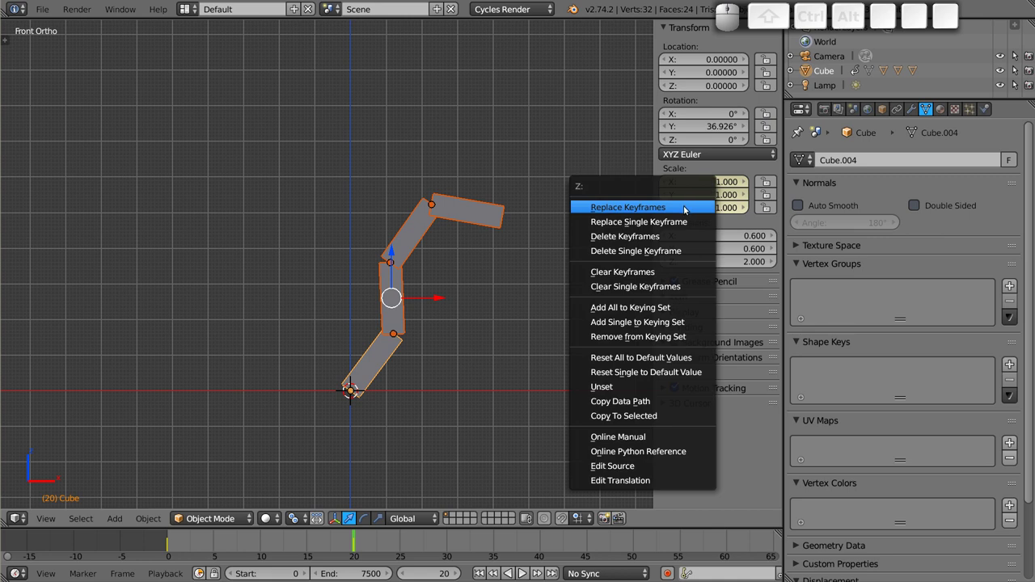
{"action": "left_click", "coordinate": [660, 277]}
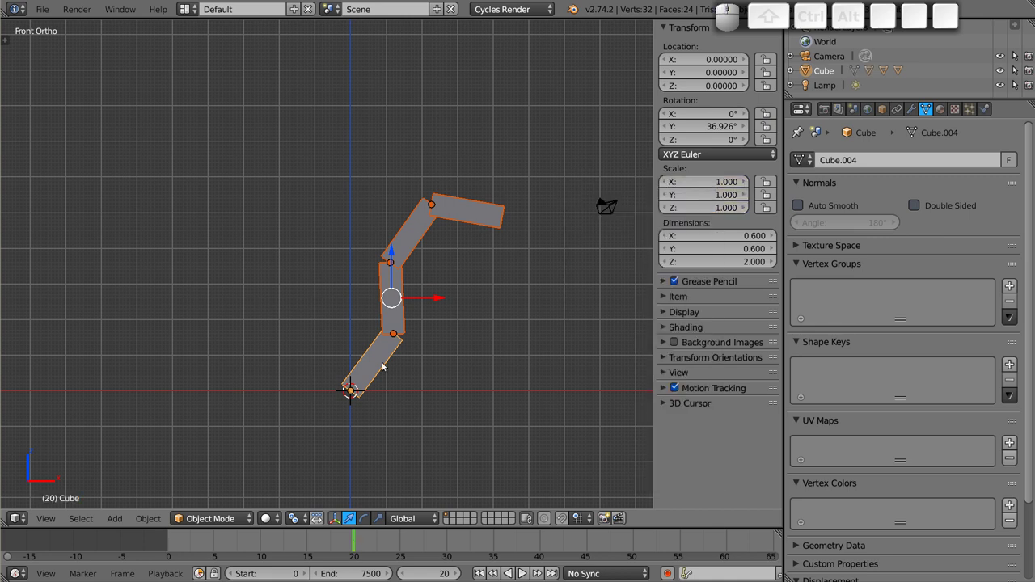
- Clear the bar pieces' scale, rotation and location with Alt+S, Alt+R, Alt+G
{"action": "key", "text": "alt+s"}
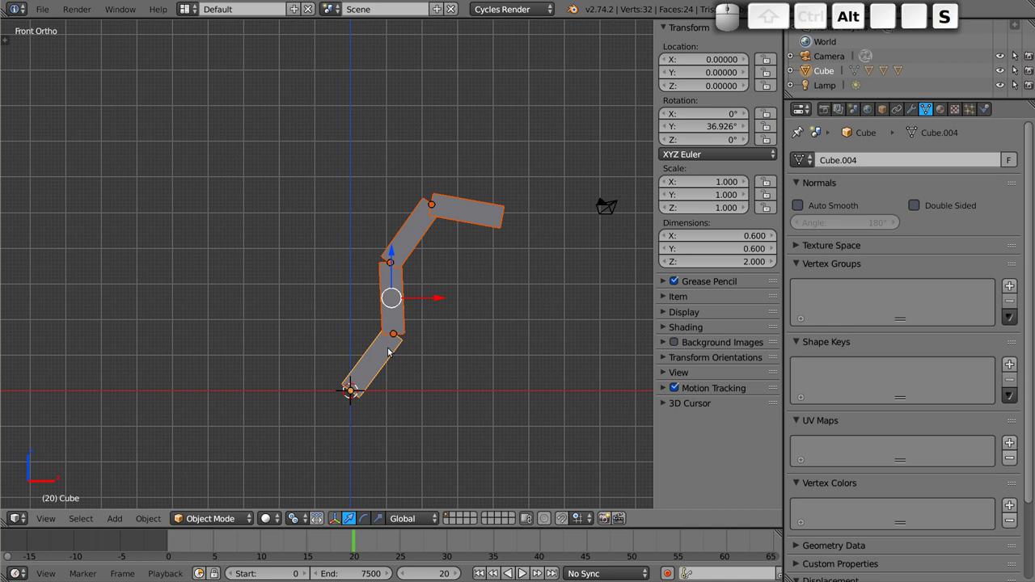
{"action": "key", "text": "alt+r"}
{"action": "key", "text": "alt+g"}
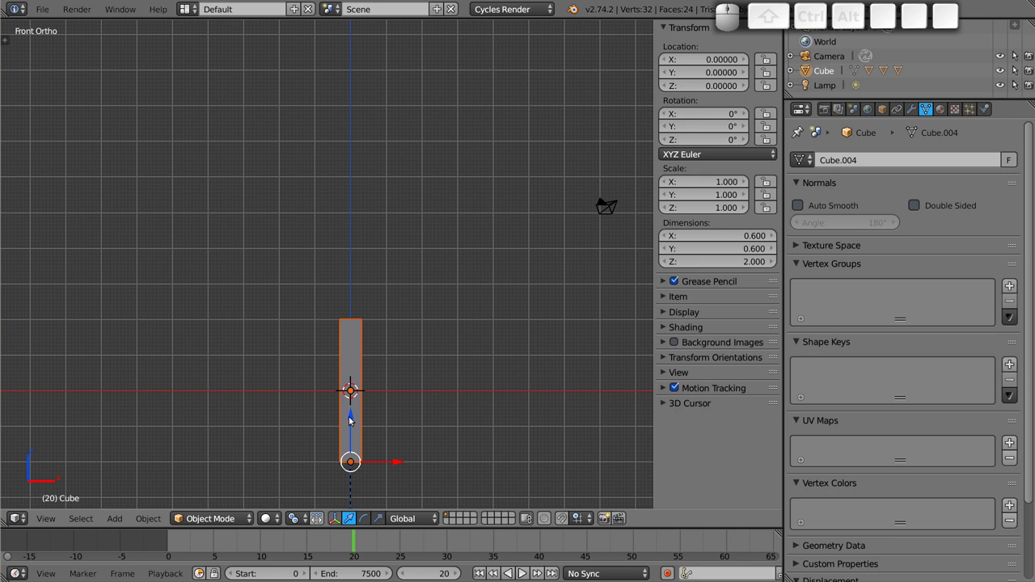
- Select the bar pieces and move the column 4 units to the right along X
{"action": "key", "text": "ctrl+z"}
{"action": "right_click", "coordinate": [362, 148]}
{"action": "right_click", "coordinate": [364, 361]}
{"action": "left_click_drag", "start_coordinate": [359, 266], "coordinate": [386, 268]}
{"action": "left_click_drag", "start_coordinate": [394, 287], "coordinate": [385, 390]}
- Add an armature with a single bone at the origin beside the bar column
{"action": "key", "text": "shift+a"}
{"action": "left_click", "coordinate": [379, 437]}
{"action": "middle_click", "coordinate": [352, 366]}
{"action": "scroll", "scroll_direction": "up", "scroll_amount": 3}
{"action": "middle_click", "coordinate": [364, 360]}
{"action": "right_click", "coordinate": [544, 346]}
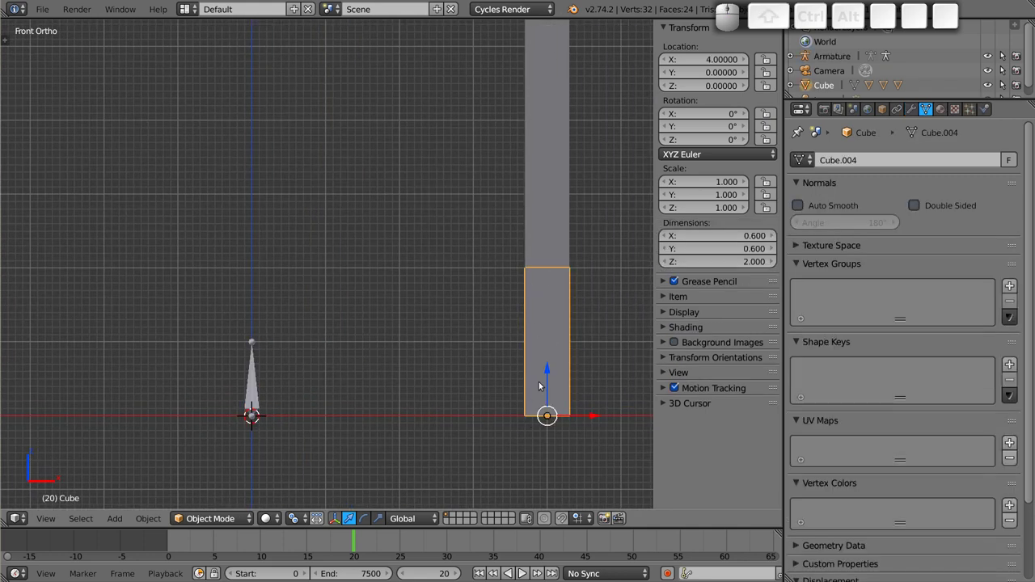
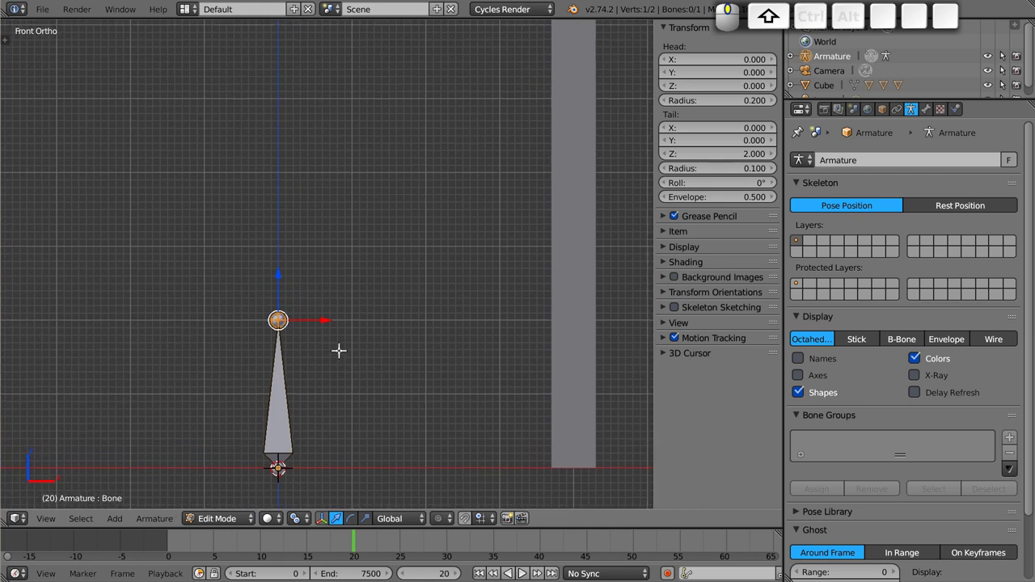
- Extrude the bone upward into a chain of four connected bones and return to Object Mode
{"action": "key", "text": "e"}
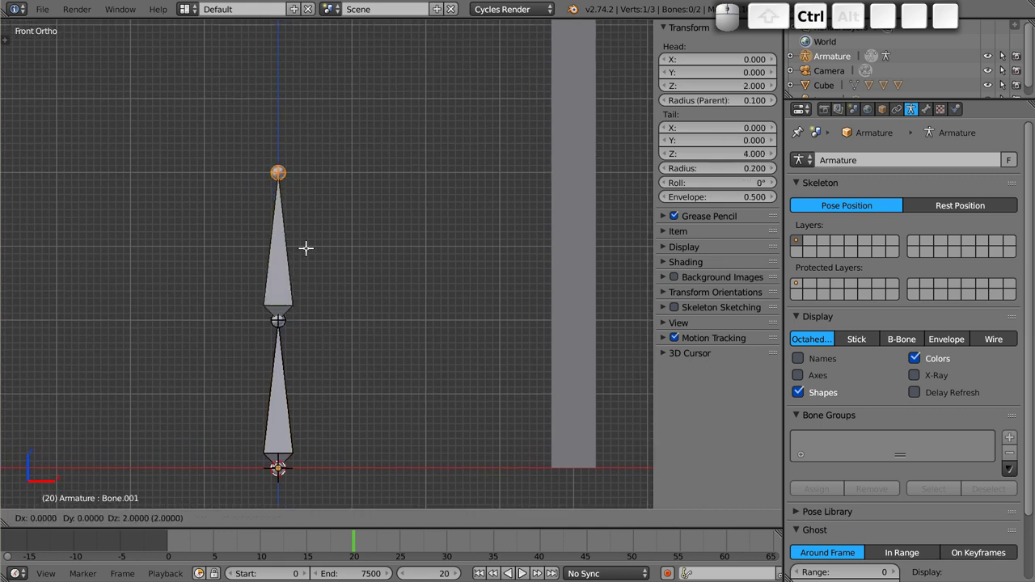
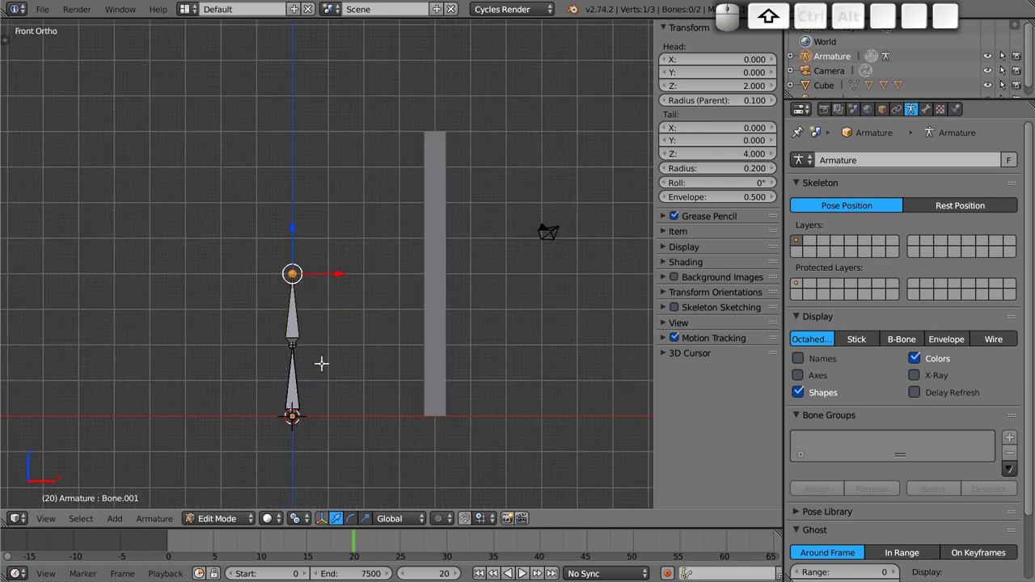
{"action": "key", "text": "shift+r"}
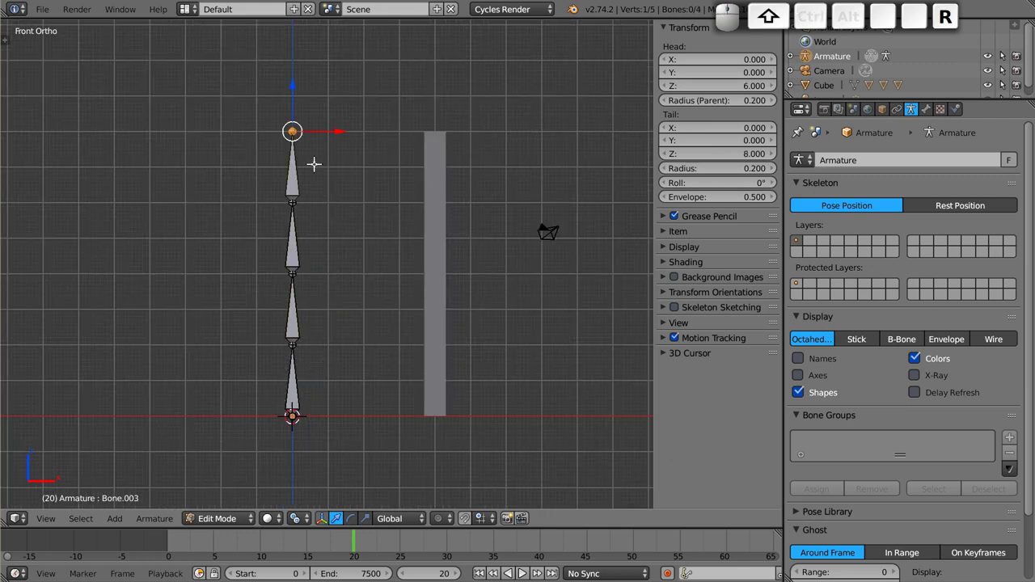
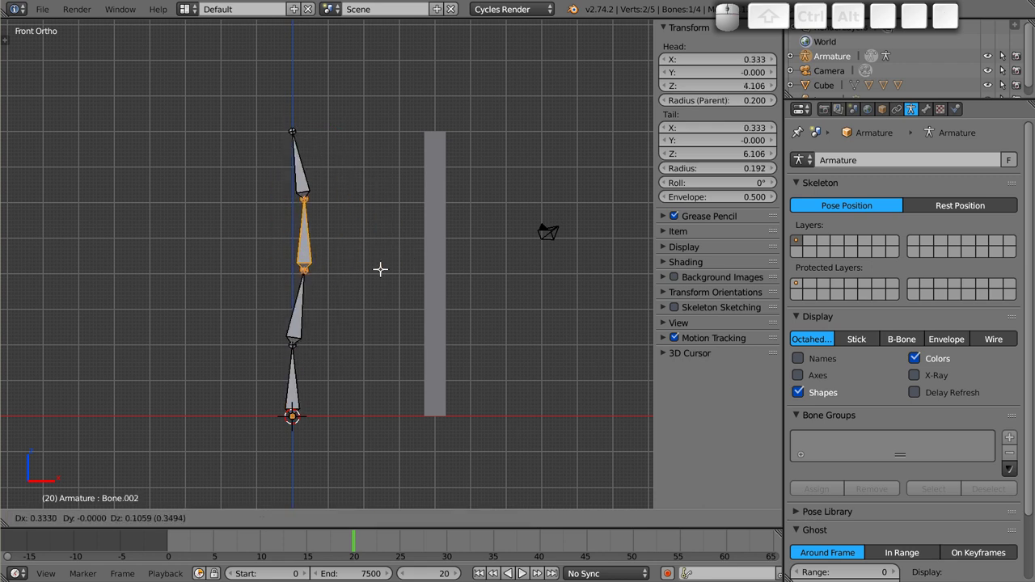
{"action": "key", "text": "Escape"}
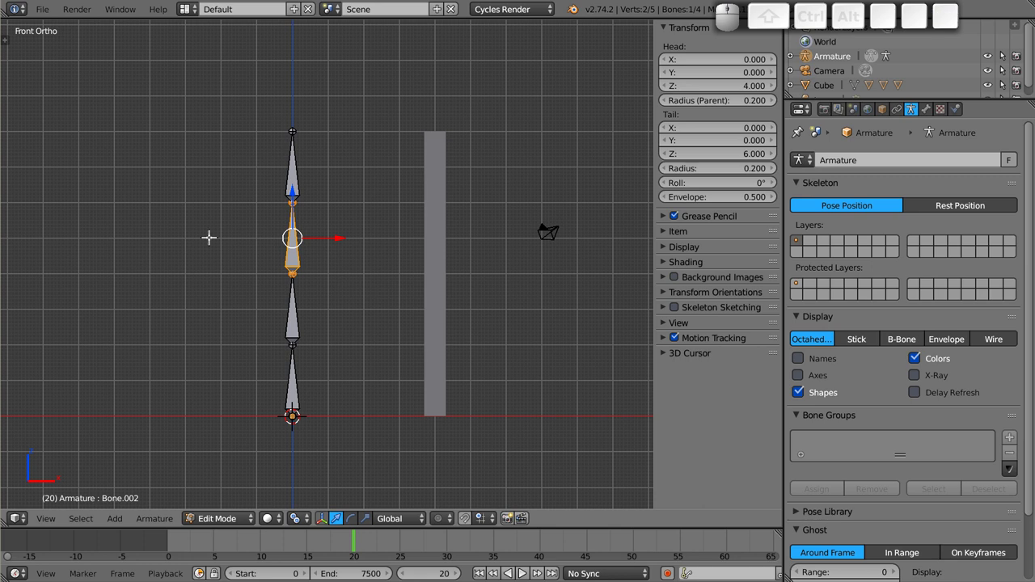
{"action": "key", "text": "Tab"}
- Select the bar pieces of the column one after another, ending on the top bar
{"action": "right_click", "coordinate": [440, 164]}
{"action": "right_click", "coordinate": [438, 229]}
{"action": "right_click", "coordinate": [438, 299]}
{"action": "right_click", "coordinate": [440, 387]}
{"action": "right_click", "coordinate": [439, 313]}
{"action": "left_click_drag", "start_coordinate": [435, 218], "coordinate": [420, 332]}
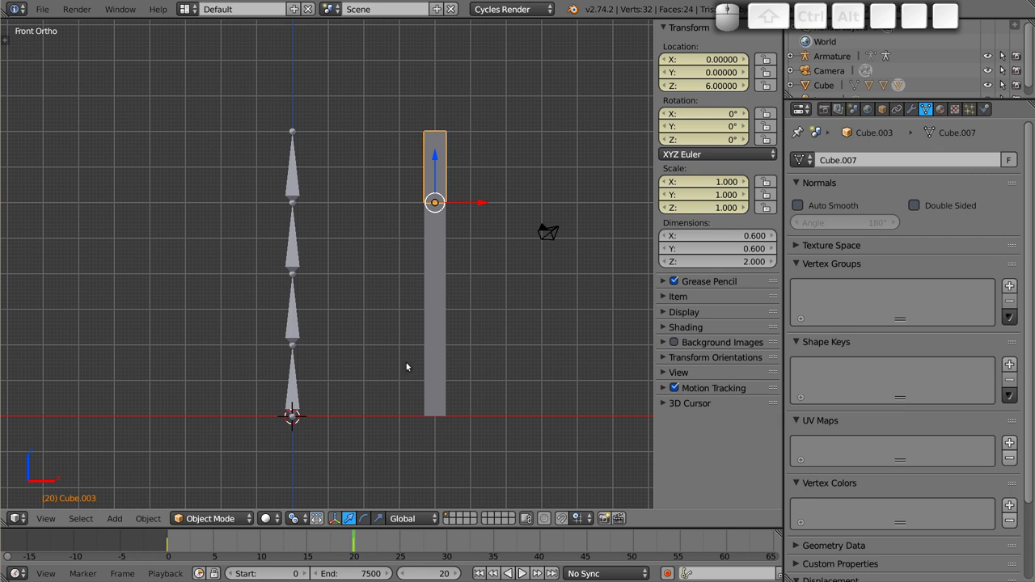
- Select all four bar objects together and move the column onto the bone chain at the origin
{"action": "key", "text": "g"}
{"action": "key", "text": "Escape"}
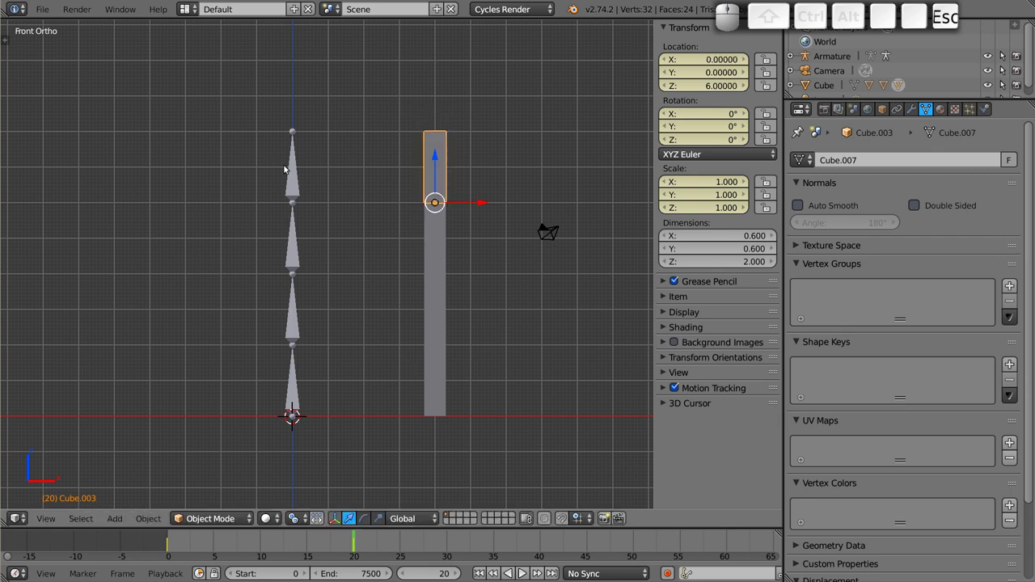
{"action": "right_click", "coordinate": [300, 168]}
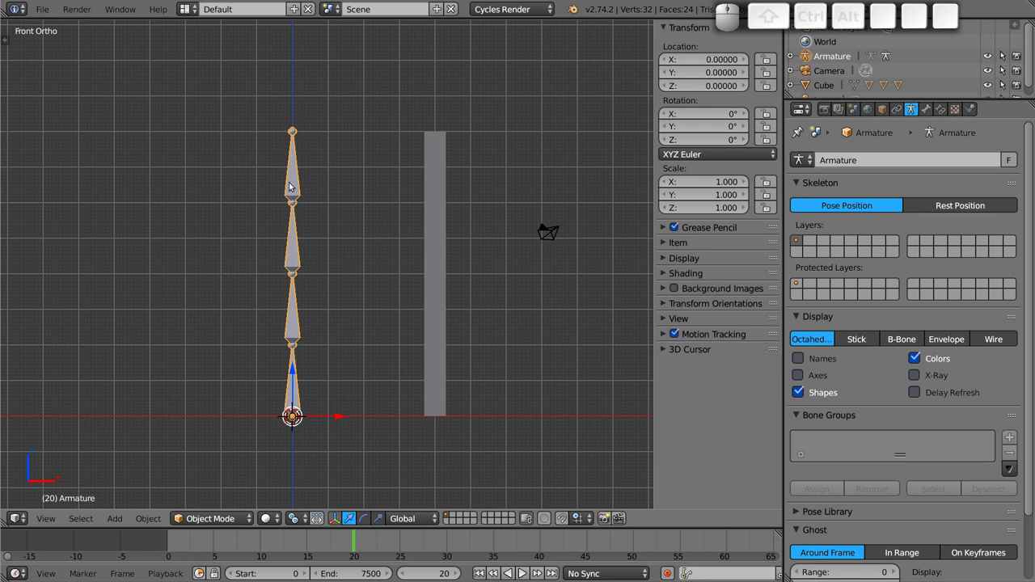
{"action": "right_click", "coordinate": [432, 221]}
{"action": "right_click", "coordinate": [295, 236]}
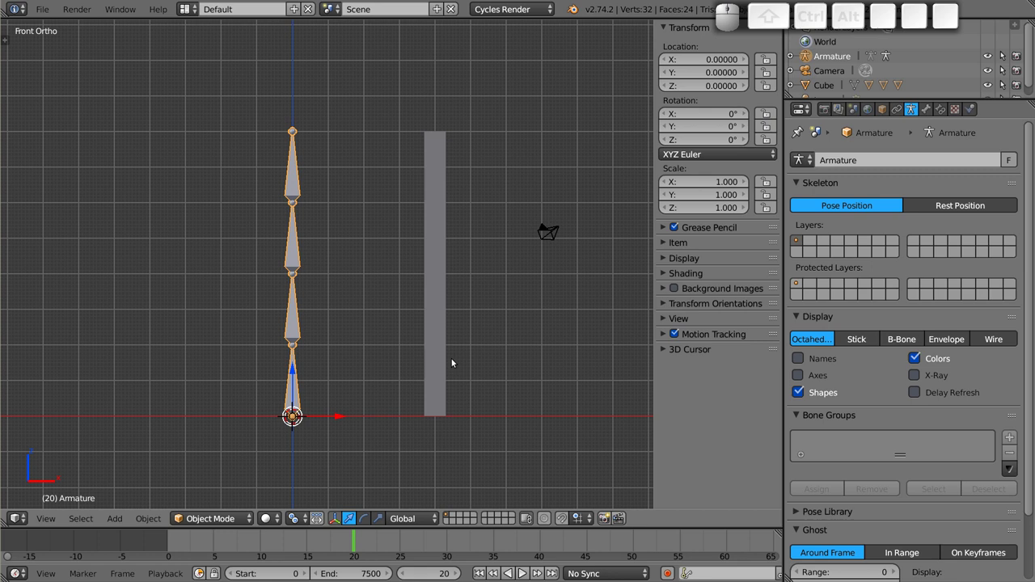
{"action": "right_click", "coordinate": [436, 393]}
{"action": "right_click", "coordinate": [438, 312]}
{"action": "right_click", "coordinate": [438, 240]}
{"action": "right_click", "coordinate": [438, 150]}
{"action": "left_click_drag", "start_coordinate": [487, 313], "coordinate": [316, 316]}
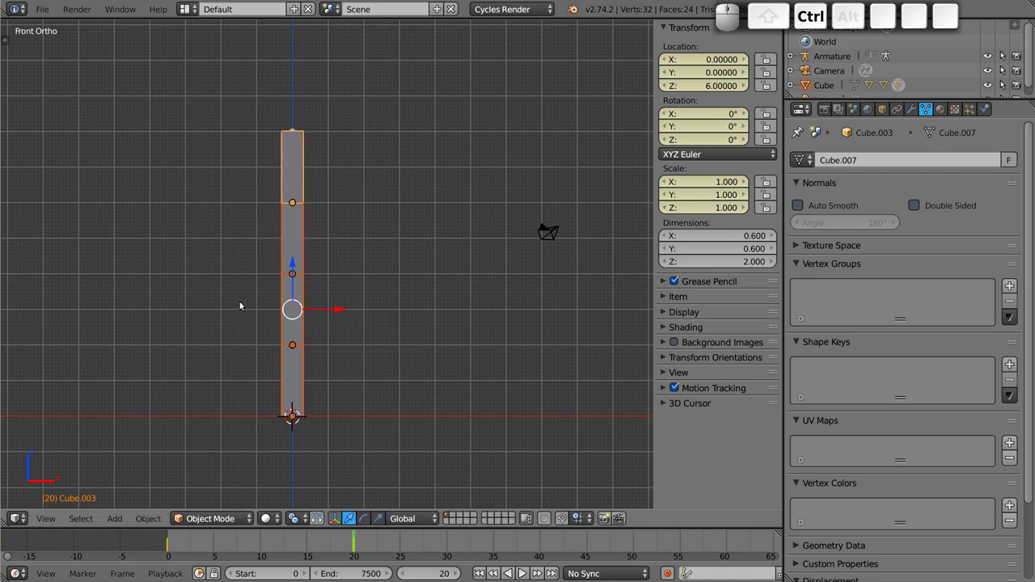
- Inspect the overlapping column and bones, then select the armature again
{"action": "scroll", "scroll_direction": "up", "scroll_amount": 3}
{"action": "middle_click", "coordinate": [269, 287]}
{"action": "right_click", "coordinate": [392, 272]}
{"action": "right_click", "coordinate": [394, 236]}
{"action": "right_click", "coordinate": [384, 266]}
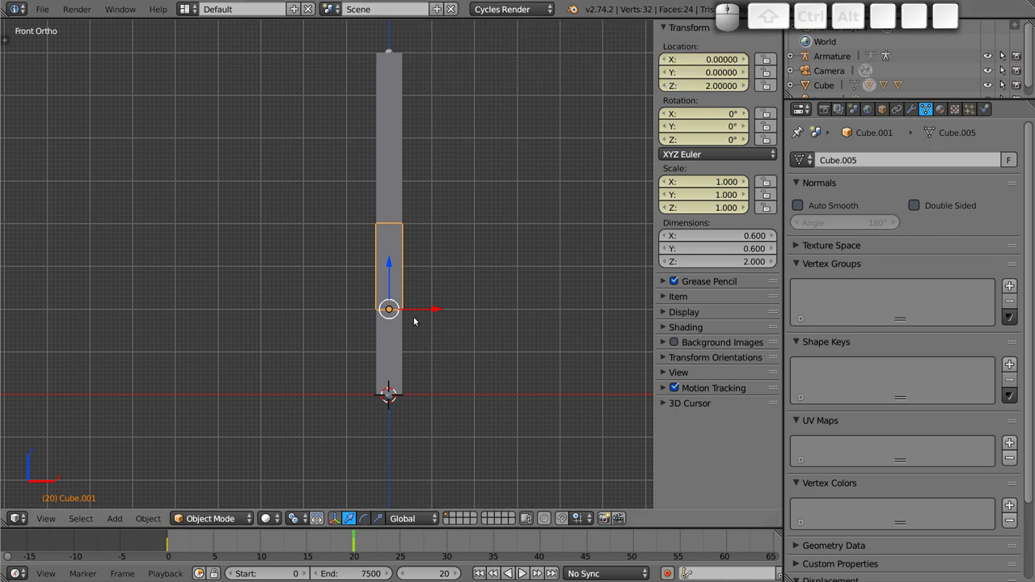
{"action": "middle_click", "coordinate": [419, 255]}
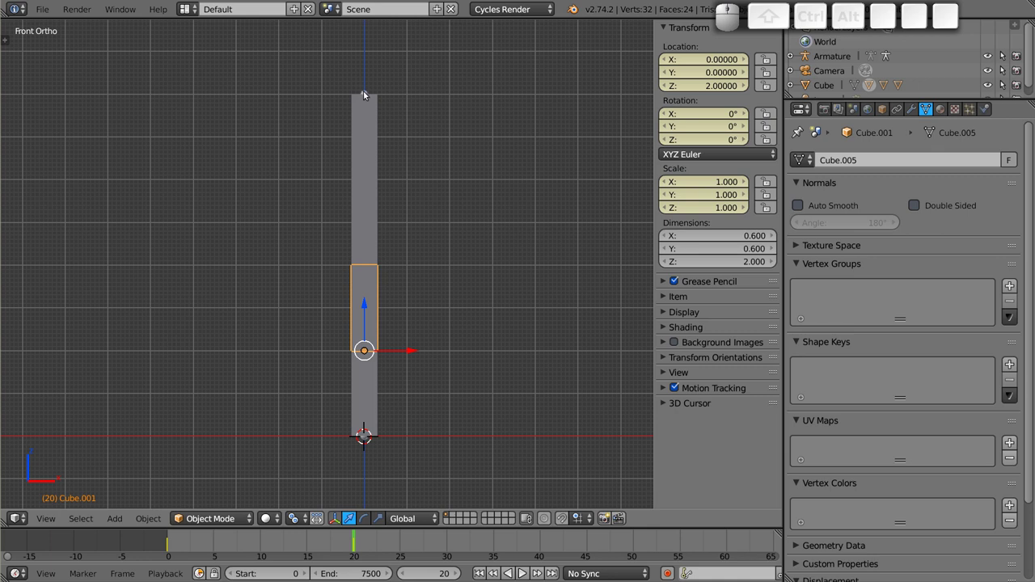
{"action": "right_click", "coordinate": [369, 94]}
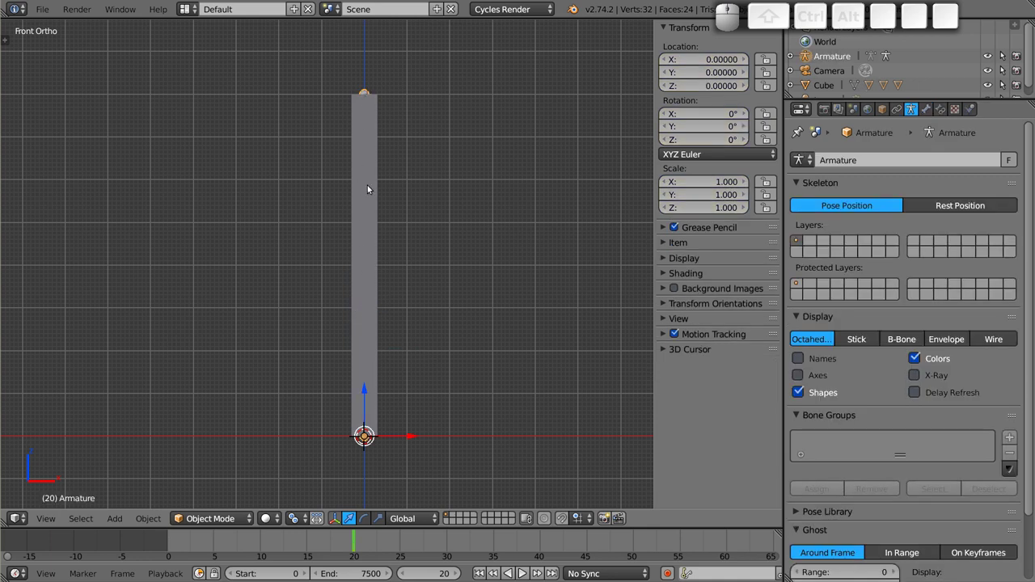
- Check the bones inside the bars in wireframe, then enable X-Ray display for the armature
{"action": "key", "text": "z"}
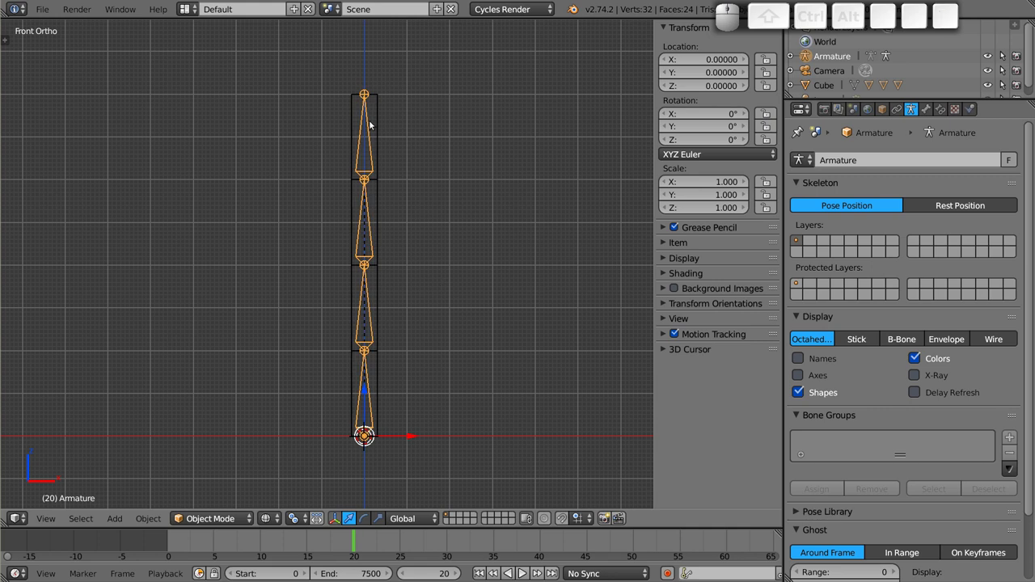
{"action": "key", "text": "z"}
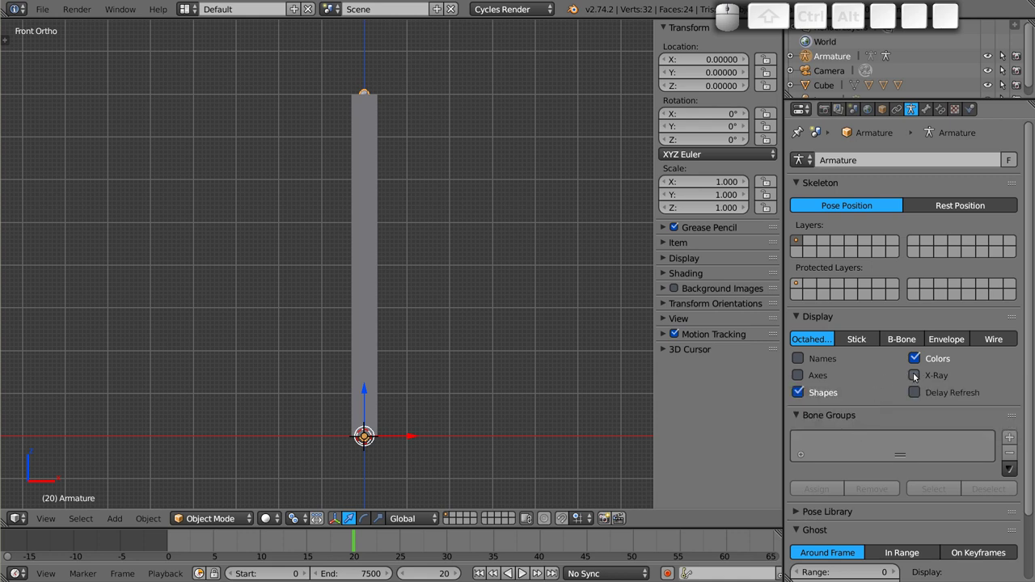
{"action": "left_click", "coordinate": [921, 375]}
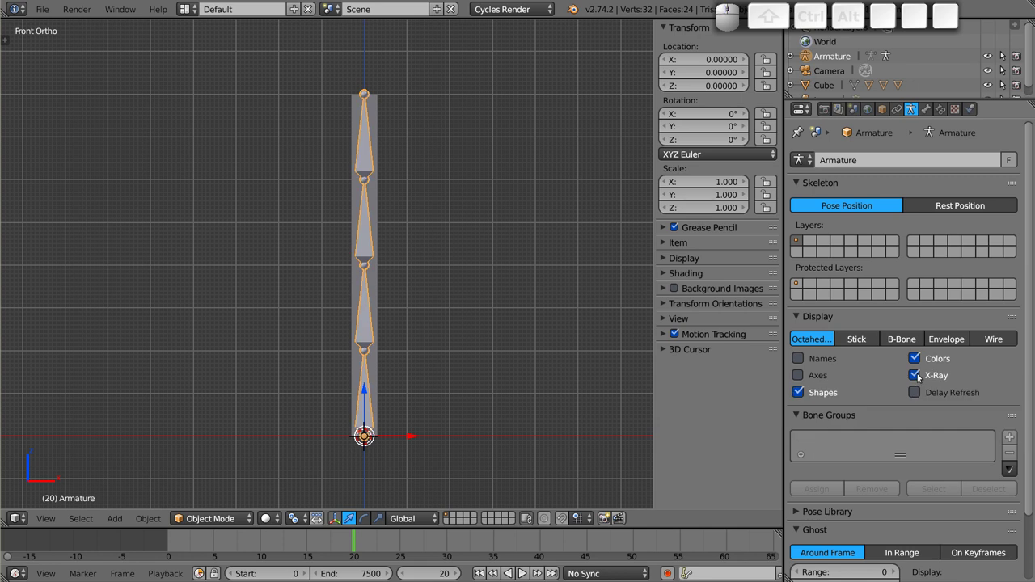
- Orbit around the figure, switch to front view and select the top bar
{"action": "left_click_drag", "start_coordinate": [383, 182], "coordinate": [352, 358]}
{"action": "middle_click", "coordinate": [330, 425]}
{"action": "left_click_drag", "start_coordinate": [353, 388], "coordinate": [394, 427]}
{"action": "left_click_drag", "start_coordinate": [358, 439], "coordinate": [381, 375]}
{"action": "left_click_drag", "start_coordinate": [322, 350], "coordinate": [301, 352]}
{"action": "key", "text": "1"}
{"action": "right_click", "coordinate": [388, 116]}
{"action": "right_click", "coordinate": [380, 152]}
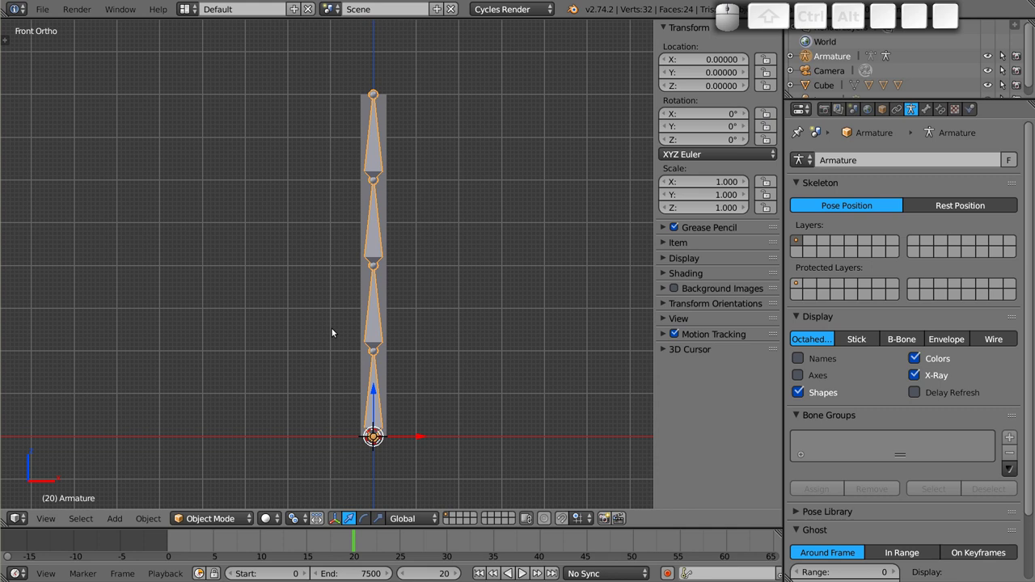
{"action": "right_click", "coordinate": [389, 115]}
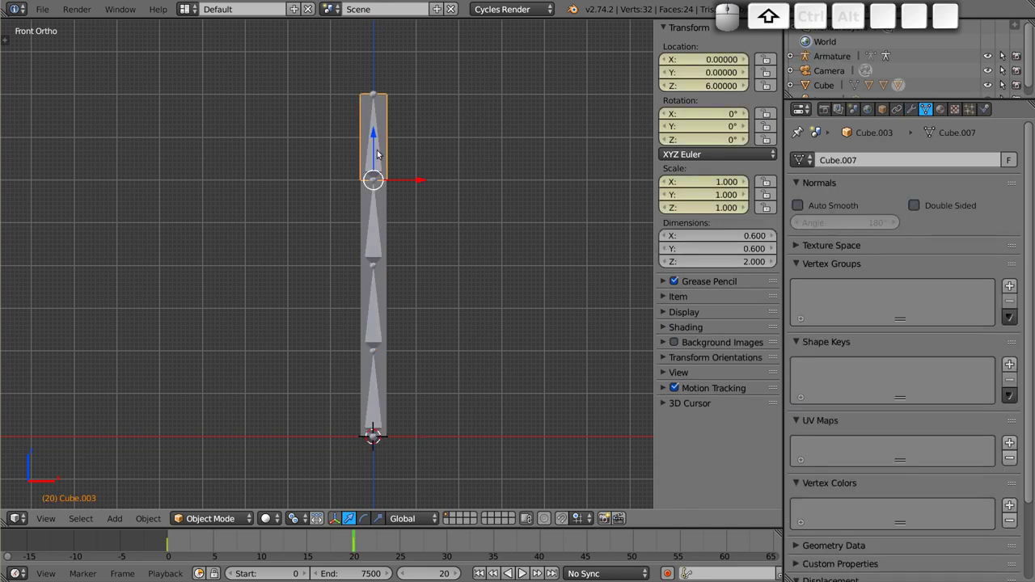
{"action": "scroll", "scroll_direction": "up", "scroll_amount": 3}
{"action": "right_click", "coordinate": [382, 119]}
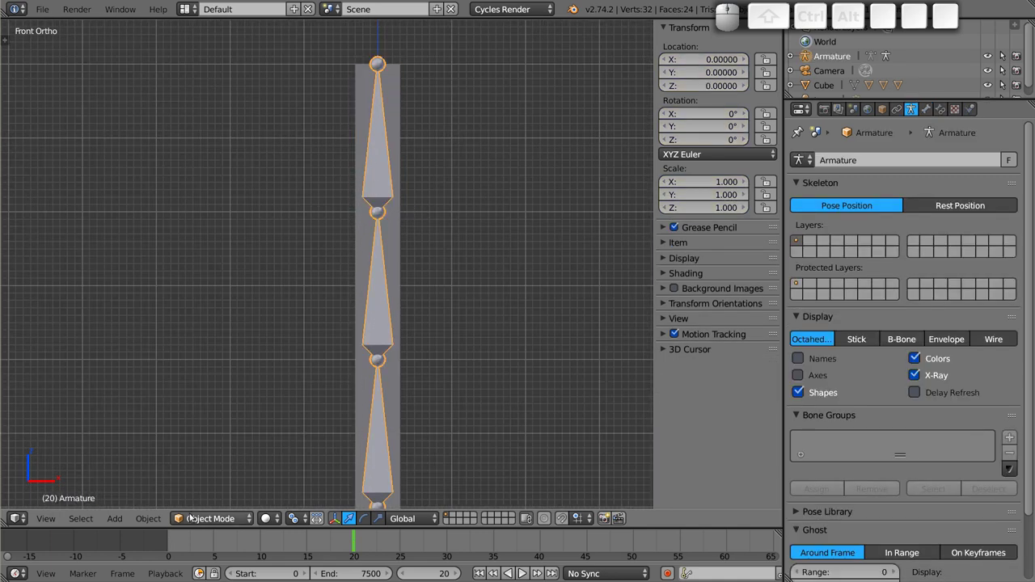
{"action": "right_click", "coordinate": [401, 103]}
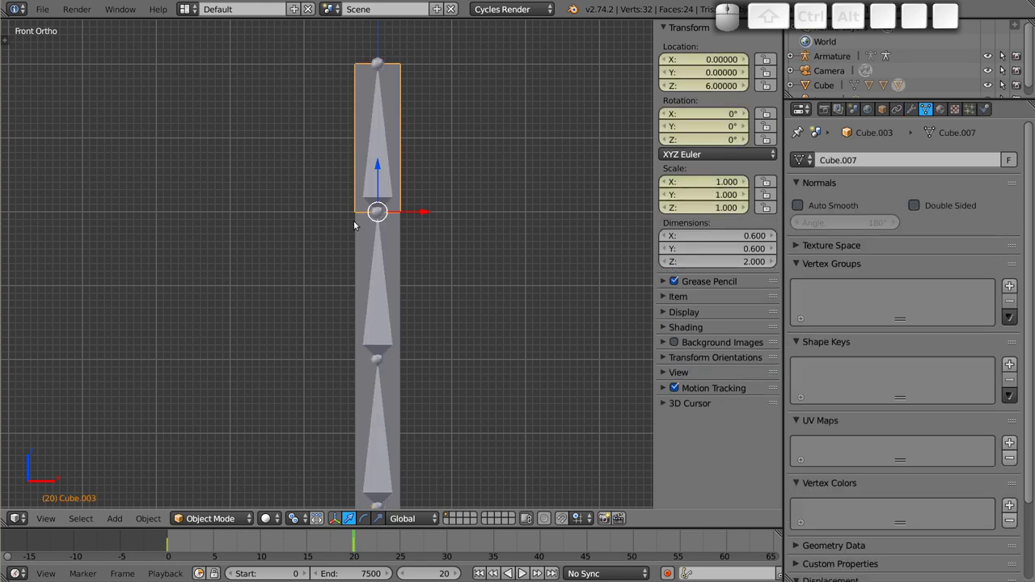
{"action": "right_click", "coordinate": [379, 169]}
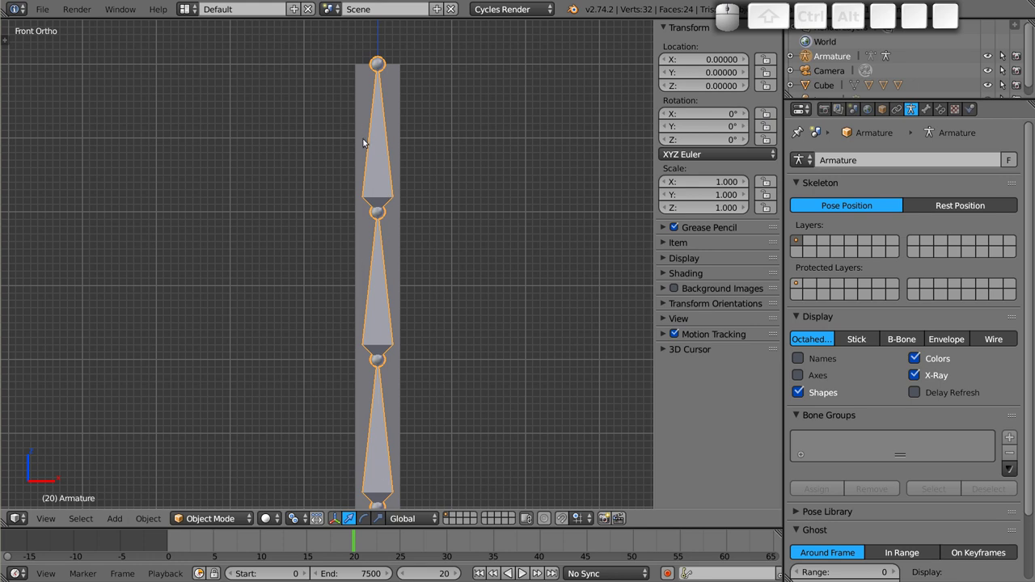
{"action": "right_click", "coordinate": [401, 269]}
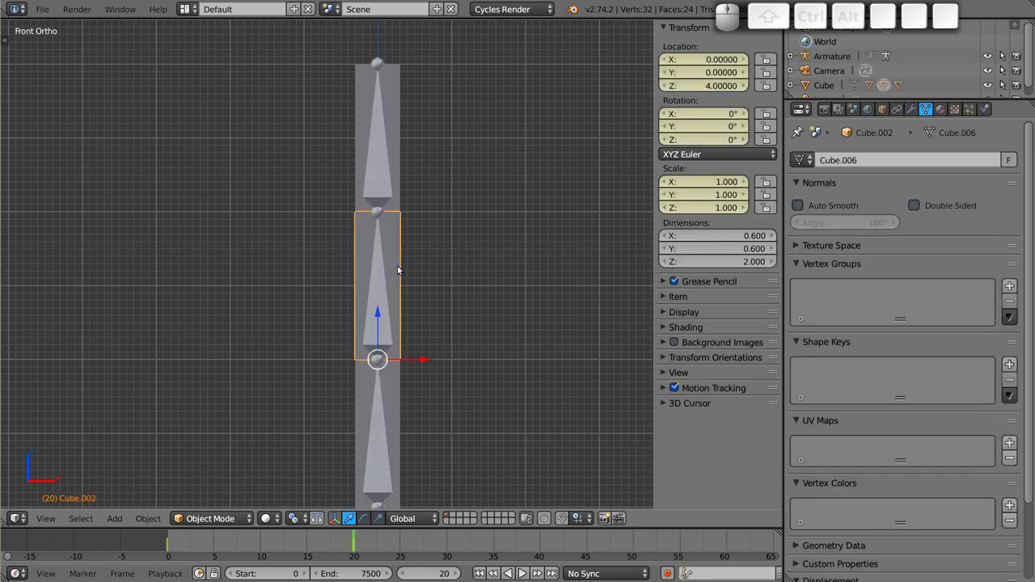
{"action": "right_click", "coordinate": [381, 288]}
{"action": "right_click", "coordinate": [397, 391]}
{"action": "right_click", "coordinate": [378, 411]}
{"action": "scroll", "scroll_direction": "down", "scroll_amount": 3}
{"action": "middle_click", "coordinate": [371, 324]}
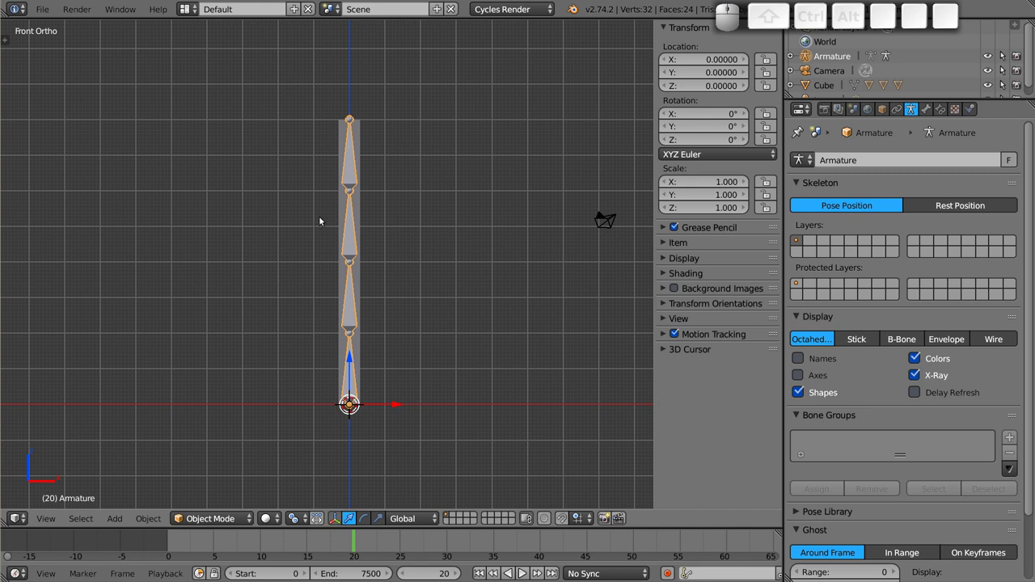
{"action": "right_click", "coordinate": [363, 141]}
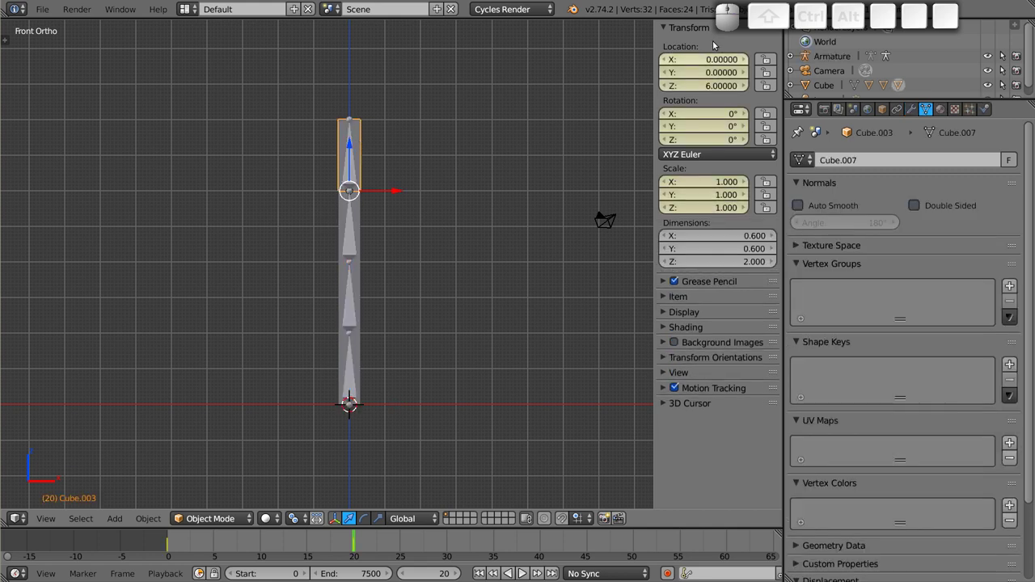
{"action": "right_click", "coordinate": [362, 219]}
{"action": "right_click", "coordinate": [365, 280]}
- Clear the transform keyframes from the second bar's location, rotation and scale fields
{"action": "right_click", "coordinate": [362, 356]}
{"action": "right_click", "coordinate": [361, 276]}
{"action": "right_click", "coordinate": [706, 78]}
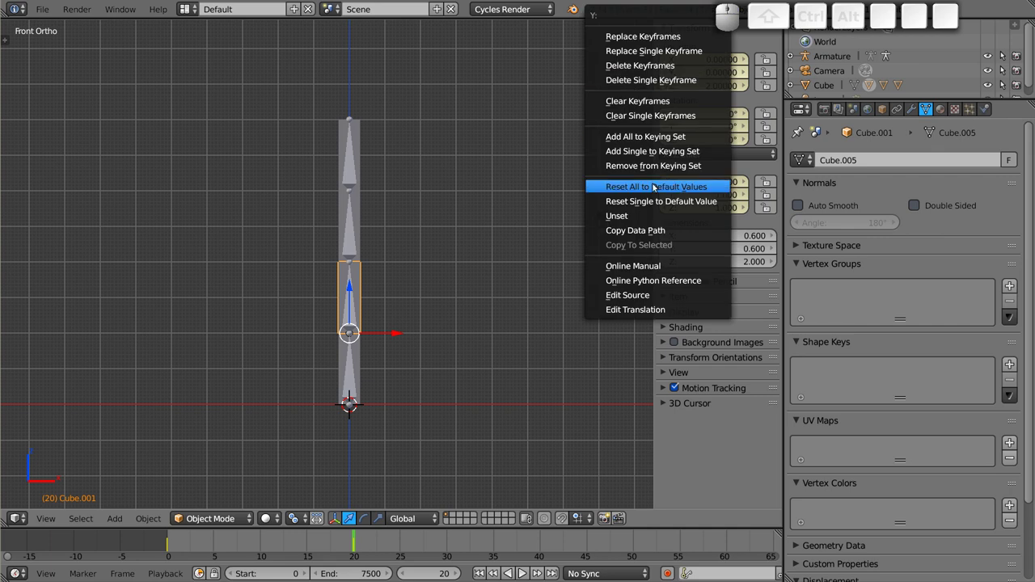
{"action": "left_click", "coordinate": [647, 105]}
{"action": "key", "text": "shift+r"}
{"action": "key", "text": "ctrl+z"}
{"action": "right_click", "coordinate": [696, 116]}
{"action": "left_click", "coordinate": [655, 187]}
{"action": "right_click", "coordinate": [703, 195]}
{"action": "left_click", "coordinate": [671, 194]}
- Clear the transform keyframes from the third bar in the same way
{"action": "right_click", "coordinate": [363, 210]}
{"action": "right_click", "coordinate": [687, 120]}
{"action": "left_click", "coordinate": [679, 121]}
{"action": "right_click", "coordinate": [710, 195]}
{"action": "left_click", "coordinate": [696, 199]}
{"action": "right_click", "coordinate": [720, 70]}
{"action": "left_click", "coordinate": [701, 107]}
- Clear the transform keyframes from the top bar, leaving it selected
{"action": "right_click", "coordinate": [362, 150]}
{"action": "right_click", "coordinate": [676, 77]}
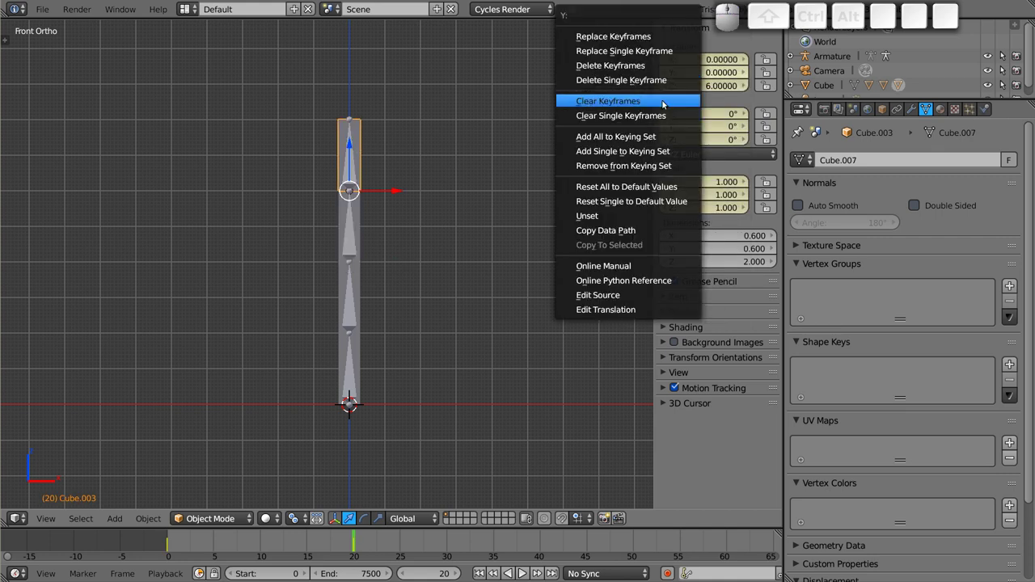
{"action": "left_click", "coordinate": [666, 102]}
{"action": "right_click", "coordinate": [684, 130]}
{"action": "left_click", "coordinate": [682, 134]}
{"action": "right_click", "coordinate": [705, 196]}
{"action": "left_click", "coordinate": [692, 196]}
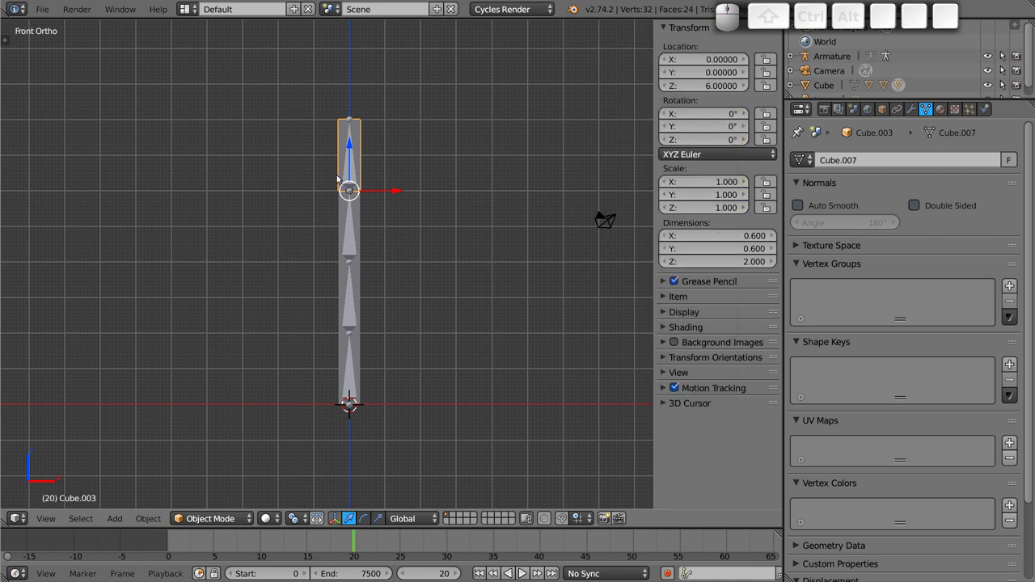
- Switch the armature into Pose Mode and pick through its bones down to the bottom one
{"action": "right_click", "coordinate": [356, 160]}
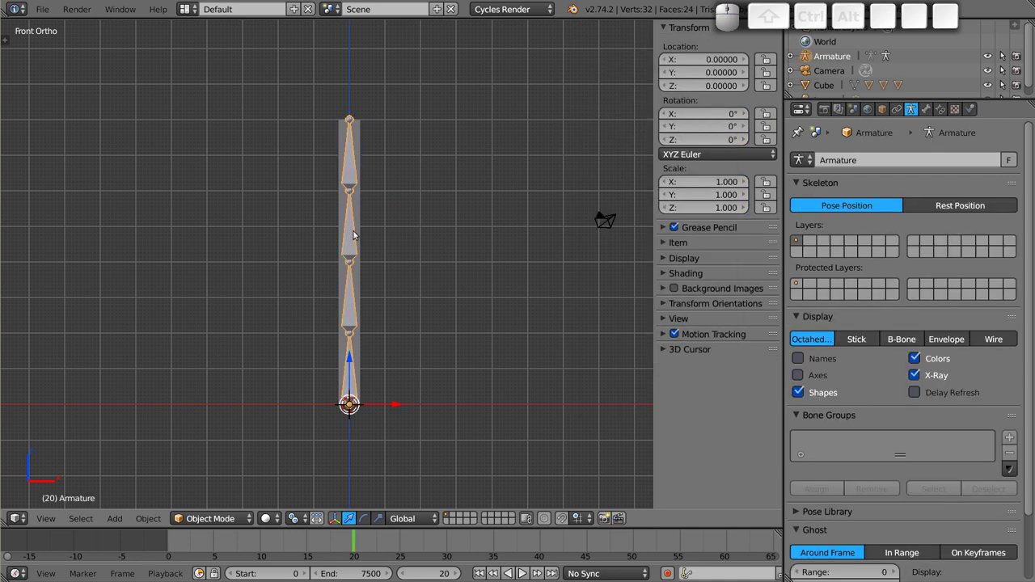
{"action": "right_click", "coordinate": [361, 138]}
{"action": "key", "text": "g"}
{"action": "key", "text": "Escape"}
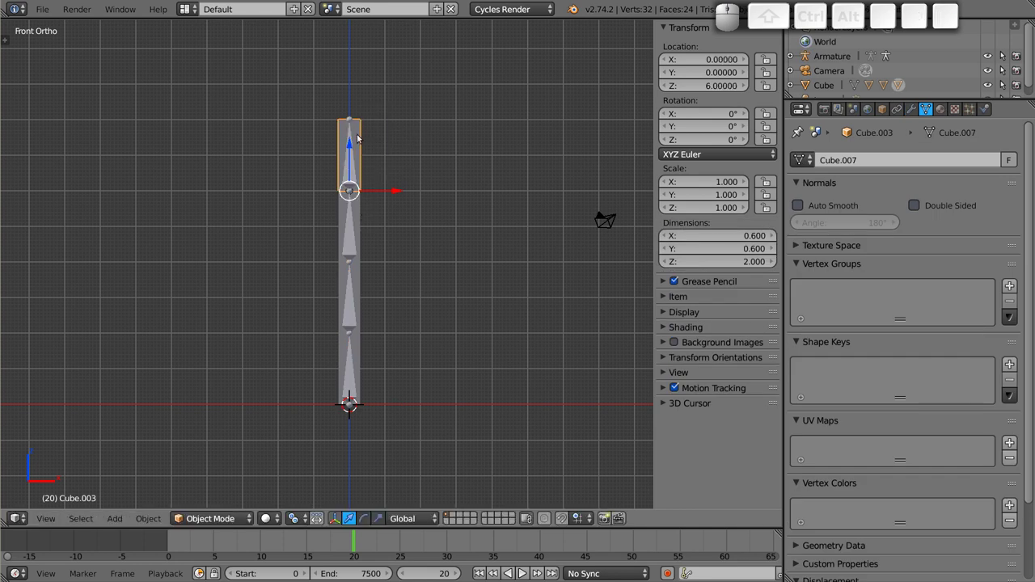
{"action": "right_click", "coordinate": [353, 172]}
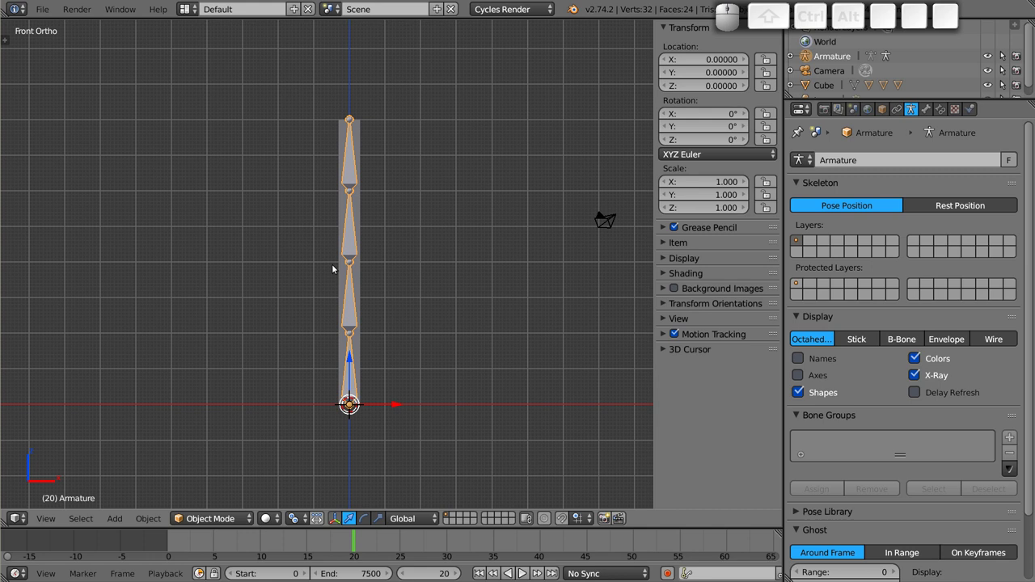
{"action": "scroll", "scroll_direction": "up", "scroll_amount": 3}
{"action": "middle_click", "coordinate": [359, 260]}
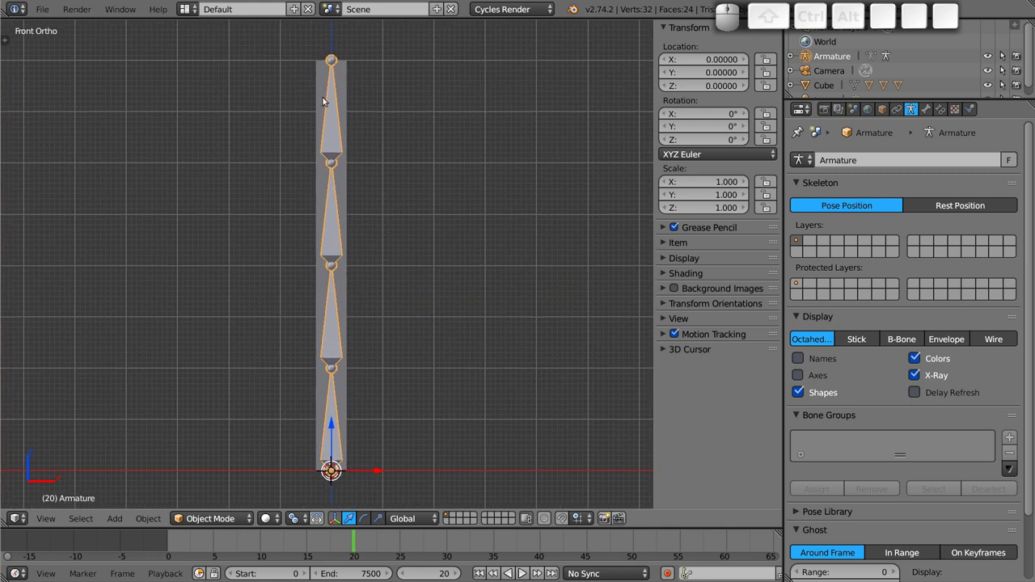
{"action": "key", "text": "ctrl+Tab"}
{"action": "right_click", "coordinate": [337, 125]}
{"action": "right_click", "coordinate": [340, 211]}
{"action": "right_click", "coordinate": [333, 320]}
{"action": "right_click", "coordinate": [339, 435]}
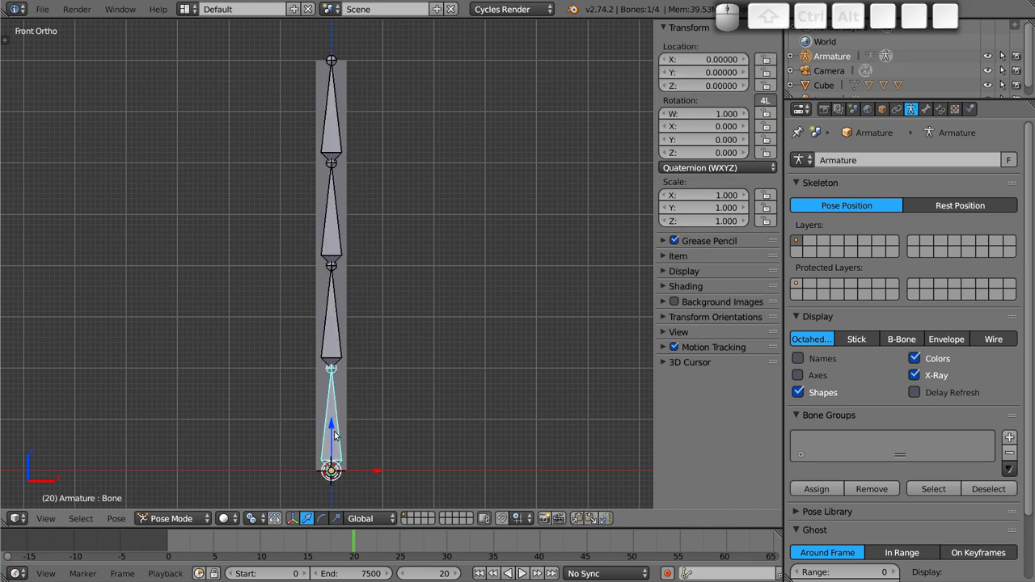
- Duplicate the top block off to the right, then select the top bone and enter Edit Mode
{"action": "right_click", "coordinate": [349, 95]}
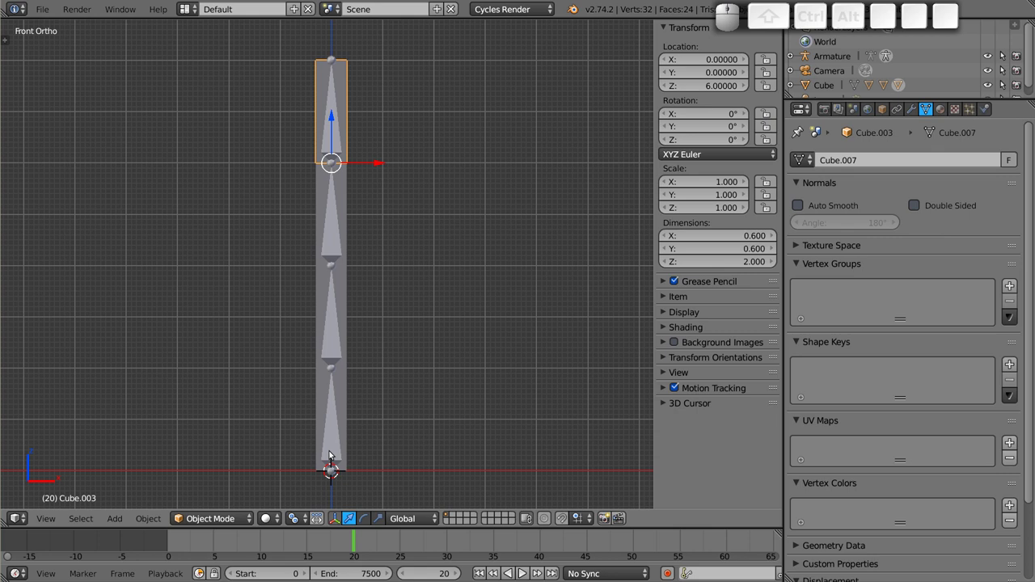
{"action": "key", "text": "shift+d"}
{"action": "left_click", "coordinate": [553, 274]}
{"action": "right_click", "coordinate": [338, 137]}
{"action": "right_click", "coordinate": [336, 228]}
{"action": "right_click", "coordinate": [330, 331]}
{"action": "right_click", "coordinate": [330, 216]}
{"action": "right_click", "coordinate": [338, 109]}
{"action": "key", "text": "Tab"}
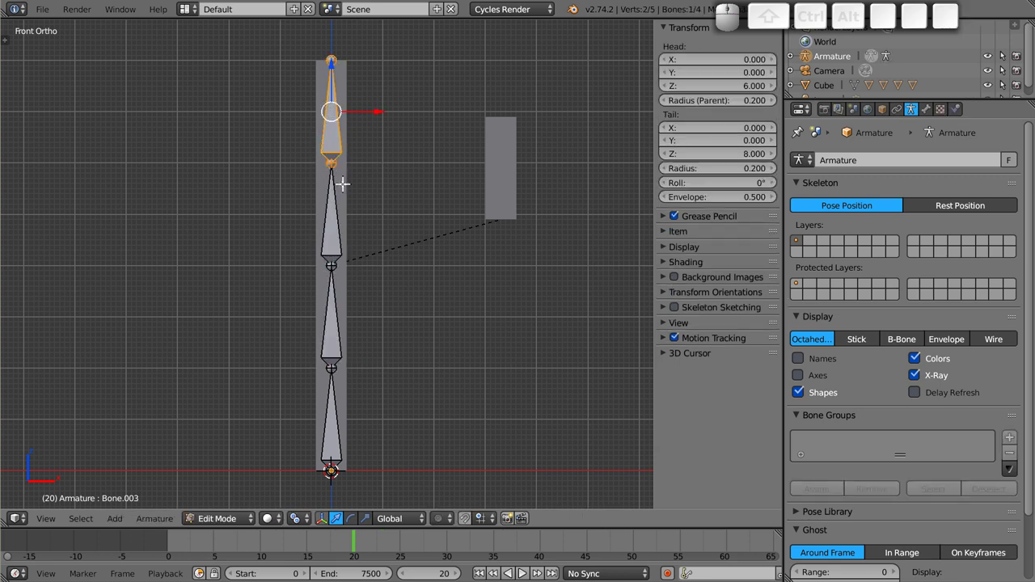
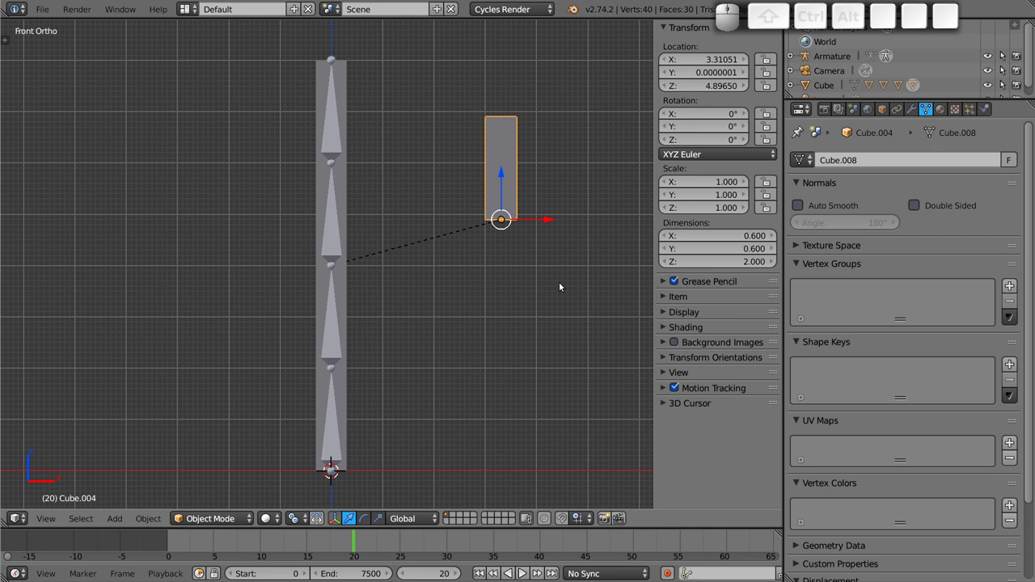
- Delete the stray copy Cube.004 and select the armature
{"action": "key", "text": "x"}
{"action": "left_click", "coordinate": [493, 219]}
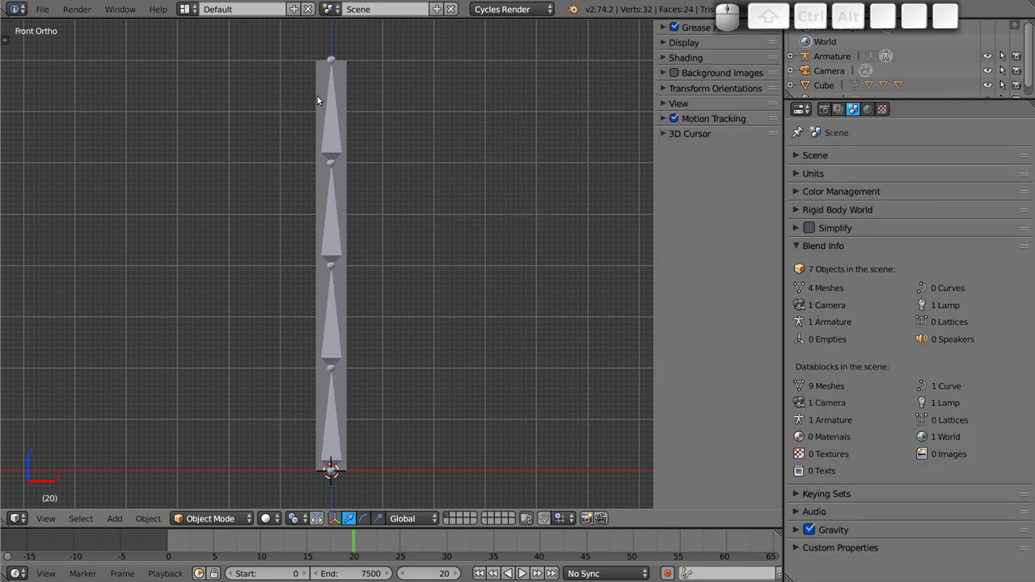
{"action": "right_click", "coordinate": [334, 118]}
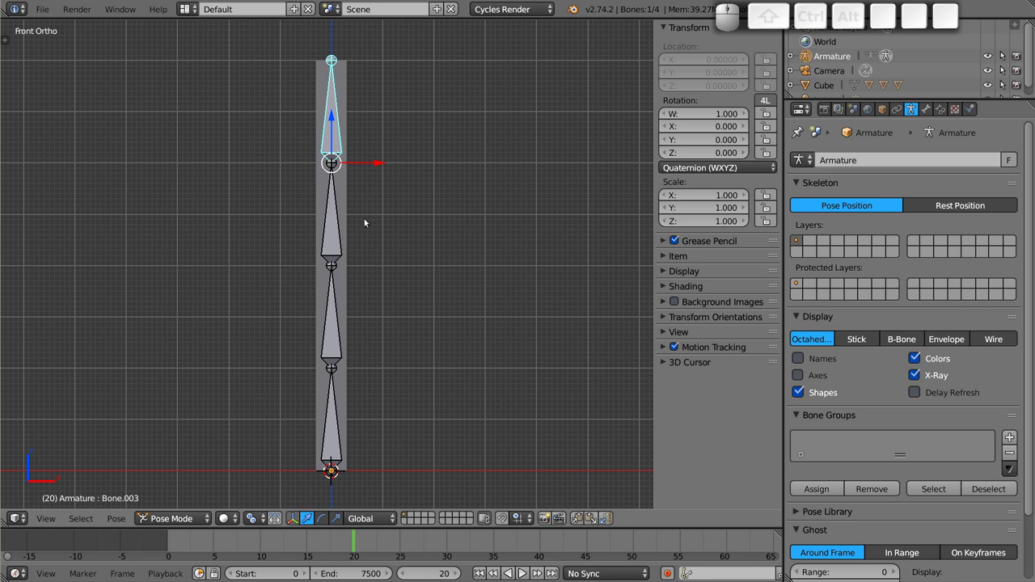
- Parent the top block Cube.003 to the armature's top bone with Ctrl+P > Bone
{"action": "right_click", "coordinate": [348, 94]}
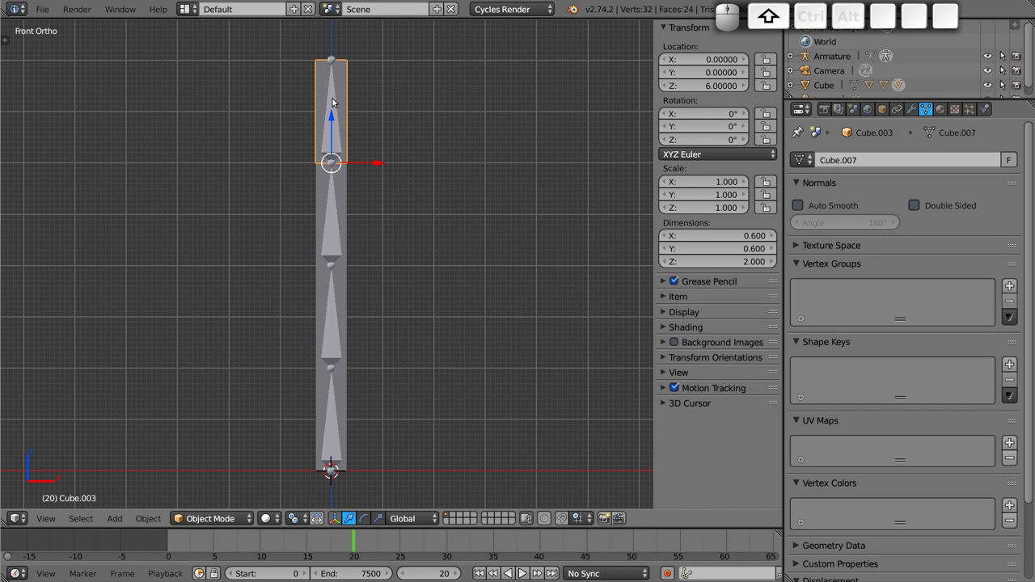
{"action": "right_click", "coordinate": [337, 101]}
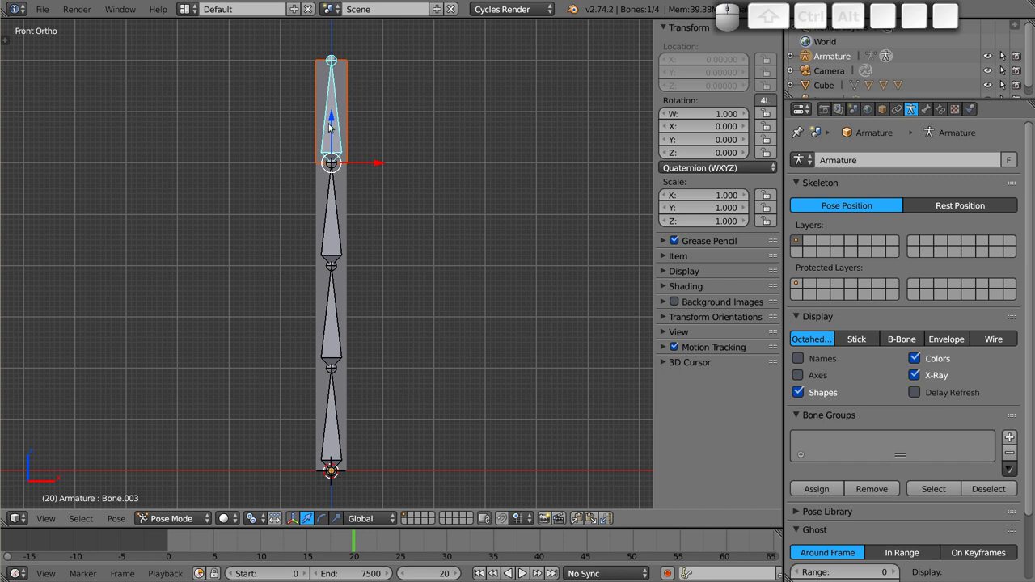
{"action": "key", "text": "ctrl+p"}
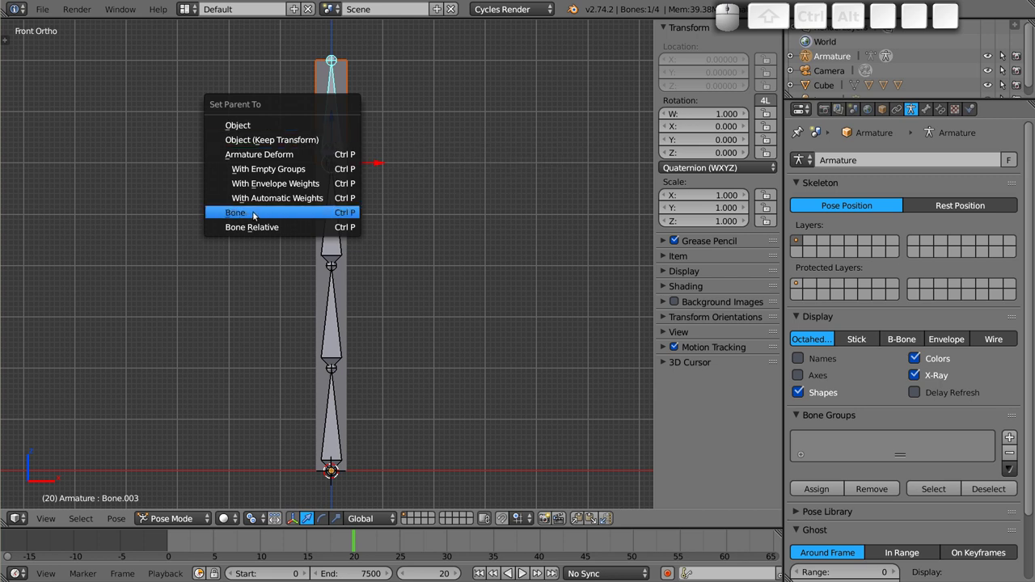
{"action": "left_click", "coordinate": [258, 216]}
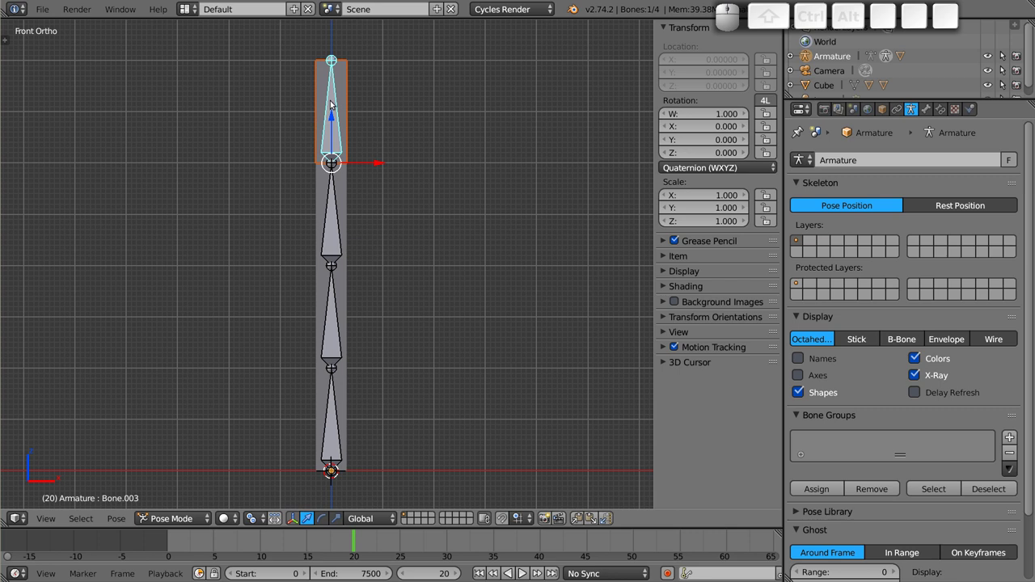
{"action": "right_click", "coordinate": [335, 105]}
{"action": "right_click", "coordinate": [358, 76]}
{"action": "right_click", "coordinate": [336, 94]}
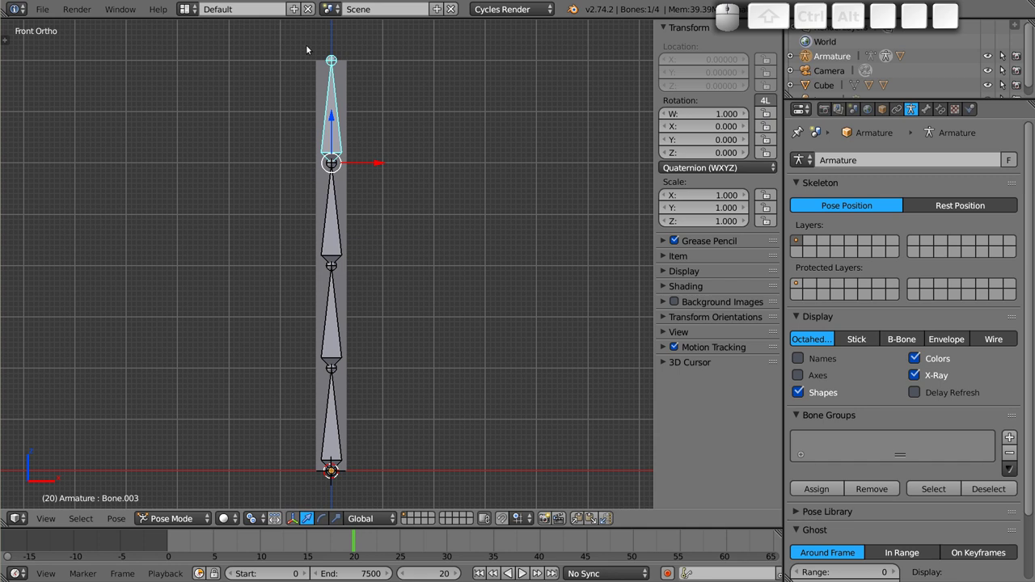
{"action": "key", "text": "r"}
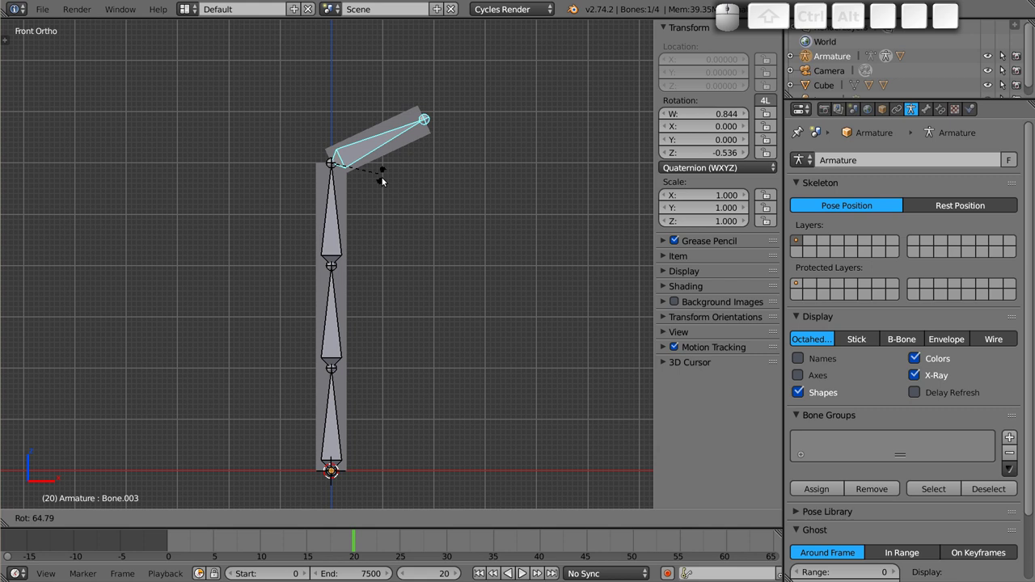
{"action": "key", "text": "Escape"}
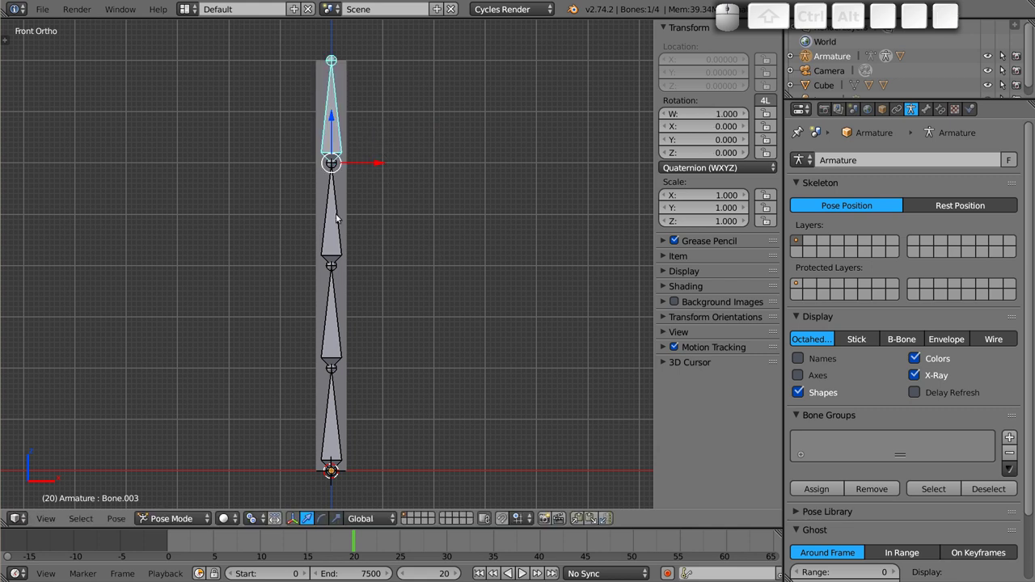
- Parent Cube.002 to Bone.002 using Ctrl+P > Bone
{"action": "right_click", "coordinate": [346, 186]}
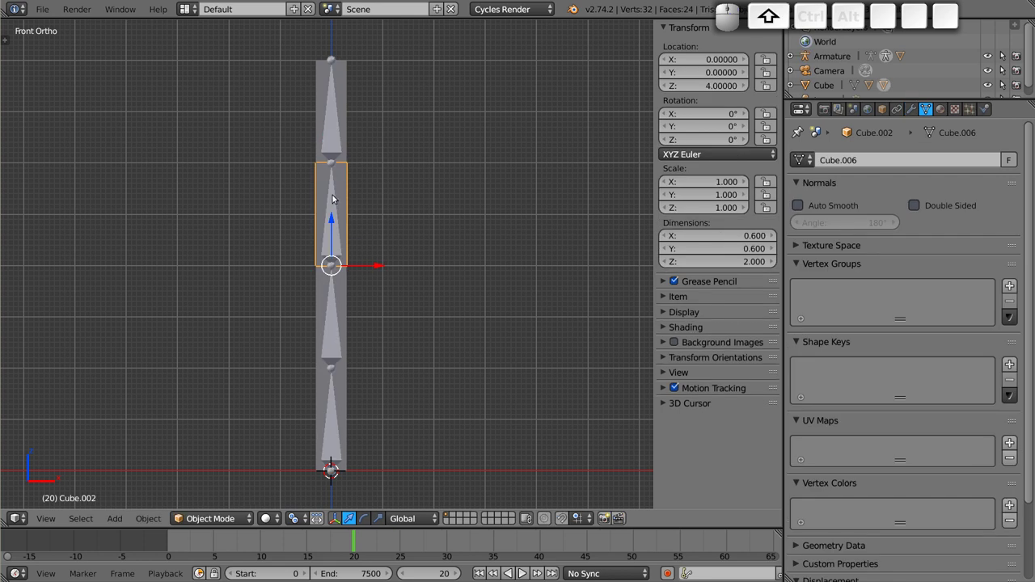
{"action": "right_click", "coordinate": [338, 213]}
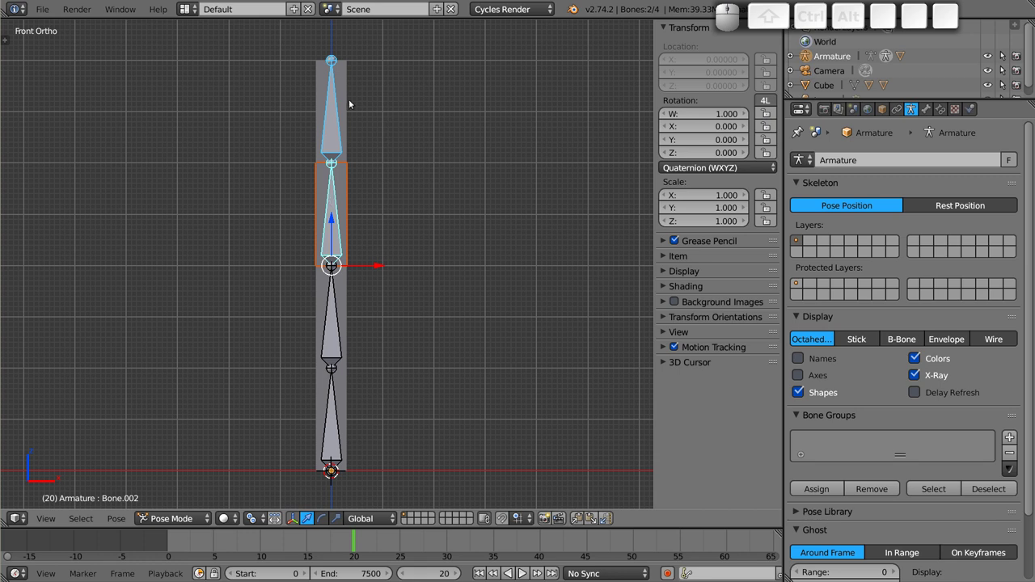
{"action": "right_click", "coordinate": [337, 200]}
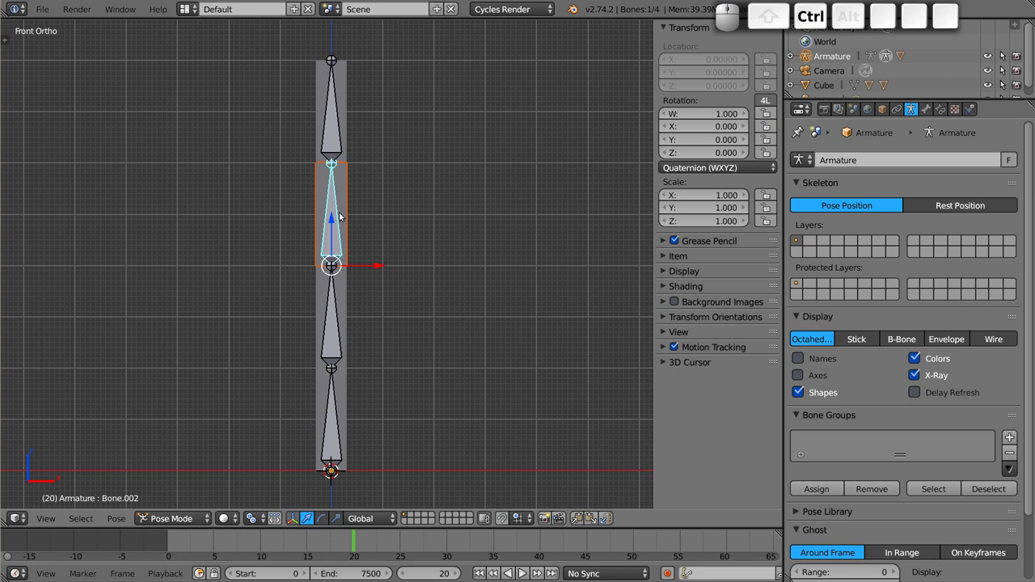
{"action": "key", "text": "ctrl+p"}
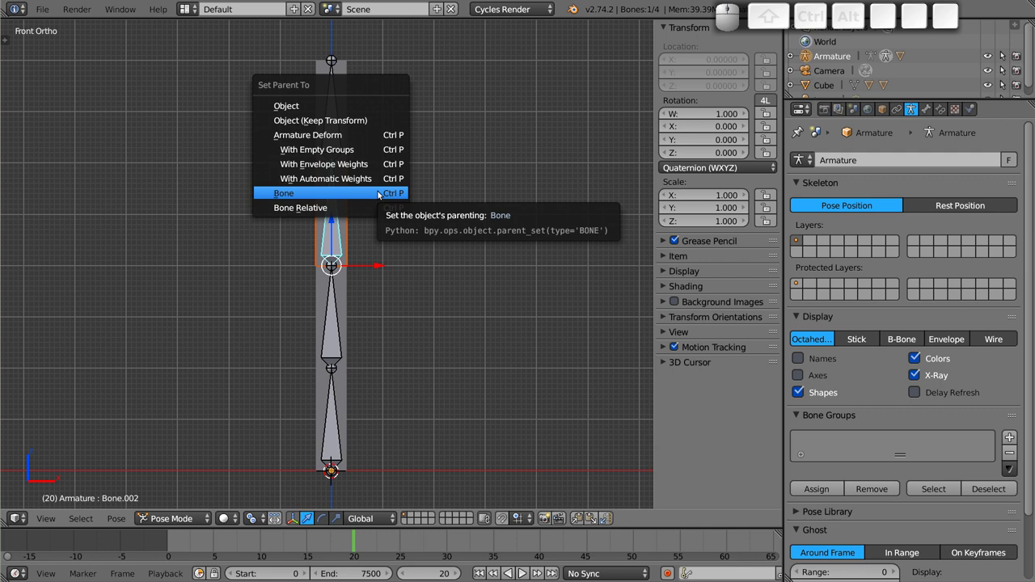
{"action": "left_click", "coordinate": [381, 194]}
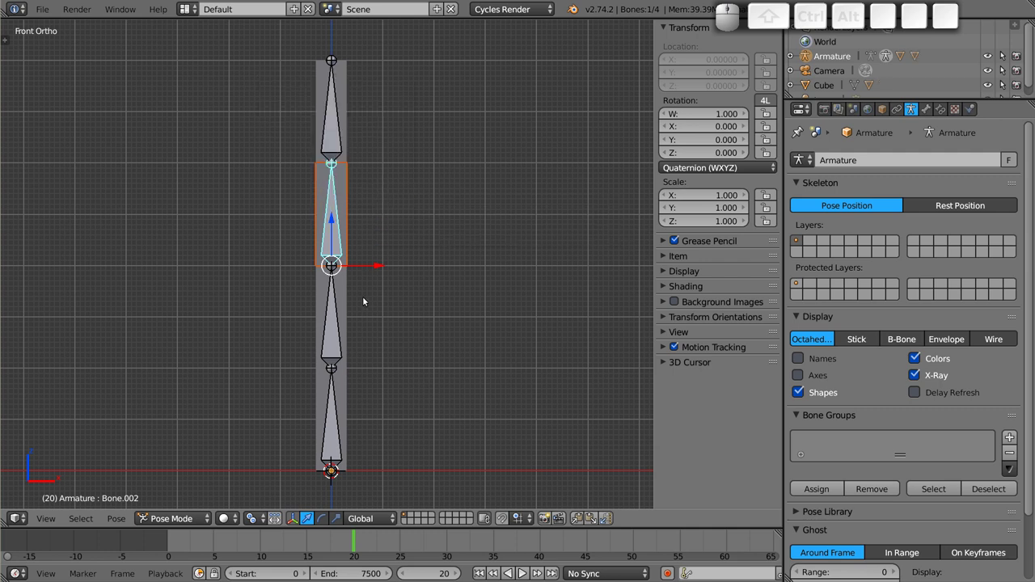
- Parent the third block Cube.001 to Bone.001 with the Bone option
{"action": "right_click", "coordinate": [350, 298]}
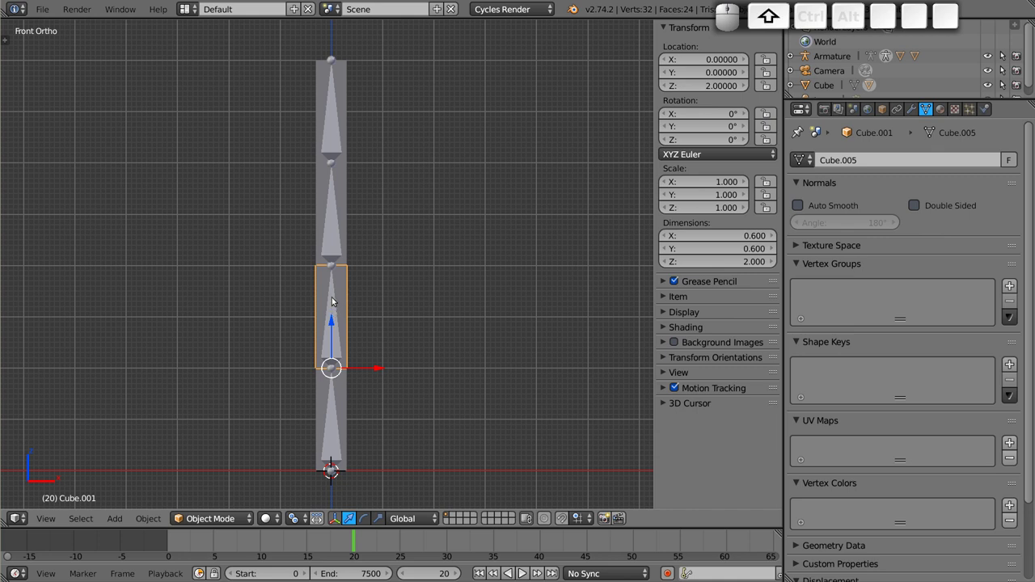
{"action": "right_click", "coordinate": [336, 300]}
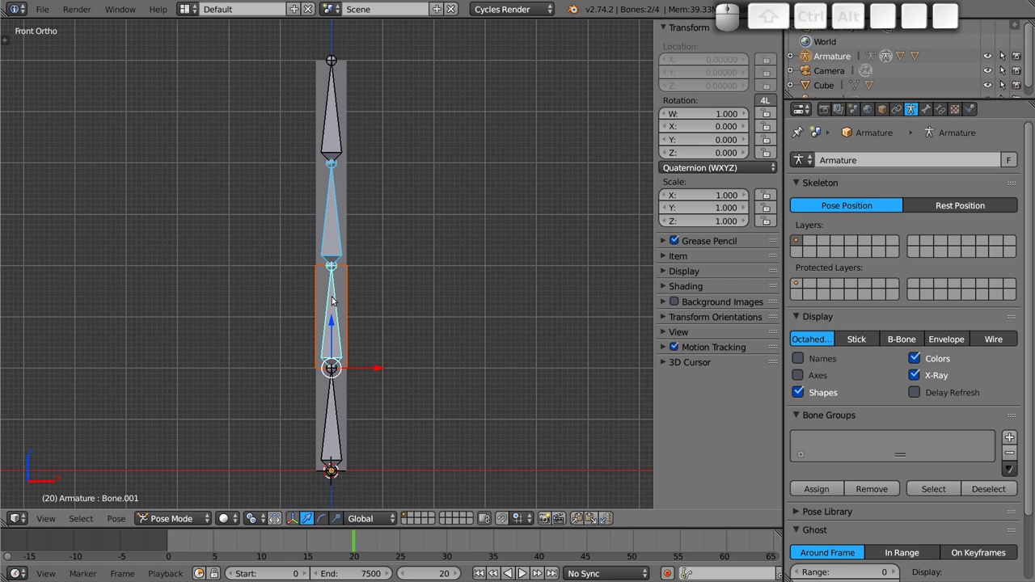
{"action": "right_click", "coordinate": [336, 300]}
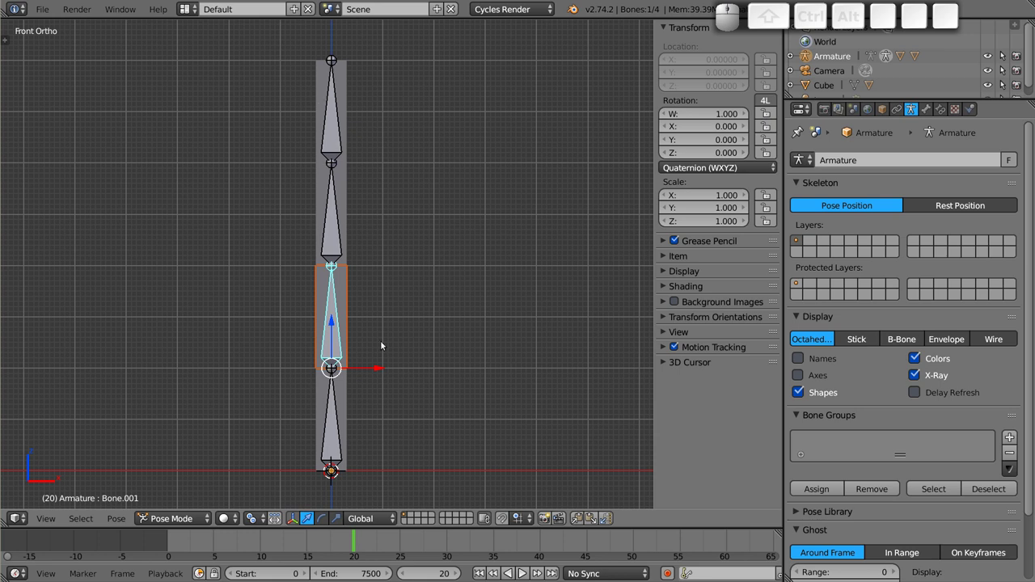
{"action": "key", "text": "ctrl+p"}
{"action": "left_click", "coordinate": [384, 344]}
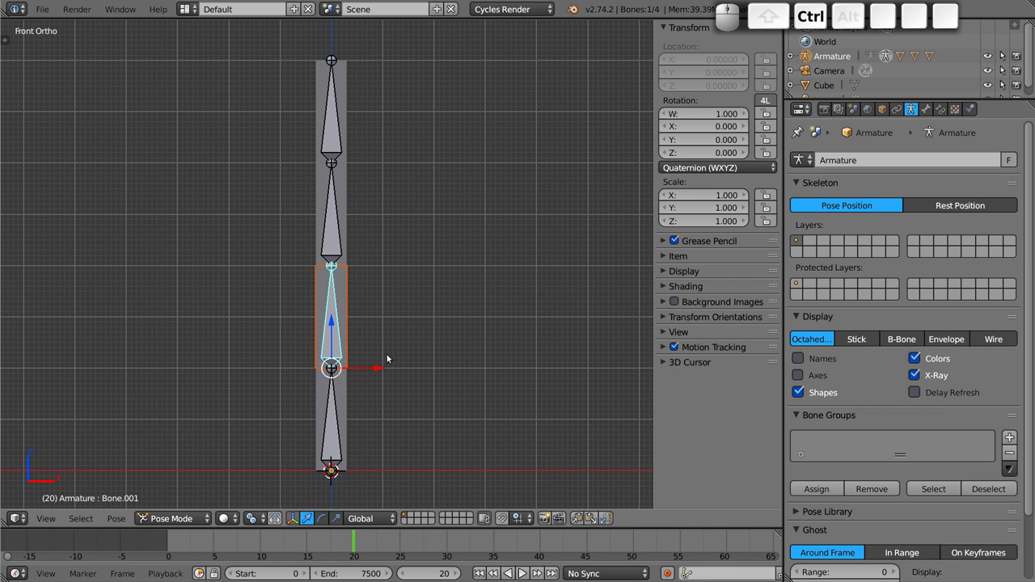
- Parent the bottom cube to the bottom Bone with the Bone option
{"action": "right_click", "coordinate": [349, 397]}
{"action": "right_click", "coordinate": [337, 427]}
{"action": "right_click", "coordinate": [336, 428]}
{"action": "right_click", "coordinate": [337, 427]}
{"action": "right_click", "coordinate": [336, 428]}
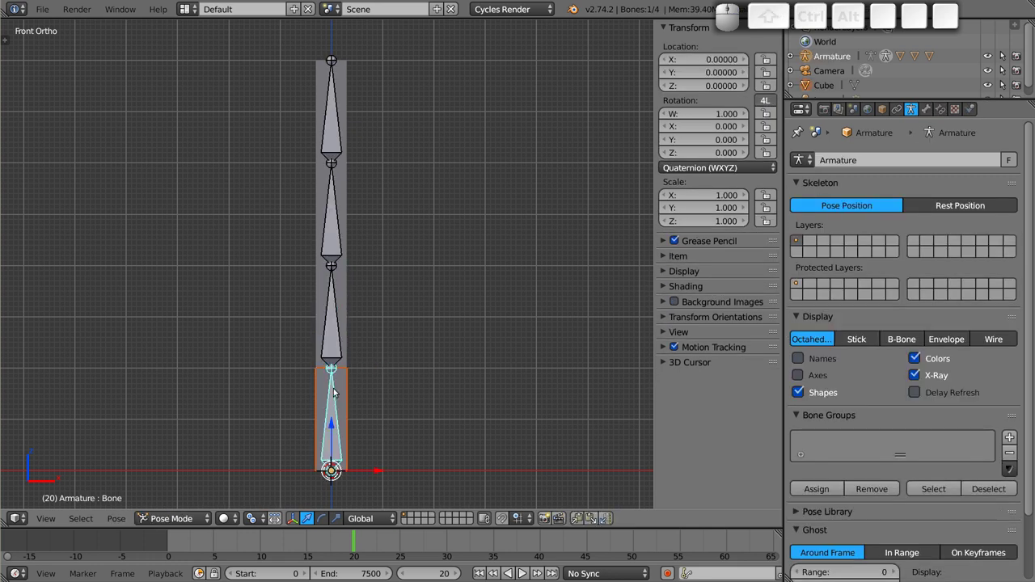
{"action": "key", "text": "ctrl+p"}
{"action": "left_click", "coordinate": [338, 392]}
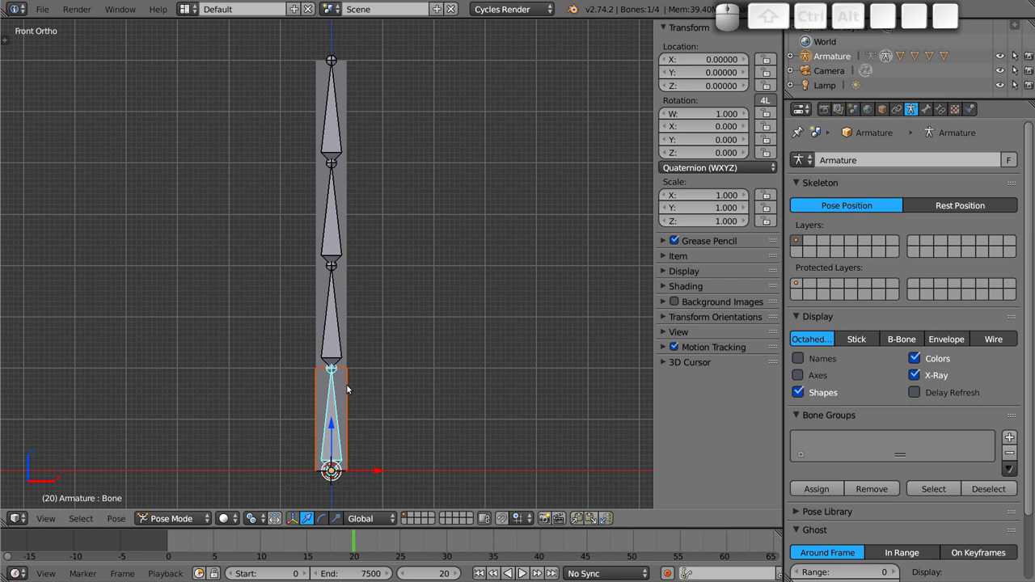
- Test-grab the two upper blocks to confirm their dashed bone links, cancelling each move
{"action": "right_click", "coordinate": [349, 194]}
{"action": "key", "text": "g"}
{"action": "key", "text": "Escape"}
{"action": "right_click", "coordinate": [346, 77]}
{"action": "key", "text": "g"}
{"action": "key", "text": "Escape"}
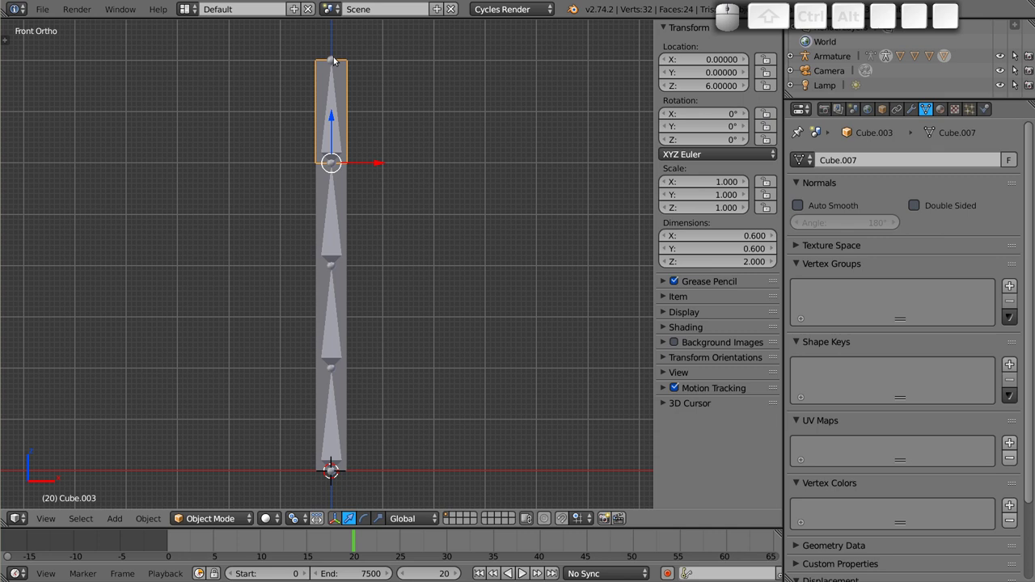
- Bend the figure by rotating the upper bones in Pose Mode and check the top piece follows
{"action": "right_click", "coordinate": [338, 202]}
{"action": "key", "text": "r"}
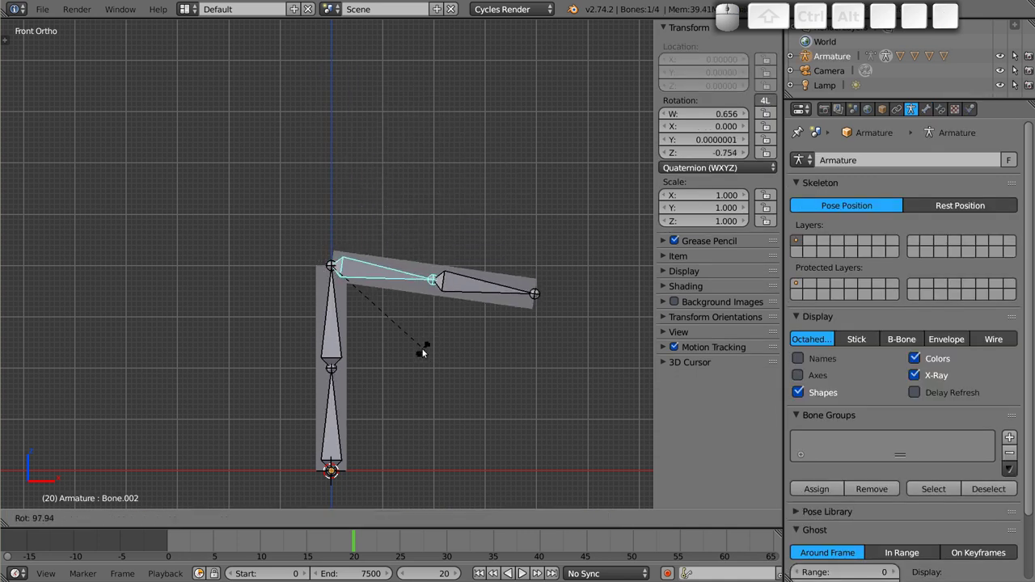
{"action": "left_click", "coordinate": [442, 342]}
{"action": "right_click", "coordinate": [481, 269]}
{"action": "key", "text": "ctrl+r"}
{"action": "left_click", "coordinate": [492, 144]}
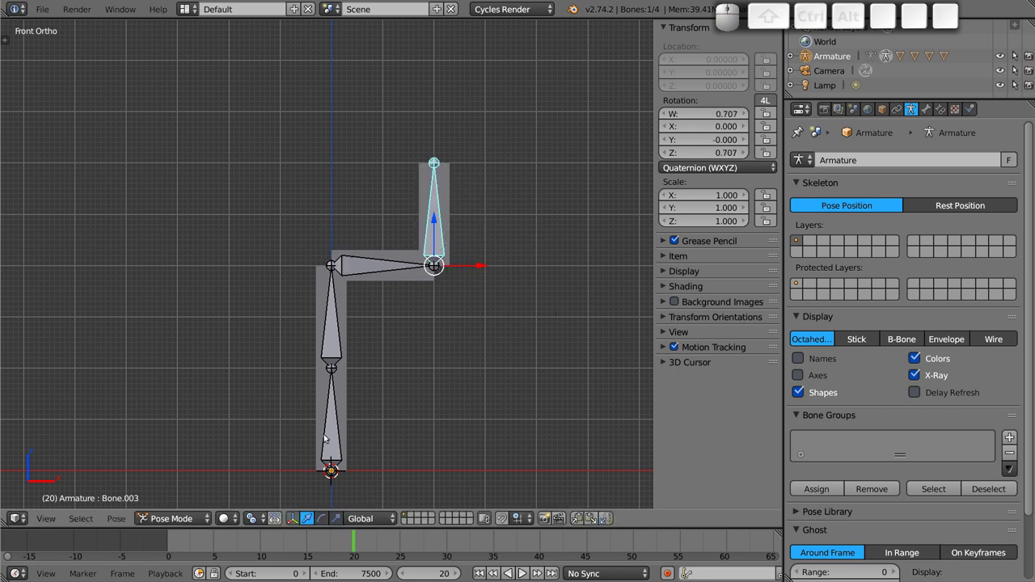
{"action": "right_click", "coordinate": [449, 191]}
{"action": "key", "text": "g"}
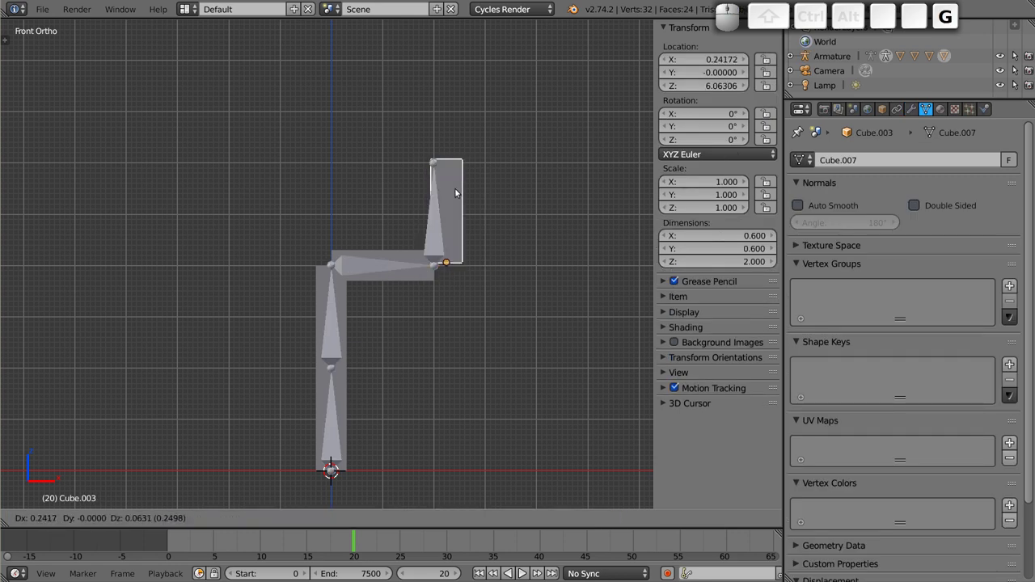
{"action": "key", "text": "Escape"}
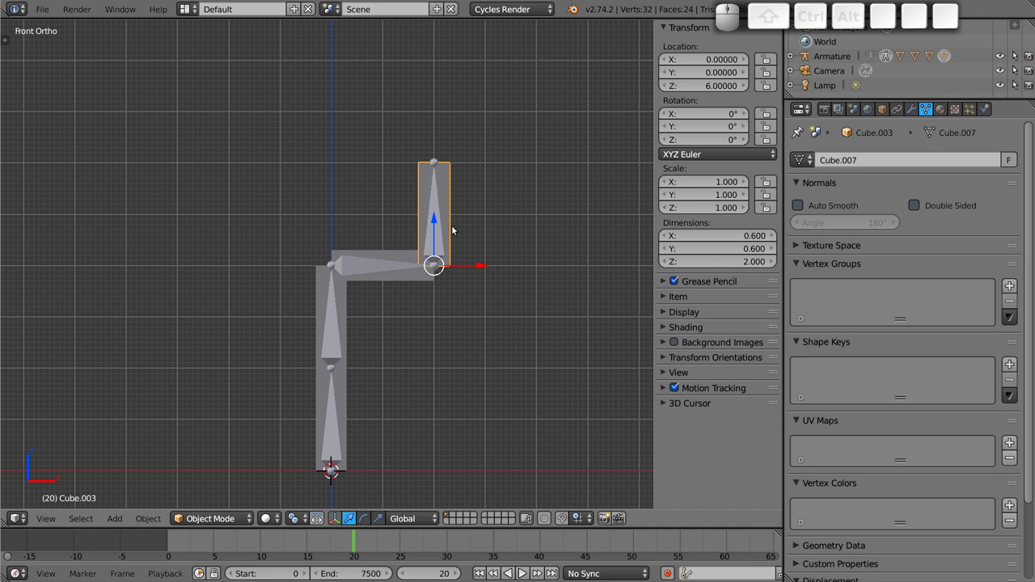
- Rotate the arm bone, then clear the bone rotations back to upright
{"action": "right_click", "coordinate": [407, 254]}
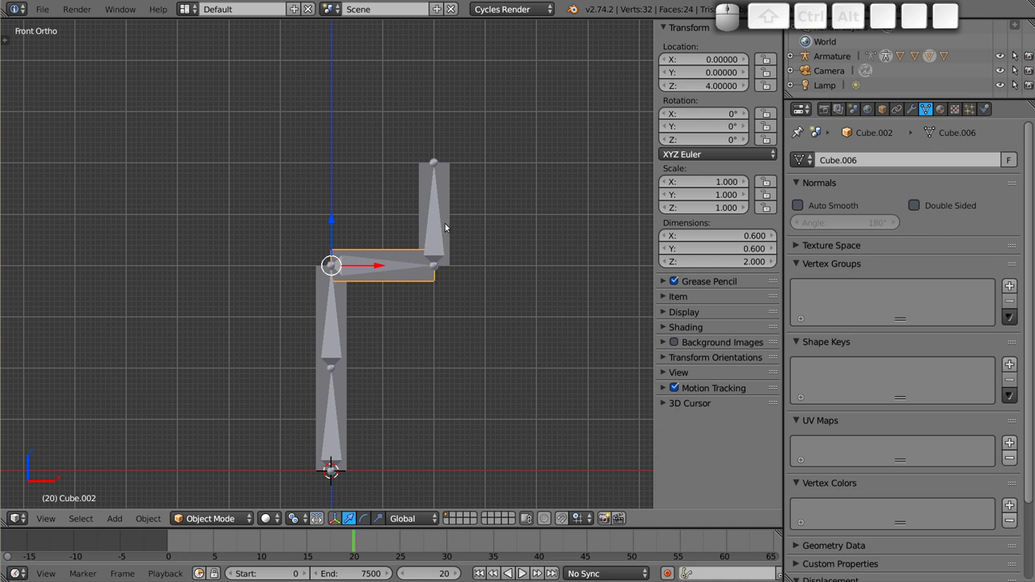
{"action": "right_click", "coordinate": [434, 235]}
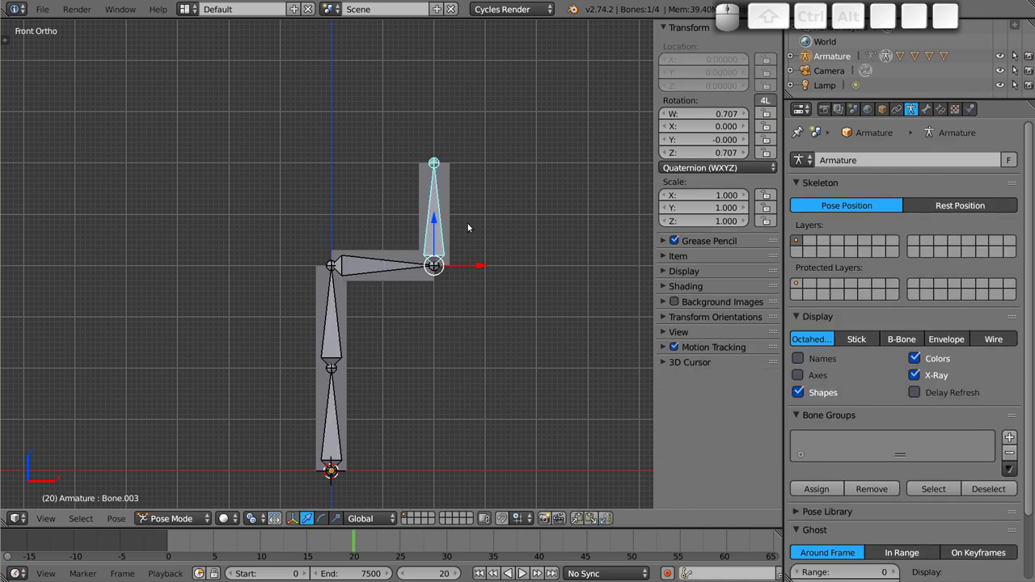
{"action": "right_click", "coordinate": [385, 272]}
{"action": "key", "text": "r"}
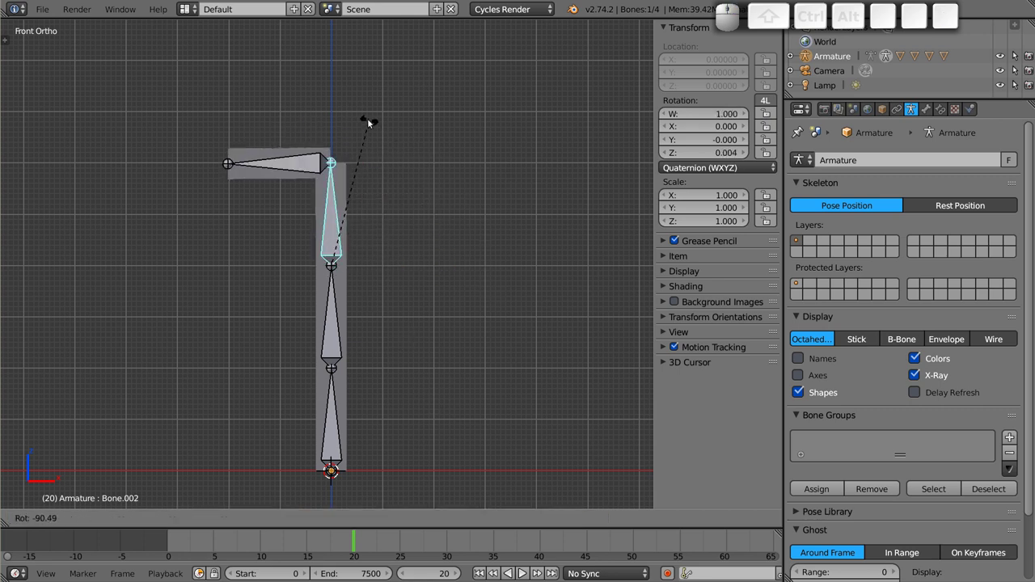
{"action": "left_click", "coordinate": [371, 122]}
{"action": "right_click", "coordinate": [298, 164]}
{"action": "key", "text": "ctrl+r"}
{"action": "left_click", "coordinate": [279, 77]}
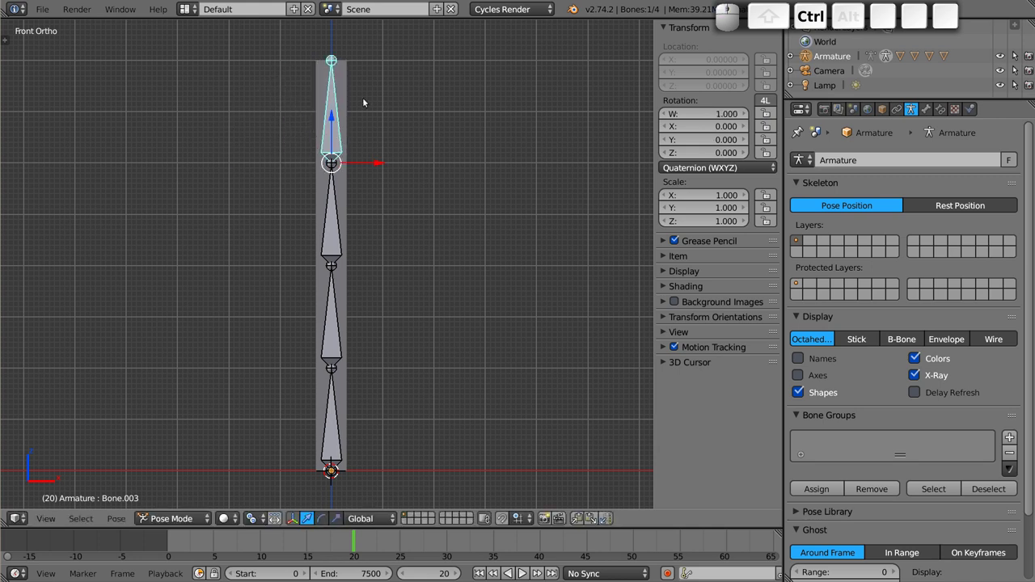
- Set the timeline to frame 0 and select all the bones
{"action": "left_click_drag", "start_coordinate": [174, 543], "coordinate": [210, 549]}
{"action": "right_click", "coordinate": [337, 427]}
{"action": "right_click", "coordinate": [337, 332]}
{"action": "right_click", "coordinate": [335, 234]}
{"action": "right_click", "coordinate": [331, 135]}
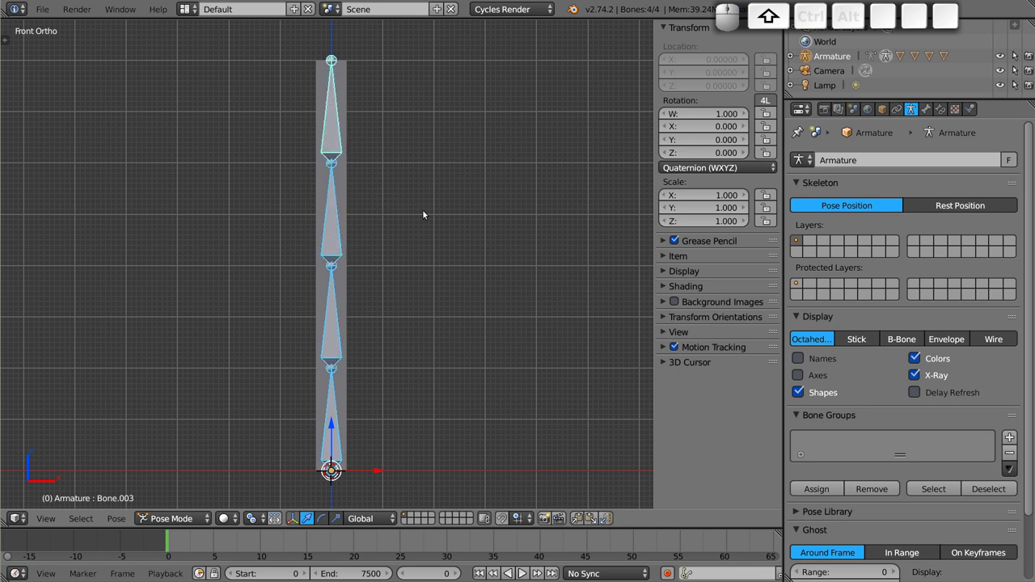
- Key LocRotScale for all bones at frame 0, then bend a bone ninety degrees and key it at frame 20
{"action": "key", "text": "i"}
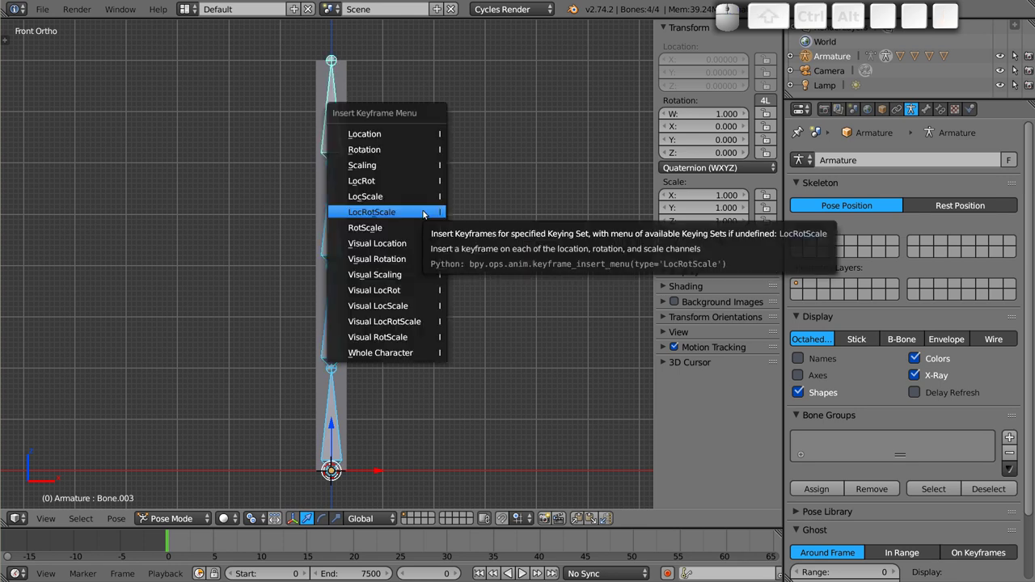
{"action": "left_click", "coordinate": [427, 211]}
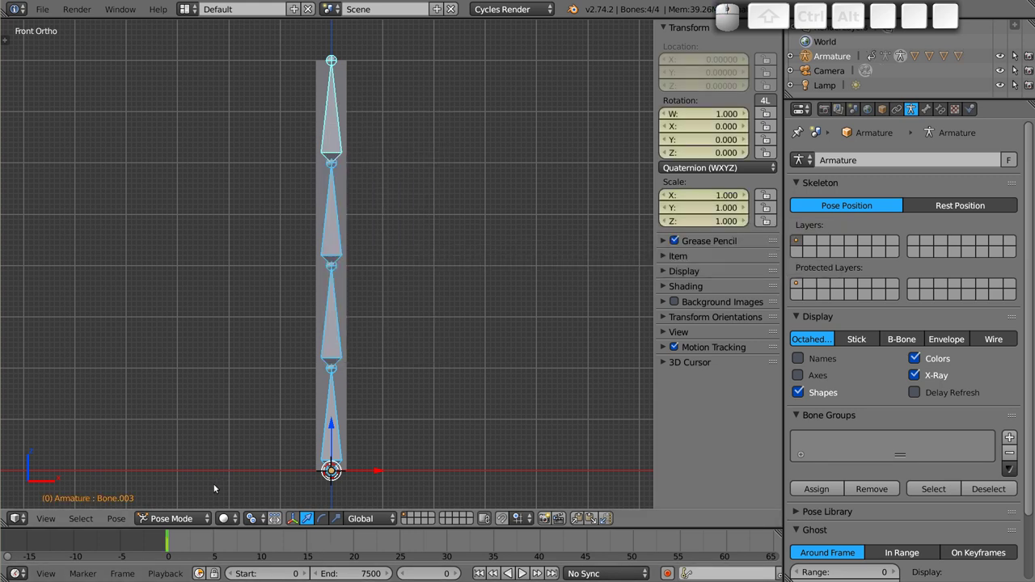
{"action": "left_click_drag", "start_coordinate": [179, 540], "coordinate": [352, 348]}
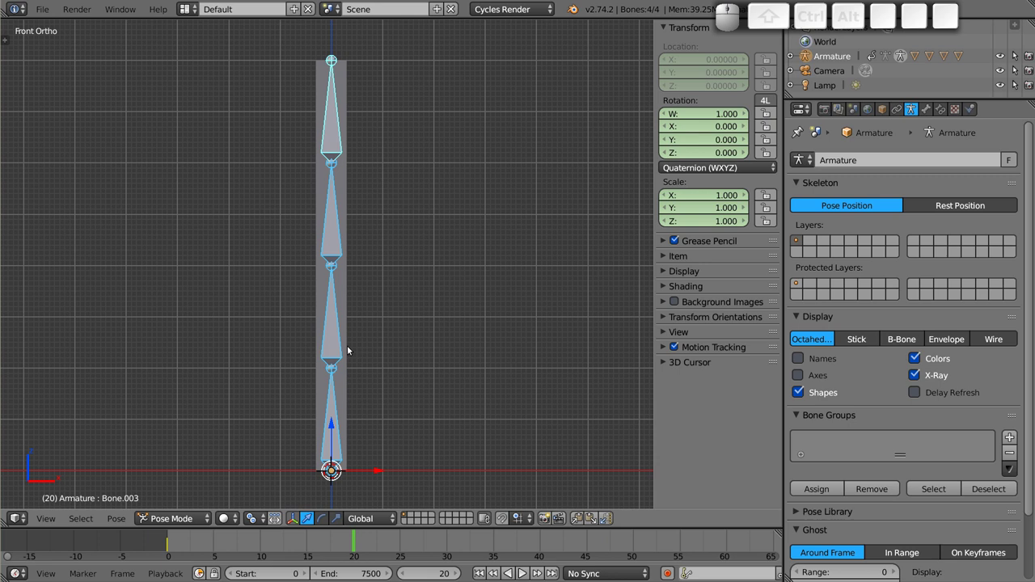
{"action": "middle_click", "coordinate": [338, 337]}
{"action": "key", "text": "r"}
{"action": "left_click", "coordinate": [451, 30]}
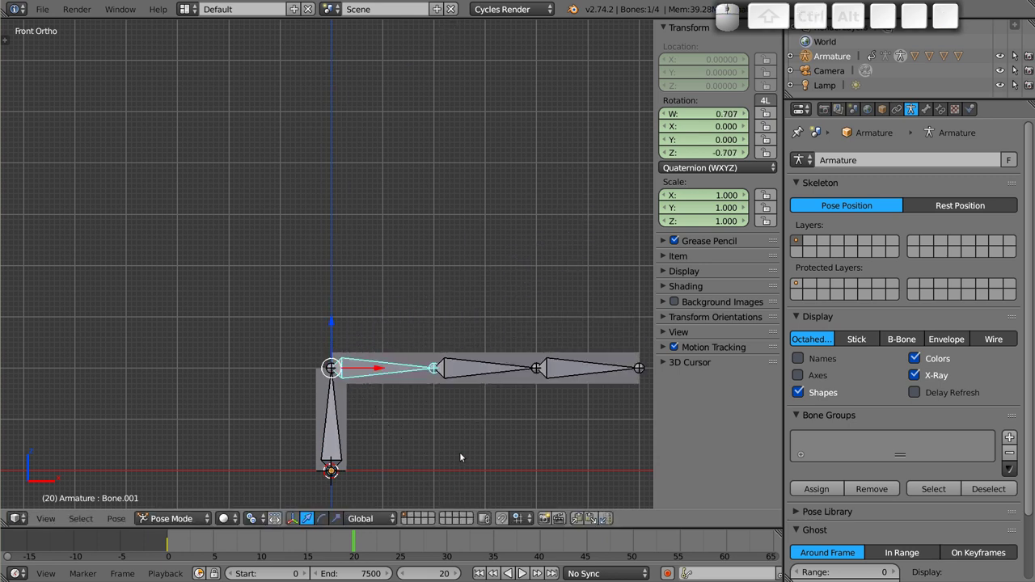
{"action": "key", "text": "a"}
{"action": "key", "text": "a"}
{"action": "key", "text": "i"}
{"action": "left_click", "coordinate": [418, 287]}
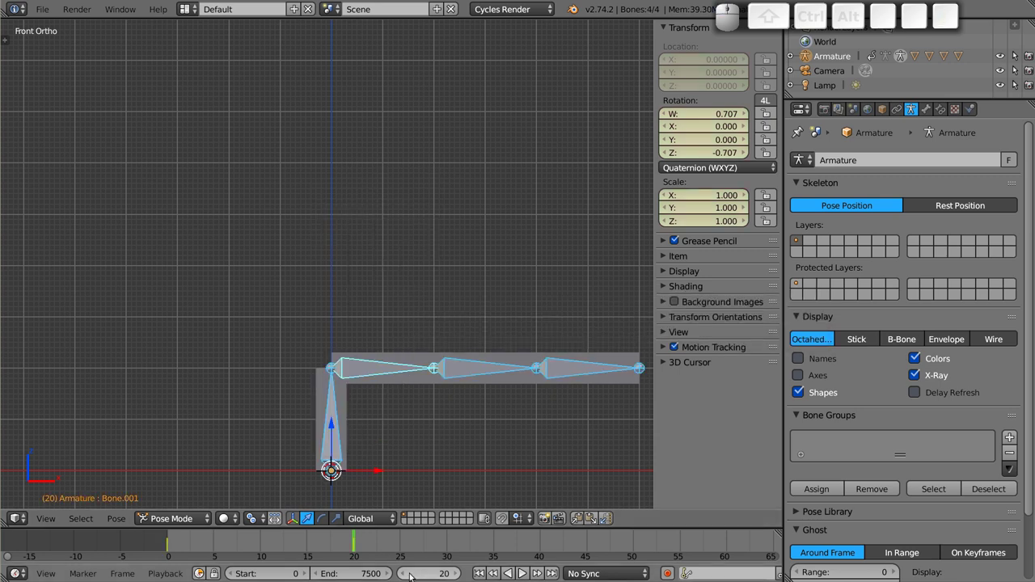
- Rotate two more bones at frame 30 and key the pose for all bones
{"action": "left_click", "coordinate": [449, 544]}
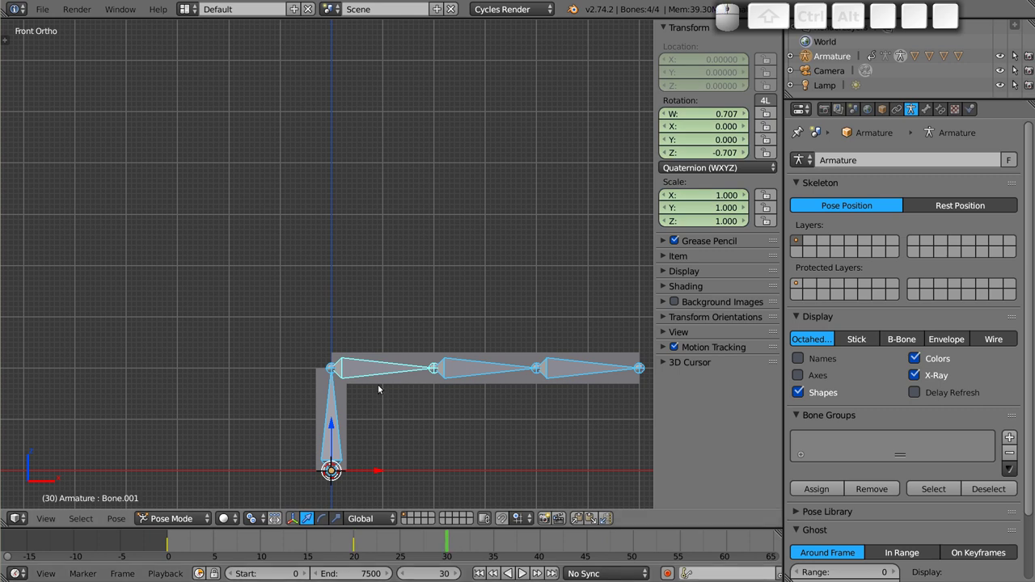
{"action": "right_click", "coordinate": [380, 367]}
{"action": "key", "text": "r"}
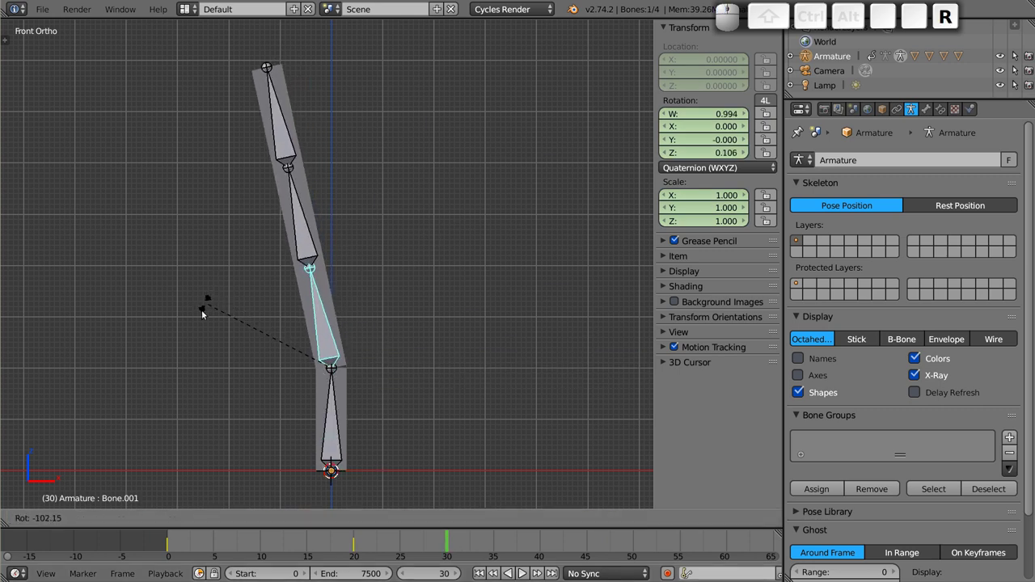
{"action": "left_click", "coordinate": [183, 80]}
{"action": "right_click", "coordinate": [191, 371]}
{"action": "key", "text": "r"}
{"action": "left_click", "coordinate": [354, 247]}
{"action": "key", "text": "ctrl+a"}
{"action": "key", "text": "ctrl+a"}
{"action": "key", "text": "i"}
{"action": "left_click", "coordinate": [376, 181]}
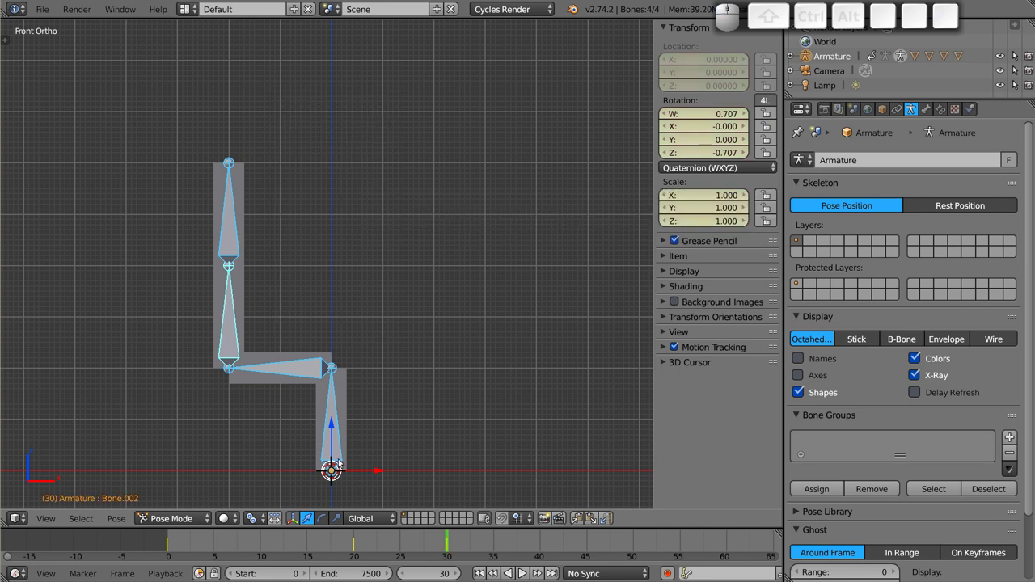
- Rotate a bone at frame 35 and key the pose for all bones
{"action": "left_click_drag", "start_coordinate": [172, 542], "coordinate": [314, 320]}
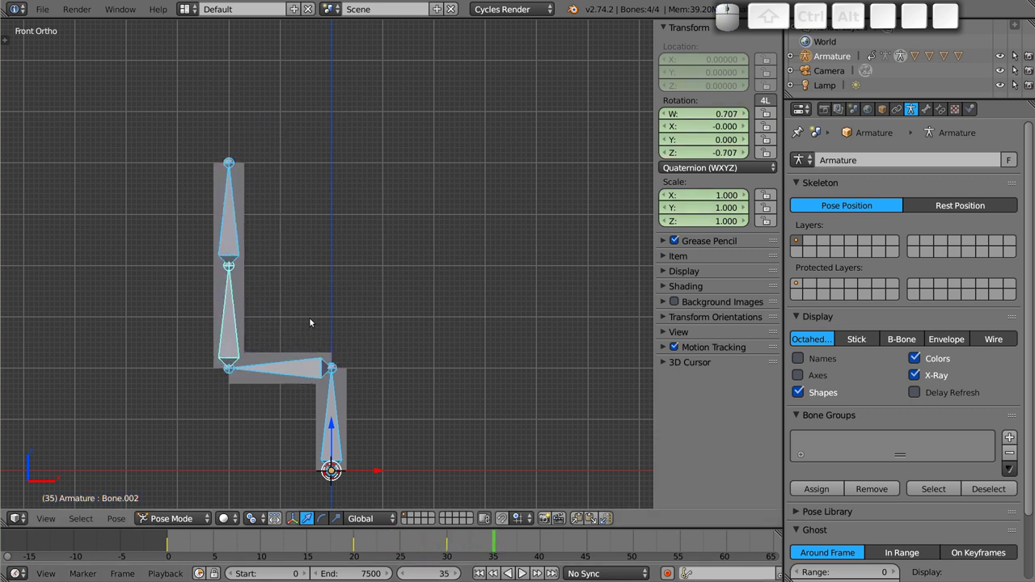
{"action": "right_click", "coordinate": [228, 228]}
{"action": "key", "text": "r"}
{"action": "left_click", "coordinate": [339, 364]}
{"action": "key", "text": "ctrl+a"}
{"action": "key", "text": "ctrl+a"}
{"action": "key", "text": "ctrl+i"}
{"action": "left_click", "coordinate": [465, 310]}
- Rotate the top bone at frame 40 and key the pose for all bones
{"action": "left_click", "coordinate": [542, 540]}
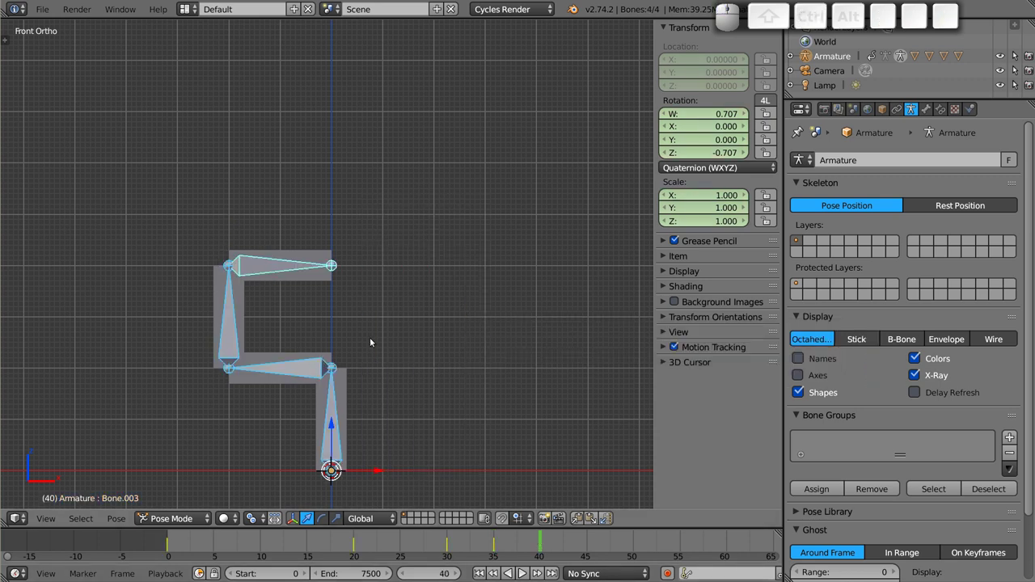
{"action": "right_click", "coordinate": [291, 372]}
{"action": "key", "text": "r"}
{"action": "left_click", "coordinate": [497, 344]}
{"action": "key", "text": "a"}
{"action": "key", "text": "a"}
{"action": "key", "text": "i"}
{"action": "left_click", "coordinate": [377, 315]}
- Straighten the bent bones at frame 45 and key the pose for all bones
{"action": "left_click", "coordinate": [593, 552]}
{"action": "middle_click", "coordinate": [370, 259]}
{"action": "key", "text": "r"}
{"action": "left_click", "coordinate": [265, 109]}
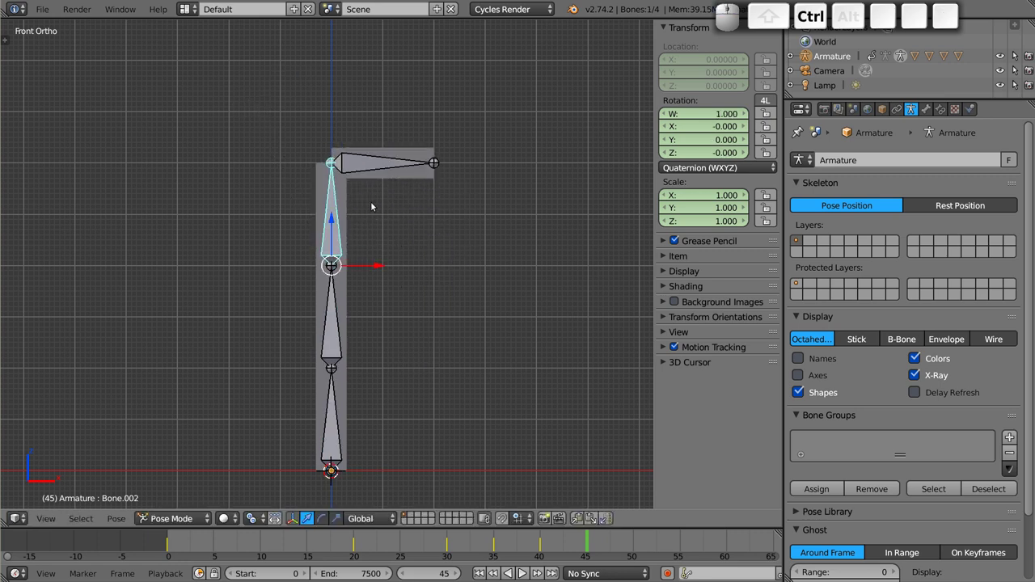
{"action": "key", "text": "a"}
{"action": "key", "text": "a"}
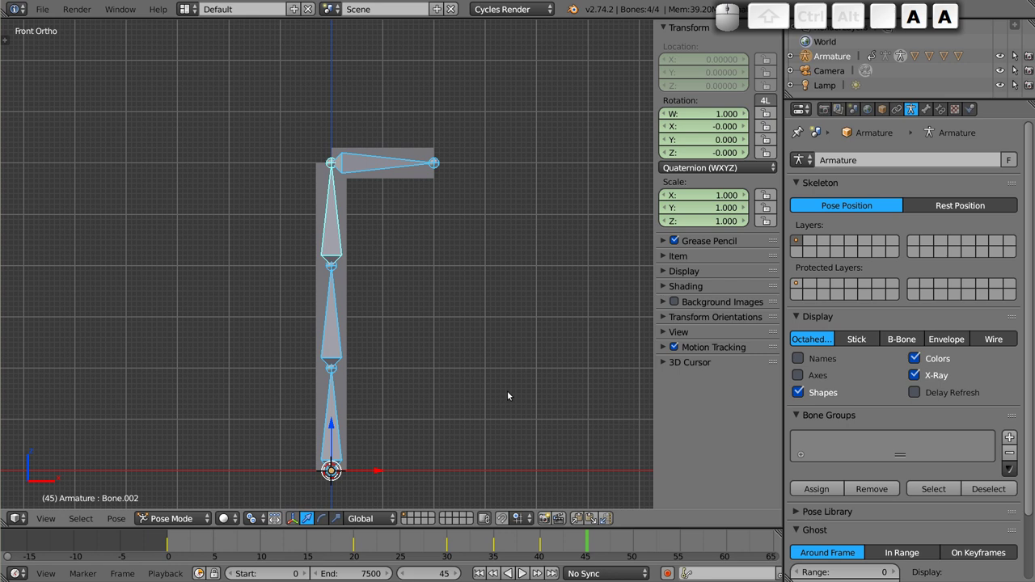
{"action": "key", "text": "i"}
{"action": "left_click", "coordinate": [512, 395]}
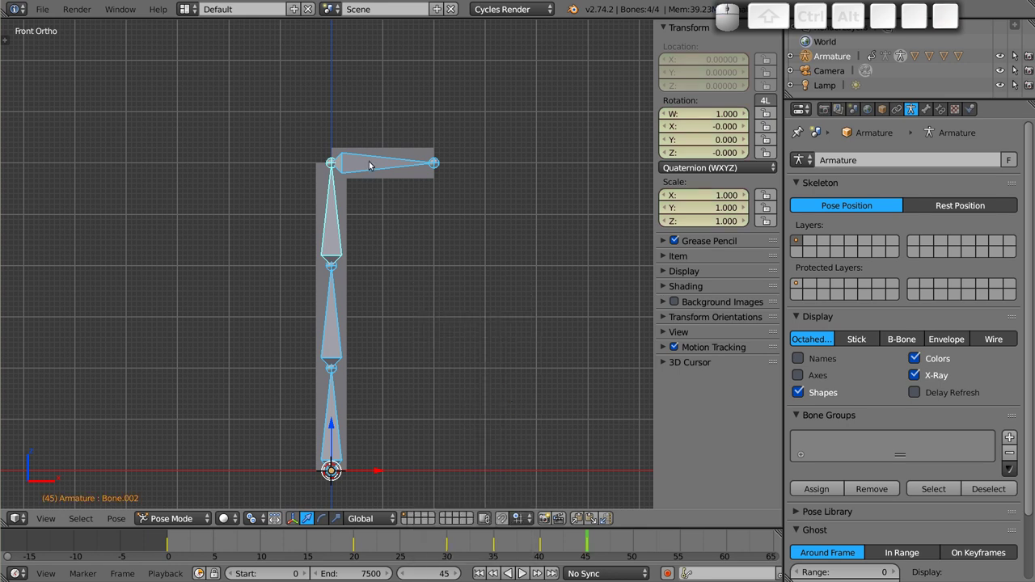
- Clear the remaining rotation at frame 50 and key the straight pose for all bones
{"action": "left_click", "coordinate": [635, 535]}
{"action": "middle_click", "coordinate": [380, 164]}
{"action": "key", "text": "r"}
{"action": "left_click", "coordinate": [384, 94]}
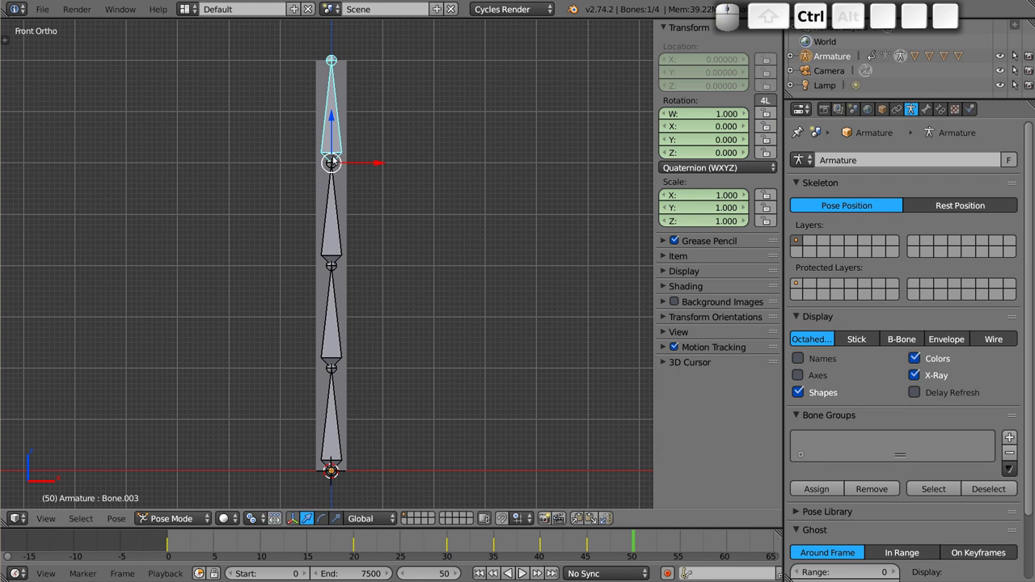
{"action": "key", "text": "a"}
{"action": "key", "text": "a"}
{"action": "key", "text": "i"}
{"action": "left_click", "coordinate": [438, 156]}
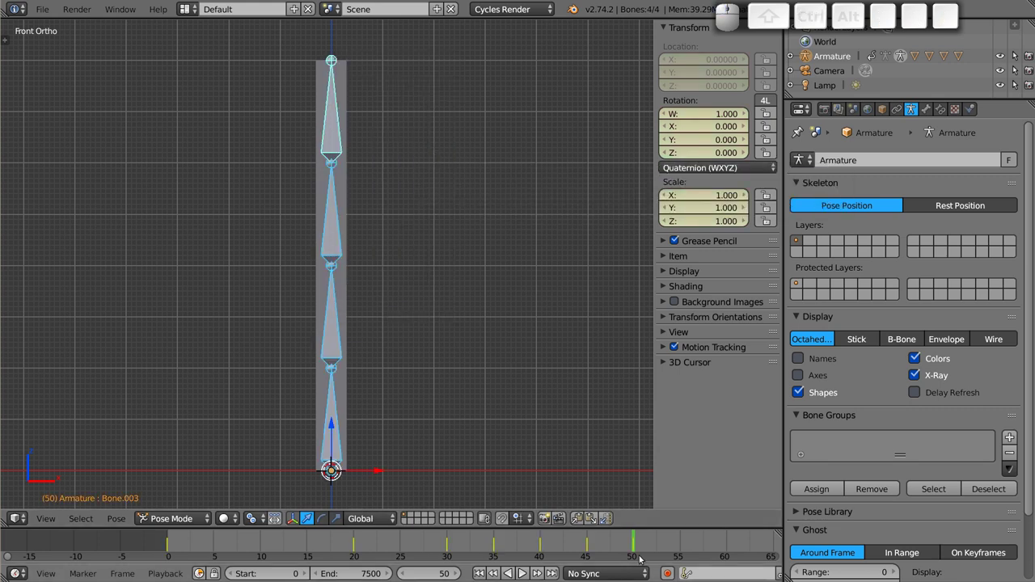
- Play the animation with Alt+A, stop it, and return the timeline to frame 0
{"action": "left_click", "coordinate": [170, 548]}
{"action": "key", "text": "alt+a"}
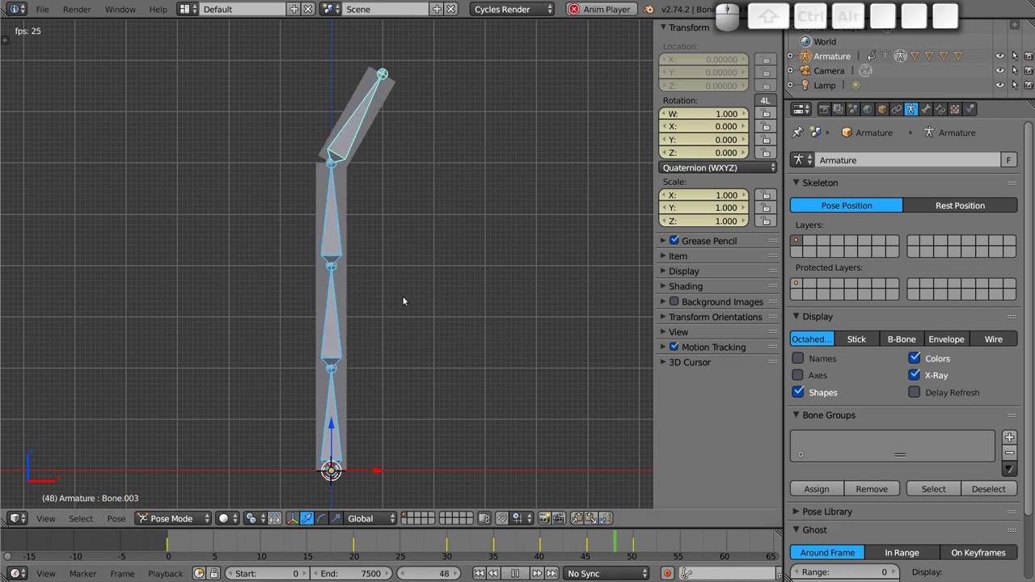
{"action": "key", "text": "Escape"}
{"action": "left_click_drag", "start_coordinate": [167, 538], "coordinate": [351, 209]}
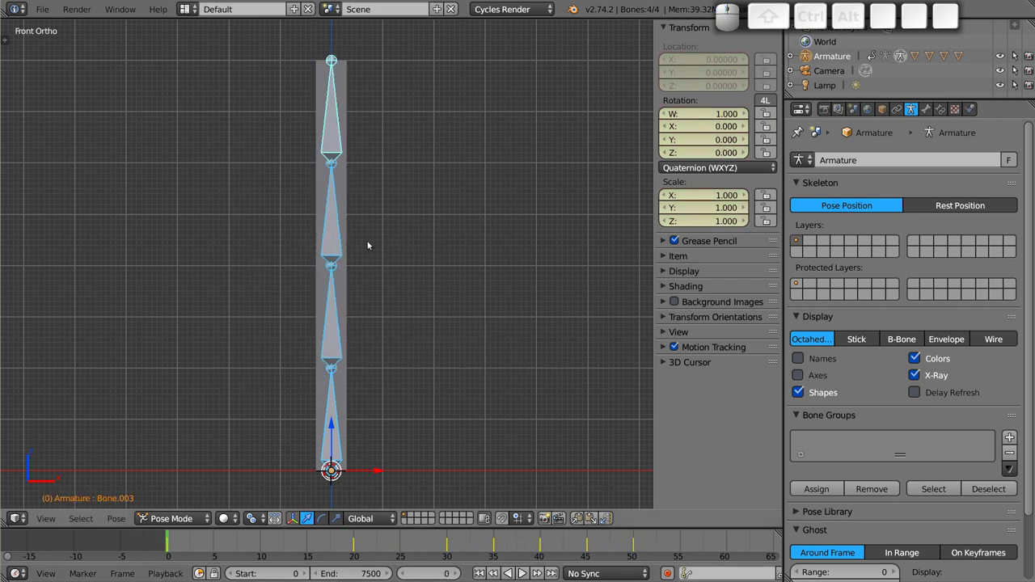
- Set the armature display to Stick with X-Ray turned off
{"action": "right_click", "coordinate": [350, 77]}
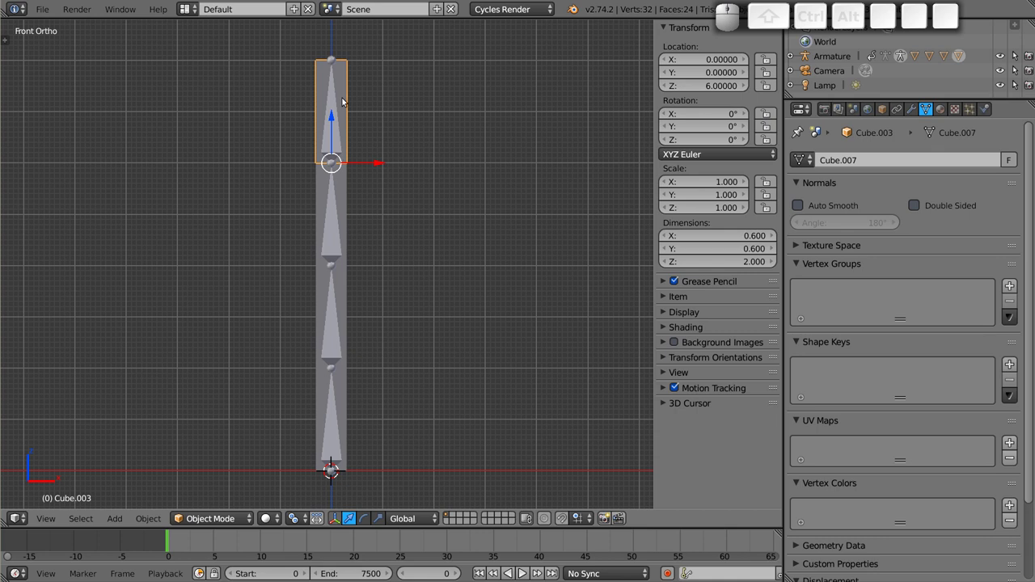
{"action": "right_click", "coordinate": [340, 138]}
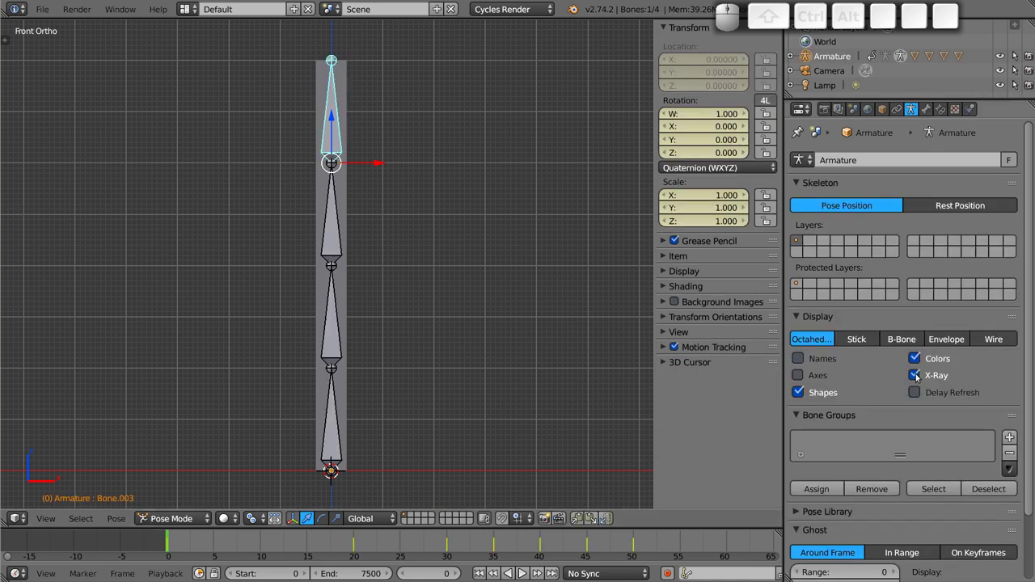
{"action": "left_click", "coordinate": [921, 378]}
{"action": "left_click", "coordinate": [861, 341]}
- Play the animation while orbiting around the figure, then return to front view
{"action": "key", "text": "alt+a"}
{"action": "left_click_drag", "start_coordinate": [255, 389], "coordinate": [350, 389]}
{"action": "key", "text": "Escape"}
{"action": "middle_click", "coordinate": [223, 363]}
{"action": "middle_click", "coordinate": [370, 306]}
{"action": "key", "text": "alt+a"}
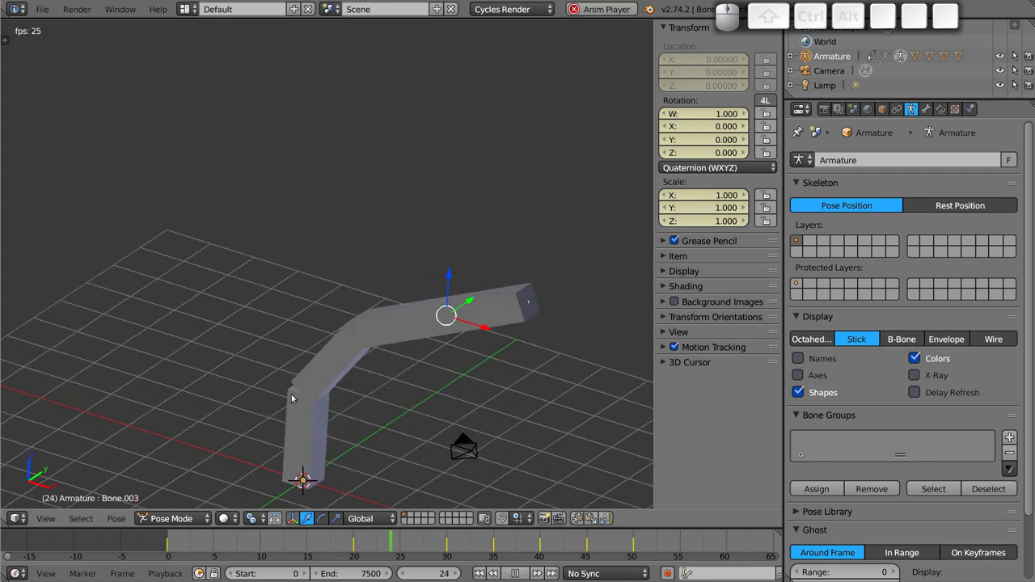
{"action": "key", "text": "Escape"}
{"action": "middle_click", "coordinate": [299, 382]}
{"action": "key", "text": "shift+KP_1"}
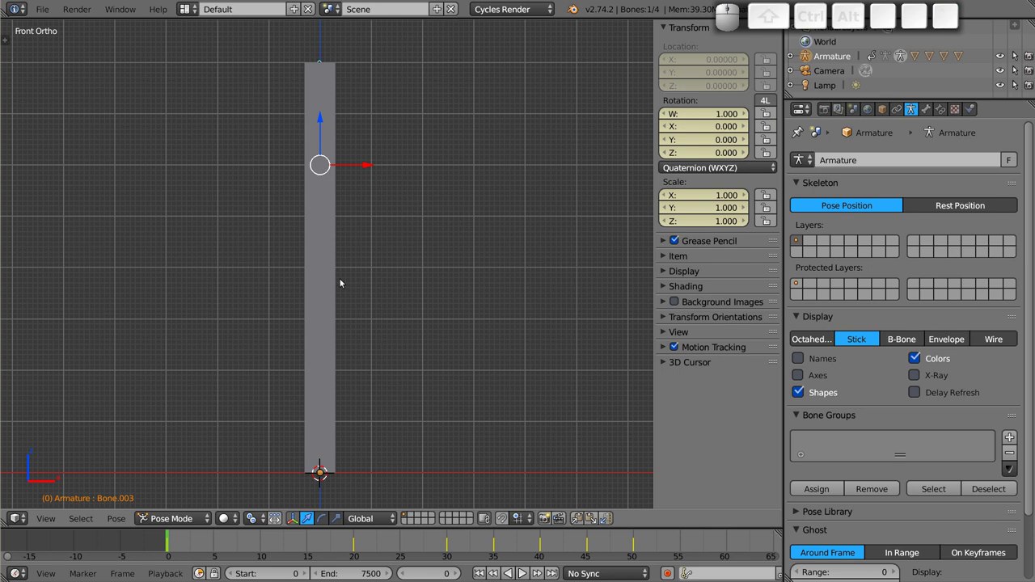
- Select the whole figure in Object Mode and move it off to the left of the grid
{"action": "middle_click", "coordinate": [334, 90]}
{"action": "key", "text": "g"}
{"action": "key", "text": "Escape"}
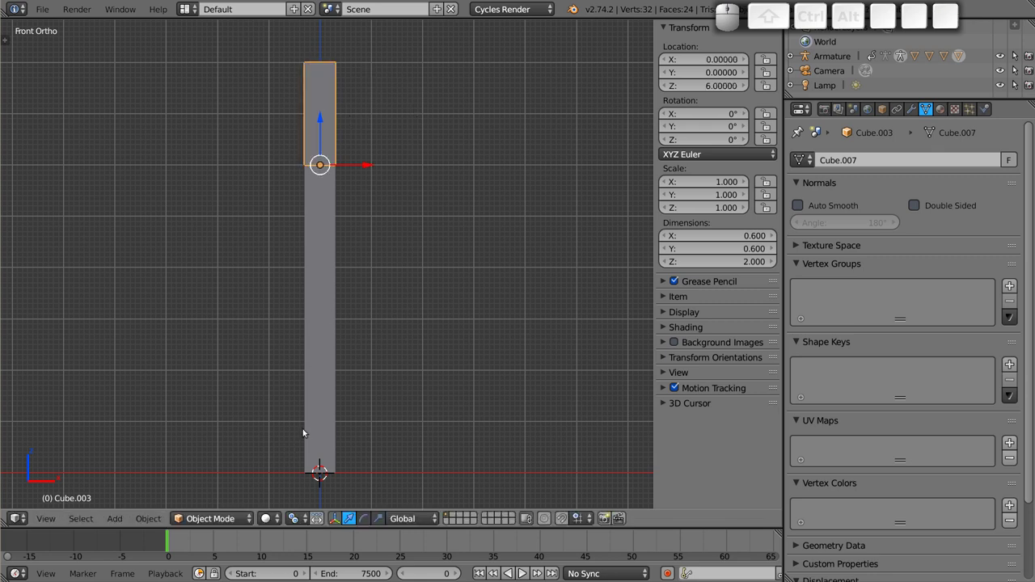
{"action": "key", "text": "a"}
{"action": "key", "text": "a"}
{"action": "left_click_drag", "start_coordinate": [321, 267], "coordinate": [428, 283]}
{"action": "right_click", "coordinate": [425, 211]}
{"action": "key", "text": "ctrl+x"}
{"action": "left_click", "coordinate": [429, 274]}
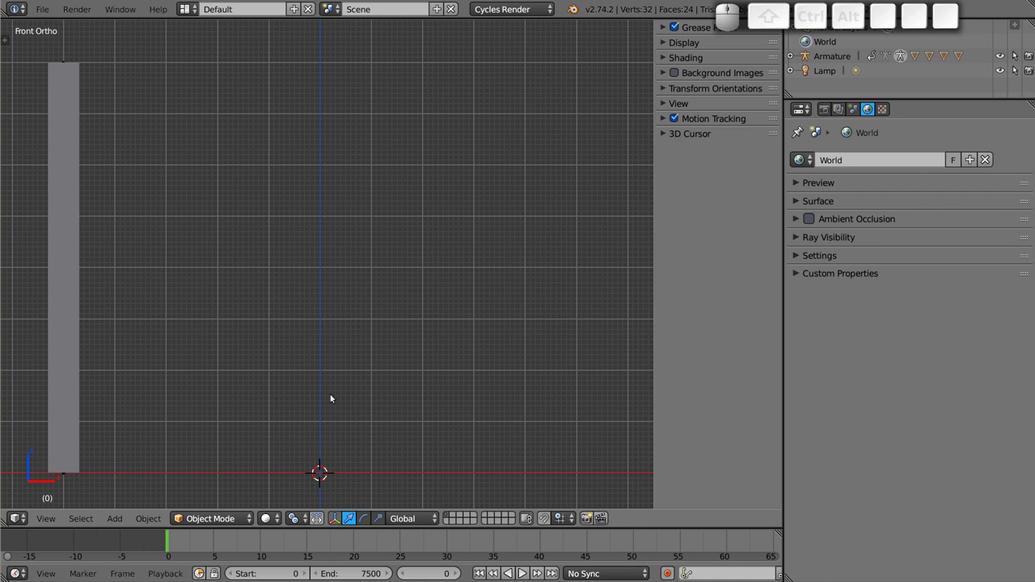
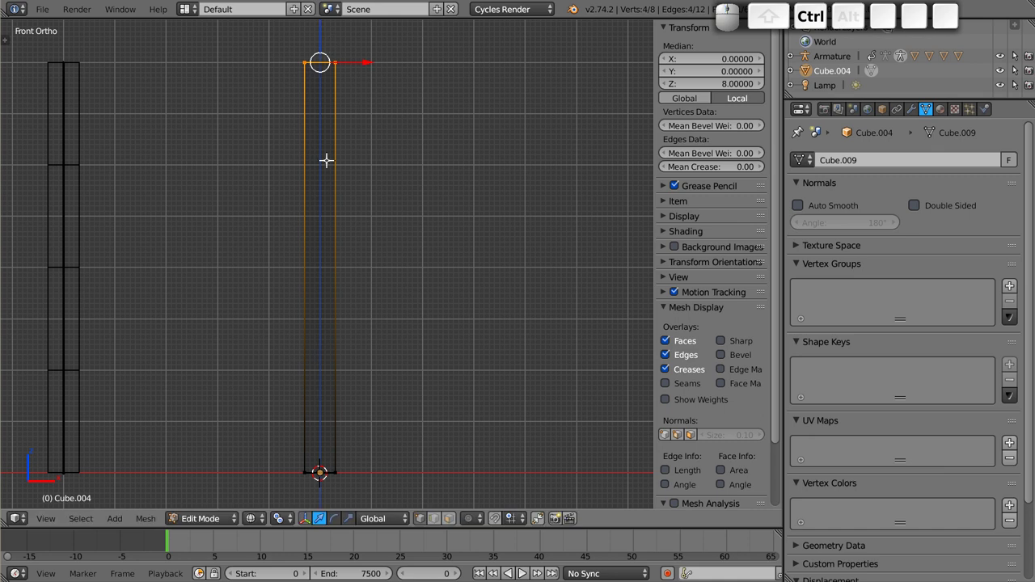
- Start a loop cut across the new 8-unit tall box
{"action": "key", "text": "ctrl+r"}
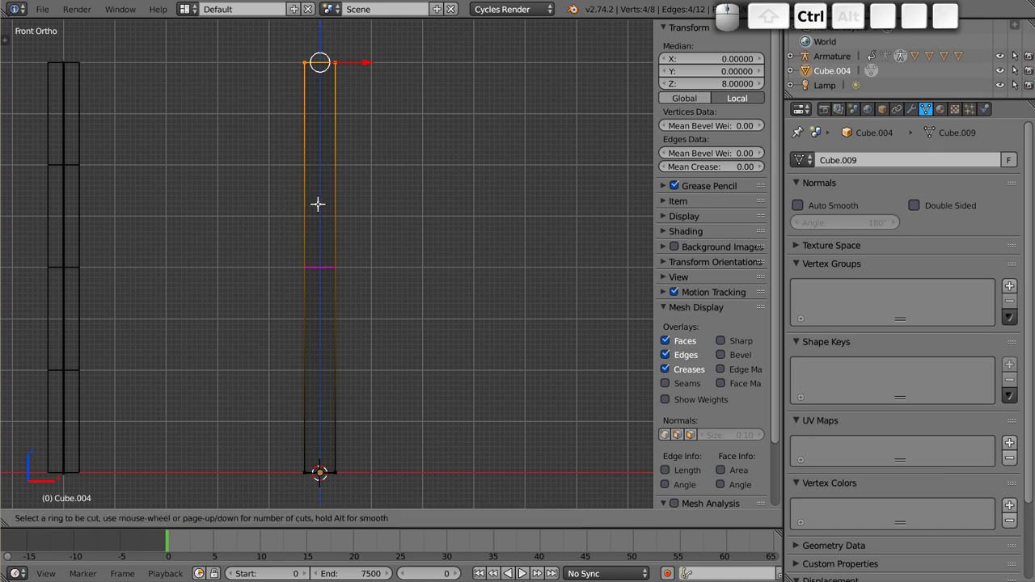
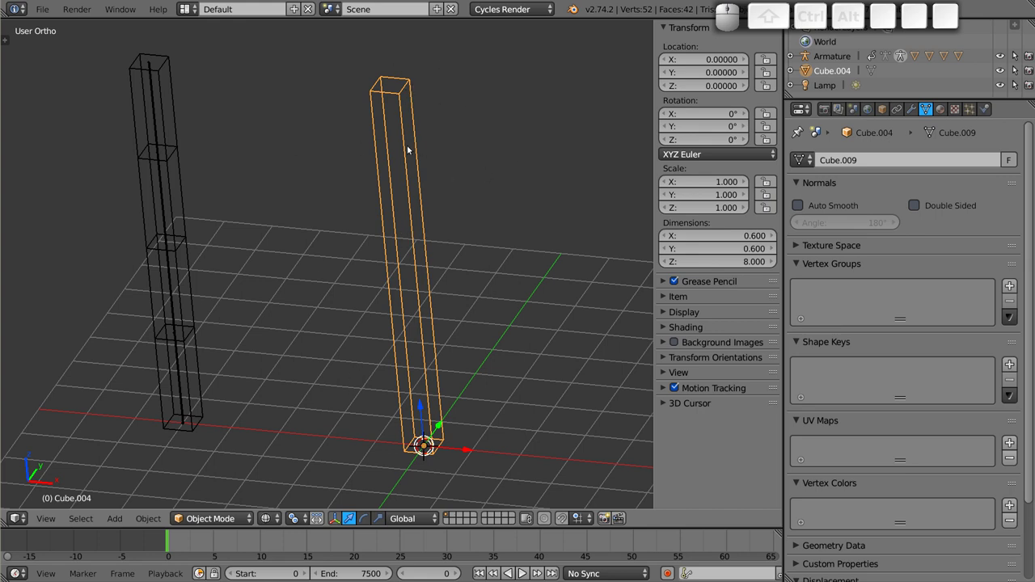
- Enable Draw All Edges in the pillar's Object Display settings
{"action": "left_click", "coordinate": [884, 112]}
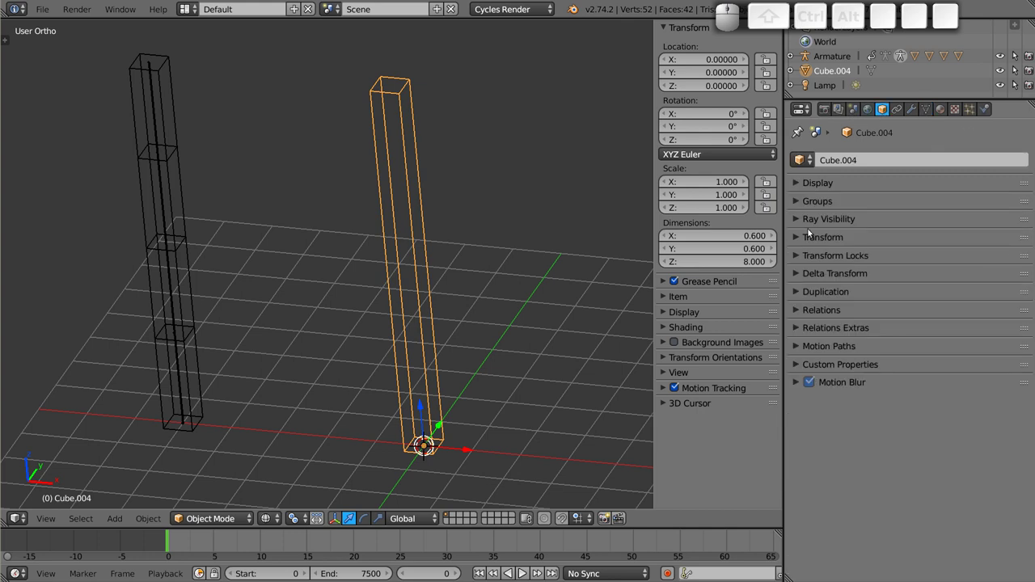
{"action": "left_click", "coordinate": [797, 183]}
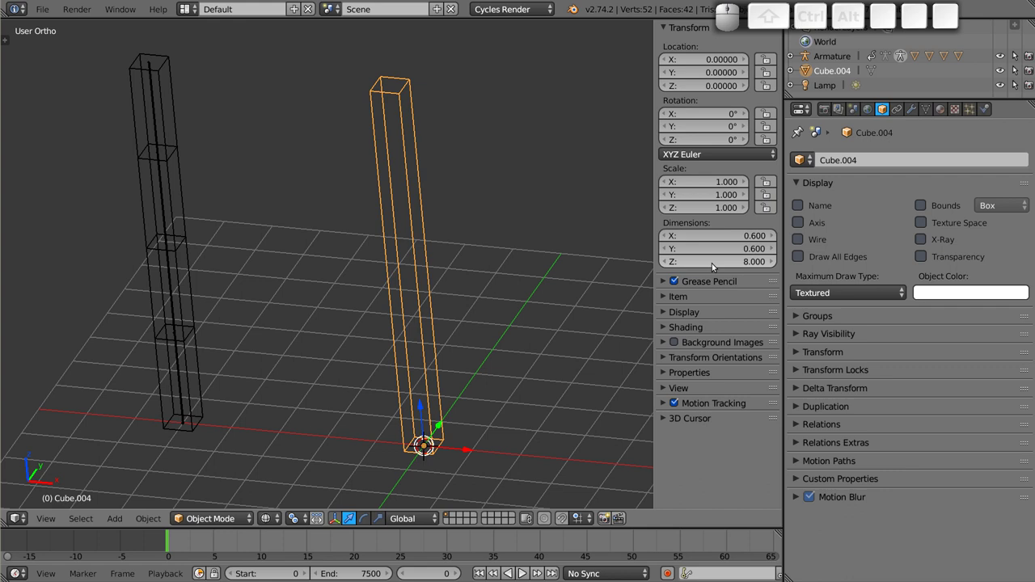
{"action": "left_click", "coordinate": [807, 258]}
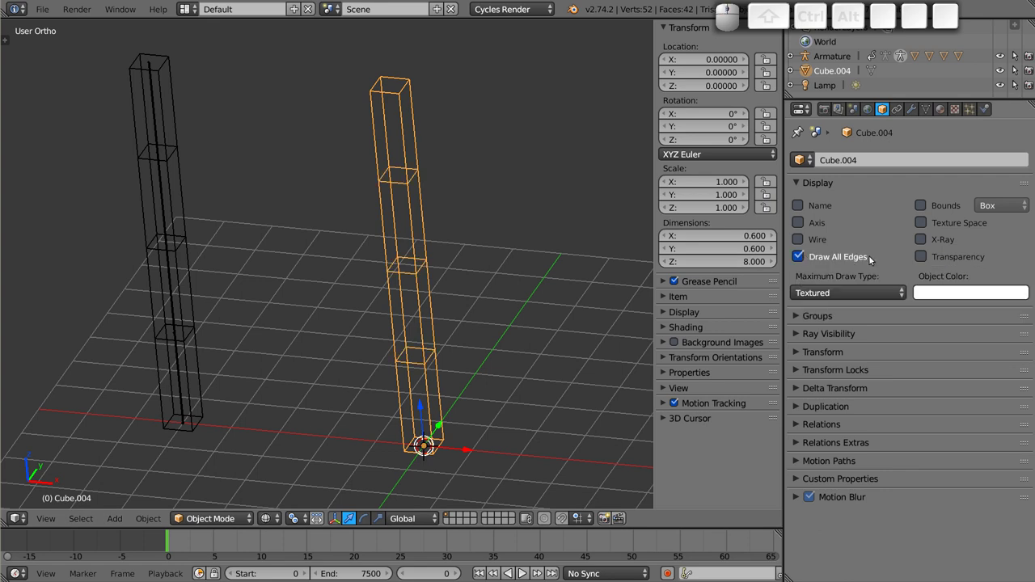
- Switch to Solid shading and enter Edit Mode, test-grabbing the pillar's segments
{"action": "key", "text": "z"}
{"action": "key", "text": "z"}
{"action": "left_click", "coordinate": [176, 98]}
{"action": "key", "text": "g"}
{"action": "key", "text": "Escape"}
{"action": "left_click", "coordinate": [391, 144]}
{"action": "key", "text": "g"}
{"action": "key", "text": "Escape"}
{"action": "key", "text": "z"}
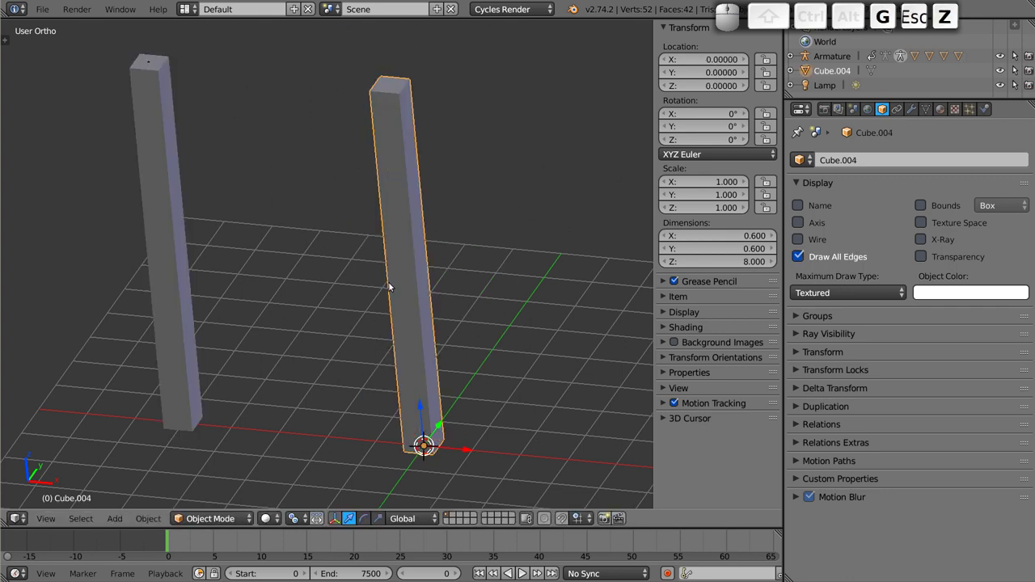
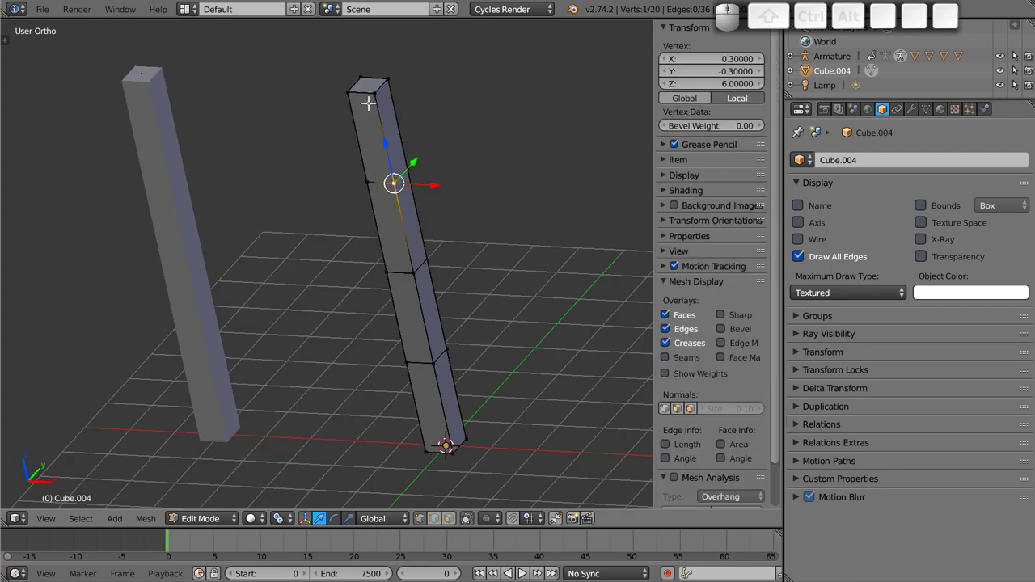
- From the front view, inset the pillar's top face in place
{"action": "key", "text": "KP_1"}
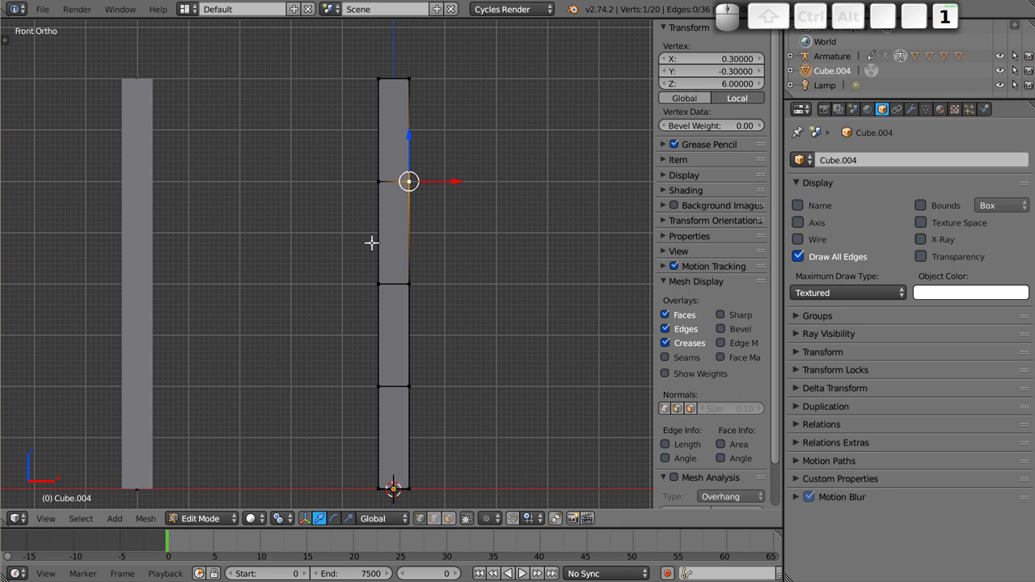
{"action": "key", "text": "Tab"}
{"action": "scroll", "scroll_direction": "down", "scroll_amount": 3}
{"action": "middle_click", "coordinate": [413, 282]}
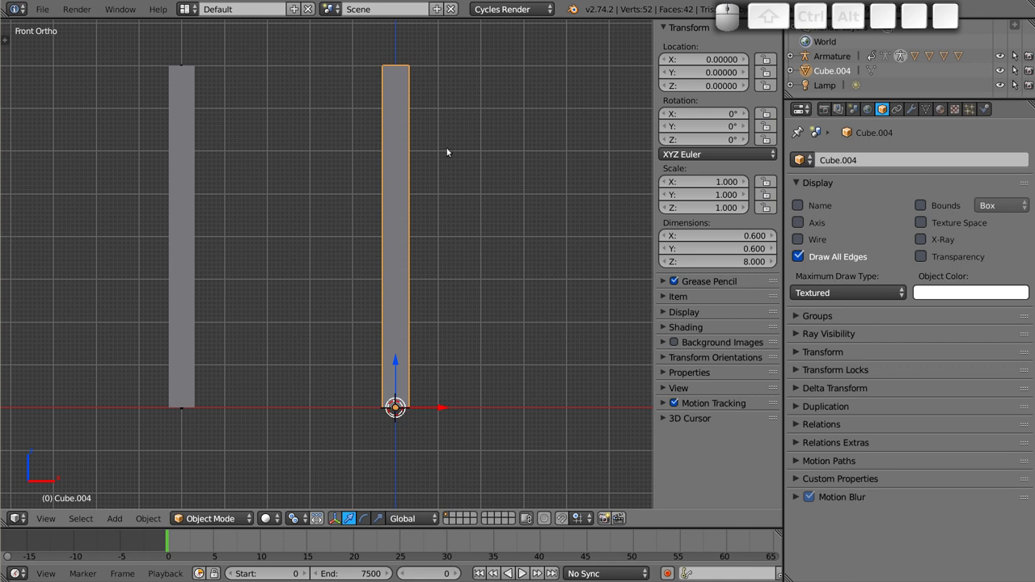
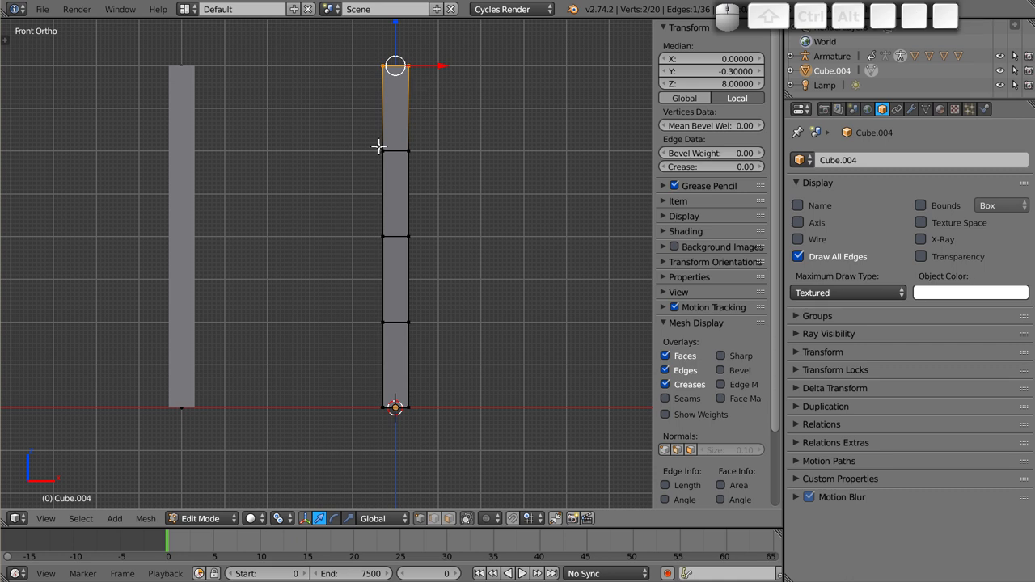
{"action": "key", "text": "i"}
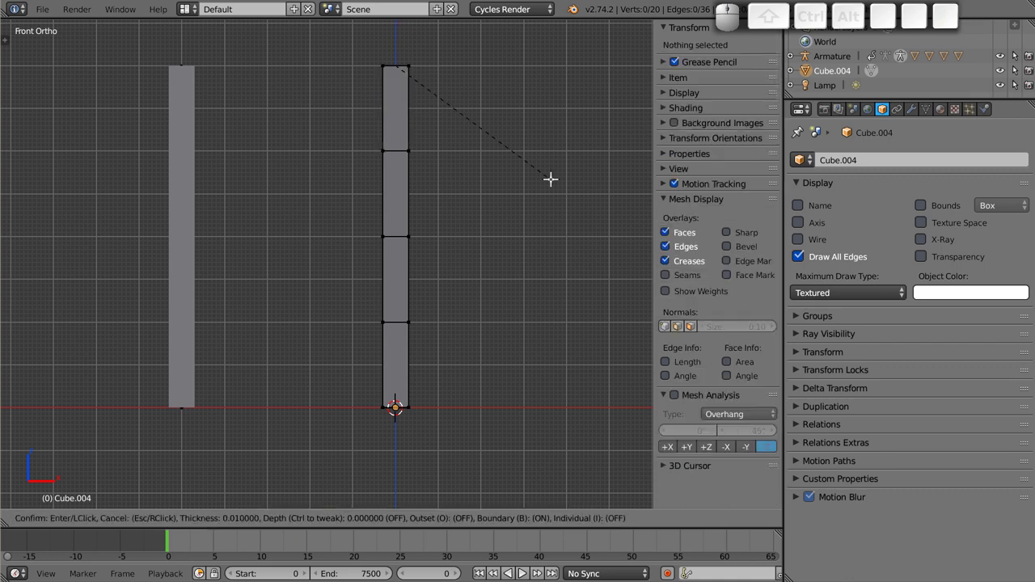
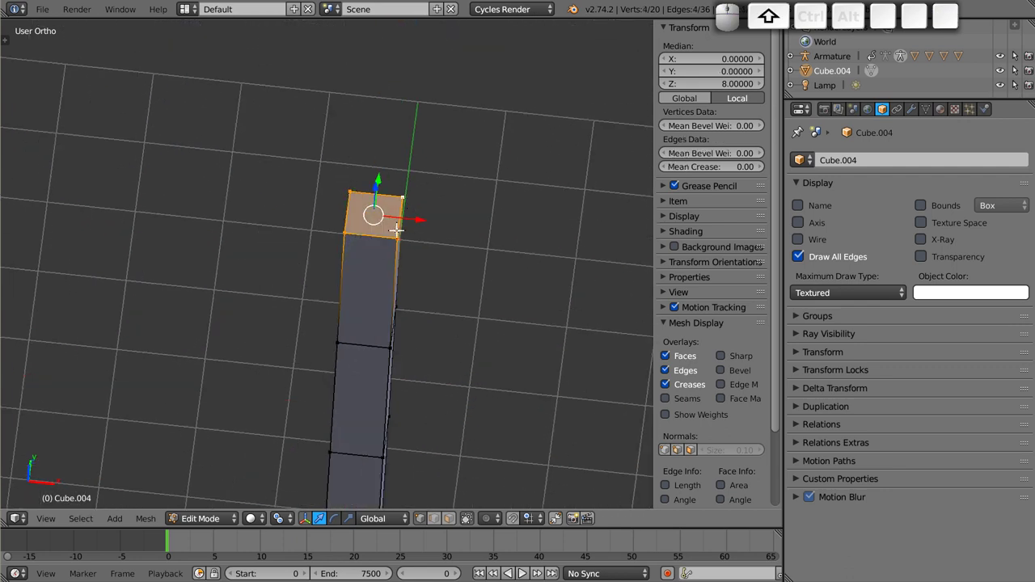
{"action": "key", "text": "i"}
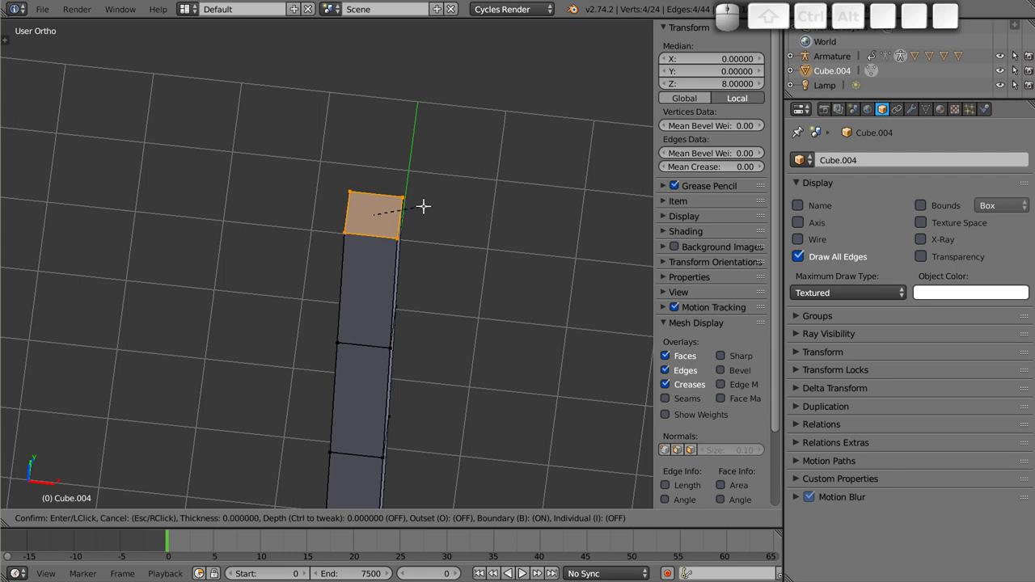
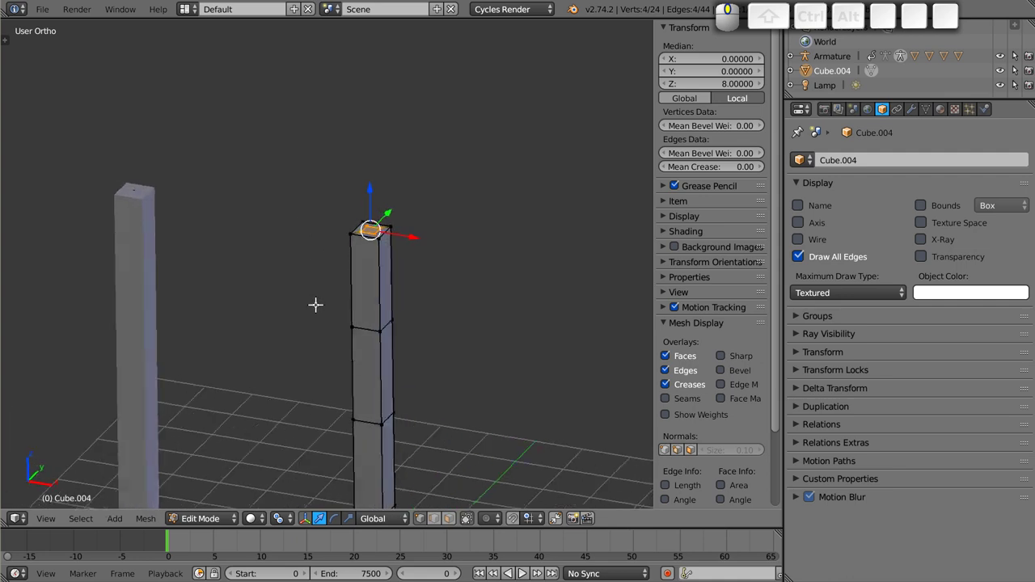
- Undo the surplus inset and leave the pillar in Object Mode, framed from the front
{"action": "key", "text": "Tab"}
{"action": "key", "text": "Tab"}
{"action": "key", "text": "ctrl+z"}
{"action": "key", "text": "ctrl+z"}
{"action": "key", "text": "Tab"}
{"action": "key", "text": "KP_0"}
{"action": "key", "text": "KP_1"}
{"action": "scroll", "scroll_direction": "down", "scroll_amount": 3}
{"action": "middle_click", "coordinate": [393, 334]}
{"action": "scroll", "scroll_direction": "up", "scroll_amount": 3}
{"action": "middle_click", "coordinate": [432, 309]}
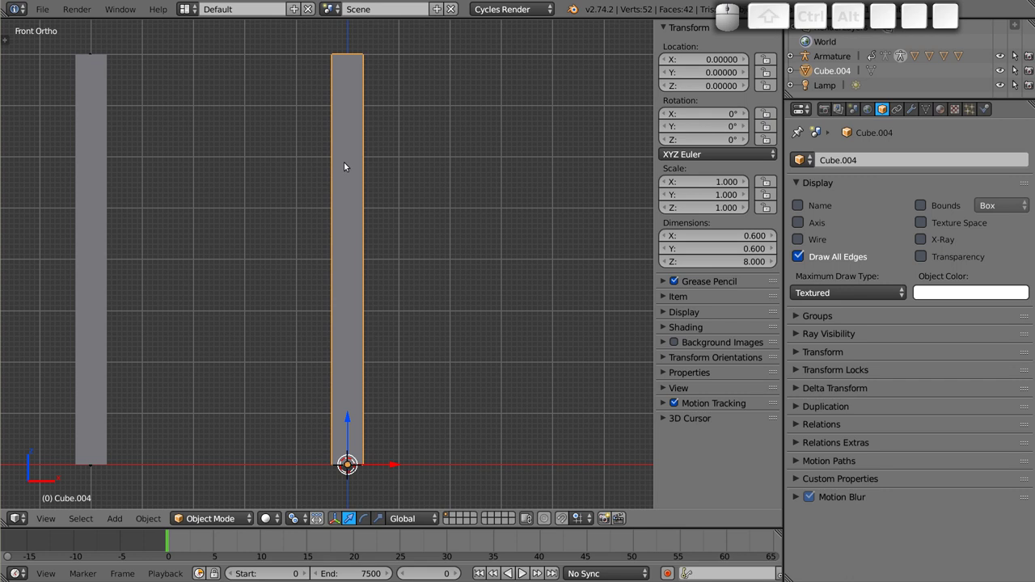
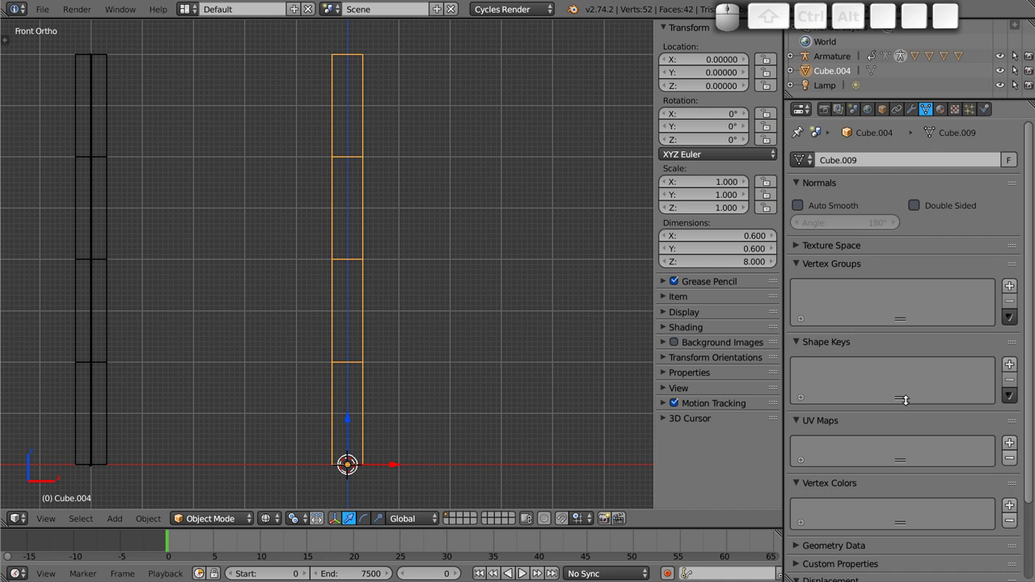
- Add a single-bone armature, Armature.001, at the pillar's base with X-Ray display on
{"action": "key", "text": "Tab"}
{"action": "key", "text": "Tab"}
{"action": "key", "text": "shift+a"}
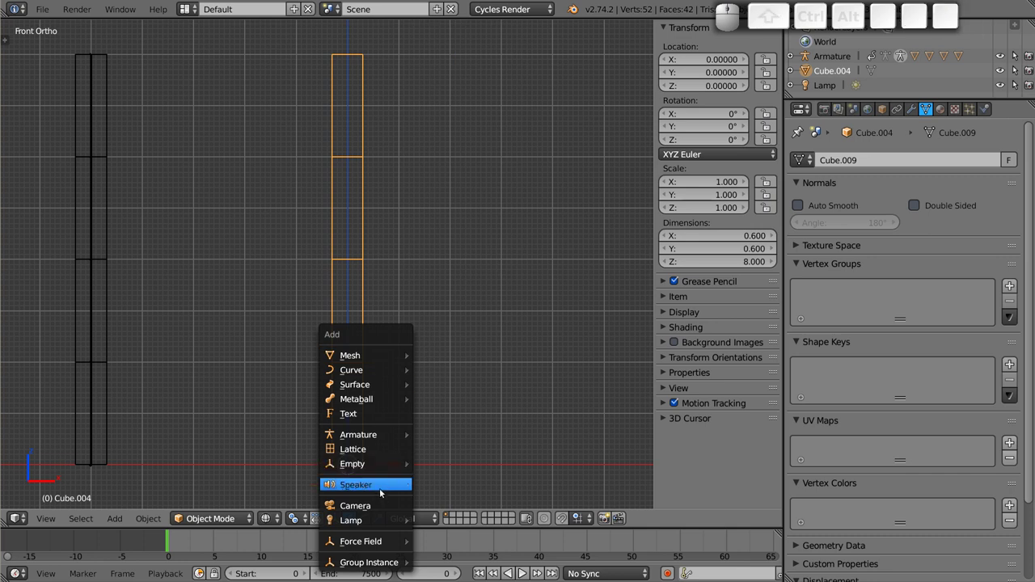
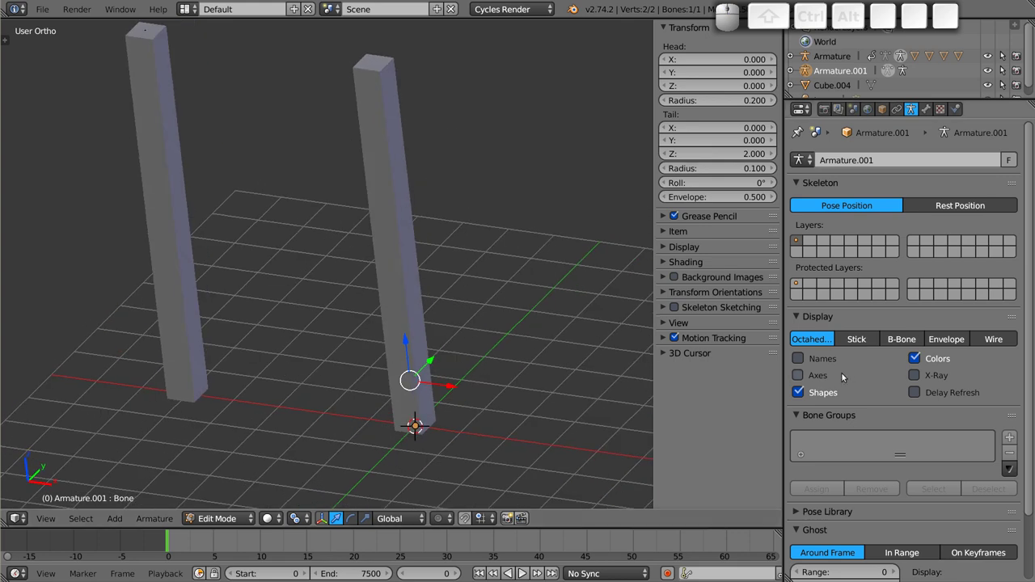
{"action": "left_click", "coordinate": [920, 380]}
{"action": "key", "text": "1"}
{"action": "key", "text": "Tab"}
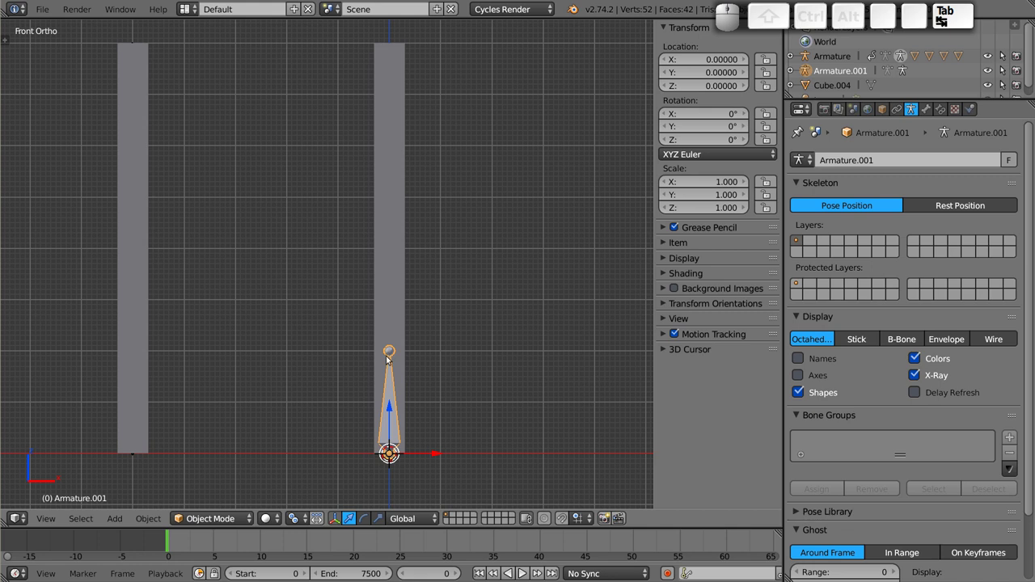
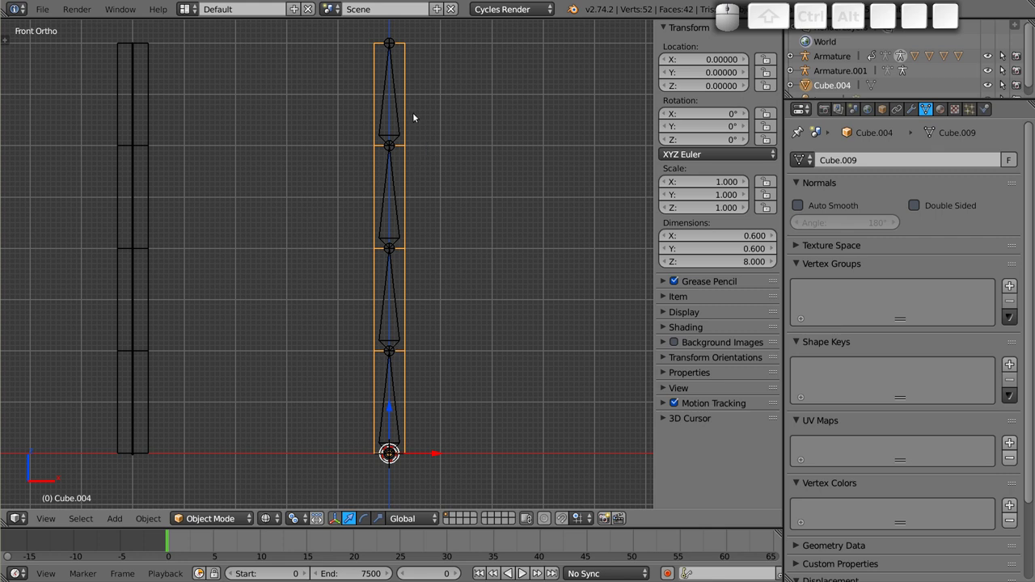
- In solid shading, orbit around the pillars and select the Cube.004 pillar mesh
{"action": "middle_click", "coordinate": [334, 95]}
{"action": "key", "text": "z"}
{"action": "left_click_drag", "start_coordinate": [438, 212], "coordinate": [361, 53]}
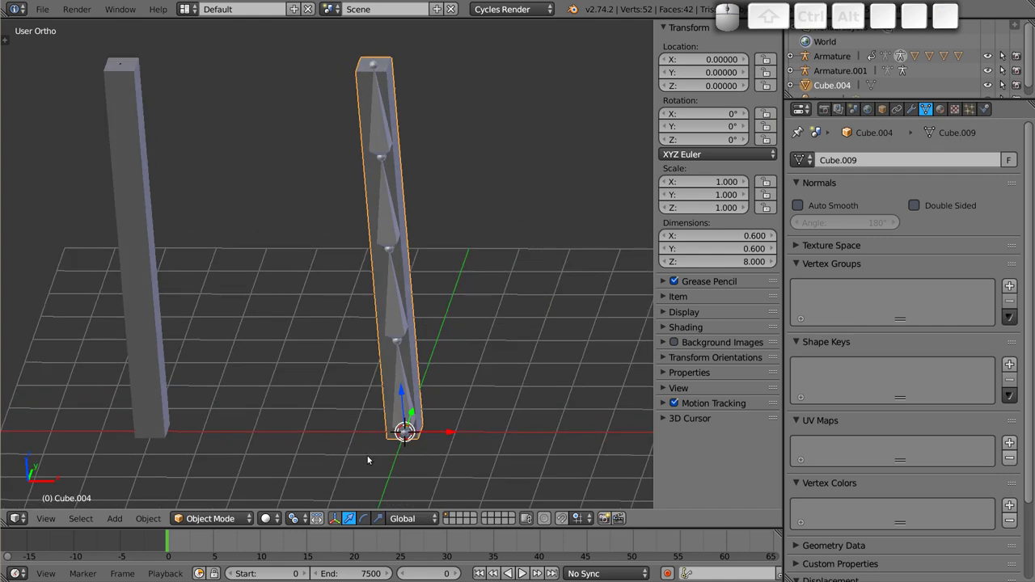
{"action": "right_click", "coordinate": [388, 135]}
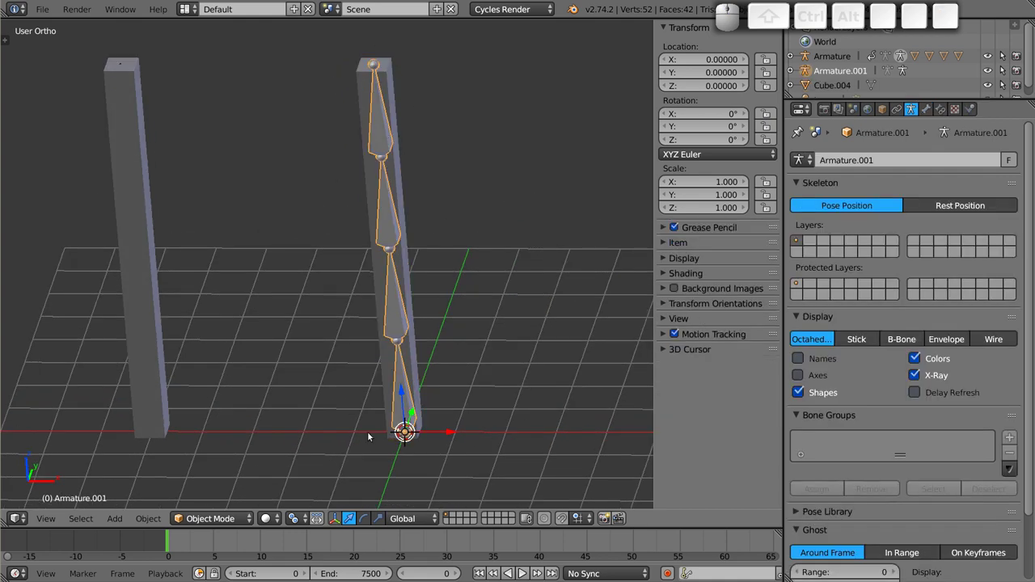
{"action": "left_click_drag", "start_coordinate": [252, 206], "coordinate": [297, 316]}
{"action": "middle_click", "coordinate": [280, 385]}
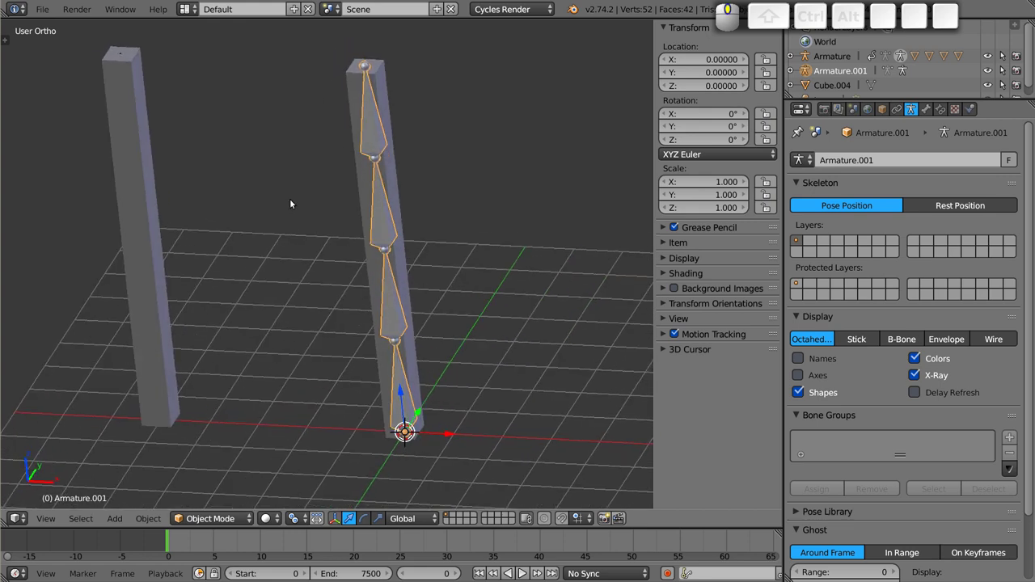
{"action": "right_click", "coordinate": [385, 65]}
- Add a trial Armature modifier to the pillar and remove it again
{"action": "left_click", "coordinate": [918, 113]}
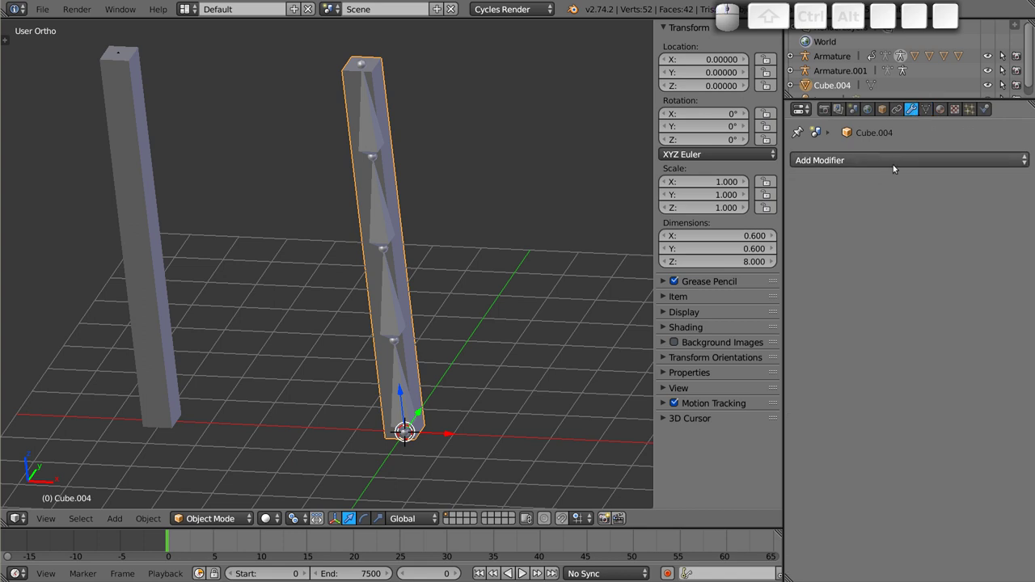
{"action": "left_click", "coordinate": [891, 160]}
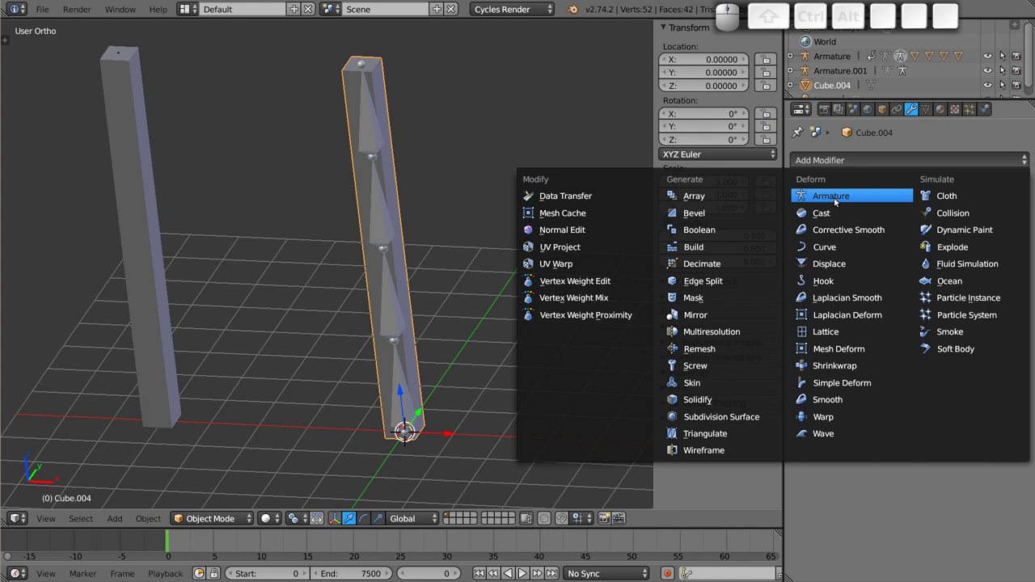
{"action": "left_click", "coordinate": [856, 197]}
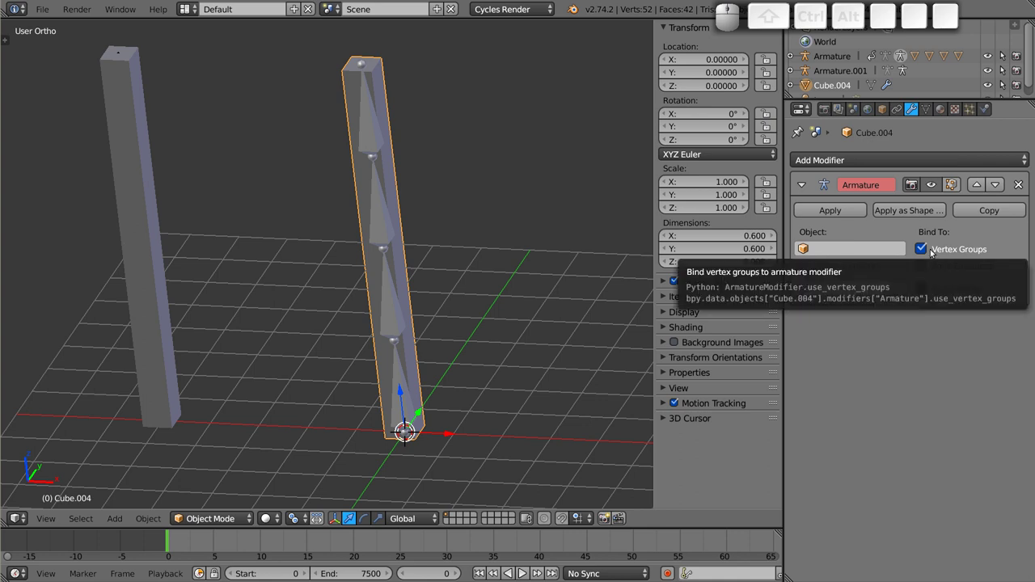
{"action": "left_click", "coordinate": [1022, 187]}
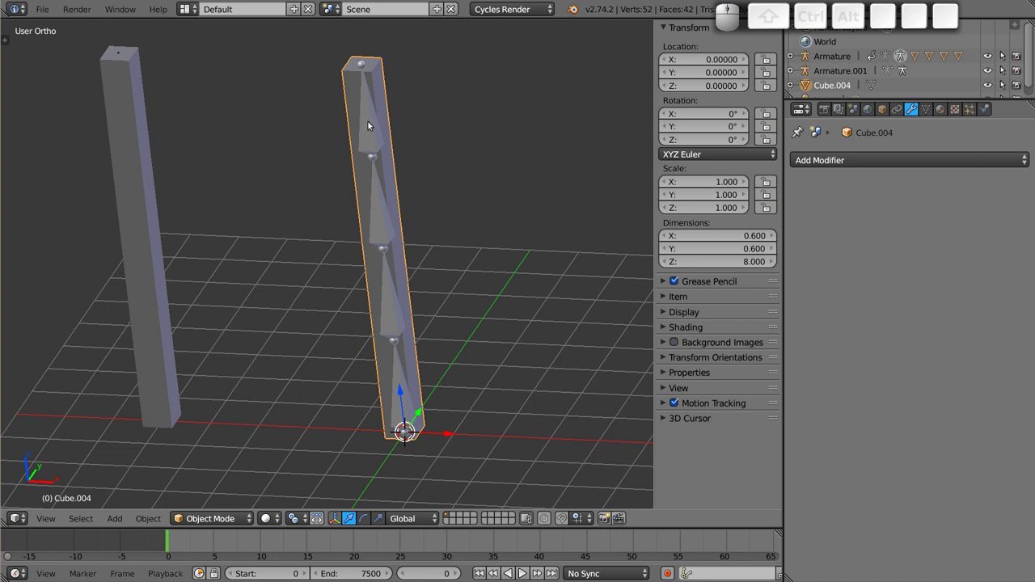
- Cancel the move and parent the pillar to Armature.001 with Armature Deform via Ctrl+P
{"action": "key", "text": "g"}
{"action": "key", "text": "Escape"}
{"action": "middle_click", "coordinate": [375, 124]}
{"action": "key", "text": "ctrl+p"}
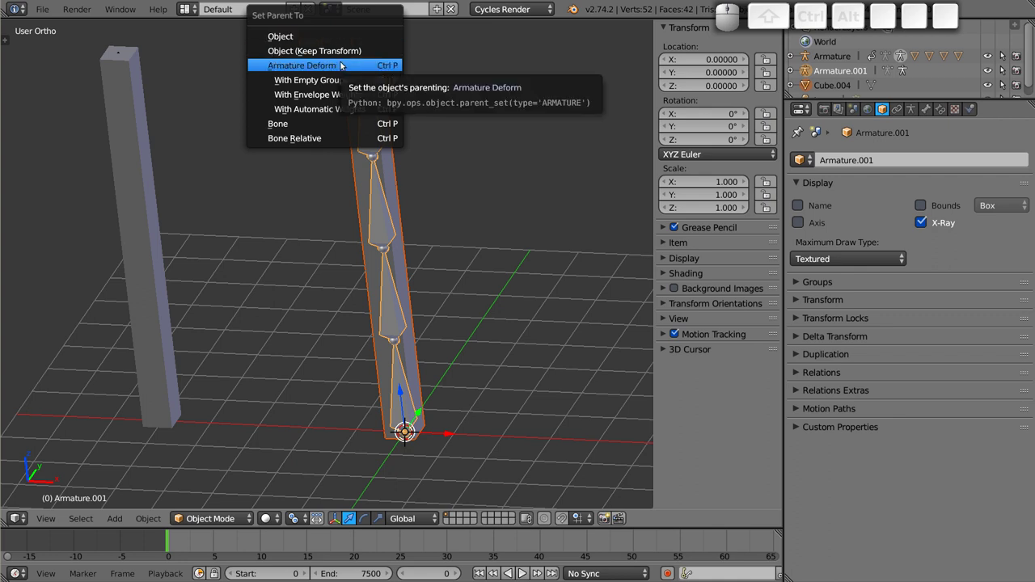
{"action": "left_click", "coordinate": [357, 69]}
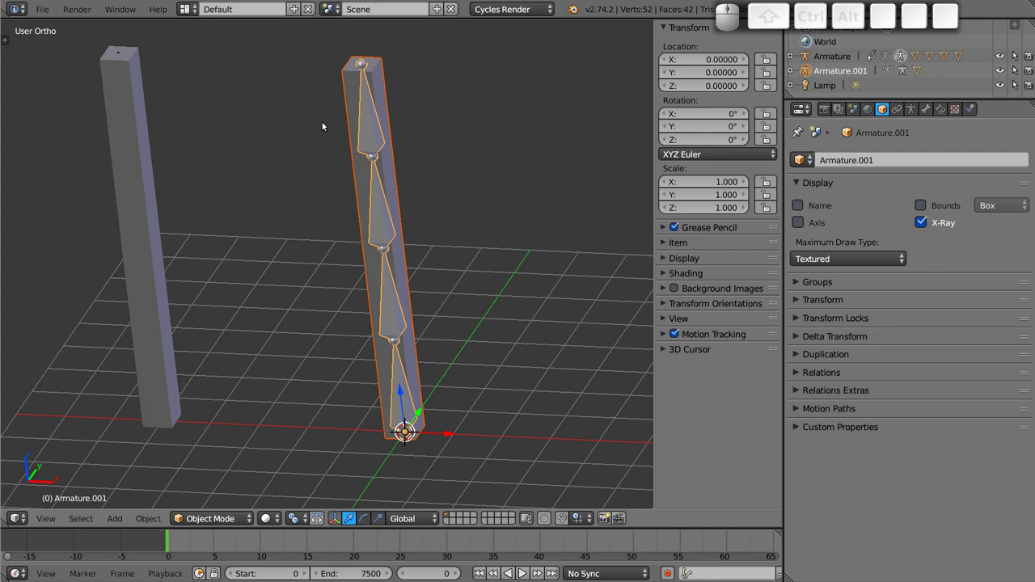
{"action": "right_click", "coordinate": [383, 72]}
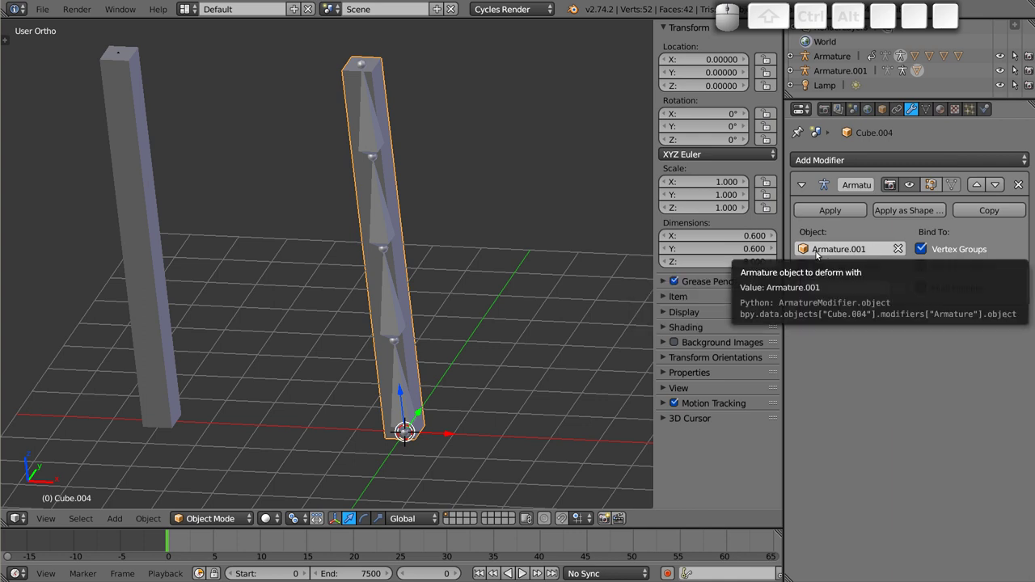
{"action": "left_click", "coordinate": [812, 255]}
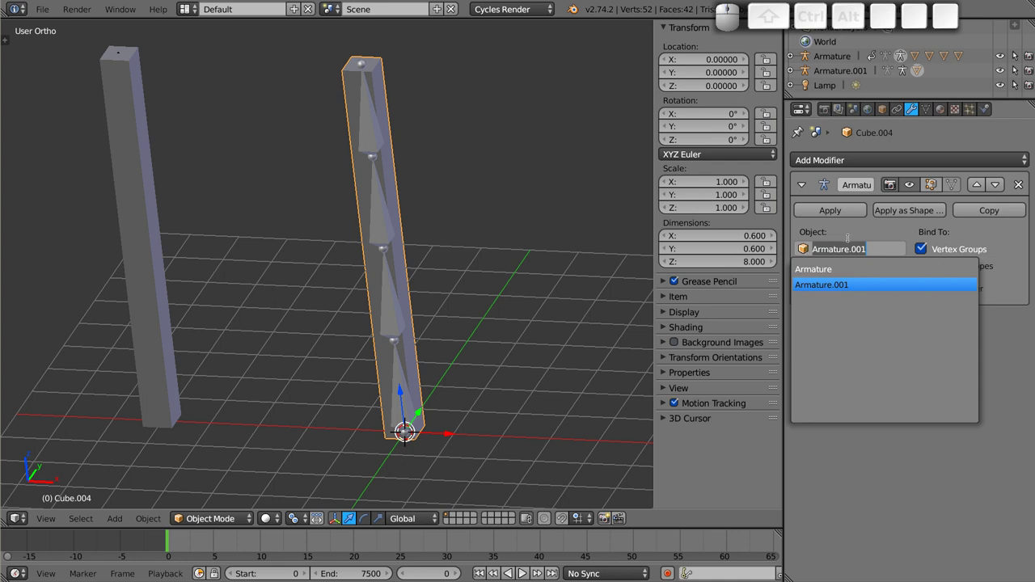
{"action": "key", "text": "Escape"}
{"action": "right_click", "coordinate": [139, 170]}
{"action": "key", "text": "g"}
{"action": "key", "text": "Escape"}
{"action": "right_click", "coordinate": [388, 206]}
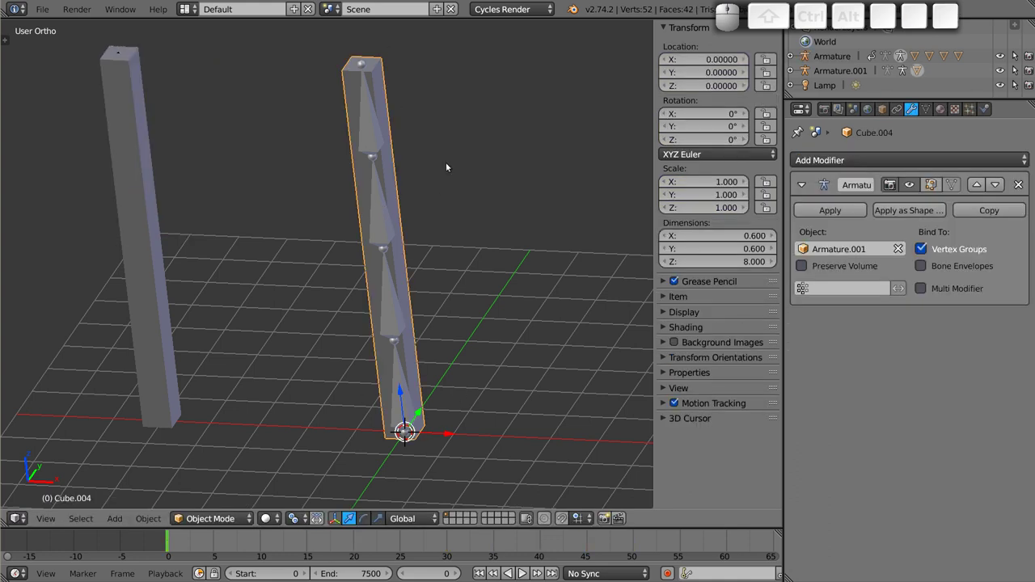
{"action": "right_click", "coordinate": [387, 230]}
{"action": "key", "text": "g"}
{"action": "key", "text": "Escape"}
{"action": "key", "text": "Tab"}
{"action": "key", "text": "ctrl+Tab"}
{"action": "right_click", "coordinate": [385, 209]}
{"action": "key", "text": "ctrl+r"}
{"action": "key", "text": "Escape"}
{"action": "right_click", "coordinate": [378, 113]}
{"action": "key", "text": "r"}
{"action": "key", "text": "Escape"}
{"action": "right_click", "coordinate": [386, 72]}
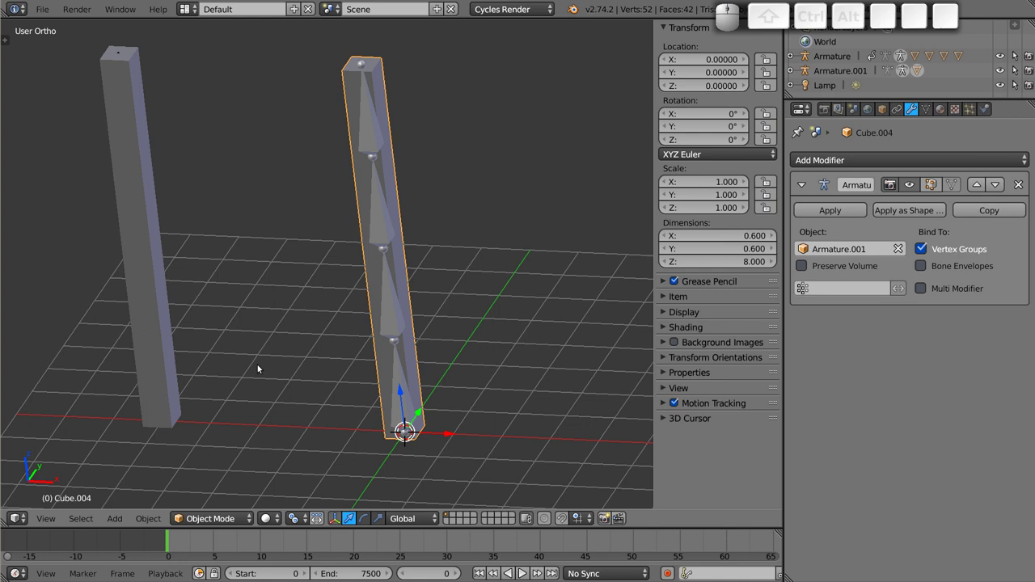
- Test-grab Armature.001's bones one by one in front view, cancelling each move; the pillar stays straight
{"action": "key", "text": "KP_1"}
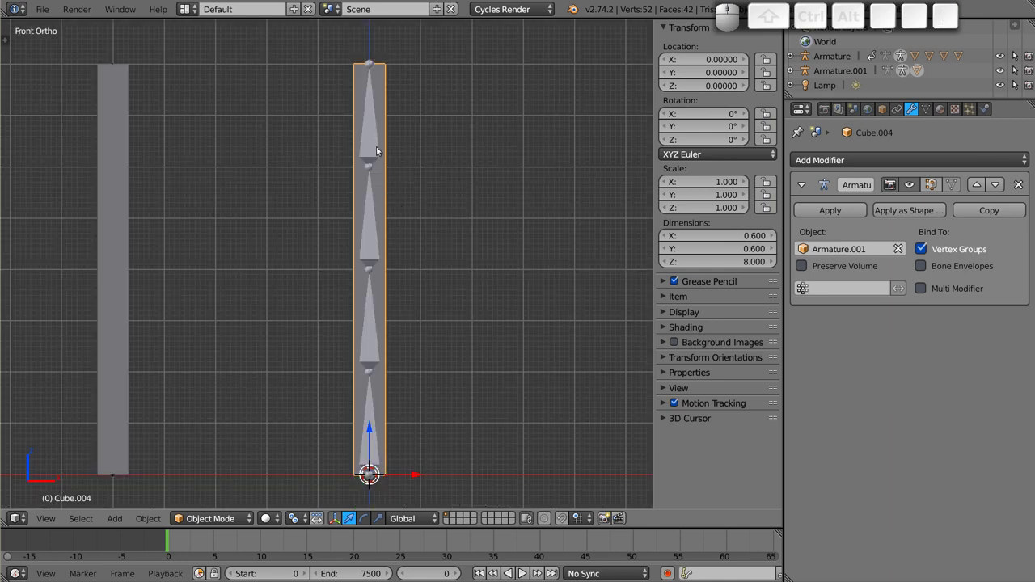
{"action": "right_click", "coordinate": [377, 132]}
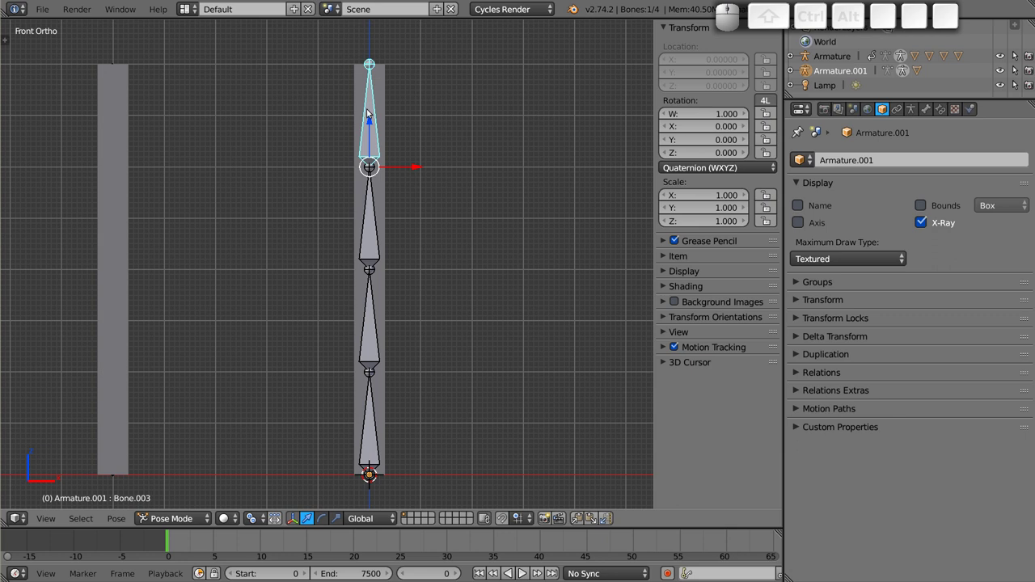
{"action": "left_click", "coordinate": [386, 82]}
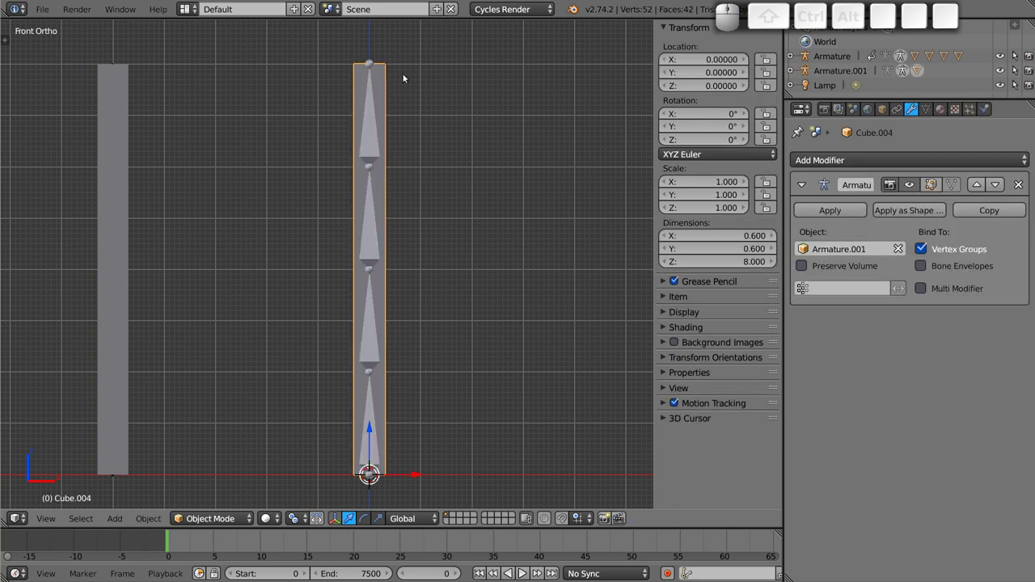
{"action": "key", "text": "g"}
{"action": "key", "text": "Escape"}
{"action": "left_click", "coordinate": [375, 131]}
{"action": "key", "text": "g"}
{"action": "key", "text": "Escape"}
{"action": "left_click", "coordinate": [376, 235]}
{"action": "key", "text": "g"}
{"action": "key", "text": "Escape"}
- Select the Cube.004 column mesh and enter Edit Mode on its vertices
{"action": "right_click", "coordinate": [371, 354]}
{"action": "key", "text": "g"}
{"action": "key", "text": "Escape"}
{"action": "right_click", "coordinate": [386, 93]}
{"action": "key", "text": "Tab"}
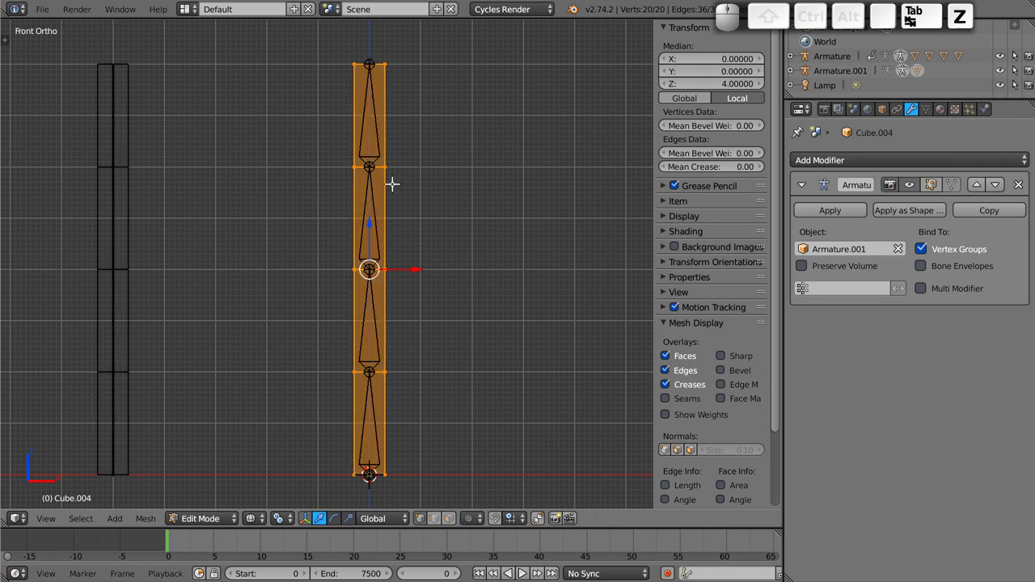
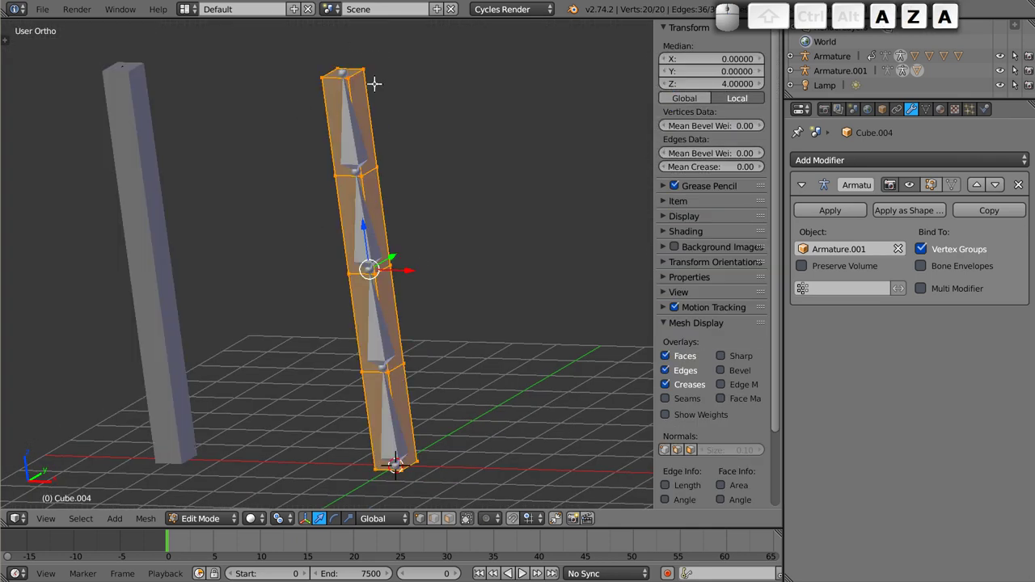
{"action": "key", "text": "a"}
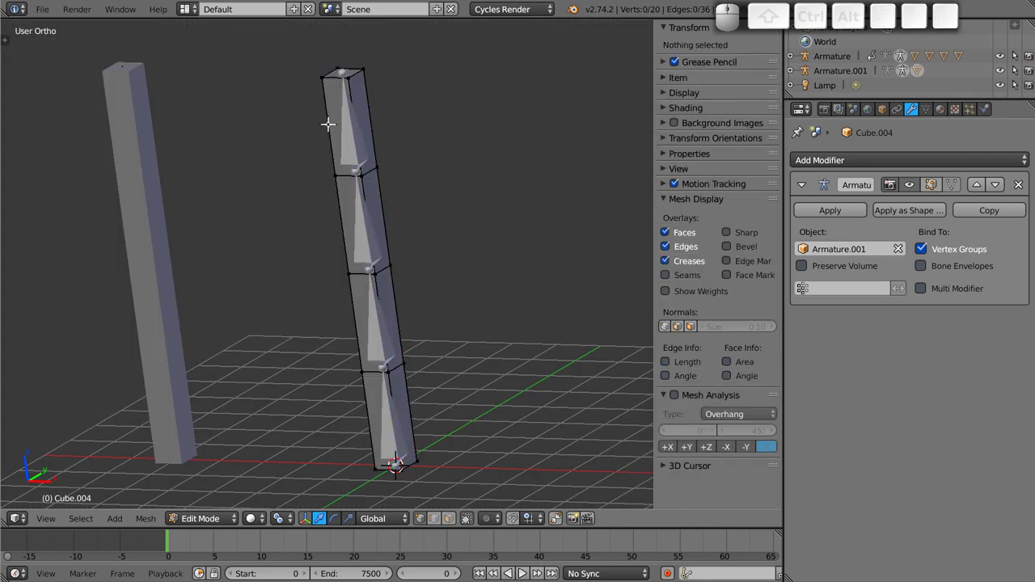
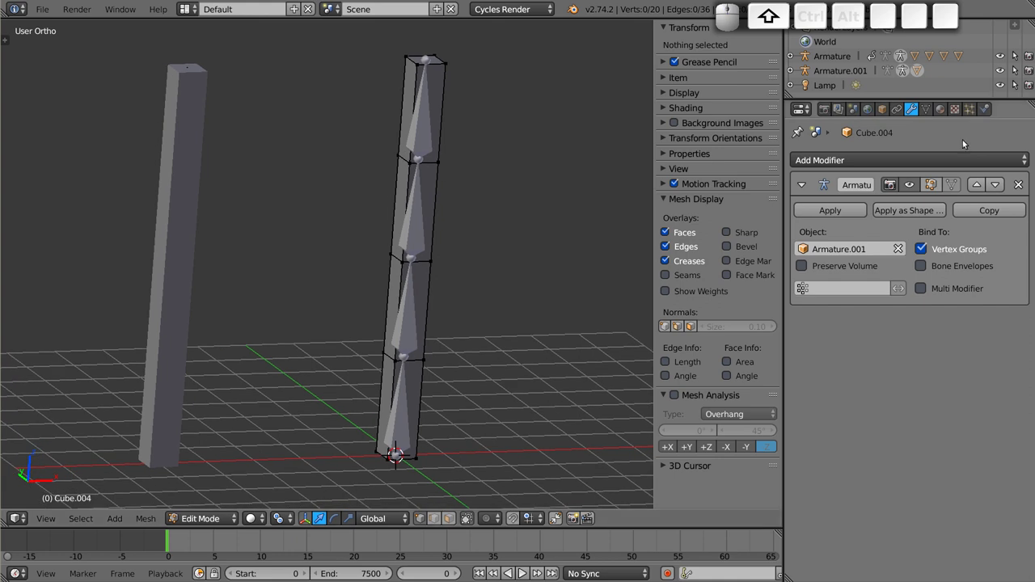
{"action": "left_click", "coordinate": [917, 159]}
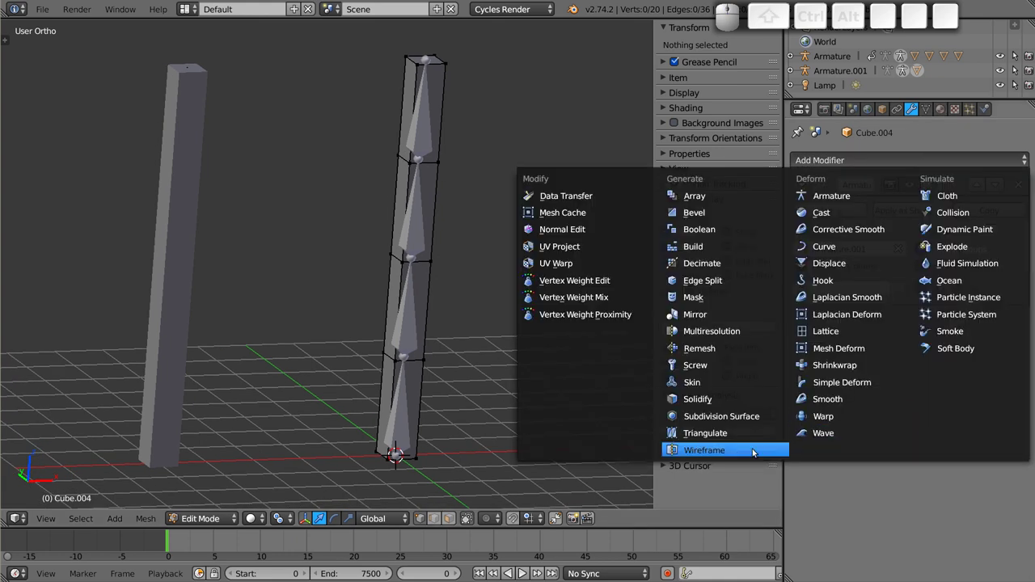
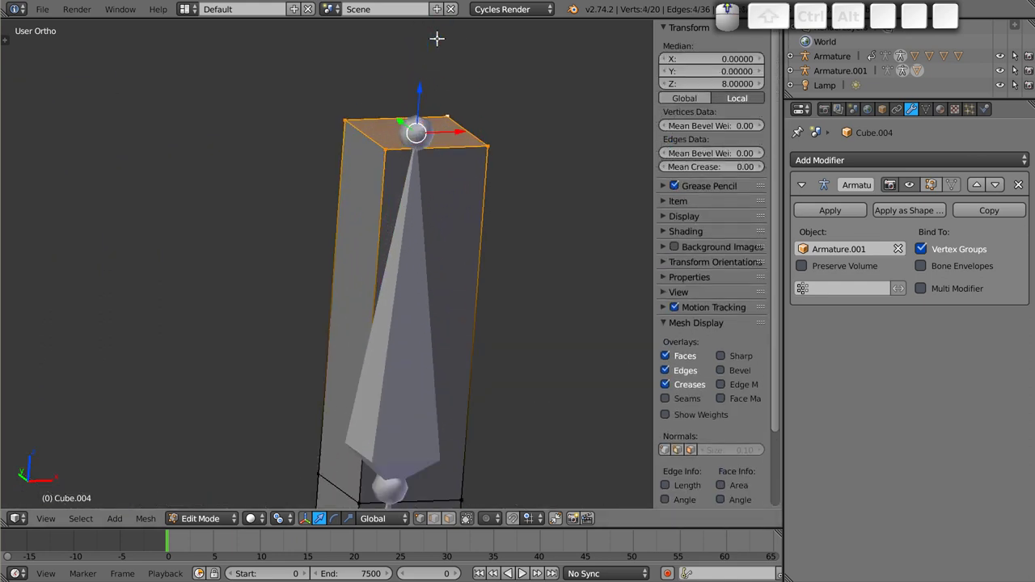
- Expand Armature.001's Pose hierarchy down to Bone.003 in the Outliner and leave Edit Mode
{"action": "scroll", "scroll_direction": "down", "scroll_amount": 3}
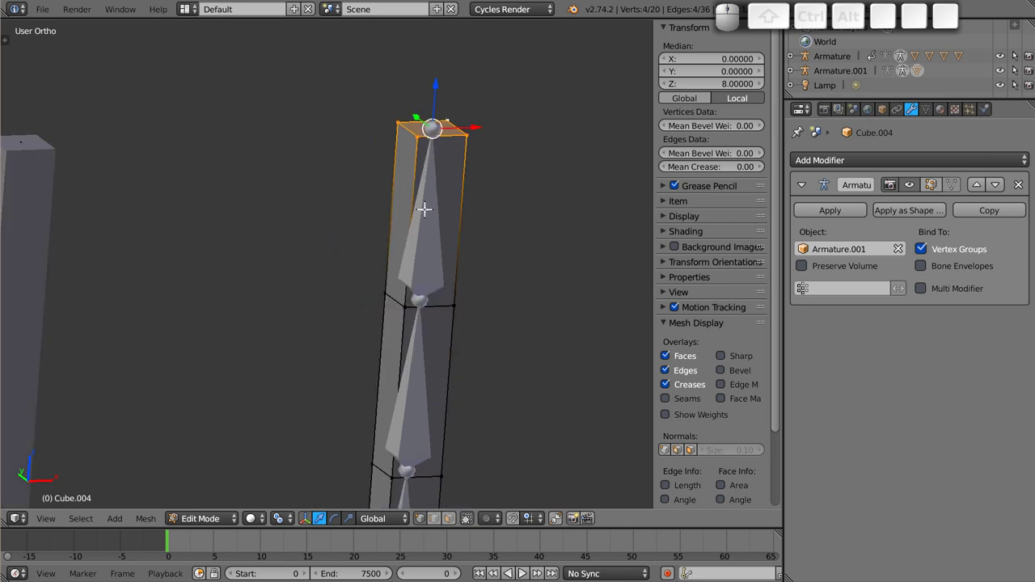
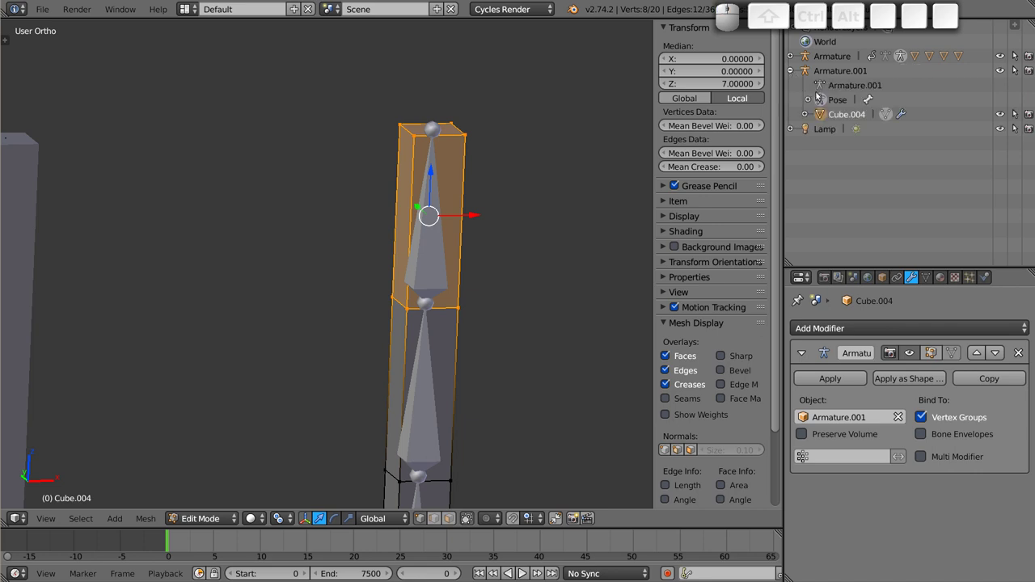
{"action": "left_click", "coordinate": [811, 102]}
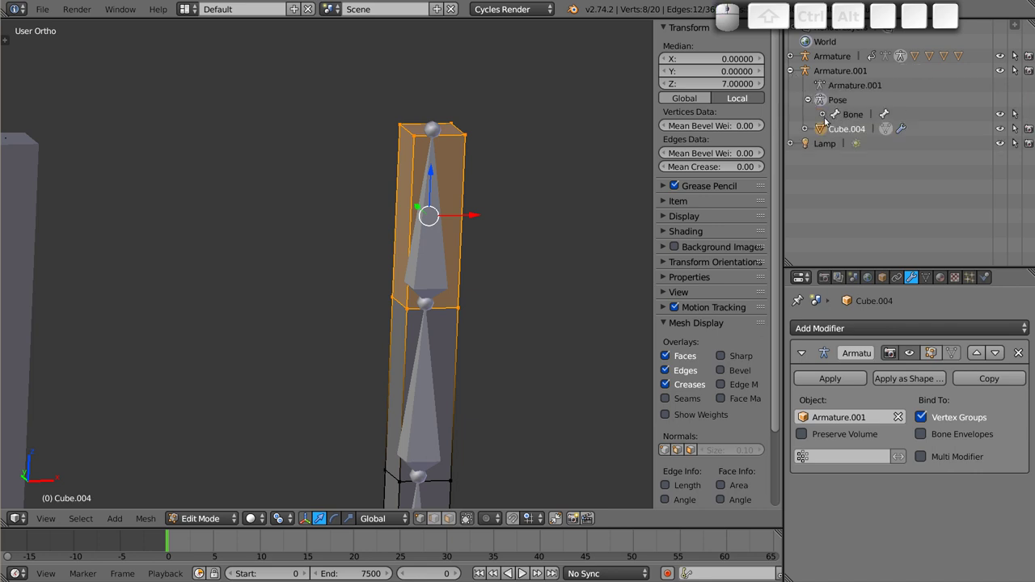
{"action": "left_click", "coordinate": [826, 119]}
{"action": "left_click", "coordinate": [842, 132]}
{"action": "left_click", "coordinate": [853, 143]}
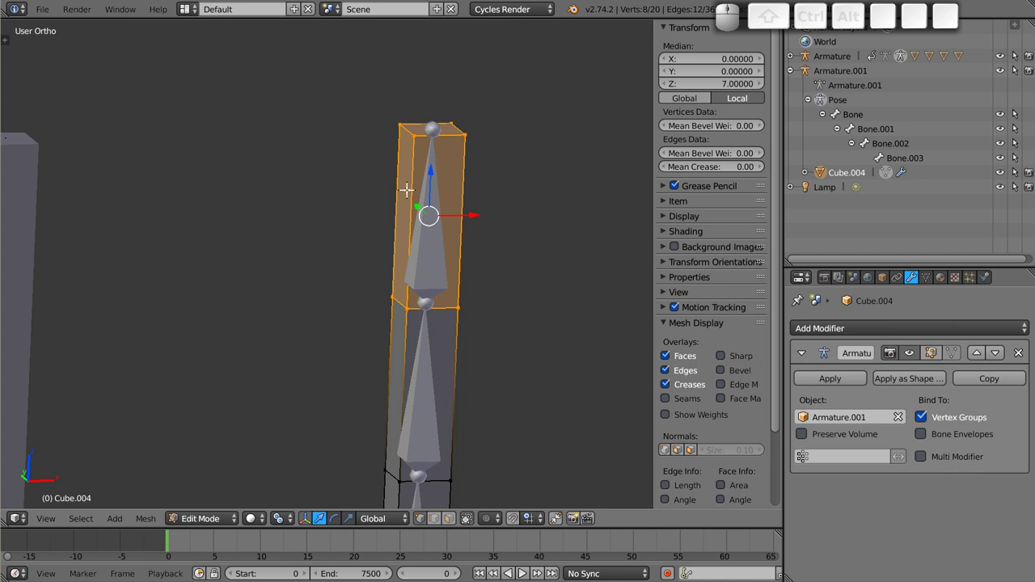
{"action": "key", "text": "Tab"}
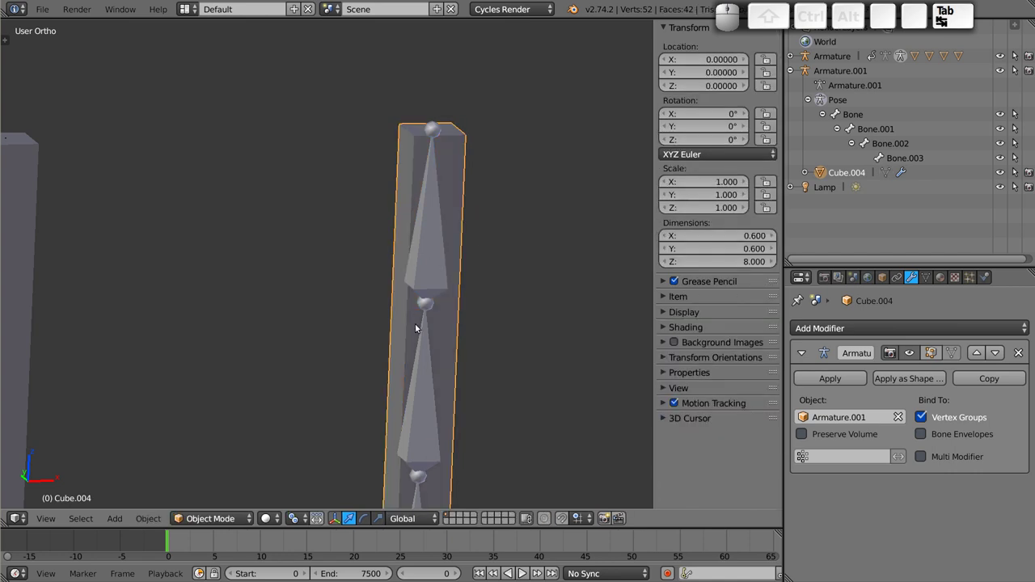
- Turn on bone Names display for the armature so Bone.001–Bone.003 are labelled, and reselect the column
{"action": "right_click", "coordinate": [433, 256]}
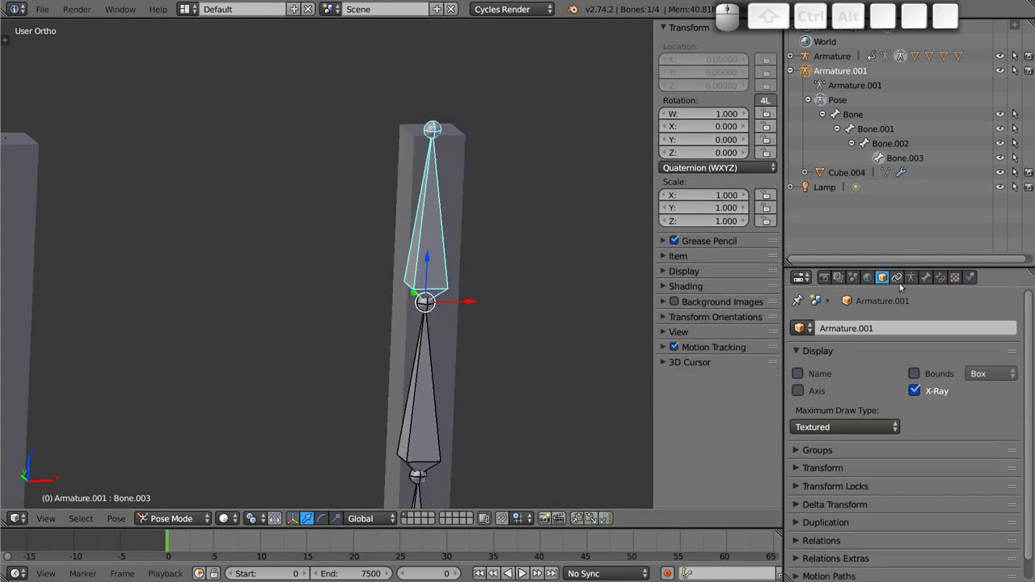
{"action": "left_click", "coordinate": [915, 282]}
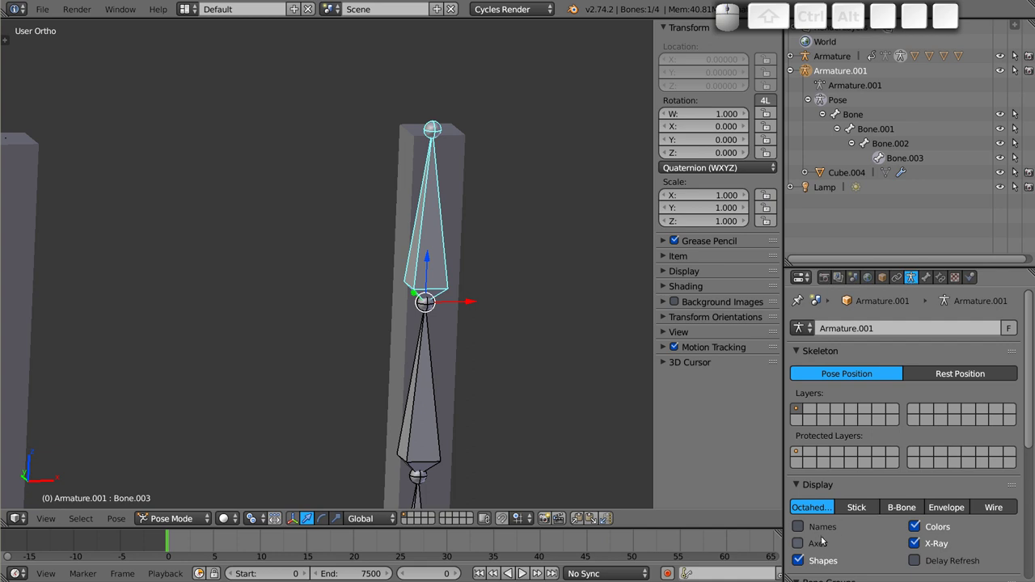
{"action": "left_click", "coordinate": [802, 530]}
{"action": "scroll", "scroll_direction": "down", "scroll_amount": 3}
{"action": "middle_click", "coordinate": [420, 301]}
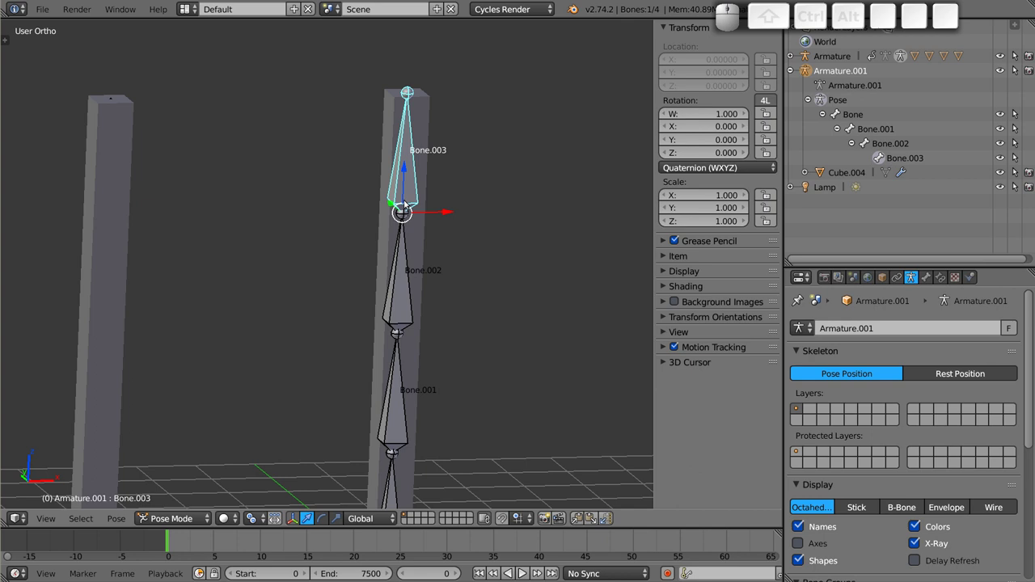
{"action": "left_click", "coordinate": [424, 106]}
- Back in Edit Mode, collapse unneeded Object Data panels to reach the Vertex Groups list
{"action": "key", "text": "Tab"}
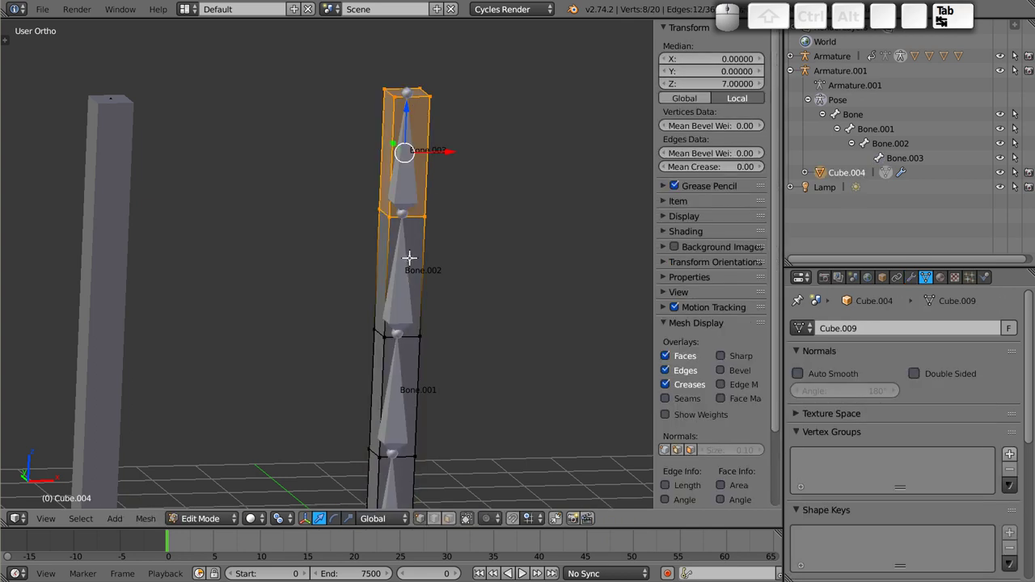
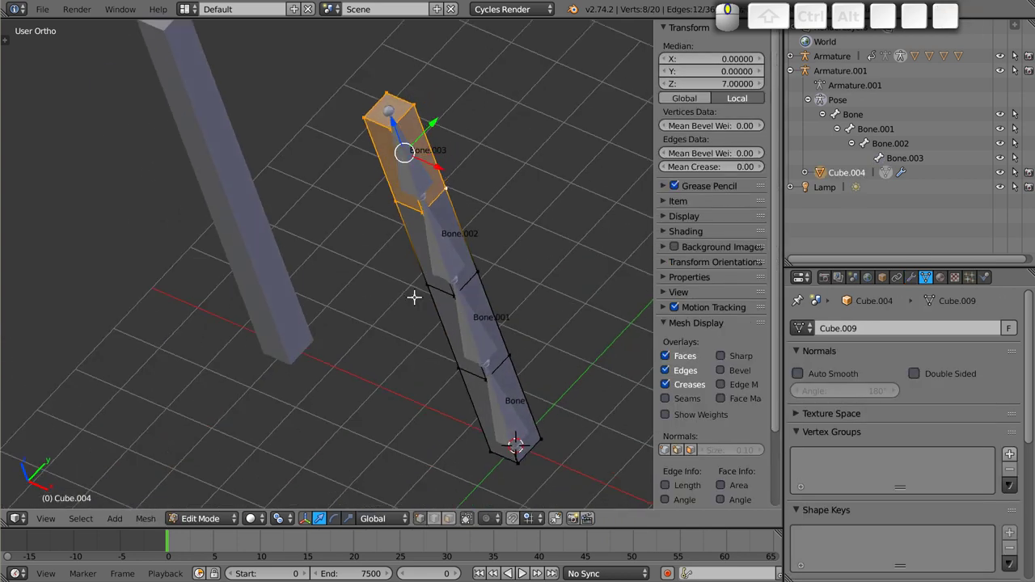
{"action": "scroll", "scroll_direction": "up", "scroll_amount": 3}
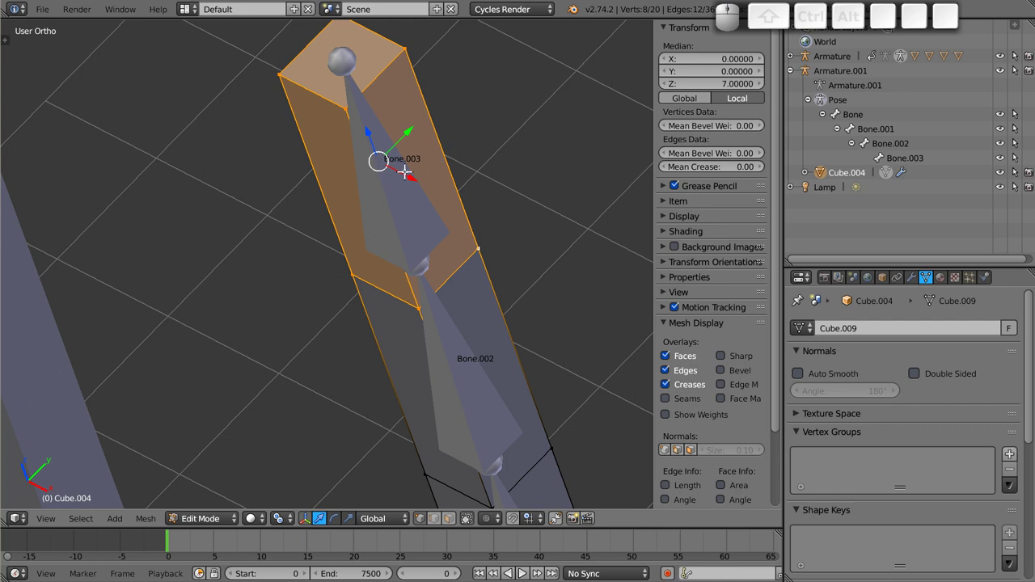
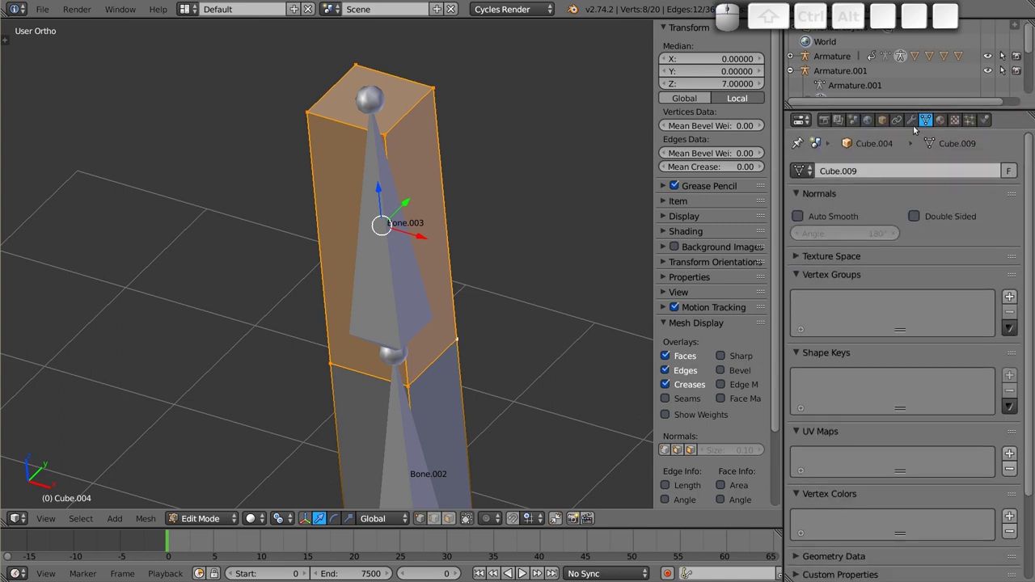
{"action": "left_click", "coordinate": [804, 437]}
{"action": "left_click", "coordinate": [801, 448]}
{"action": "left_click", "coordinate": [801, 352]}
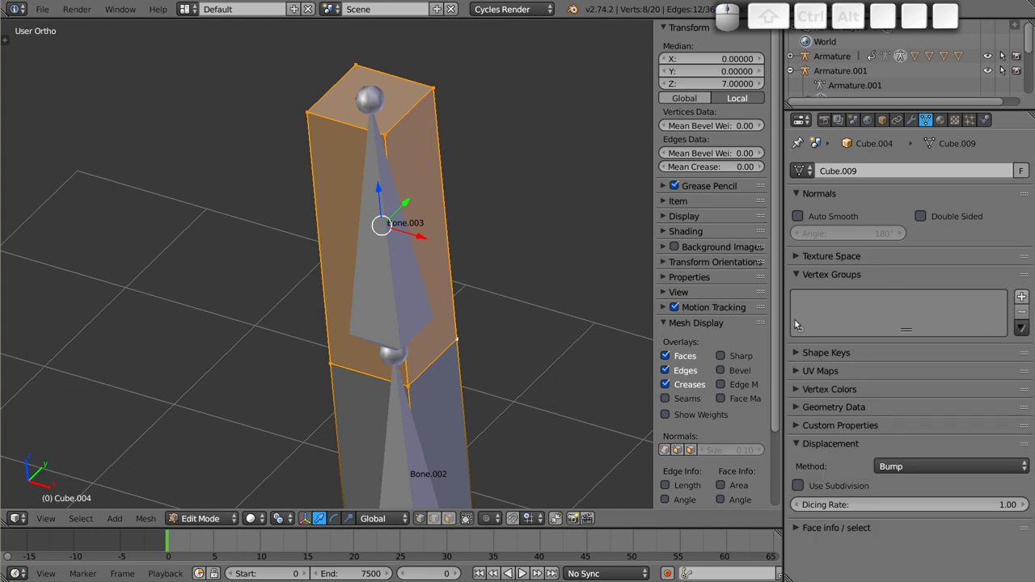
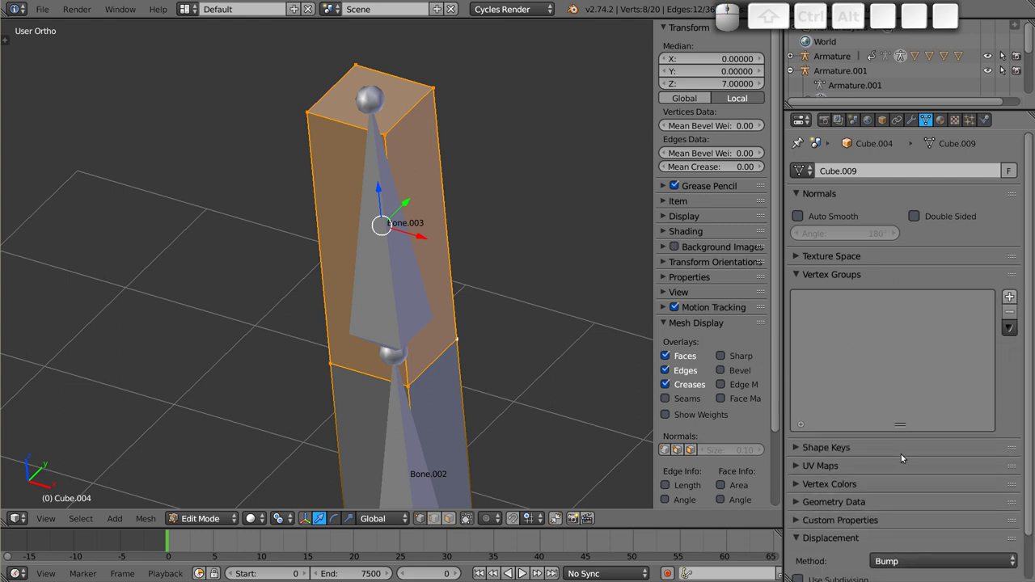
- Add a new vertex group to Cube.004 and name it Bone.003
{"action": "left_click", "coordinate": [1014, 297]}
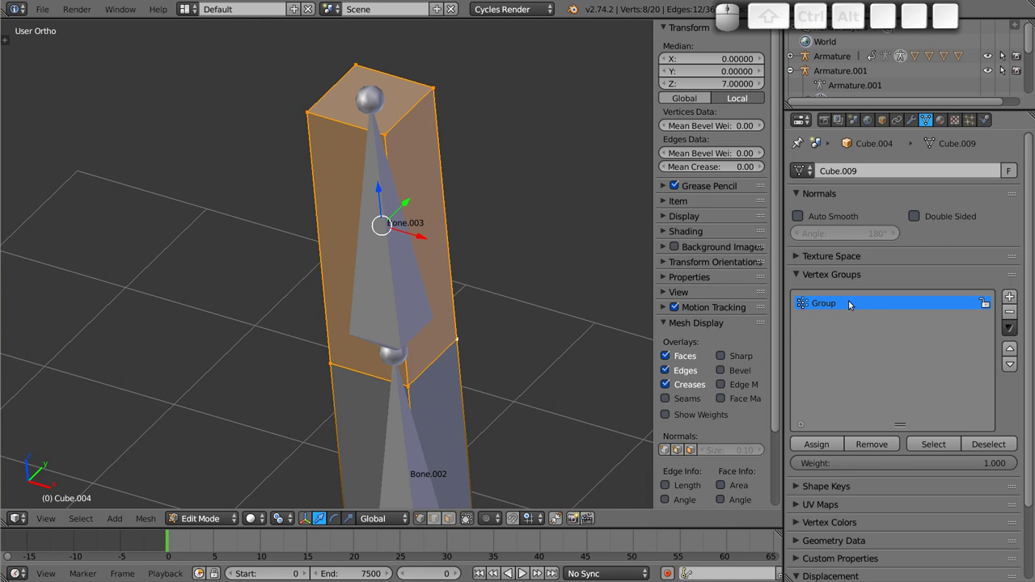
{"action": "left_click", "coordinate": [834, 304]}
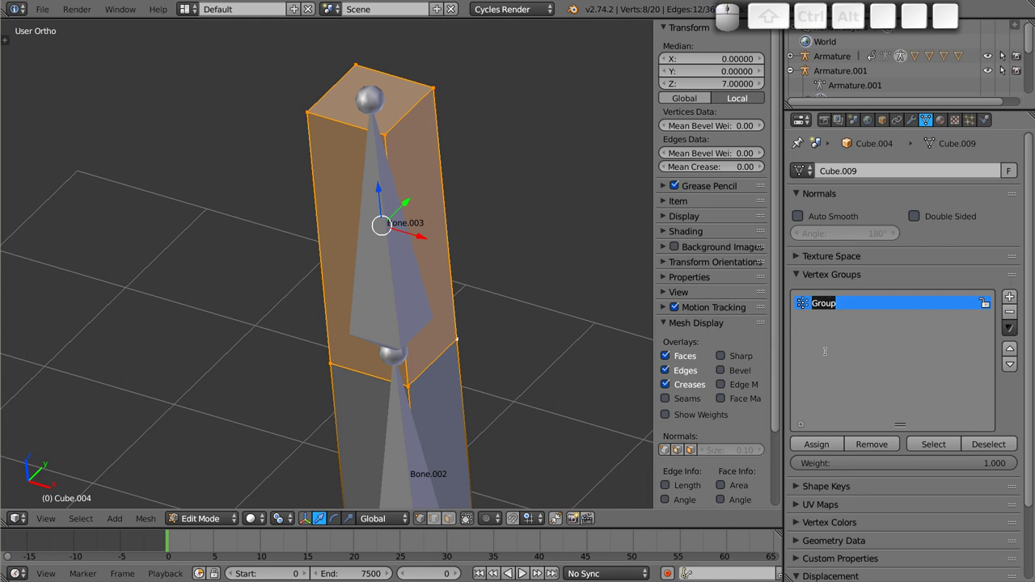
{"action": "key", "text": "b"}
{"action": "key", "text": "o"}
{"action": "key", "text": "n"}
{"action": "key", "text": "e"}
{"action": "key", "text": "."}
{"action": "key", "text": "0"}
{"action": "key", "text": "0"}
{"action": "key", "text": "3"}
{"action": "key", "text": "Return"}
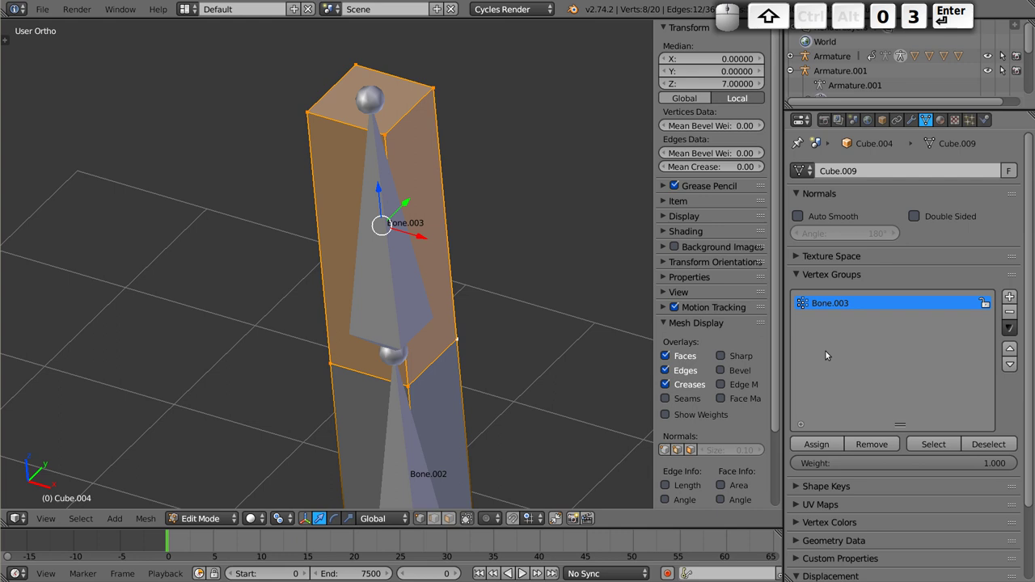
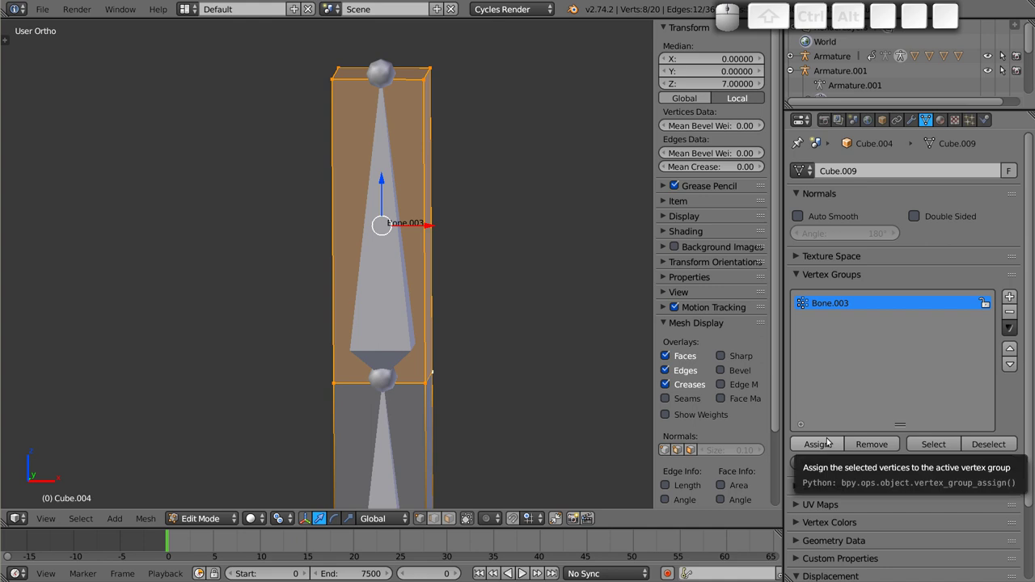
- Assign the top section to Bone.003 at weight 1.0 and rotate Bone.003 in Pose Mode to test the bend
{"action": "left_click", "coordinate": [824, 444]}
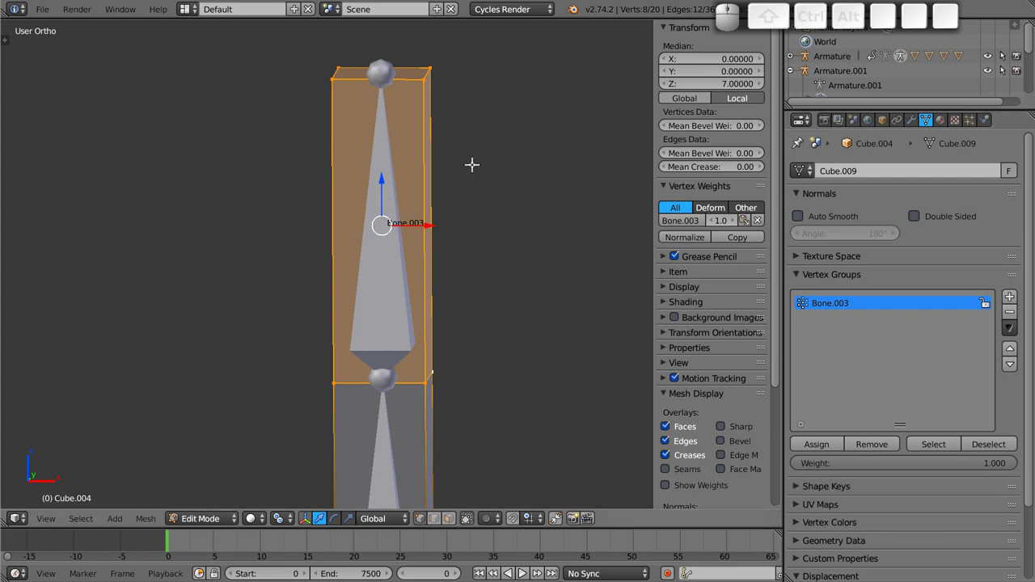
{"action": "key", "text": "Tab"}
{"action": "left_click", "coordinate": [396, 264]}
{"action": "scroll", "scroll_direction": "down", "scroll_amount": 3}
{"action": "left_click", "coordinate": [308, 298]}
{"action": "key", "text": "r"}
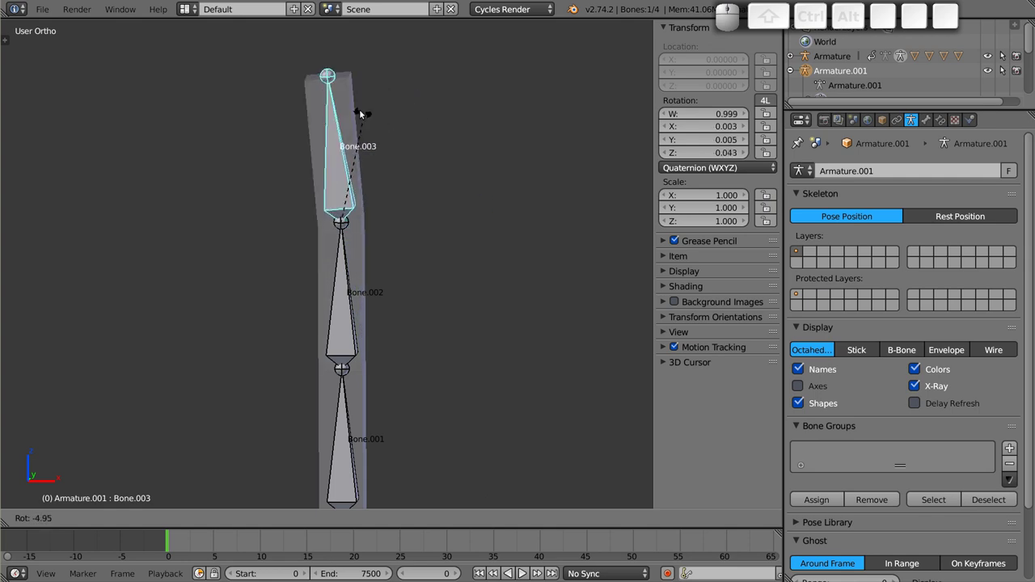
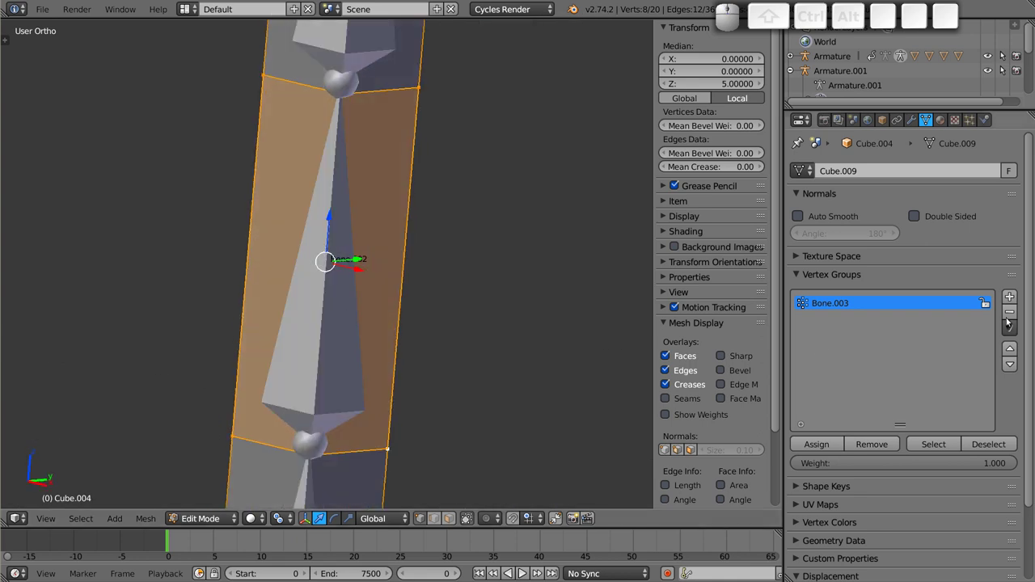
- Add a second vertex group to Cube.004 named Bone.002
{"action": "left_click", "coordinate": [1017, 297]}
{"action": "left_click", "coordinate": [828, 321]}
{"action": "key", "text": "shift+b"}
{"action": "key", "text": "o"}
{"action": "key", "text": "n"}
{"action": "key", "text": "e"}
{"action": "key", "text": "."}
{"action": "key", "text": "0"}
{"action": "key", "text": "0"}
{"action": "key", "text": "2"}
{"action": "key", "text": "Return"}
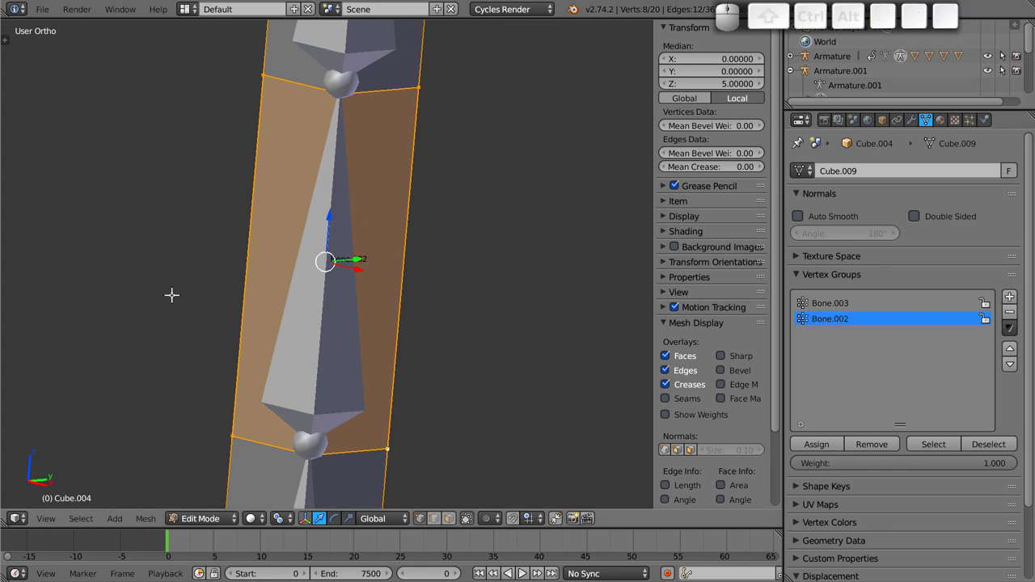
- Assign the second section to Bone.002 at full weight and rotate Bone.002 in Pose Mode to test it
{"action": "left_click", "coordinate": [821, 442]}
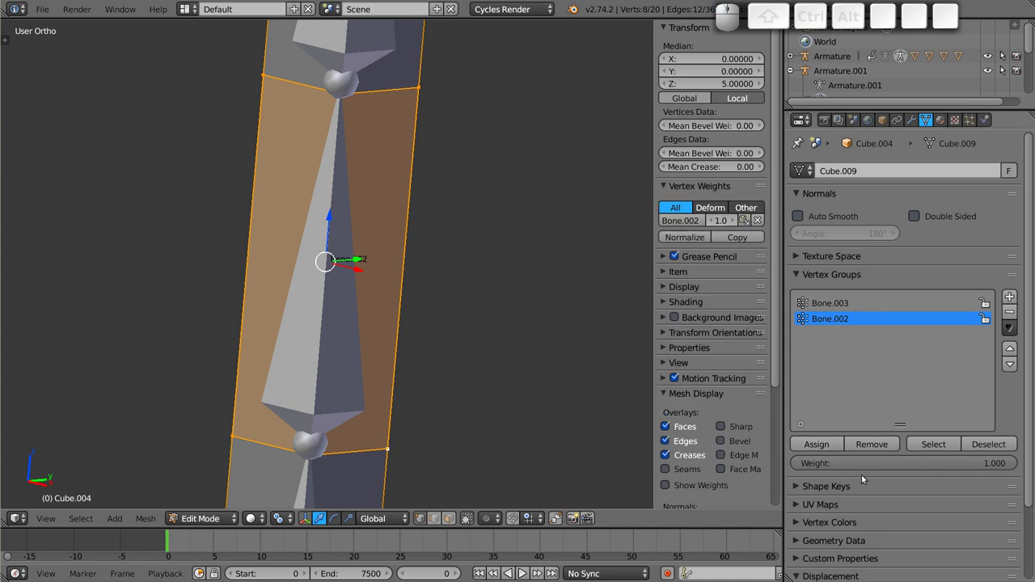
{"action": "left_click", "coordinate": [994, 463]}
{"action": "left_click", "coordinate": [831, 443]}
{"action": "key", "text": "Tab"}
{"action": "right_click", "coordinate": [337, 220]}
{"action": "key", "text": "r"}
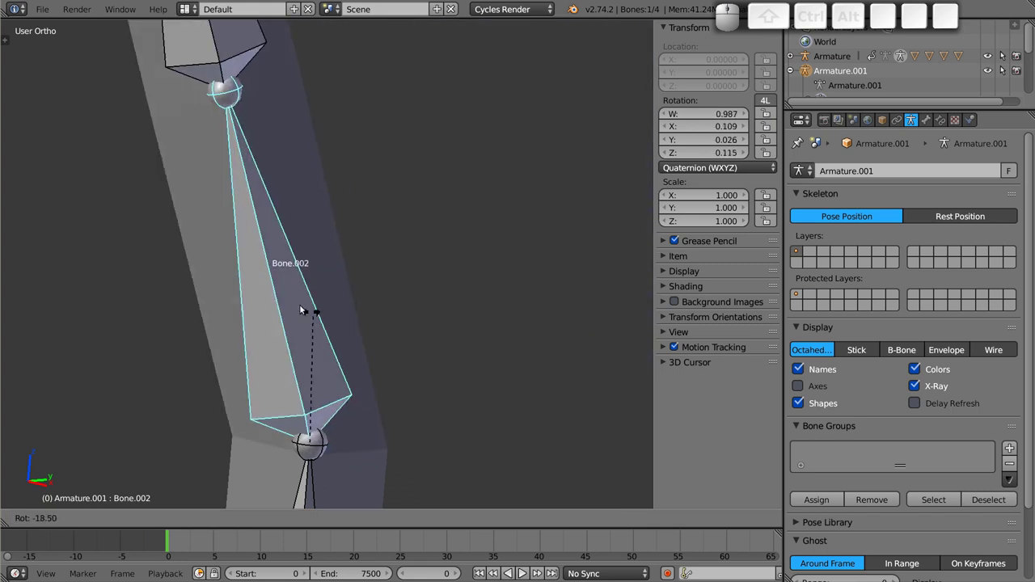
- Test-rotate Bone.002 to watch the column deform, then cancel and inspect Bone.003's relations
{"action": "key", "text": "Escape"}
{"action": "scroll", "scroll_direction": "down", "scroll_amount": 3}
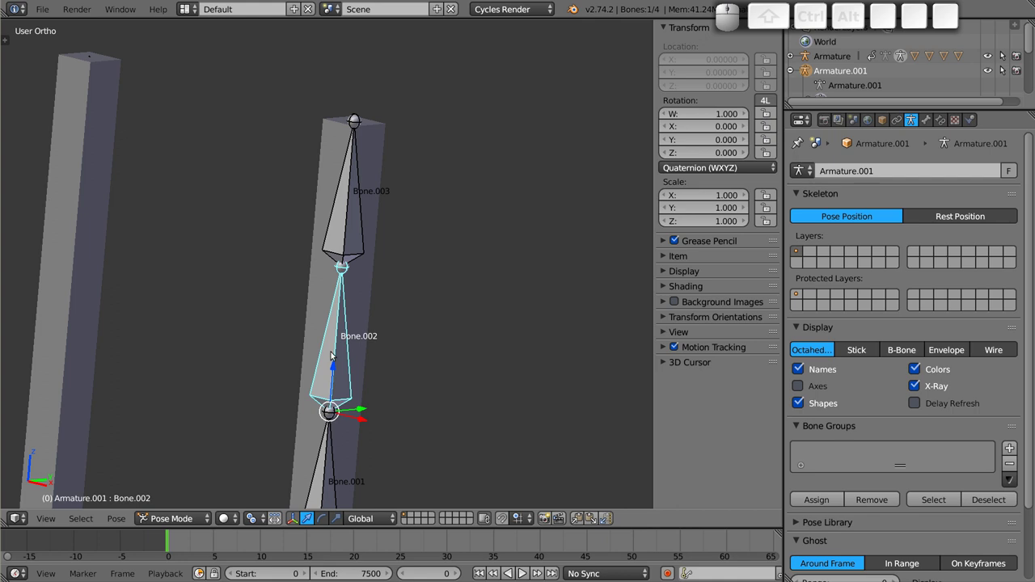
{"action": "right_click", "coordinate": [352, 203]}
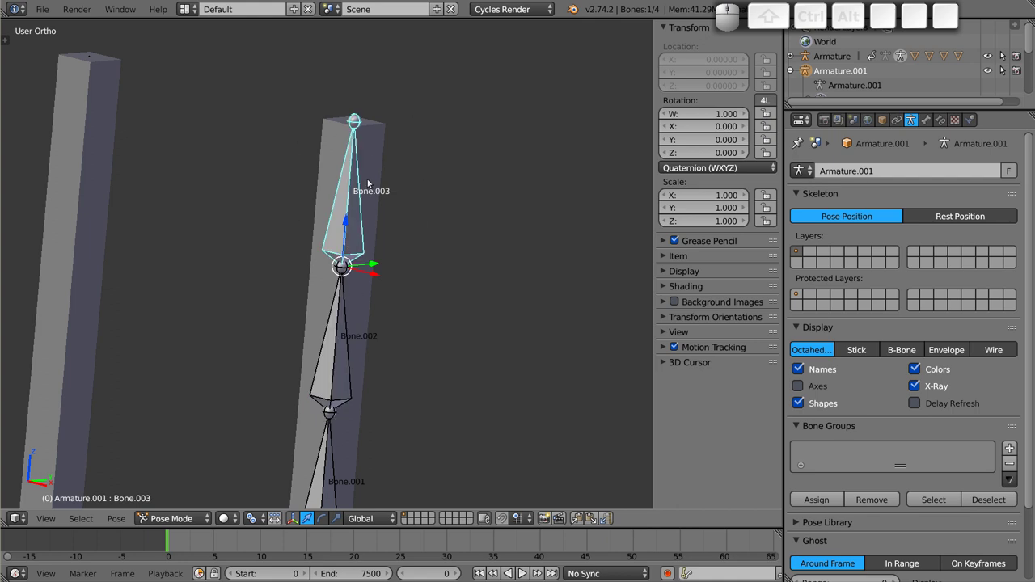
{"action": "right_click", "coordinate": [342, 364]}
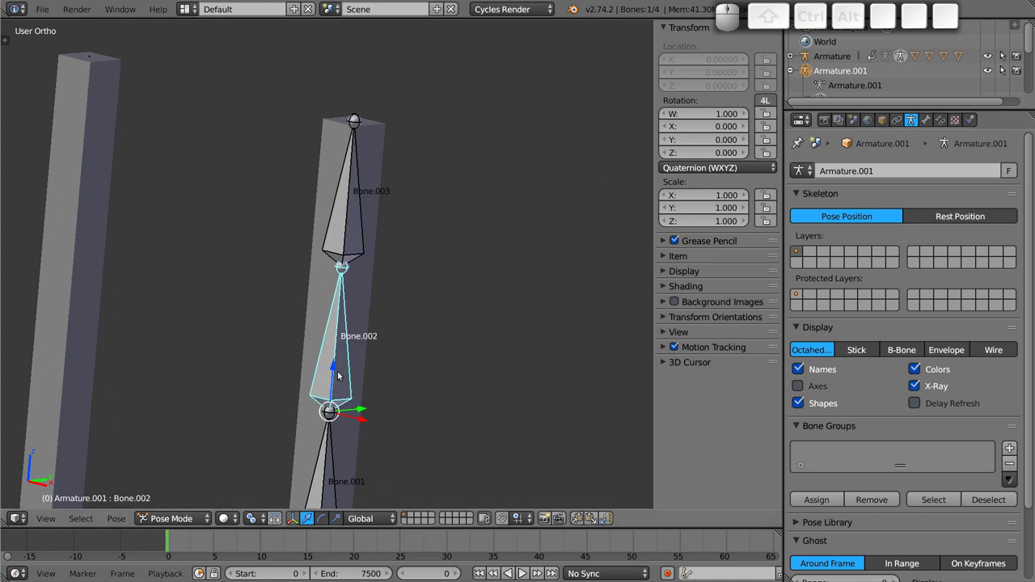
{"action": "key", "text": "r"}
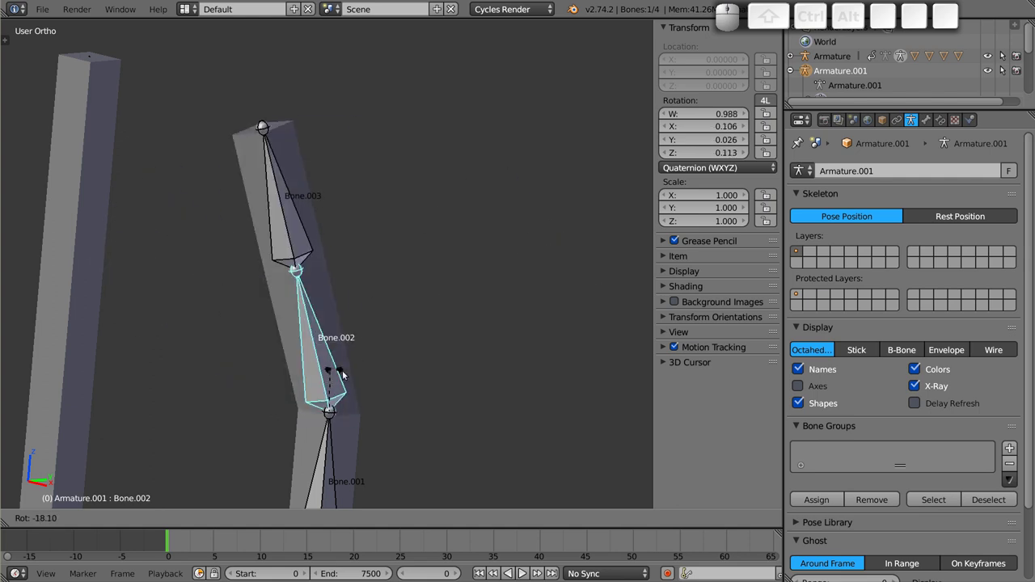
{"action": "key", "text": "Escape"}
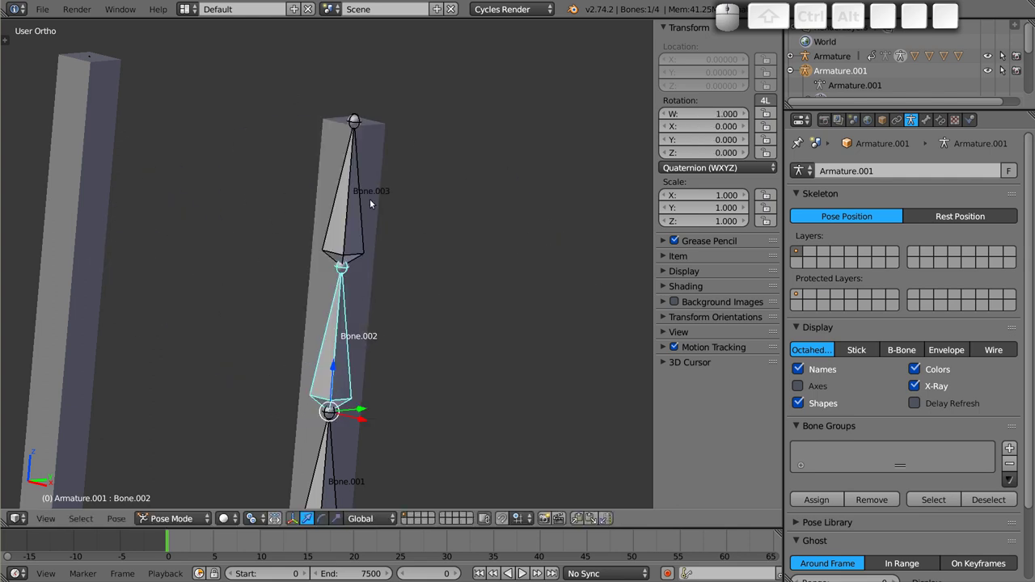
{"action": "right_click", "coordinate": [352, 193]}
{"action": "left_click", "coordinate": [933, 127]}
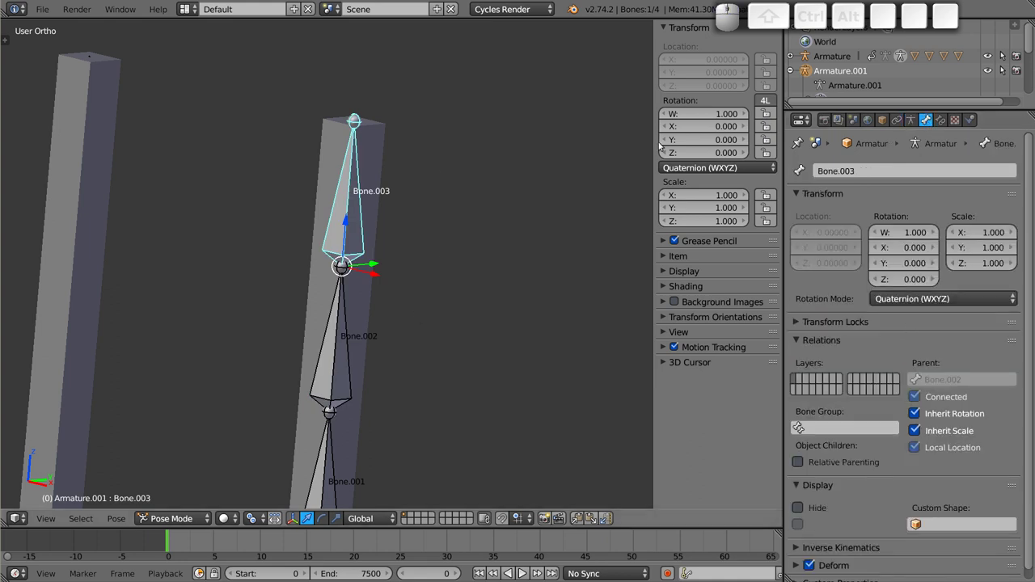
- Delete the Bone.003 vertex group from the column mesh, leaving only Bone.002
{"action": "right_click", "coordinate": [389, 143]}
{"action": "left_click", "coordinate": [930, 118]}
{"action": "left_click", "coordinate": [836, 304]}
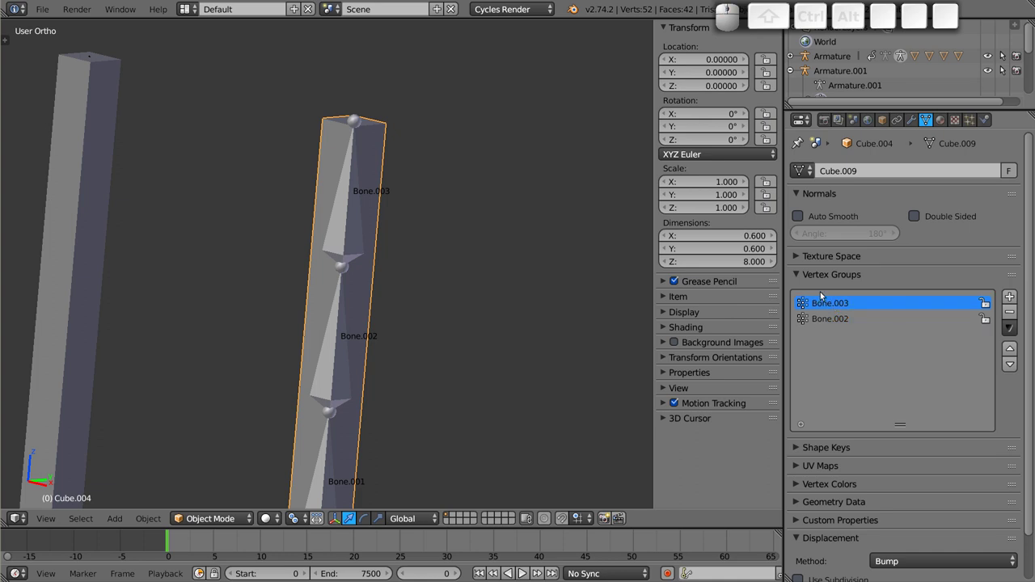
{"action": "left_click", "coordinate": [1015, 310]}
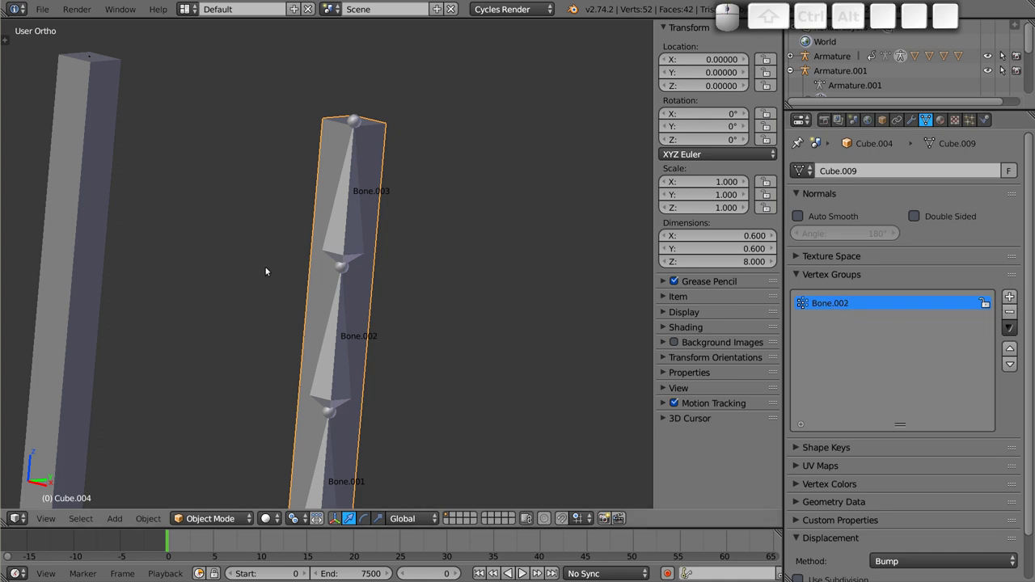
- Rotate Bone.002 to confirm the mesh no longer follows, cancel, and reselect the column mesh
{"action": "left_click_drag", "start_coordinate": [357, 335], "coordinate": [343, 348]}
{"action": "key", "text": "r"}
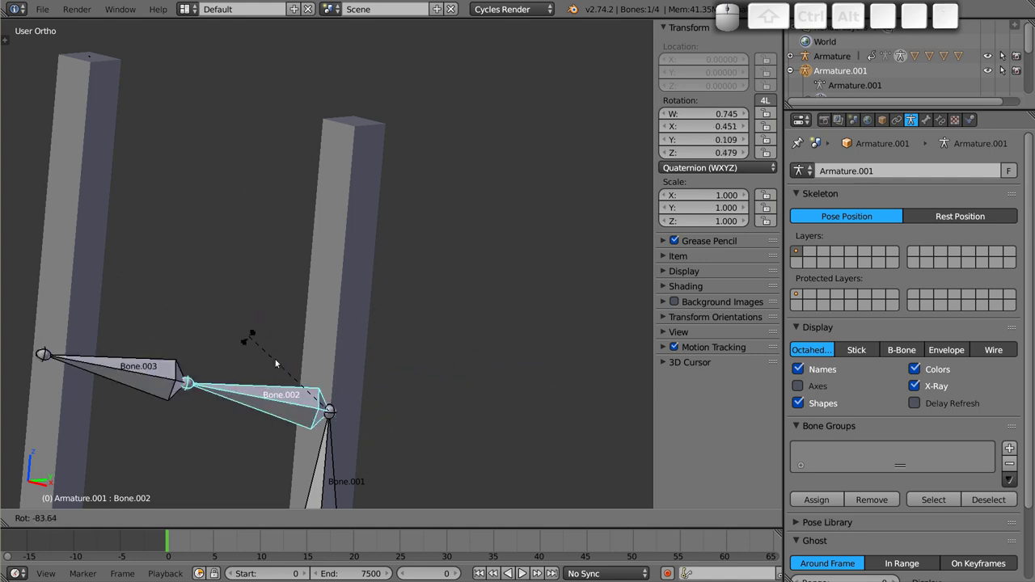
{"action": "key", "text": "Escape"}
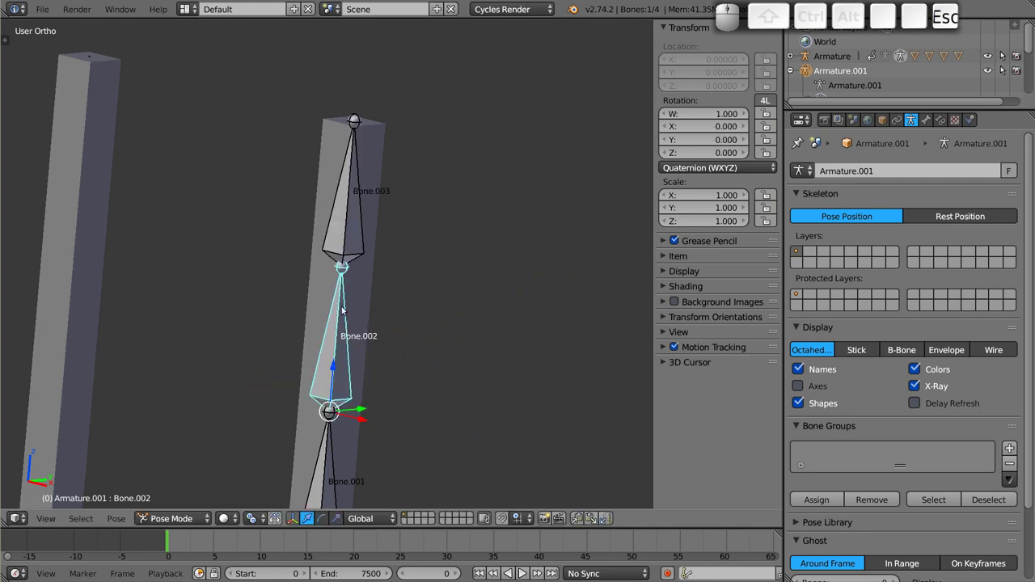
{"action": "right_click", "coordinate": [363, 302]}
- Assign the column's middle vertices to the Bone.002 group at weight 1.000
{"action": "key", "text": "Tab"}
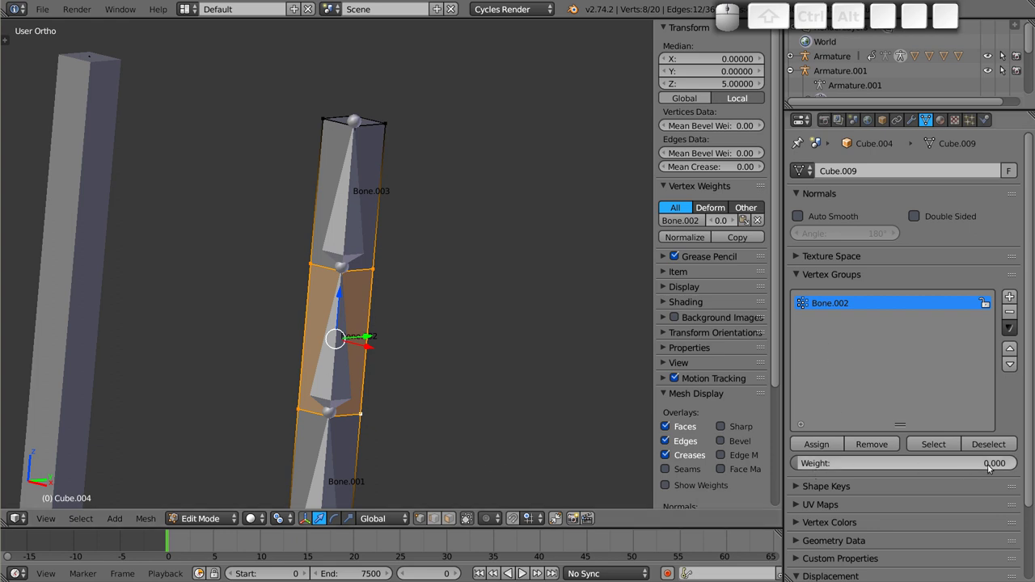
{"action": "left_click", "coordinate": [809, 470]}
{"action": "left_click", "coordinate": [836, 444]}
{"action": "key", "text": "Tab"}
- Rotate Bone.002 to verify the middle section bends, cancel, and orbit to view the whole rig
{"action": "right_click", "coordinate": [335, 322]}
{"action": "key", "text": "r"}
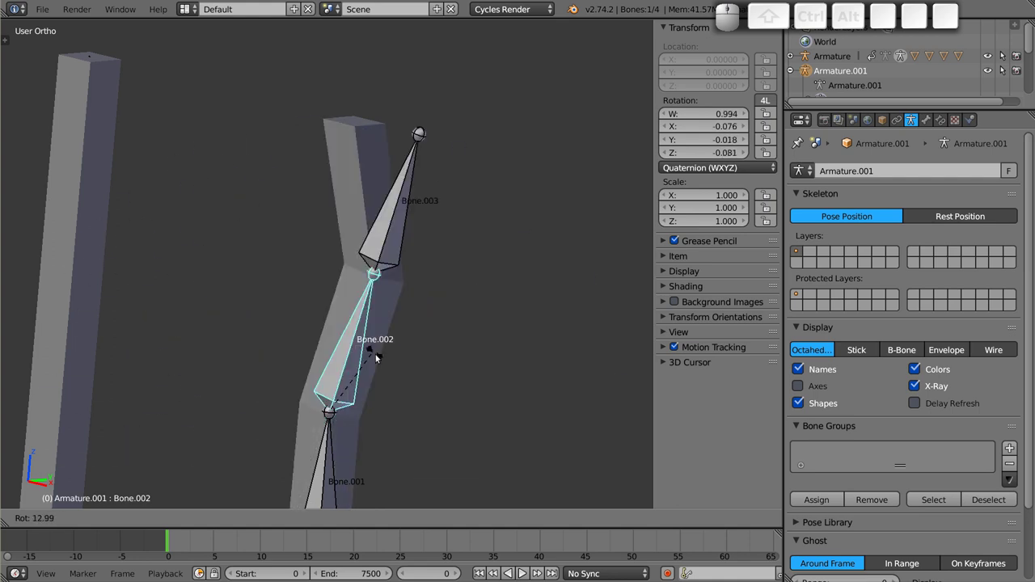
{"action": "key", "text": "Escape"}
{"action": "scroll", "scroll_direction": "down", "scroll_amount": 3}
{"action": "left_click", "coordinate": [450, 340]}
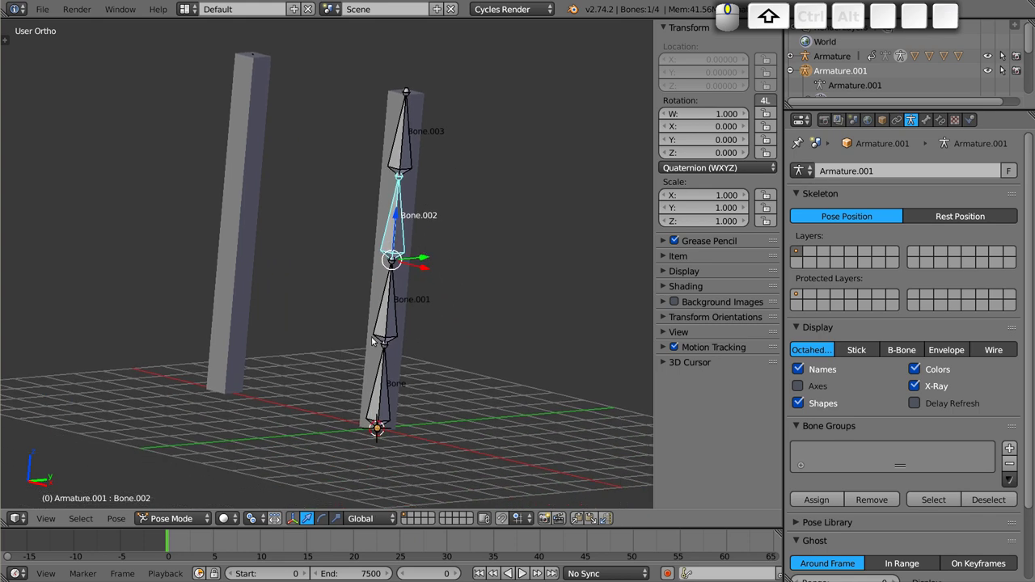
{"action": "middle_click", "coordinate": [421, 375]}
{"action": "middle_click", "coordinate": [317, 285]}
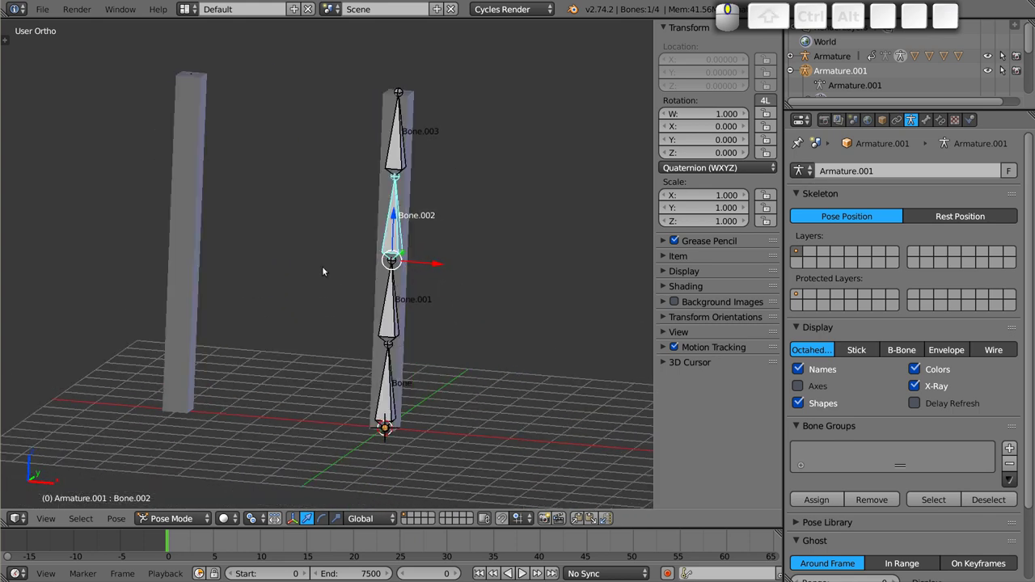
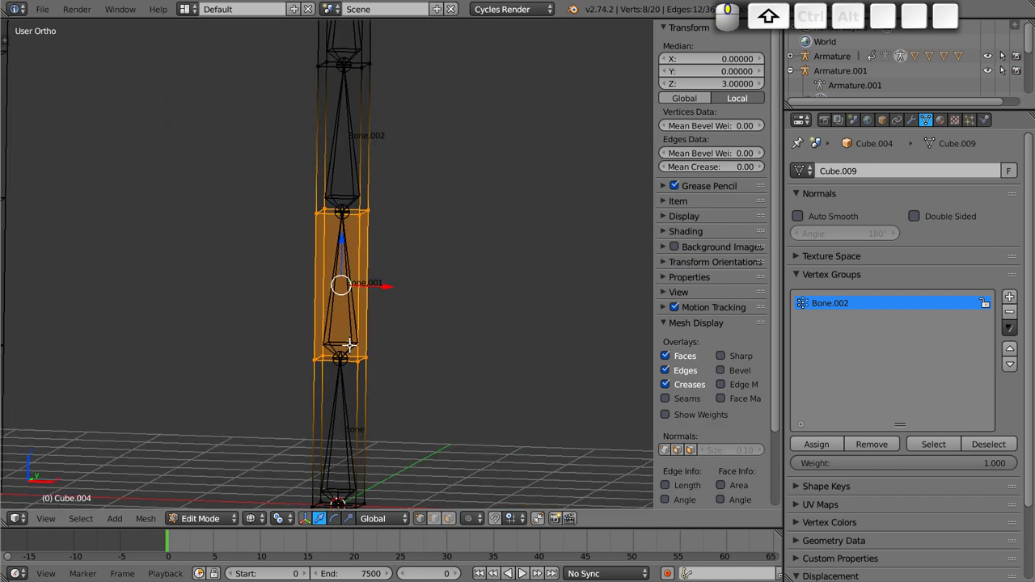
- Add a vertex group named Bone.001 and assign the selected column section to it at full weight
{"action": "left_click", "coordinate": [1016, 297]}
{"action": "left_click", "coordinate": [834, 322]}
{"action": "key", "text": "shift+b"}
{"action": "key", "text": "o"}
{"action": "key", "text": "n"}
{"action": "key", "text": "e"}
{"action": "key", "text": "."}
{"action": "key", "text": "0"}
{"action": "key", "text": "0"}
{"action": "key", "text": "1"}
{"action": "key", "text": "Return"}
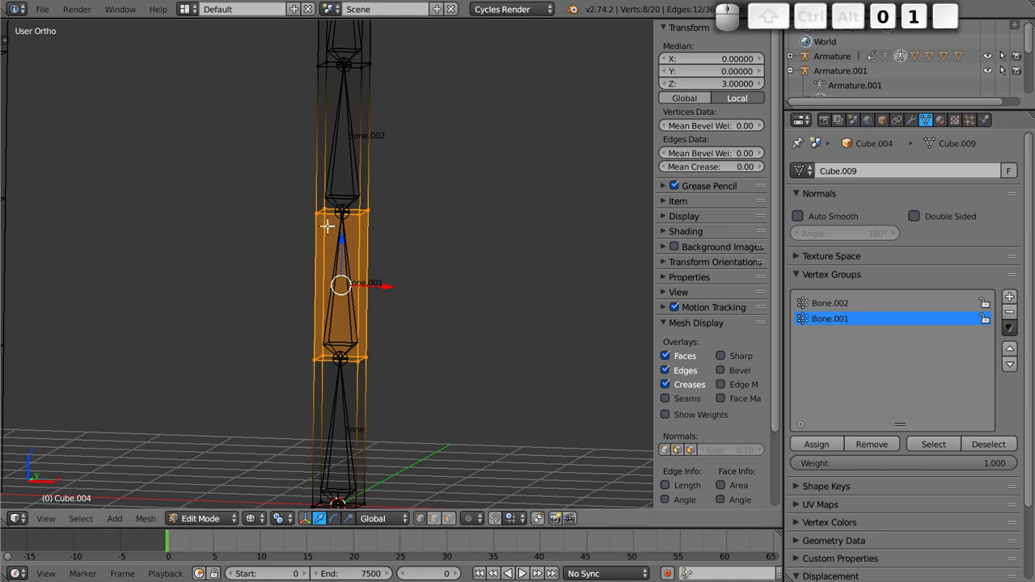
{"action": "left_click", "coordinate": [818, 445]}
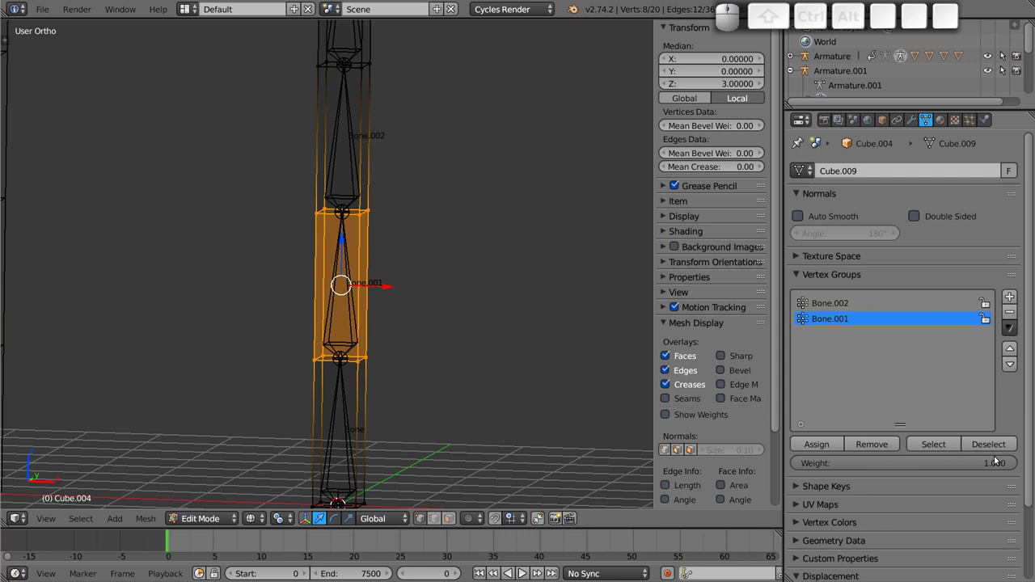
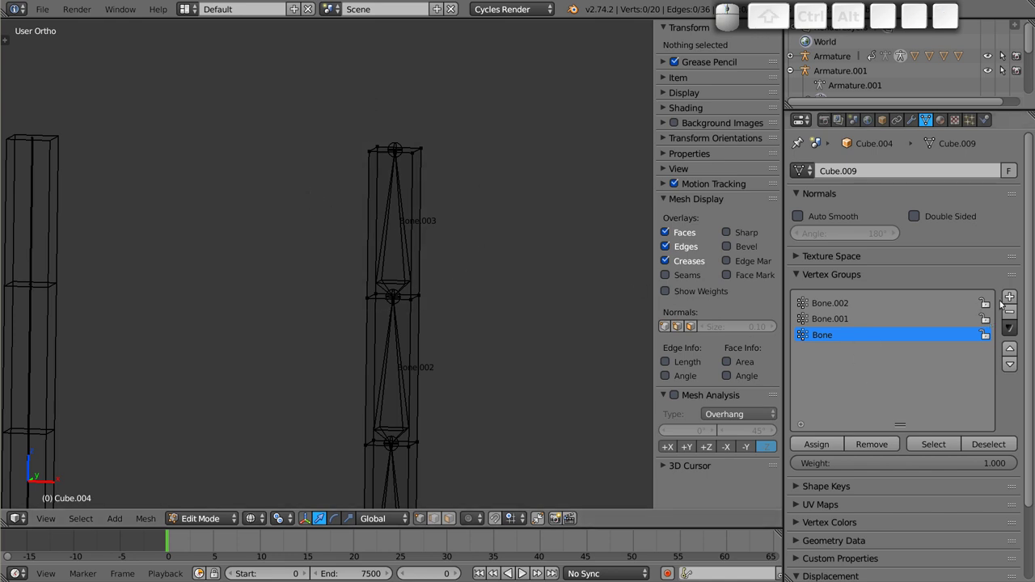
- Add a vertex group named Bone.004 and assign the column's top section to it
{"action": "left_click", "coordinate": [1012, 299]}
{"action": "left_click", "coordinate": [827, 347]}
{"action": "key", "text": "shift+b"}
{"action": "key", "text": "o"}
{"action": "key", "text": "n"}
{"action": "key", "text": "e"}
{"action": "key", "text": "."}
{"action": "key", "text": "0"}
{"action": "key", "text": "4"}
{"action": "key", "text": "3"}
{"action": "key", "text": "BackSpace"}
{"action": "key", "text": "Return"}
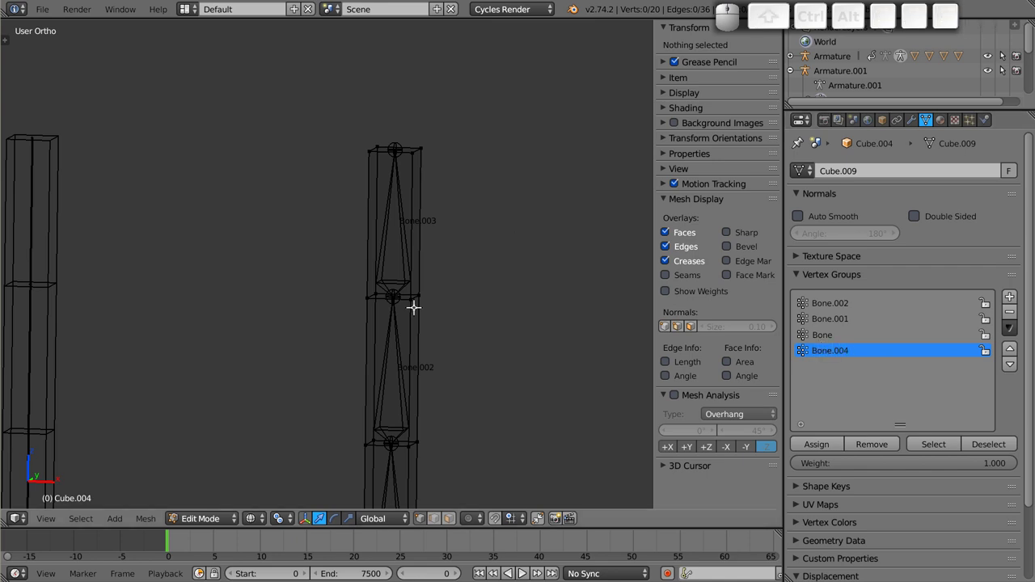
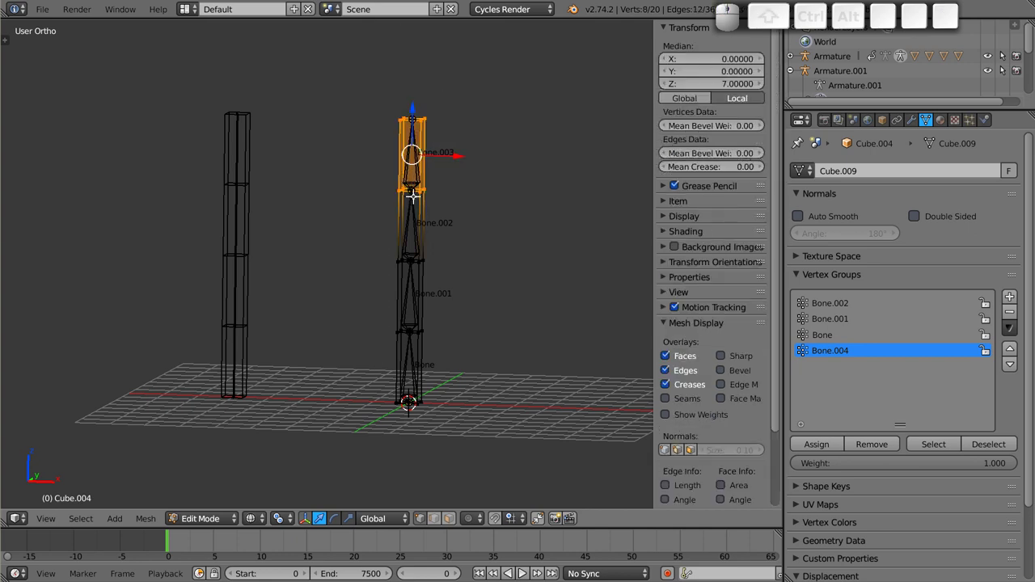
{"action": "left_click", "coordinate": [830, 443]}
- Switch to Pose Mode, select Bone.003 and rotate it to test the top section
{"action": "key", "text": "Tab"}
{"action": "key", "text": "z"}
{"action": "key", "text": "ctrl+Tab"}
{"action": "key", "text": "ctrl+Tab"}
{"action": "right_click", "coordinate": [415, 159]}
{"action": "middle_click", "coordinate": [420, 183]}
{"action": "scroll", "scroll_direction": "up", "scroll_amount": 3}
{"action": "middle_click", "coordinate": [433, 256]}
{"action": "key", "text": "shift+r"}
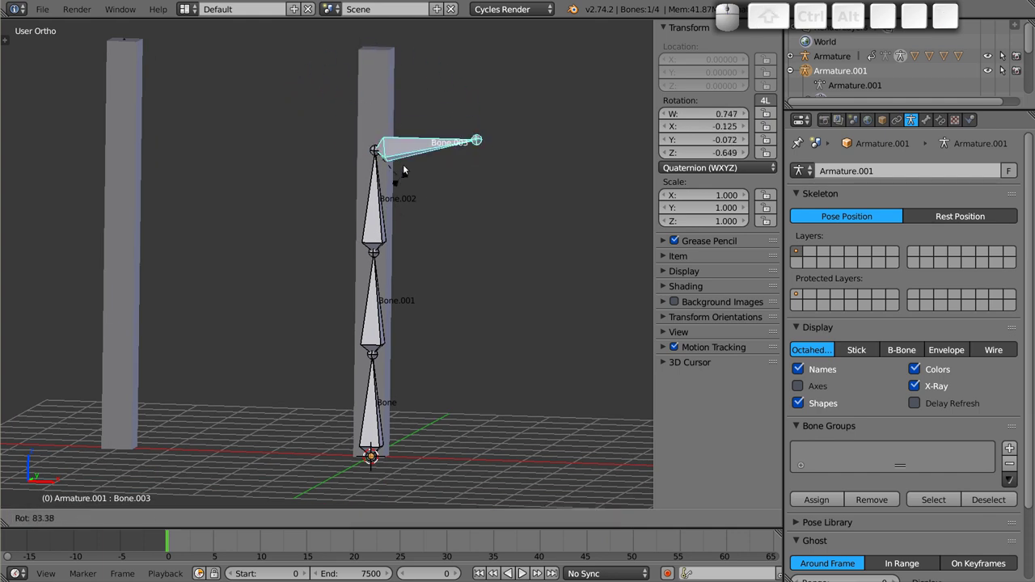
- Fix the Bone.004 group to Bone.003 in Edit Mode, retest the rotation, cancel, and view from the front
{"action": "key", "text": "Escape"}
{"action": "right_click", "coordinate": [387, 59]}
{"action": "key", "text": "Tab"}
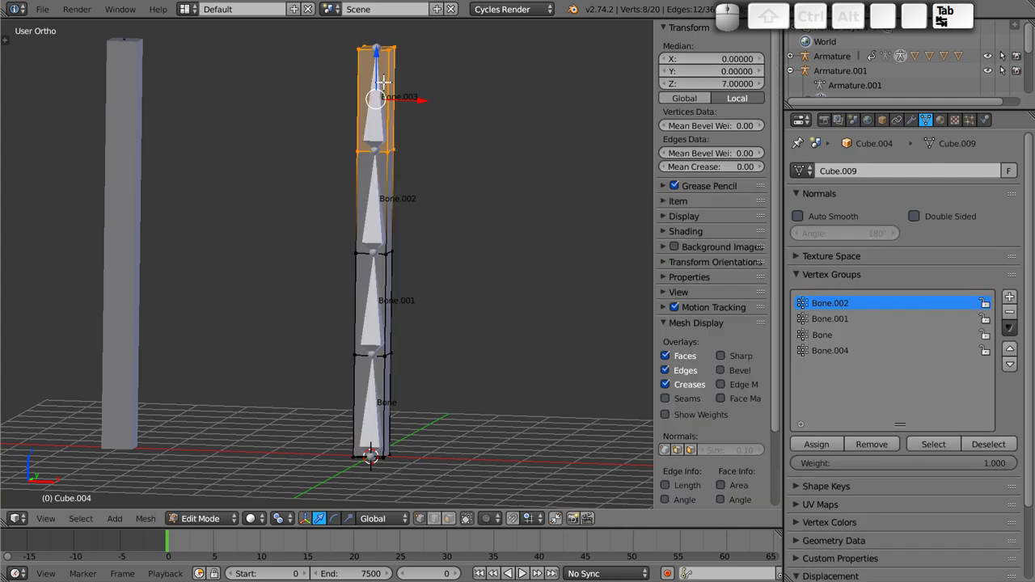
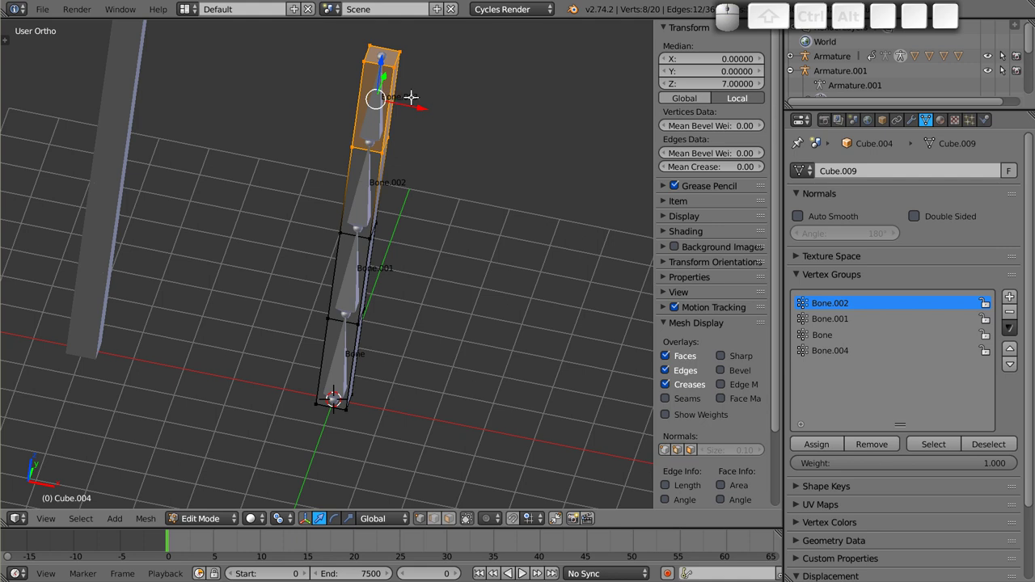
{"action": "left_click", "coordinate": [846, 353]}
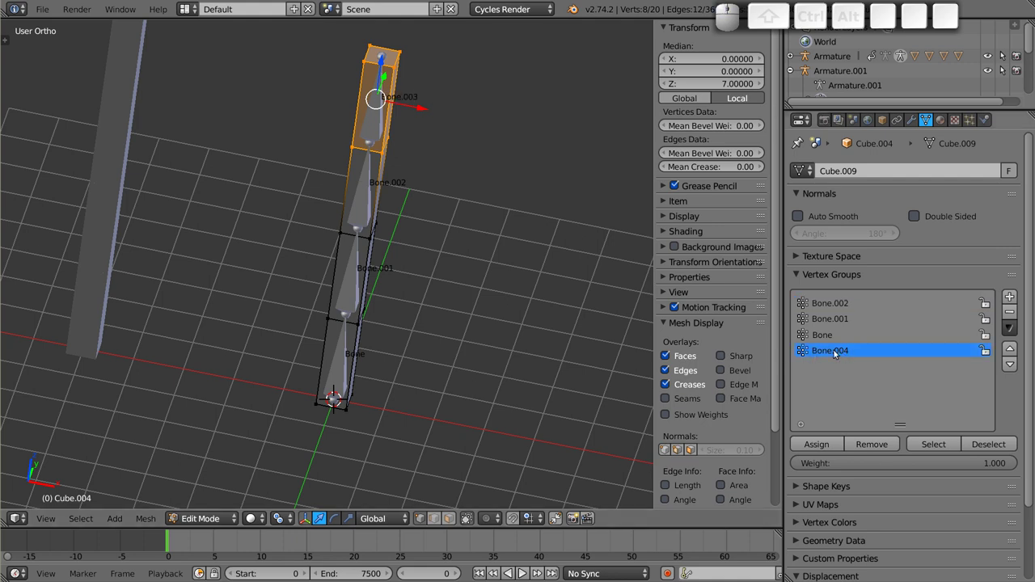
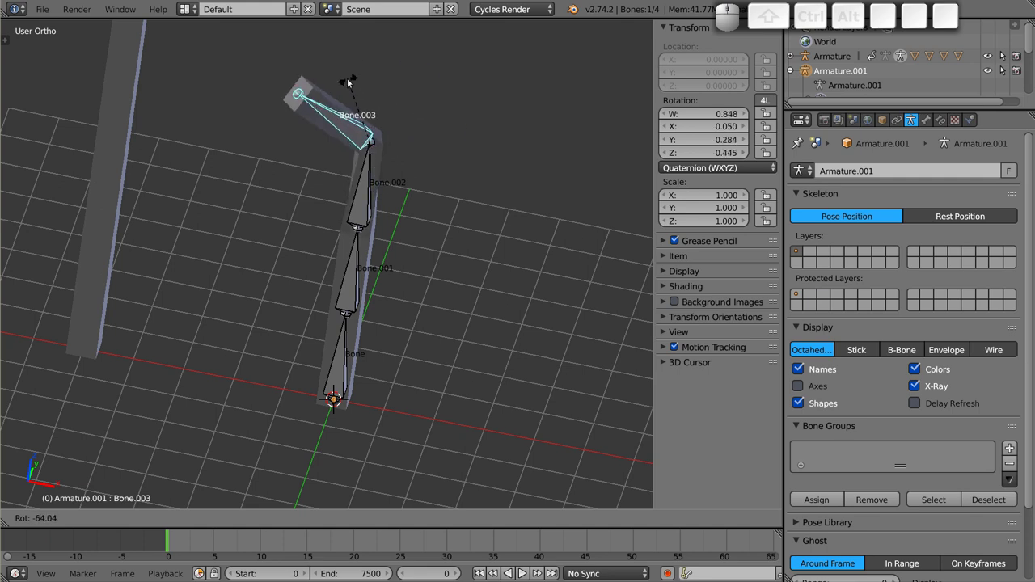
{"action": "key", "text": "Escape"}
{"action": "key", "text": "KP_1"}
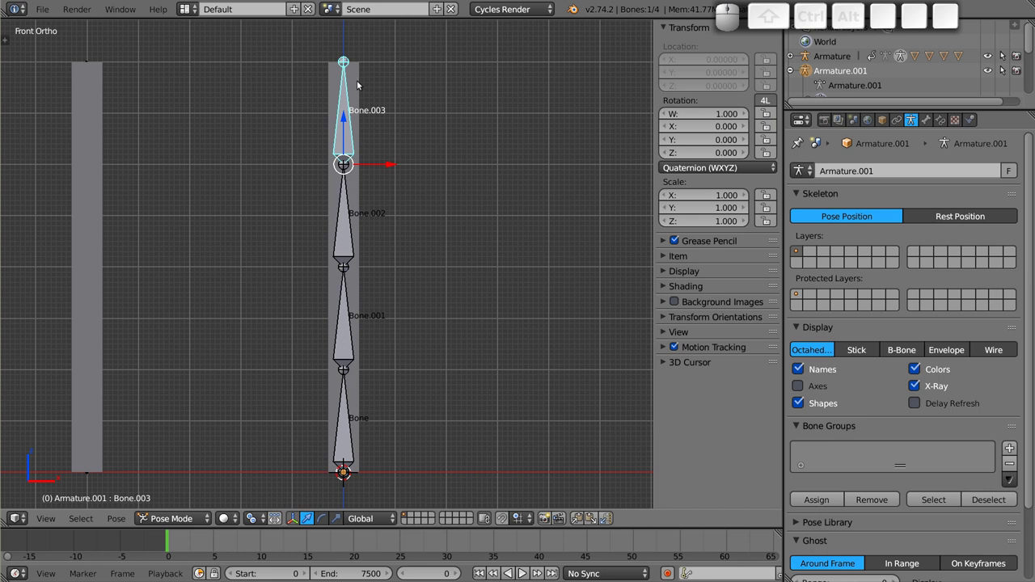
- Swing Bone.003 both ways to check the top bend, cancel each time, then select the Cube.004 mesh
{"action": "right_click", "coordinate": [359, 78]}
{"action": "right_click", "coordinate": [343, 116]}
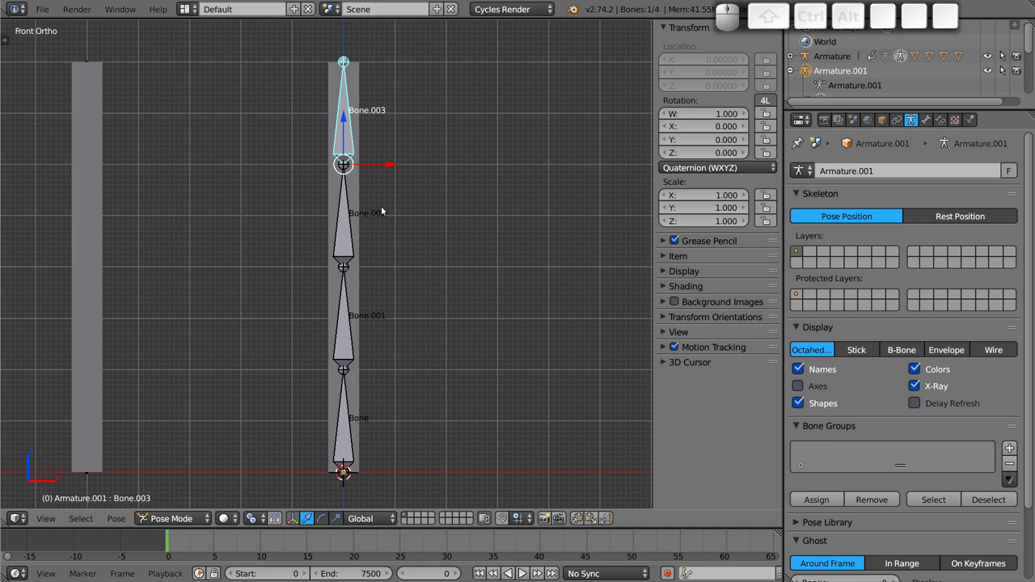
{"action": "middle_click", "coordinate": [373, 224]}
{"action": "key", "text": "r"}
{"action": "key", "text": "Escape"}
{"action": "scroll", "scroll_direction": "up", "scroll_amount": 3}
{"action": "scroll", "scroll_direction": "up", "scroll_amount": 3}
{"action": "middle_click", "coordinate": [412, 111]}
{"action": "key", "text": "r"}
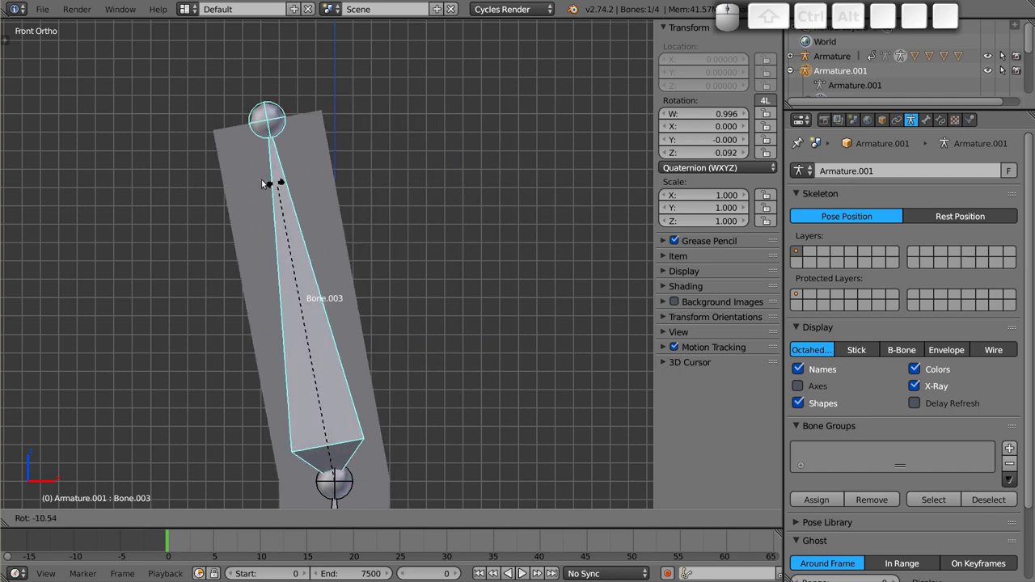
{"action": "key", "text": "Escape"}
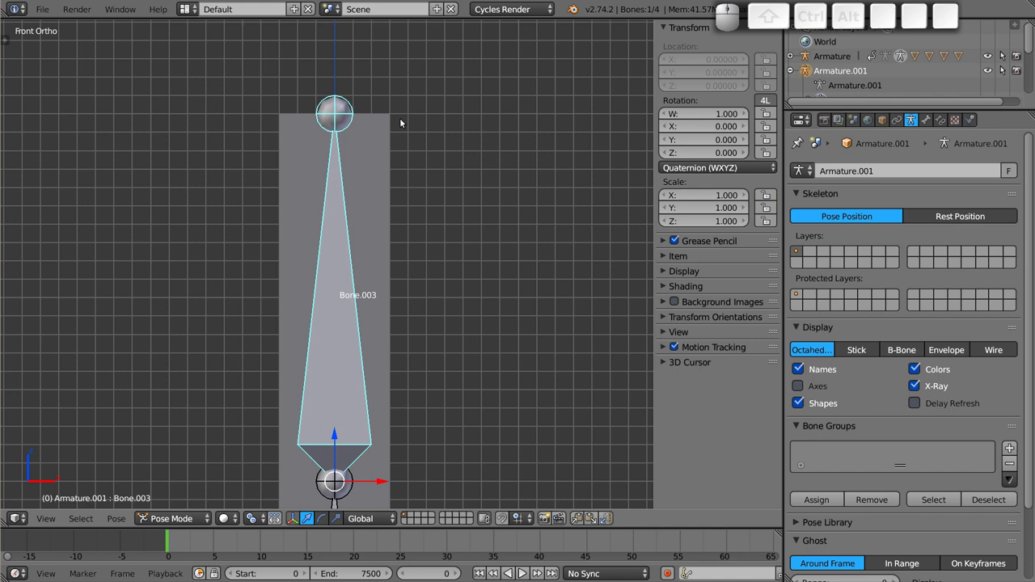
{"action": "left_click", "coordinate": [384, 149]}
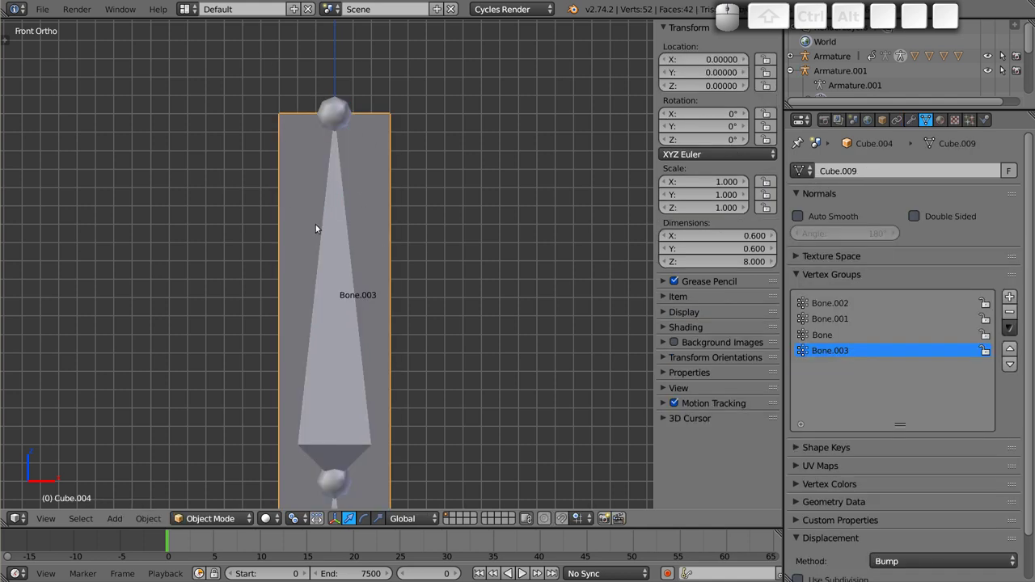
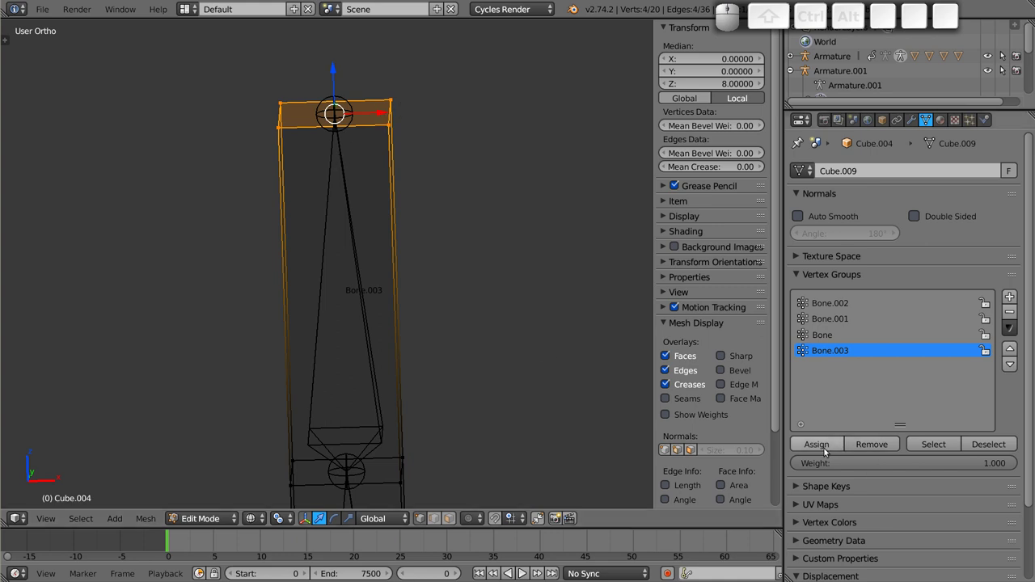
- Assign the top faces to the Bone.003 group, leave Edit Mode and pick Bone.003 in Pose Mode
{"action": "left_click_drag", "start_coordinate": [975, 460], "coordinate": [927, 466]}
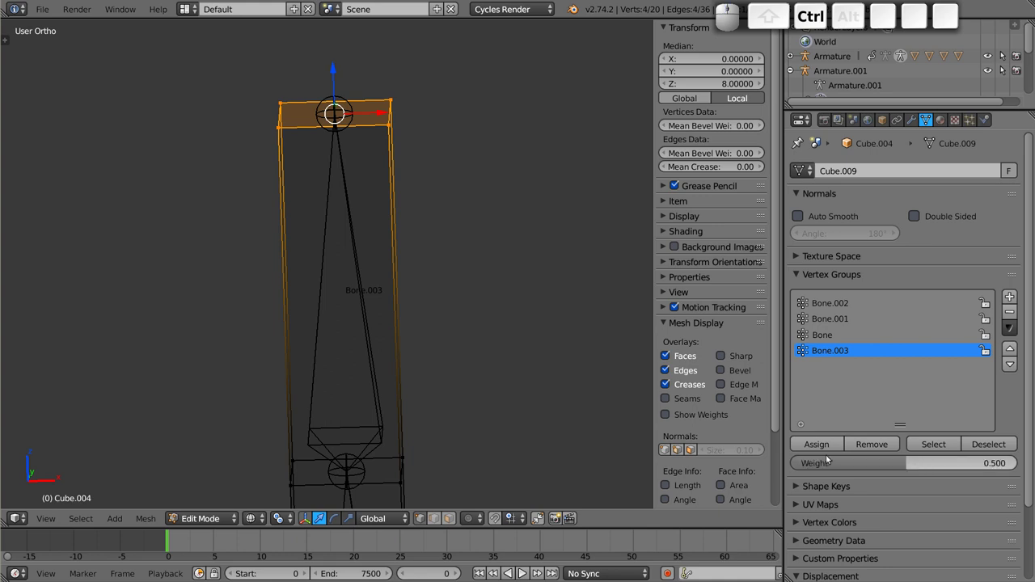
{"action": "left_click", "coordinate": [823, 447]}
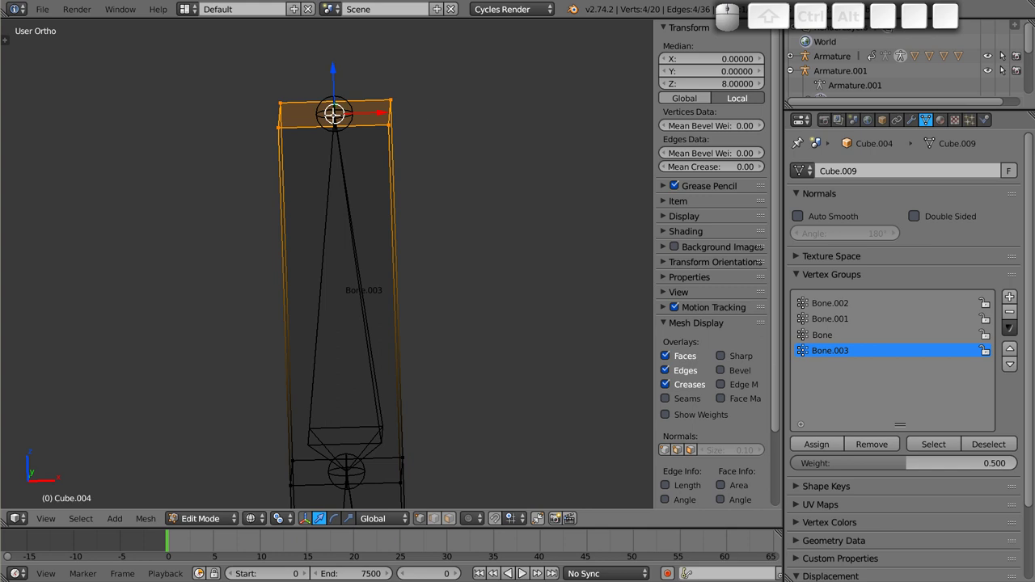
{"action": "key", "text": "z"}
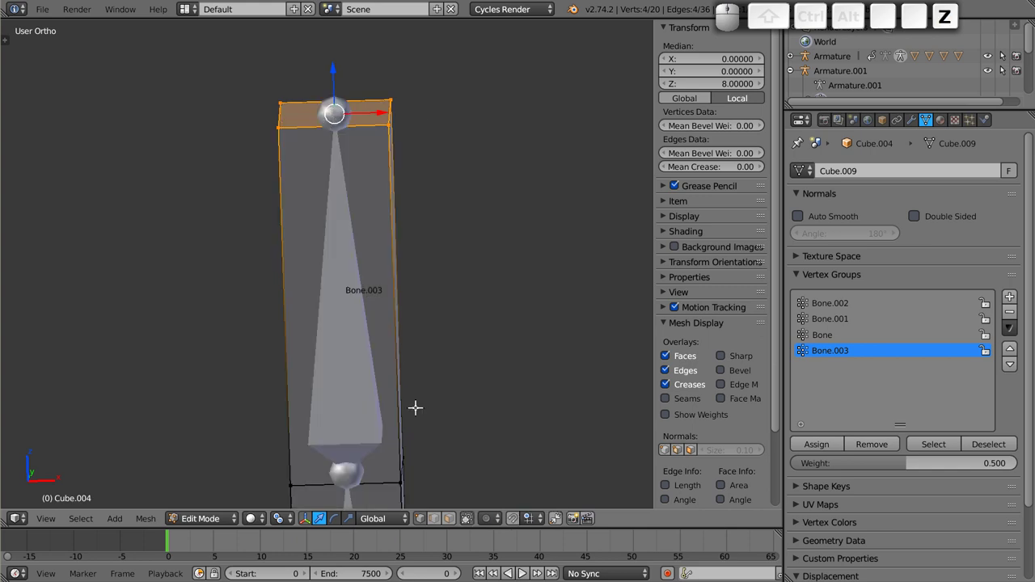
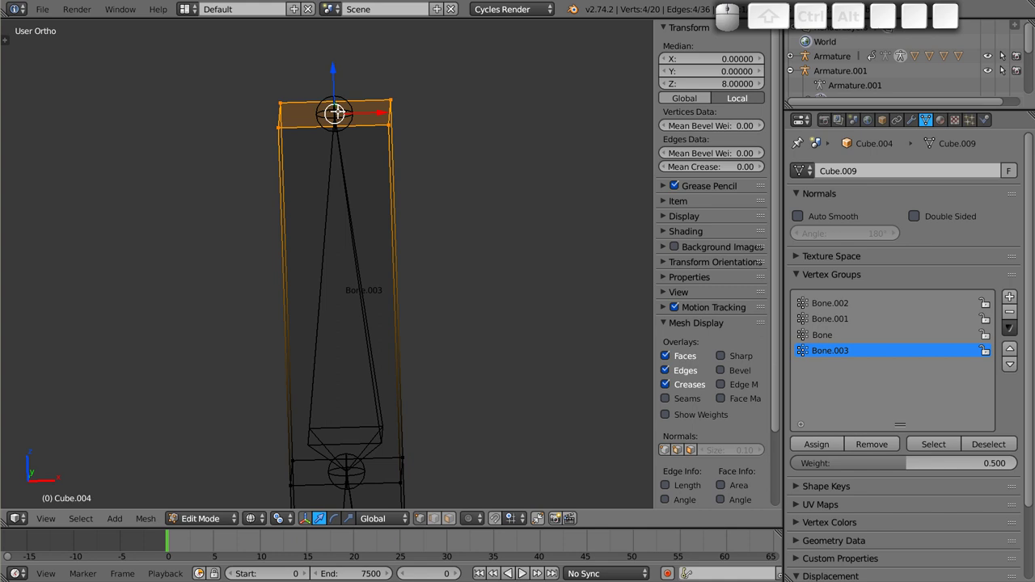
{"action": "key", "text": "a"}
{"action": "key", "text": "z"}
{"action": "key", "text": "Tab"}
{"action": "right_click", "coordinate": [340, 193]}
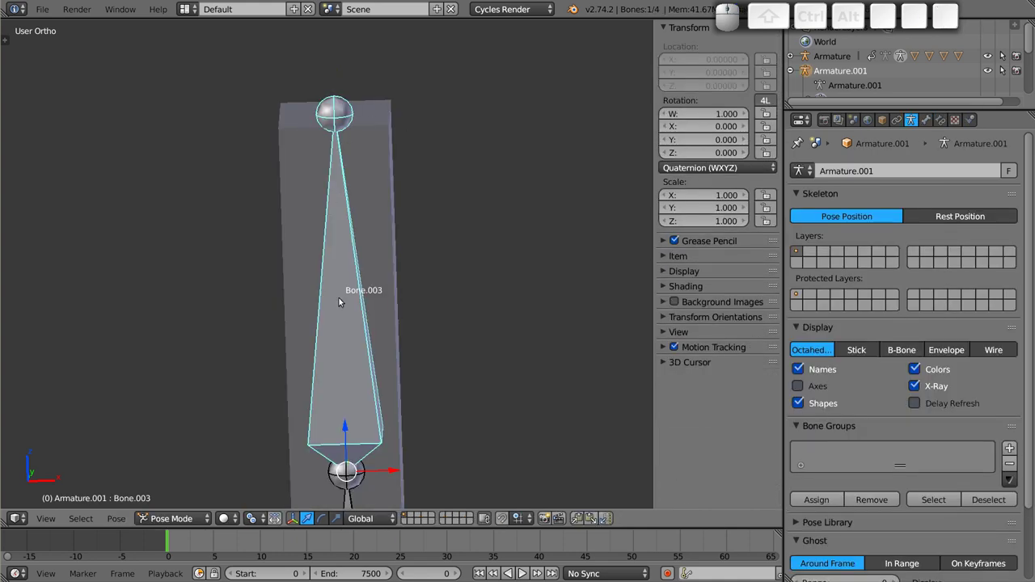
- Test-rotate Bone.003 from the front view and cancel back to rest
{"action": "key", "text": "1"}
{"action": "middle_click", "coordinate": [341, 246]}
{"action": "key", "text": "r"}
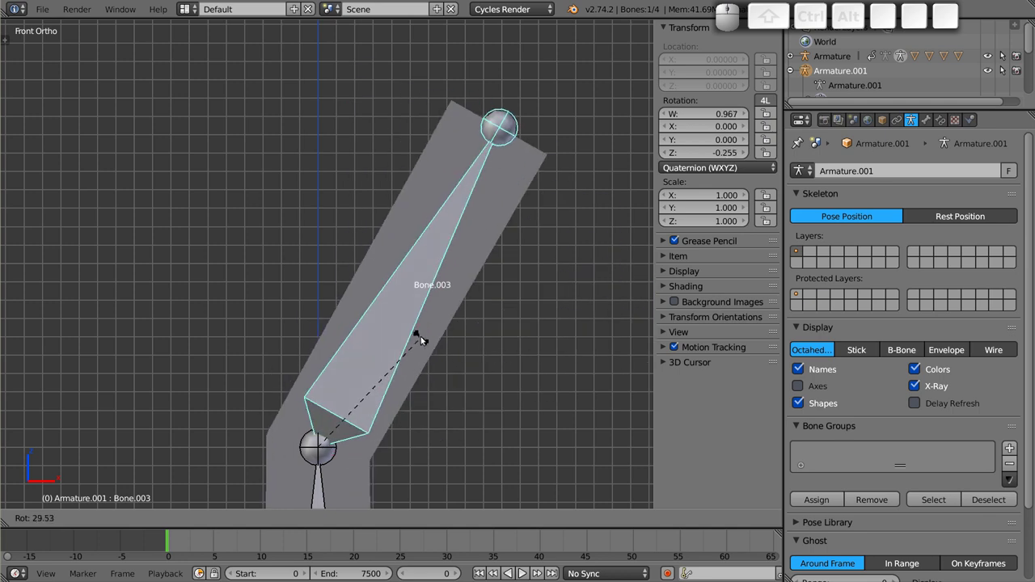
{"action": "key", "text": "Escape"}
{"action": "scroll", "scroll_direction": "down", "scroll_amount": 3}
{"action": "middle_click", "coordinate": [339, 309]}
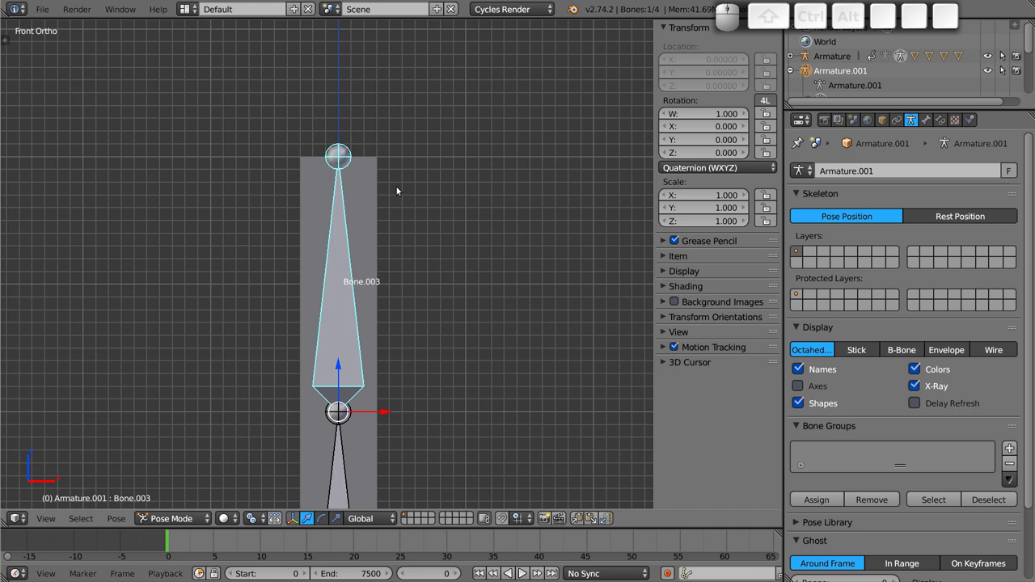
- Select the mesh and draw a freehand circle around its top joint
{"action": "right_click", "coordinate": [372, 176]}
{"action": "key", "text": "d"}
{"action": "left_click_drag", "start_coordinate": [330, 110], "coordinate": [324, 193]}
{"action": "key", "text": "d"}
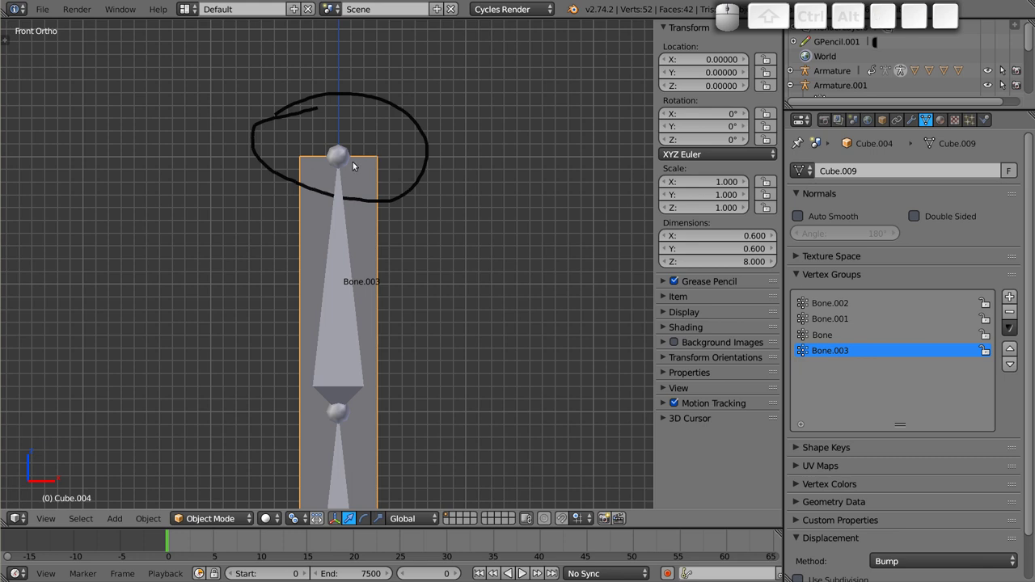
- Pan down to the middle joint and draw a circle at the joint between Bone.002 and Bone.003
{"action": "key", "text": "Escape"}
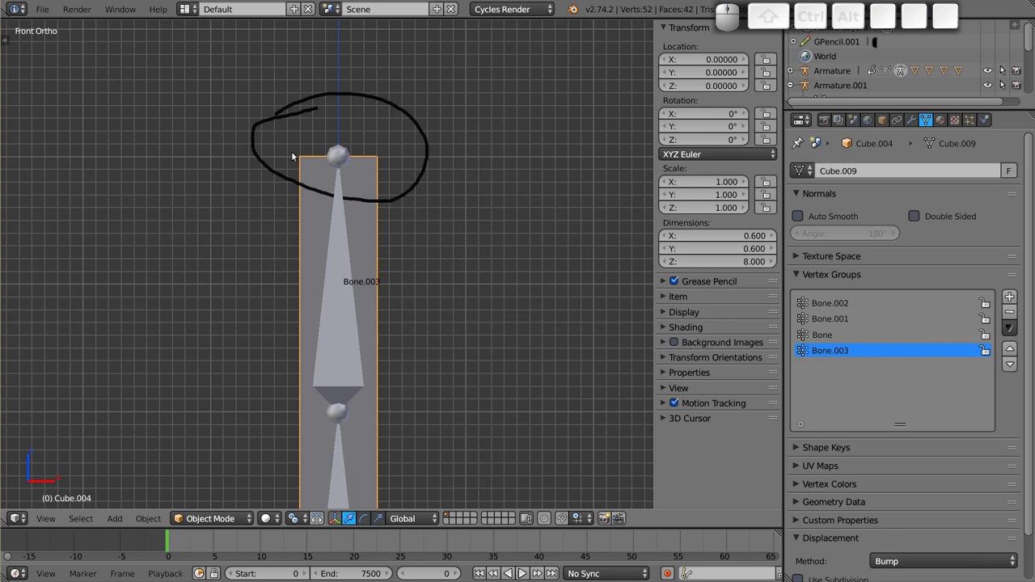
{"action": "middle_click", "coordinate": [375, 291]}
{"action": "middle_click", "coordinate": [350, 223]}
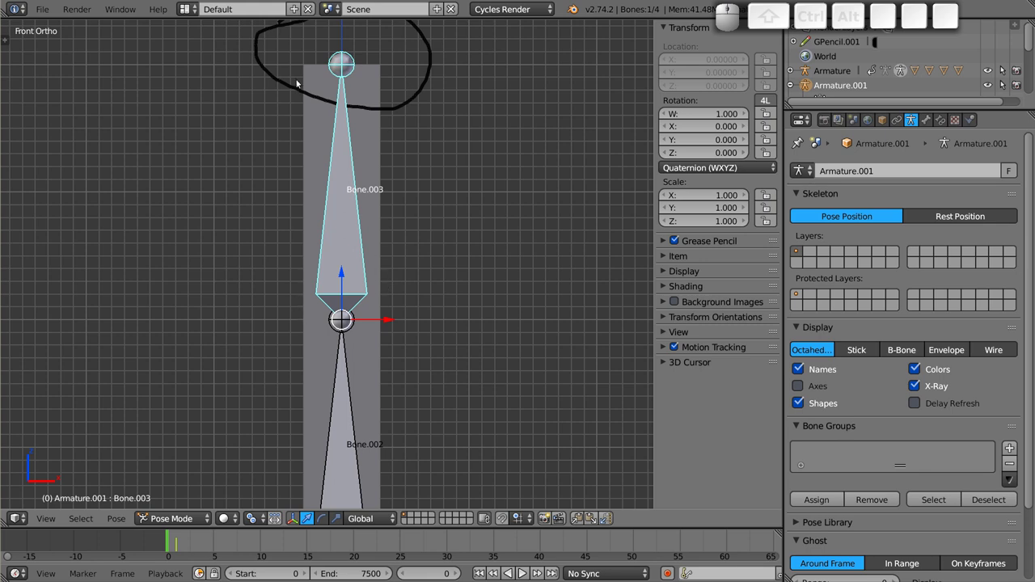
{"action": "middle_click", "coordinate": [408, 326]}
{"action": "middle_click", "coordinate": [361, 336]}
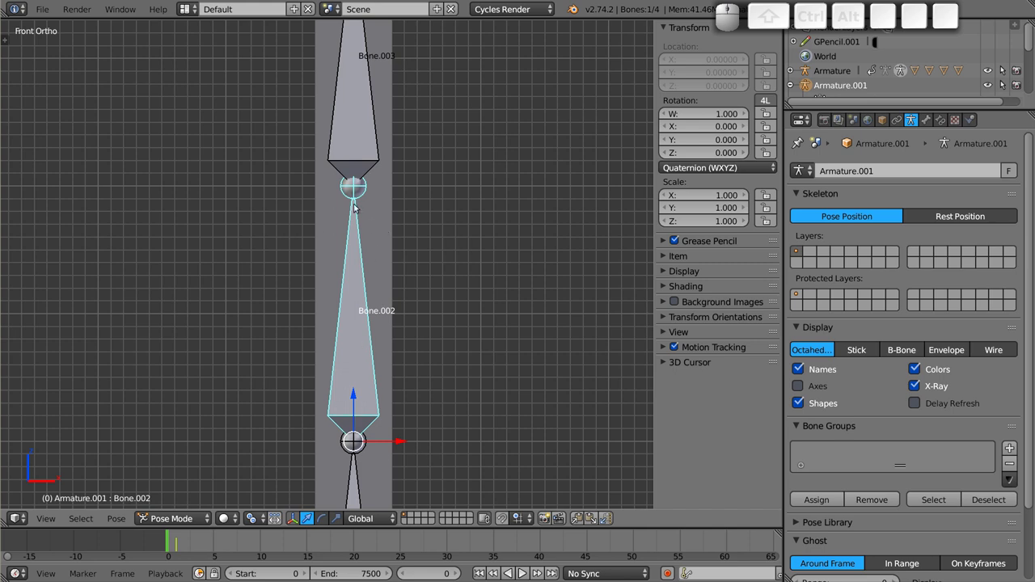
{"action": "key", "text": "d"}
{"action": "key", "text": "d"}
{"action": "left_click", "coordinate": [412, 160]}
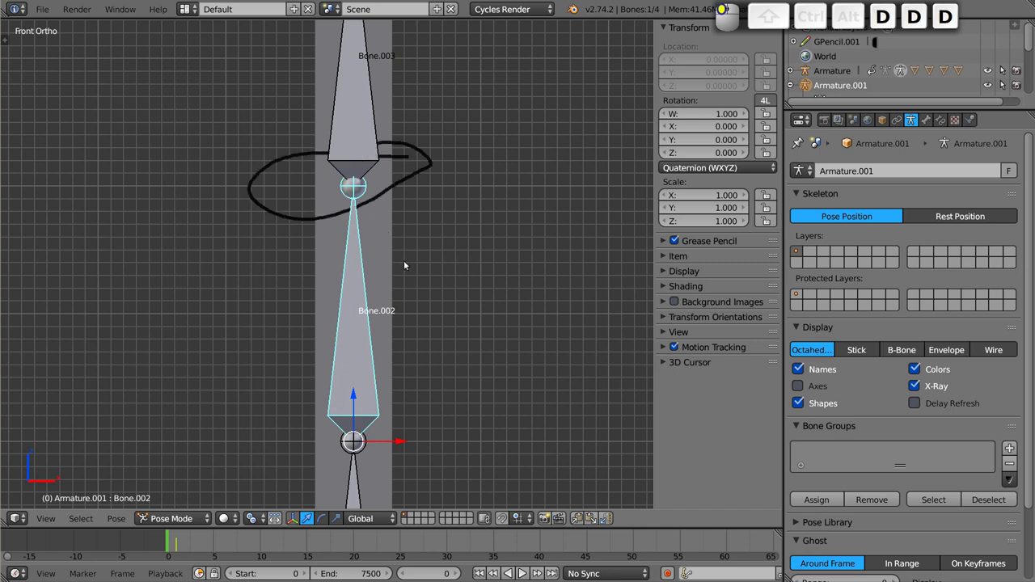
- Select Bone.003 in Pose Mode, rotate it to test the bend at the circled joint, and cancel
{"action": "key", "text": "Tab"}
{"action": "key", "text": "Tab"}
{"action": "right_click", "coordinate": [396, 184]}
{"action": "right_click", "coordinate": [359, 135]}
{"action": "right_click", "coordinate": [365, 257]}
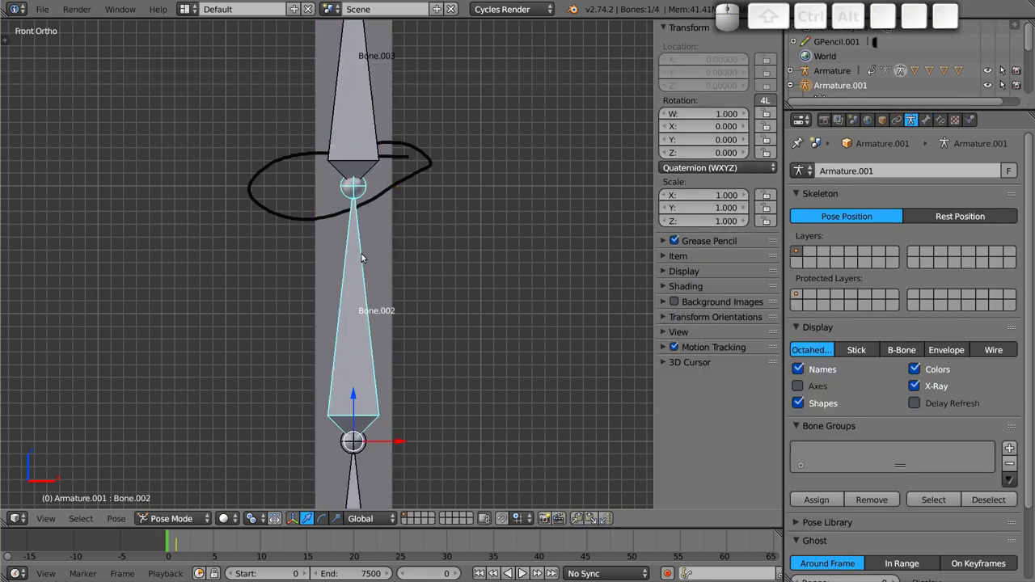
{"action": "middle_click", "coordinate": [358, 209]}
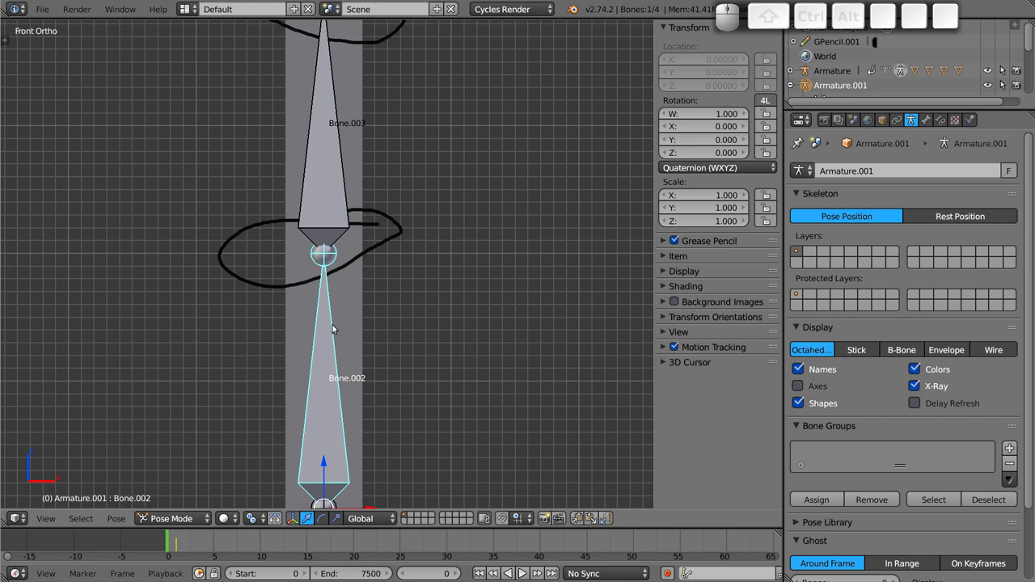
{"action": "right_click", "coordinate": [303, 168]}
{"action": "right_click", "coordinate": [331, 169]}
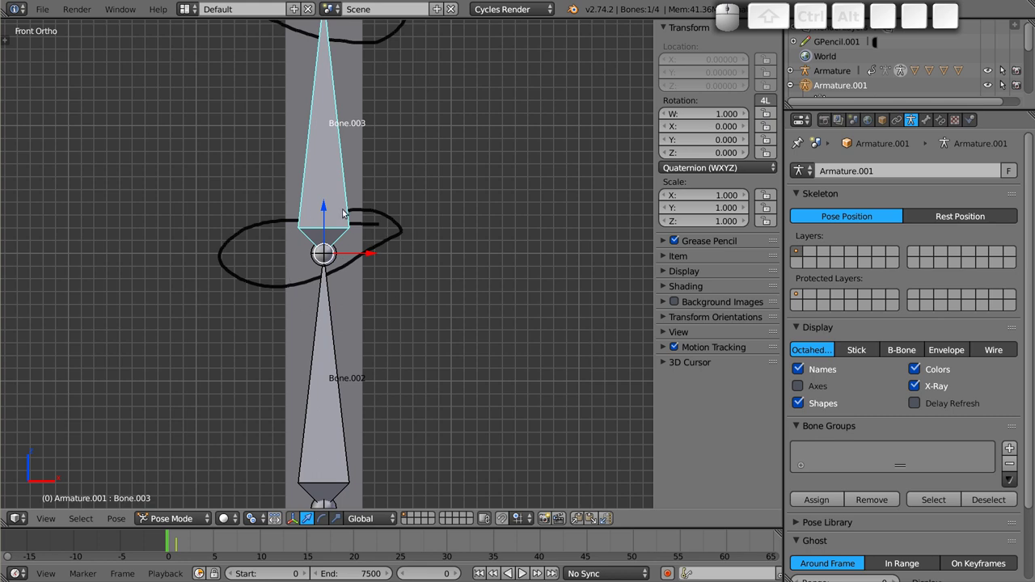
{"action": "key", "text": "r"}
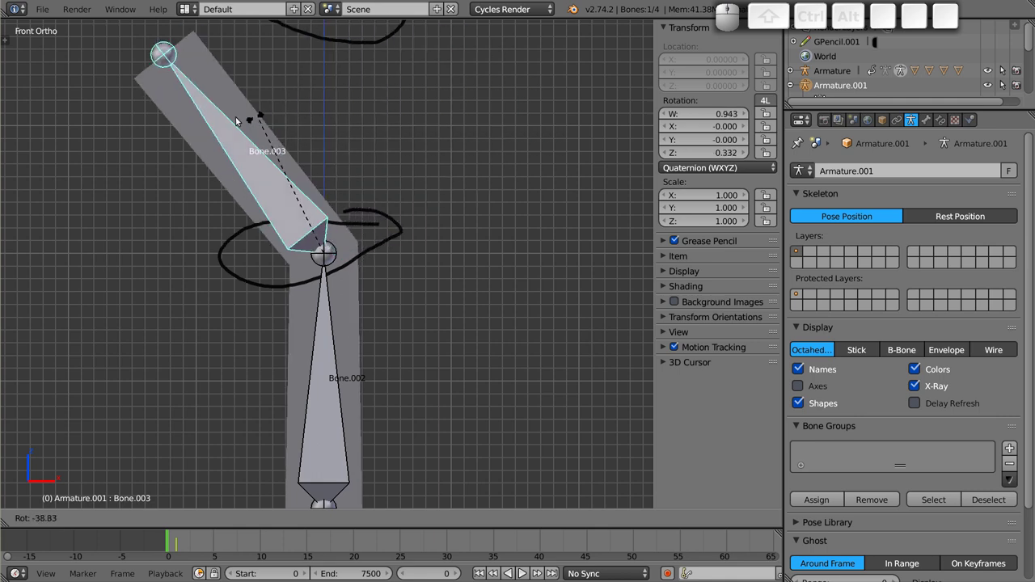
{"action": "key", "text": "Escape"}
{"action": "scroll", "scroll_direction": "up", "scroll_amount": 3}
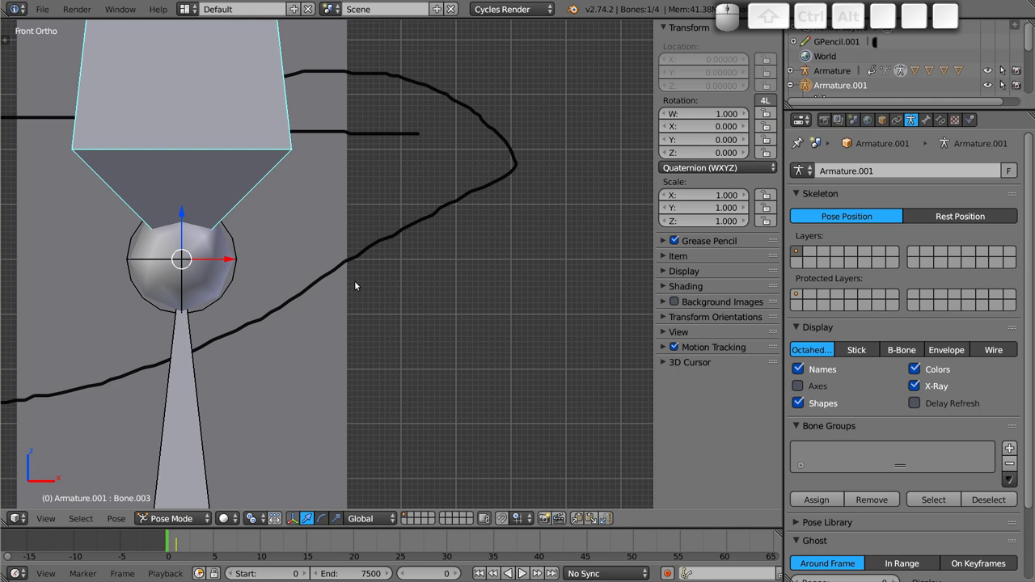
- Erase the drawn Grease Pencil circles from the viewport
{"action": "right_click", "coordinate": [316, 245]}
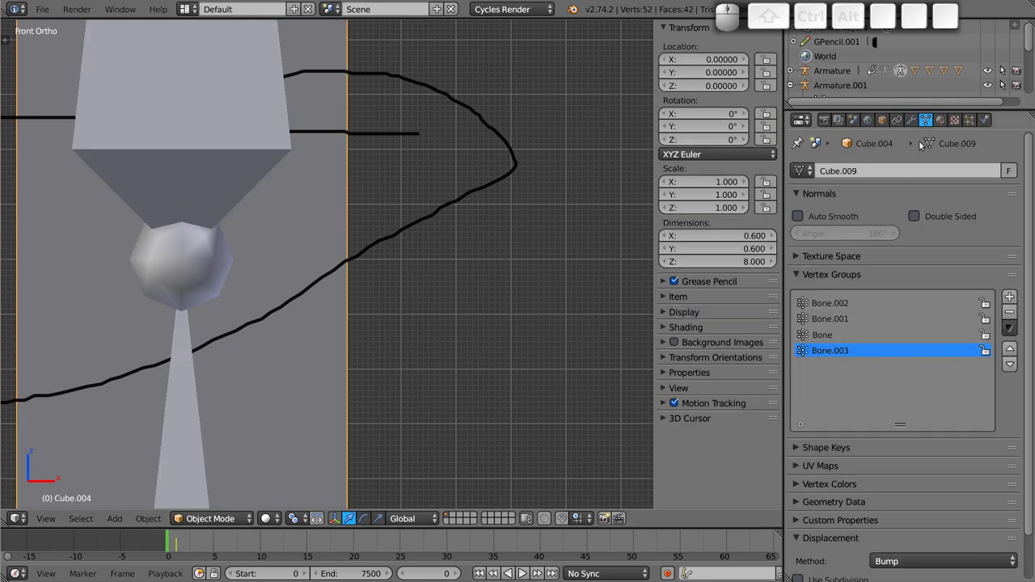
{"action": "left_click", "coordinate": [884, 118]}
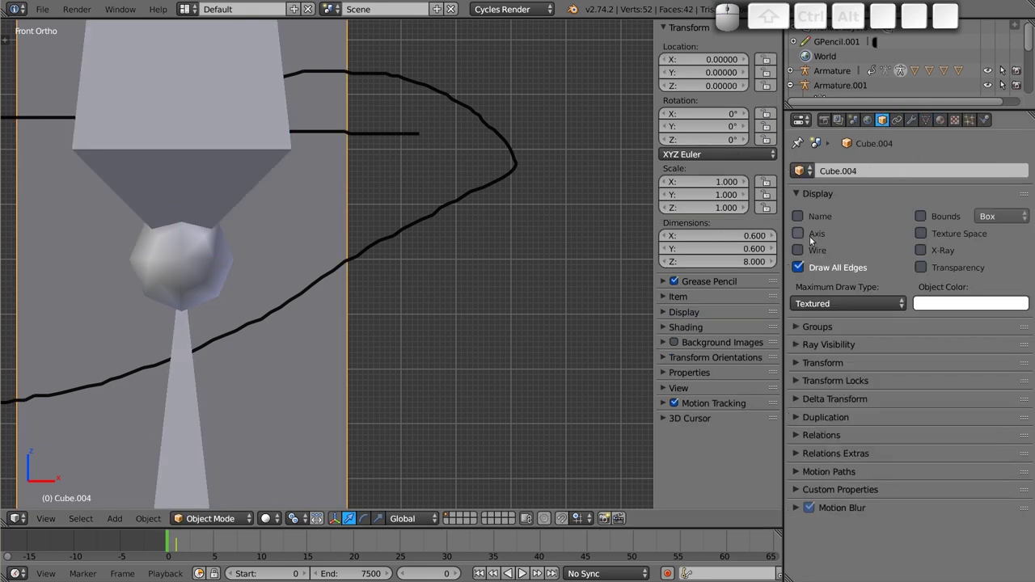
{"action": "left_click", "coordinate": [811, 249]}
{"action": "right_click", "coordinate": [254, 80]}
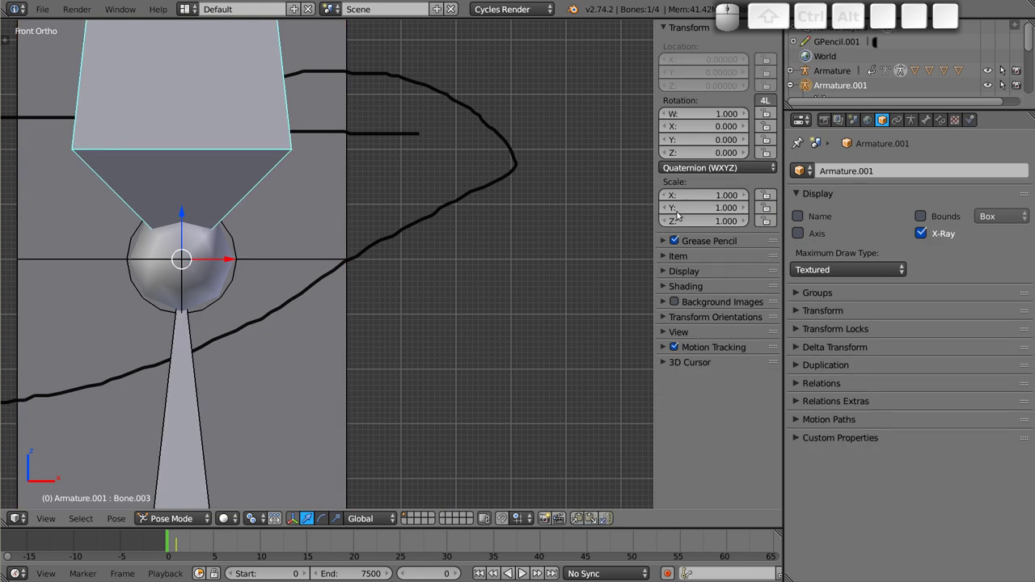
{"action": "left_click", "coordinate": [672, 244]}
{"action": "left_click", "coordinate": [666, 244]}
{"action": "left_click", "coordinate": [761, 280]}
{"action": "left_click", "coordinate": [678, 243]}
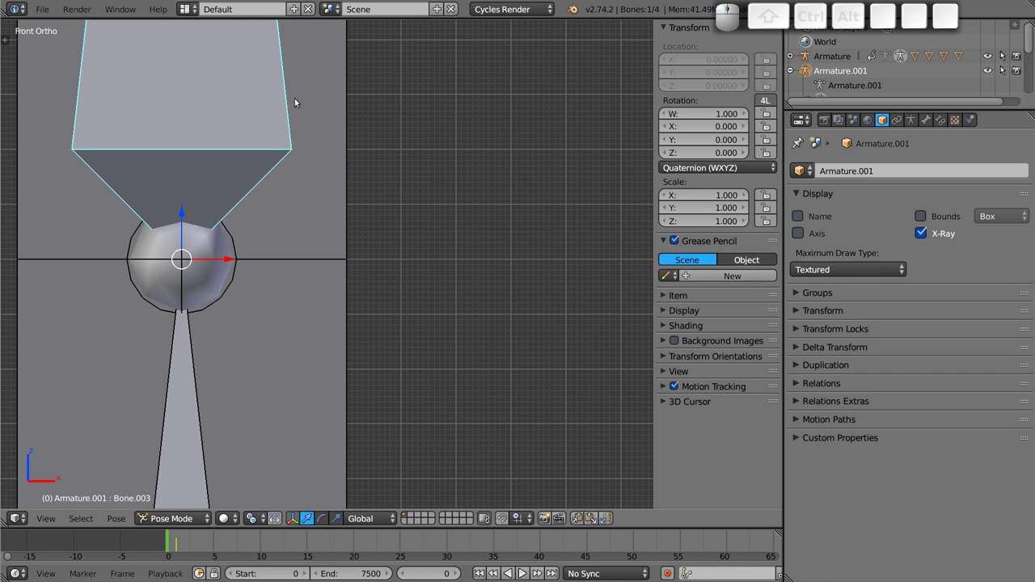
- Bend Bone.003 with a couple of rotations, keeping the bent pose
{"action": "key", "text": "r"}
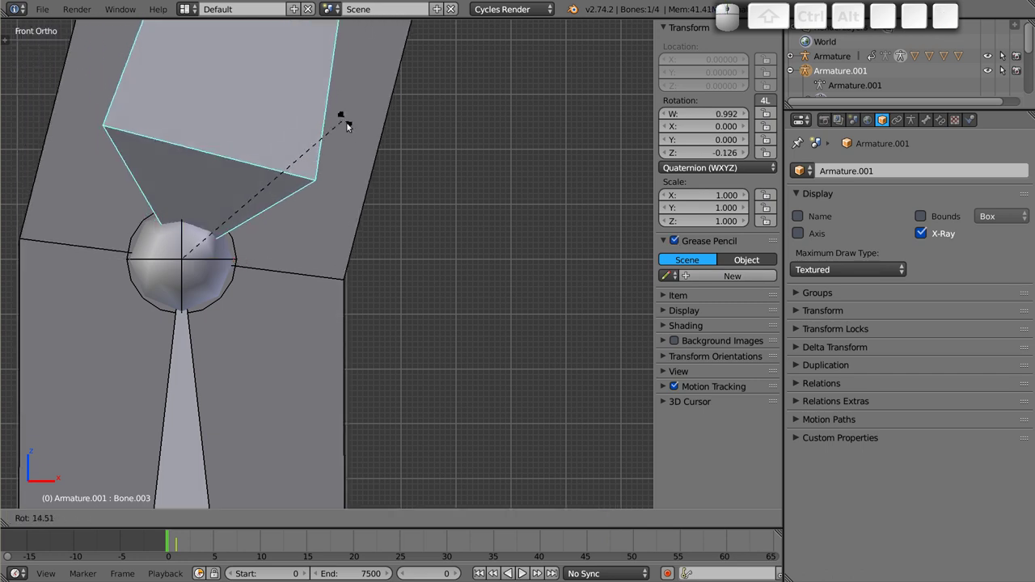
{"action": "left_click", "coordinate": [367, 246]}
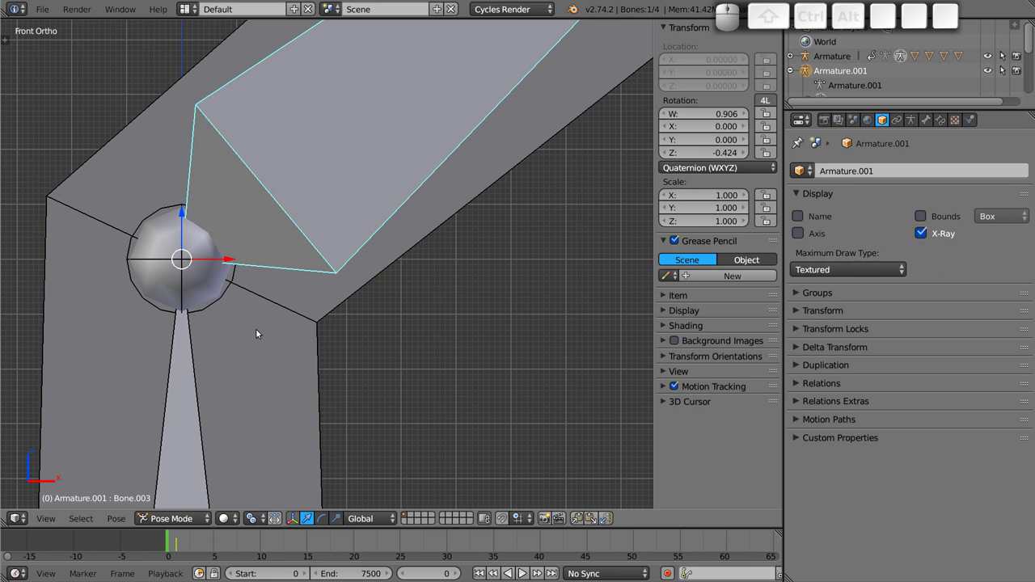
{"action": "key", "text": "r"}
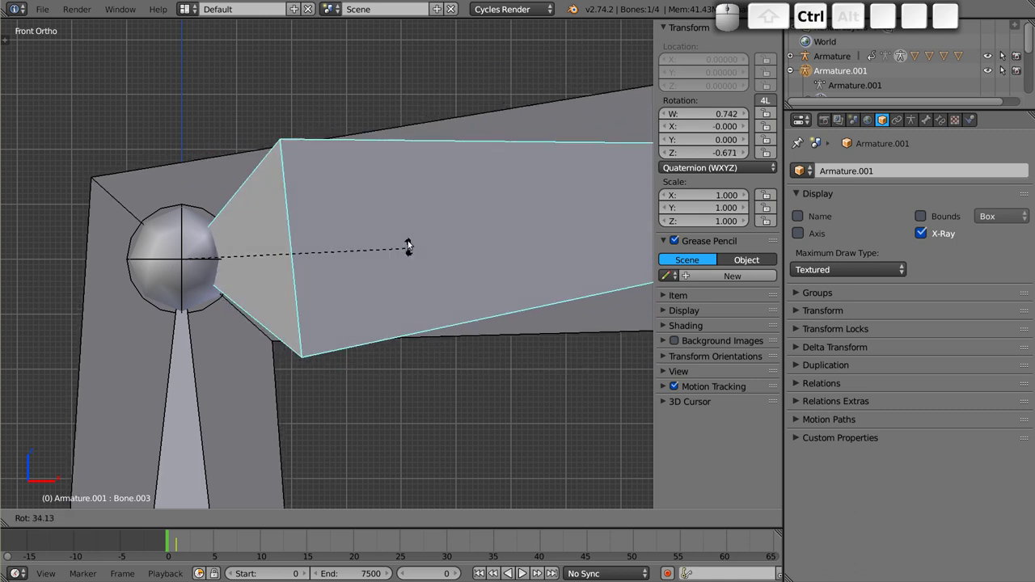
{"action": "left_click", "coordinate": [319, 173]}
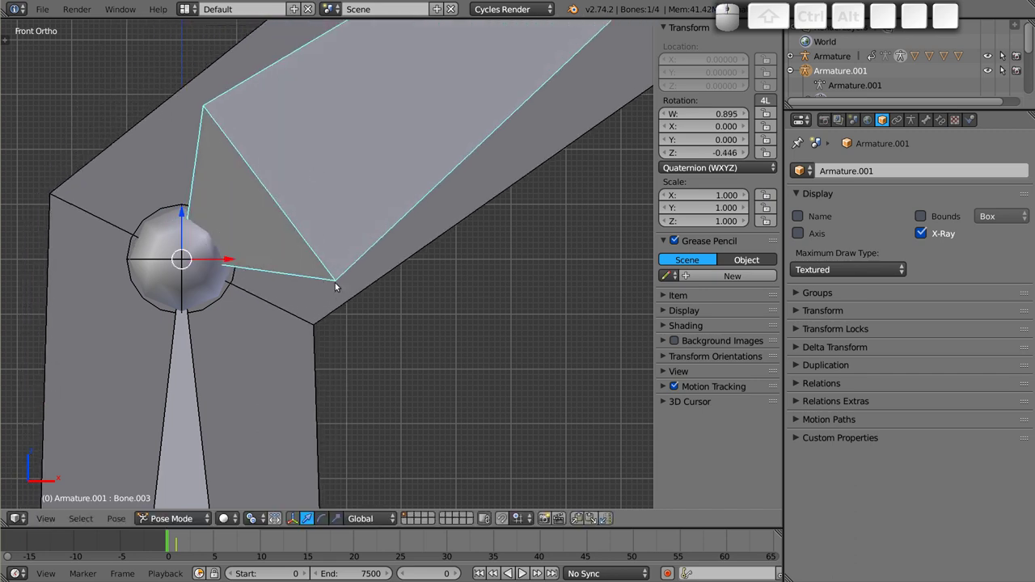
{"action": "key", "text": "r"}
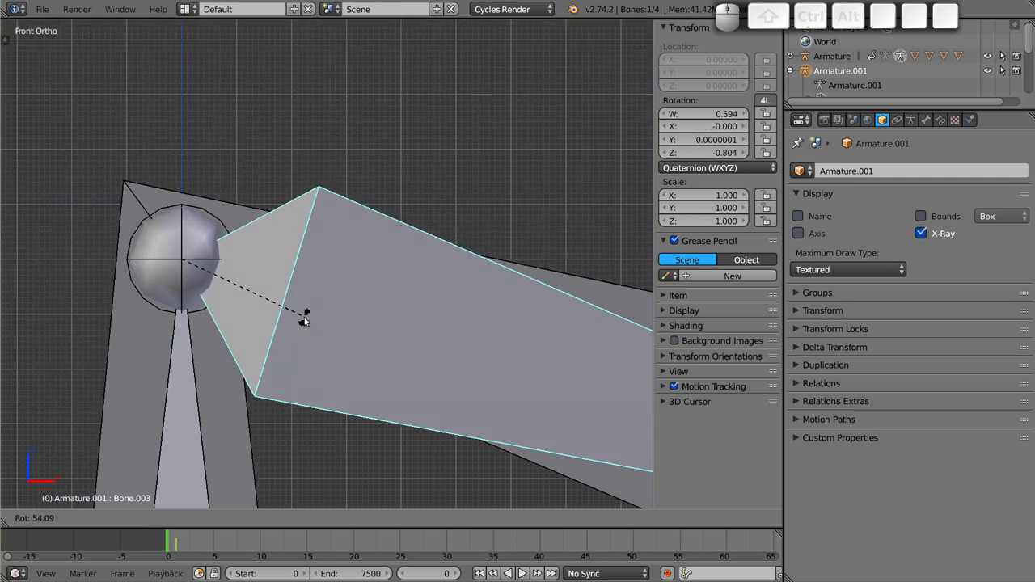
{"action": "key", "text": "Escape"}
{"action": "scroll", "scroll_direction": "down", "scroll_amount": 3}
{"action": "middle_click", "coordinate": [341, 270]}
- Remove the Bone.002 vertex group from the Cube.004 mesh
{"action": "right_click", "coordinate": [328, 247]}
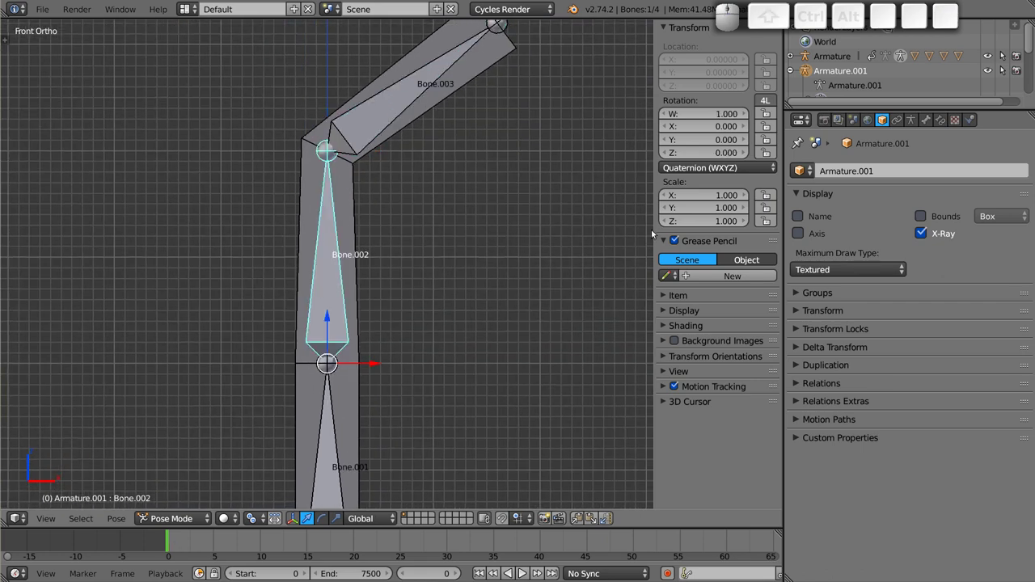
{"action": "right_click", "coordinate": [352, 190]}
{"action": "left_click", "coordinate": [928, 124]}
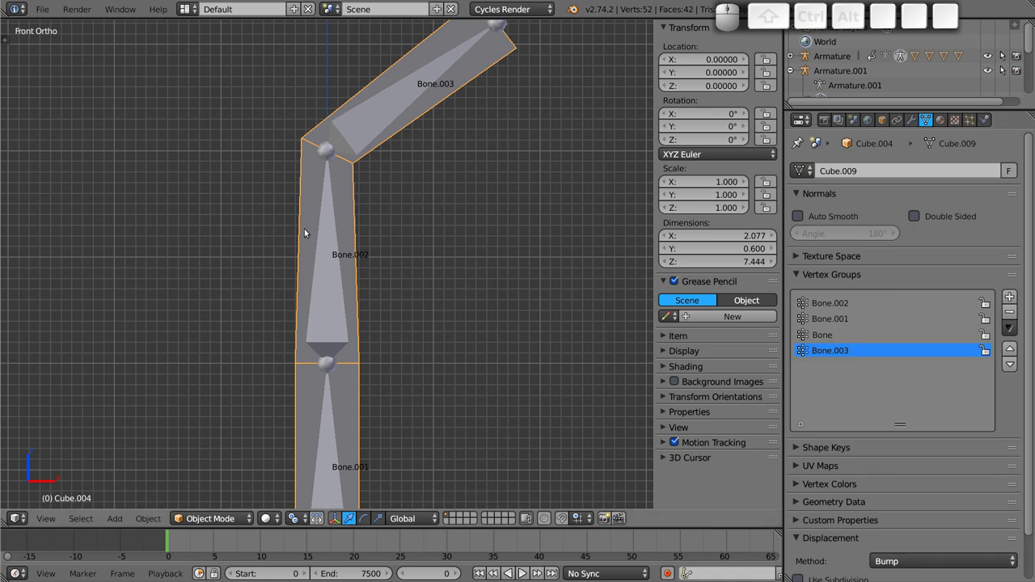
{"action": "left_click", "coordinate": [857, 303]}
{"action": "left_click", "coordinate": [1012, 314]}
- Rotate Bone.003 again to test the deformation and keep the bend
{"action": "right_click", "coordinate": [390, 111]}
{"action": "key", "text": "r"}
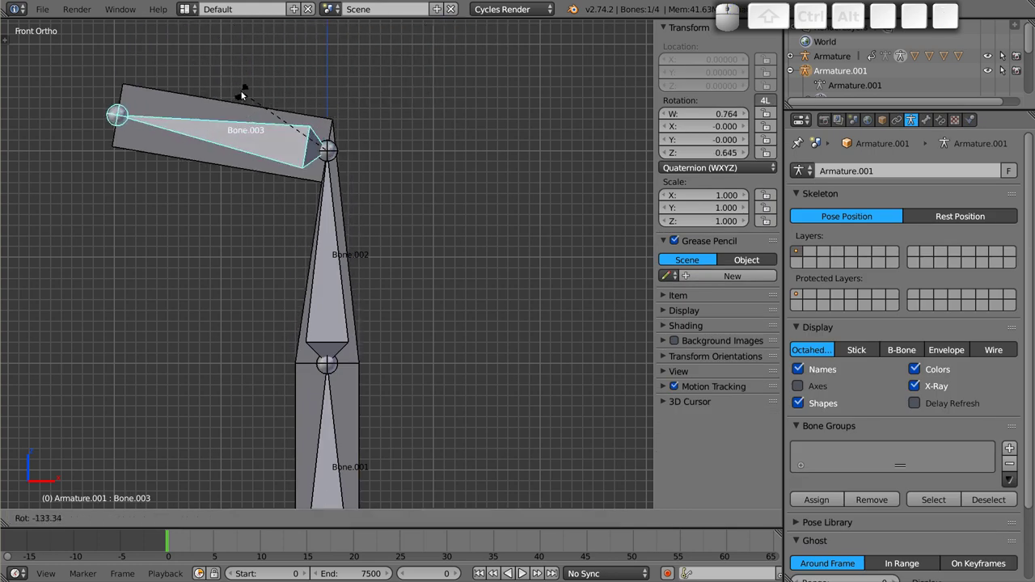
{"action": "key", "text": "Escape"}
{"action": "scroll", "scroll_direction": "up", "scroll_amount": 3}
{"action": "key", "text": "r"}
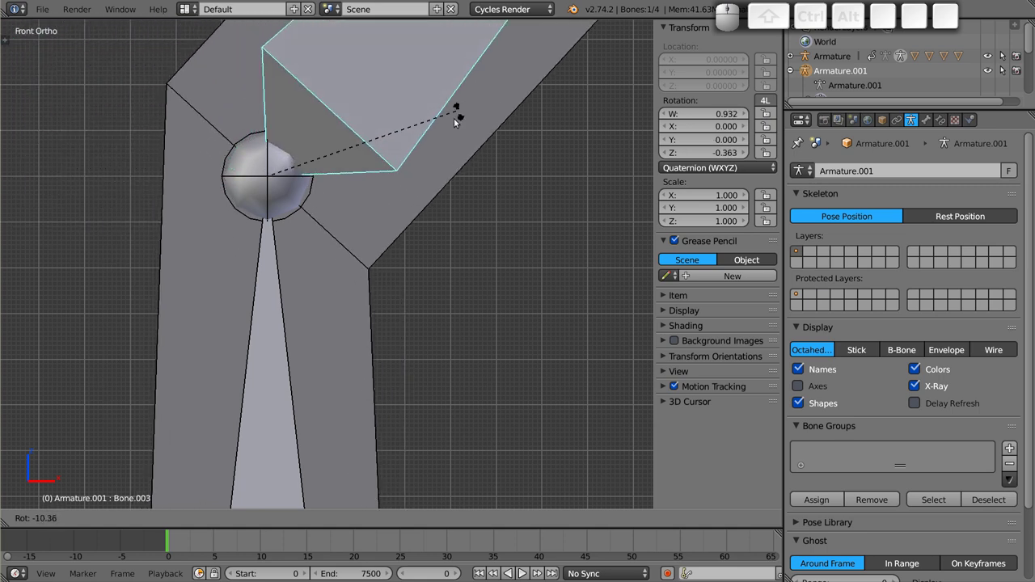
{"action": "left_click", "coordinate": [448, 142]}
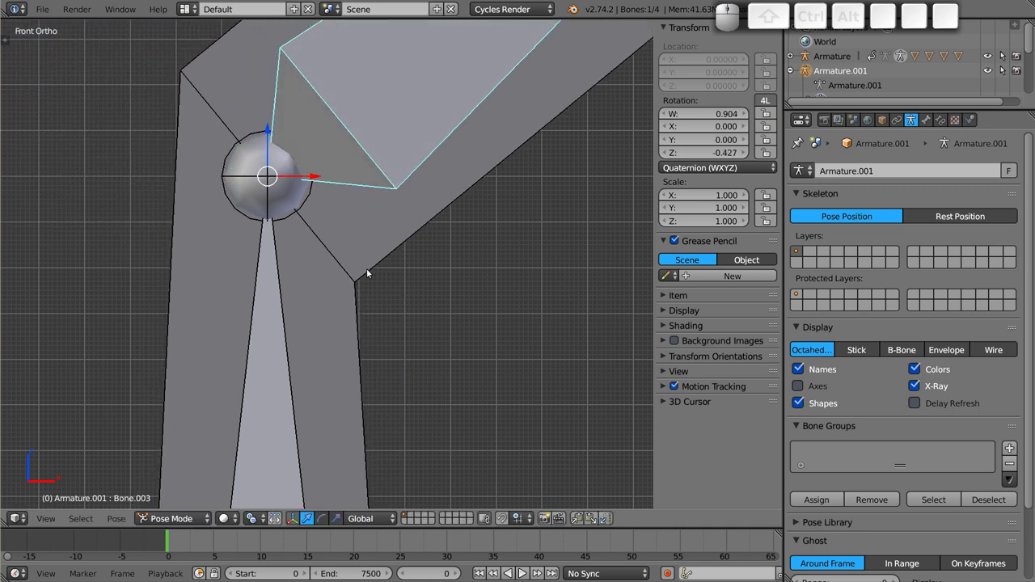
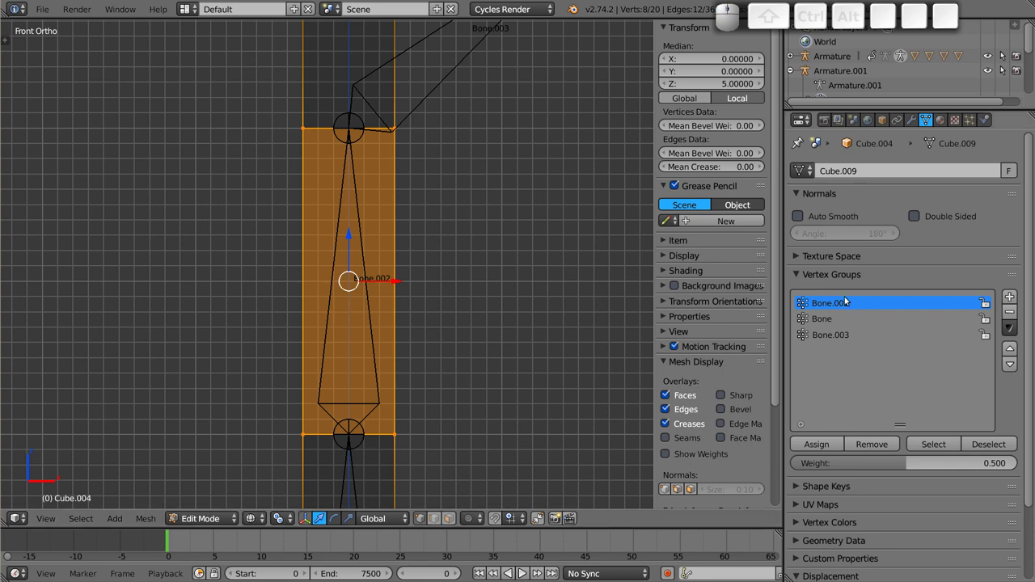
- Rename the mesh's fourth vertex group from 'Group' to 'Bone.002'
{"action": "left_click", "coordinate": [1011, 294]}
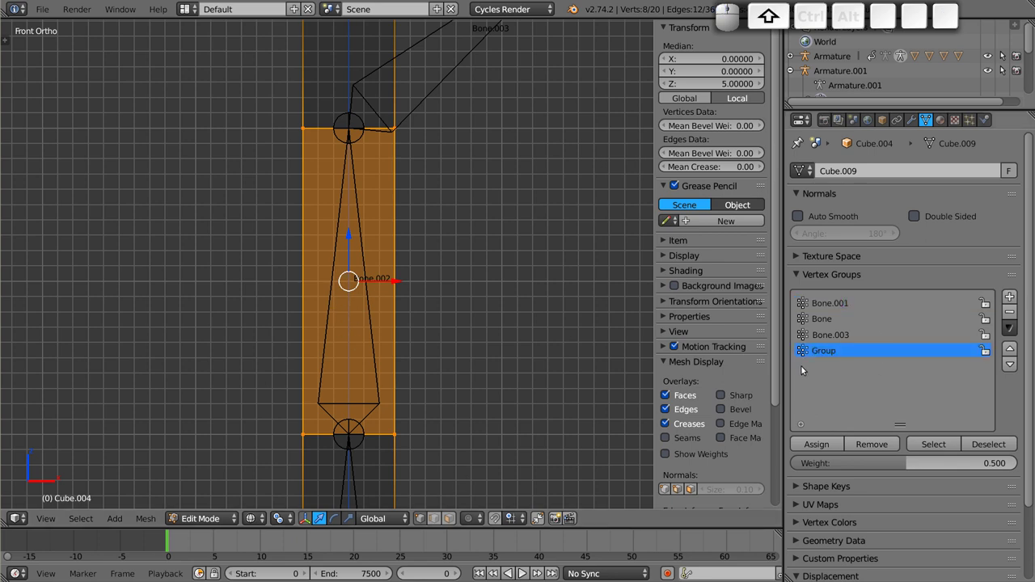
{"action": "left_click", "coordinate": [839, 356]}
{"action": "key", "text": "shift+b"}
{"action": "key", "text": "shift+o"}
{"action": "key", "text": "shift+n"}
{"action": "key", "text": "shift+e"}
{"action": "key", "text": "."}
{"action": "key", "text": "."}
{"action": "key", "text": "0"}
{"action": "key", "text": "BackSpace"}
{"action": "key", "text": "BackSpace"}
{"action": "key", "text": "."}
{"action": "key", "text": "BackSpace"}
{"action": "key", "text": "0"}
{"action": "key", "text": "2"}
{"action": "key", "text": "BackSpace"}
{"action": "key", "text": "0"}
{"action": "key", "text": "2"}
{"action": "key", "text": "Return"}
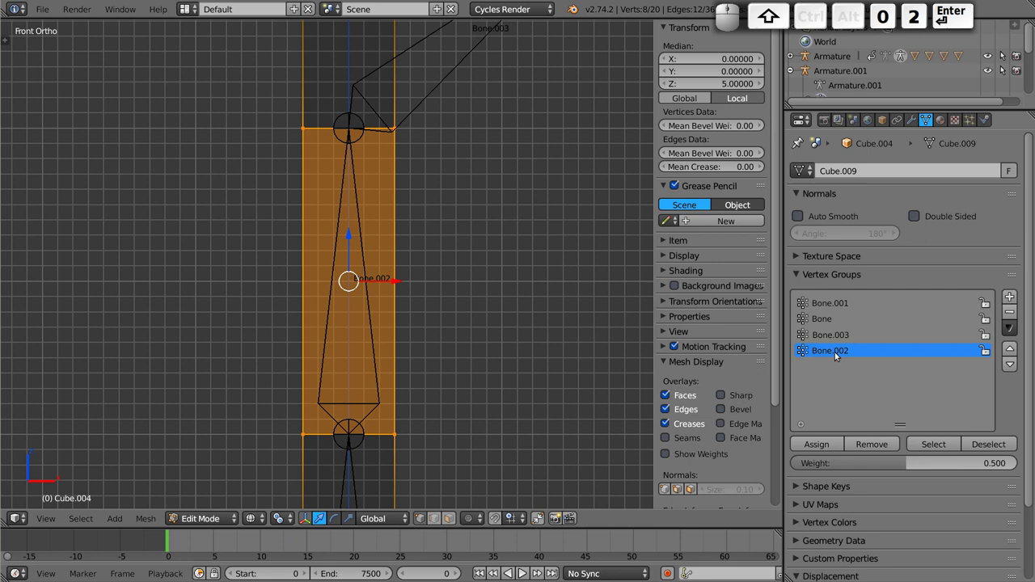
- Assign the group at weight 1.0, leave Edit Mode and pose-select Bone.002 on the armature
{"action": "left_click", "coordinate": [915, 462]}
{"action": "left_click", "coordinate": [826, 445]}
{"action": "key", "text": "Tab"}
{"action": "right_click", "coordinate": [428, 98]}
{"action": "key", "text": "z"}
{"action": "right_click", "coordinate": [353, 222]}
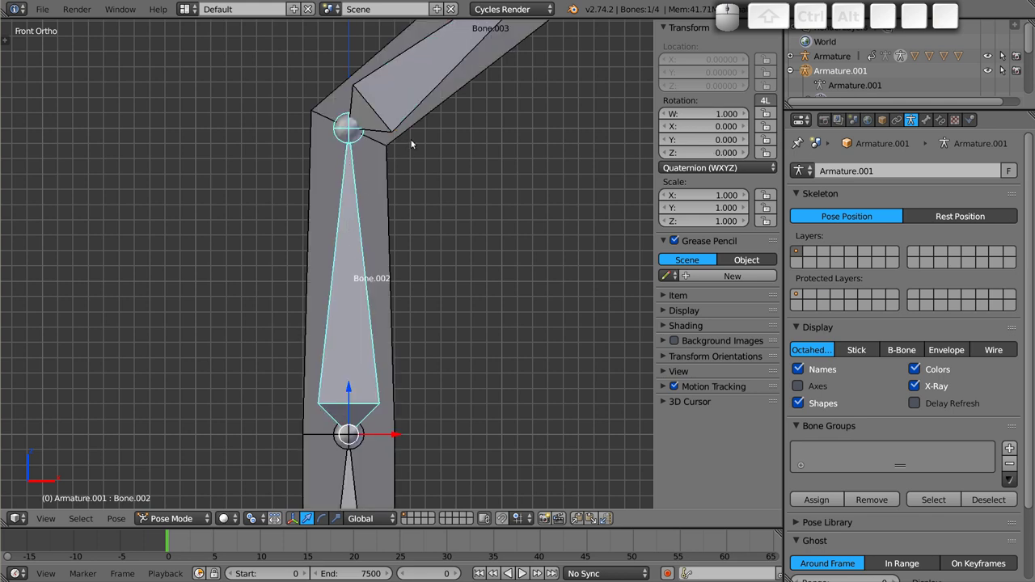
- Pose Bone.003 with a test rotation and confirm the bend
{"action": "right_click", "coordinate": [429, 96]}
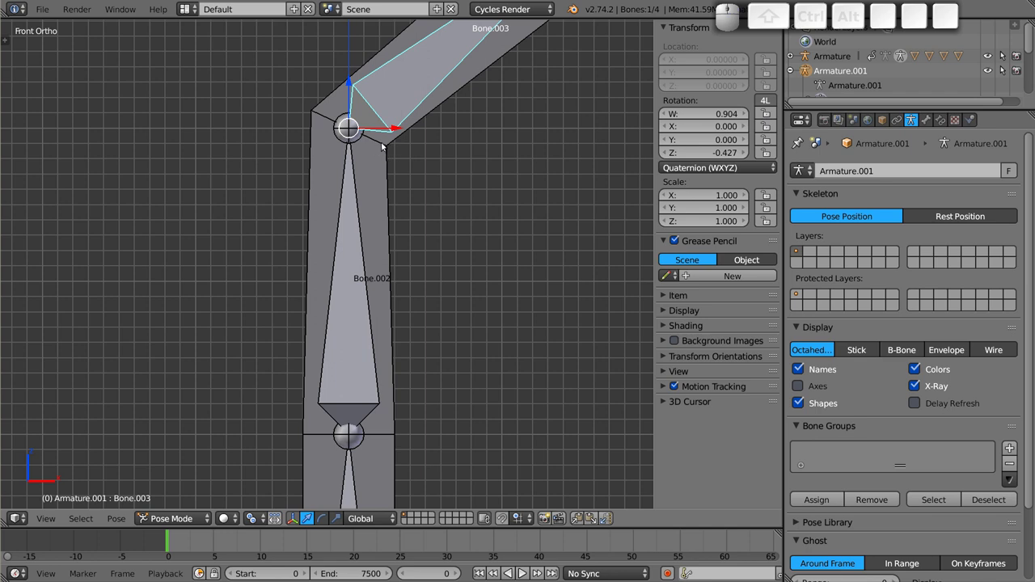
{"action": "key", "text": "r"}
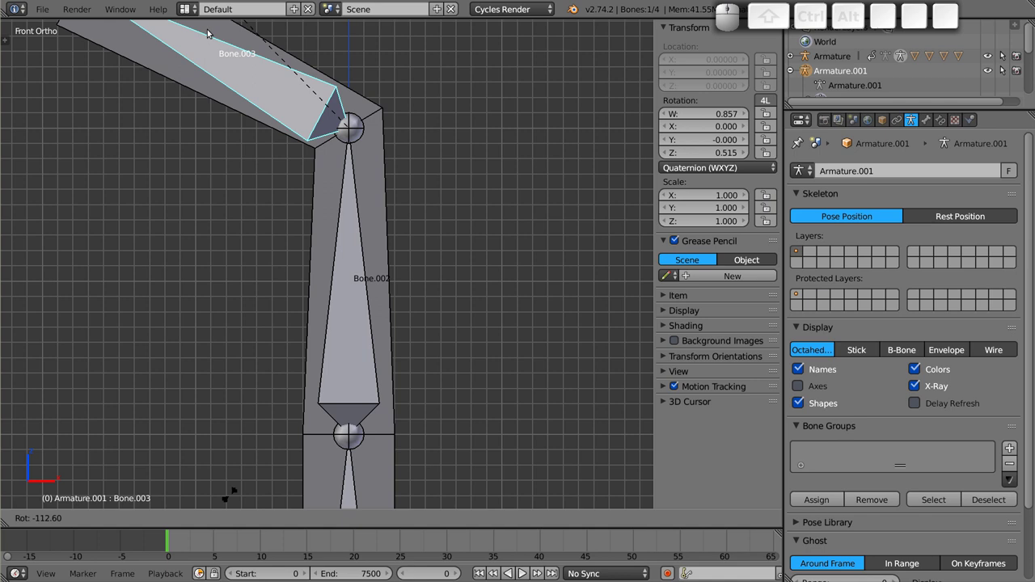
{"action": "key", "text": "Escape"}
{"action": "scroll", "scroll_direction": "down", "scroll_amount": 3}
{"action": "middle_click", "coordinate": [351, 238]}
{"action": "scroll", "scroll_direction": "down", "scroll_amount": 3}
{"action": "middle_click", "coordinate": [381, 198]}
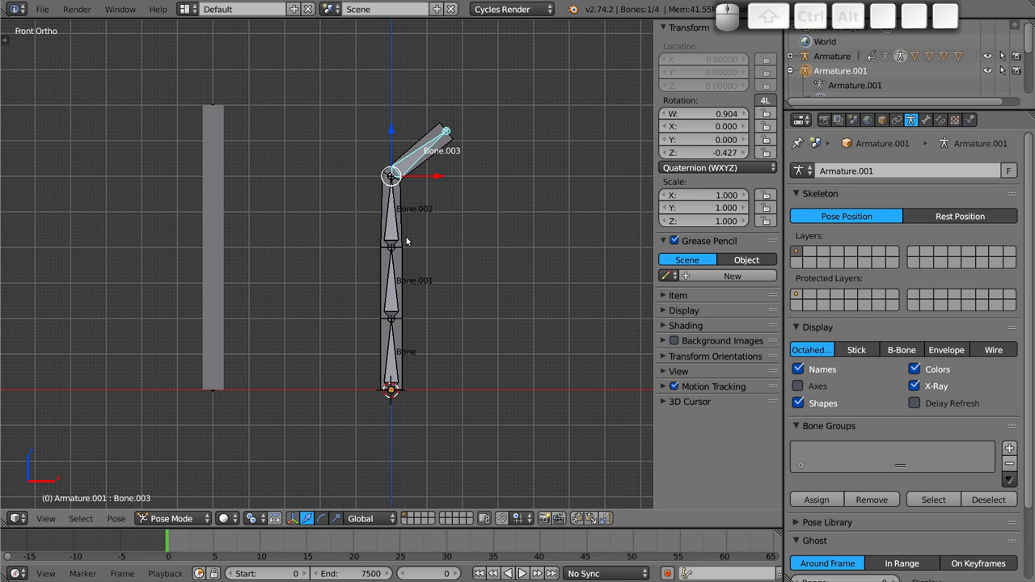
{"action": "key", "text": "r"}
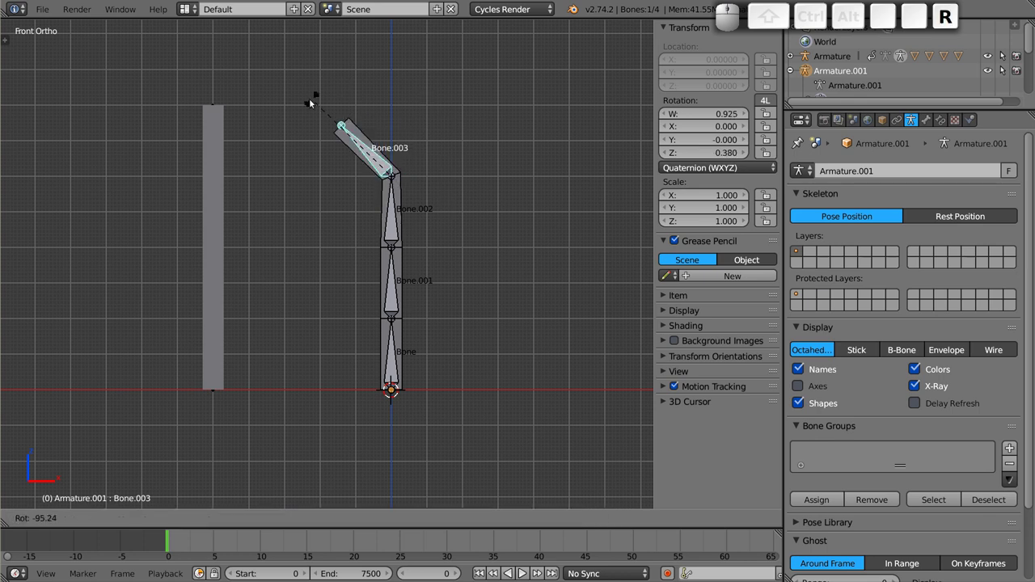
{"action": "left_click", "coordinate": [388, 110]}
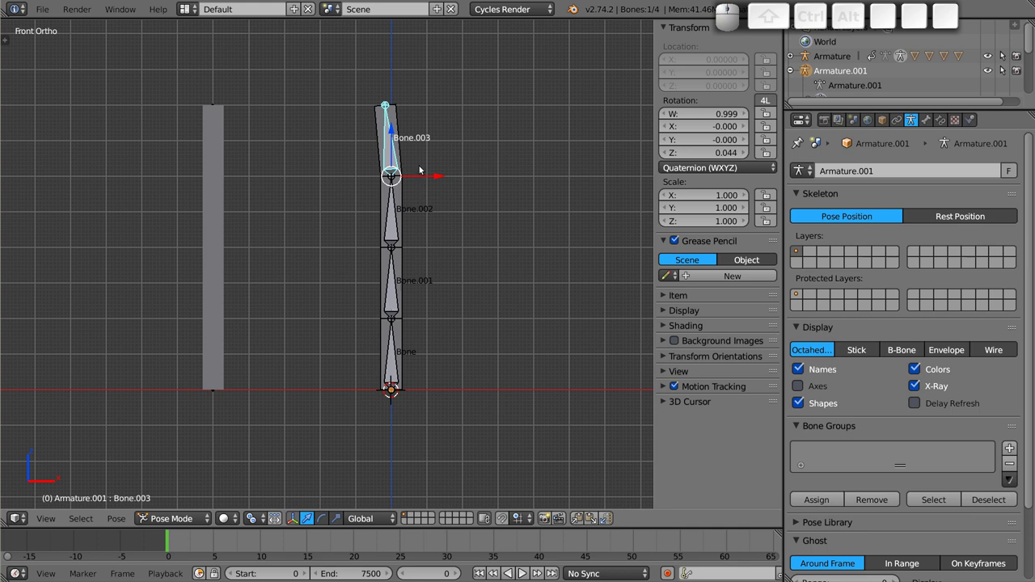
- Clear Bone.003's rotation with Alt+R so the pillar stands straight
{"action": "key", "text": "alt+r"}
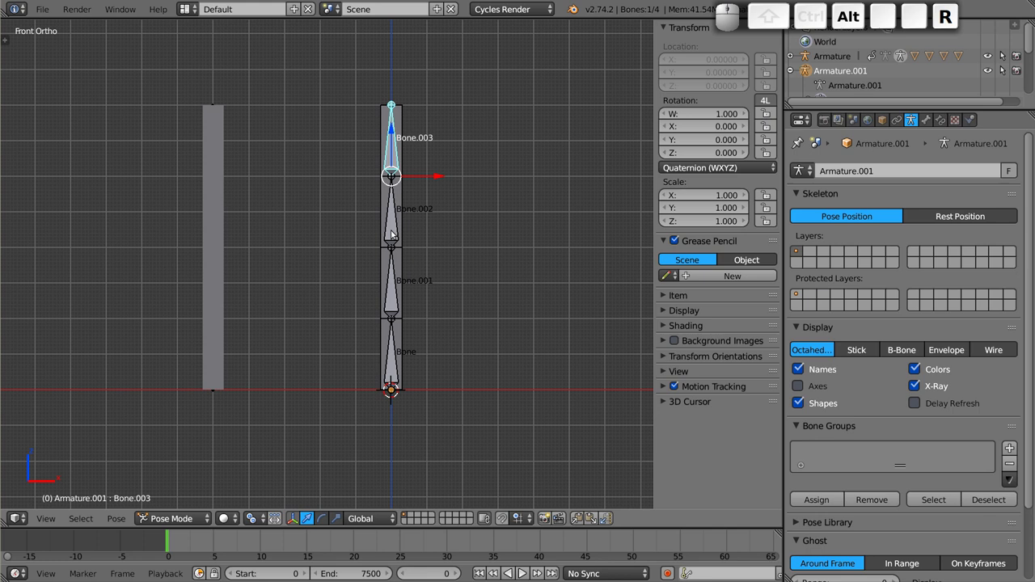
{"action": "middle_click", "coordinate": [390, 221]}
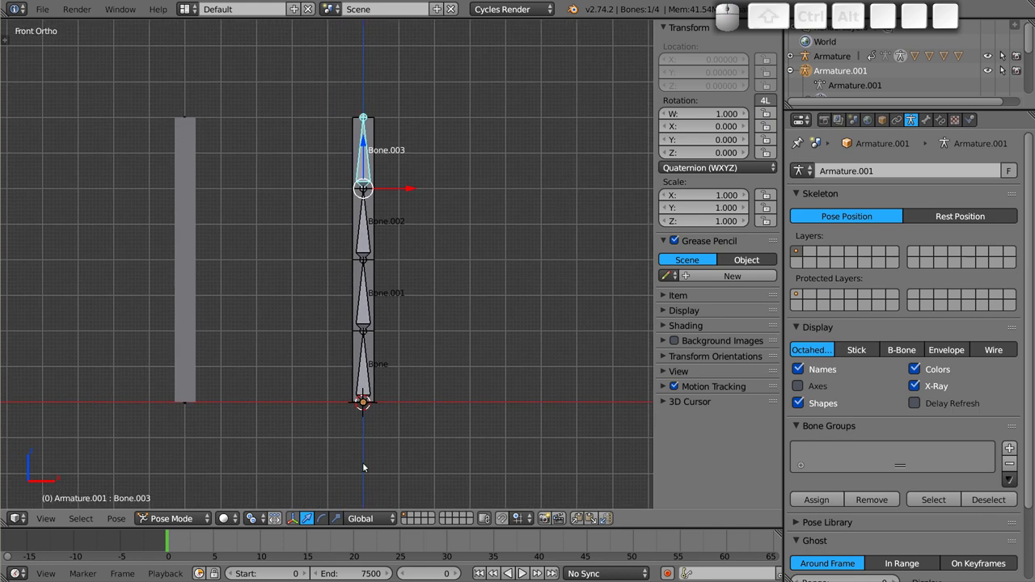
{"action": "key", "text": "Tab"}
- Remove all vertex groups from the stick mesh in object mode
{"action": "key", "text": "Tab"}
{"action": "right_click", "coordinate": [377, 206]}
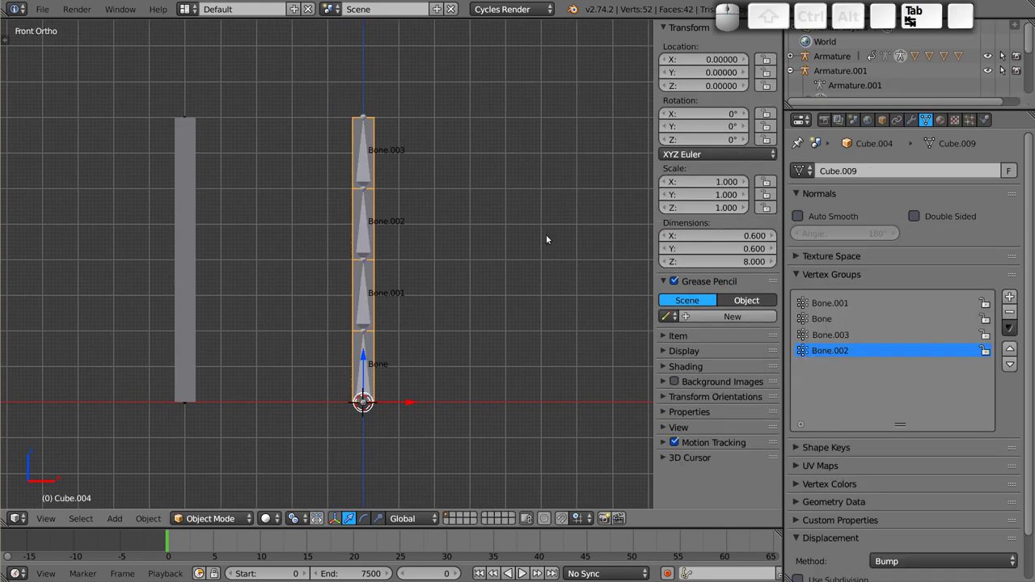
{"action": "left_click", "coordinate": [1015, 313]}
- Clear the mesh's parent and grab-test that it moves independently, then cancel
{"action": "key", "text": "alt+p"}
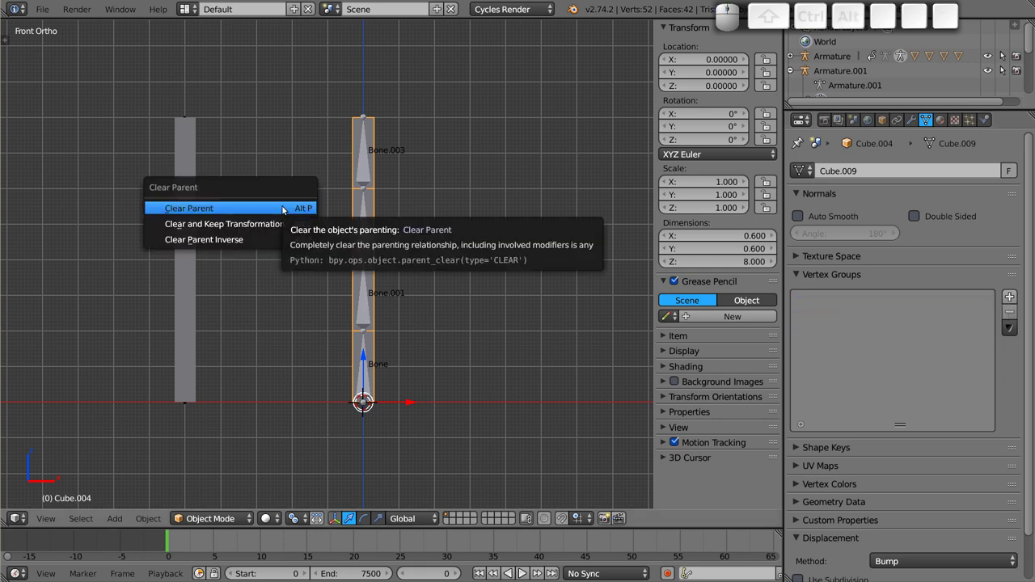
{"action": "key", "text": "Down"}
{"action": "key", "text": "Up"}
{"action": "key", "text": "Return"}
{"action": "key", "text": "g"}
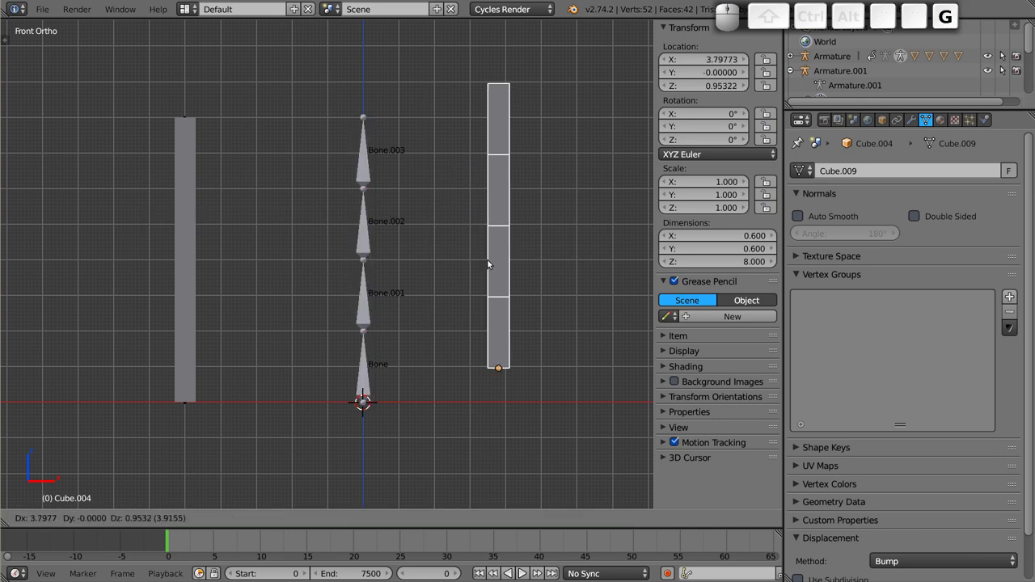
{"action": "key", "text": "Escape"}
- Test-rotate the mesh and bones, cancelling each, and leave Armature.001 selected
{"action": "right_click", "coordinate": [372, 240]}
{"action": "key", "text": "r"}
{"action": "key", "text": "Escape"}
{"action": "right_click", "coordinate": [368, 149]}
{"action": "key", "text": "r"}
{"action": "key", "text": "Escape"}
{"action": "right_click", "coordinate": [378, 136]}
{"action": "left_click", "coordinate": [365, 232]}
{"action": "key", "text": "ctrl+shift+Tab"}
{"action": "left_click", "coordinate": [368, 145]}
{"action": "left_click", "coordinate": [373, 159]}
{"action": "left_click", "coordinate": [377, 133]}
{"action": "right_click", "coordinate": [370, 175]}
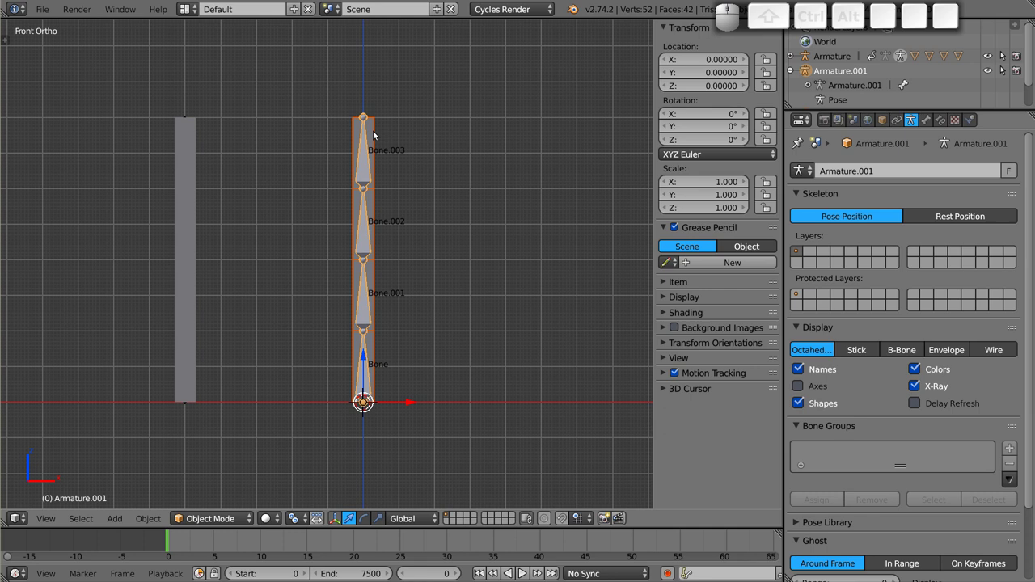
- Parent Cube.004 to Armature.001 with Empty Groups, creating vertex groups Bone to Bone.003
{"action": "right_click", "coordinate": [374, 125]}
{"action": "left_click", "coordinate": [915, 121]}
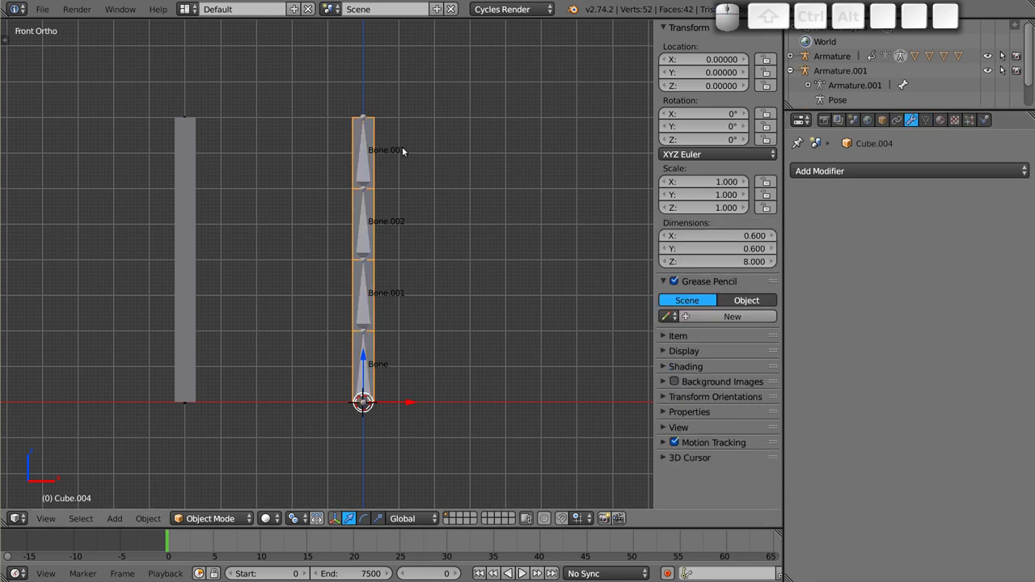
{"action": "right_click", "coordinate": [368, 165]}
{"action": "key", "text": "ctrl+p"}
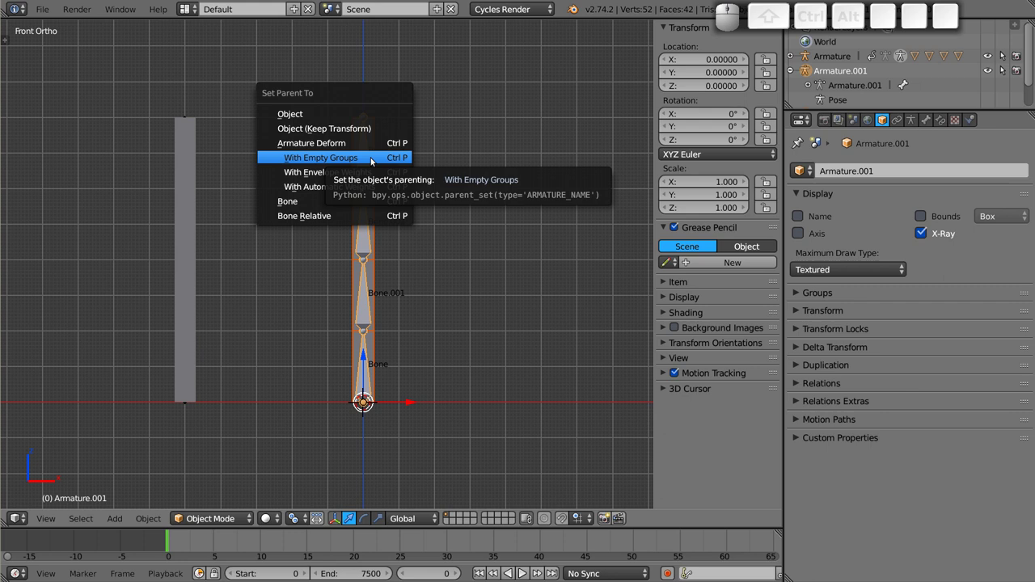
{"action": "left_click", "coordinate": [375, 159]}
{"action": "right_click", "coordinate": [377, 130]}
{"action": "left_click", "coordinate": [931, 120]}
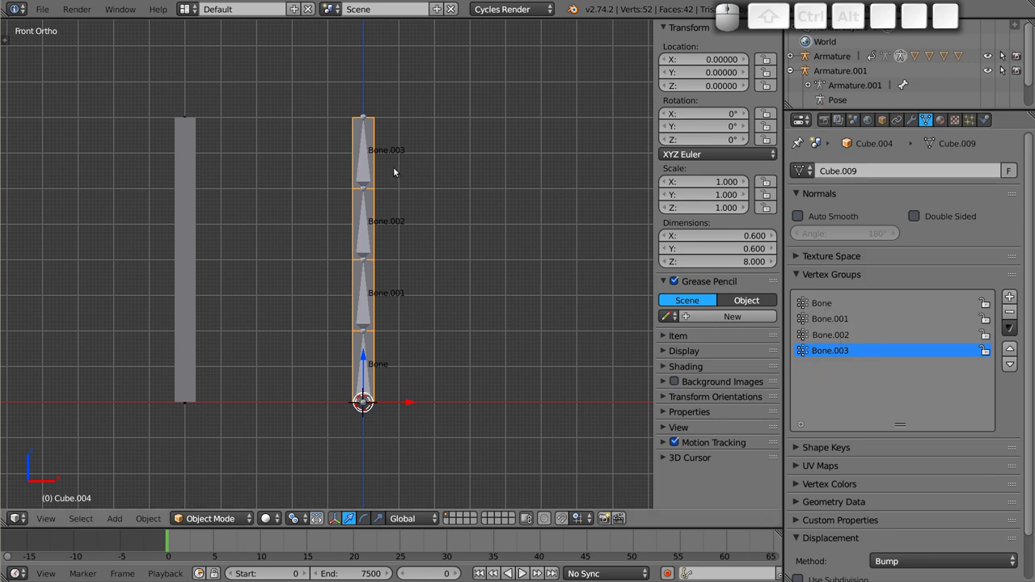
- Undo the empty-groups parenting to detach the mesh again
{"action": "right_click", "coordinate": [370, 170]}
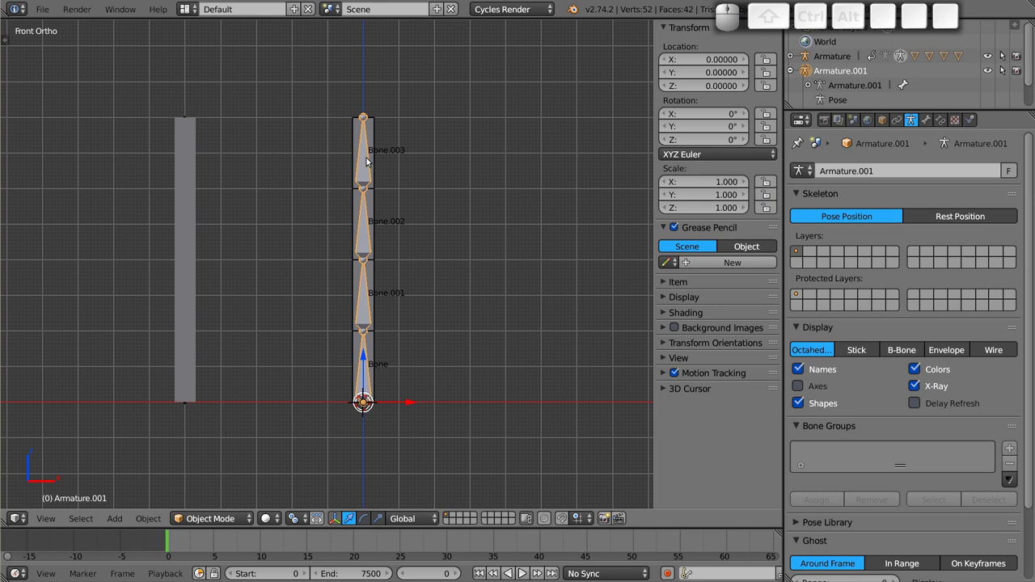
{"action": "right_click", "coordinate": [376, 137]}
{"action": "key", "text": "ctrl+z"}
{"action": "key", "text": "ctrl+z"}
{"action": "key", "text": "ctrl+z"}
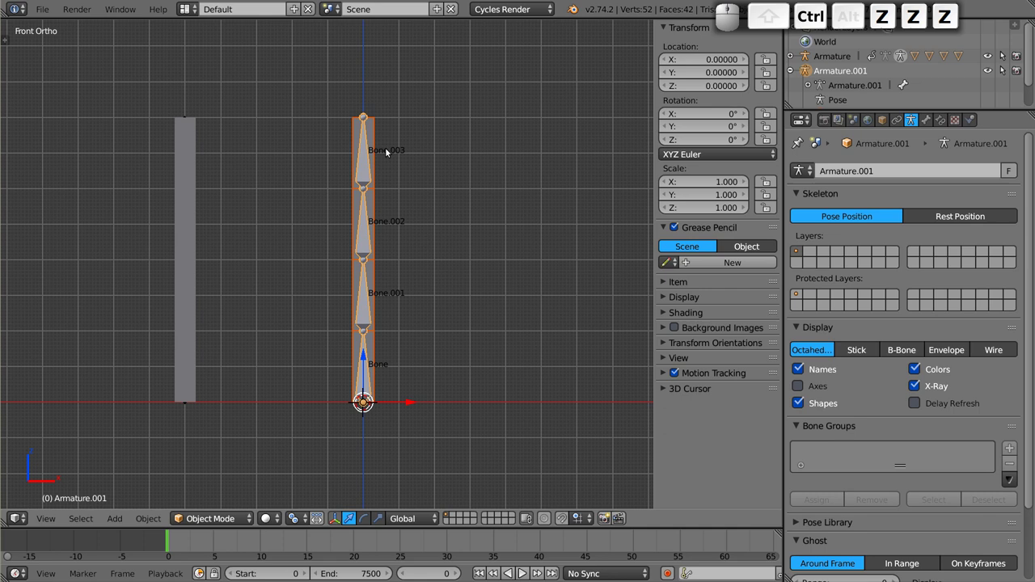
- Parent the mesh to the armature with Envelope Weights
{"action": "right_click", "coordinate": [375, 132]}
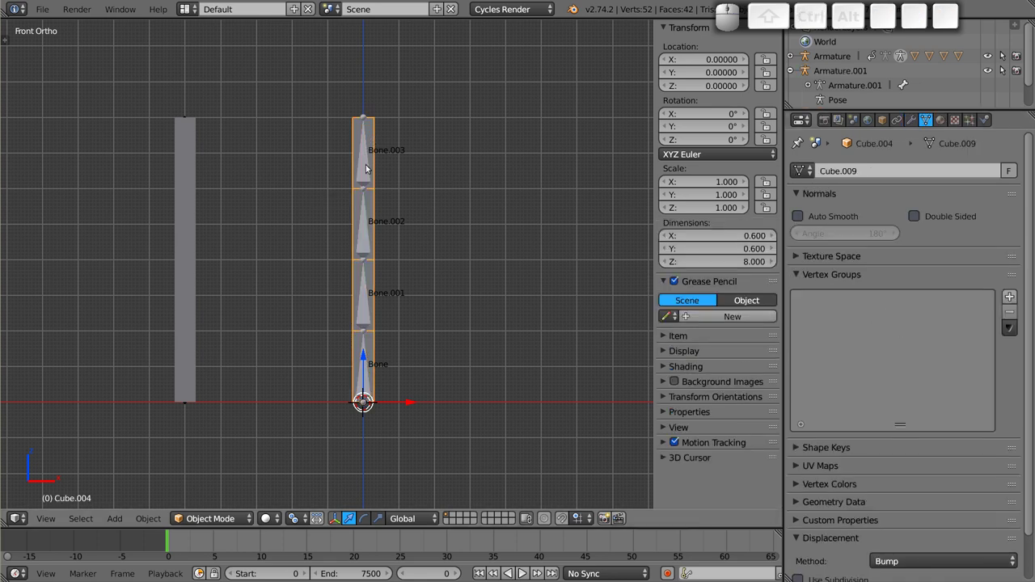
{"action": "right_click", "coordinate": [371, 170]}
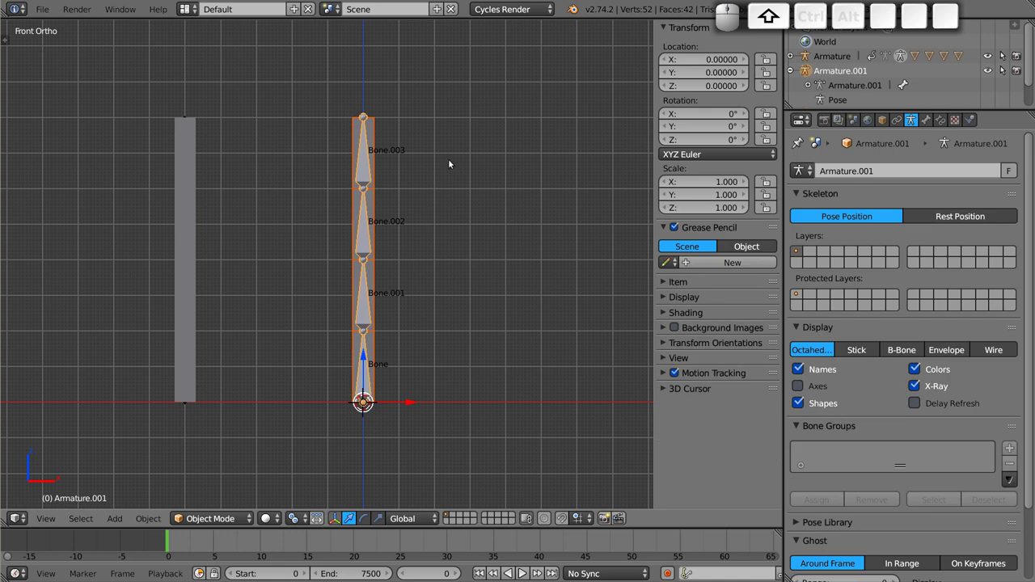
{"action": "key", "text": "ctrl+p"}
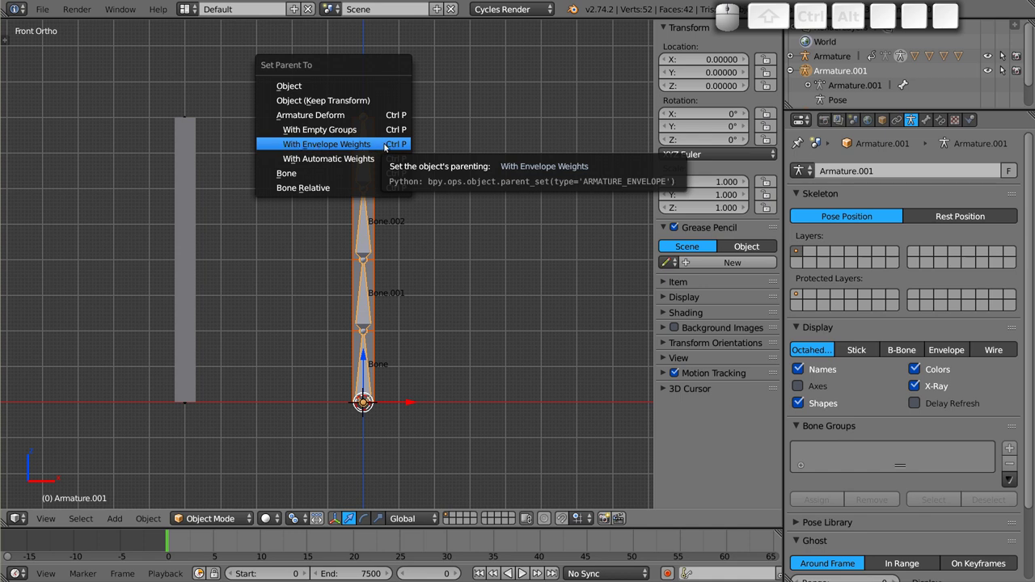
{"action": "left_click", "coordinate": [383, 146]}
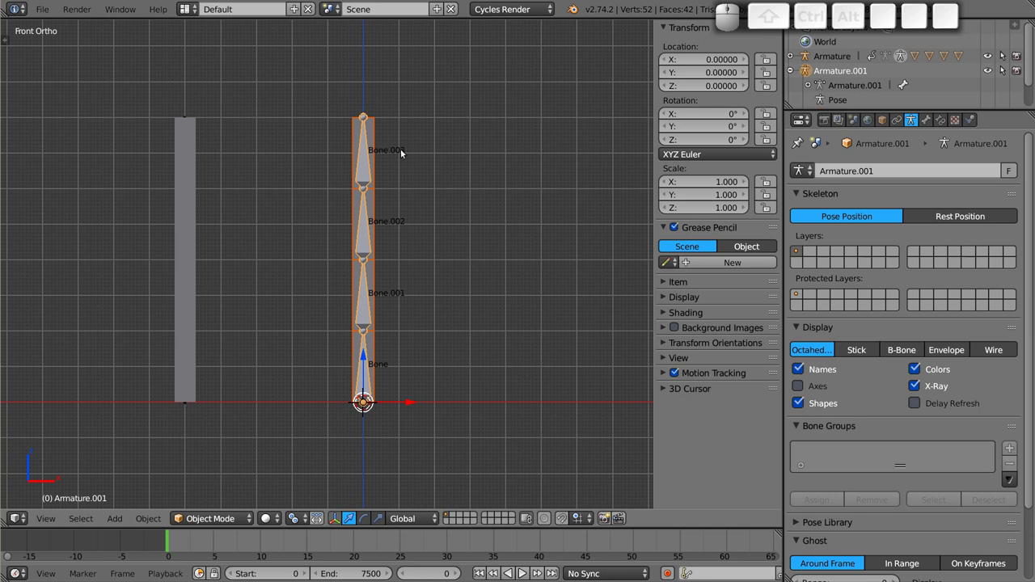
- Test-rotate Bone.001 and Bone.002, cancelling each, and leave Bone.002 selected for editing
{"action": "right_click", "coordinate": [375, 132]}
{"action": "right_click", "coordinate": [370, 165]}
{"action": "key", "text": "r"}
{"action": "key", "text": "Escape"}
{"action": "key", "text": "ctrl+Tab"}
{"action": "right_click", "coordinate": [367, 155]}
{"action": "key", "text": "r"}
{"action": "key", "text": "Escape"}
{"action": "right_click", "coordinate": [370, 223]}
{"action": "key", "text": "r"}
{"action": "key", "text": "Escape"}
{"action": "right_click", "coordinate": [372, 286]}
{"action": "key", "text": "r"}
{"action": "key", "text": "Escape"}
{"action": "right_click", "coordinate": [365, 229]}
- Draw the armature's bones as Envelope capsules and zoom in to inspect their influence
{"action": "key", "text": "r"}
{"action": "key", "text": "Escape"}
{"action": "key", "text": "Tab"}
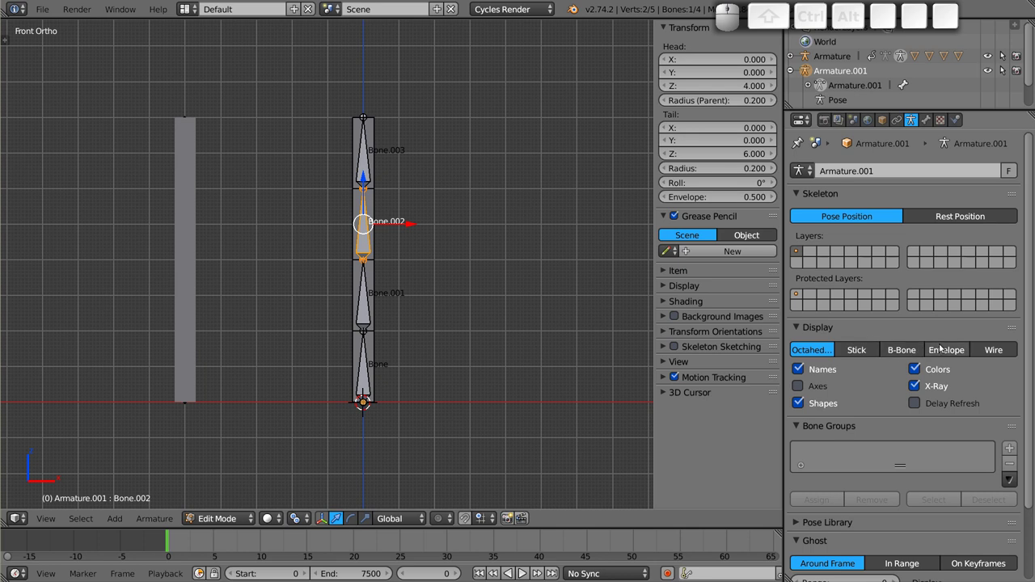
{"action": "left_click", "coordinate": [951, 352]}
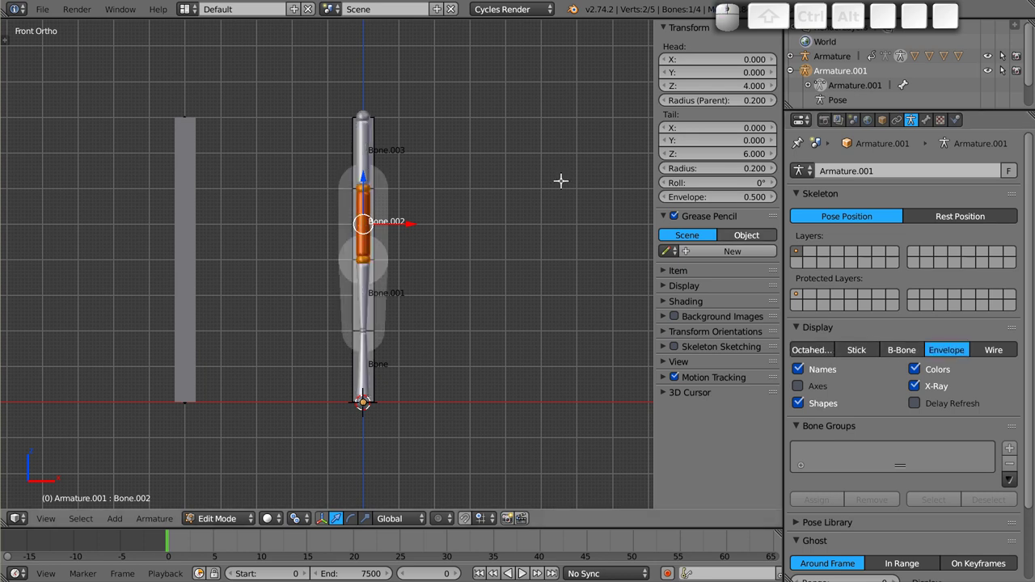
{"action": "scroll", "scroll_direction": "up", "scroll_amount": 3}
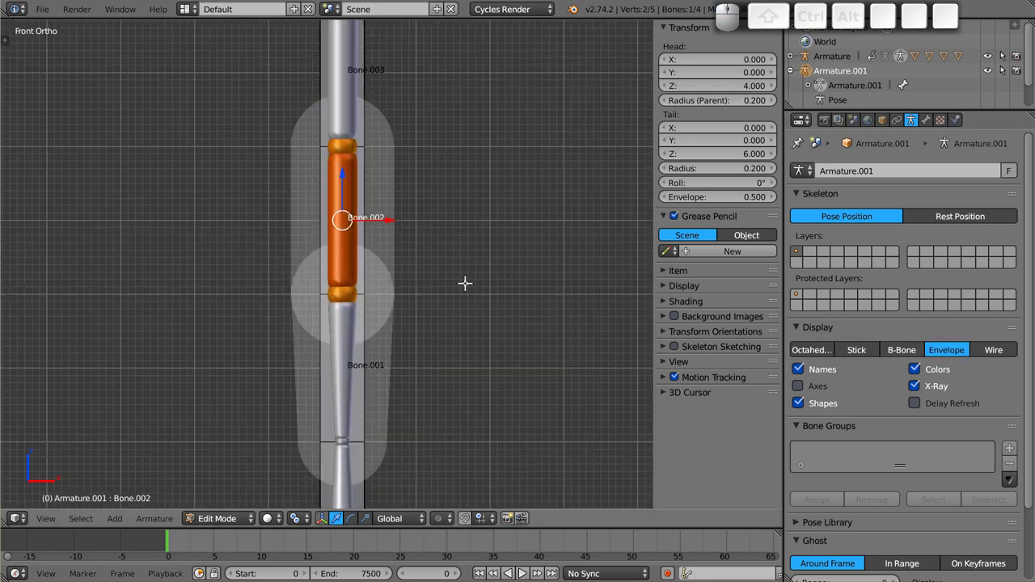
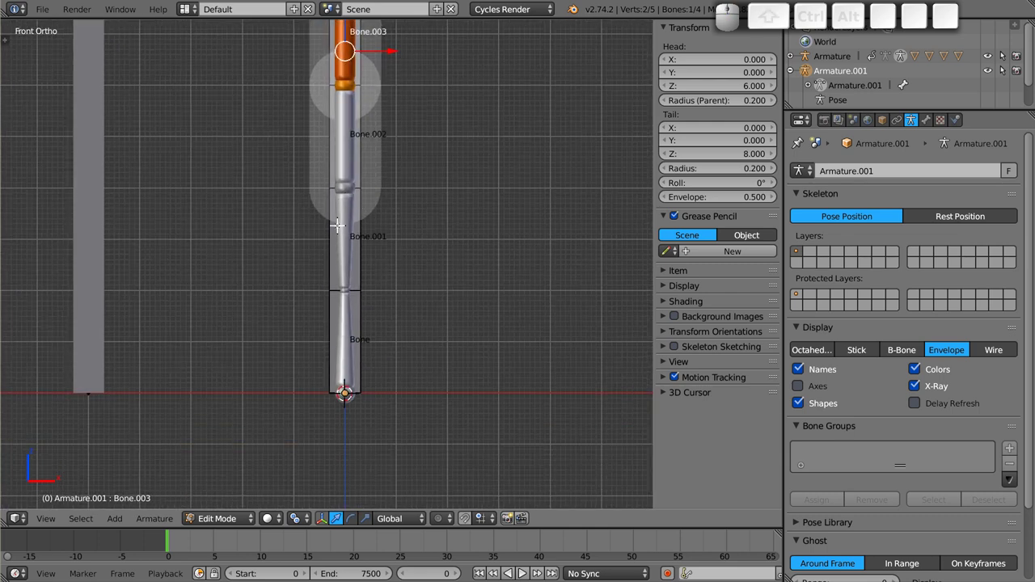
- Return to object mode with Cube.004 selected and Bone.003 active in its vertex group list
{"action": "key", "text": "Tab"}
{"action": "right_click", "coordinate": [362, 120]}
{"action": "right_click", "coordinate": [365, 145]}
{"action": "right_click", "coordinate": [368, 256]}
{"action": "left_click", "coordinate": [846, 343]}
{"action": "left_click", "coordinate": [840, 320]}
{"action": "left_click", "coordinate": [830, 320]}
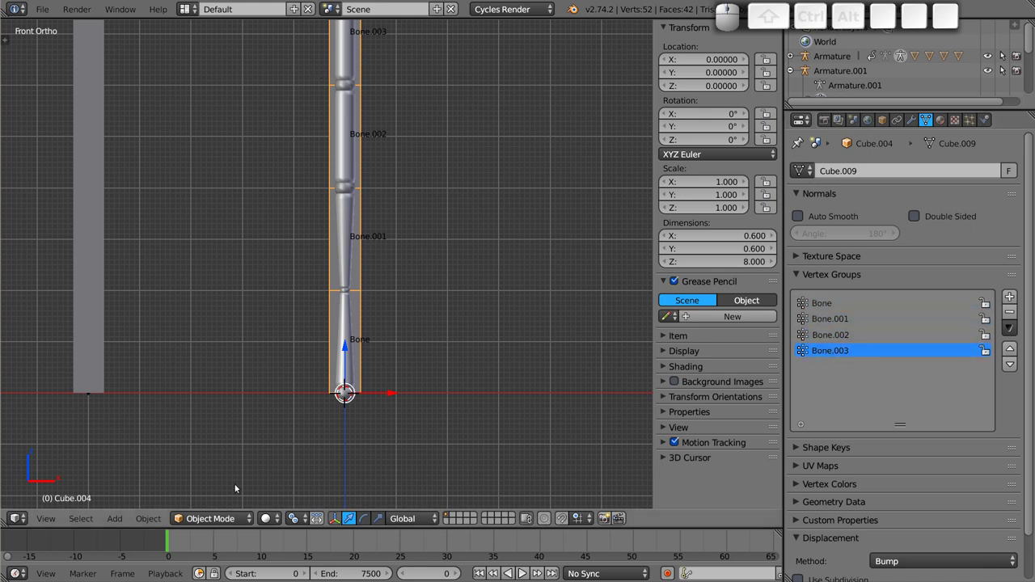
- Switch the column mesh into Weight Paint and inspect Bone.003's influence while orbiting around it
{"action": "left_click", "coordinate": [222, 523]}
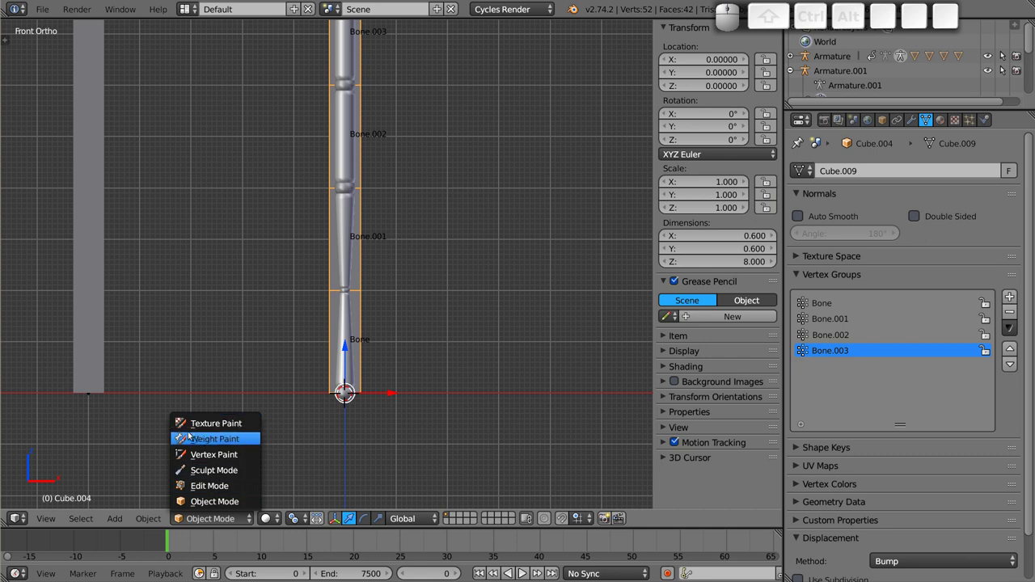
{"action": "left_click", "coordinate": [250, 437]}
{"action": "left_click_drag", "start_coordinate": [404, 215], "coordinate": [308, 257]}
{"action": "middle_click", "coordinate": [332, 374]}
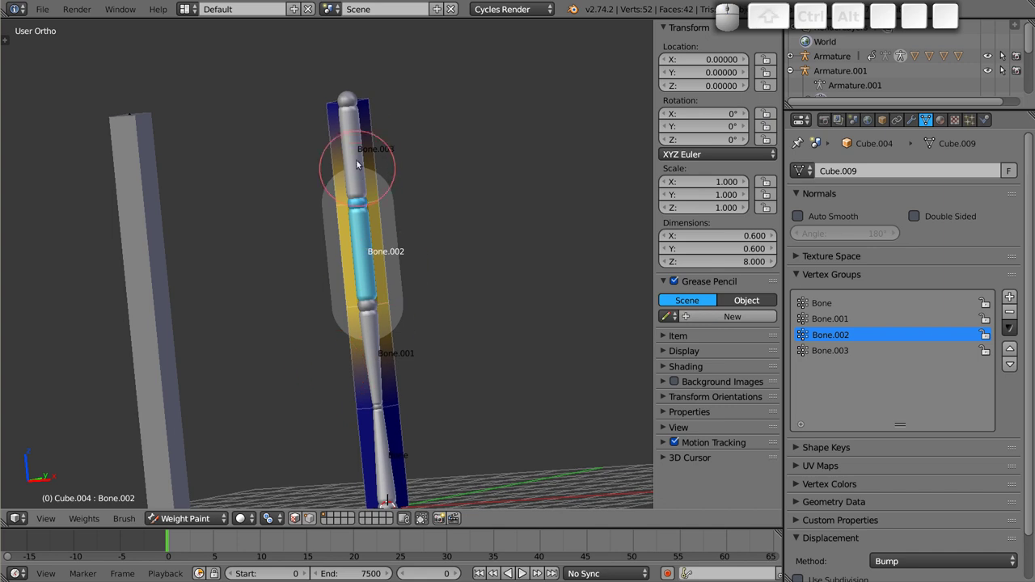
{"action": "right_click", "coordinate": [356, 144]}
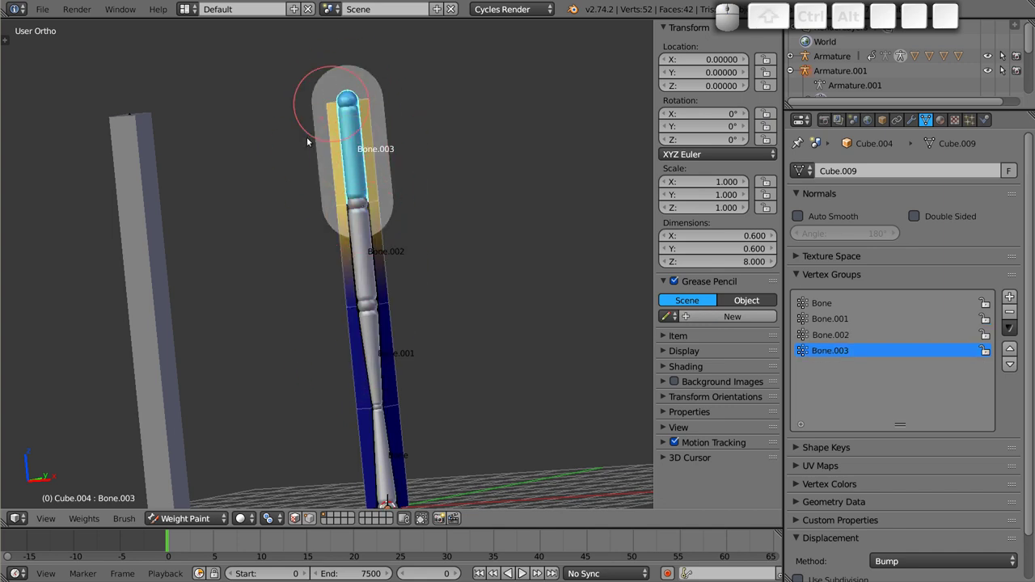
{"action": "left_click_drag", "start_coordinate": [335, 363], "coordinate": [314, 265]}
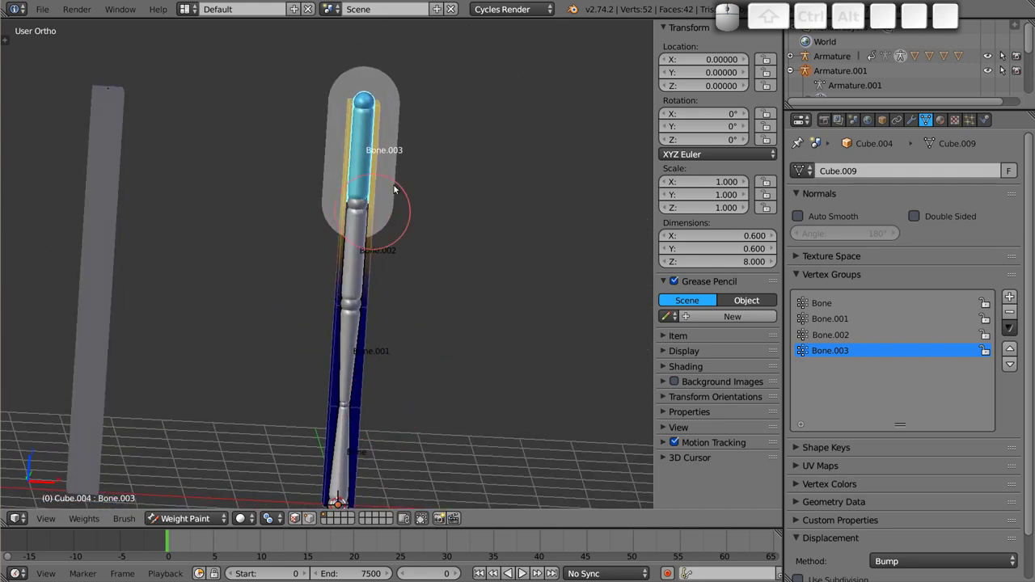
{"action": "right_click", "coordinate": [361, 156]}
{"action": "right_click", "coordinate": [366, 153]}
{"action": "right_click", "coordinate": [377, 318]}
- Draw Armature.001's bones as octahedral shapes again and reselect the column mesh in object mode
{"action": "key", "text": "ctrl+Tab"}
{"action": "right_click", "coordinate": [355, 268]}
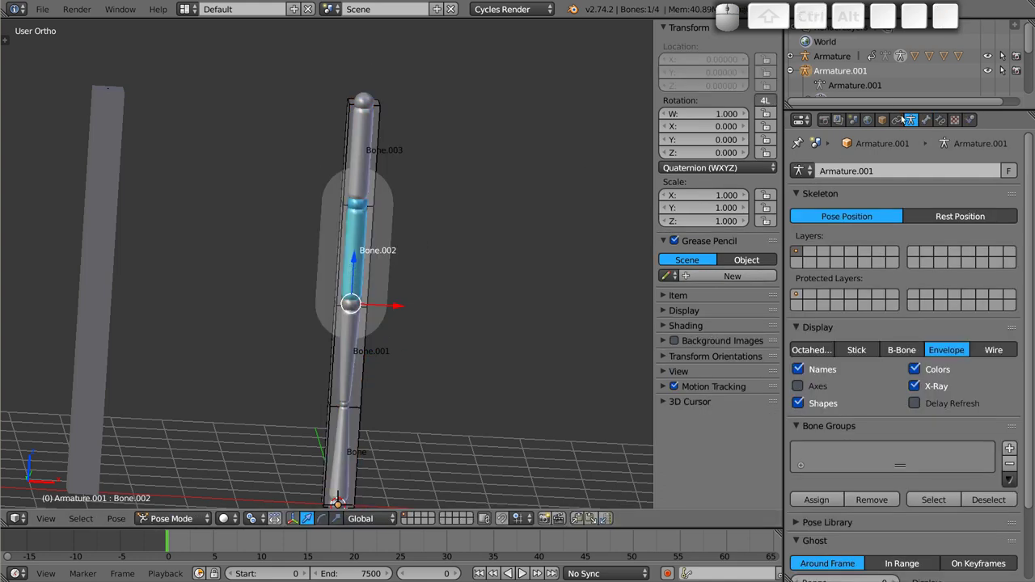
{"action": "left_click", "coordinate": [812, 353]}
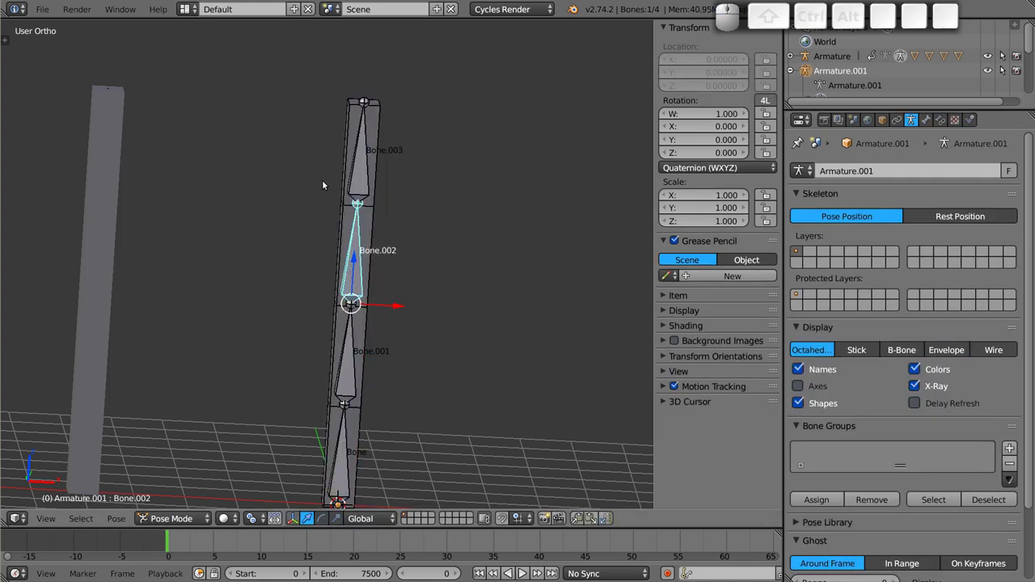
{"action": "right_click", "coordinate": [379, 127]}
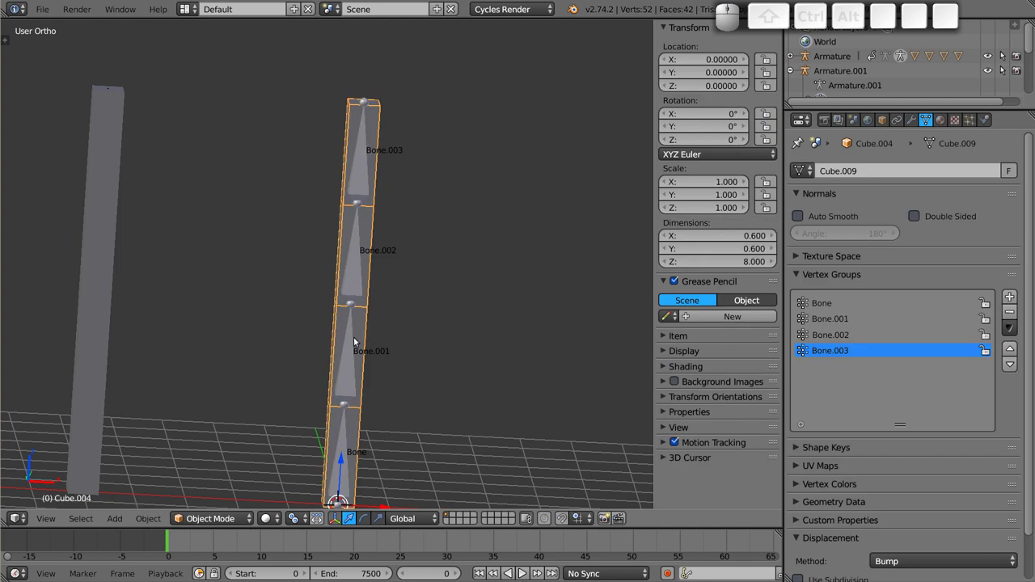
{"action": "left_click", "coordinate": [207, 520]}
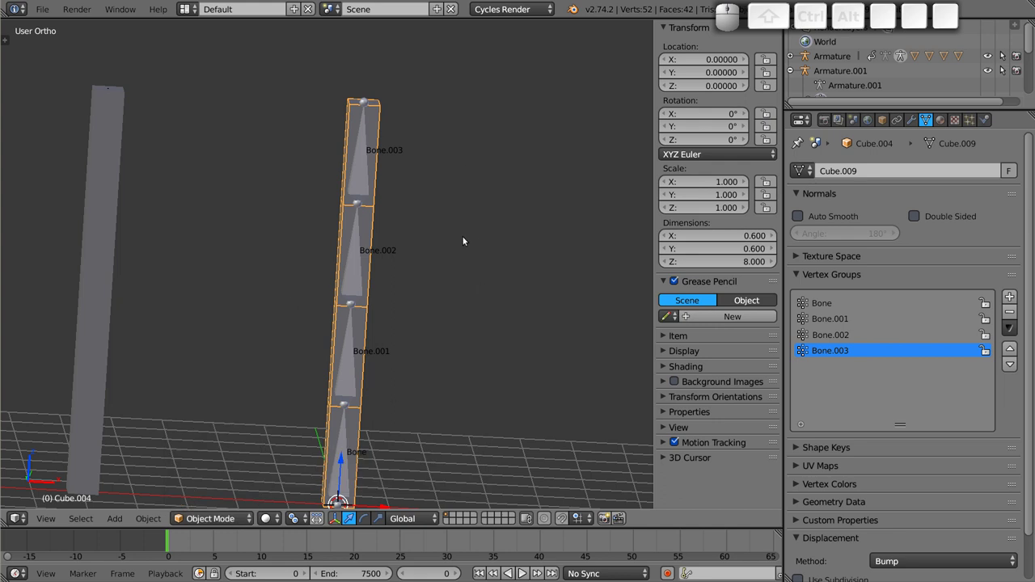
- Step through the Bone vertex groups in Weight Paint to compare each bone's influence on the column
{"action": "key", "text": "ctrl+Tab"}
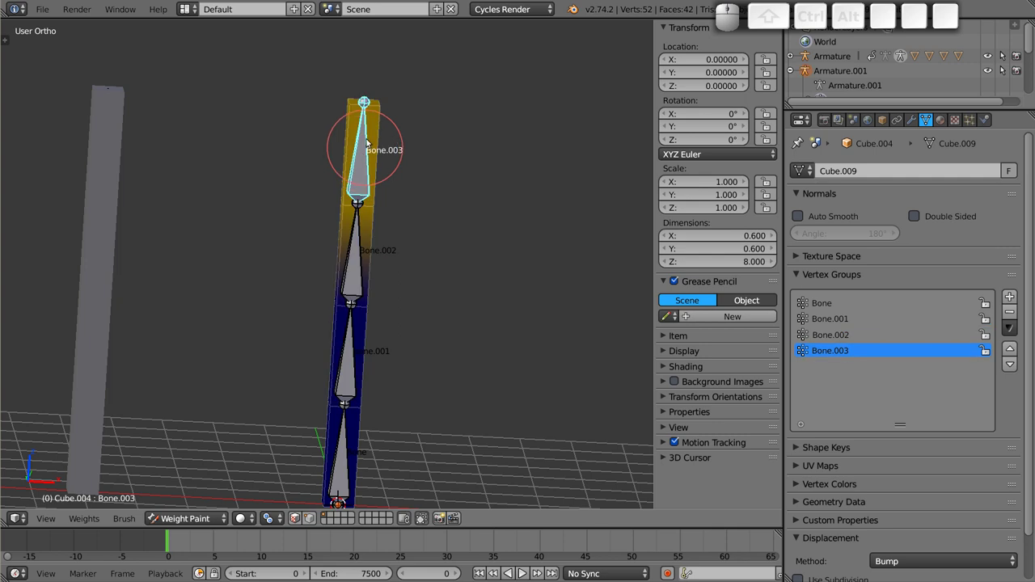
{"action": "left_click_drag", "start_coordinate": [341, 270], "coordinate": [439, 190]}
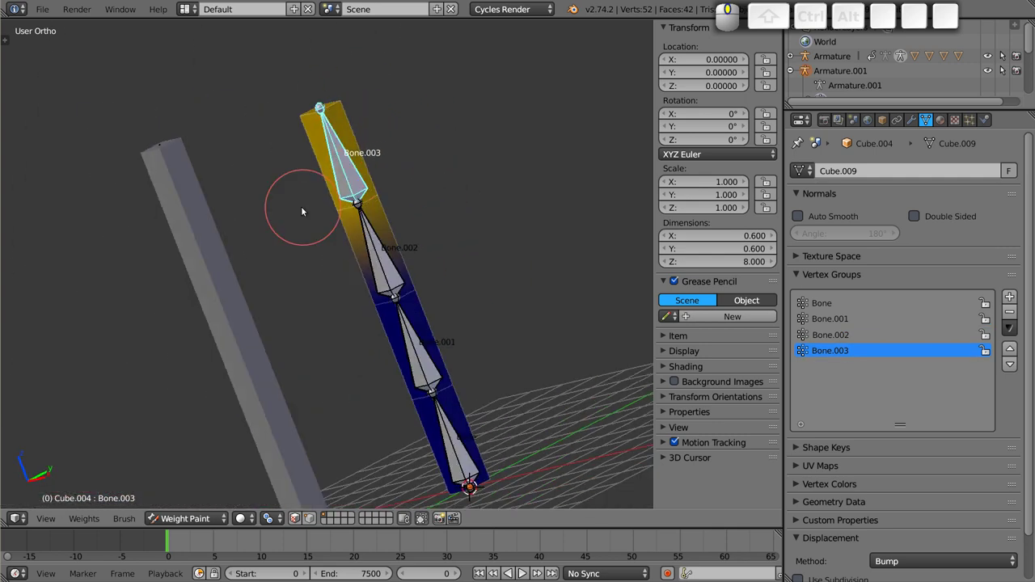
{"action": "left_click", "coordinate": [836, 340]}
{"action": "left_click", "coordinate": [834, 325]}
{"action": "left_click", "coordinate": [828, 306]}
{"action": "middle_click", "coordinate": [408, 340]}
{"action": "middle_click", "coordinate": [320, 208]}
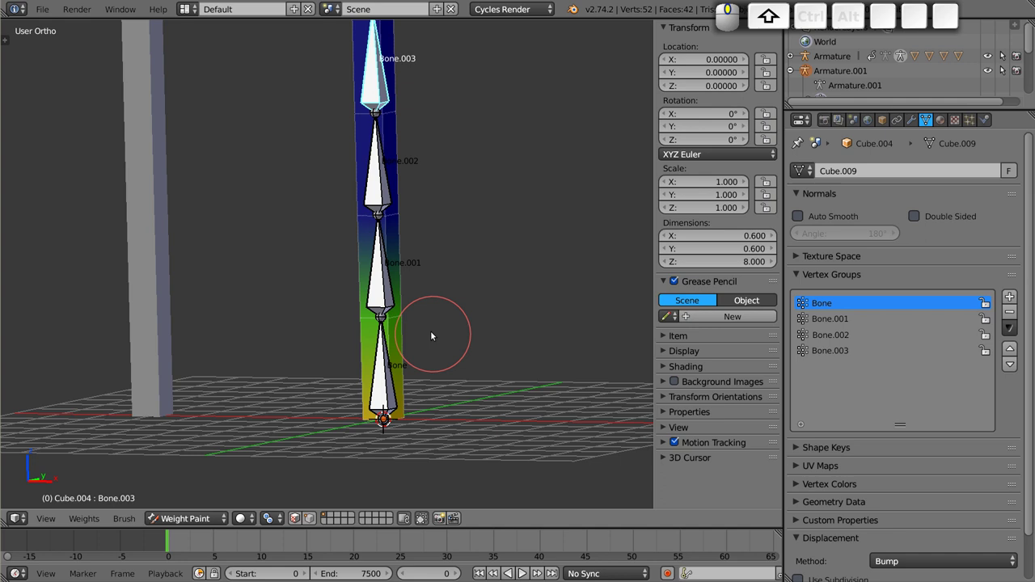
{"action": "left_click", "coordinate": [839, 324]}
{"action": "left_click", "coordinate": [837, 342]}
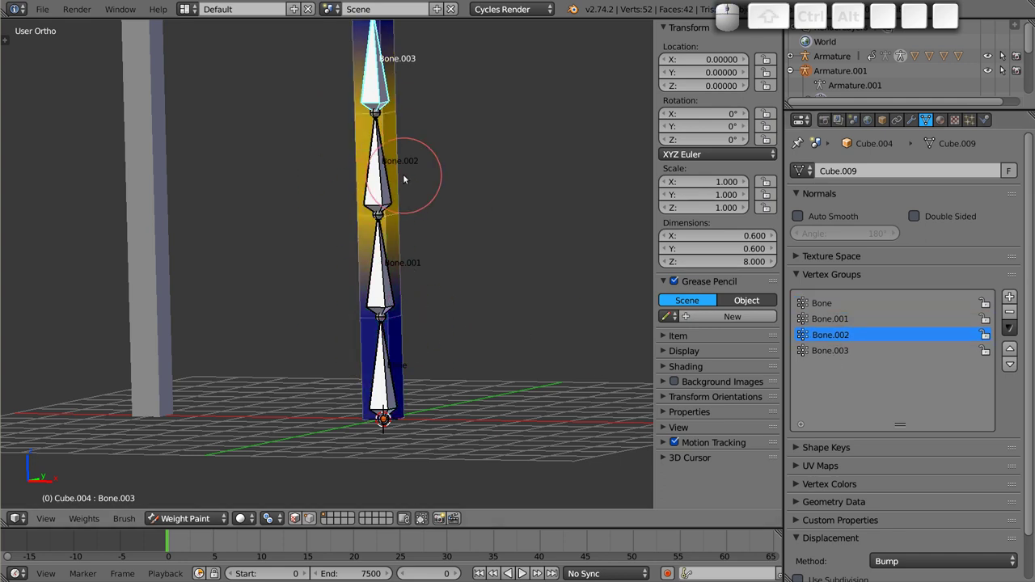
{"action": "right_click", "coordinate": [386, 187]}
- Assign the middle vertices to the Bone.002 group at weight 1.0 and return to Weight Paint
{"action": "key", "text": "Tab"}
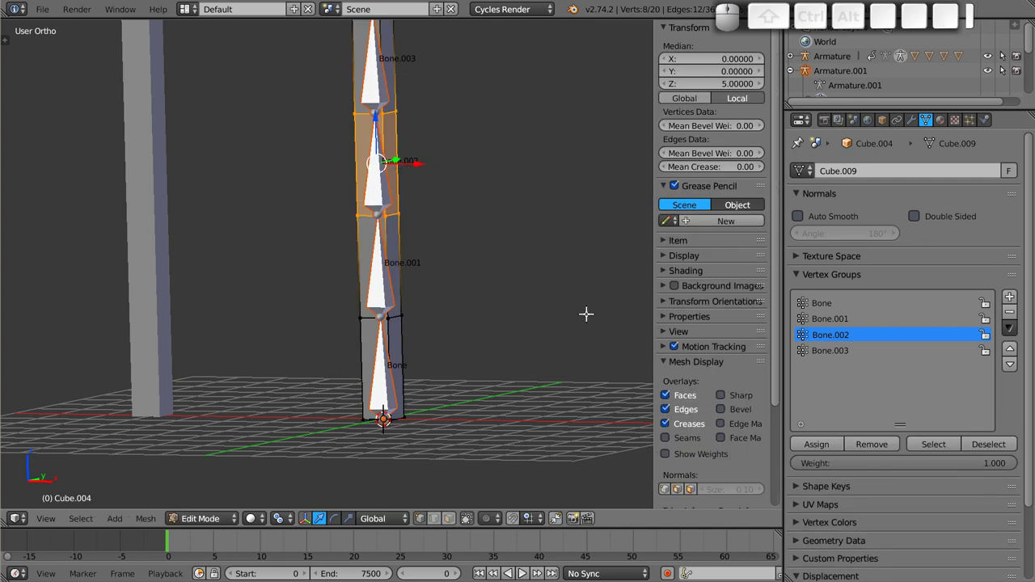
{"action": "left_click", "coordinate": [827, 443]}
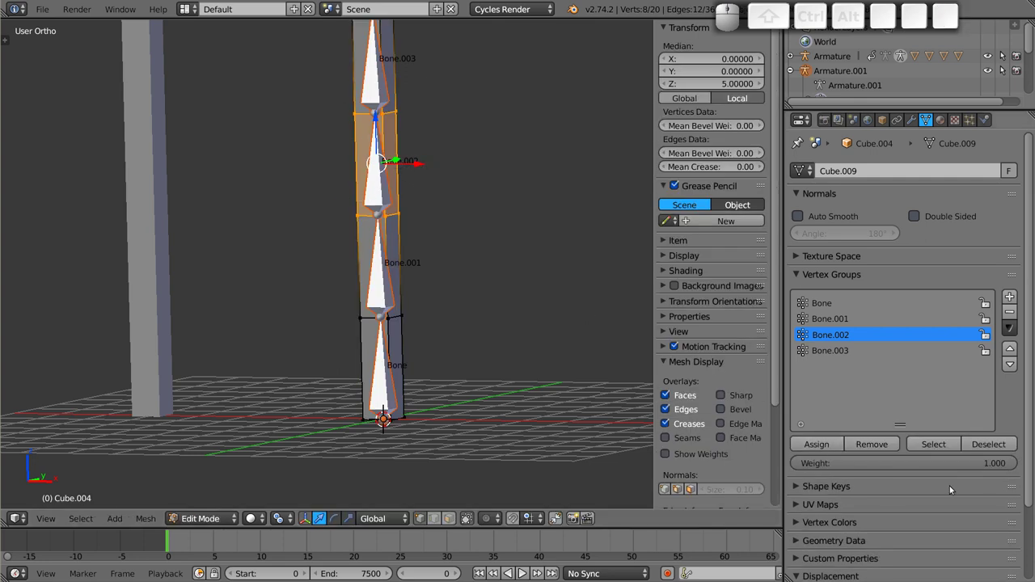
{"action": "key", "text": "Tab"}
{"action": "key", "text": "r"}
{"action": "key", "text": "Escape"}
- Test-swing Bone.002 and Bone.003 to check the bend, then view the upright column from the front
{"action": "scroll", "scroll_direction": "down", "scroll_amount": 3}
{"action": "middle_click", "coordinate": [411, 279]}
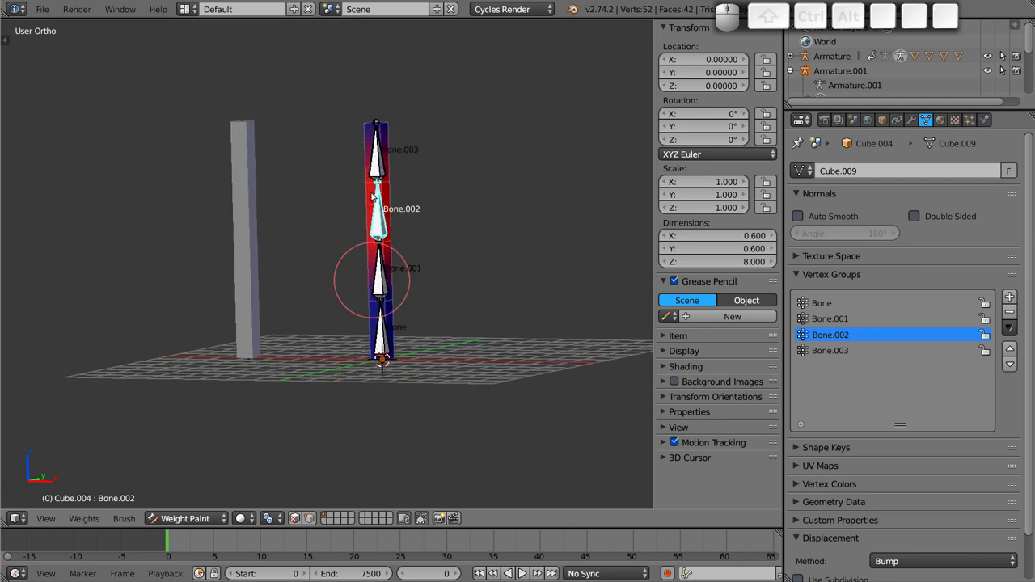
{"action": "left_click", "coordinate": [387, 282]}
{"action": "left_click", "coordinate": [382, 345]}
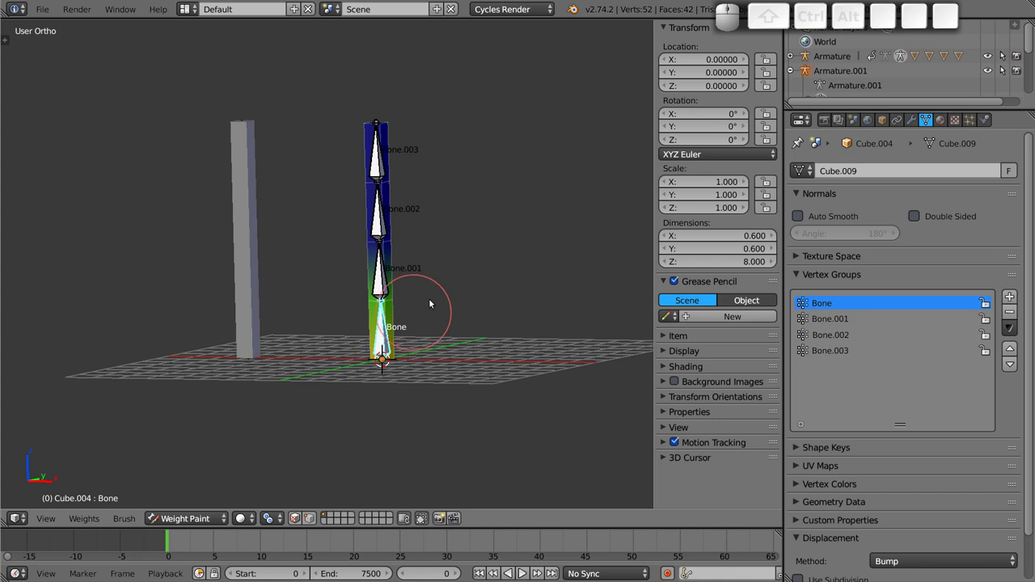
{"action": "key", "text": "r"}
{"action": "key", "text": "Escape"}
{"action": "left_click", "coordinate": [380, 159]}
{"action": "key", "text": "r"}
{"action": "key", "text": "Escape"}
{"action": "key", "text": "KP_1"}
{"action": "key", "text": "Tab"}
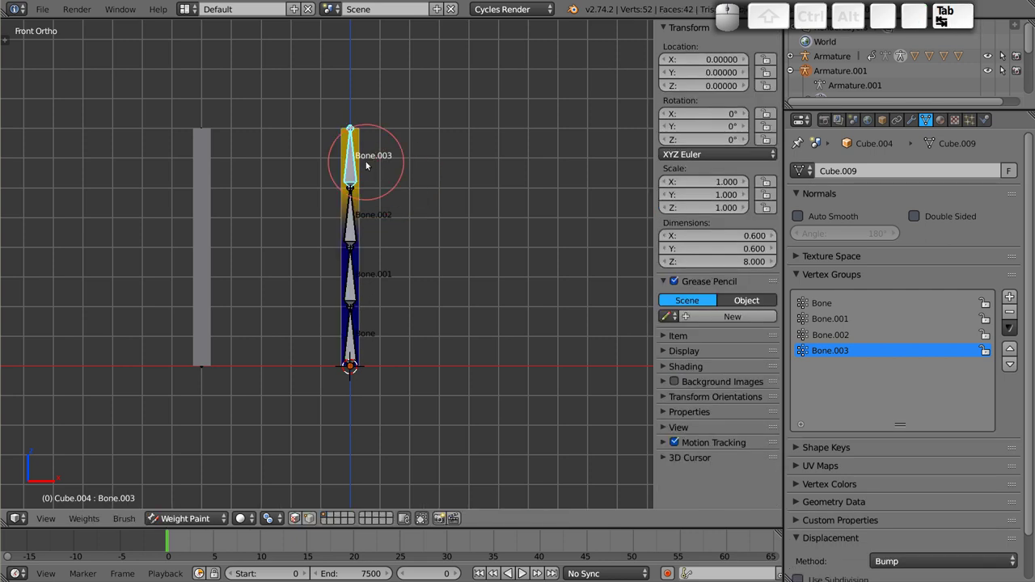
- Delete Cube.004's Armature modifier and remove its vertex groups
{"action": "left_click", "coordinate": [922, 125]}
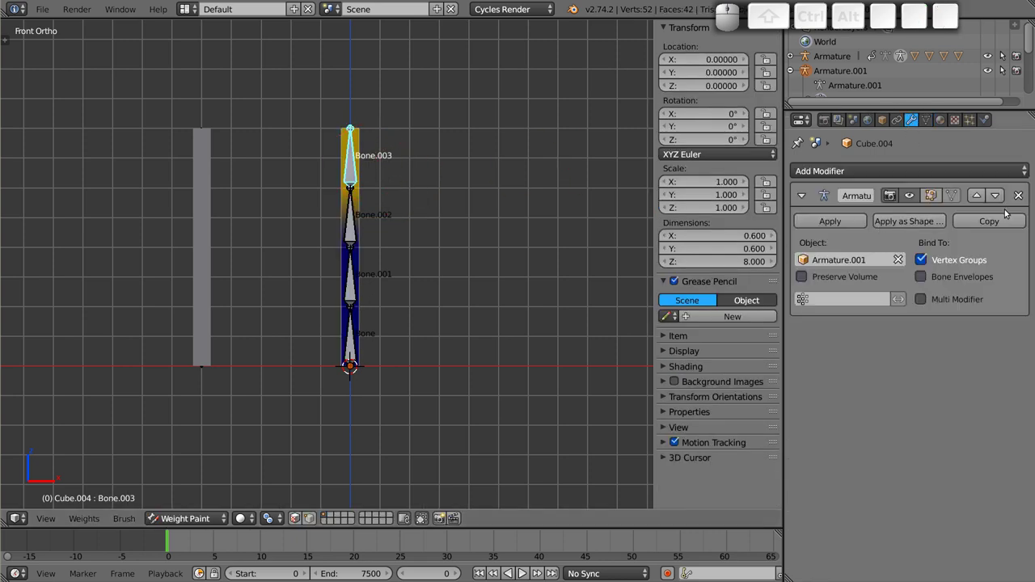
{"action": "left_click", "coordinate": [1024, 191]}
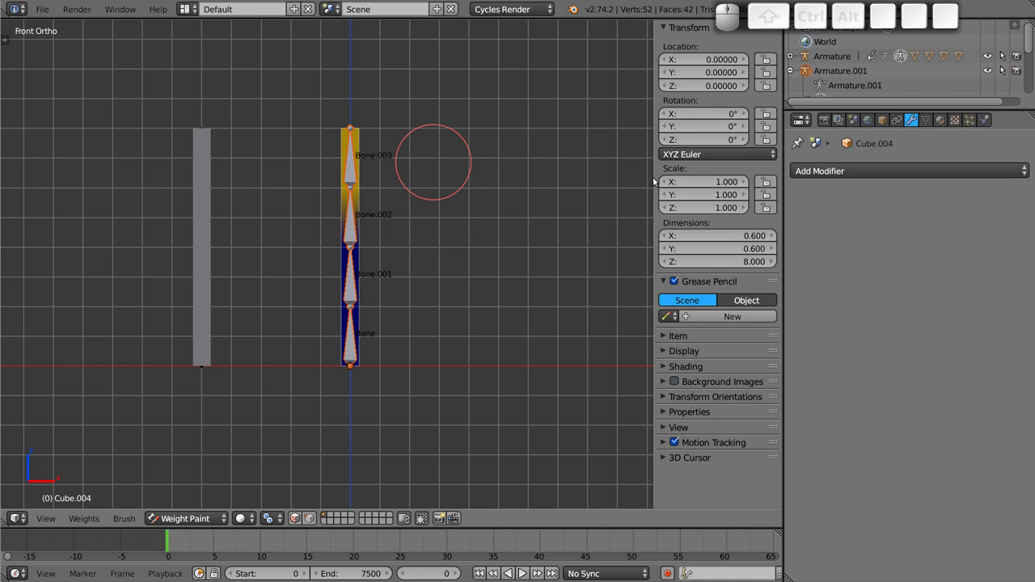
{"action": "left_click", "coordinate": [933, 120]}
{"action": "left_click", "coordinate": [1016, 312]}
{"action": "key", "text": "ctrl+Tab"}
{"action": "left_click", "coordinate": [363, 155]}
- Clear the mesh's parent with Alt+P so the column stands straight on its own
{"action": "key", "text": "alt+p"}
{"action": "key", "text": "Down"}
{"action": "key", "text": "Return"}
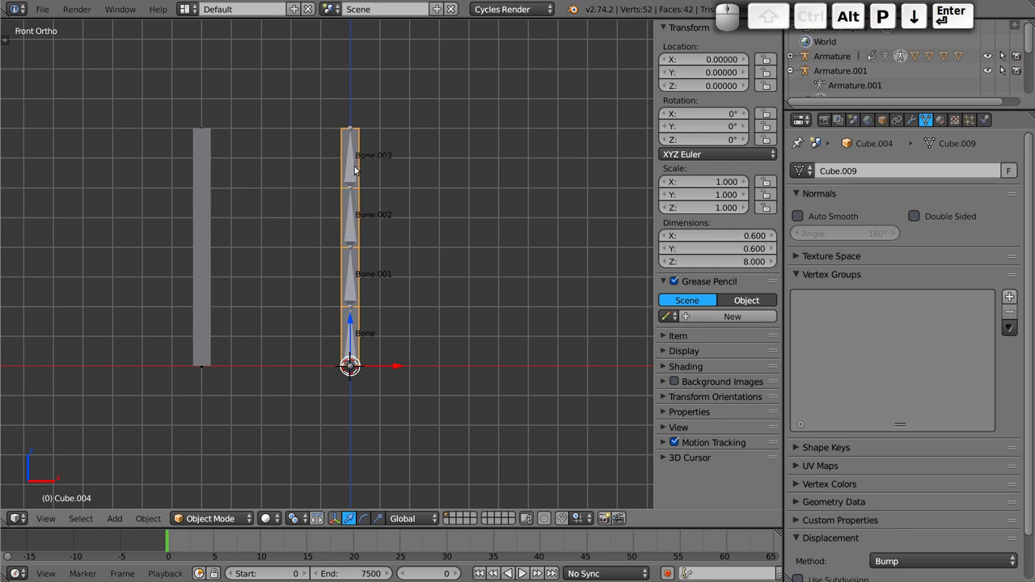
{"action": "key", "text": "g"}
{"action": "key", "text": "Escape"}
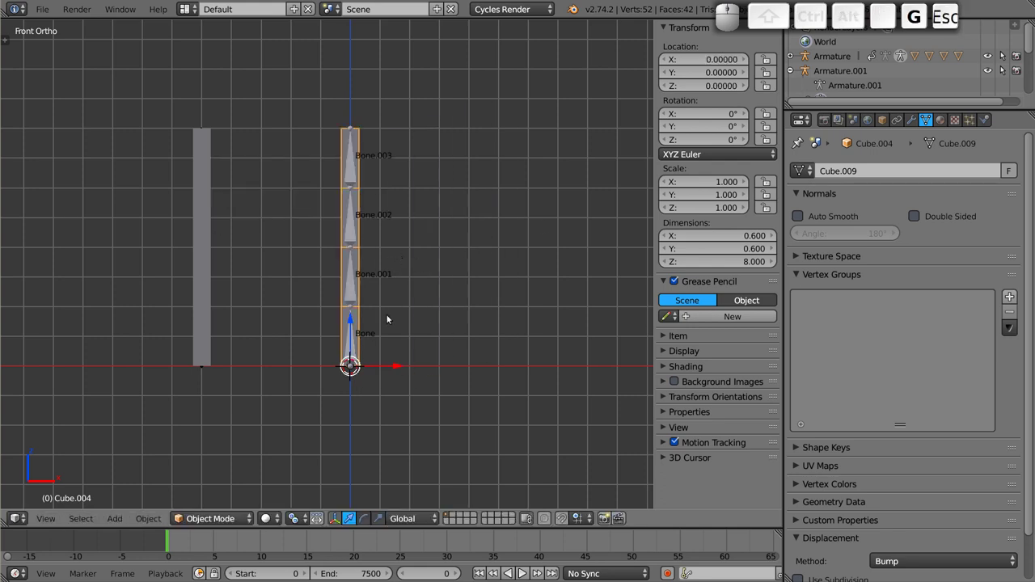
- Parent Cube.004 to Armature.001 with automatic weights and view the new Bone.003 weight gradient
{"action": "right_click", "coordinate": [349, 177]}
{"action": "key", "text": "ctrl+shift+p"}
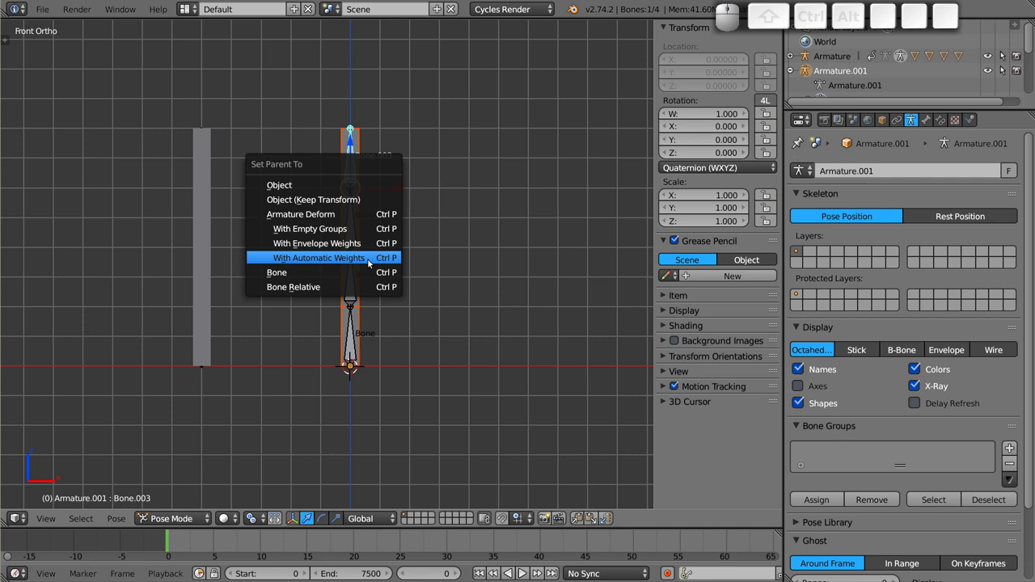
{"action": "left_click", "coordinate": [372, 261]}
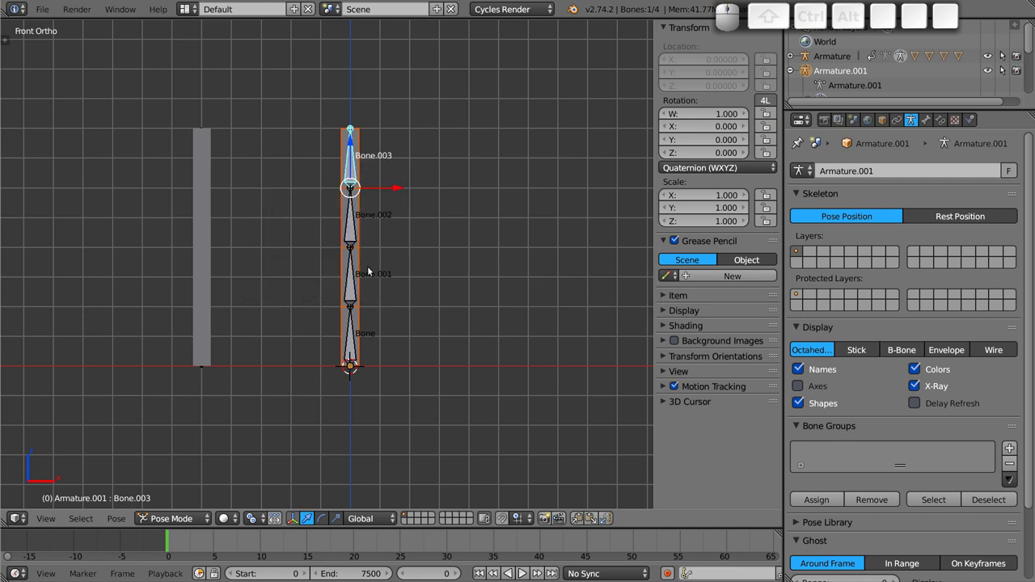
{"action": "right_click", "coordinate": [362, 144]}
{"action": "key", "text": "ctrl+Tab"}
{"action": "scroll", "scroll_direction": "up", "scroll_amount": 3}
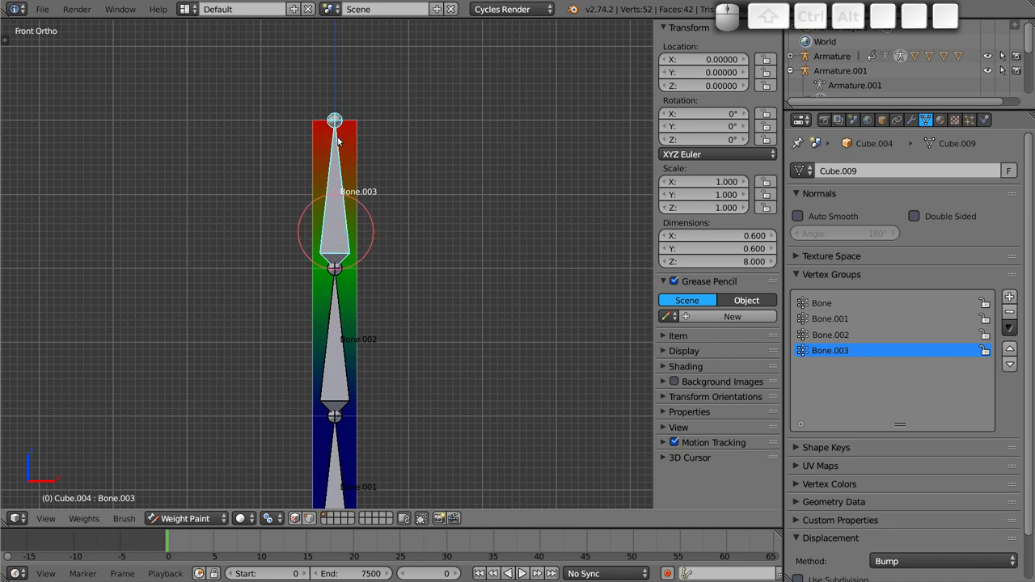
{"action": "right_click", "coordinate": [340, 351]}
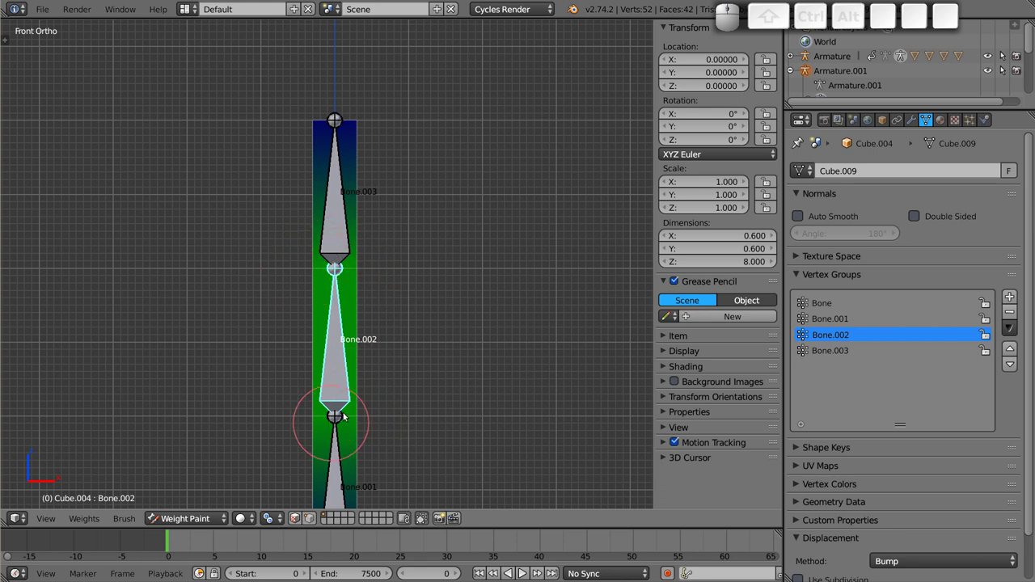
{"action": "middle_click", "coordinate": [349, 420]}
{"action": "right_click", "coordinate": [355, 270]}
{"action": "middle_click", "coordinate": [363, 386]}
{"action": "right_click", "coordinate": [361, 241]}
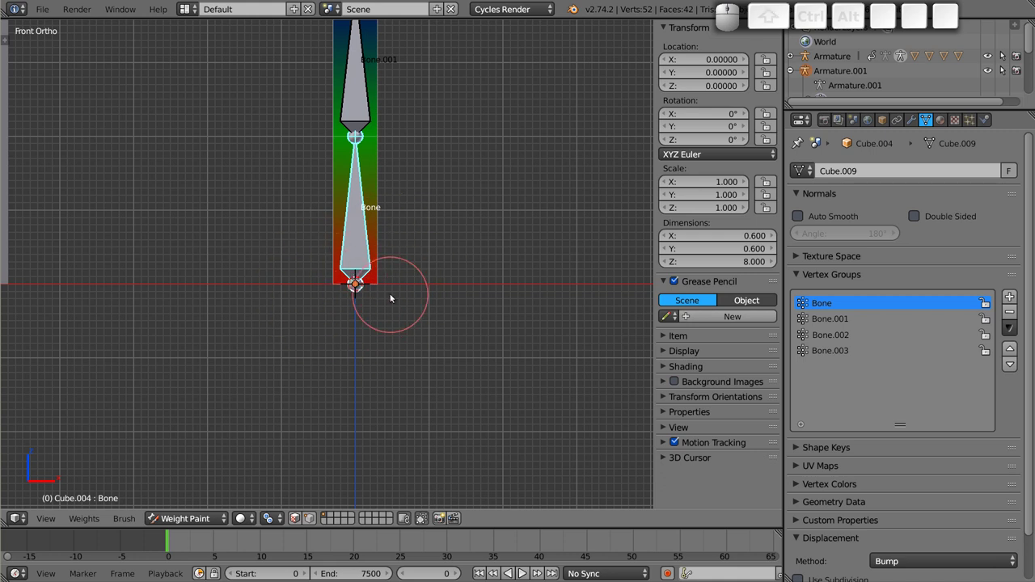
{"action": "scroll", "scroll_direction": "down", "scroll_amount": 3}
{"action": "middle_click", "coordinate": [374, 220]}
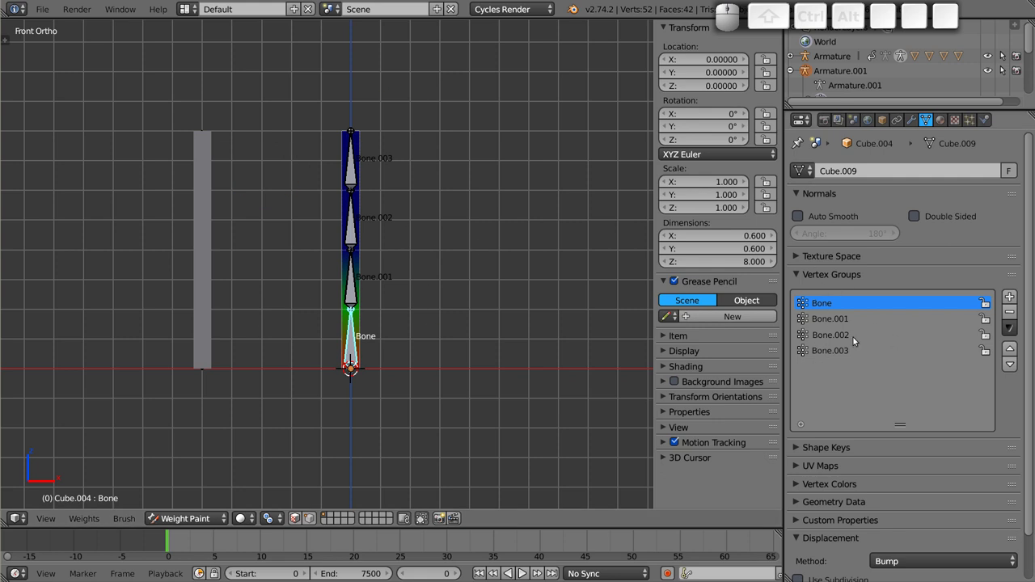
{"action": "right_click", "coordinate": [353, 236]}
{"action": "right_click", "coordinate": [355, 158]}
{"action": "scroll", "scroll_direction": "up", "scroll_amount": 3}
{"action": "middle_click", "coordinate": [363, 299]}
{"action": "right_click", "coordinate": [345, 209]}
- Rotate Bone.003 and then Bone.002 in pose mode, giving the column a smooth two-joint bend
{"action": "key", "text": "r"}
{"action": "key", "text": "Escape"}
{"action": "right_click", "coordinate": [342, 116]}
{"action": "key", "text": "r"}
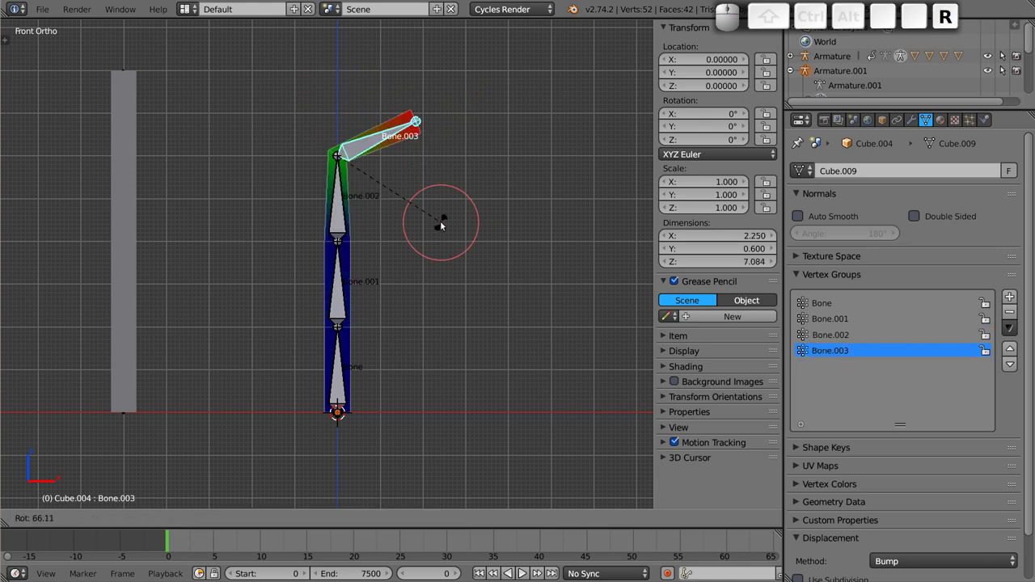
{"action": "left_click", "coordinate": [454, 190]}
{"action": "right_click", "coordinate": [348, 193]}
{"action": "right_click", "coordinate": [341, 190]}
{"action": "key", "text": "r"}
{"action": "left_click", "coordinate": [436, 267]}
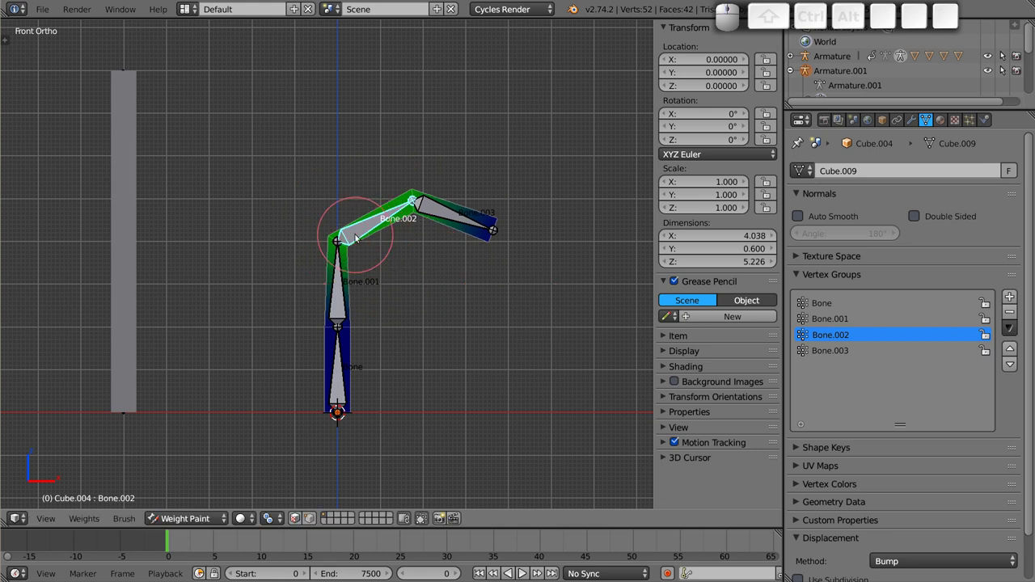
- Select the other stick figure's armature on the left, ready for posing
{"action": "right_click", "coordinate": [132, 205]}
{"action": "right_click", "coordinate": [126, 199]}
{"action": "key", "text": "Tab"}
{"action": "key", "text": "Tab"}
{"action": "right_click", "coordinate": [125, 159]}
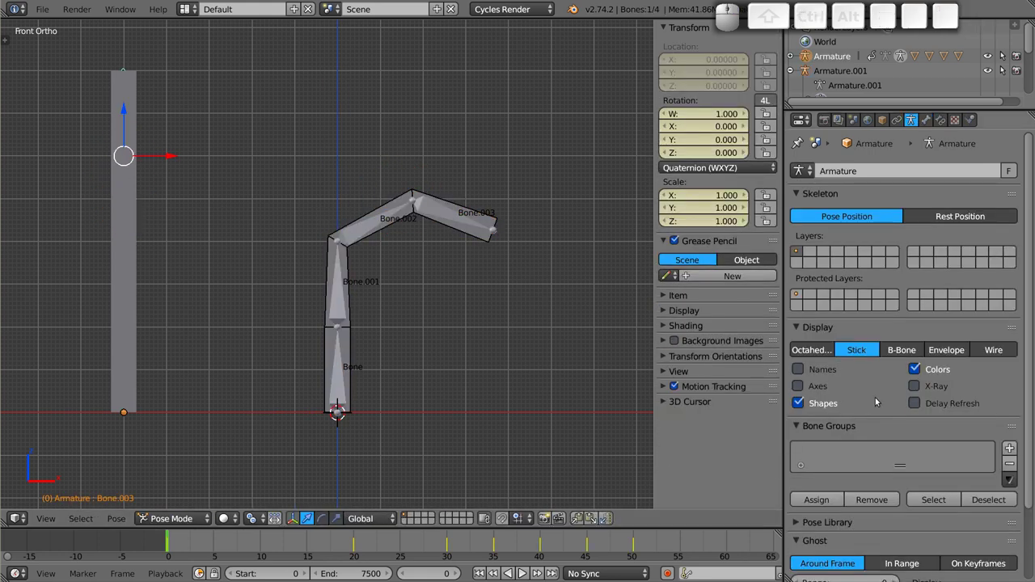
- Rotate two bones of the left stick figure so its top bends like the column
{"action": "left_click", "coordinate": [923, 389]}
{"action": "right_click", "coordinate": [130, 198]}
{"action": "key", "text": "r"}
{"action": "left_click", "coordinate": [275, 280]}
{"action": "right_click", "coordinate": [233, 169]}
{"action": "key", "text": "r"}
{"action": "left_click", "coordinate": [273, 285]}
{"action": "middle_click", "coordinate": [166, 211]}
{"action": "scroll", "scroll_direction": "up", "scroll_amount": 3}
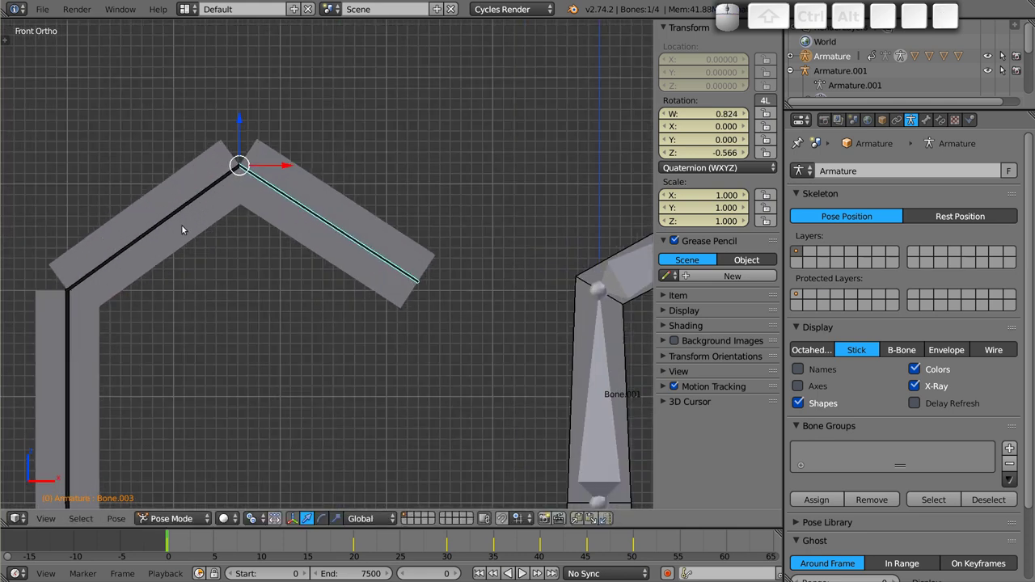
{"action": "right_click", "coordinate": [148, 197]}
{"action": "right_click", "coordinate": [165, 224]}
- Select the column's bones in turn, ending with the bottom bone, Bone, active in pose mode
{"action": "scroll", "scroll_direction": "down", "scroll_amount": 3}
{"action": "middle_click", "coordinate": [467, 241]}
{"action": "right_click", "coordinate": [410, 211]}
{"action": "scroll", "scroll_direction": "down", "scroll_amount": 3}
{"action": "middle_click", "coordinate": [341, 225]}
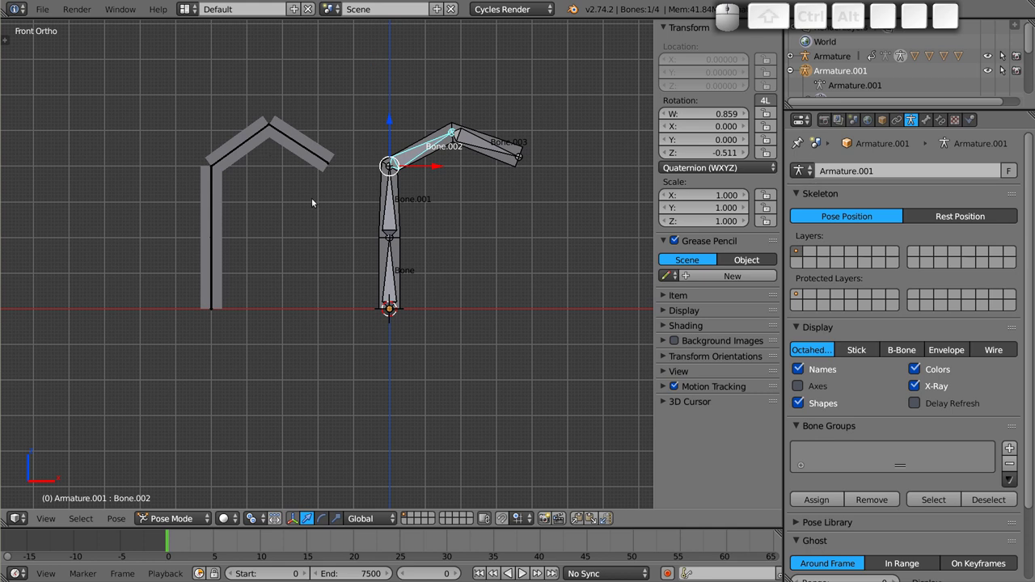
{"action": "scroll", "scroll_direction": "up", "scroll_amount": 3}
{"action": "middle_click", "coordinate": [471, 195]}
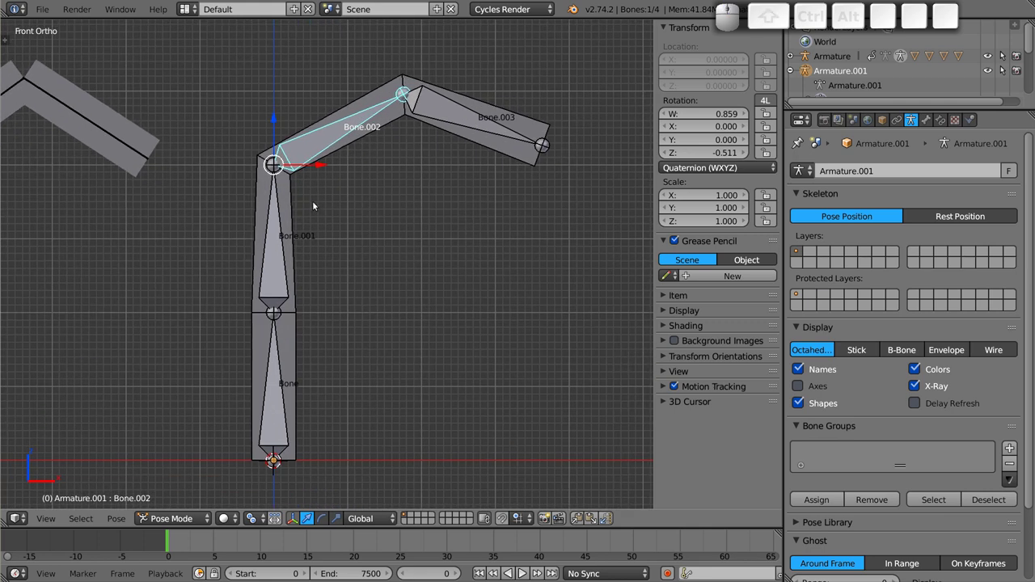
{"action": "right_click", "coordinate": [277, 248]}
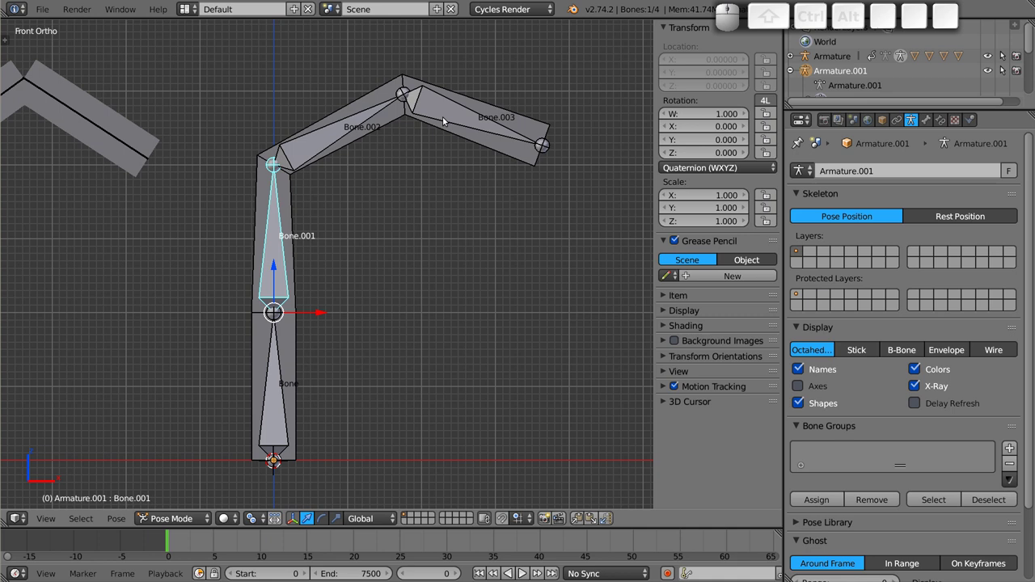
{"action": "right_click", "coordinate": [335, 140]}
{"action": "right_click", "coordinate": [440, 107]}
{"action": "right_click", "coordinate": [275, 253]}
{"action": "right_click", "coordinate": [289, 394]}
{"action": "right_click", "coordinate": [279, 402]}
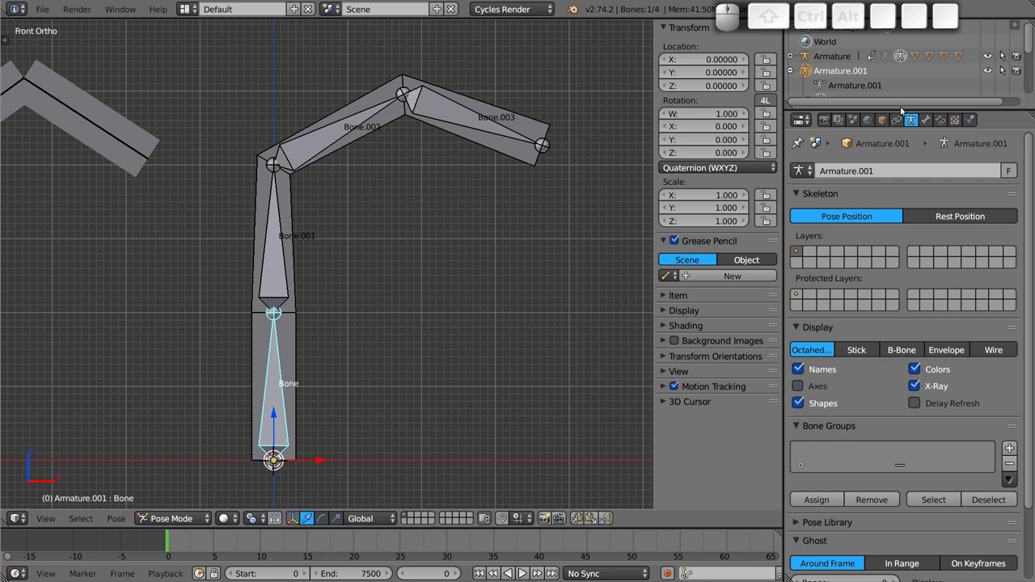
- Expand Bone's Deform panel in the Bone properties, then select the bent stick mesh in object mode
{"action": "left_click", "coordinate": [933, 126]}
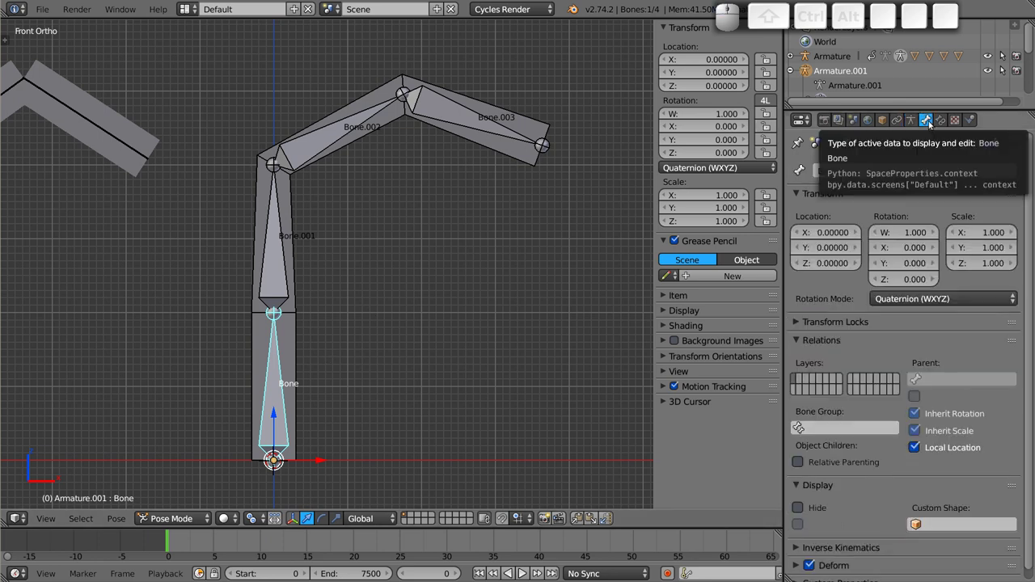
{"action": "scroll", "scroll_direction": "down", "scroll_amount": 3}
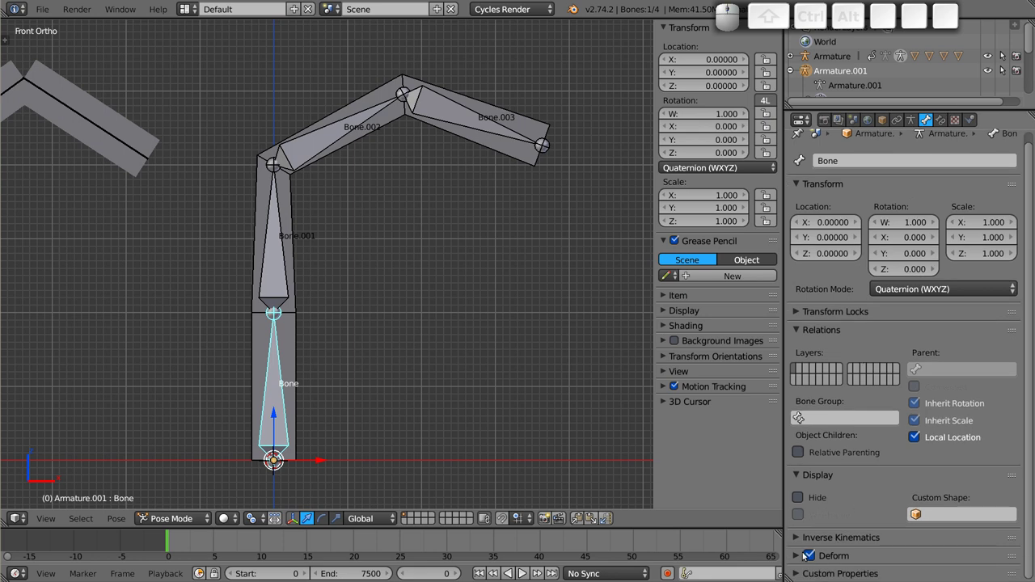
{"action": "left_click", "coordinate": [799, 559]}
{"action": "scroll", "scroll_direction": "down", "scroll_amount": 3}
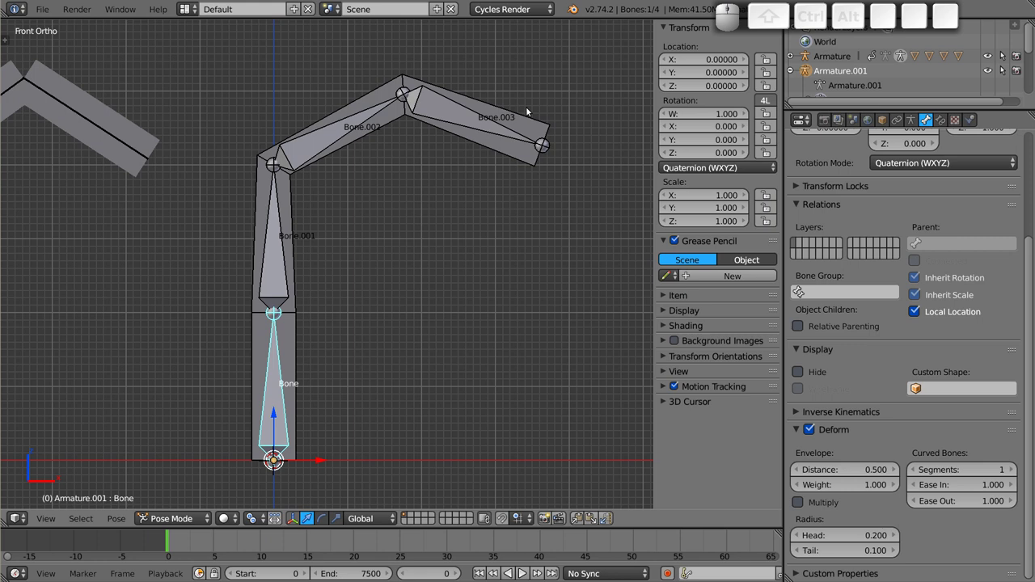
{"action": "scroll", "scroll_direction": "down", "scroll_amount": 3}
{"action": "middle_click", "coordinate": [357, 219]}
{"action": "scroll", "scroll_direction": "up", "scroll_amount": 3}
{"action": "middle_click", "coordinate": [393, 204]}
{"action": "right_click", "coordinate": [359, 248]}
- Clear Cube.004's parent so it straightens, and confirm its vertex group list is empty
{"action": "key", "text": "alt+p"}
{"action": "key", "text": "Down"}
{"action": "key", "text": "Return"}
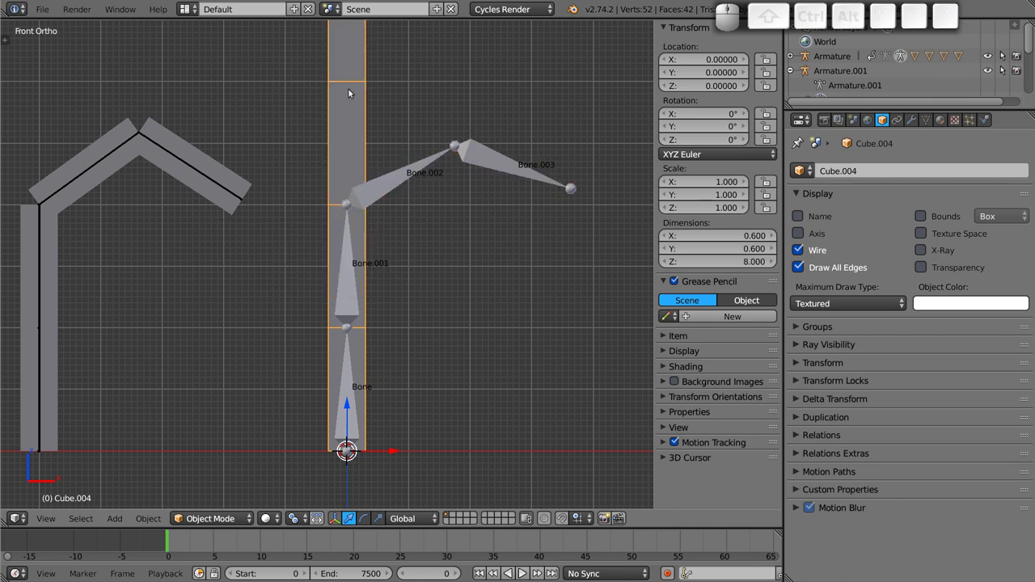
{"action": "left_click", "coordinate": [928, 119]}
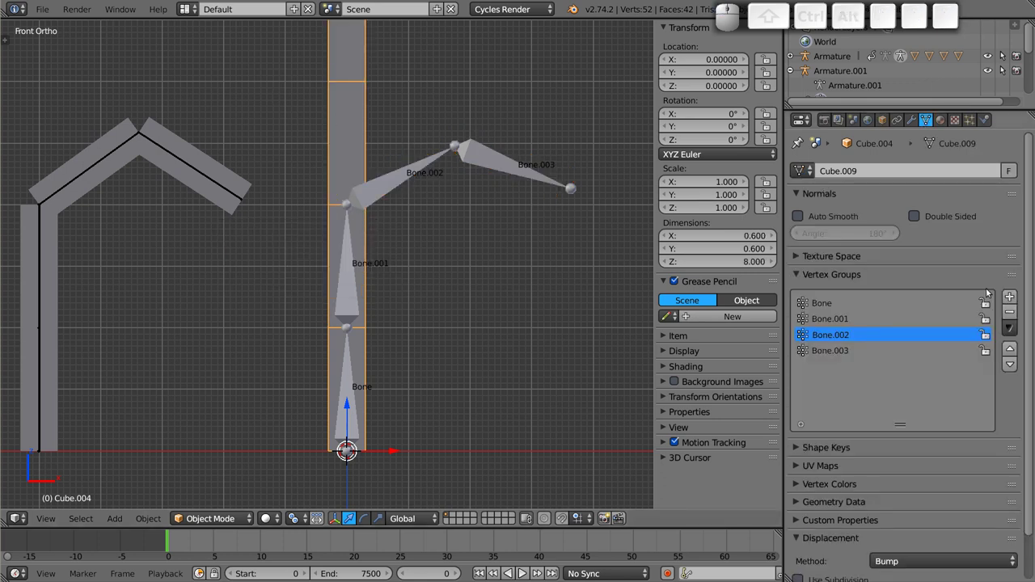
{"action": "left_click", "coordinate": [1011, 310]}
- Select all of Armature.001's bones, reset their rotations with Alt+R, and return to object mode
{"action": "right_click", "coordinate": [408, 184]}
{"action": "key", "text": "a"}
{"action": "key", "text": "a"}
{"action": "key", "text": "alt+r"}
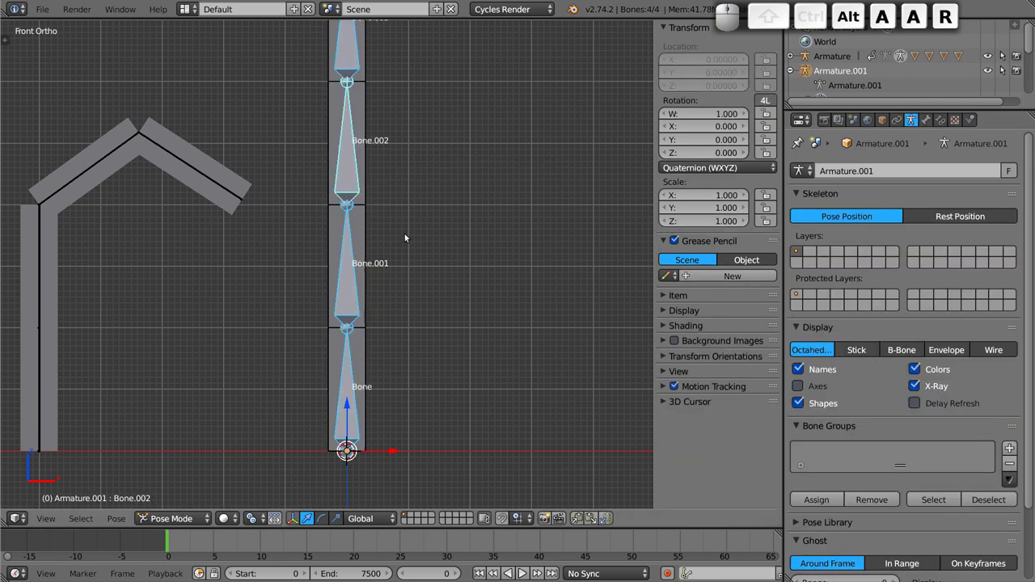
{"action": "middle_click", "coordinate": [375, 264]}
{"action": "scroll", "scroll_direction": "down", "scroll_amount": 3}
{"action": "left_click", "coordinate": [403, 228]}
{"action": "key", "text": "ctrl+shift+Tab"}
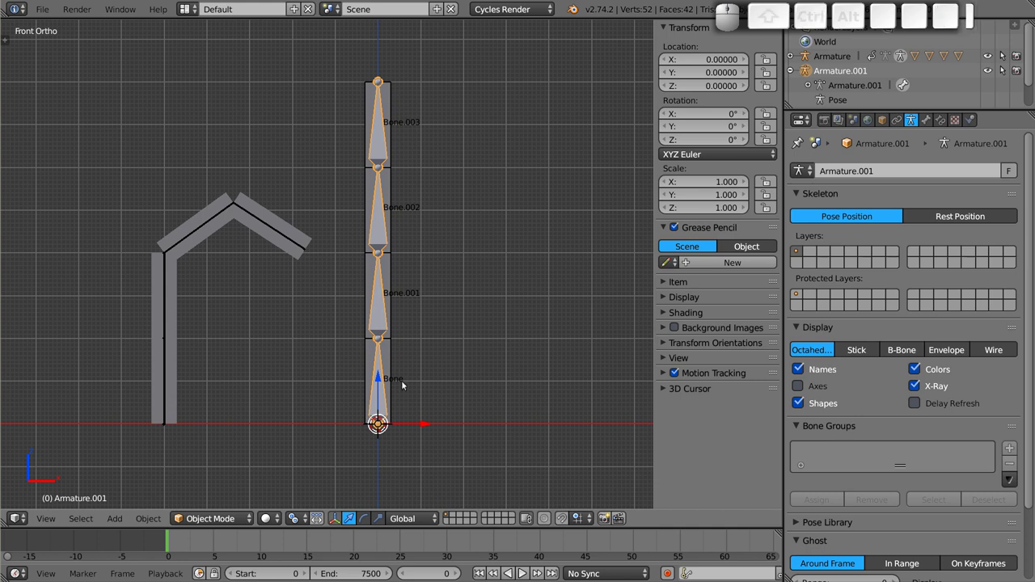
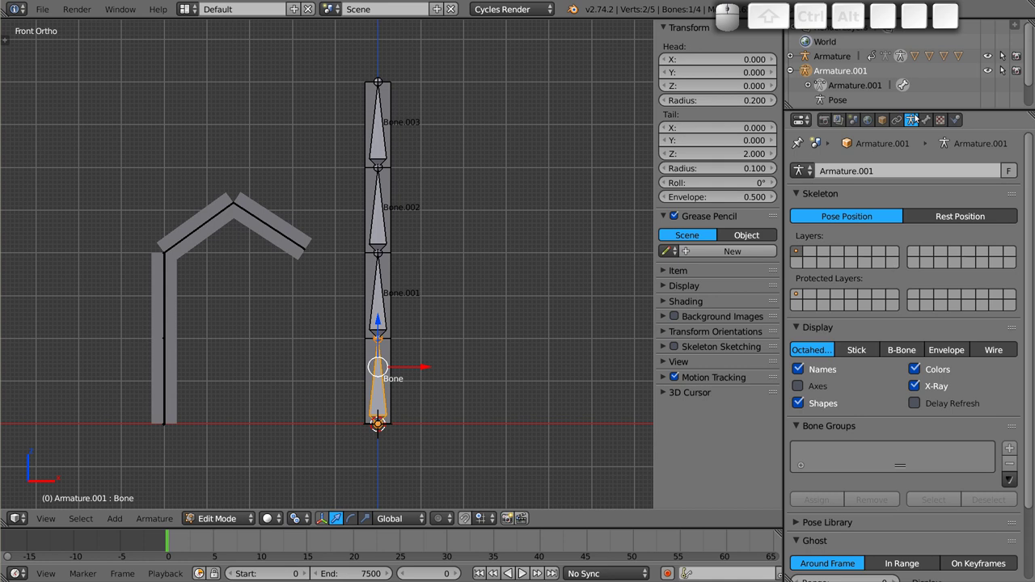
- Uncheck Deform on the bottom bone, Bone, then select the mesh and shift-select the armature
{"action": "left_click", "coordinate": [930, 117]}
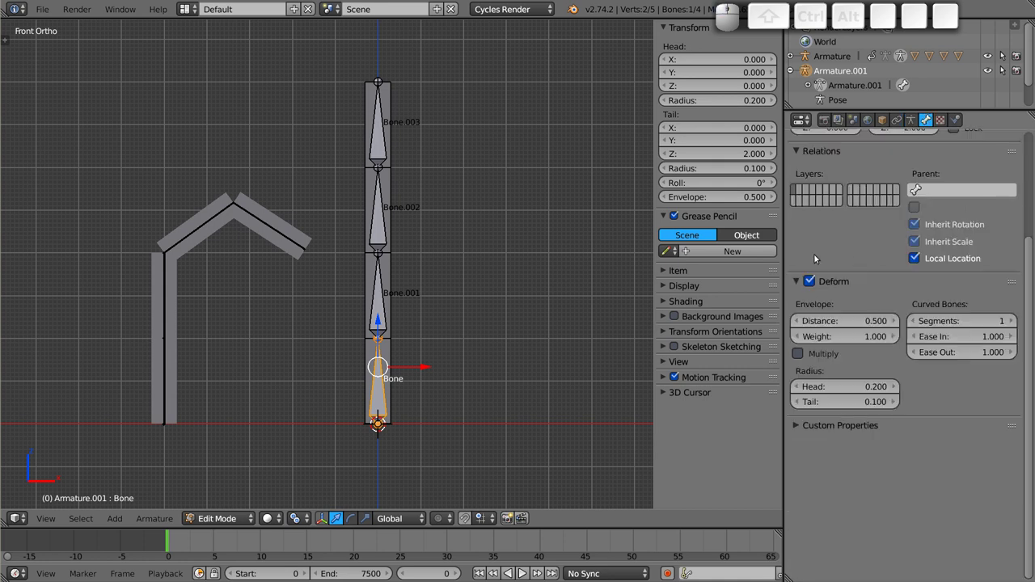
{"action": "left_click", "coordinate": [814, 282]}
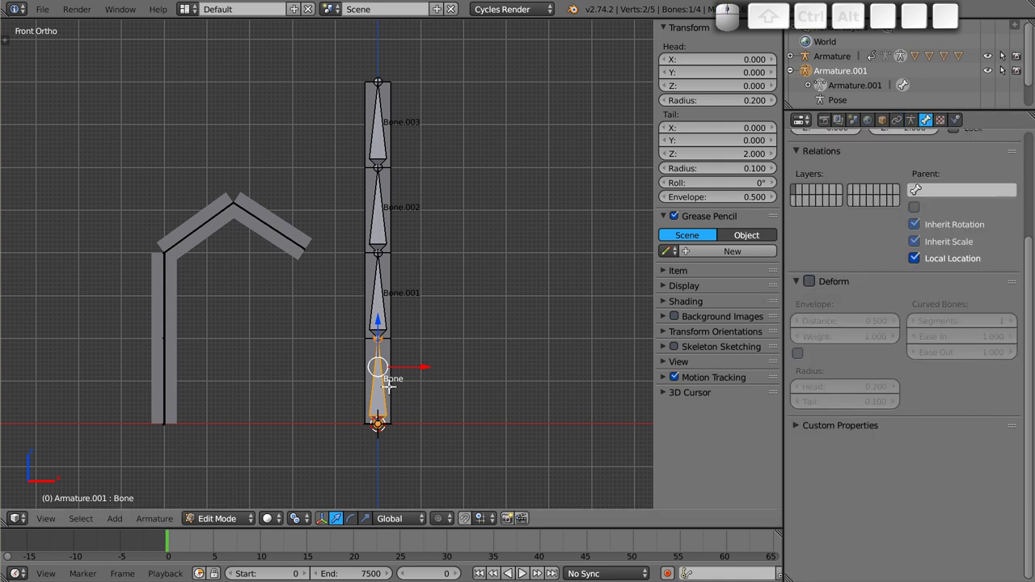
{"action": "key", "text": "Tab"}
{"action": "right_click", "coordinate": [394, 95]}
{"action": "right_click", "coordinate": [382, 139]}
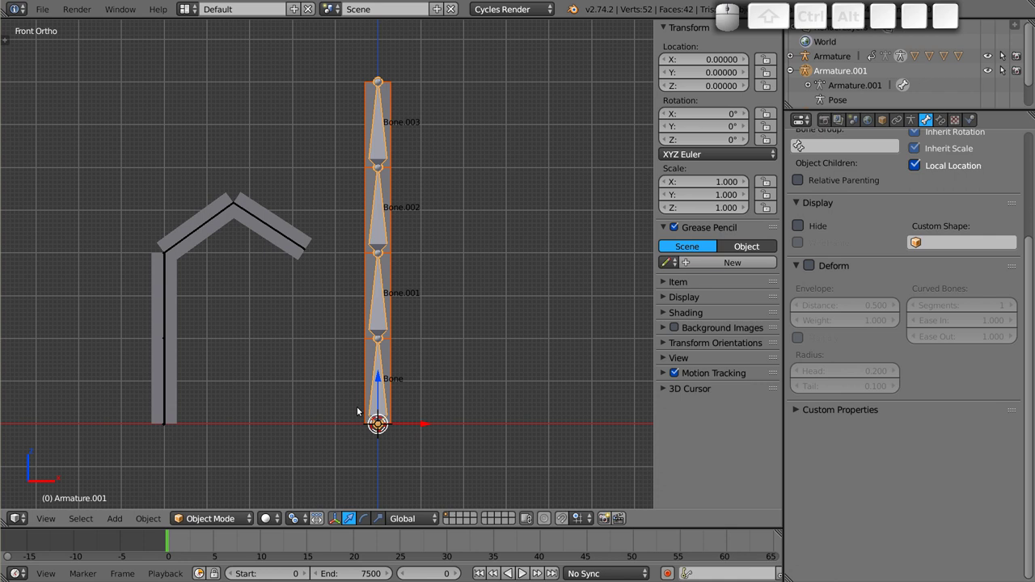
- Parent the mesh to the armature with automatic weights and enter pose mode
{"action": "key", "text": "ctrl+p"}
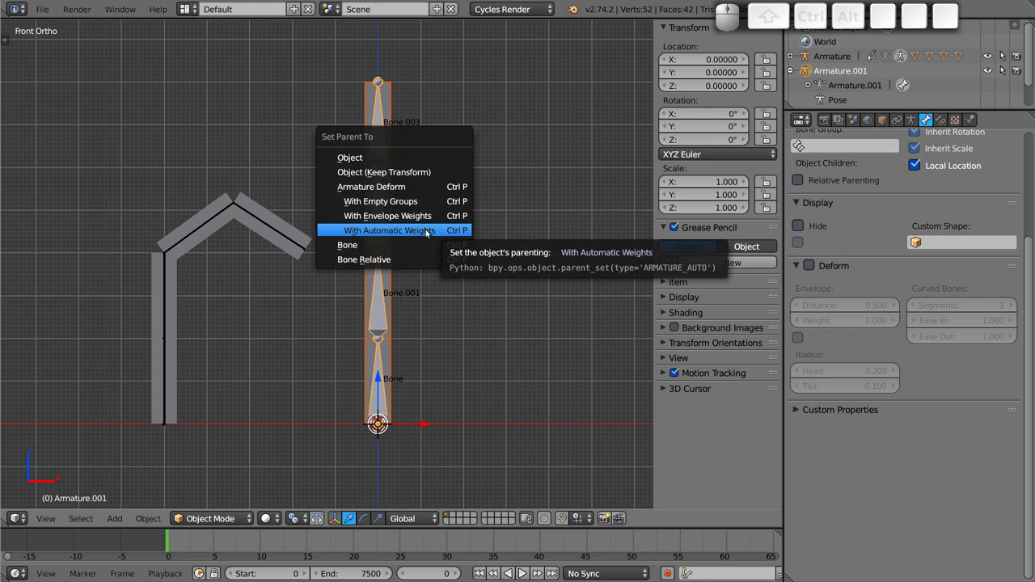
{"action": "left_click", "coordinate": [425, 236]}
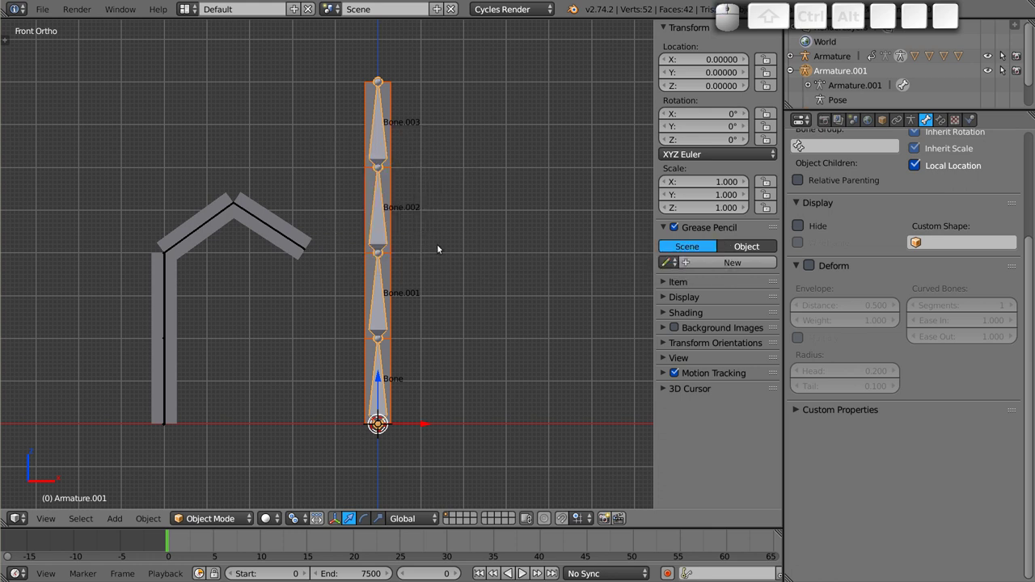
{"action": "right_click", "coordinate": [379, 133]}
{"action": "right_click", "coordinate": [380, 145]}
{"action": "key", "text": "ctrl+Tab"}
- Test-rotate Bone.002, Bone.001 and Bone to see that the non-deforming bottom bone leaves the mesh still
{"action": "right_click", "coordinate": [383, 143]}
{"action": "key", "text": "ctrl+r"}
{"action": "key", "text": "Escape"}
{"action": "right_click", "coordinate": [386, 208]}
{"action": "key", "text": "r"}
{"action": "key", "text": "Escape"}
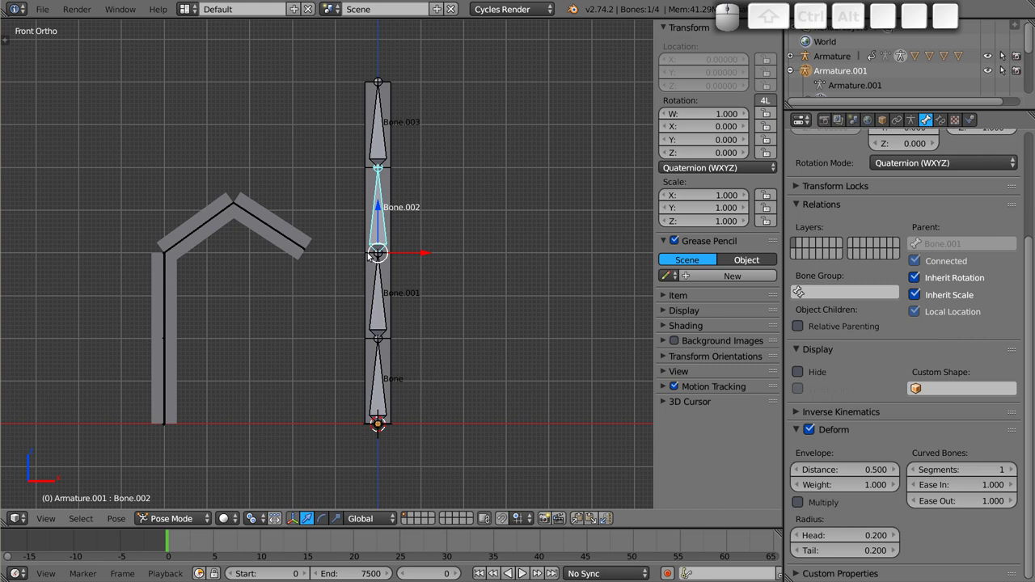
{"action": "right_click", "coordinate": [380, 286]}
{"action": "key", "text": "r"}
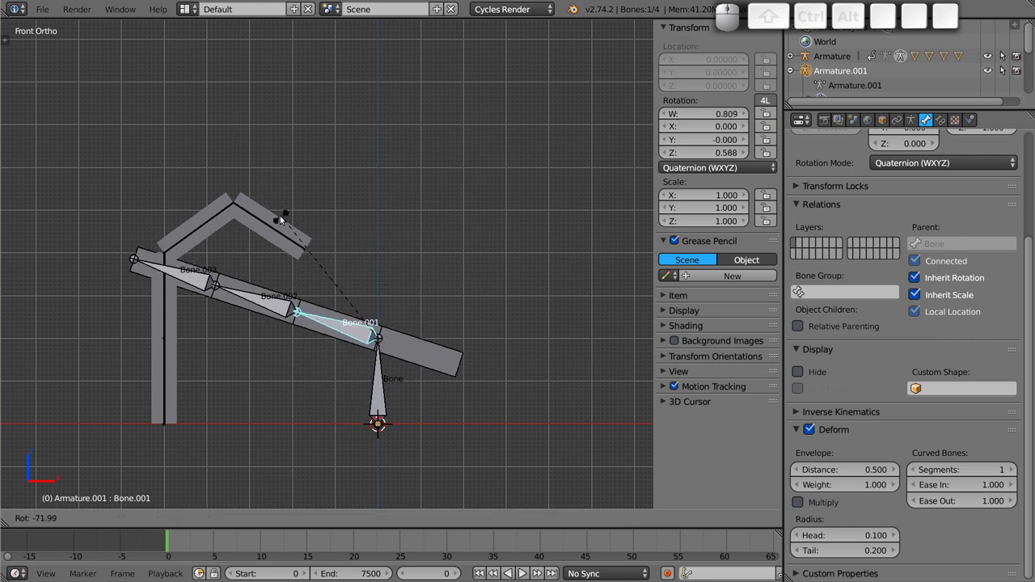
{"action": "key", "text": "Escape"}
{"action": "right_click", "coordinate": [382, 384]}
{"action": "key", "text": "Escape"}
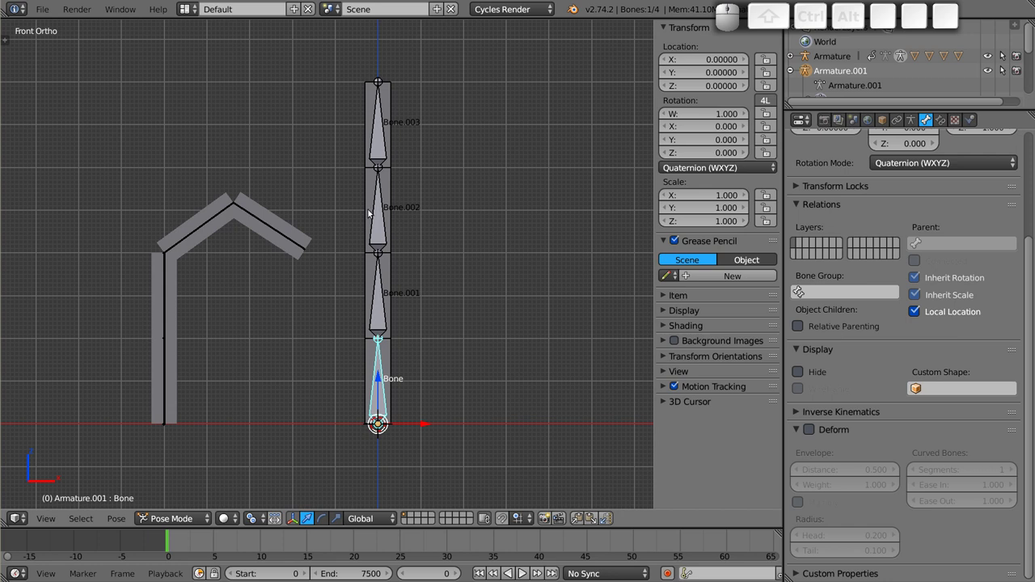
- Rotate Bone.001 and confirm a tilted pose that swings the mesh above Bone sideways
{"action": "right_click", "coordinate": [383, 306]}
{"action": "key", "text": "r"}
{"action": "left_click", "coordinate": [468, 340]}
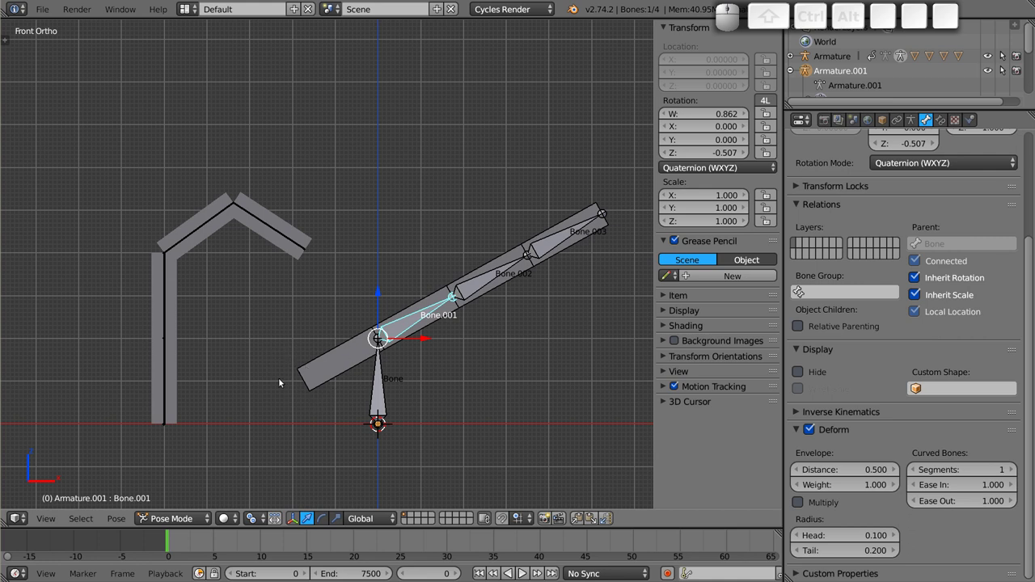
- Circle the mesh's lower end with pencil notes and check Cube.004 lists vertex groups Bone.001–Bone.003
{"action": "key", "text": "d"}
{"action": "left_click", "coordinate": [310, 333]}
{"action": "key", "text": "d"}
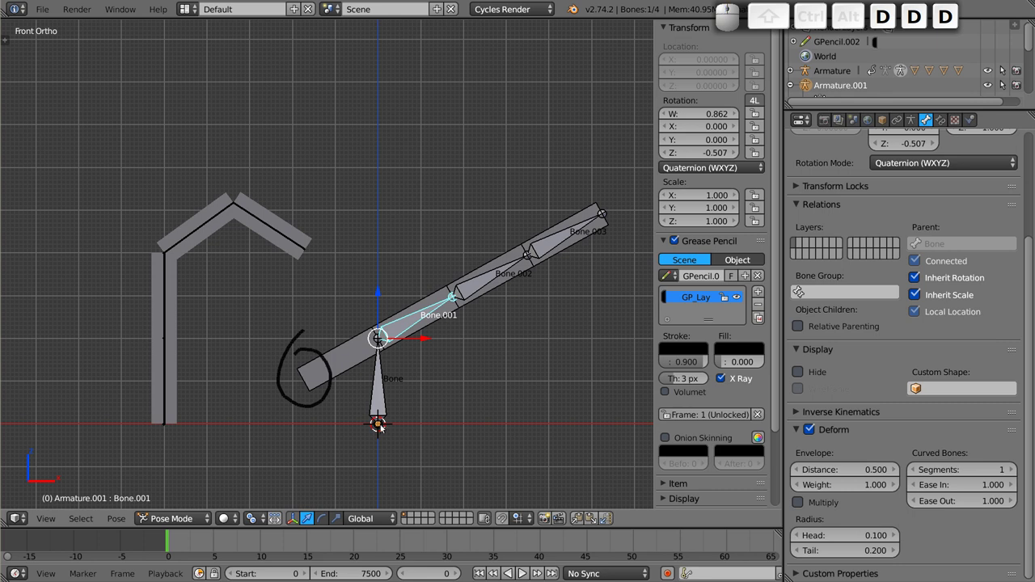
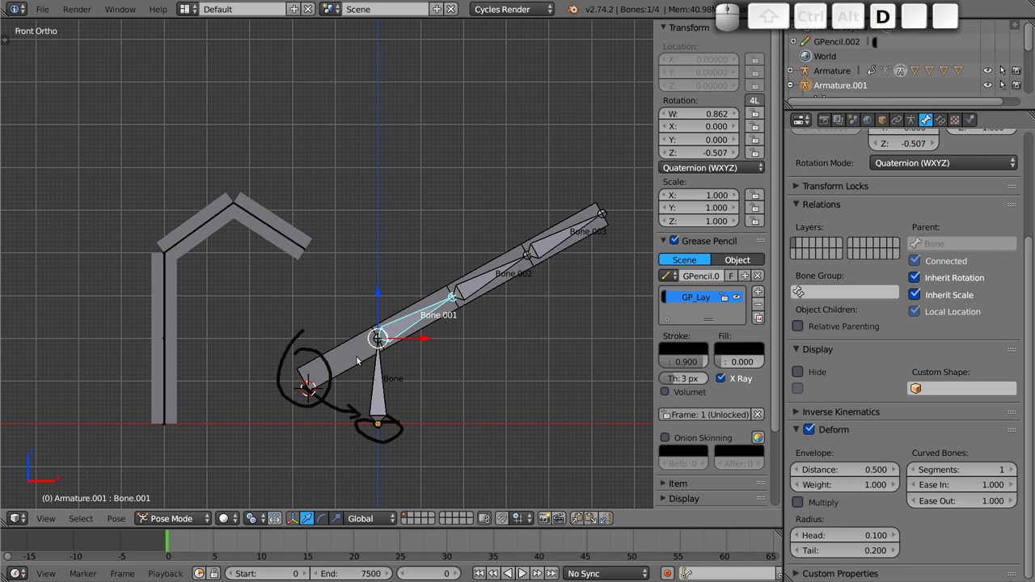
{"action": "left_click", "coordinate": [590, 216]}
{"action": "left_click", "coordinate": [937, 121]}
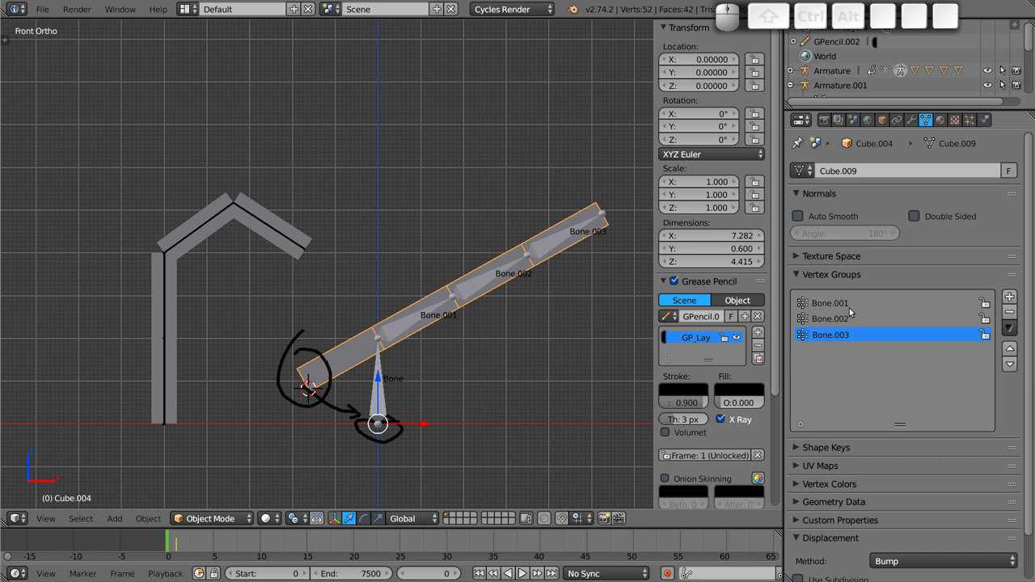
{"action": "left_click", "coordinate": [388, 395]}
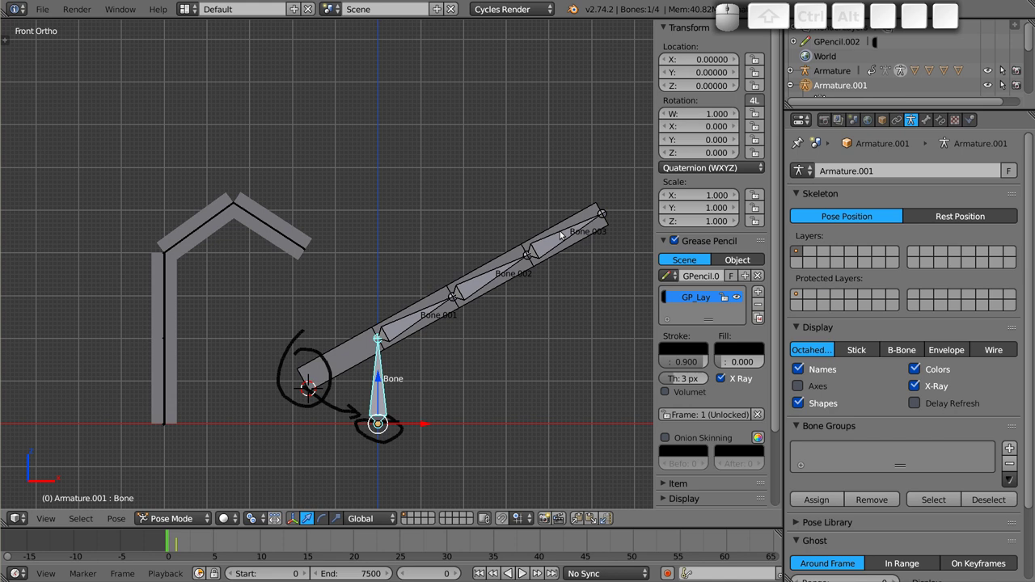
- Erase the grease pencil circles and arrow from the viewport
{"action": "right_click", "coordinate": [474, 266]}
{"action": "key", "text": "d"}
{"action": "left_click_drag", "start_coordinate": [290, 341], "coordinate": [477, 210]}
{"action": "key", "text": "d"}
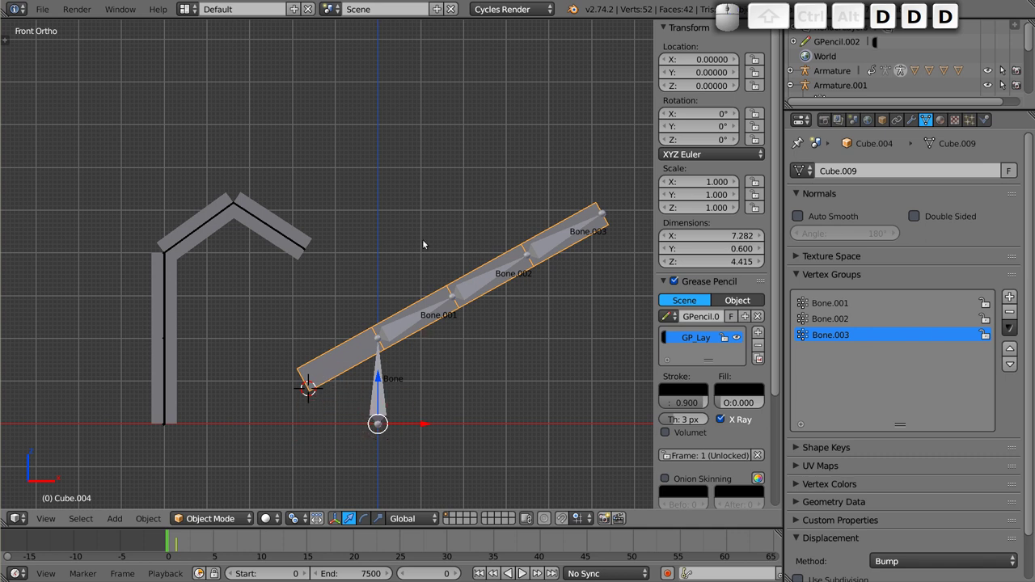
{"action": "middle_click", "coordinate": [343, 230]}
{"action": "scroll", "scroll_direction": "down", "scroll_amount": 3}
{"action": "left_click_drag", "start_coordinate": [384, 297], "coordinate": [399, 260]}
{"action": "key", "text": "alt+r"}
- Clear rotation on all bones so the column stands straight, then inspect Bone.003 and Bone.002
{"action": "right_click", "coordinate": [406, 292]}
{"action": "key", "text": "alt+a"}
{"action": "key", "text": "alt+a"}
{"action": "key", "text": "alt+r"}
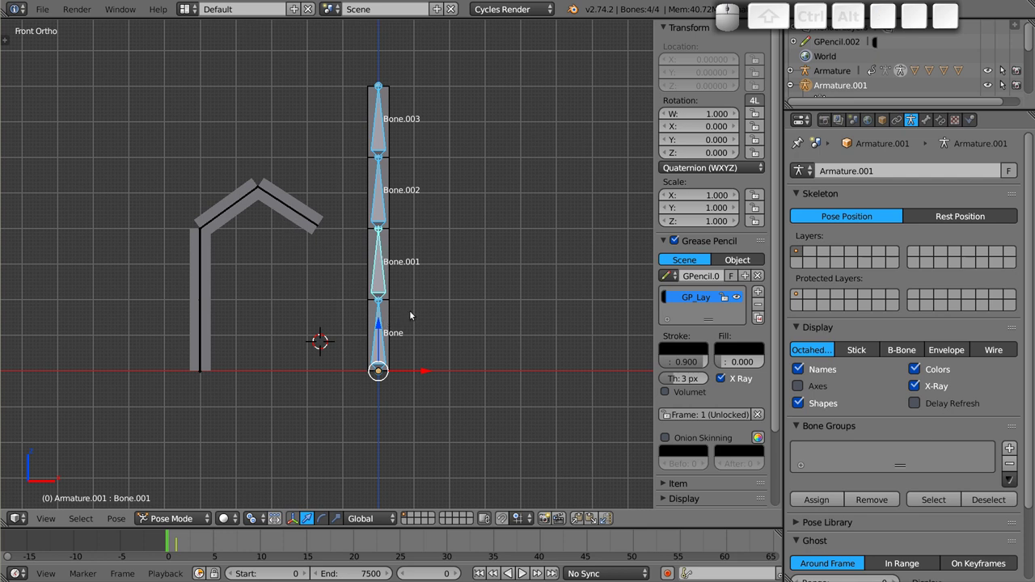
{"action": "right_click", "coordinate": [390, 98]}
{"action": "right_click", "coordinate": [384, 120]}
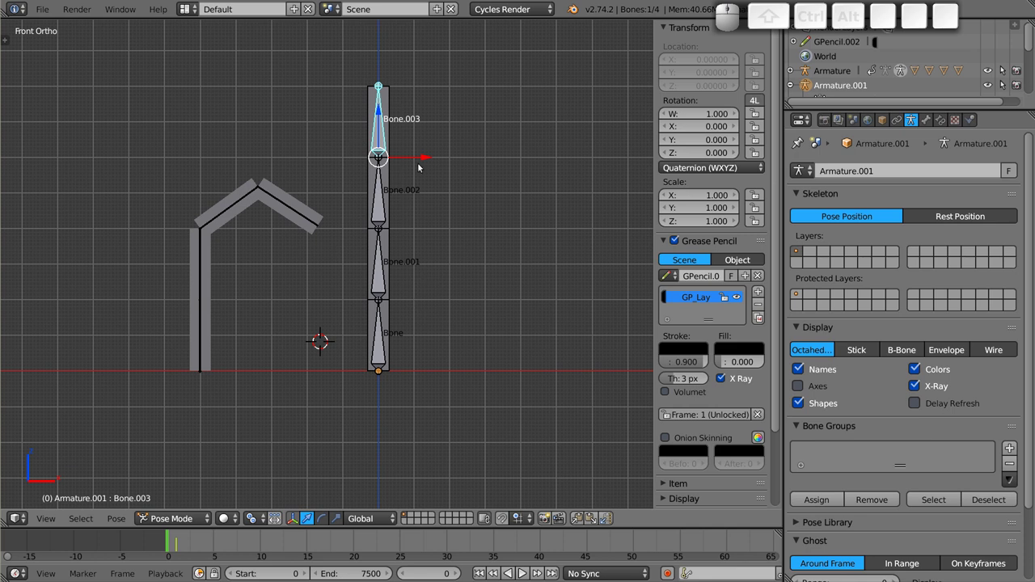
{"action": "scroll", "scroll_direction": "up", "scroll_amount": 3}
{"action": "middle_click", "coordinate": [383, 227]}
{"action": "key", "text": "shift+a"}
{"action": "left_click", "coordinate": [407, 236]}
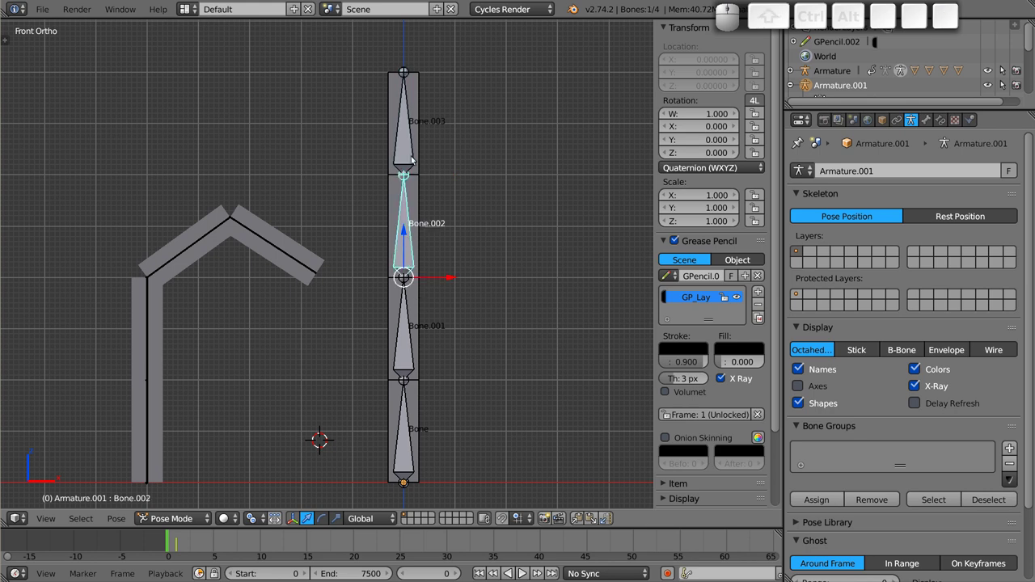
{"action": "scroll", "scroll_direction": "down", "scroll_amount": 3}
- Return to Object Mode and delete the figures and armatures one by one
{"action": "key", "text": "a"}
{"action": "key", "text": "Tab"}
{"action": "key", "text": "Tab"}
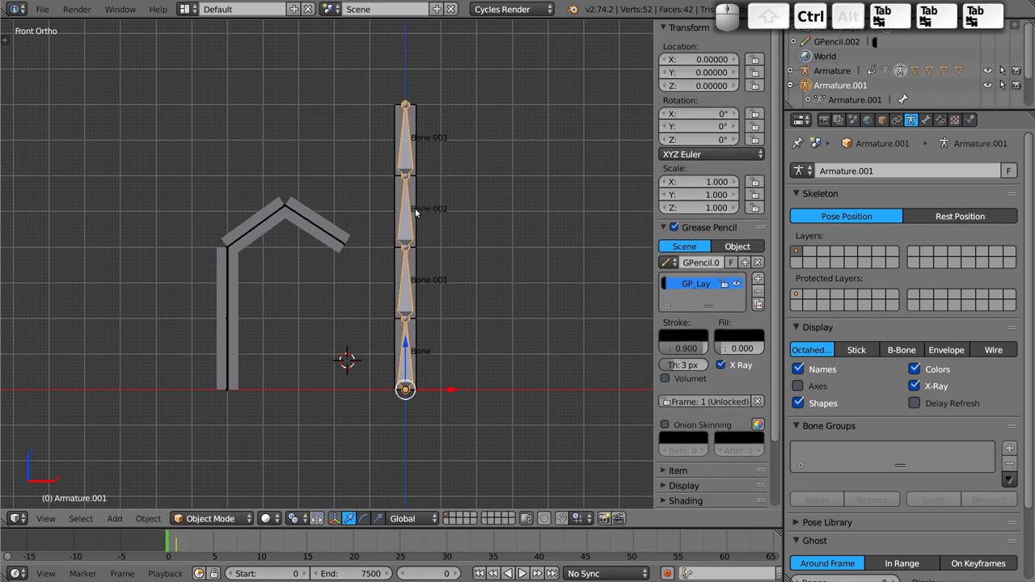
{"action": "key", "text": "x"}
{"action": "left_click", "coordinate": [396, 287]}
{"action": "right_click", "coordinate": [426, 263]}
{"action": "key", "text": "x"}
{"action": "left_click", "coordinate": [426, 263]}
{"action": "right_click", "coordinate": [285, 215]}
{"action": "key", "text": "x"}
{"action": "left_click", "coordinate": [284, 215]}
{"action": "key", "text": "Tab"}
{"action": "key", "text": "x"}
{"action": "left_click", "coordinate": [312, 221]}
{"action": "left_click", "coordinate": [399, 228]}
- Delete the remaining objects and the lamp, leaving an empty scene
{"action": "key", "text": "x"}
{"action": "key", "text": "c"}
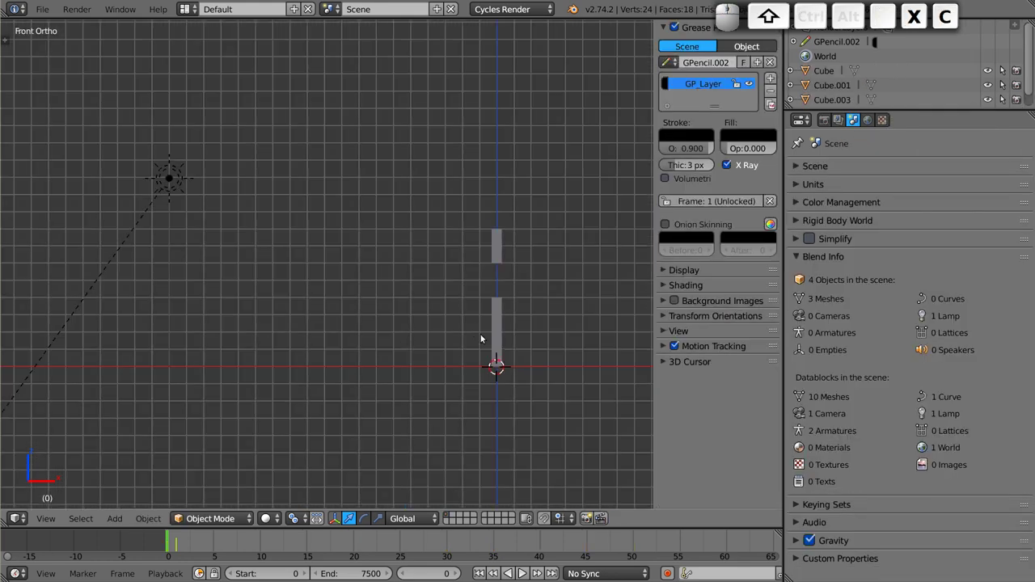
{"action": "key", "text": "b"}
{"action": "left_click", "coordinate": [478, 216]}
{"action": "key", "text": "x"}
{"action": "left_click", "coordinate": [524, 378]}
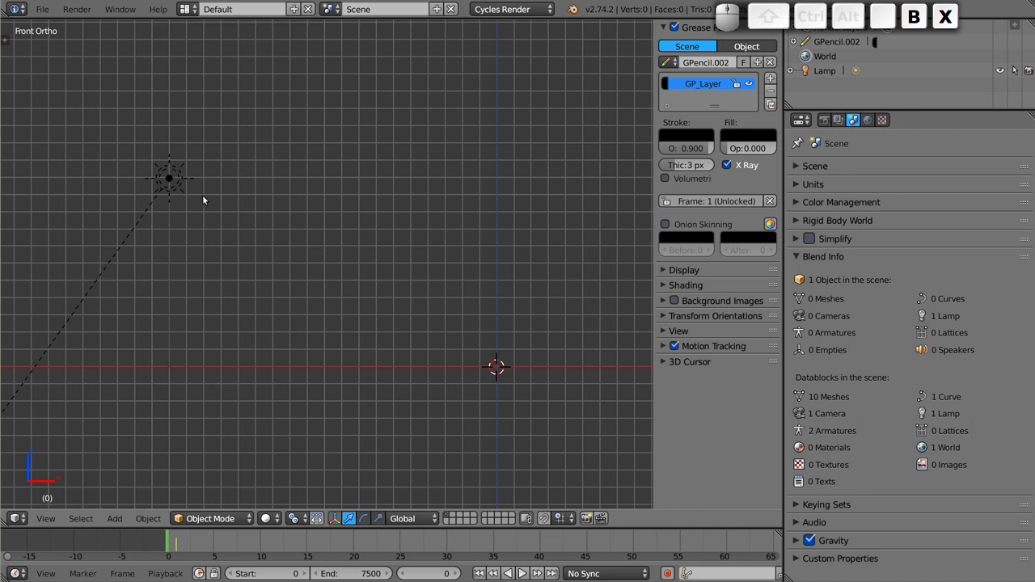
{"action": "left_click", "coordinate": [165, 179]}
{"action": "key", "text": "x"}
{"action": "right_click", "coordinate": [171, 183]}
{"action": "left_click", "coordinate": [203, 182]}
{"action": "middle_click", "coordinate": [429, 322]}
{"action": "scroll", "scroll_direction": "up", "scroll_amount": 3}
{"action": "middle_click", "coordinate": [376, 270]}
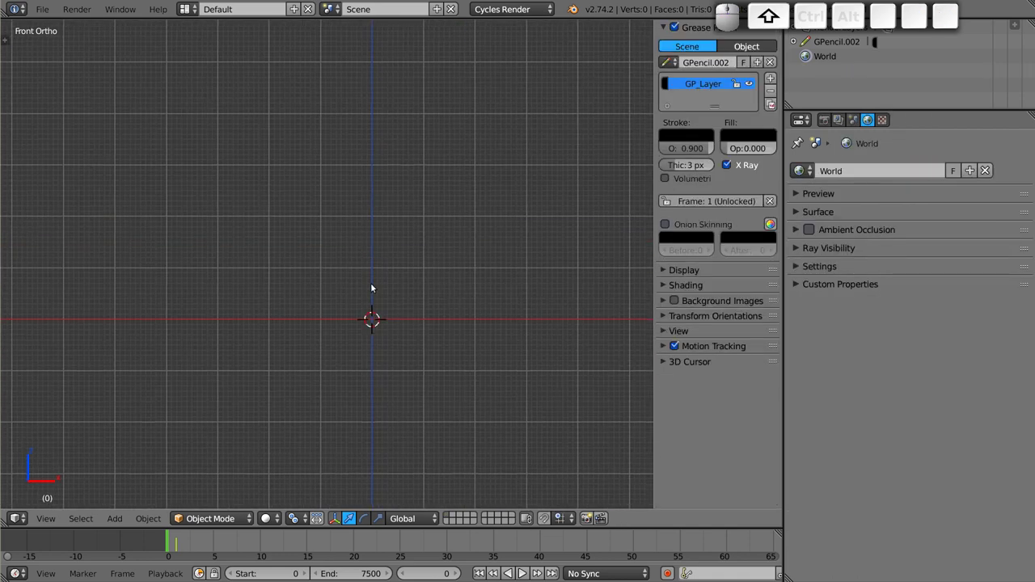
- Add a plane, merge it to a single vertex and move it two units up
{"action": "key", "text": "shift+a"}
{"action": "left_click", "coordinate": [411, 178]}
{"action": "left_click_drag", "start_coordinate": [360, 271], "coordinate": [355, 338]}
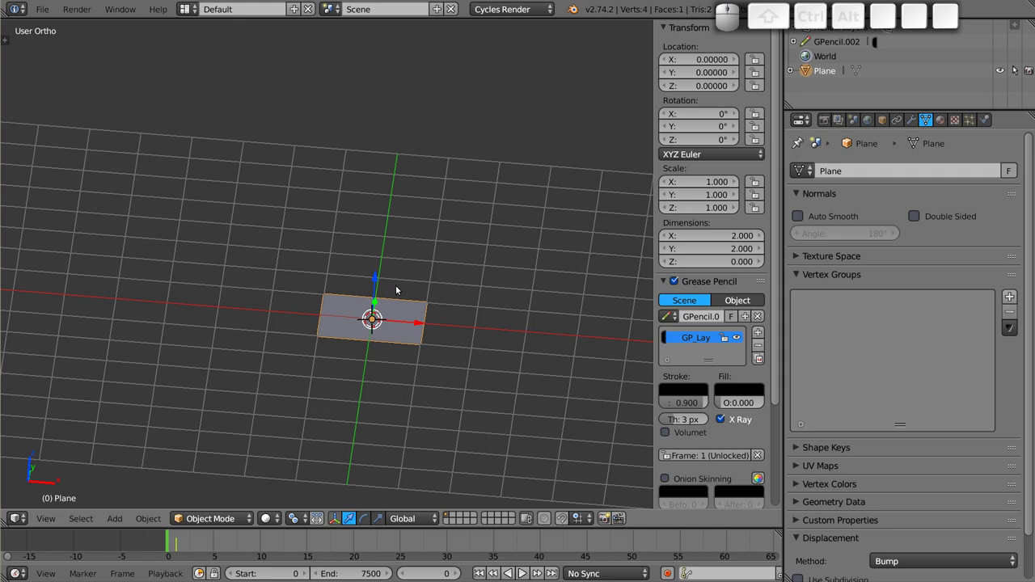
{"action": "key", "text": "Tab"}
{"action": "key", "text": "alt+m"}
{"action": "key", "text": "Return"}
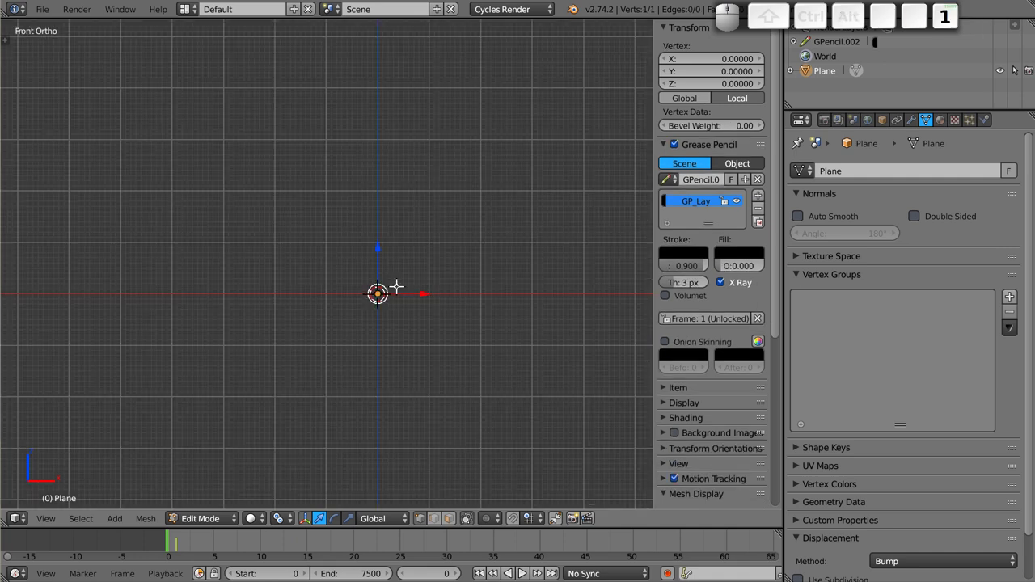
{"action": "key", "text": "g"}
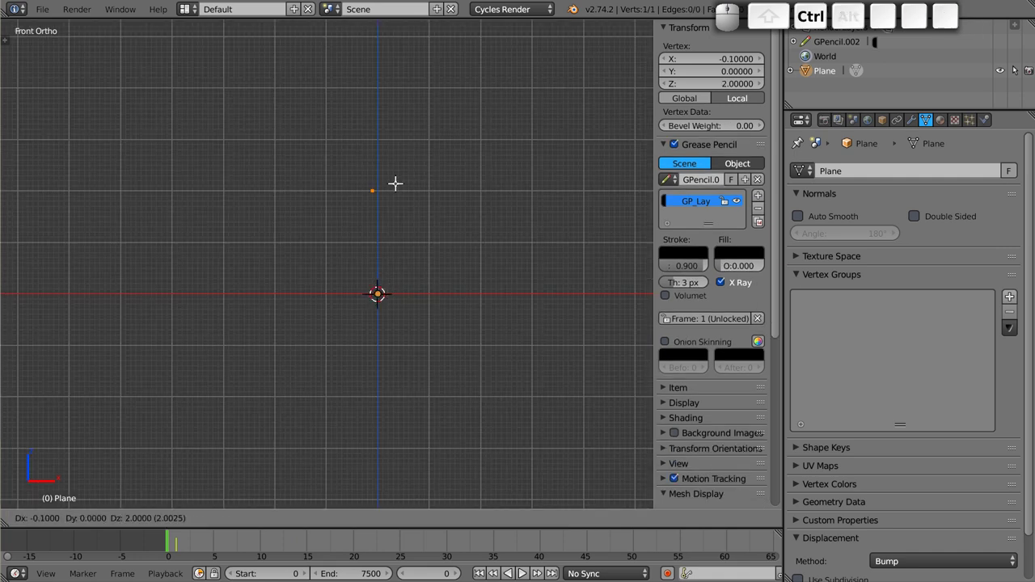
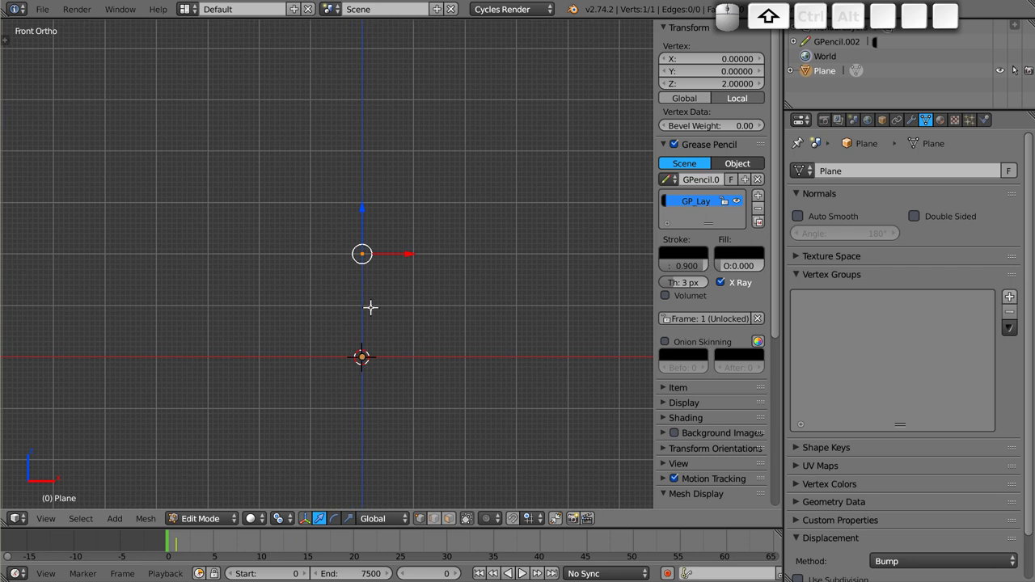
- Extrude edges for the head, arms, spine and legs of the stick figure, then leave Edit Mode
{"action": "key", "text": "e"}
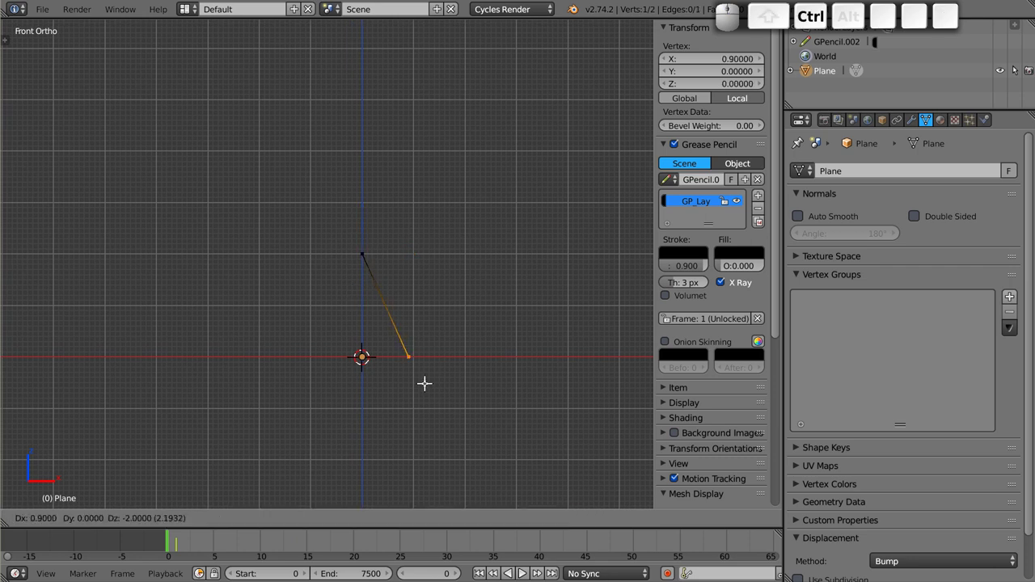
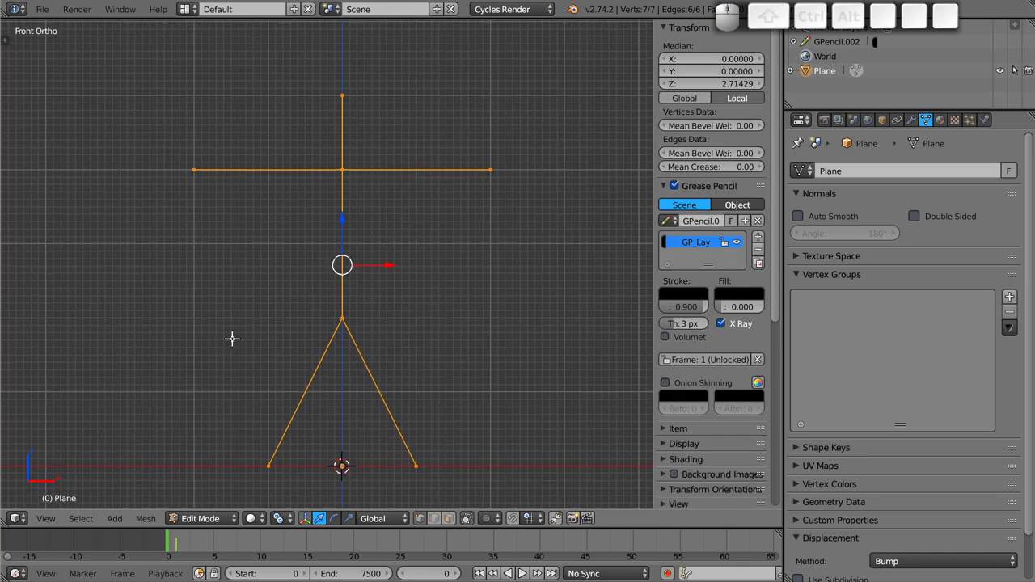
{"action": "scroll", "scroll_direction": "down", "scroll_amount": 3}
{"action": "scroll", "scroll_direction": "up", "scroll_amount": 3}
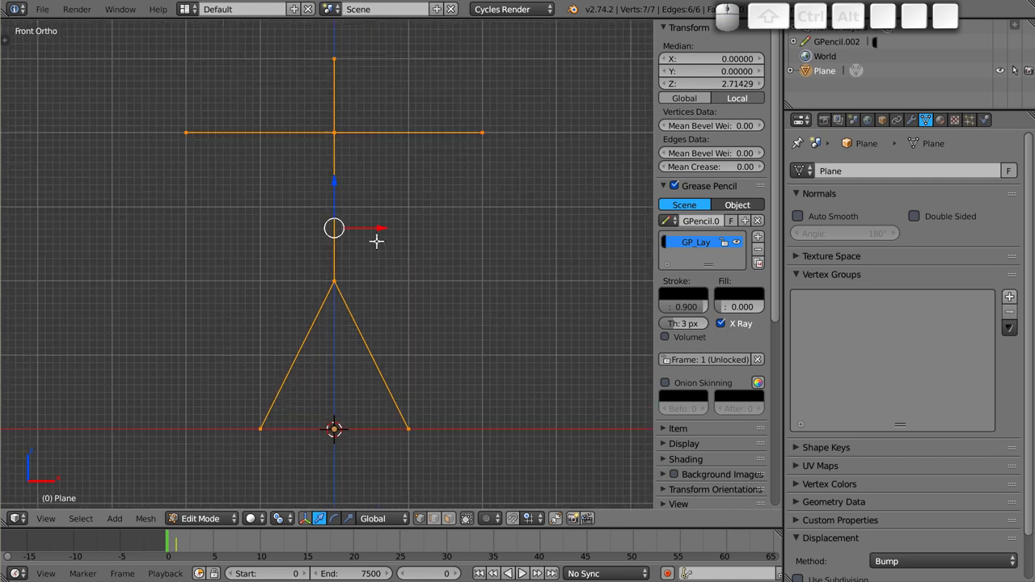
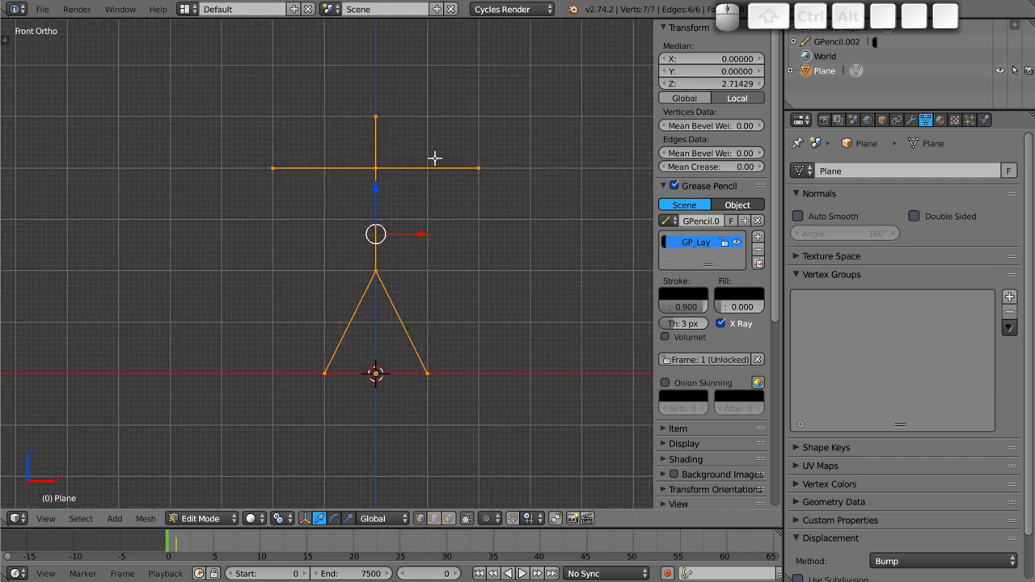
{"action": "key", "text": "Tab"}
- Add a Skin modifier to Plane, apply it and view the blocky figure from the front
{"action": "left_click", "coordinate": [919, 122]}
{"action": "left_click", "coordinate": [878, 171]}
{"action": "left_click", "coordinate": [706, 401]}
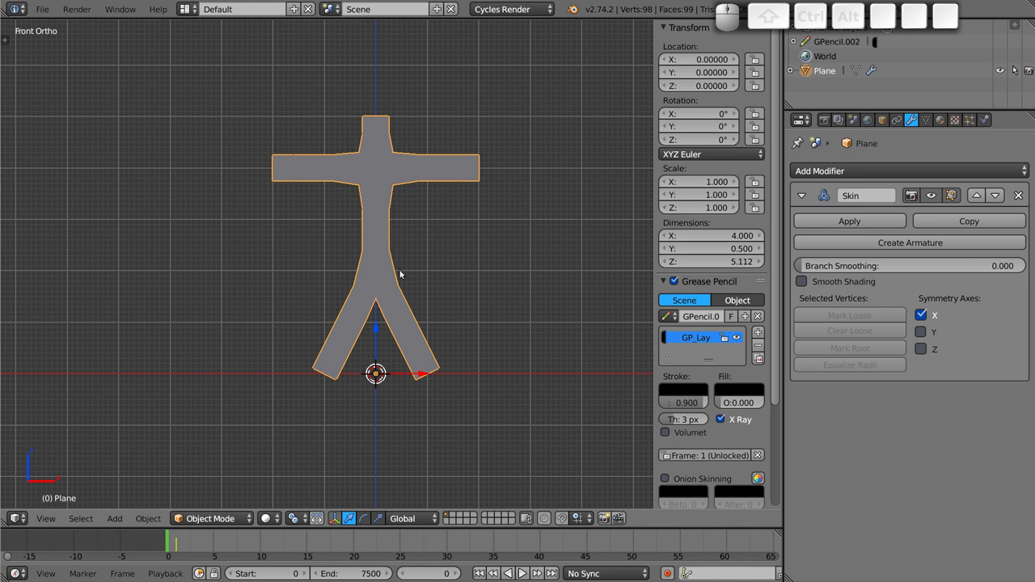
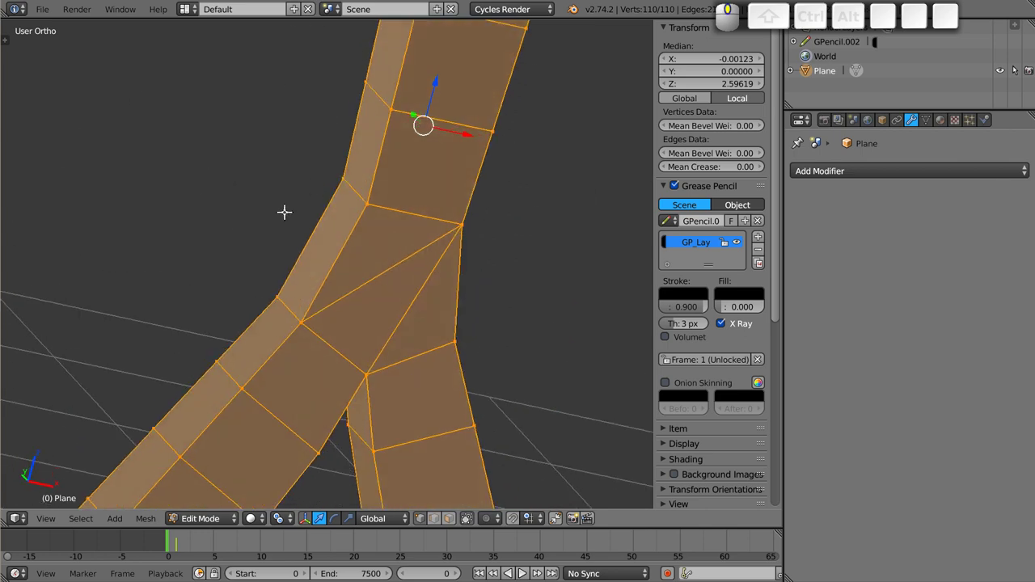
{"action": "scroll", "scroll_direction": "down", "scroll_amount": 3}
{"action": "key", "text": "Tab"}
{"action": "key", "text": "KP_1"}
{"action": "left_click", "coordinate": [340, 202]}
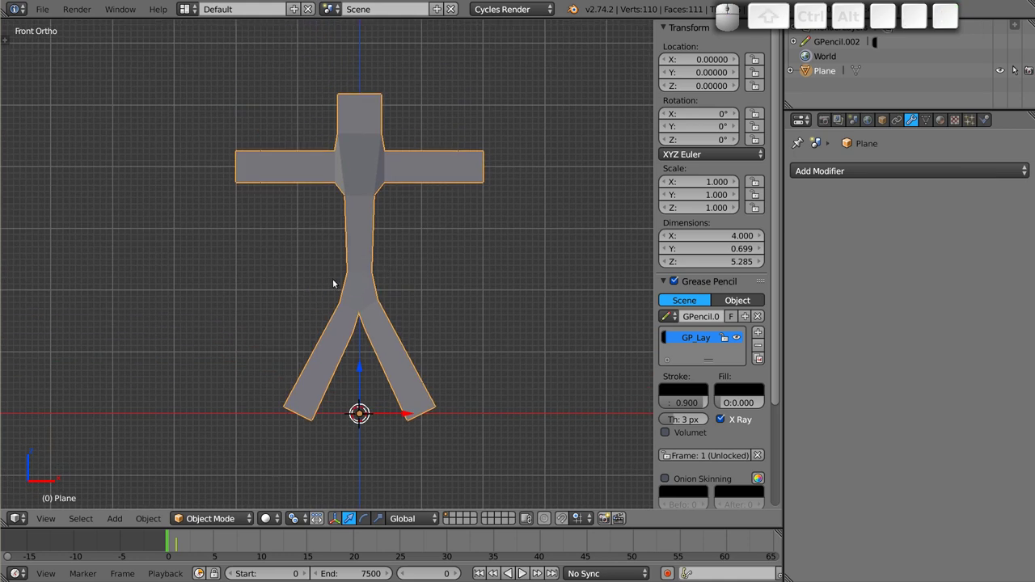
- Add an Armature with a single bone at the origin inside the figure
{"action": "key", "text": "shift+a"}
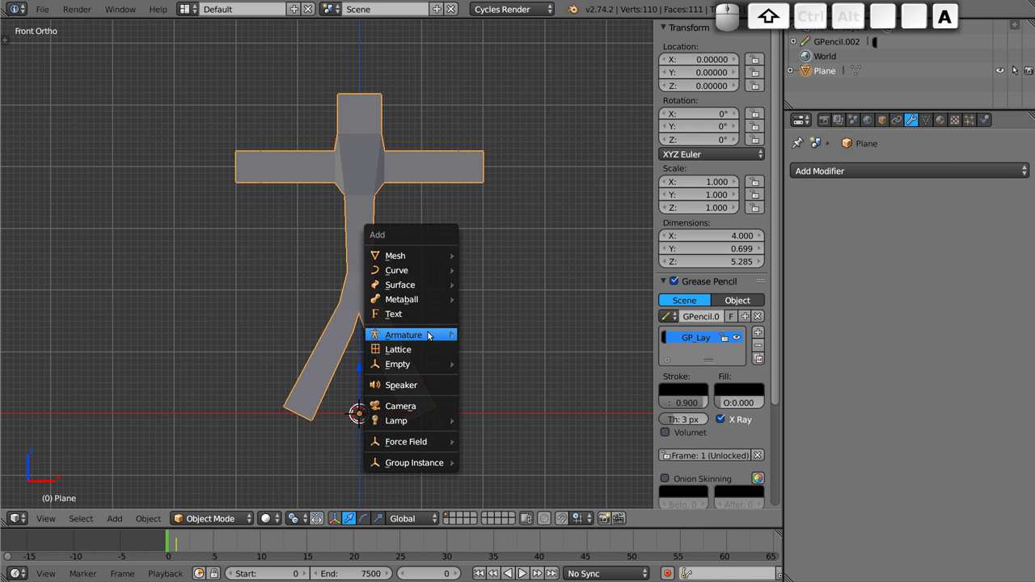
{"action": "left_click", "coordinate": [449, 336]}
{"action": "left_click", "coordinate": [482, 333]}
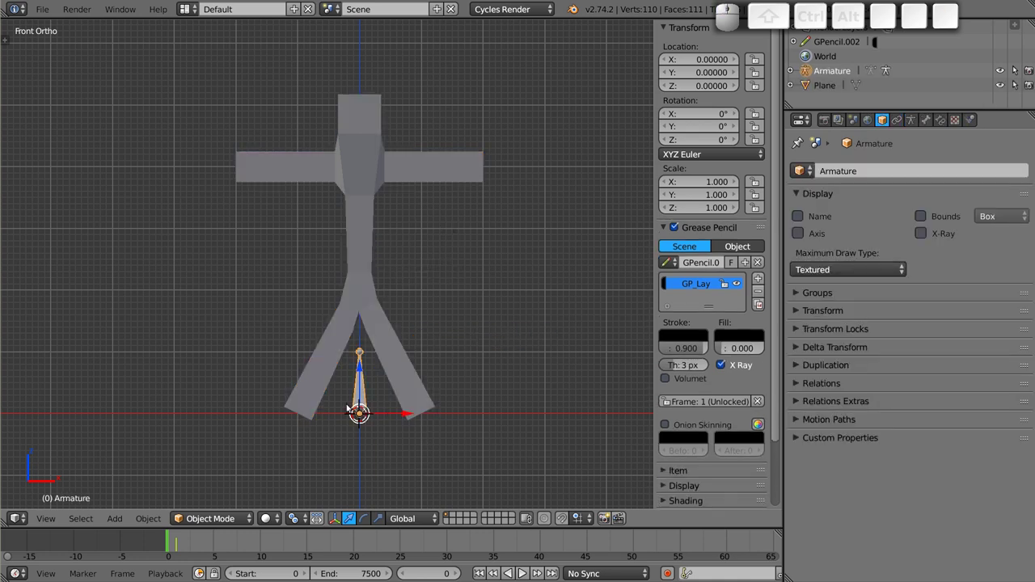
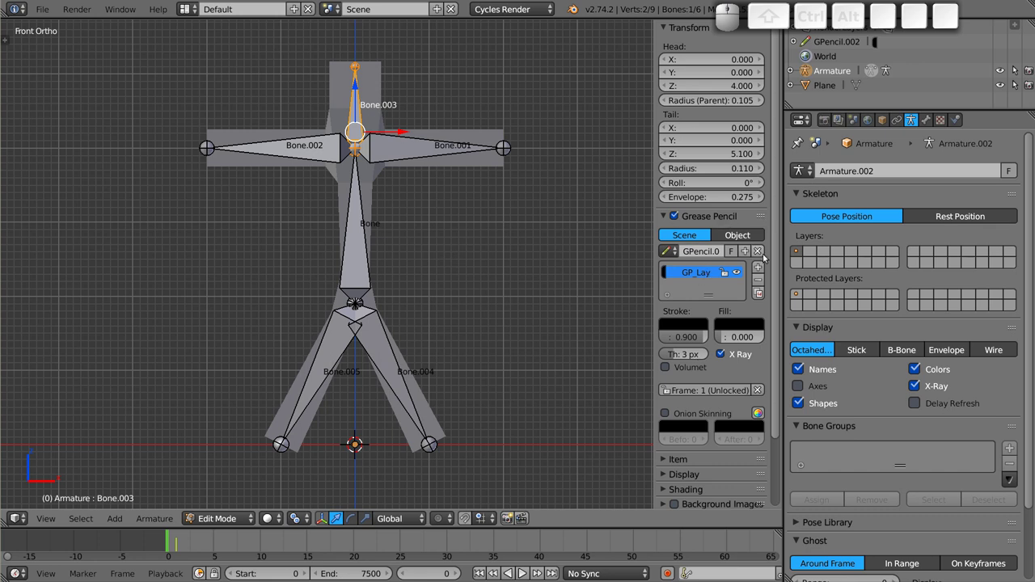
- Rename the head bone to 'glowa' in the N-panel Item section
{"action": "left_click", "coordinate": [763, 252]}
{"action": "left_click", "coordinate": [665, 217]}
{"action": "left_click", "coordinate": [663, 228]}
{"action": "left_click", "coordinate": [711, 267]}
{"action": "key", "text": "g"}
{"action": "key", "text": "l"}
{"action": "key", "text": "o"}
{"action": "key", "text": "w"}
{"action": "key", "text": "a"}
{"action": "key", "text": "Return"}
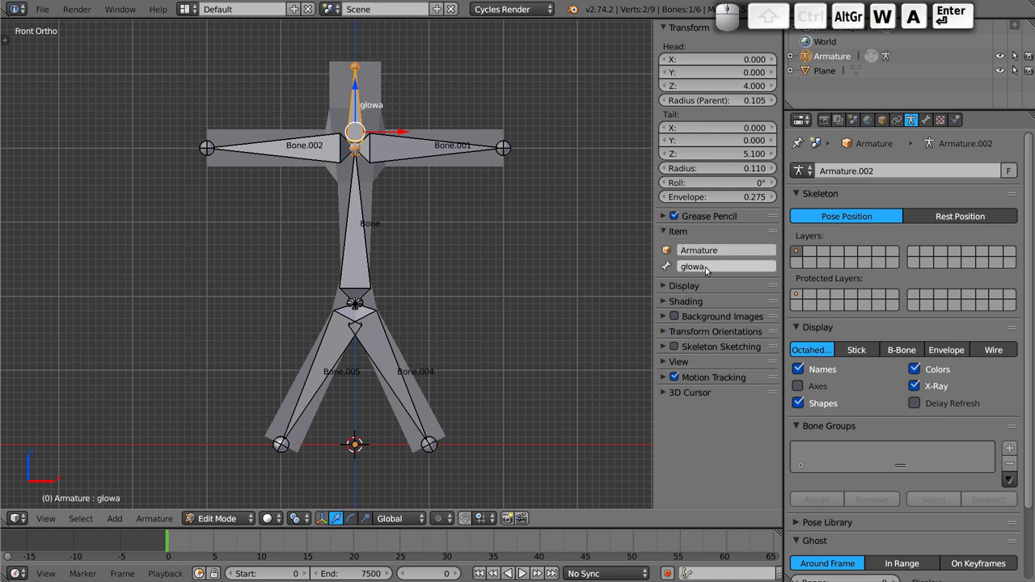
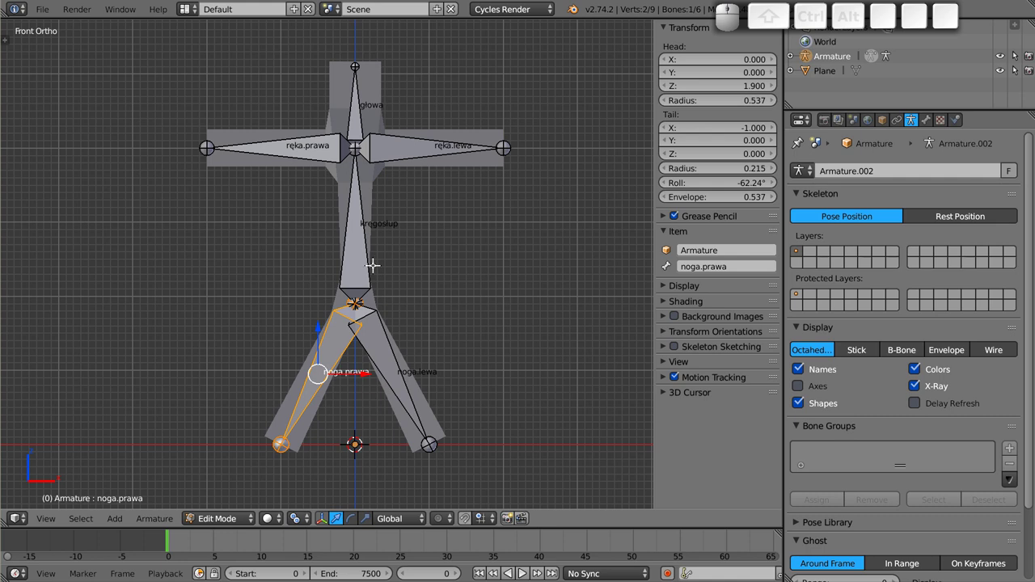
- Parent Plane to the armature with automatic weights, gaining six bone-named vertex groups
{"action": "key", "text": "Tab"}
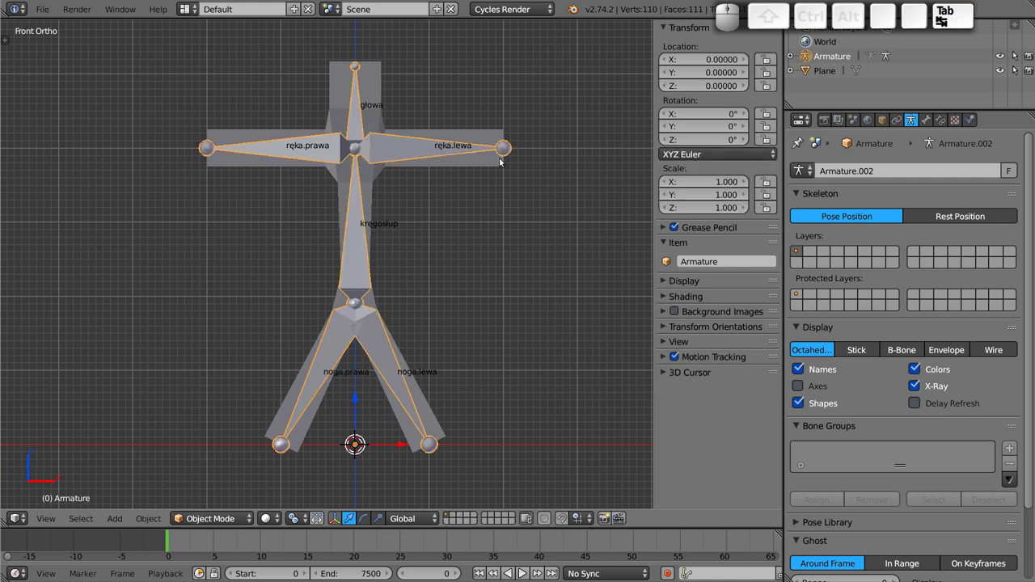
{"action": "right_click", "coordinate": [475, 137]}
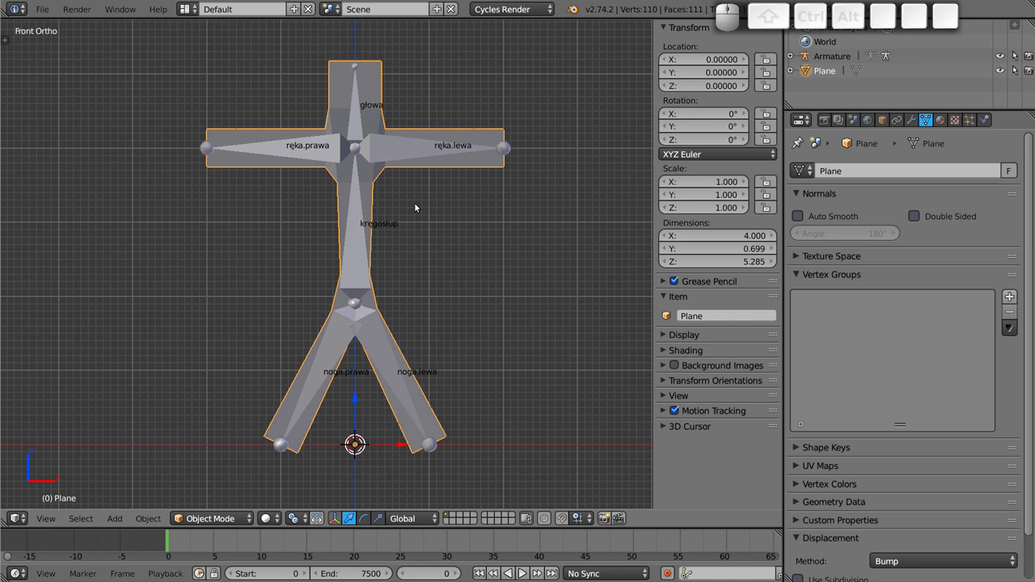
{"action": "right_click", "coordinate": [409, 149]}
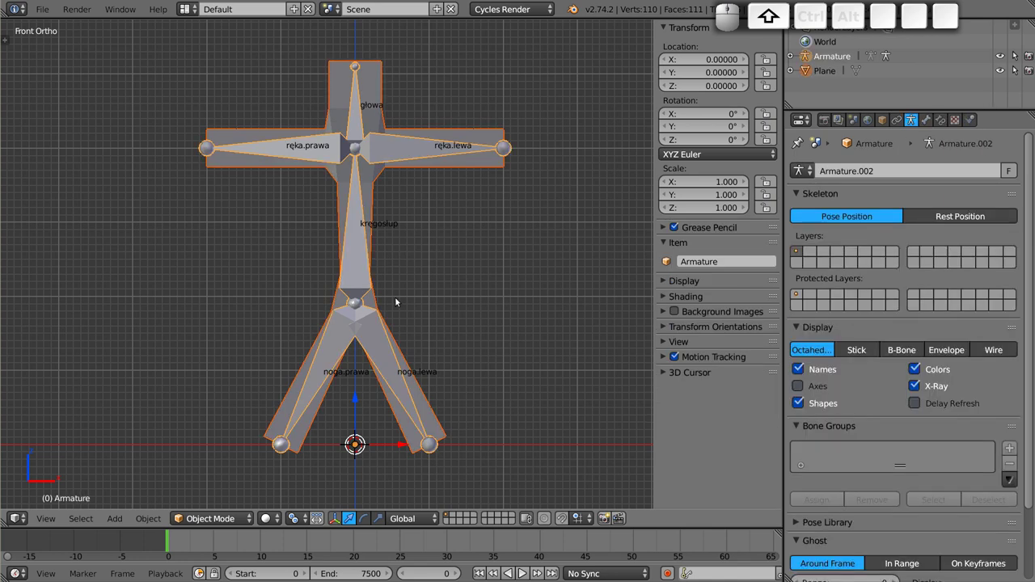
{"action": "key", "text": "ctrl+p"}
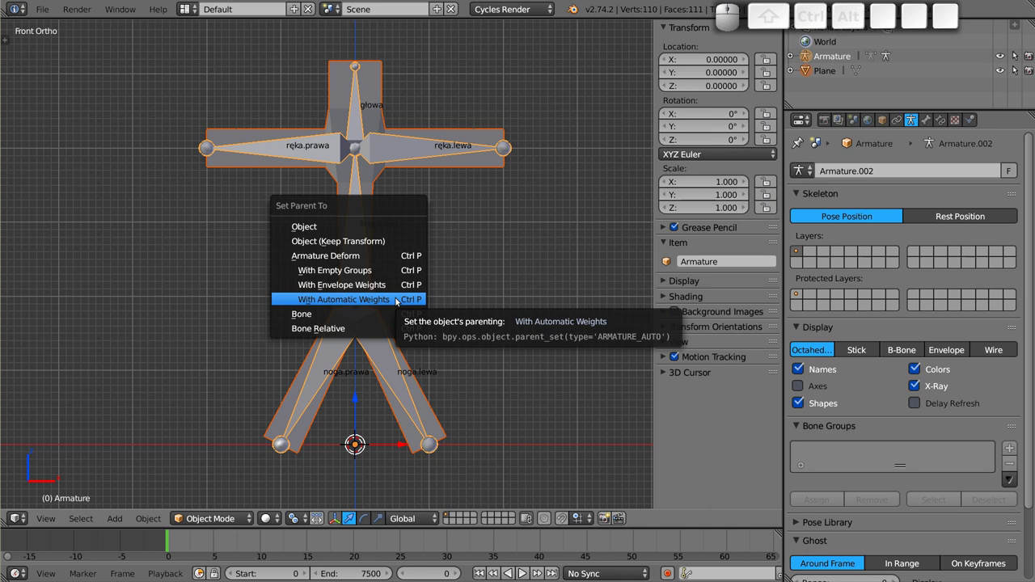
{"action": "left_click", "coordinate": [399, 300]}
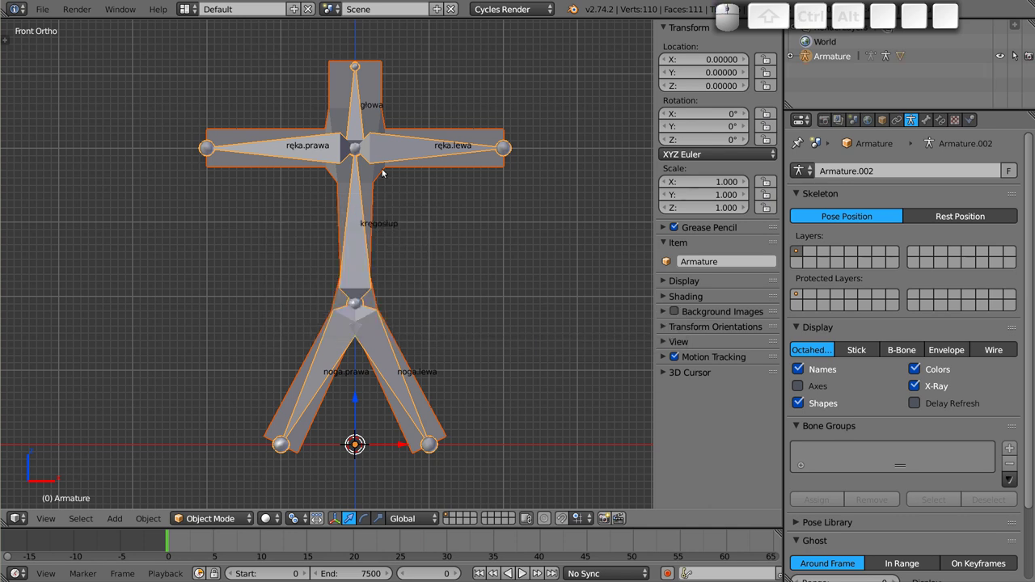
{"action": "right_click", "coordinate": [397, 151]}
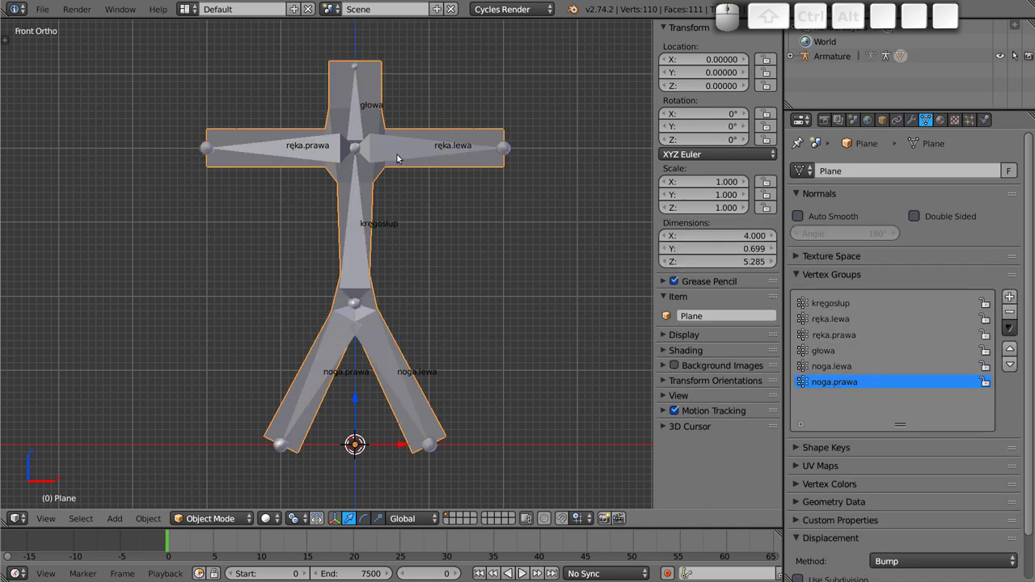
{"action": "right_click", "coordinate": [409, 156]}
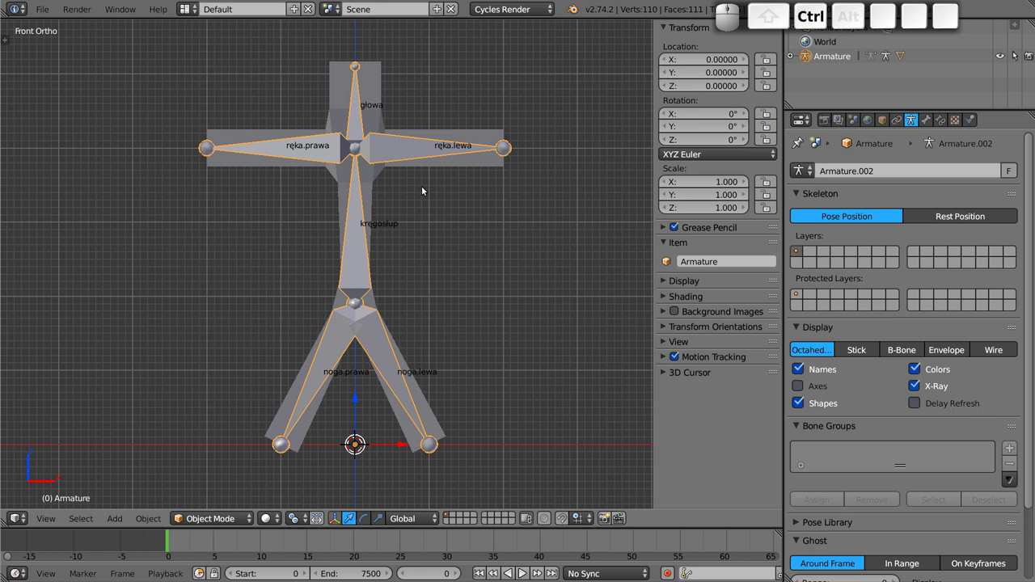
- In Pose Mode, test-rotate the head and upper bones and cancel each rotation
{"action": "key", "text": "ctrl+Tab"}
{"action": "left_click", "coordinate": [419, 155]}
{"action": "key", "text": "r"}
{"action": "key", "text": "Escape"}
{"action": "right_click", "coordinate": [260, 147]}
{"action": "key", "text": "r"}
{"action": "key", "text": "Escape"}
{"action": "right_click", "coordinate": [363, 107]}
{"action": "key", "text": "r"}
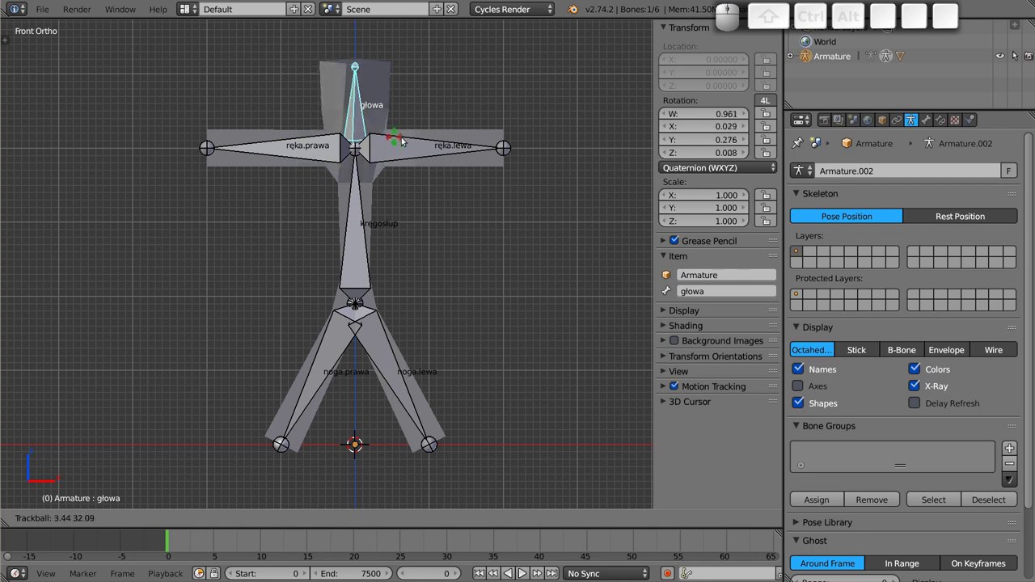
{"action": "key", "text": "Escape"}
{"action": "right_click", "coordinate": [359, 240]}
- Test-rotate the leg bones and move the kręgosłup bone, returning the figure to rest
{"action": "key", "text": "r"}
{"action": "key", "text": "r"}
{"action": "key", "text": "Escape"}
{"action": "right_click", "coordinate": [382, 340]}
{"action": "key", "text": "r"}
{"action": "key", "text": "Escape"}
{"action": "right_click", "coordinate": [340, 338]}
{"action": "key", "text": "r"}
{"action": "key", "text": "Escape"}
{"action": "right_click", "coordinate": [360, 230]}
{"action": "key", "text": "r"}
{"action": "key", "text": "Escape"}
{"action": "key", "text": "g"}
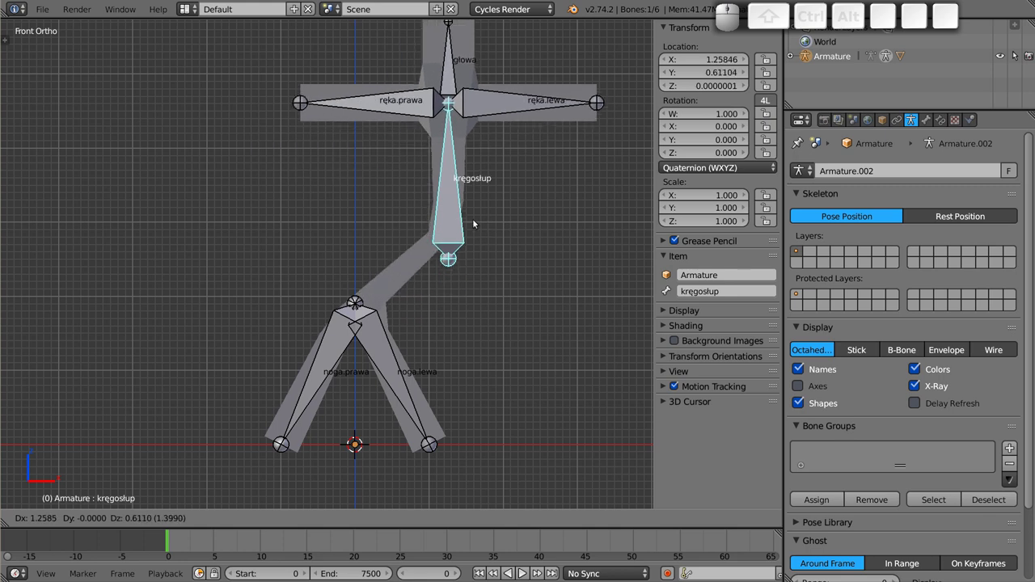
{"action": "key", "text": "Escape"}
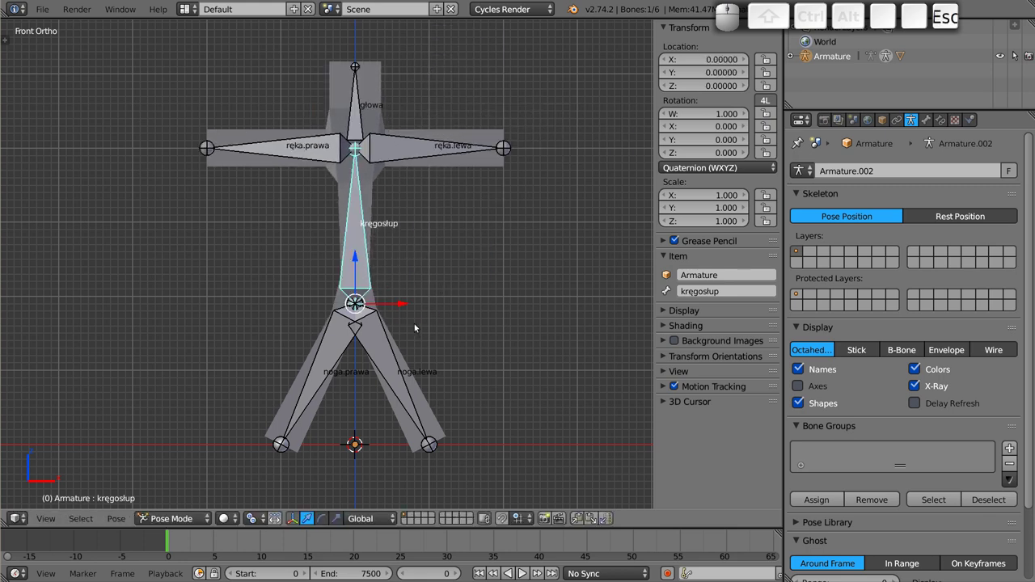
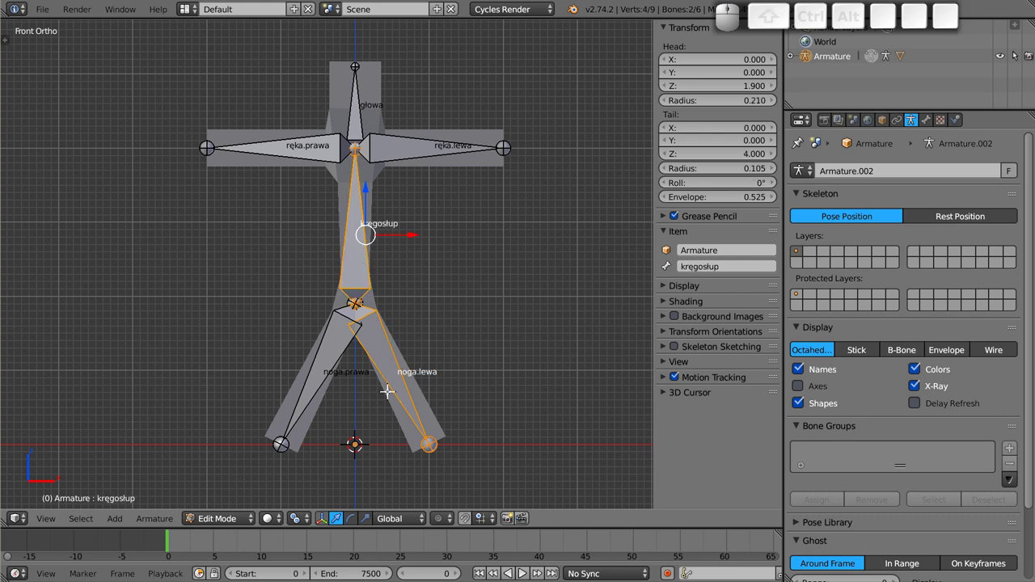
- Try parenting noga.lewa to kręgosłup and undo the trial connected parenting
{"action": "key", "text": "ctrl+p"}
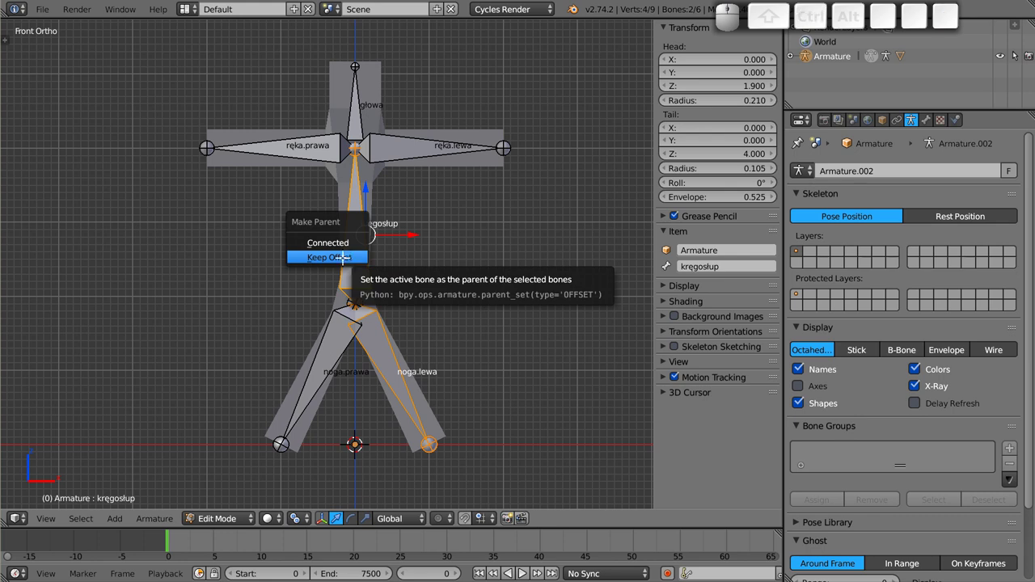
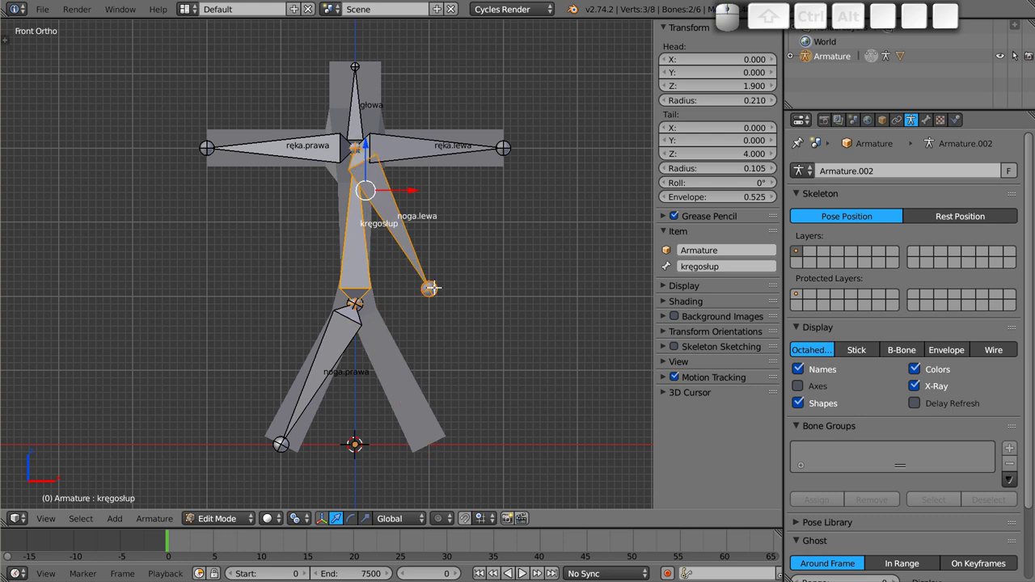
{"action": "key", "text": "ctrl+z"}
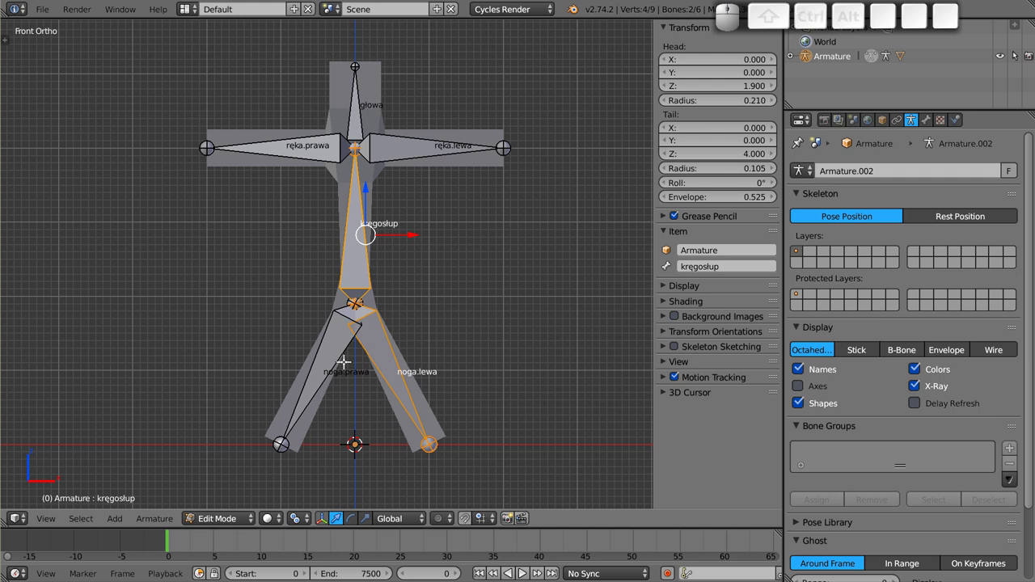
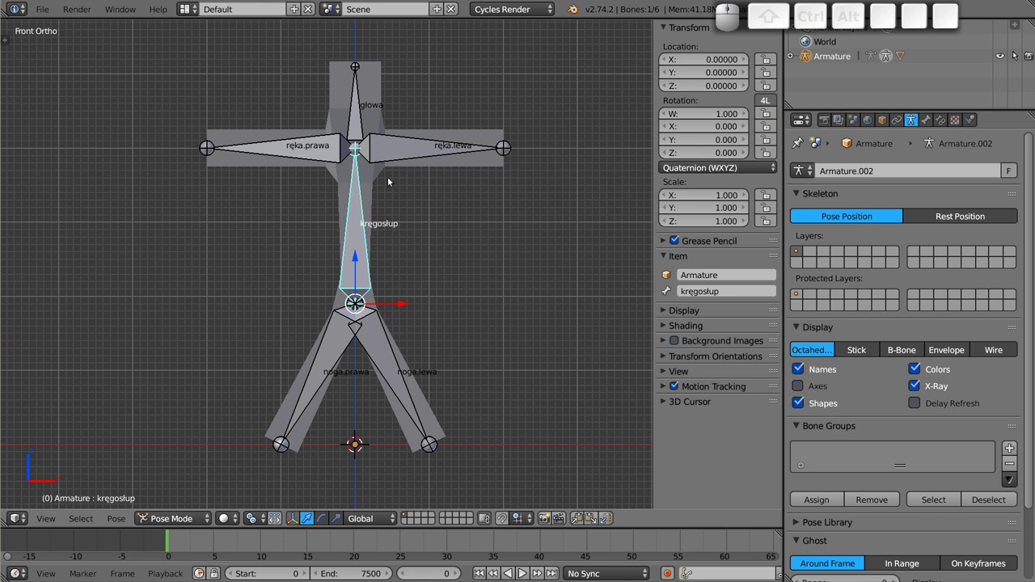
- Select the figure mesh Plane and inspect its głowa and kręgosłup vertex groups
{"action": "left_click_drag", "start_coordinate": [386, 271], "coordinate": [391, 150]}
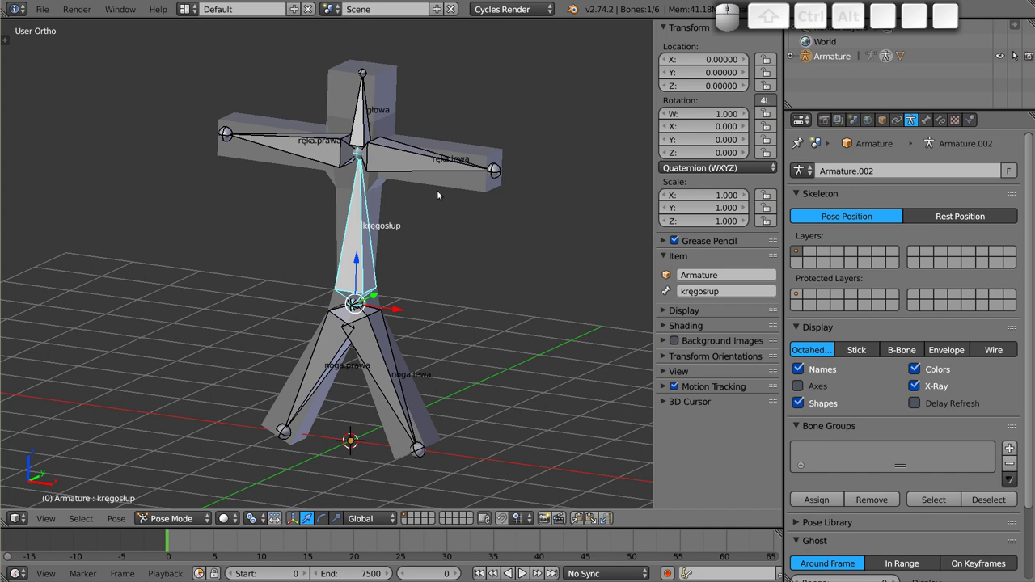
{"action": "right_click", "coordinate": [456, 188]}
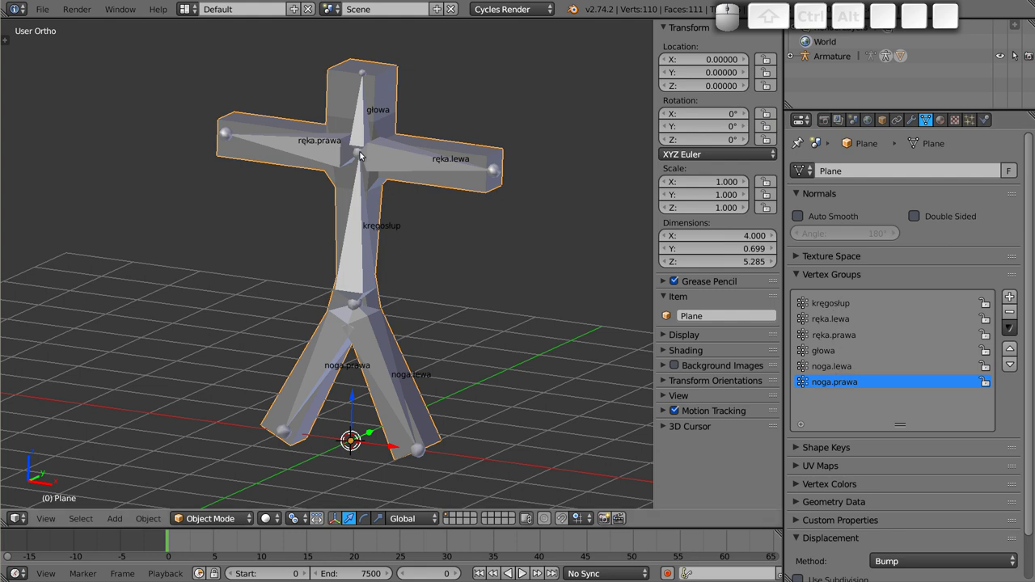
{"action": "left_click_drag", "start_coordinate": [327, 320], "coordinate": [522, 171]}
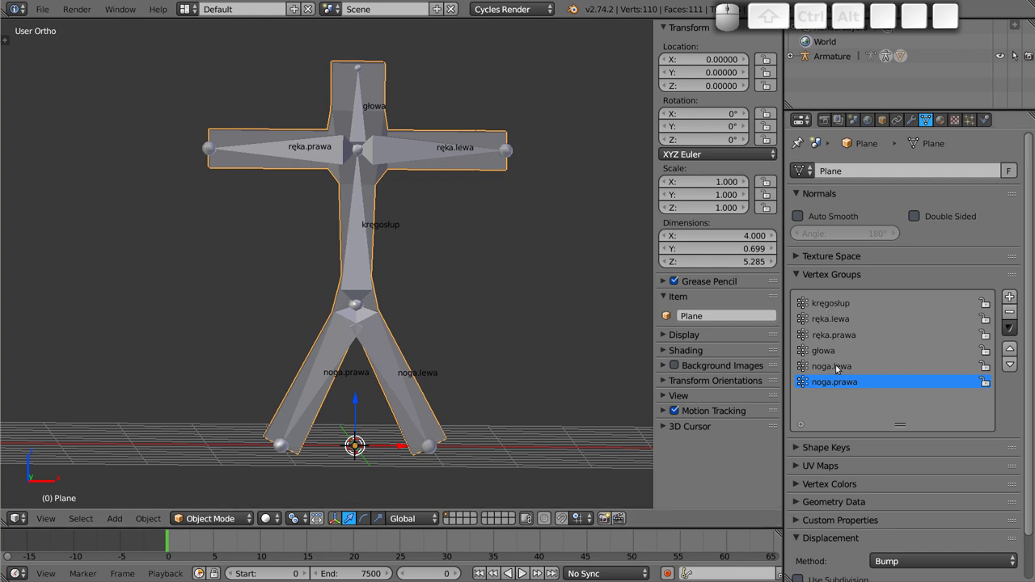
{"action": "left_click", "coordinate": [824, 354]}
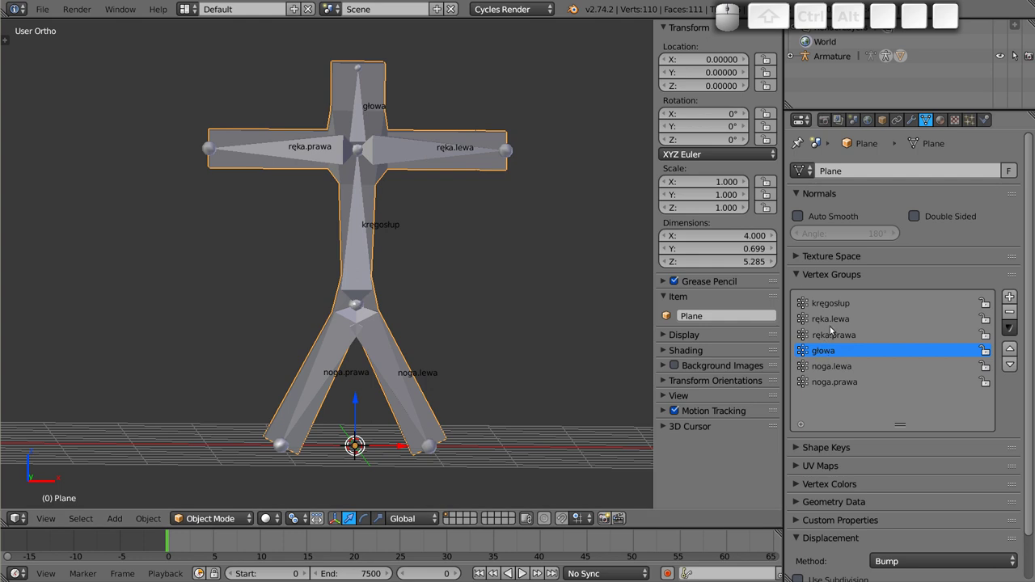
{"action": "left_click", "coordinate": [838, 309]}
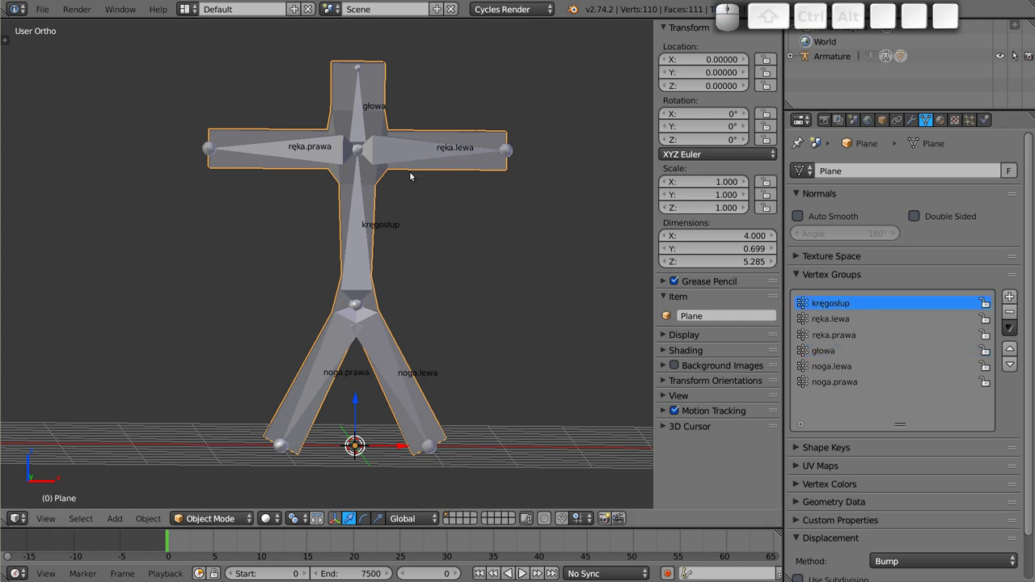
- Switch between pose mode and weight painting, showing the armature's bones as thin sticks
{"action": "key", "text": "ctrl+Tab"}
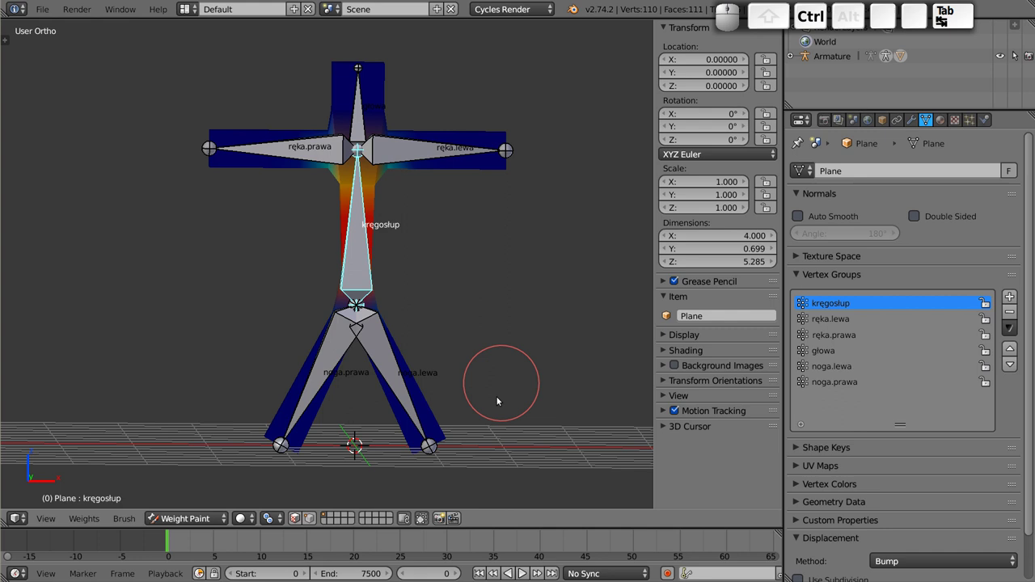
{"action": "left_click_drag", "start_coordinate": [443, 258], "coordinate": [362, 256]}
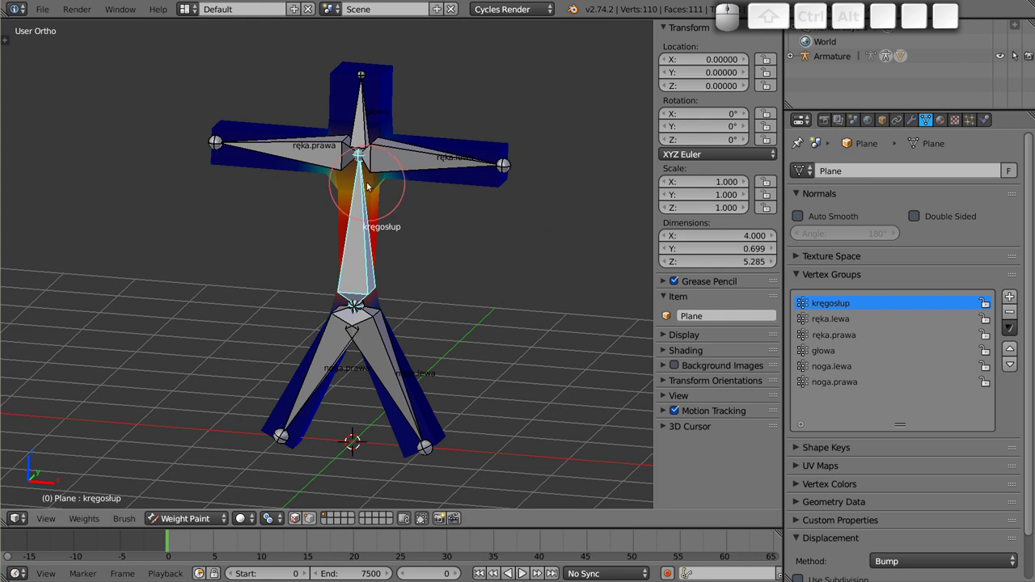
{"action": "left_click", "coordinate": [386, 165]}
{"action": "key", "text": "ctrl+Tab"}
{"action": "left_click", "coordinate": [389, 162]}
{"action": "left_click", "coordinate": [863, 353]}
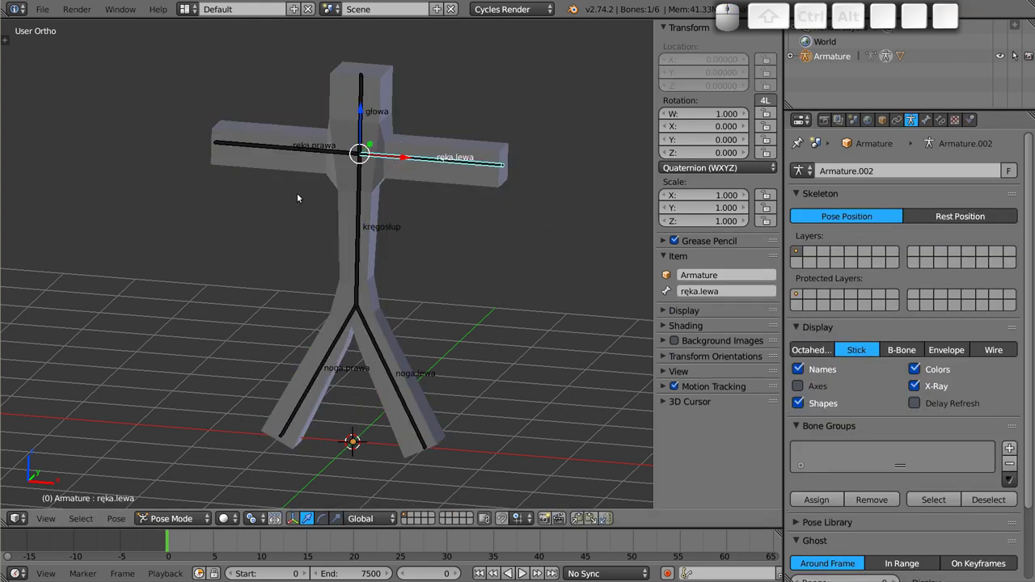
{"action": "key", "text": "ctrl+Tab"}
{"action": "key", "text": "ctrl+Tab"}
{"action": "right_click", "coordinate": [372, 205]}
{"action": "key", "text": "ctrl+Tab"}
{"action": "left_click_drag", "start_coordinate": [418, 258], "coordinate": [374, 134]}
- Display the głowa, kręgosłup, noga.prawa and ręka.lewa group weights from the front view
{"action": "right_click", "coordinate": [367, 109]}
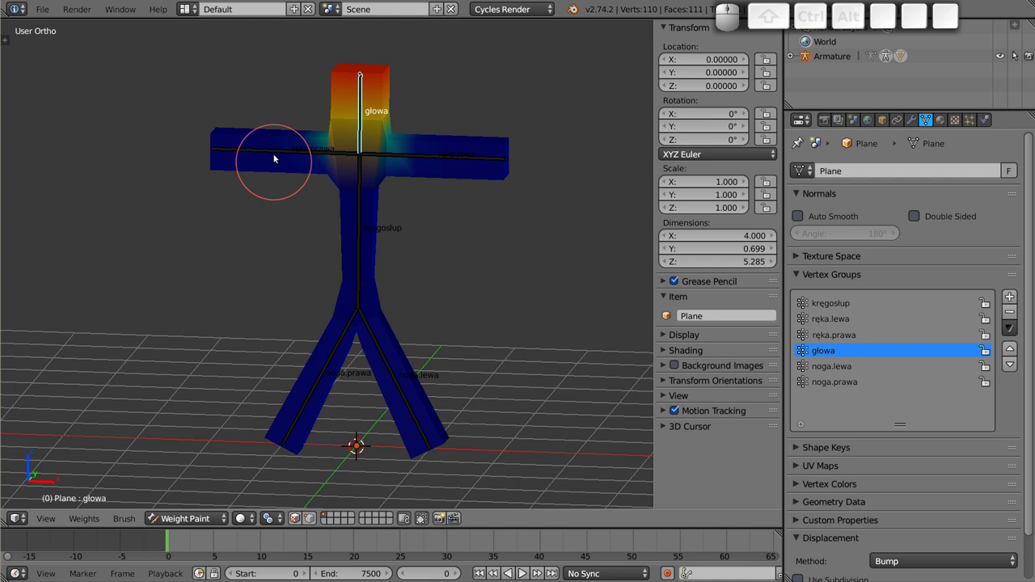
{"action": "right_click", "coordinate": [277, 154]}
{"action": "right_click", "coordinate": [365, 225]}
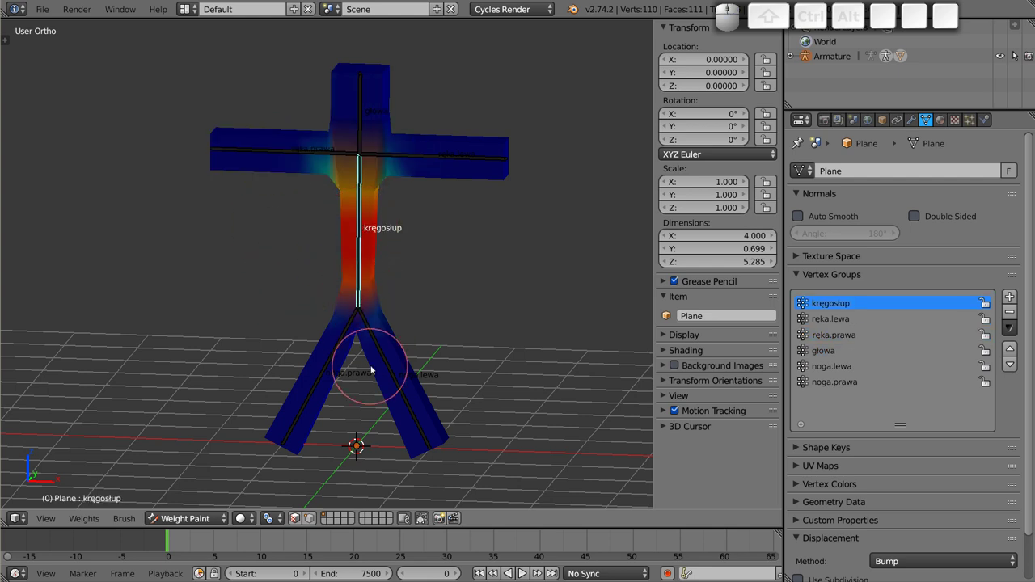
{"action": "right_click", "coordinate": [389, 364]}
{"action": "right_click", "coordinate": [319, 394]}
{"action": "scroll", "scroll_direction": "up", "scroll_amount": 3}
{"action": "key", "text": "KP_1"}
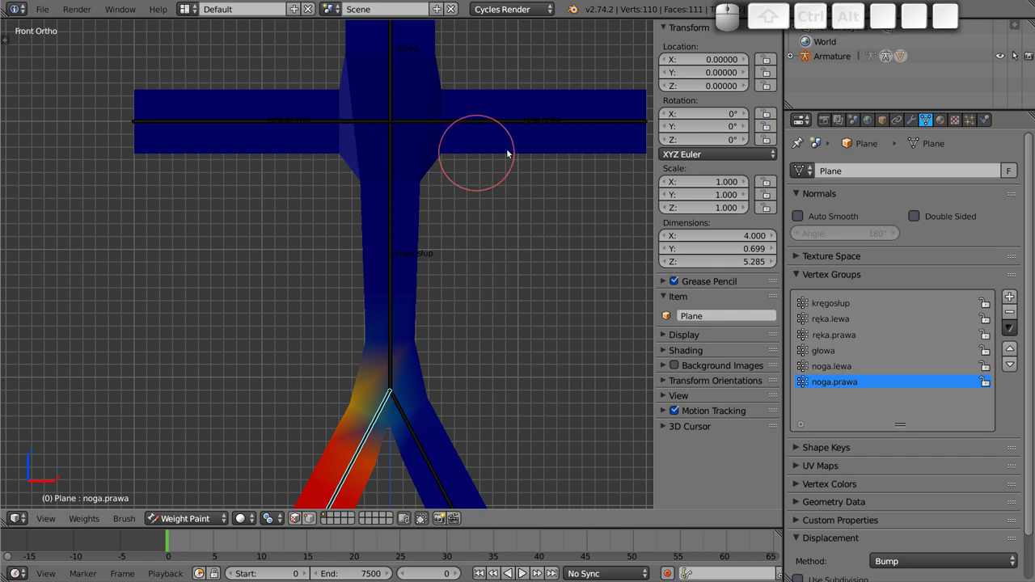
{"action": "right_click", "coordinate": [533, 122]}
{"action": "left_click", "coordinate": [454, 140]}
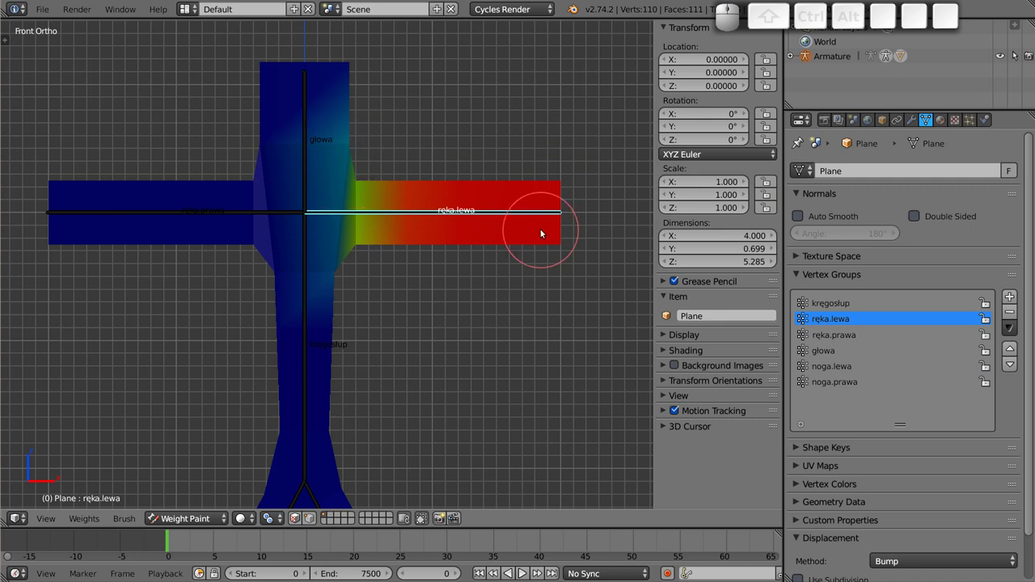
- Test-rotate the left arm, head and right arm bones, cancelling each rotation to keep the pose
{"action": "key", "text": "r"}
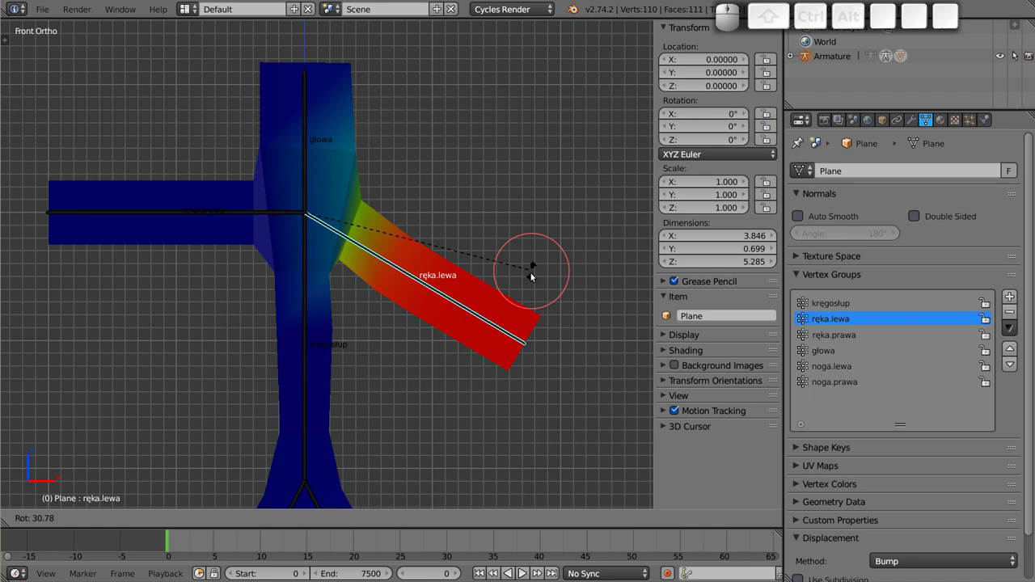
{"action": "key", "text": "Escape"}
{"action": "right_click", "coordinate": [310, 109]}
{"action": "key", "text": "r"}
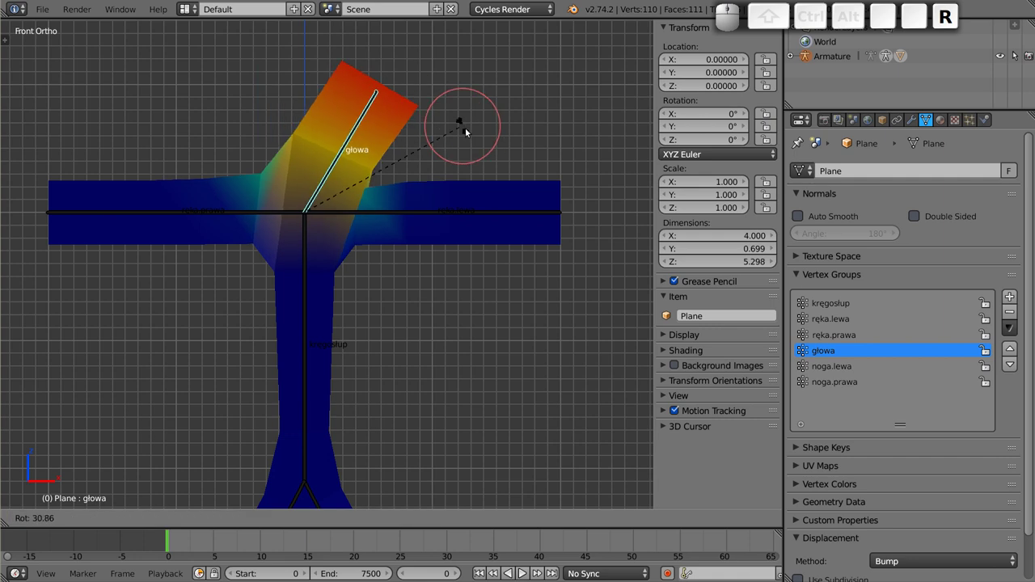
{"action": "key", "text": "Escape"}
{"action": "key", "text": "r"}
{"action": "key", "text": "Escape"}
{"action": "left_click", "coordinate": [380, 210]}
{"action": "key", "text": "r"}
{"action": "key", "text": "Escape"}
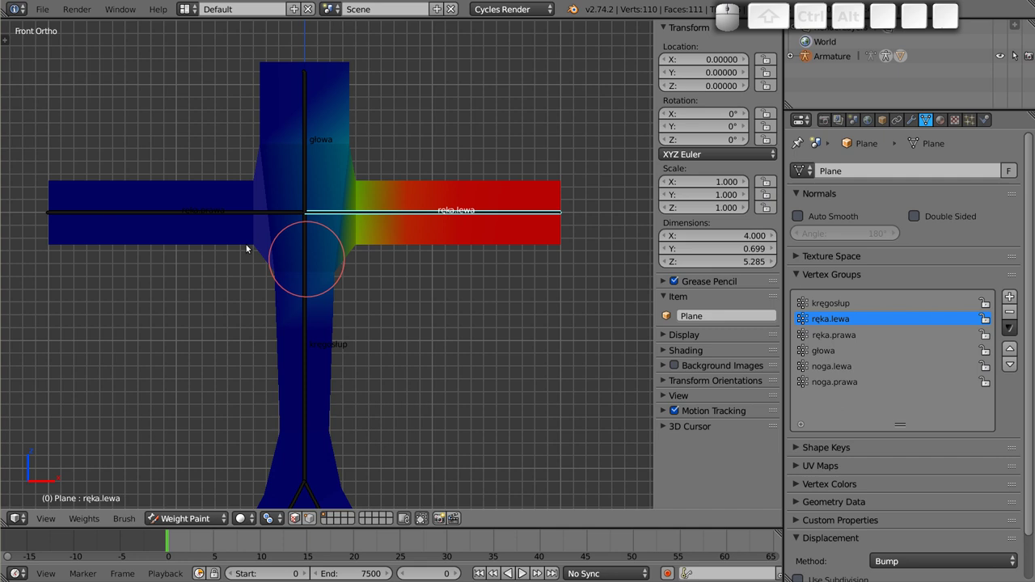
{"action": "left_click", "coordinate": [195, 218]}
{"action": "left_click", "coordinate": [138, 210]}
{"action": "key", "text": "r"}
{"action": "key", "text": "Escape"}
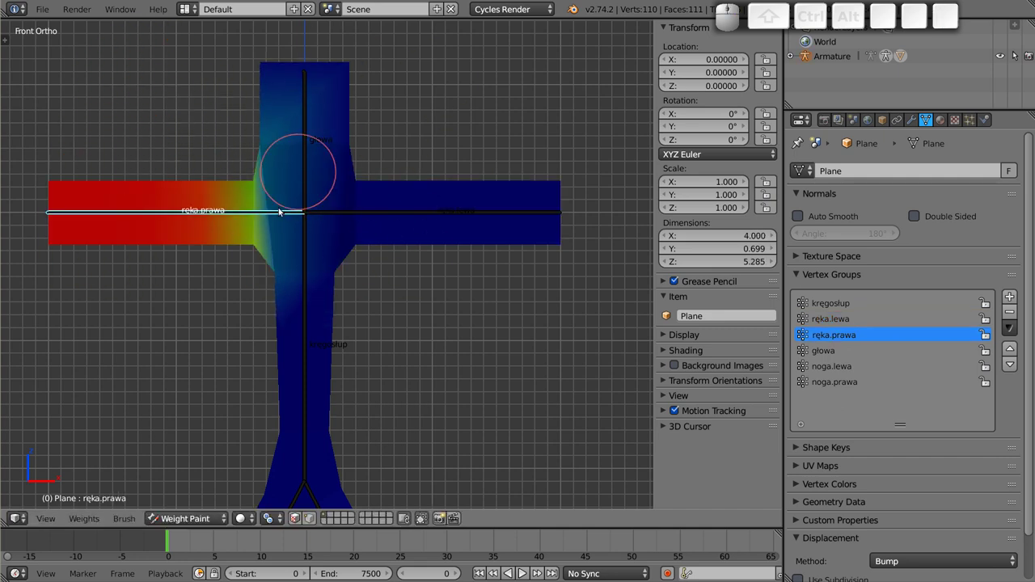
- Test-rotate the noga.lewa and noga.prawa leg bones outward and inward, cancelling each
{"action": "scroll", "scroll_direction": "down", "scroll_amount": 3}
{"action": "middle_click", "coordinate": [344, 262]}
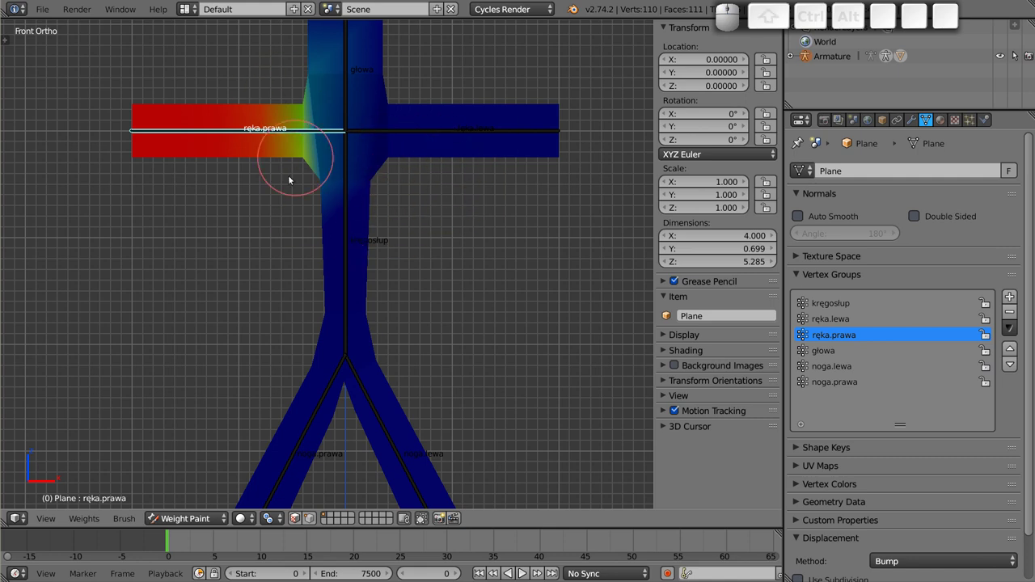
{"action": "right_click", "coordinate": [378, 405]}
{"action": "key", "text": "r"}
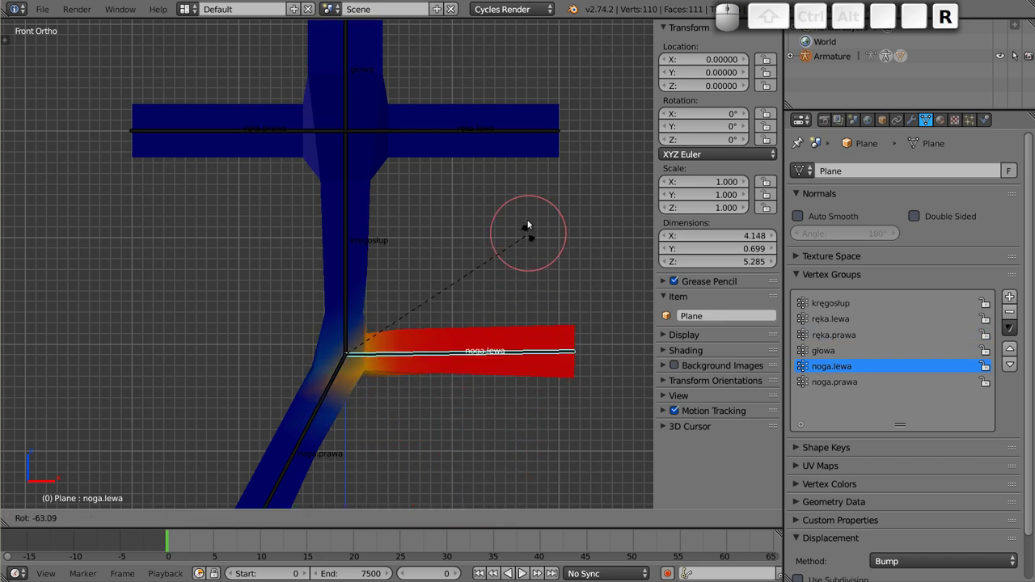
{"action": "key", "text": "Escape"}
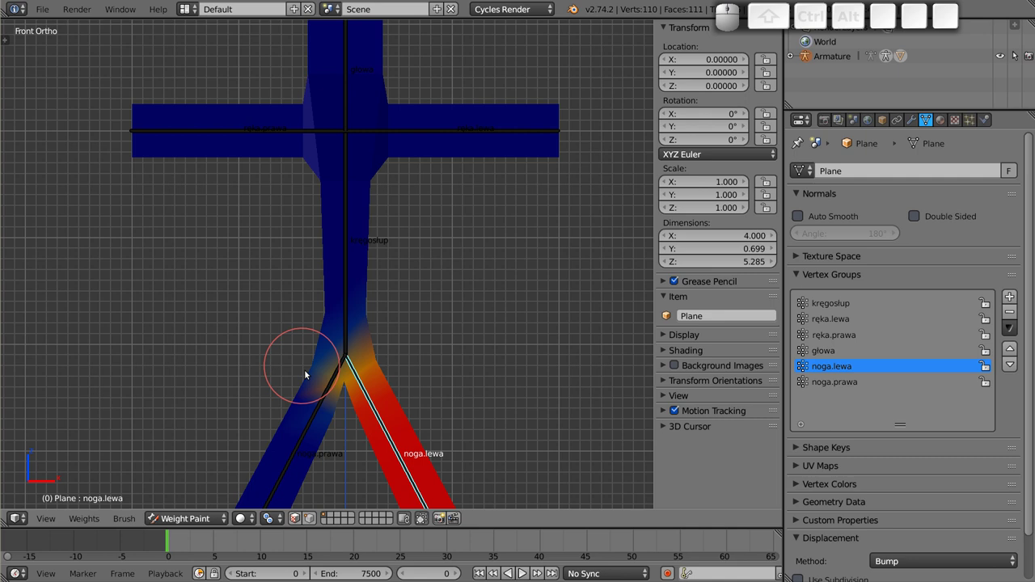
{"action": "key", "text": "r"}
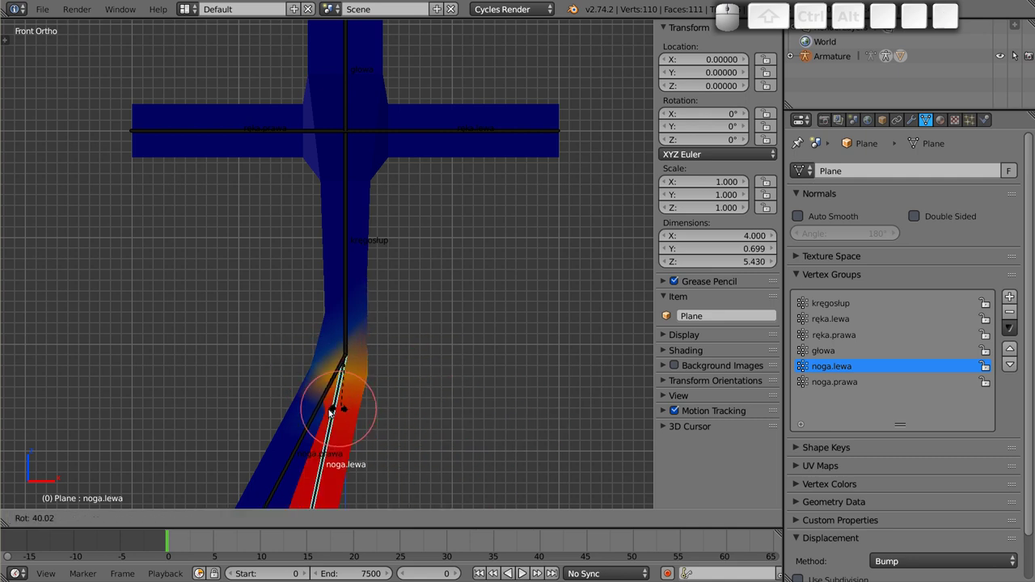
{"action": "key", "text": "Escape"}
{"action": "right_click", "coordinate": [319, 420]}
{"action": "key", "text": "r"}
{"action": "key", "text": "Escape"}
- Recheck the ręka.lewa arm and head bones with cancelled test rotations on the whole figure
{"action": "middle_click", "coordinate": [351, 216]}
{"action": "scroll", "scroll_direction": "down", "scroll_amount": 3}
{"action": "left_click", "coordinate": [345, 210]}
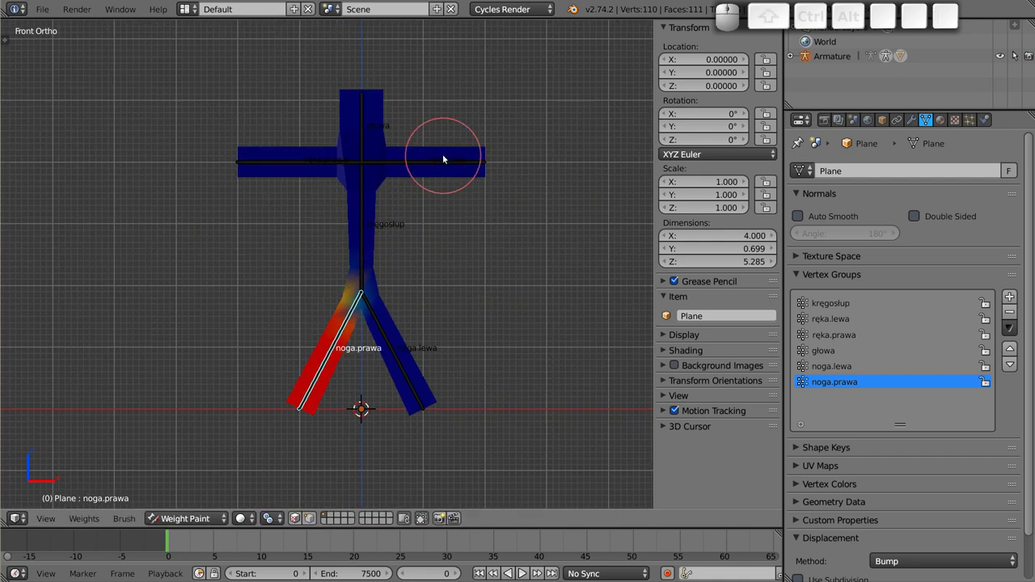
{"action": "right_click", "coordinate": [436, 168]}
{"action": "right_click", "coordinate": [440, 166]}
{"action": "key", "text": "r"}
{"action": "key", "text": "Escape"}
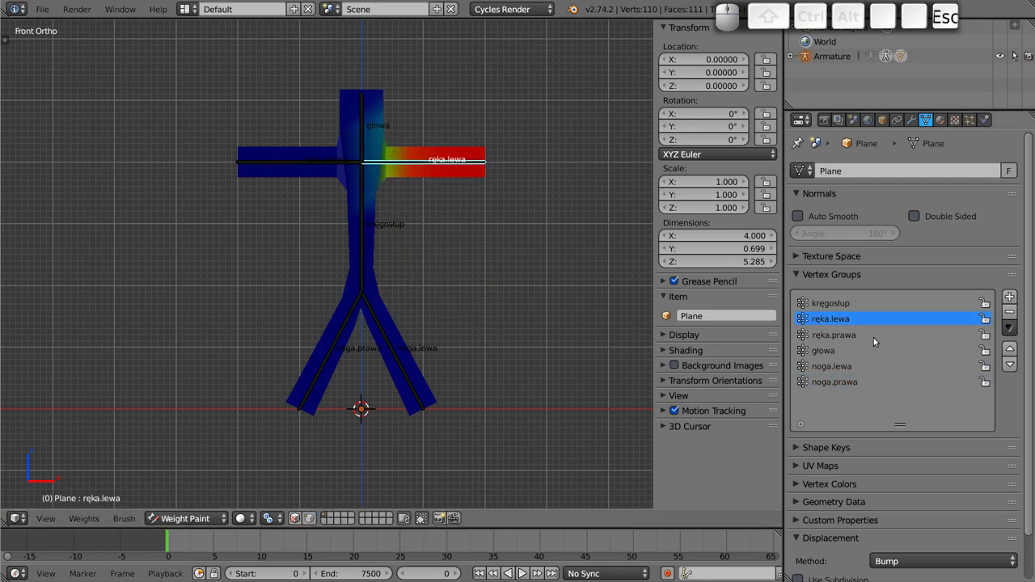
{"action": "middle_click", "coordinate": [378, 236]}
{"action": "right_click", "coordinate": [345, 119]}
{"action": "key", "text": "r"}
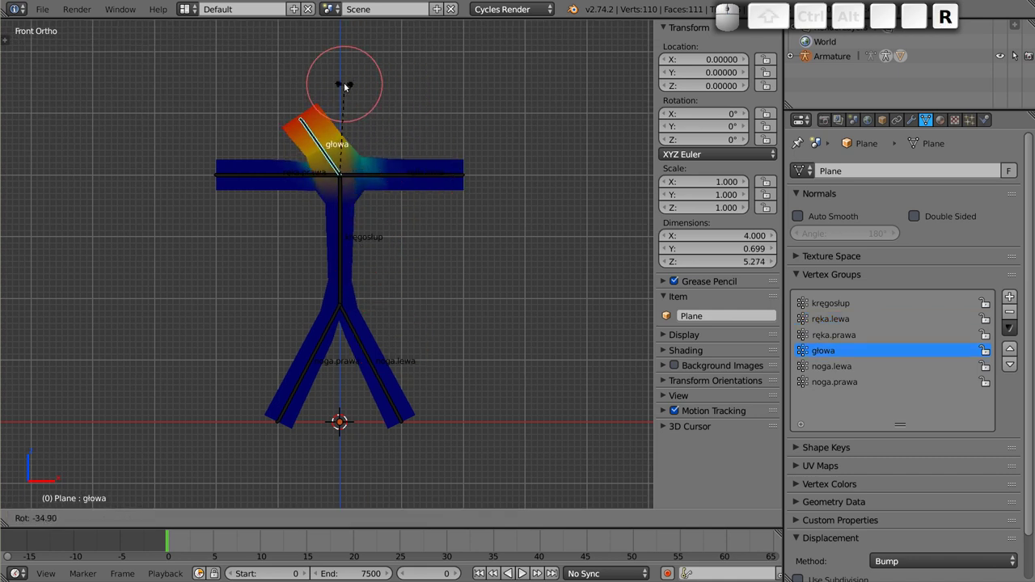
{"action": "key", "text": "Escape"}
- Display the ręka.lewa then głowa weights, showing head influence fading into the shoulders
{"action": "scroll", "scroll_direction": "up", "scroll_amount": 3}
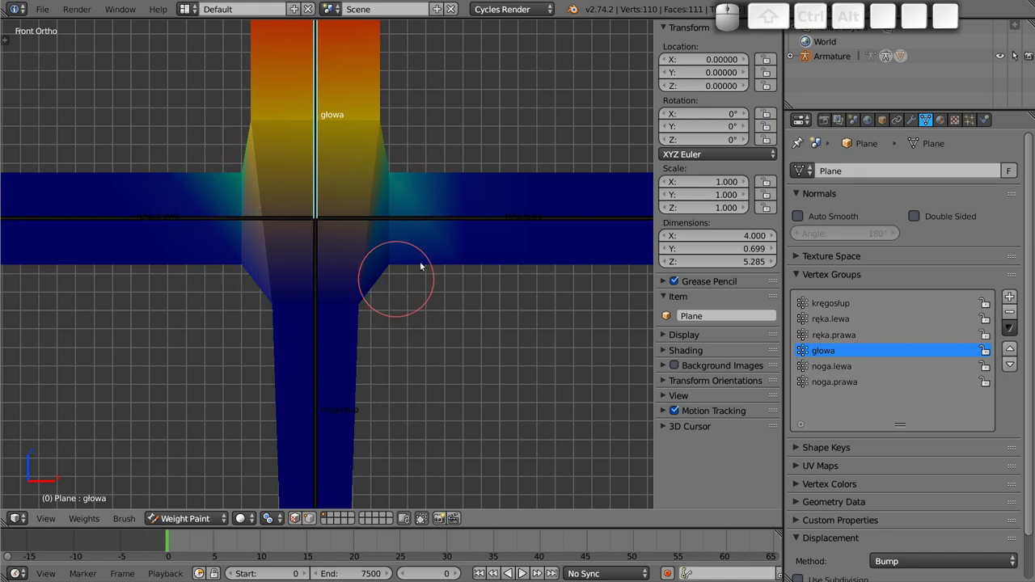
{"action": "scroll", "scroll_direction": "down", "scroll_amount": 3}
{"action": "middle_click", "coordinate": [340, 237]}
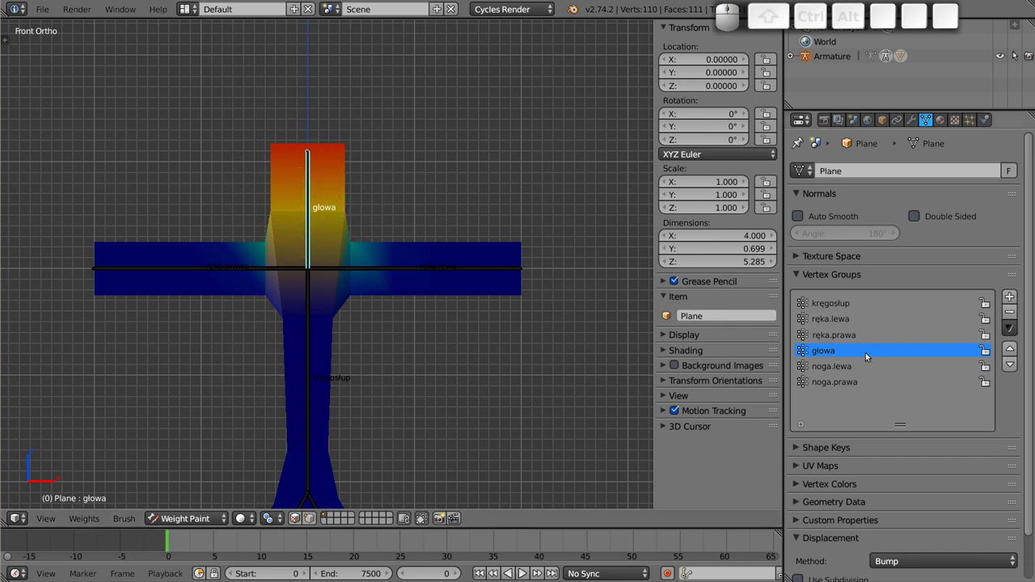
{"action": "right_click", "coordinate": [401, 272]}
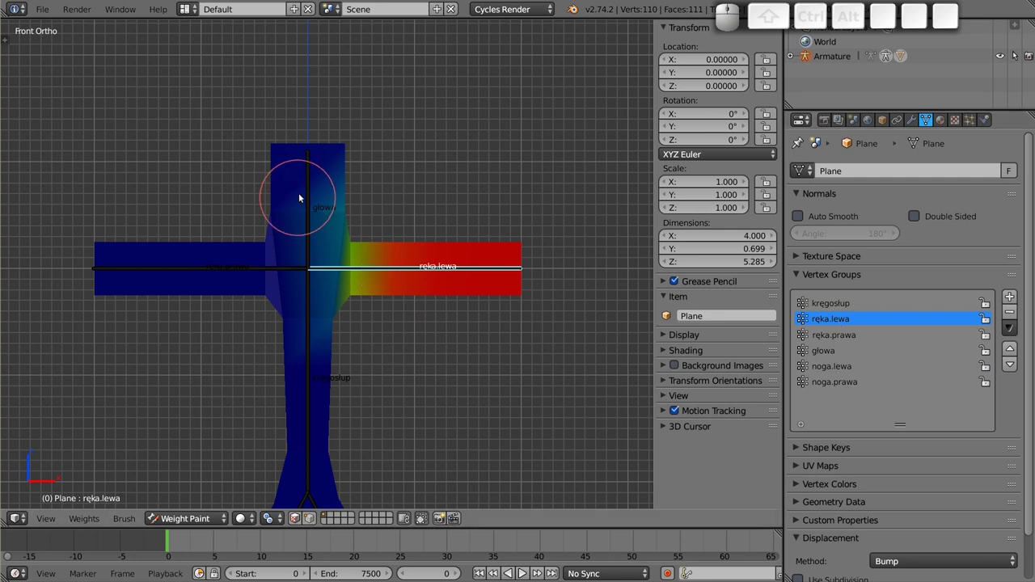
{"action": "right_click", "coordinate": [312, 188]}
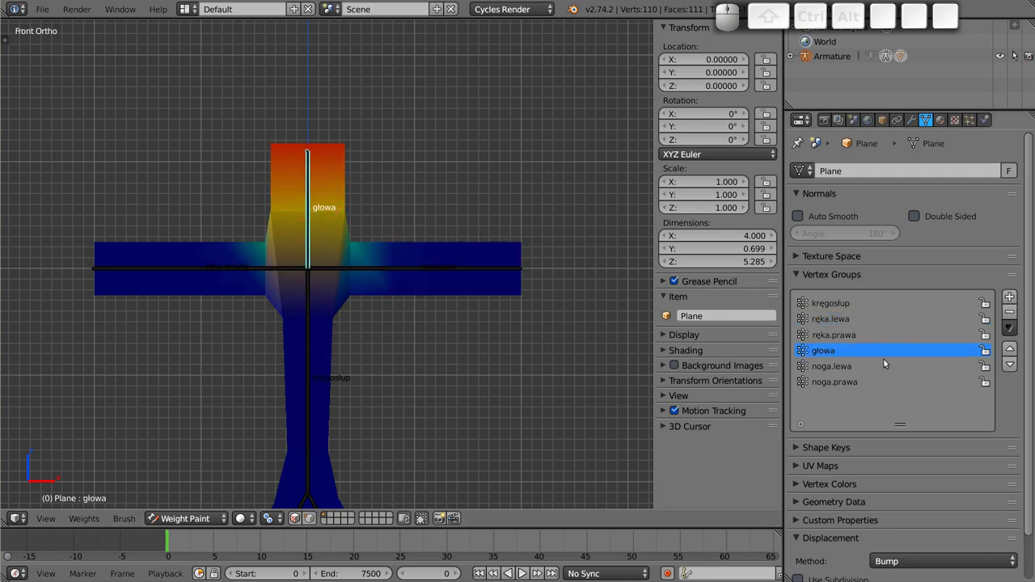
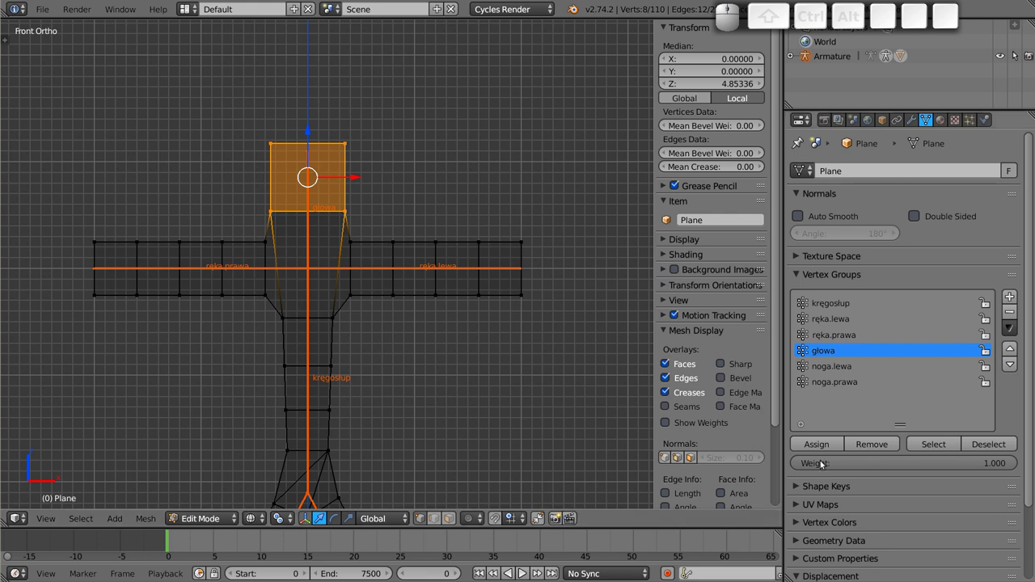
- Assign the head vertices to głowa at weight 1.0, remove all other vertices, and return to weight painting
{"action": "left_click", "coordinate": [821, 448]}
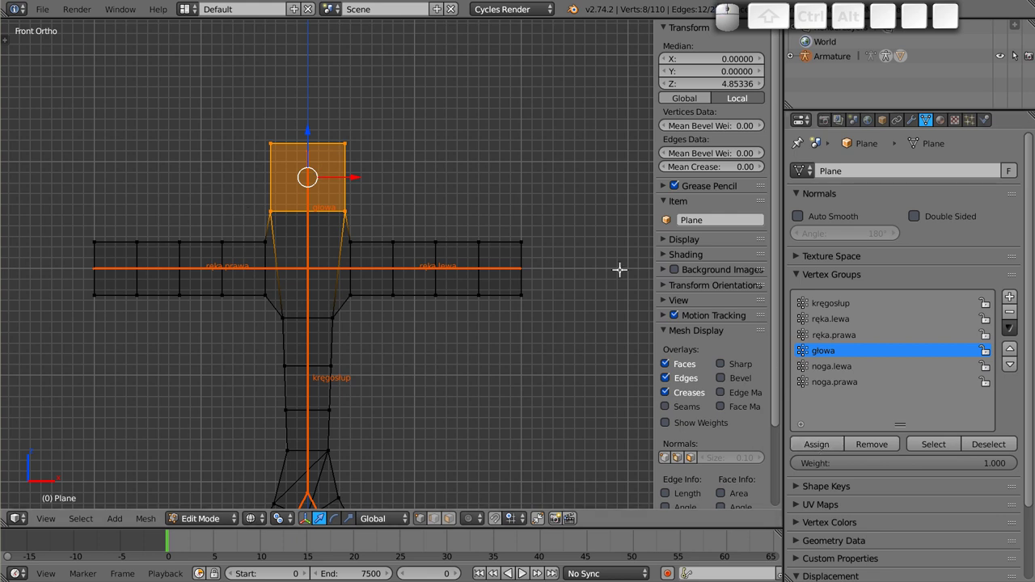
{"action": "key", "text": "ctrl+i"}
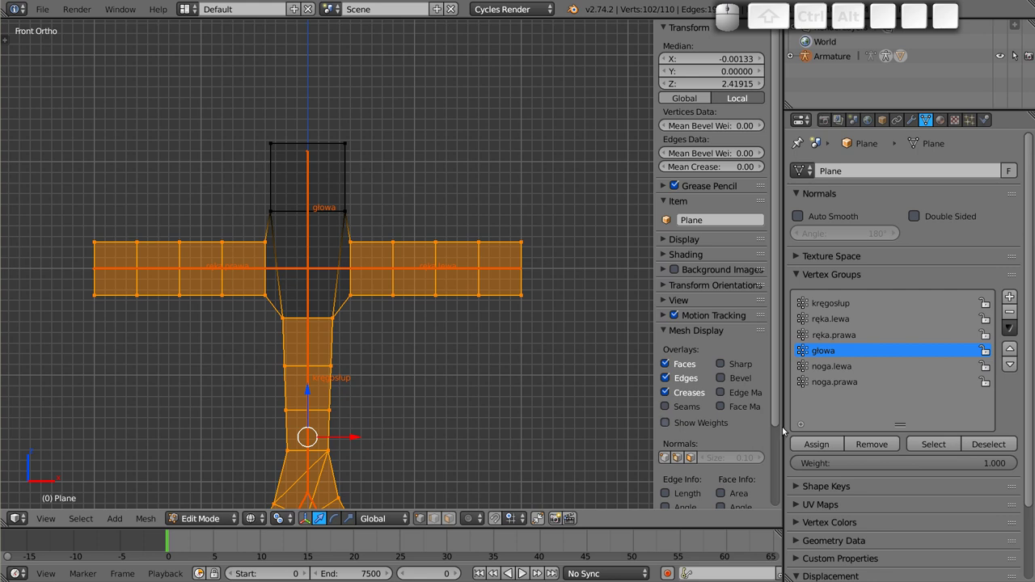
{"action": "left_click", "coordinate": [868, 447]}
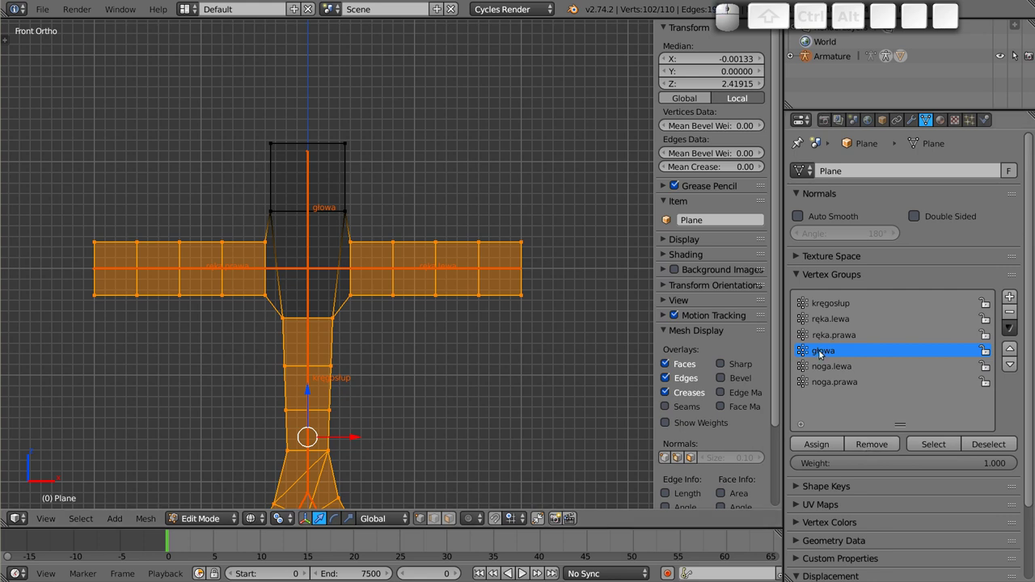
{"action": "key", "text": "Tab"}
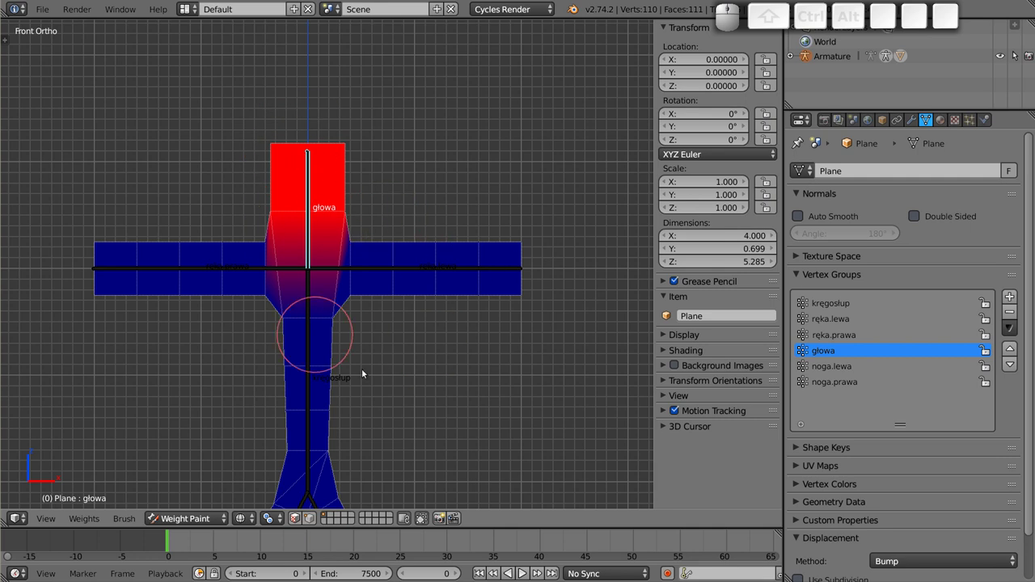
- Test-rotate the head bone twice to confirm rigid bending, then show the ręka.lewa weights in edit mode
{"action": "key", "text": "Tab"}
{"action": "key", "text": "Tab"}
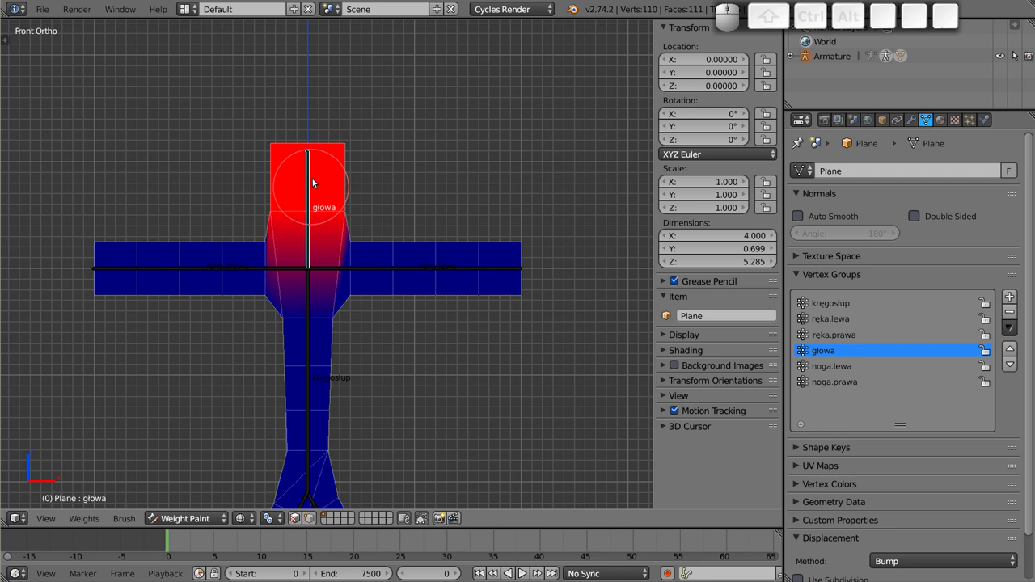
{"action": "key", "text": "r"}
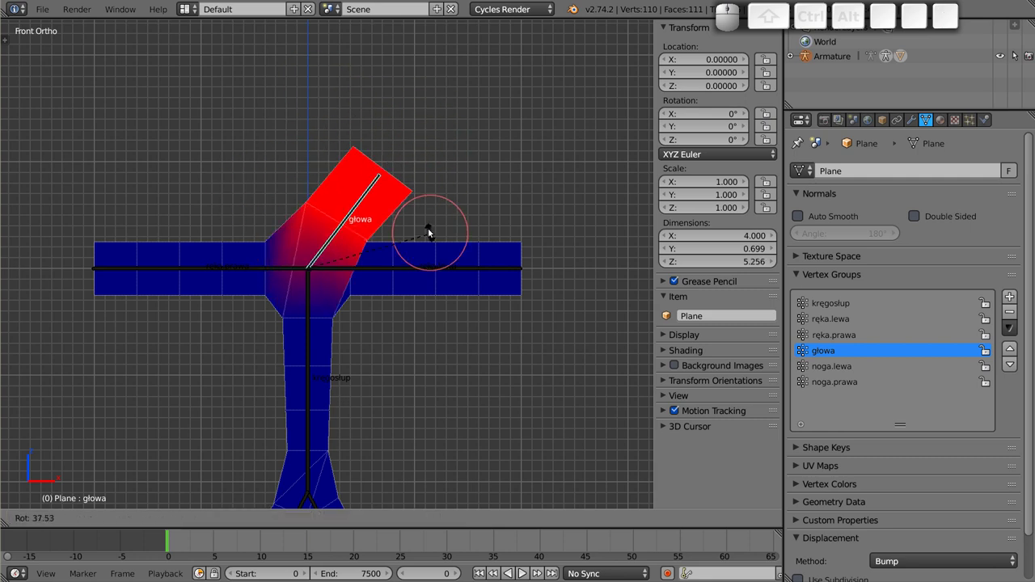
{"action": "key", "text": "Escape"}
{"action": "key", "text": "r"}
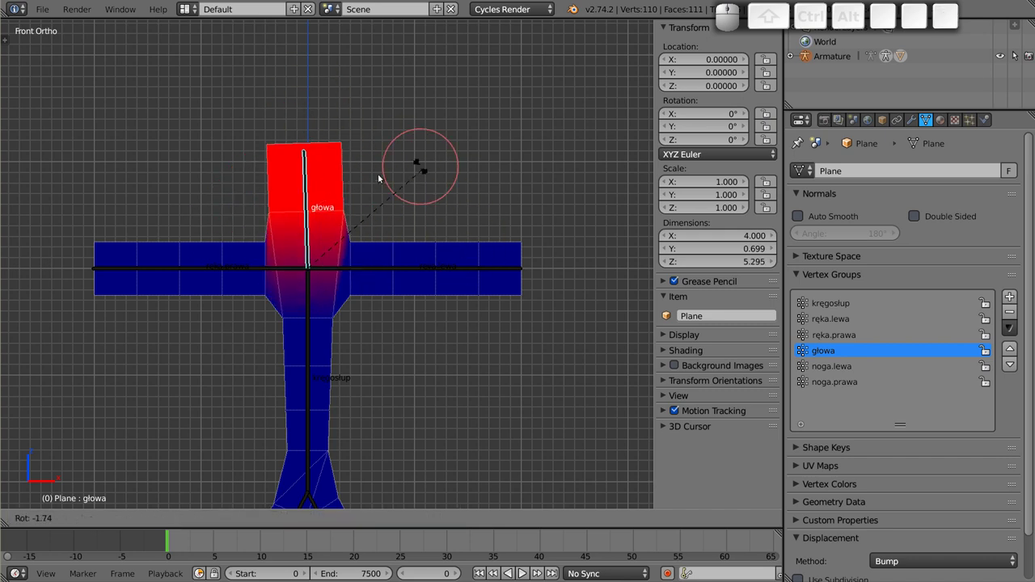
{"action": "key", "text": "Escape"}
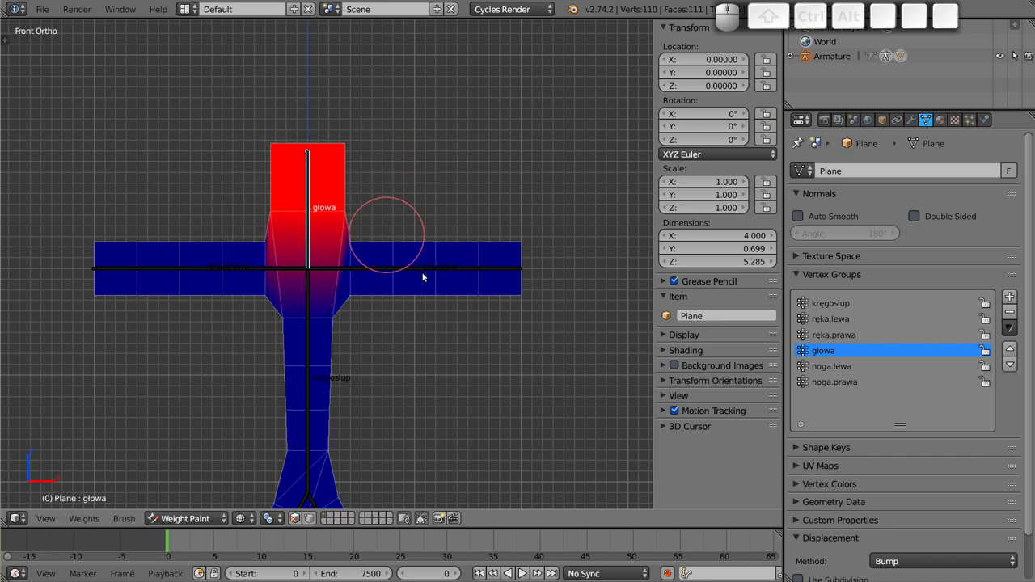
{"action": "left_click", "coordinate": [463, 273]}
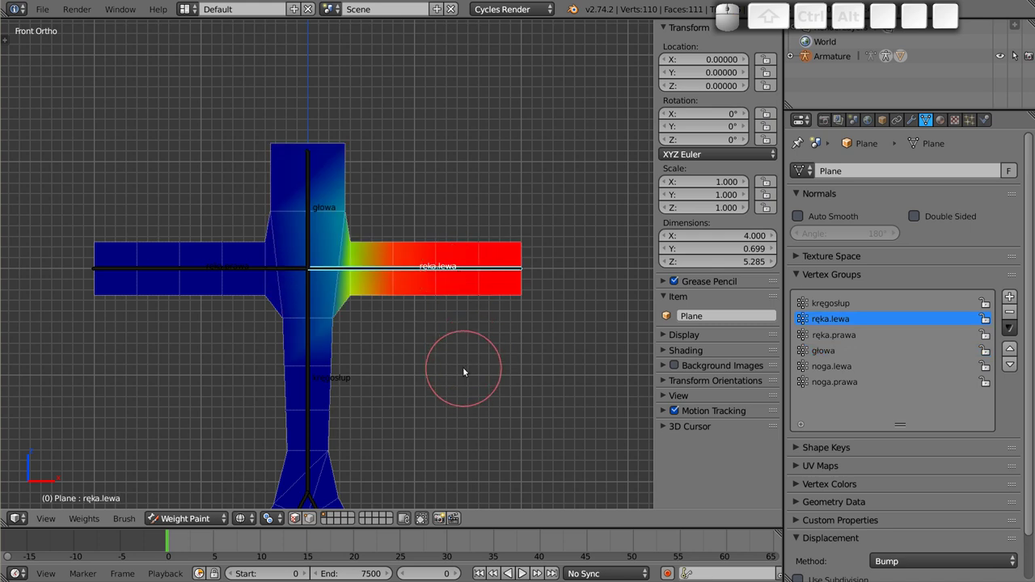
{"action": "key", "text": "Tab"}
{"action": "key", "text": "a"}
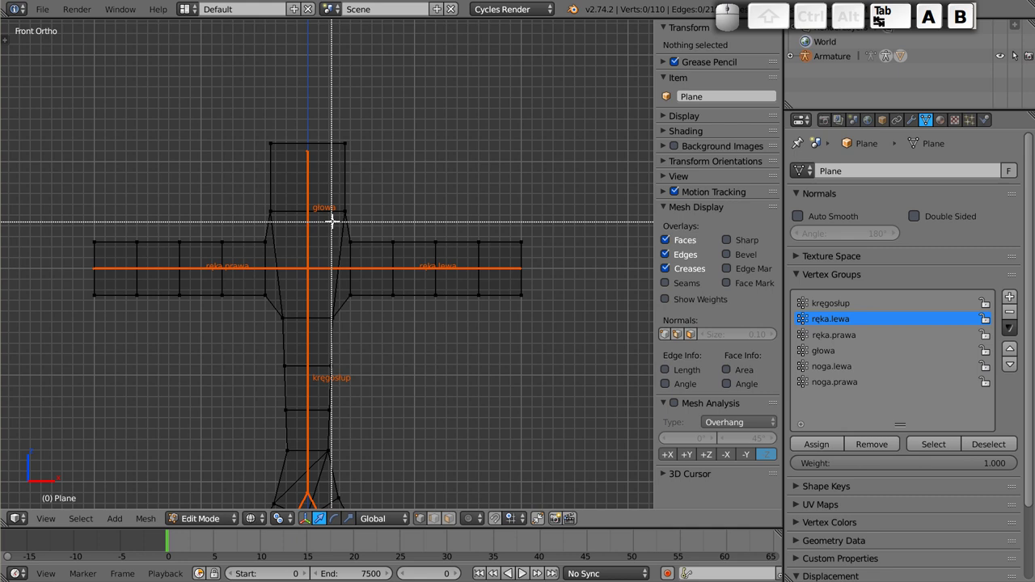
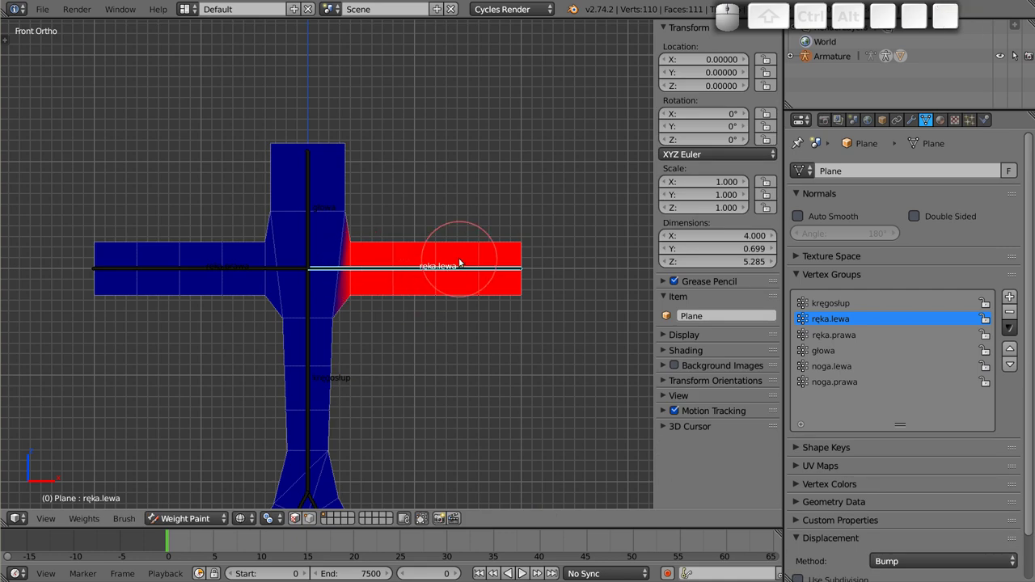
- Compare the ręka.prawa and ręka.lewa weights, then remove the right arm's tip vertices from ręka.prawa
{"action": "left_click", "coordinate": [154, 274]}
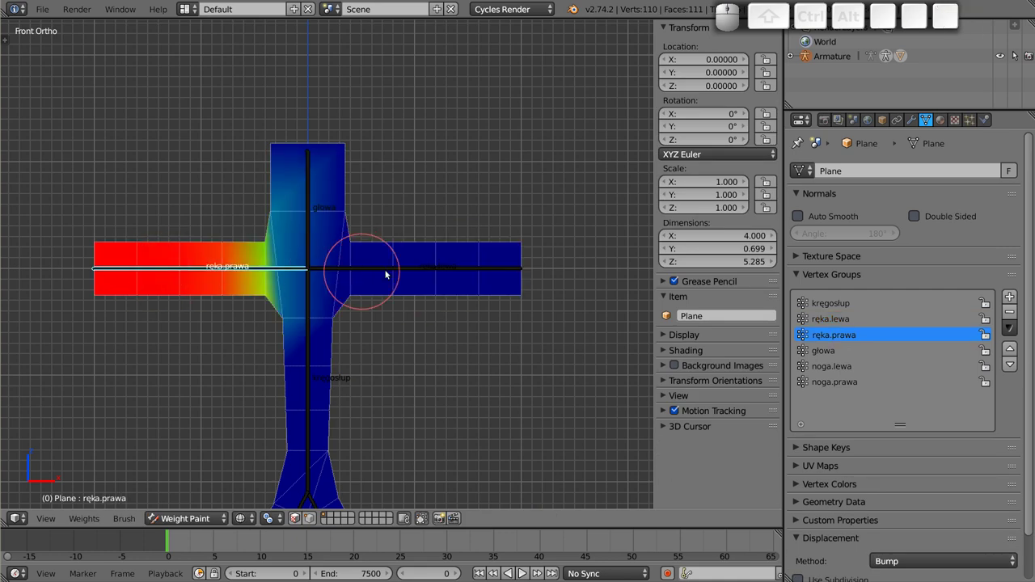
{"action": "left_click", "coordinate": [433, 270]}
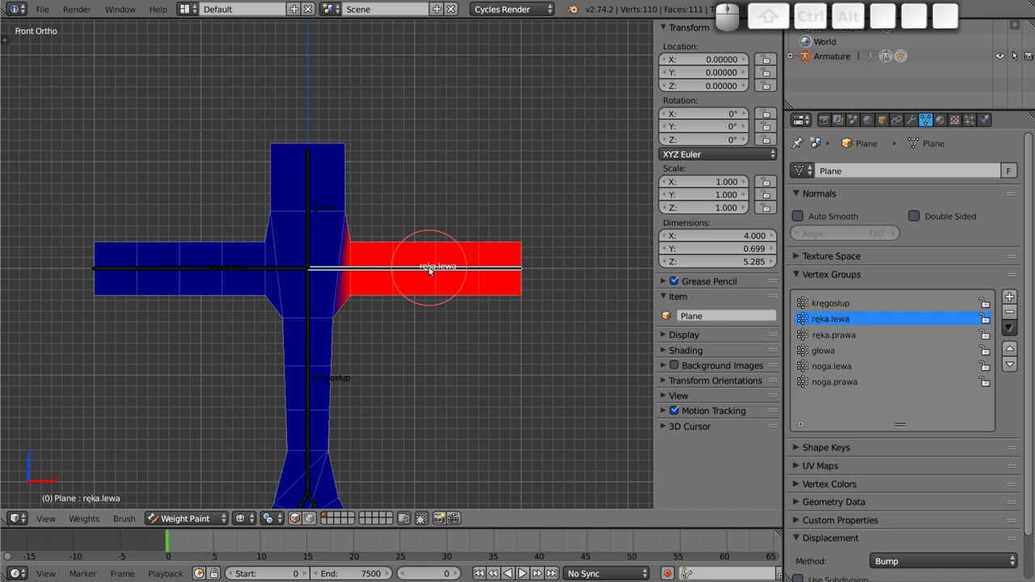
{"action": "left_click", "coordinate": [161, 275]}
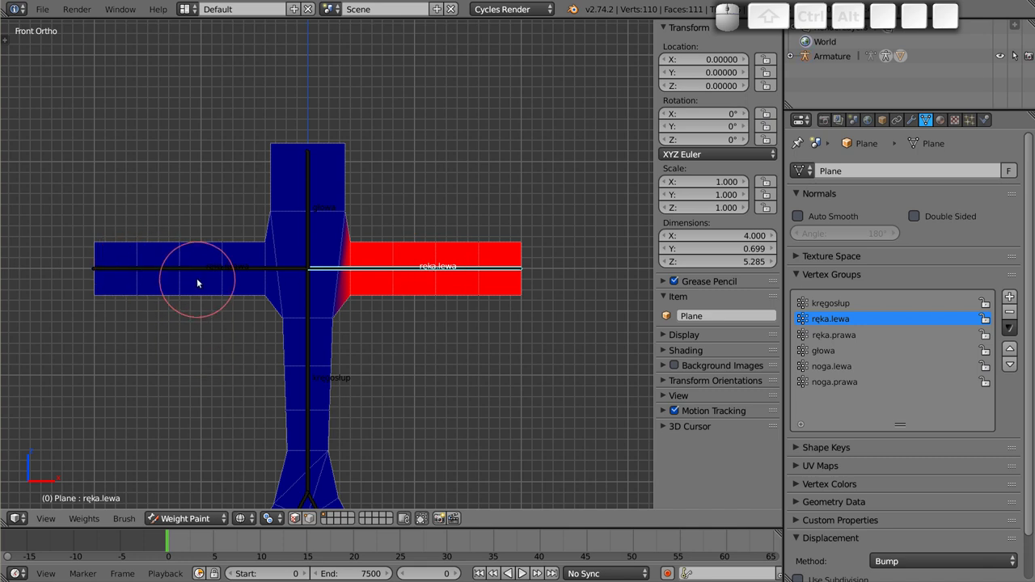
{"action": "left_click", "coordinate": [203, 273]}
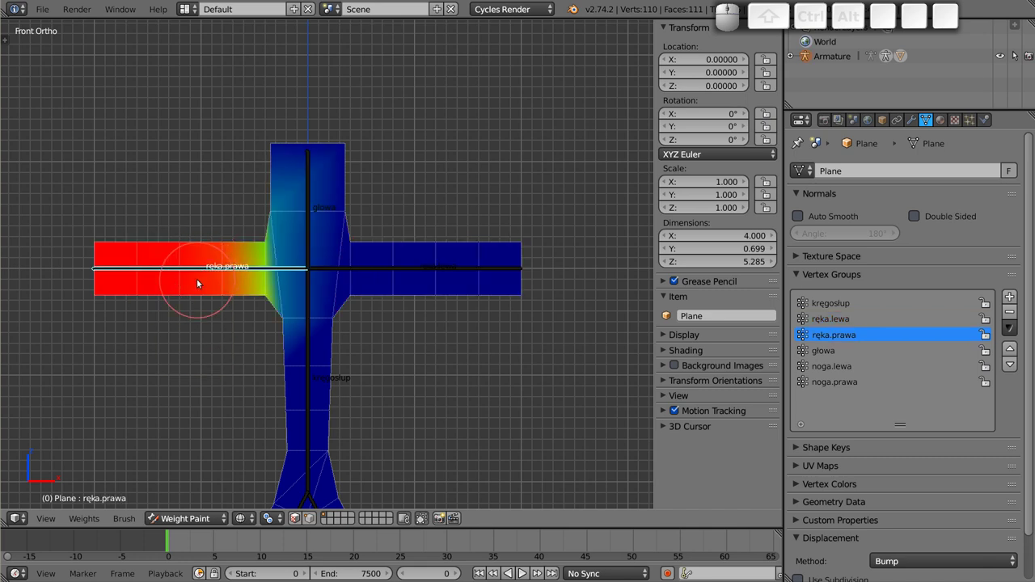
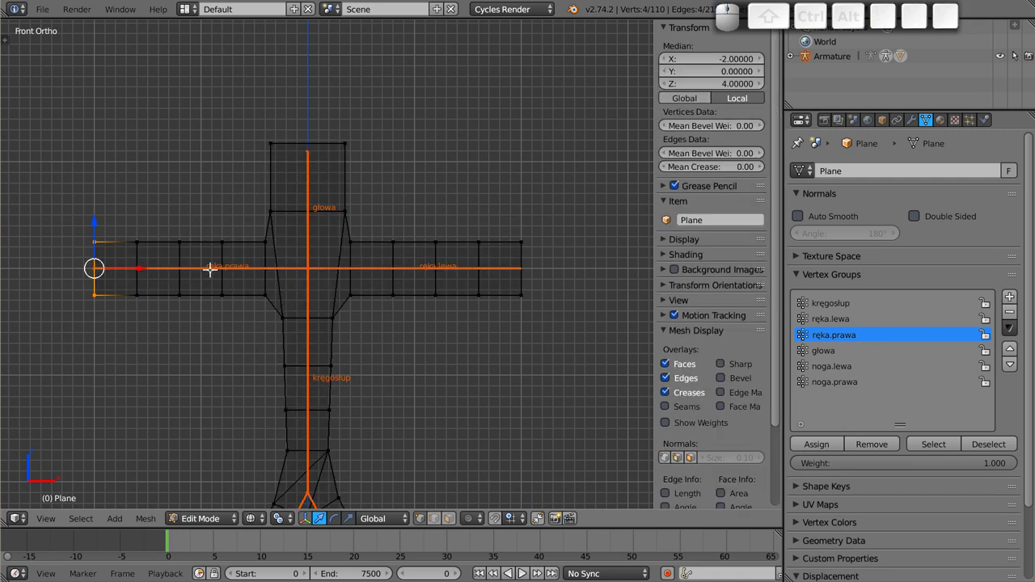
{"action": "left_click", "coordinate": [943, 467]}
{"action": "left_click", "coordinate": [819, 443]}
- Test-rotate the ręka.prawa bone so the tip stays behind, cancel, and leave weight painting
{"action": "key", "text": "Tab"}
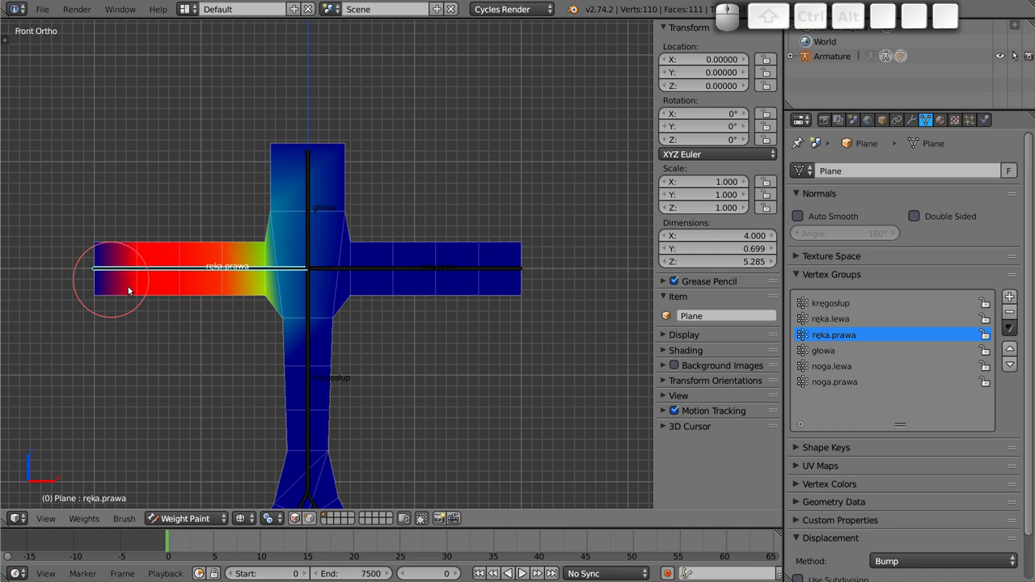
{"action": "key", "text": "r"}
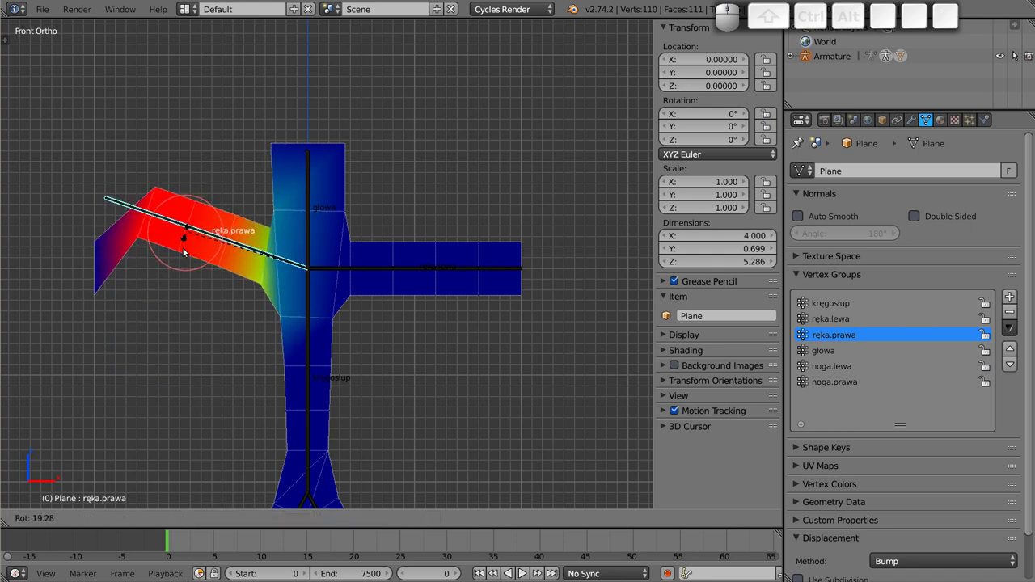
{"action": "key", "text": "Escape"}
{"action": "scroll", "scroll_direction": "down", "scroll_amount": 3}
{"action": "left_click_drag", "start_coordinate": [336, 309], "coordinate": [363, 254]}
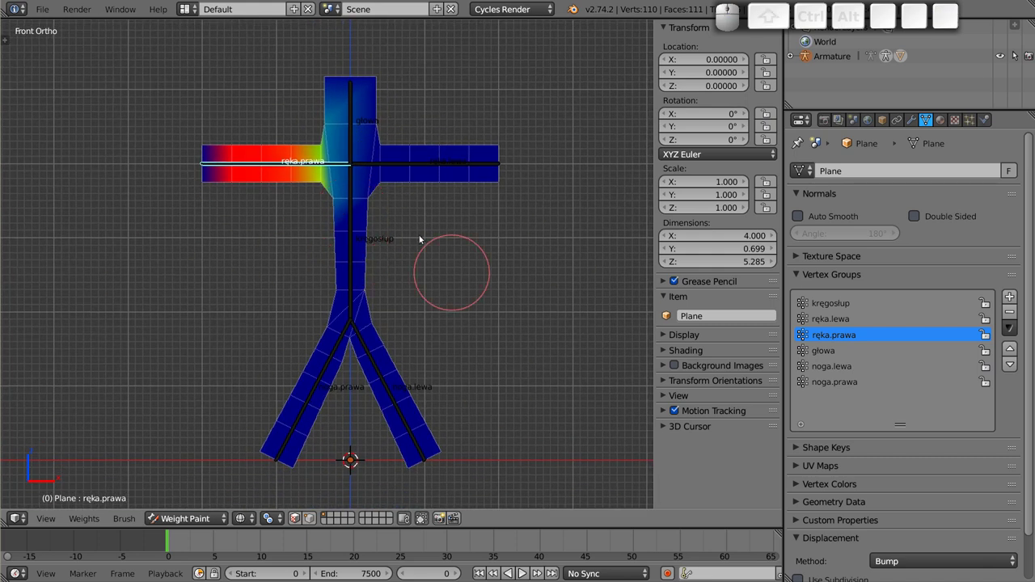
{"action": "key", "text": "ctrl+Tab"}
- Select the stick-figure mesh Plane and display it with solid shading at rest
{"action": "key", "text": "a"}
{"action": "scroll", "scroll_direction": "up", "scroll_amount": 3}
{"action": "left_click_drag", "start_coordinate": [383, 268], "coordinate": [358, 223]}
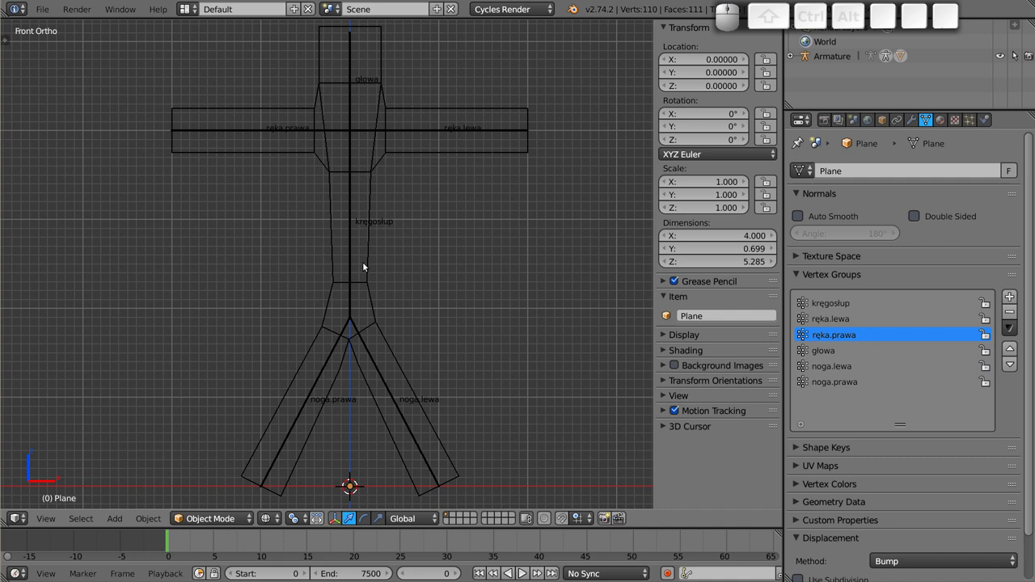
{"action": "right_click", "coordinate": [431, 154]}
{"action": "key", "text": "z"}
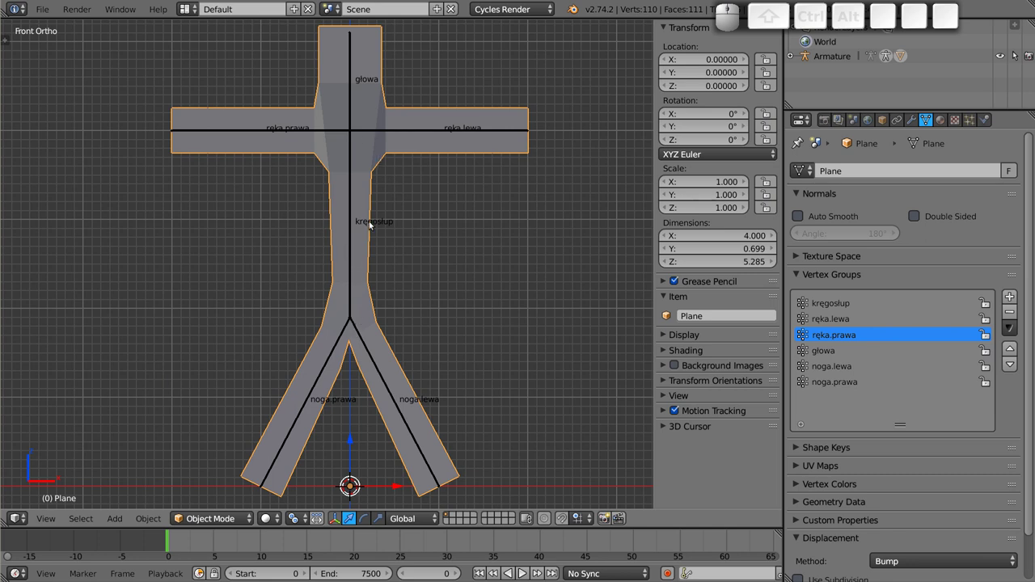
{"action": "right_click", "coordinate": [354, 199]}
{"action": "key", "text": "g"}
{"action": "key", "text": "Escape"}
{"action": "right_click", "coordinate": [440, 125]}
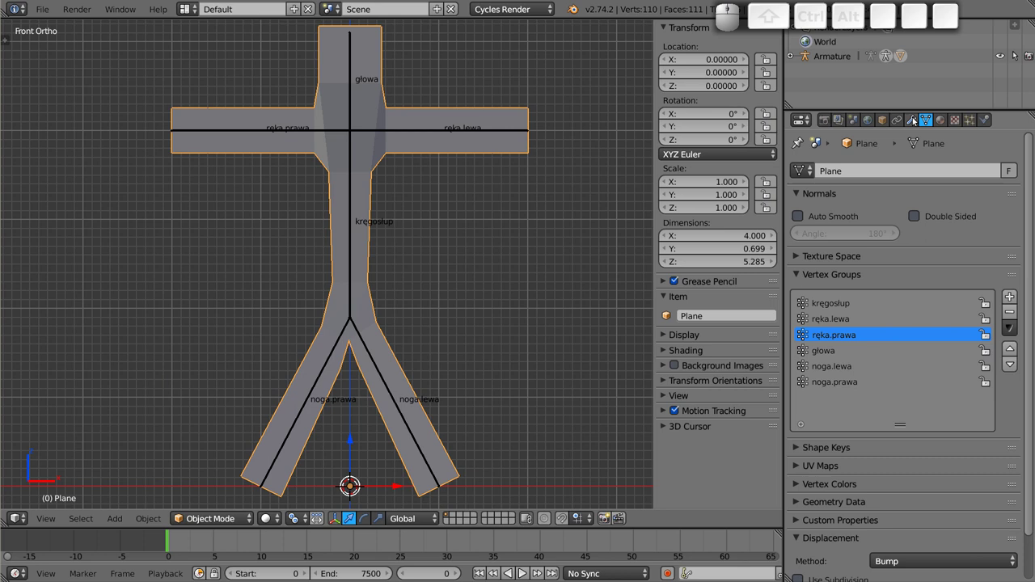
- Review the mesh's Armature modifier and Add Modifier list, then select the armature for posing
{"action": "left_click", "coordinate": [917, 120]}
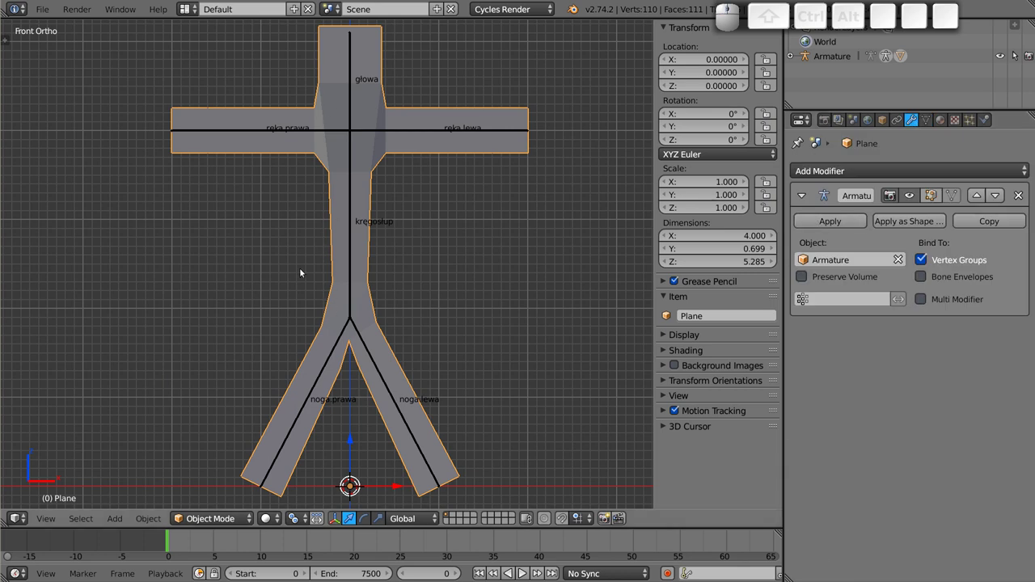
{"action": "left_click", "coordinate": [917, 174]}
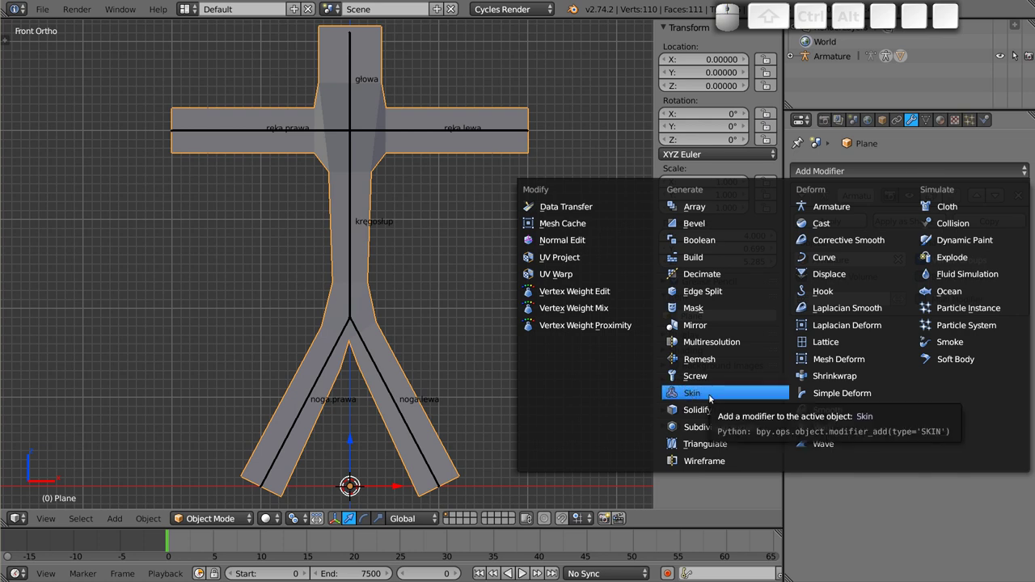
{"action": "right_click", "coordinate": [484, 130]}
{"action": "right_click", "coordinate": [290, 136]}
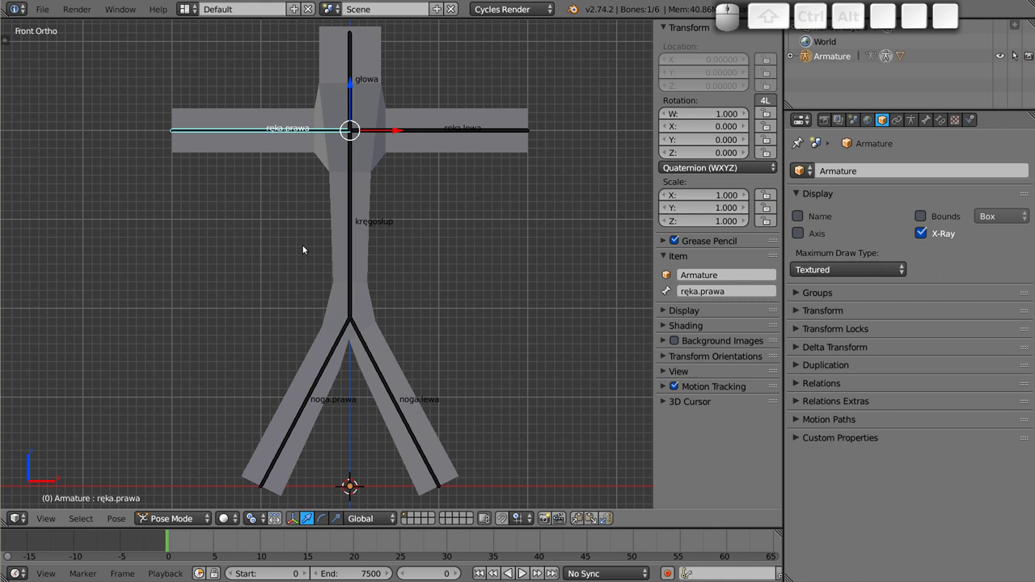
- Recentre the front view on the figure with the armature in pose mode
{"action": "scroll", "scroll_direction": "down", "scroll_amount": 3}
{"action": "middle_click", "coordinate": [390, 253]}
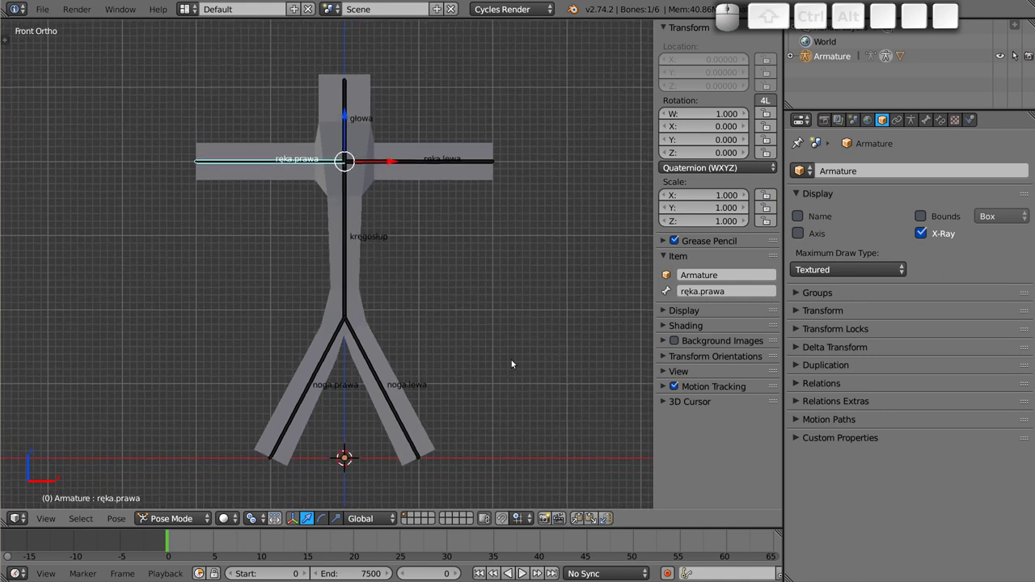
{"action": "left_click_drag", "start_coordinate": [331, 252], "coordinate": [346, 219]}
{"action": "key", "text": "KP_1"}
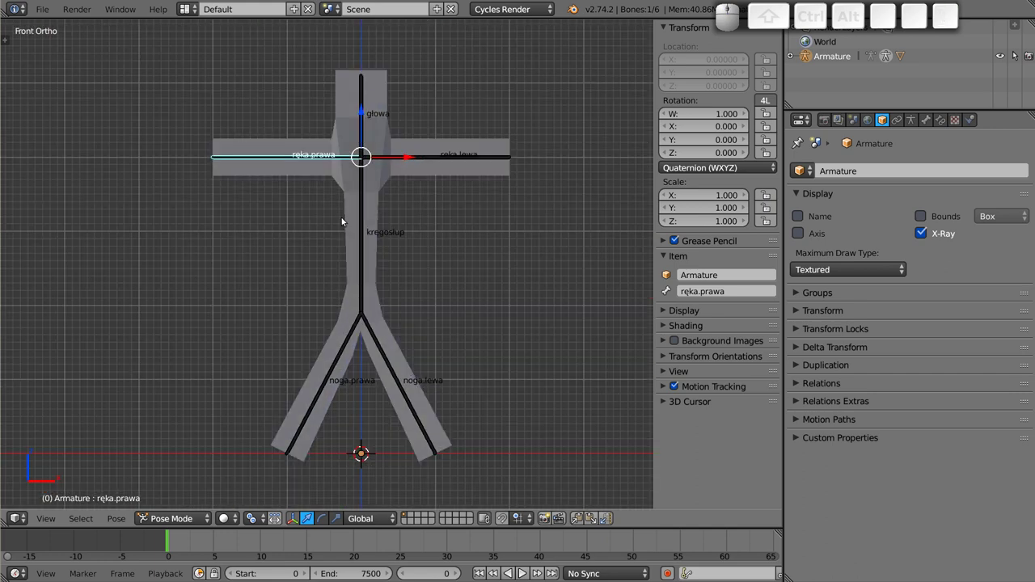